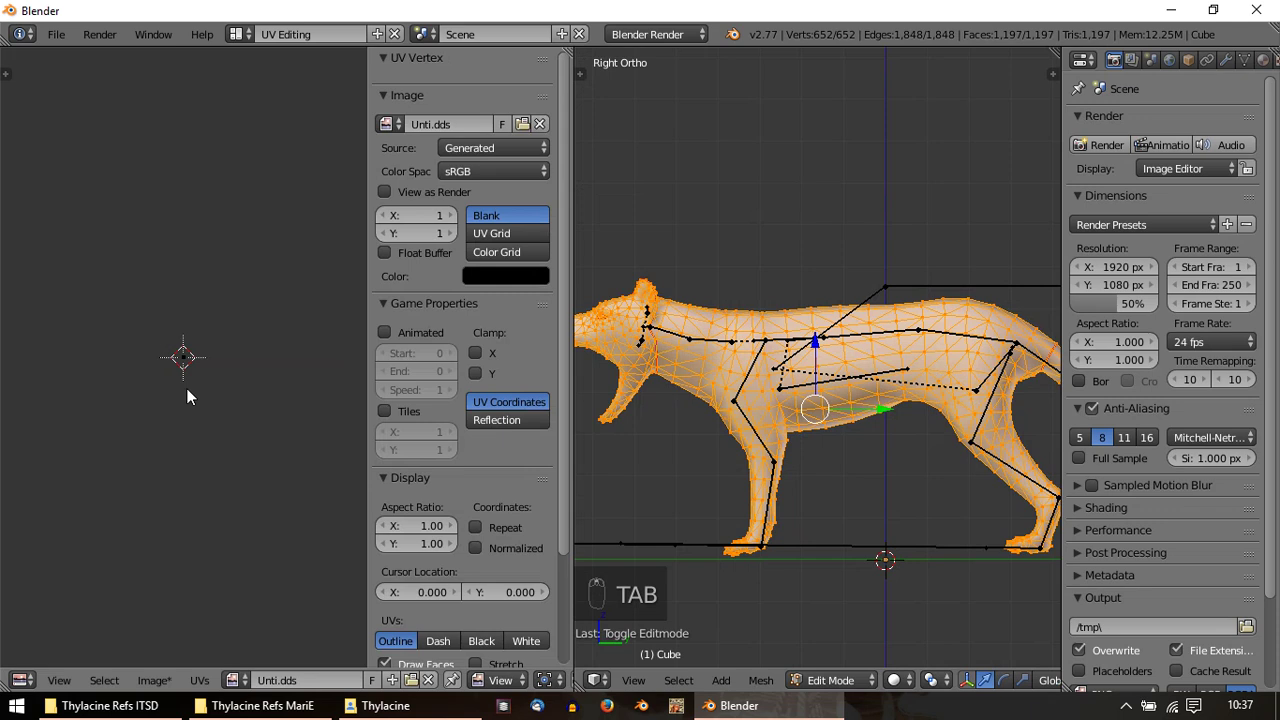
Select all body UVs and create a new 1024×1024 UV Grid test image beneath them
key(Home)
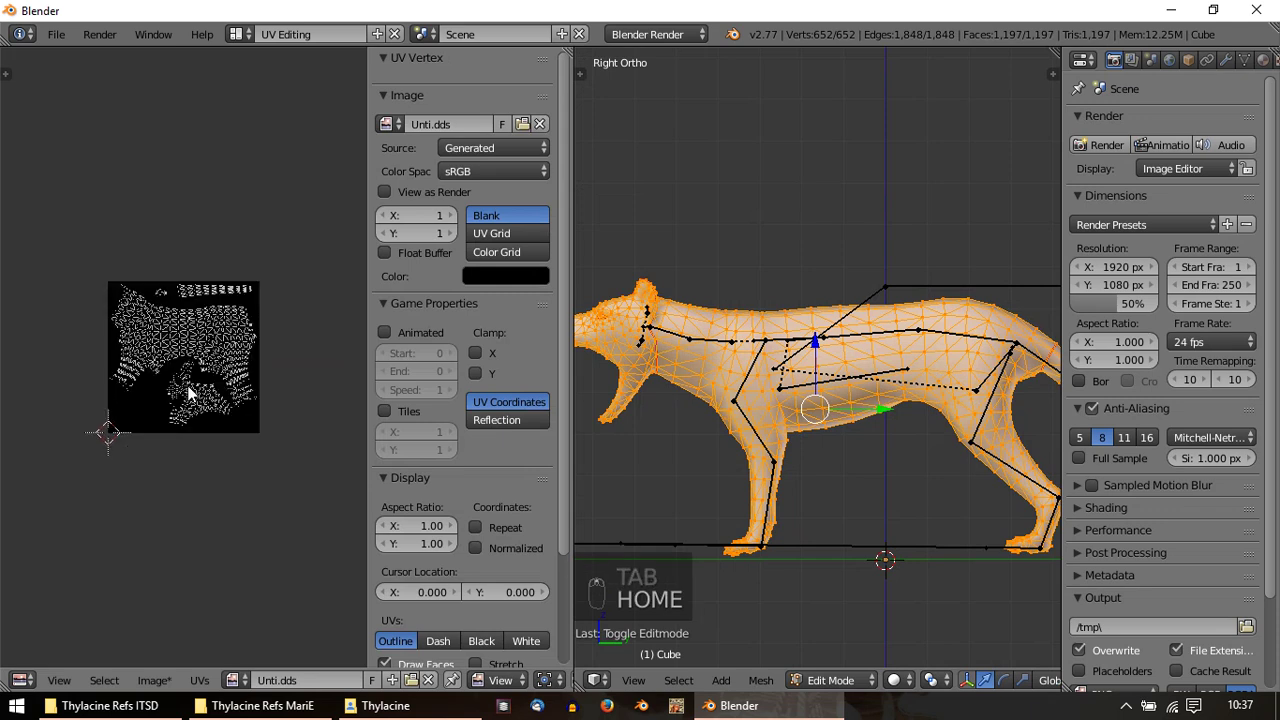
key(a)
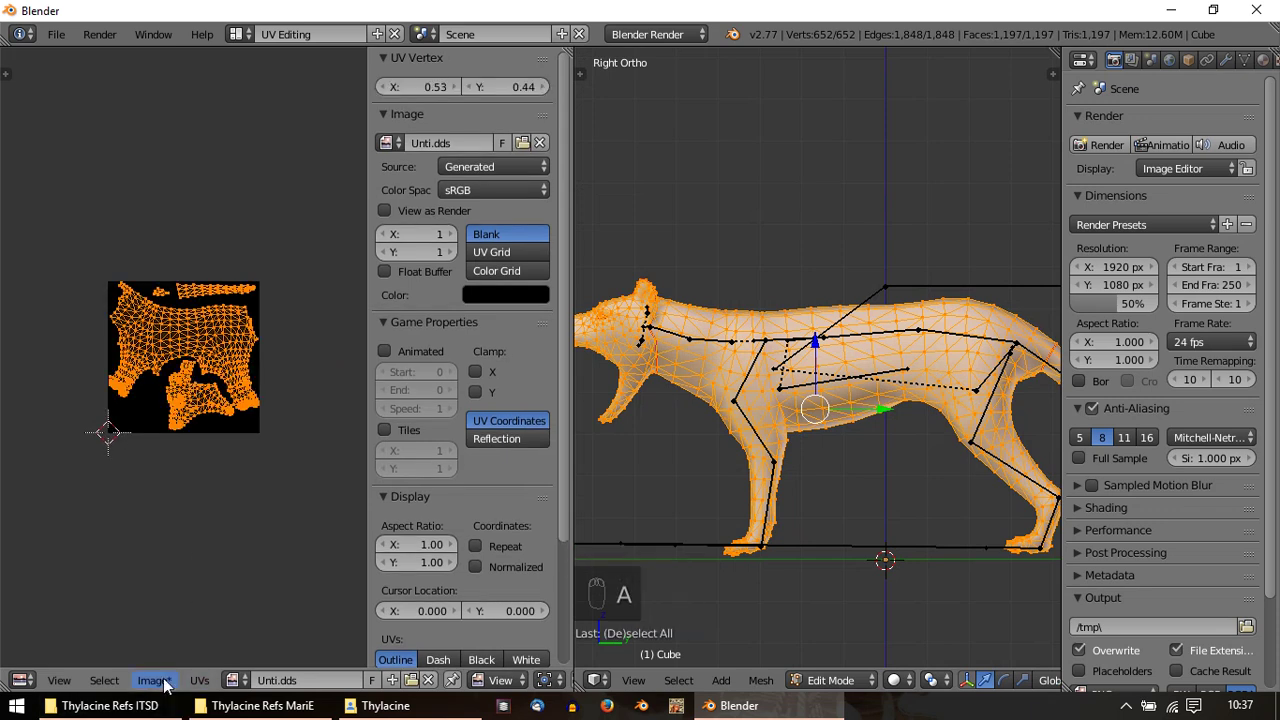
drag(172, 680, 193, 647)
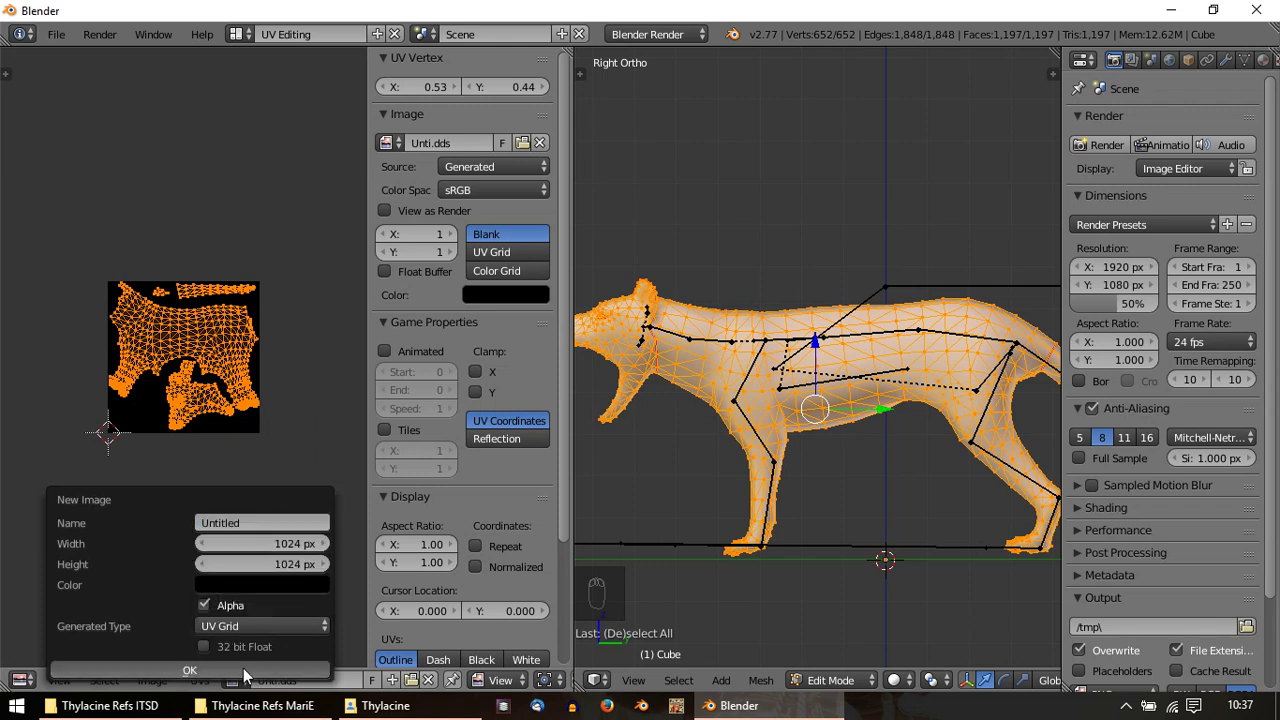
drag(229, 445, 178, 242)
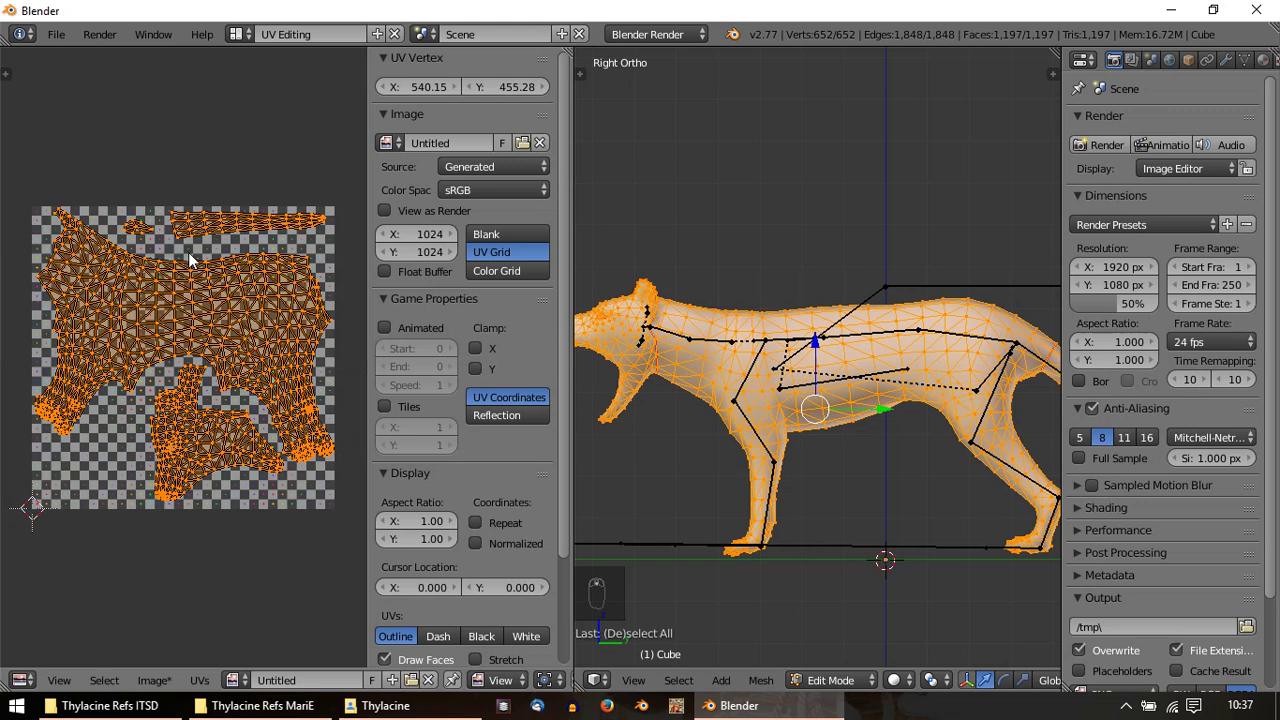
Leave Edit Mode to preview the UV grid texture on the solid thylacine body
key(Tab)
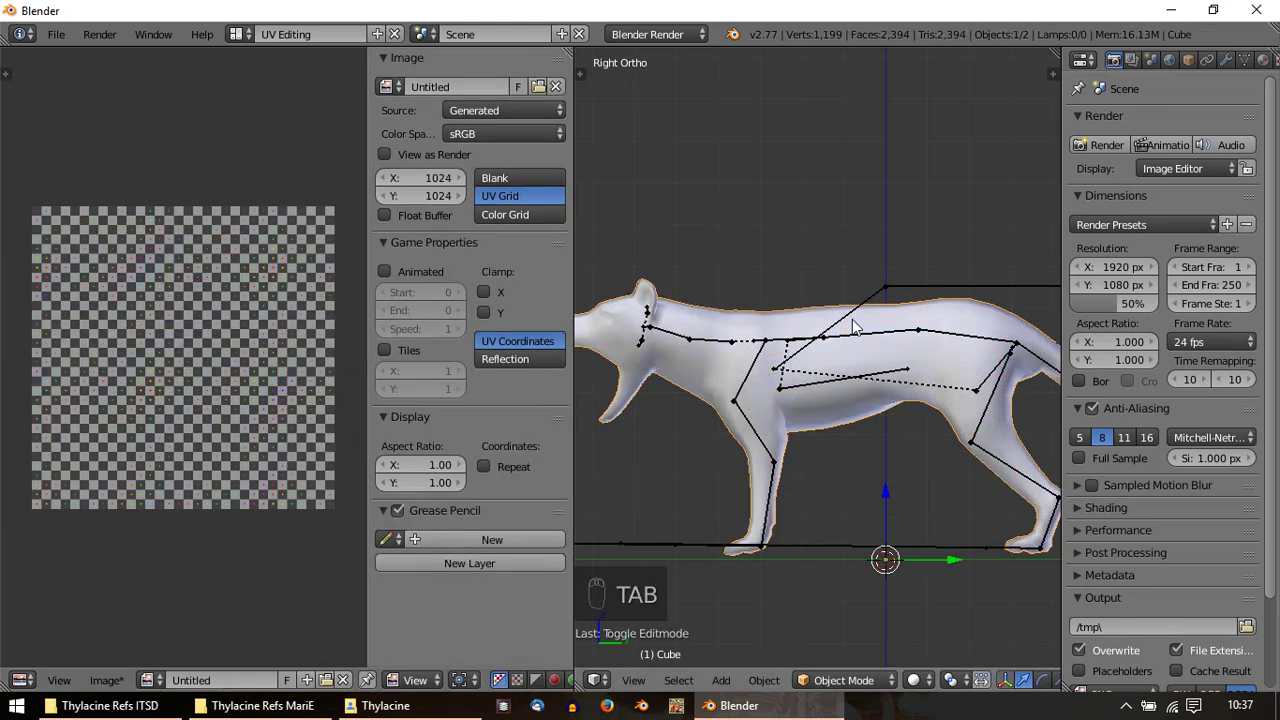
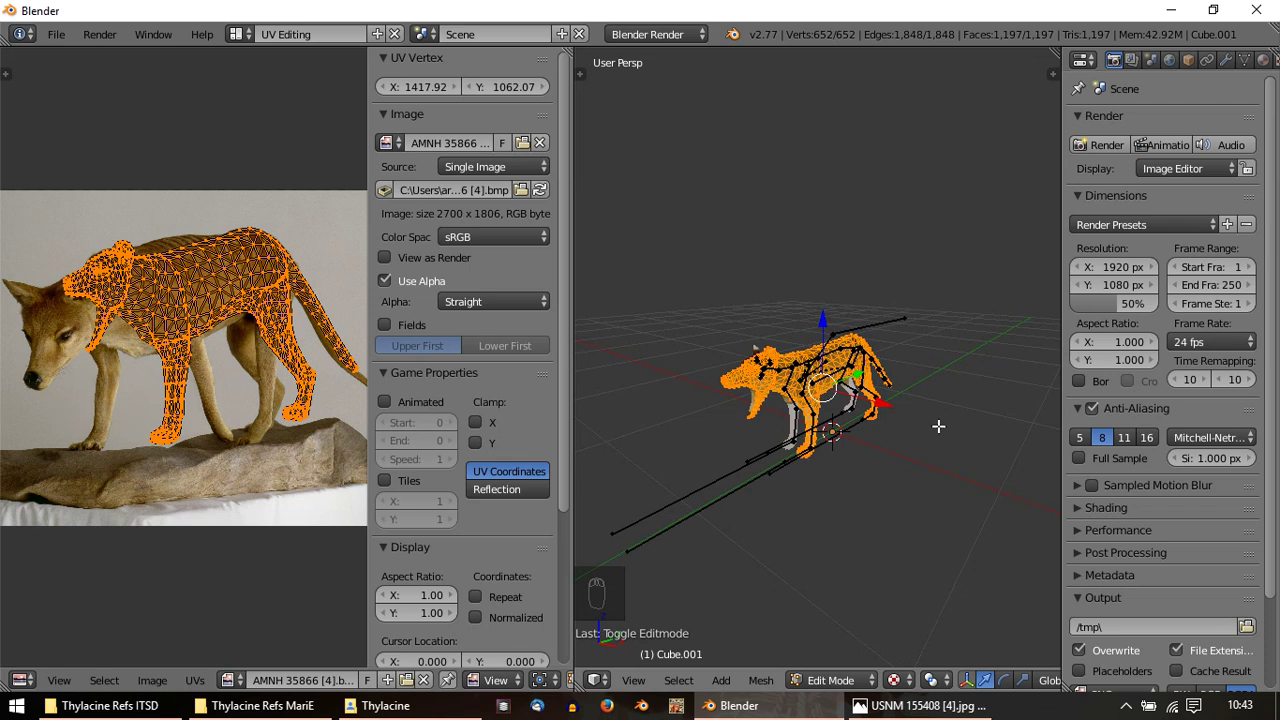
Project the body from the side view and scale its UV island up over the photographed thylacine
key(u)
key(a)
key(a)
key(s)
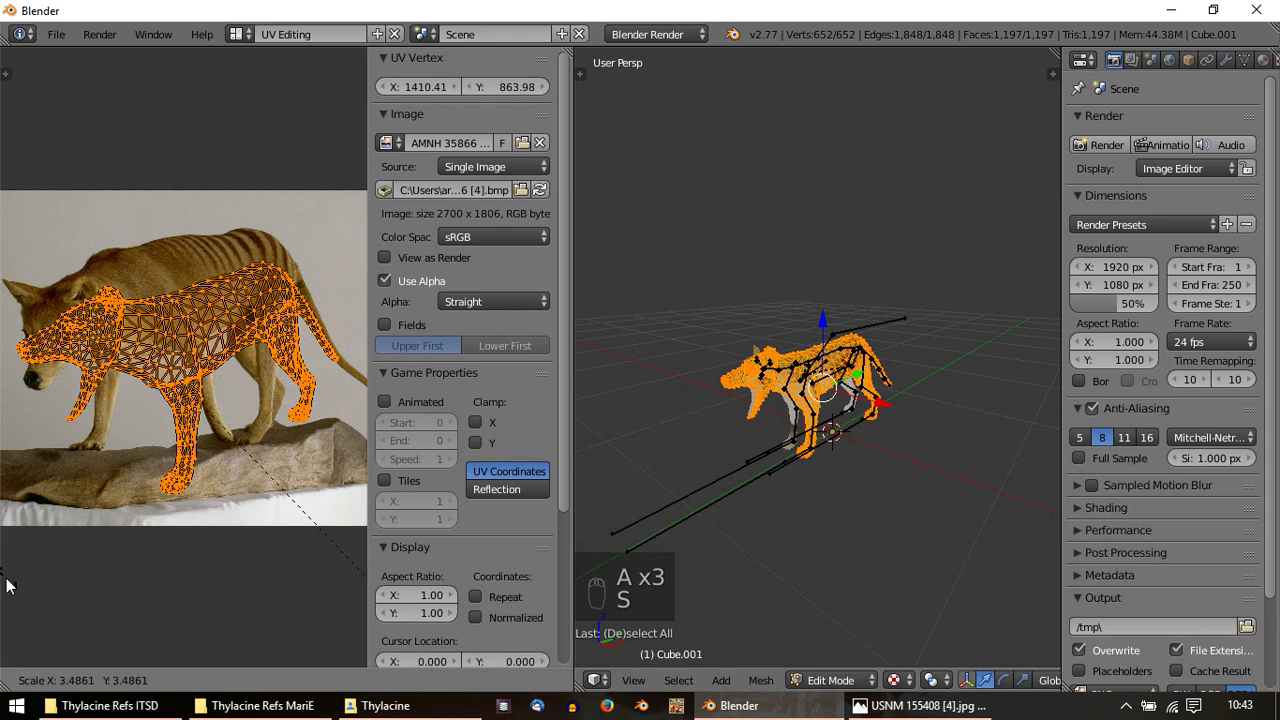
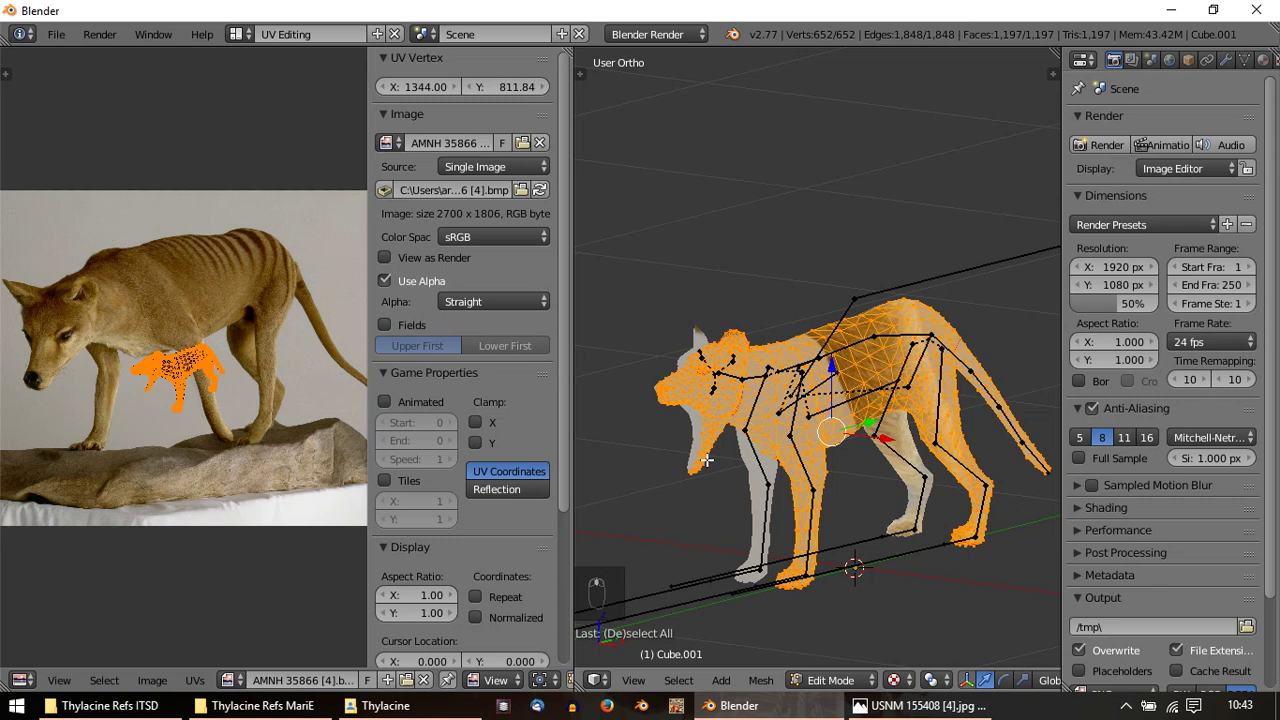
key(u)
key(g)
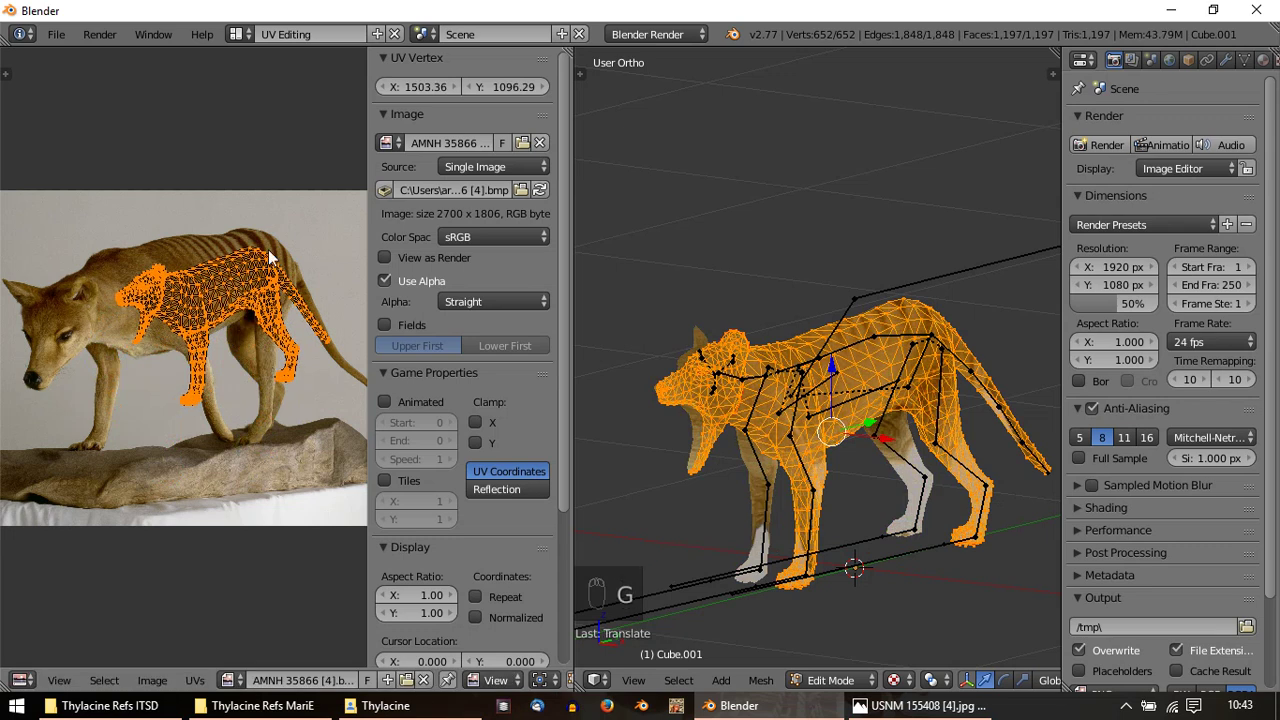
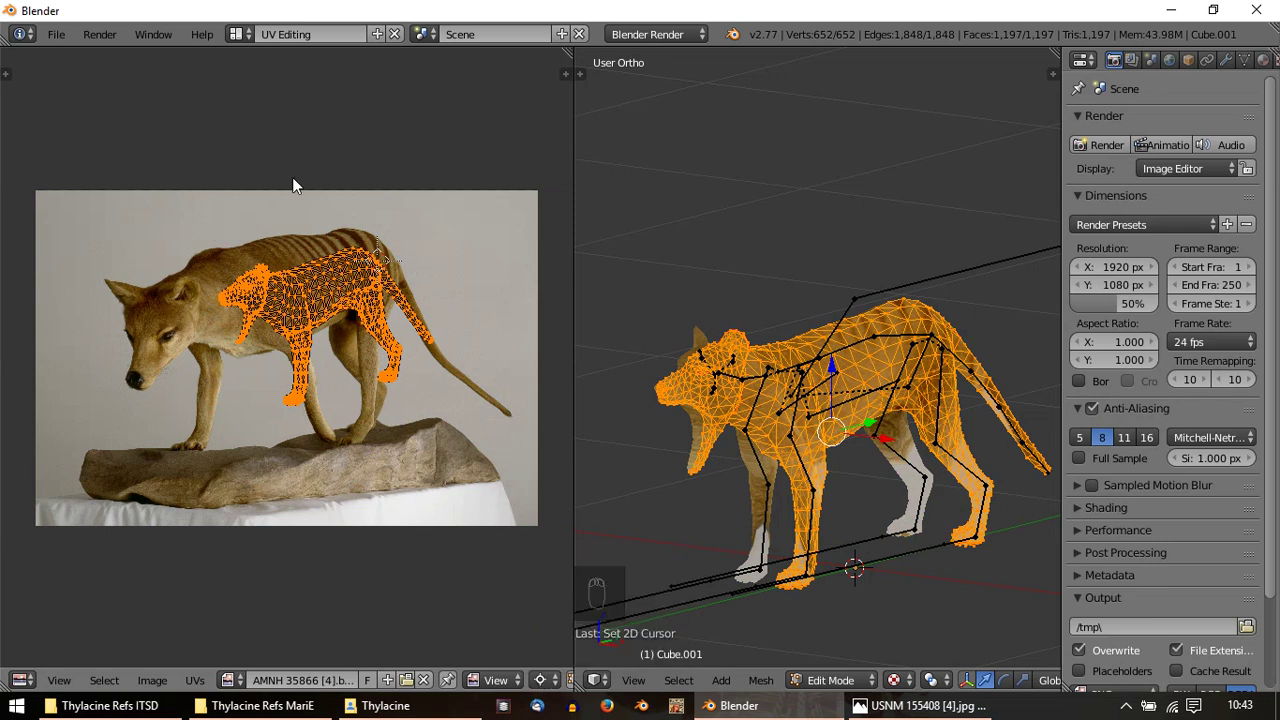
Rotate and resize the body island to match the photo's pose, then preview the texture on the model
key(s)
click(314, 366)
key(g)
key(r)
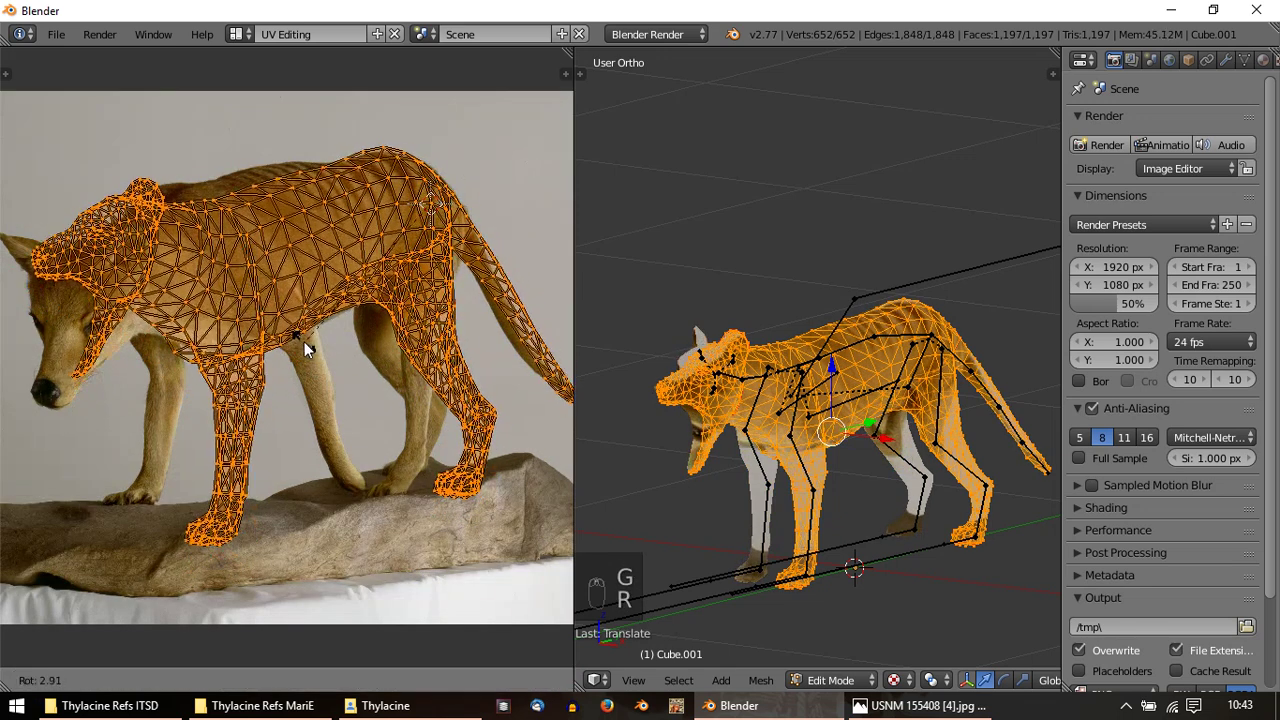
key(g)
key(r)
key(s)
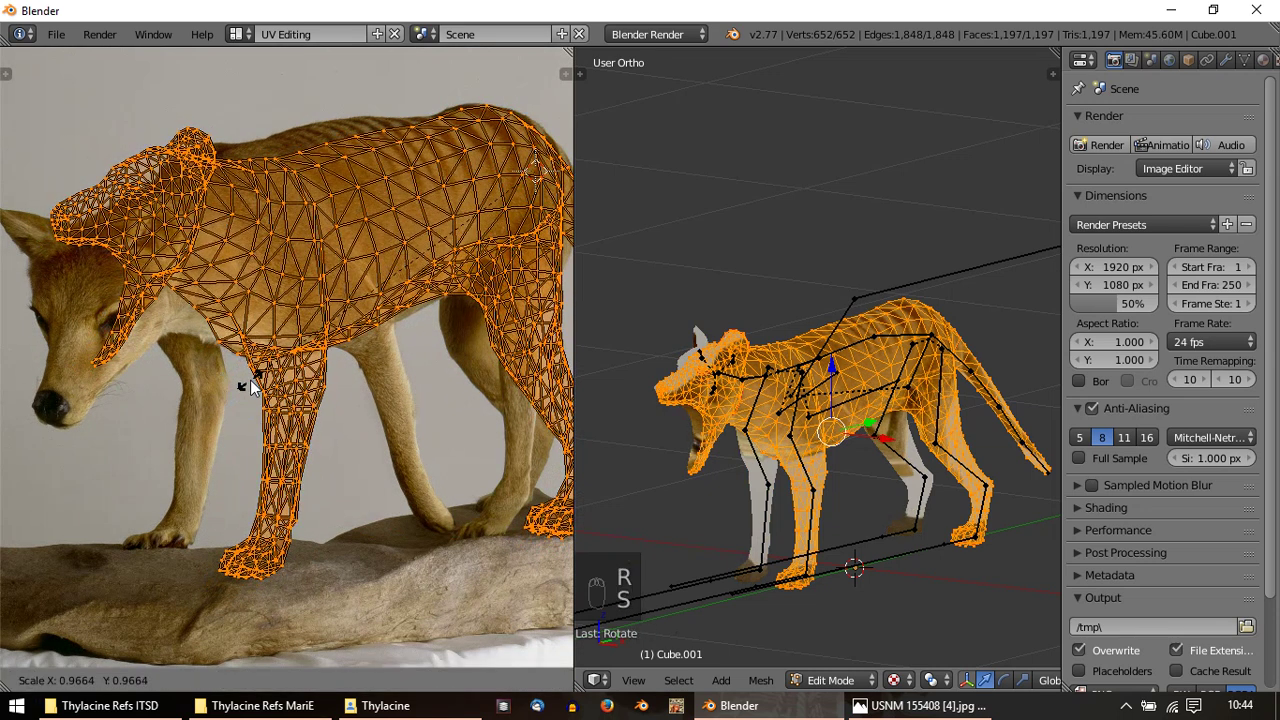
key(Tab)
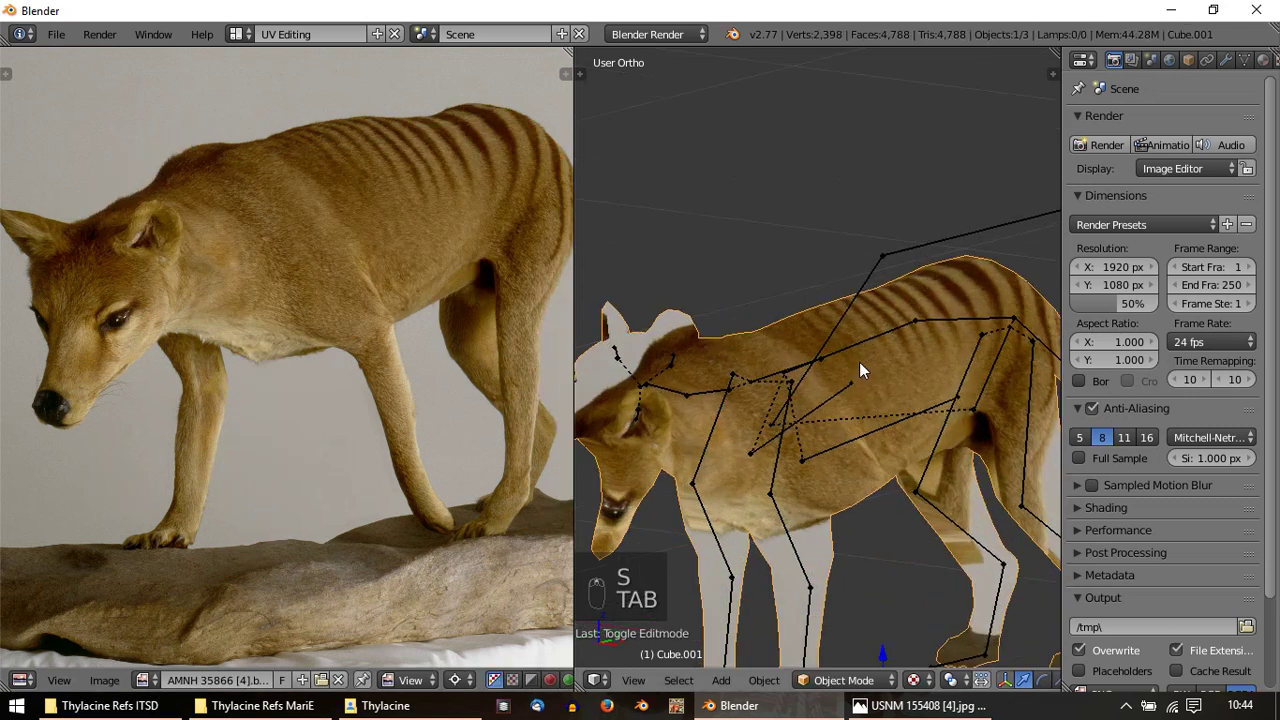
Back in Edit Mode, nudge vertices along the thylacine's back outline to follow the photo
key(Tab)
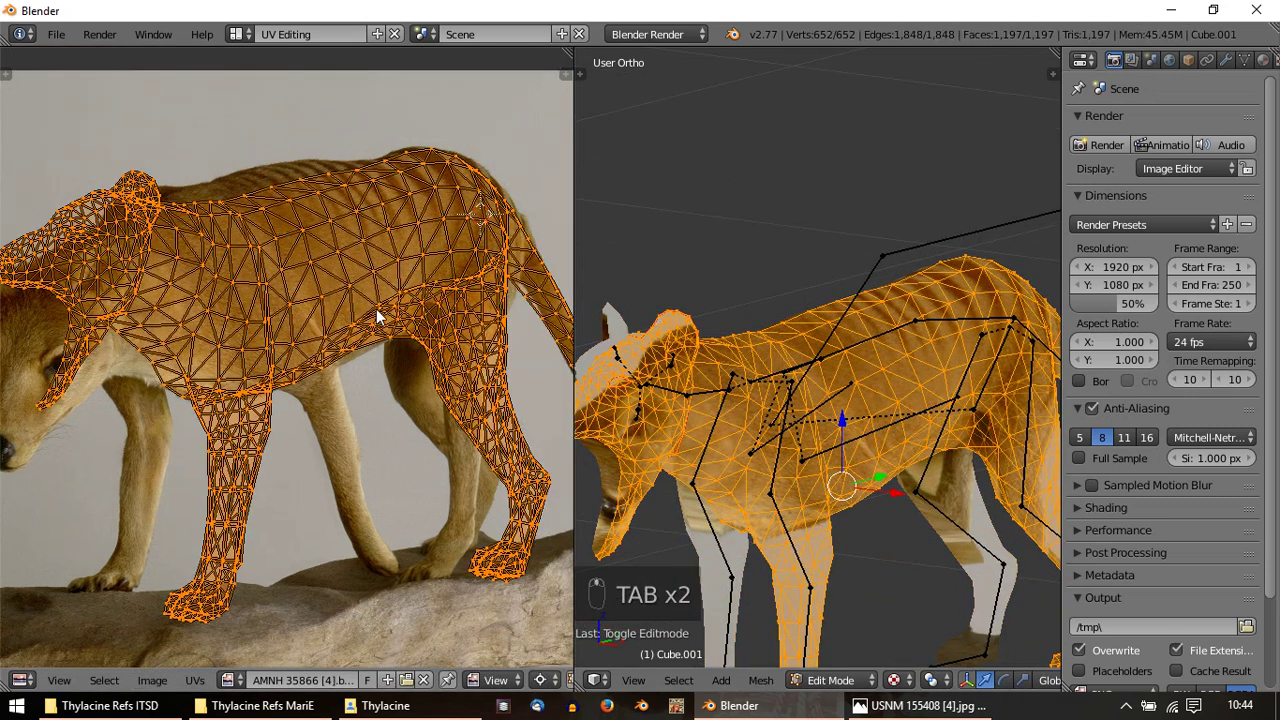
drag(241, 185, 240, 186)
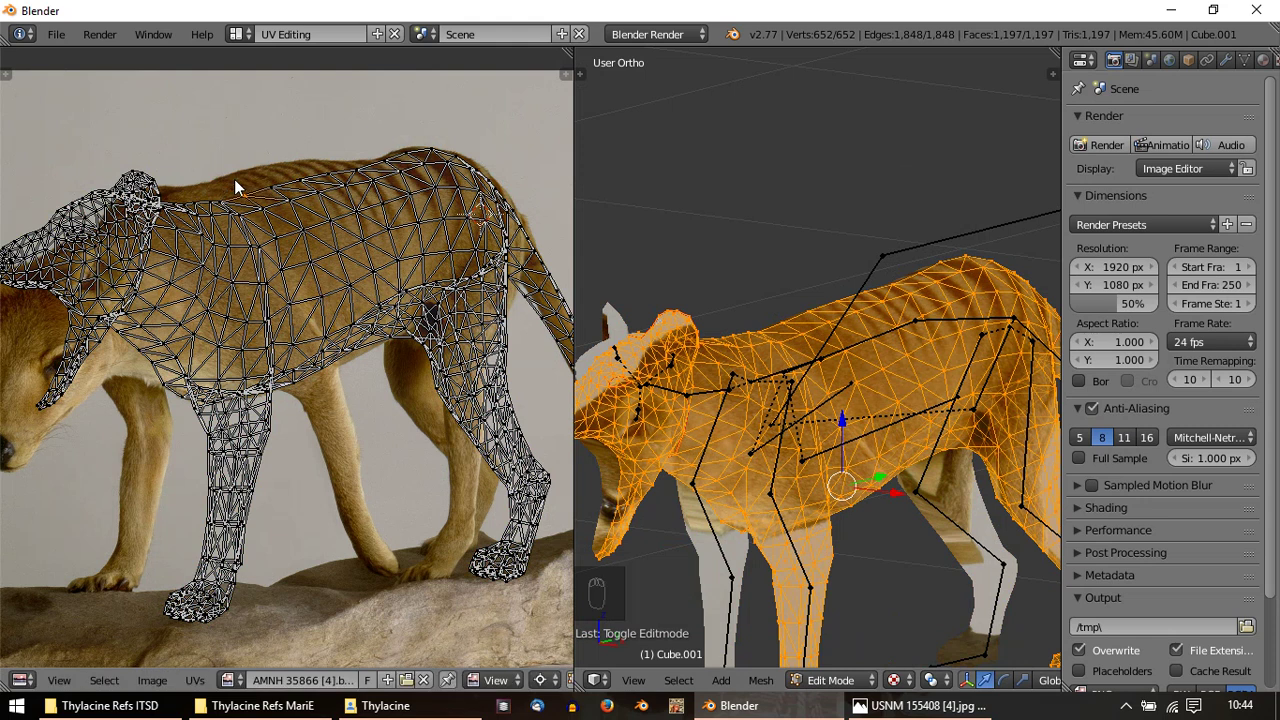
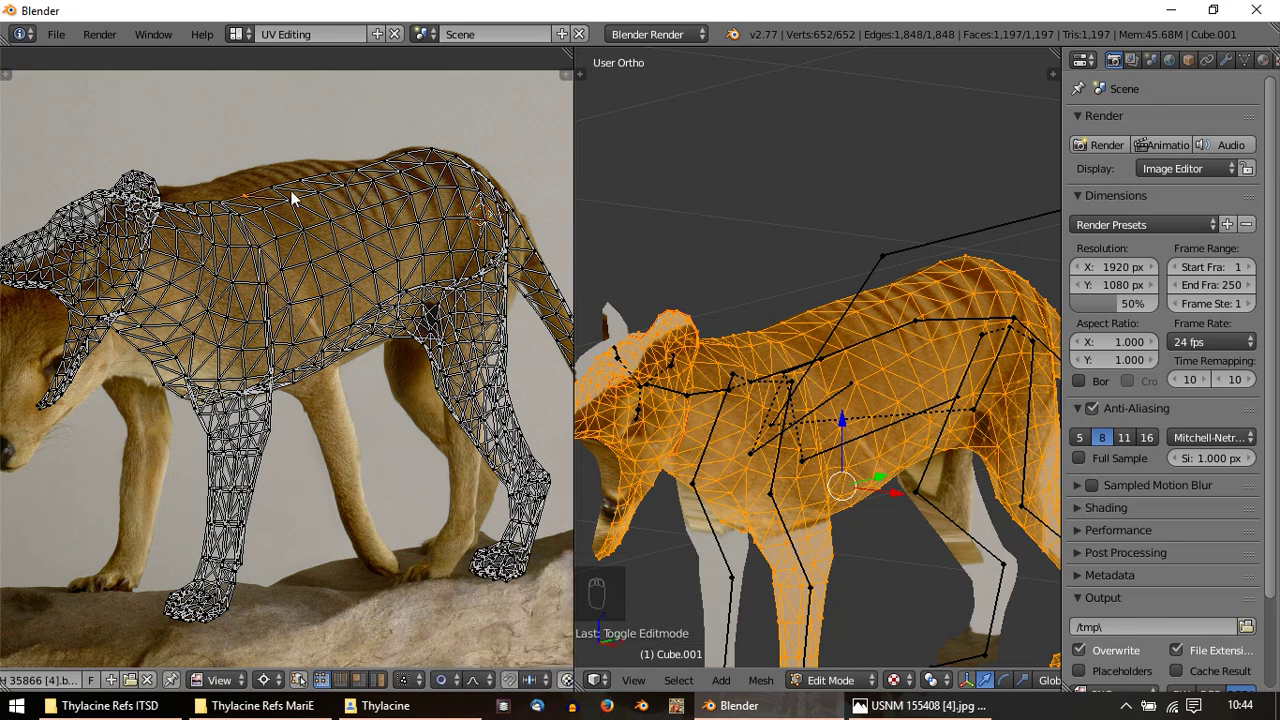
right_click(245, 193)
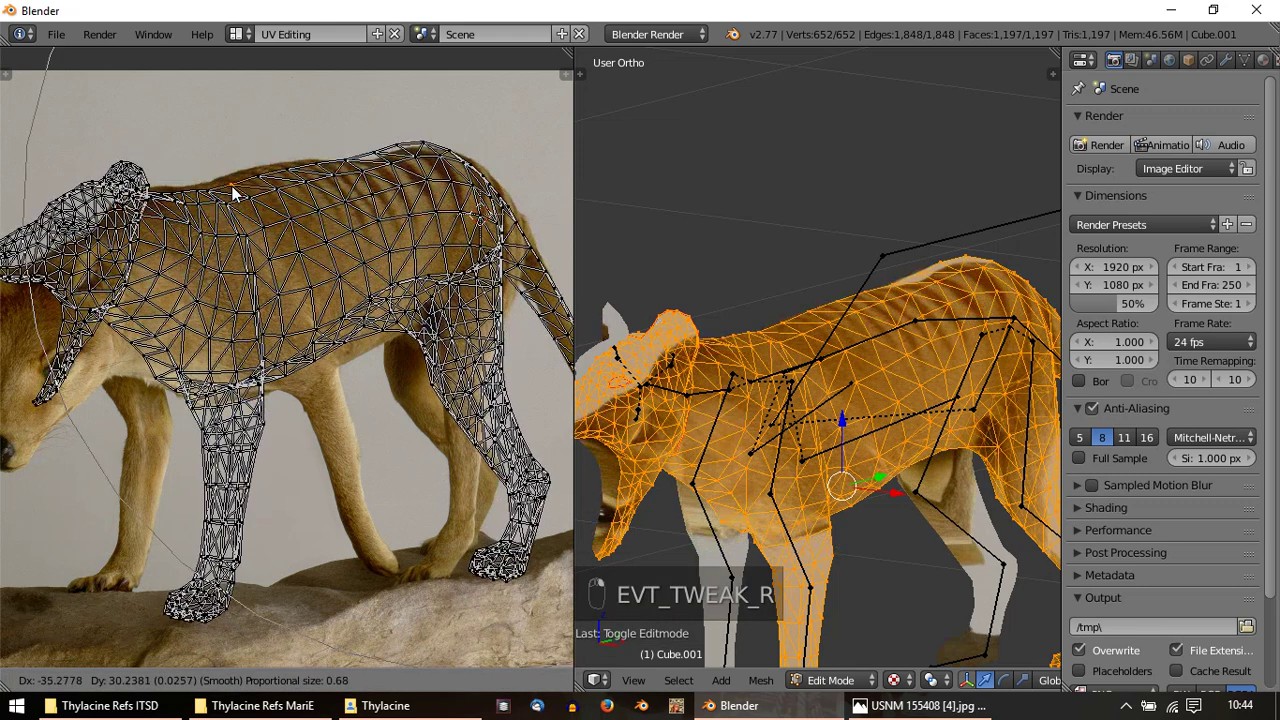
scroll(down, 3)
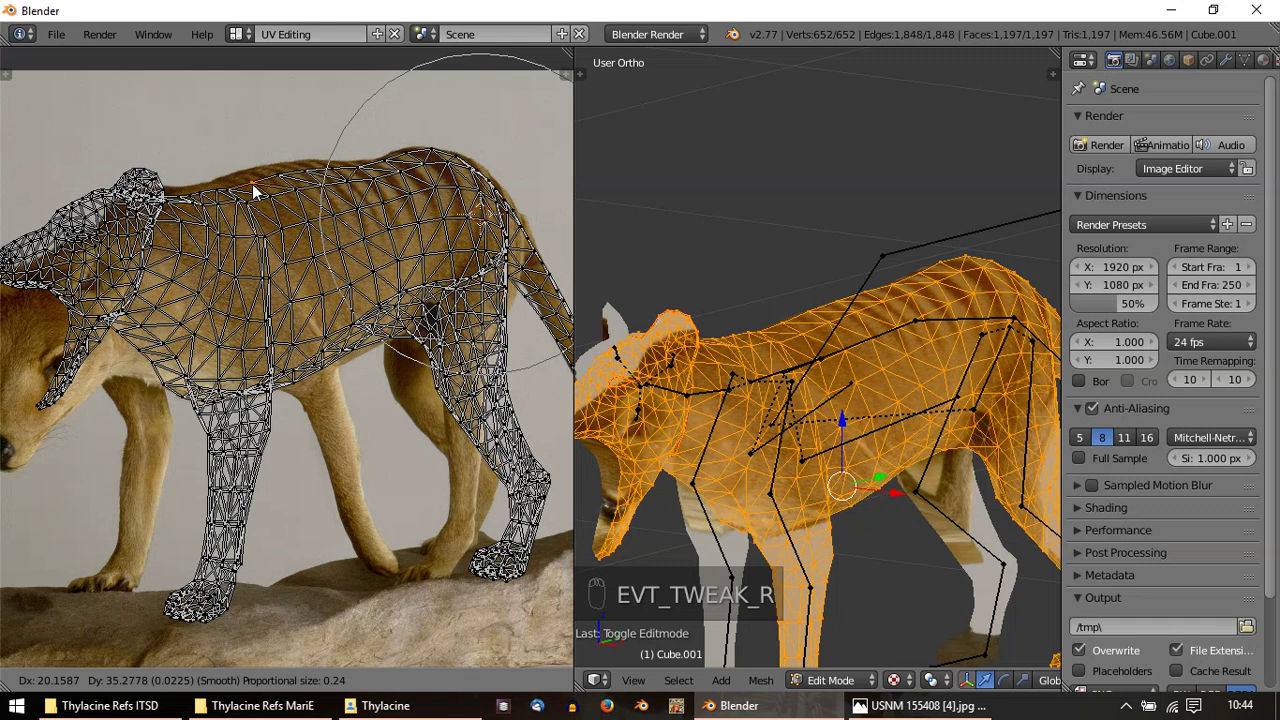
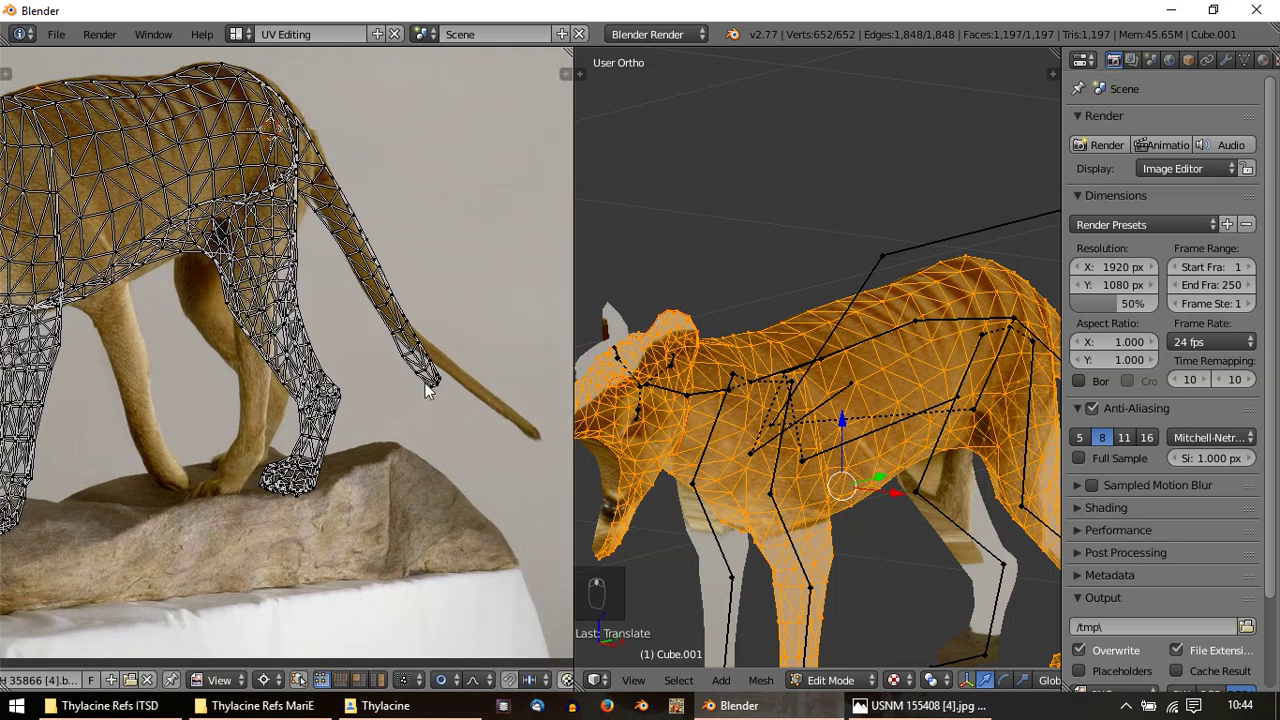
middle_click(444, 399)
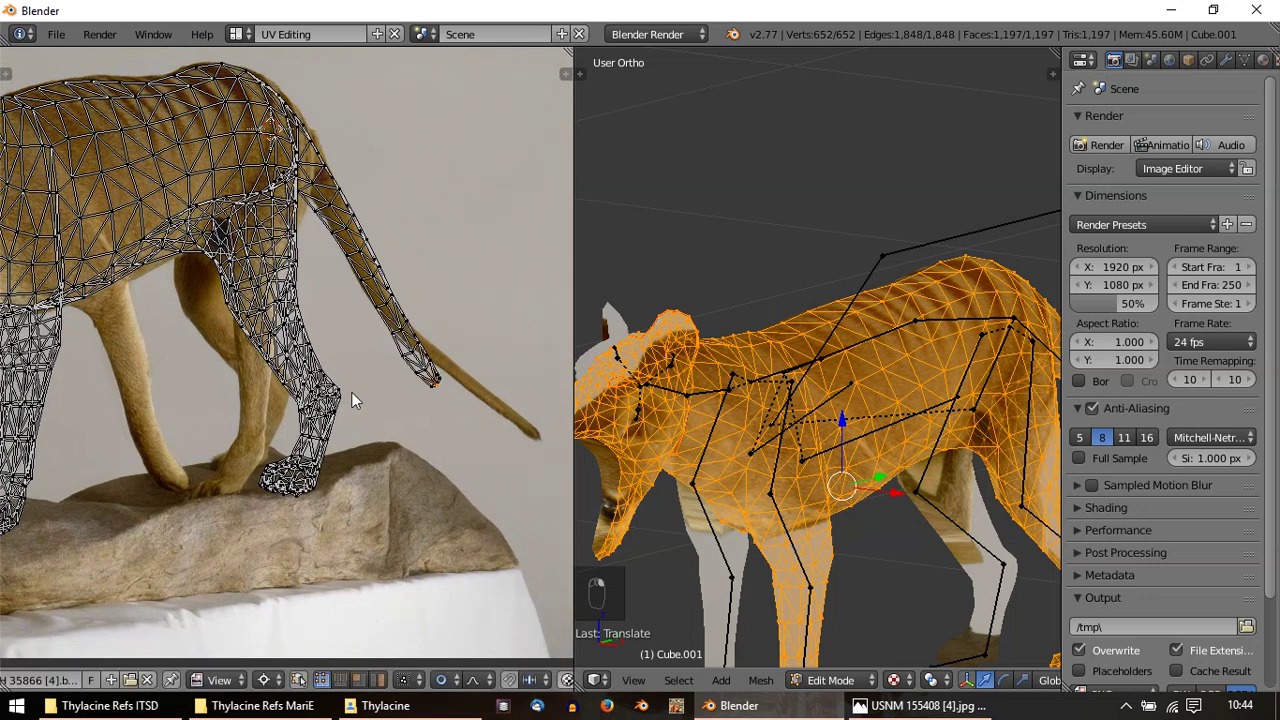
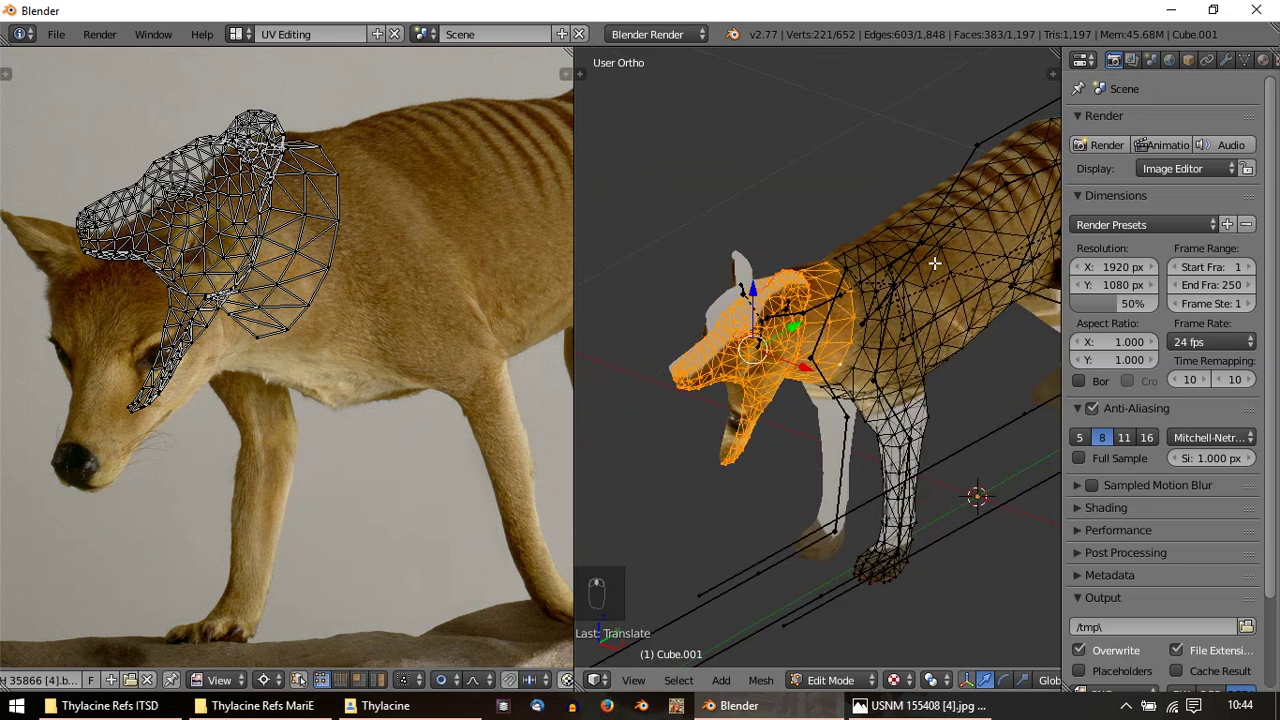
Project the head from view, then scale, rotate and move its island onto the photo's head
key(u)
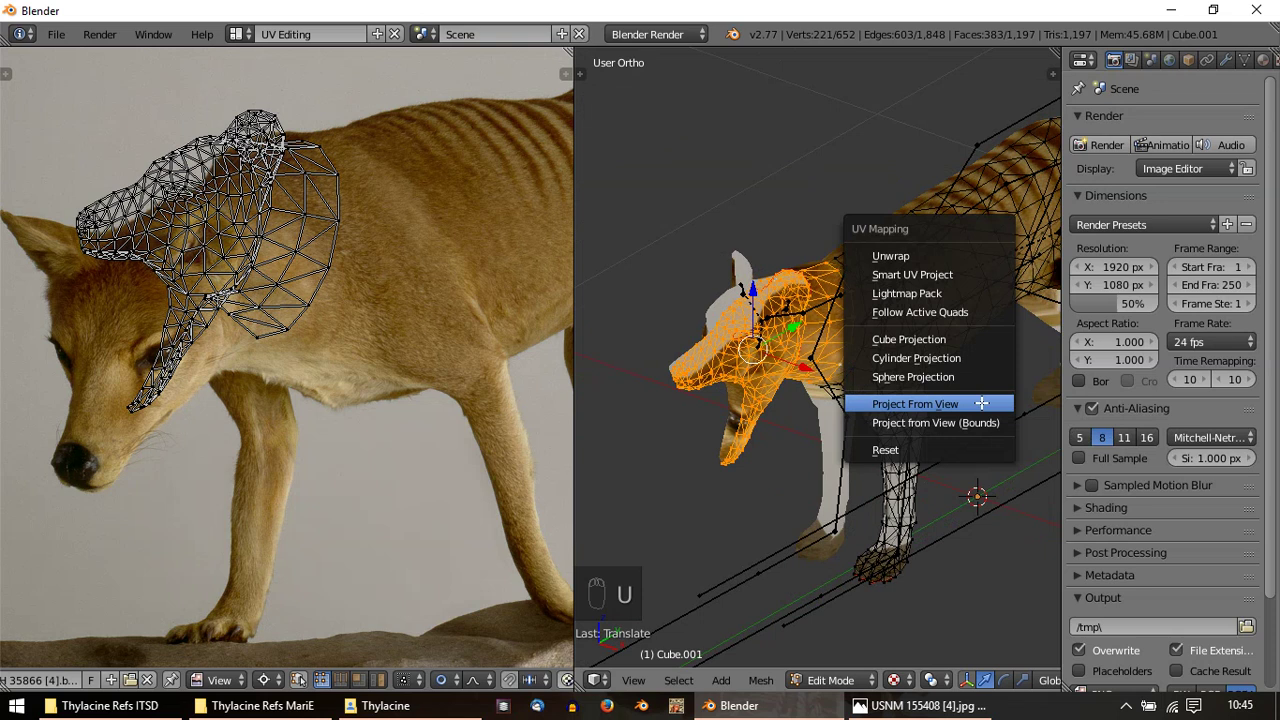
key(a)
key(a)
key(a)
key(g)
key(r)
drag(304, 319, 338, 361)
key(s)
key(g)
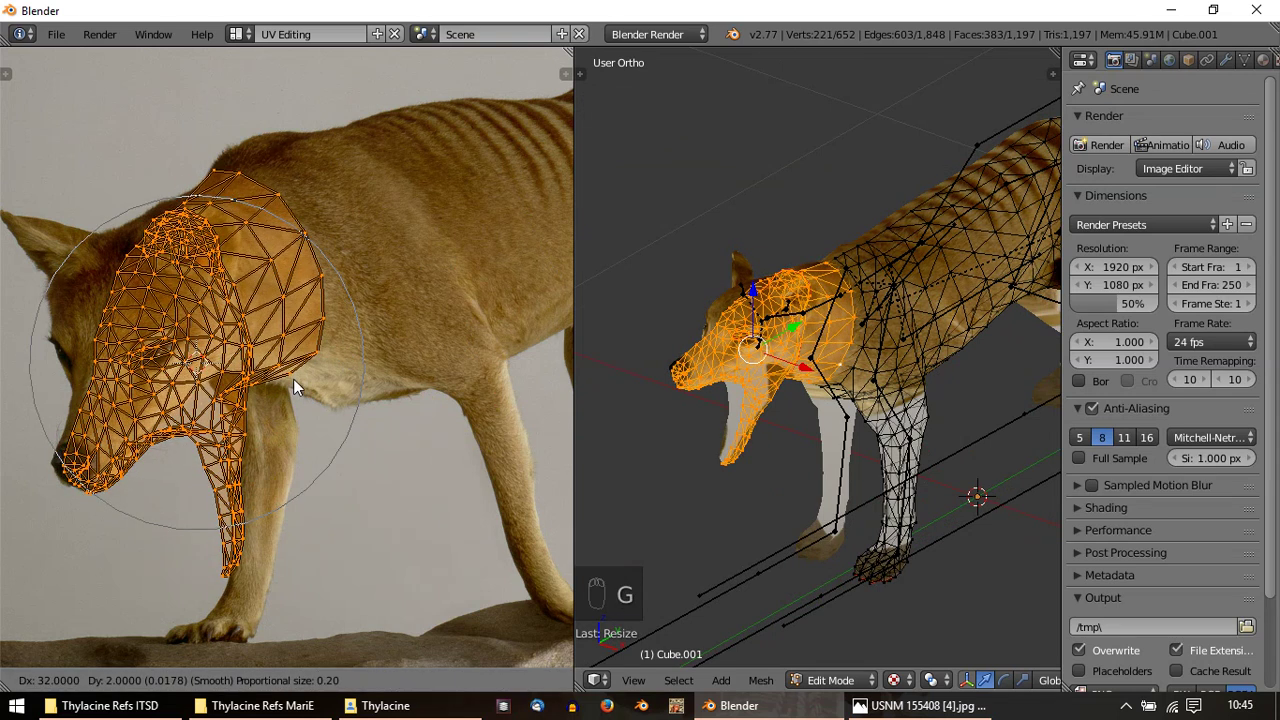
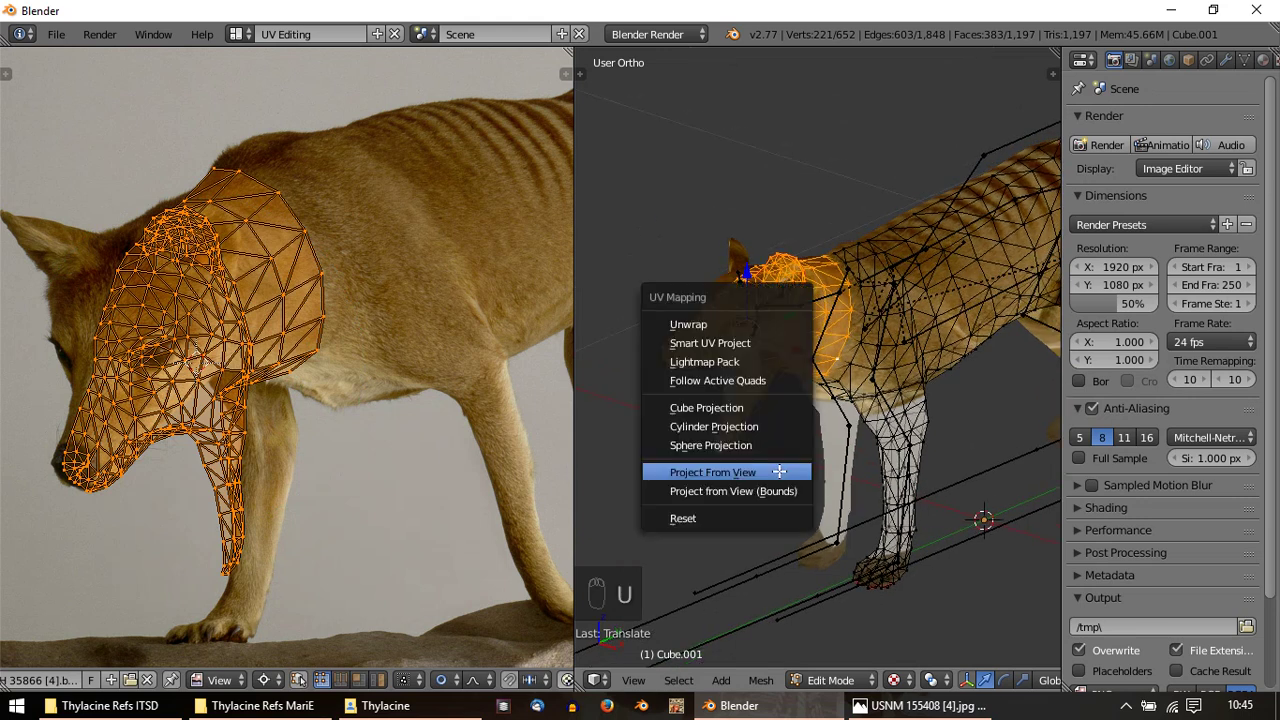
Reproject and refit the head island with proportional editing, then preview the head texture
key(g)
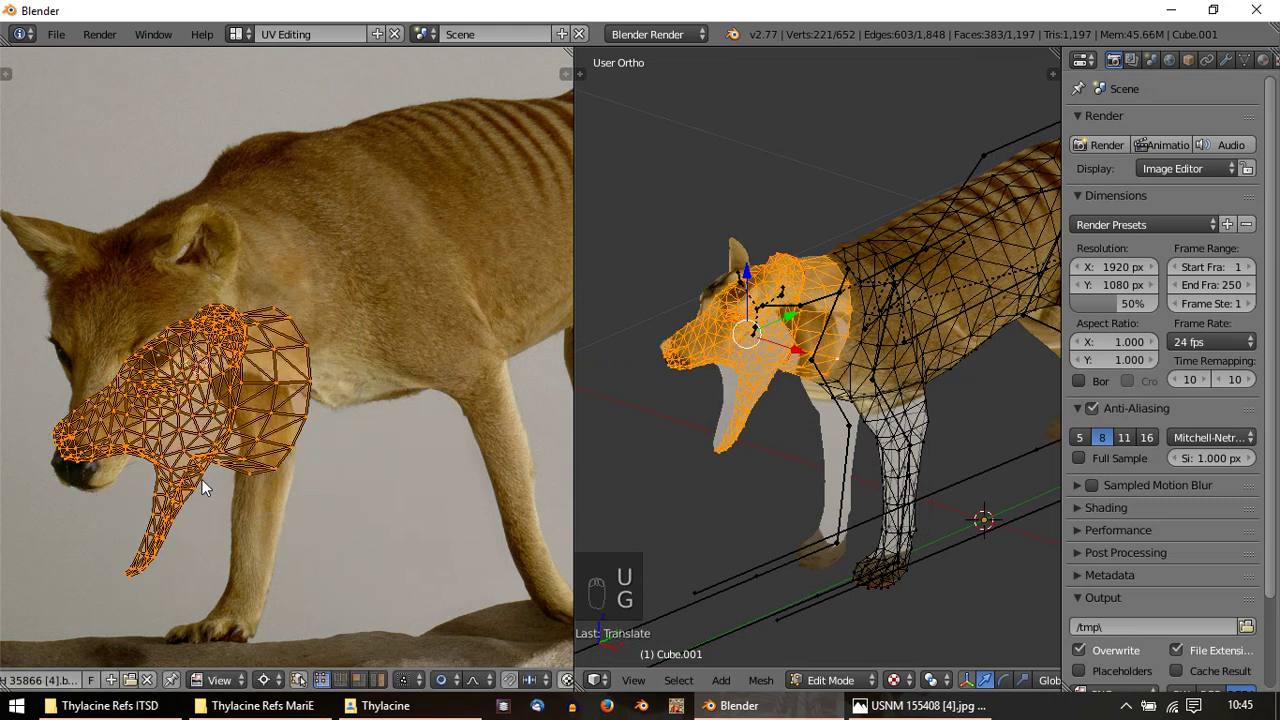
key(r)
key(g)
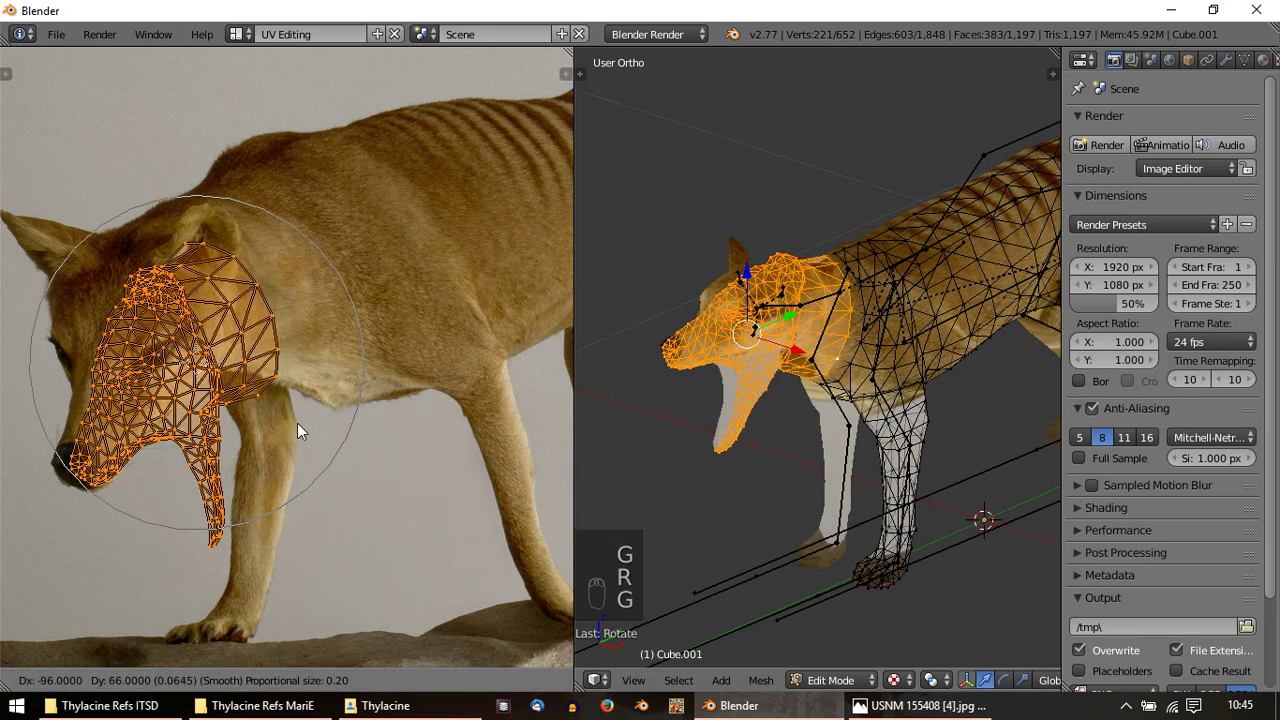
drag(88, 487, 319, 257)
key(s)
key(r)
drag(357, 256, 584, 293)
key(s)
key(Tab)
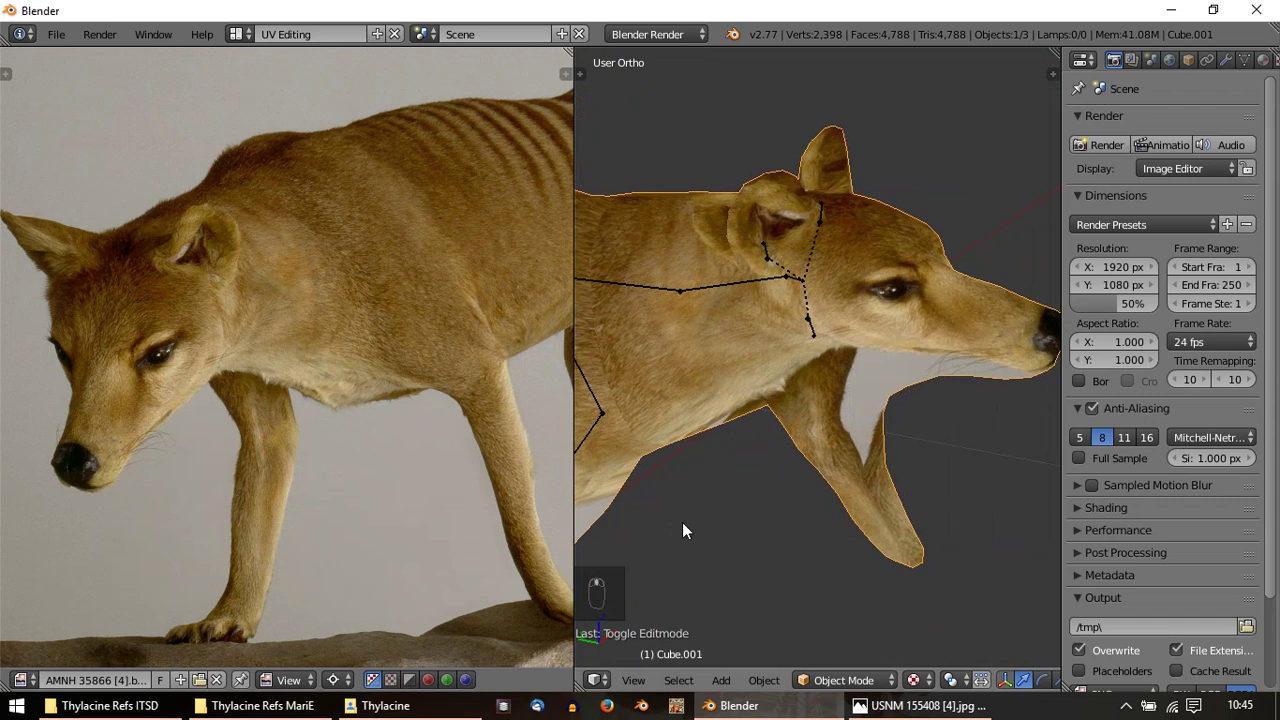
Move the eye's UV points so the photo's eye lands on the model's eye
key(Tab)
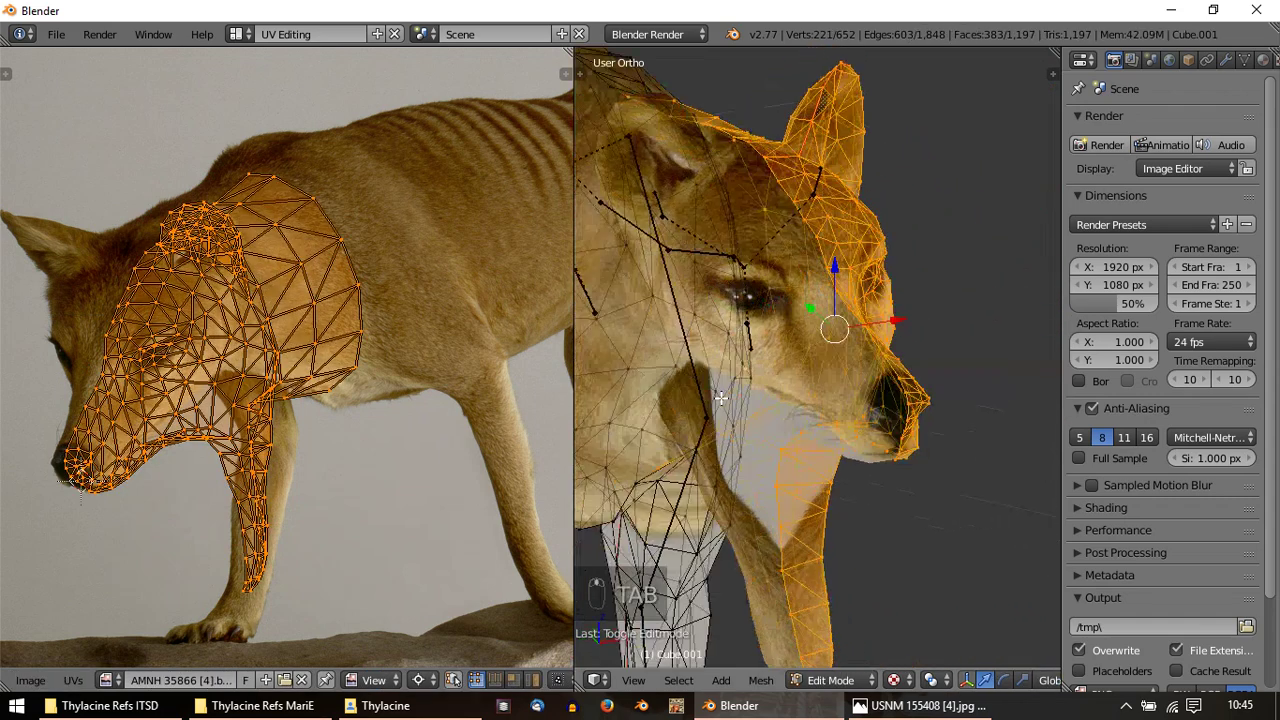
key(Tab)
key(Tab)
key(r)
key(s)
key(r)
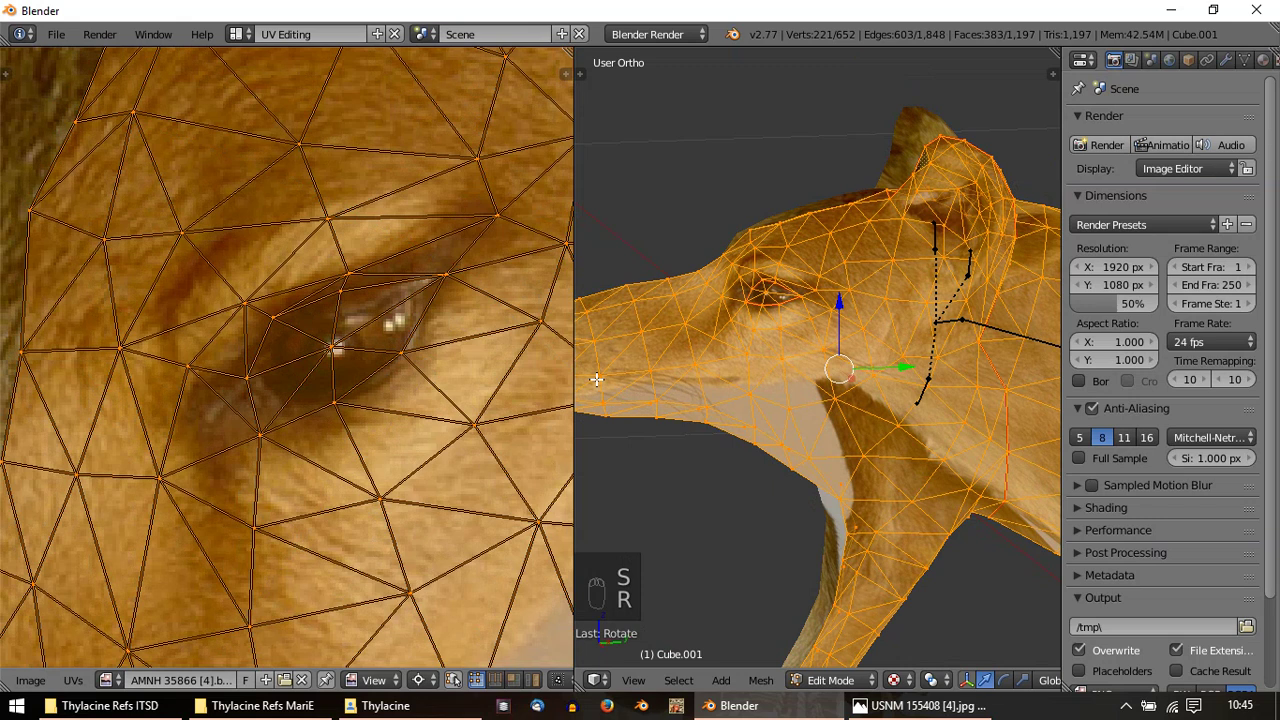
key(s)
key(r)
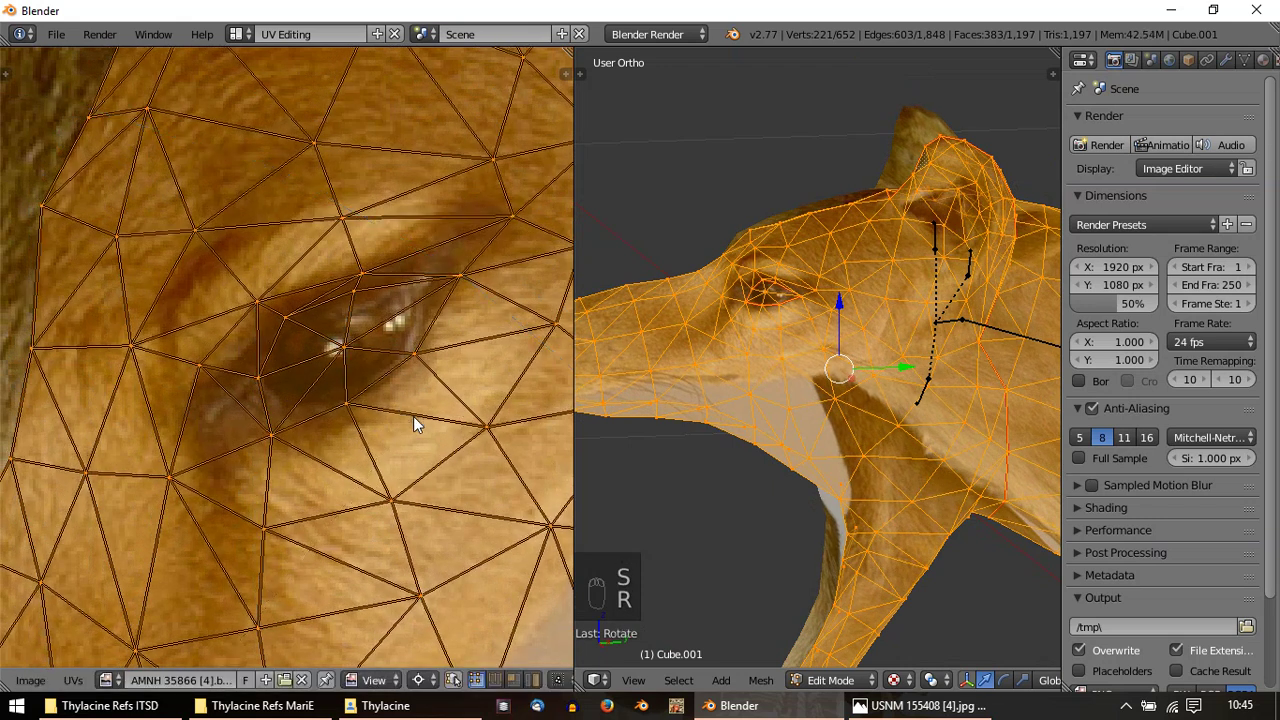
Check the textured head side-on in Object Mode, toggling back to tweak the UVs
key(Tab)
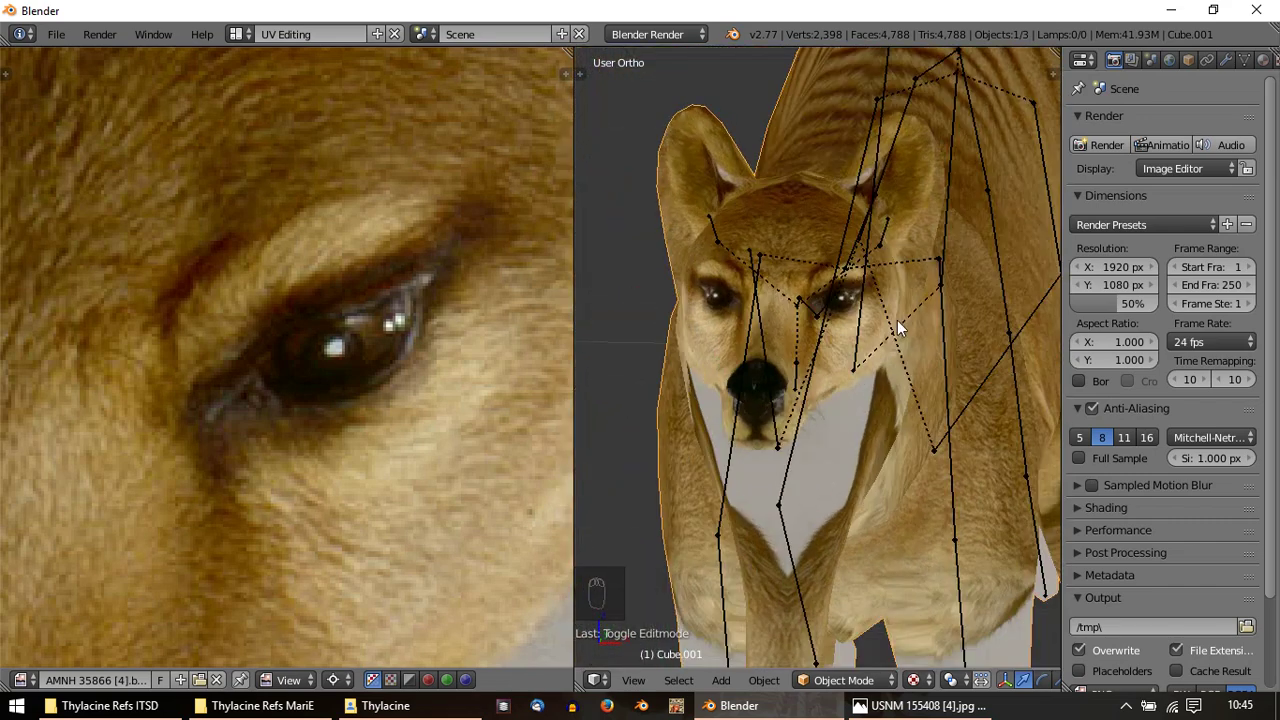
middle_click(817, 335)
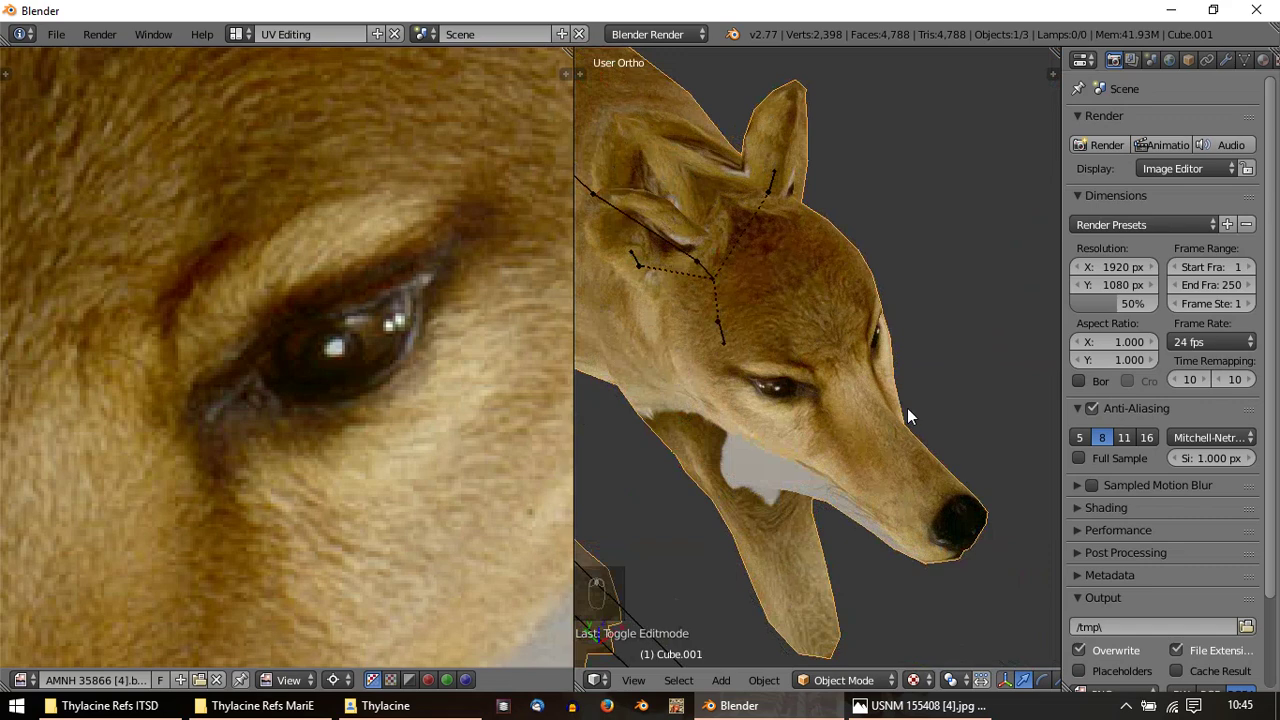
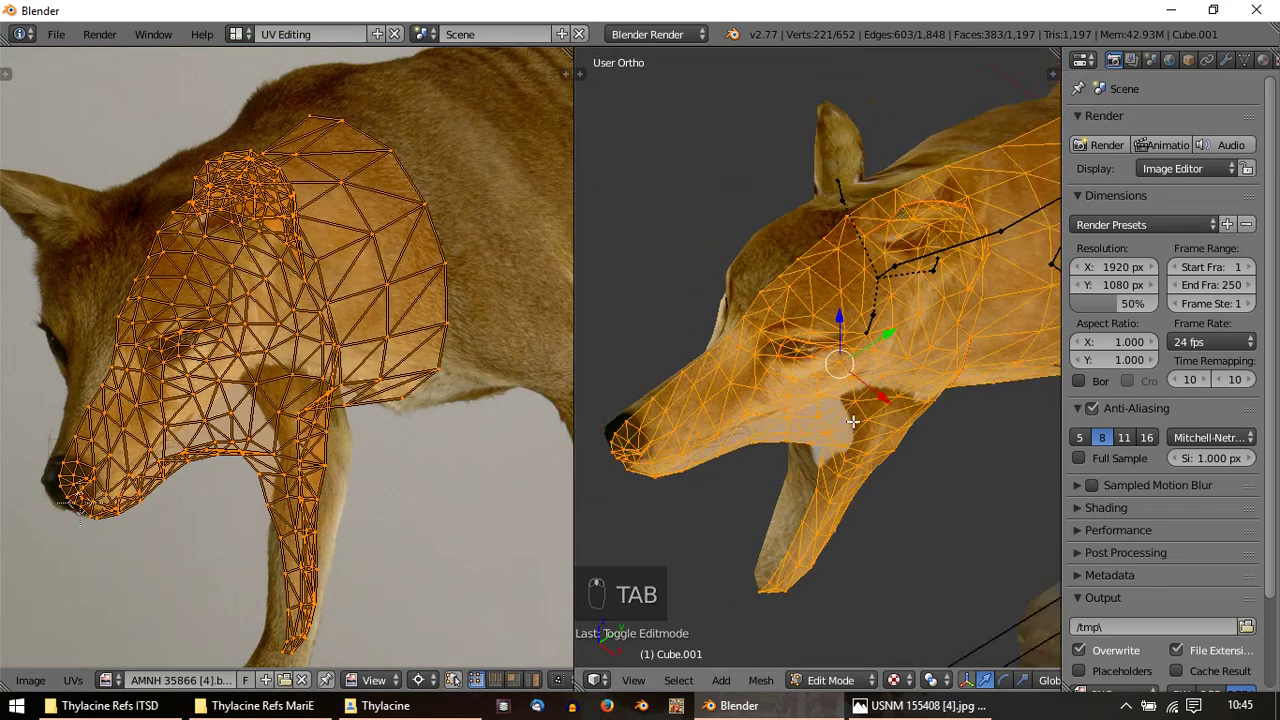
key(a)
key(a)
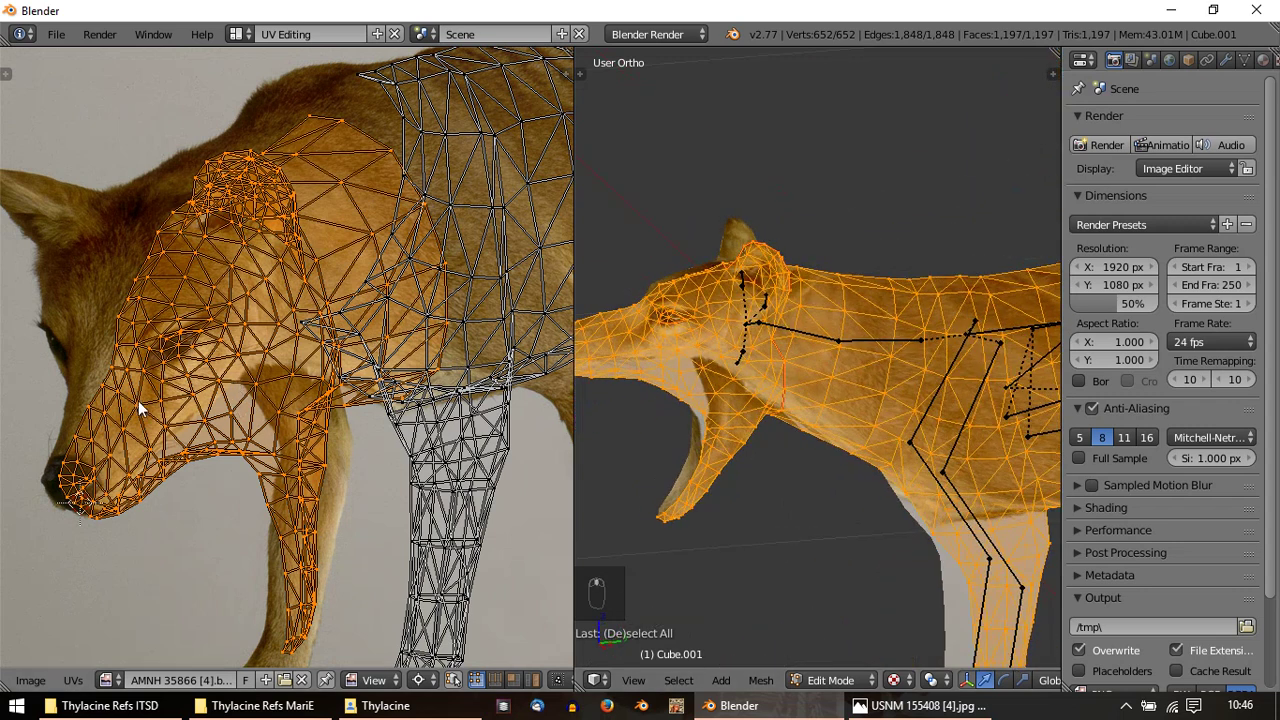
key(Tab)
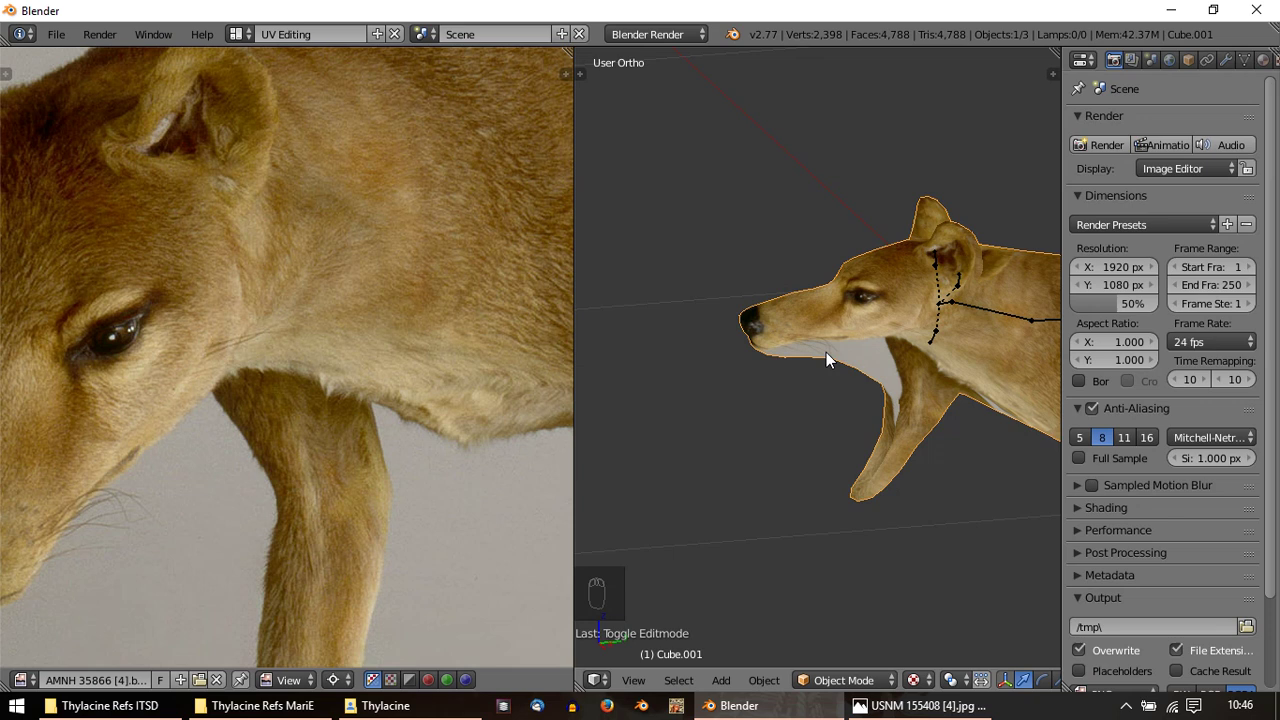
key(Tab)
key(Tab)
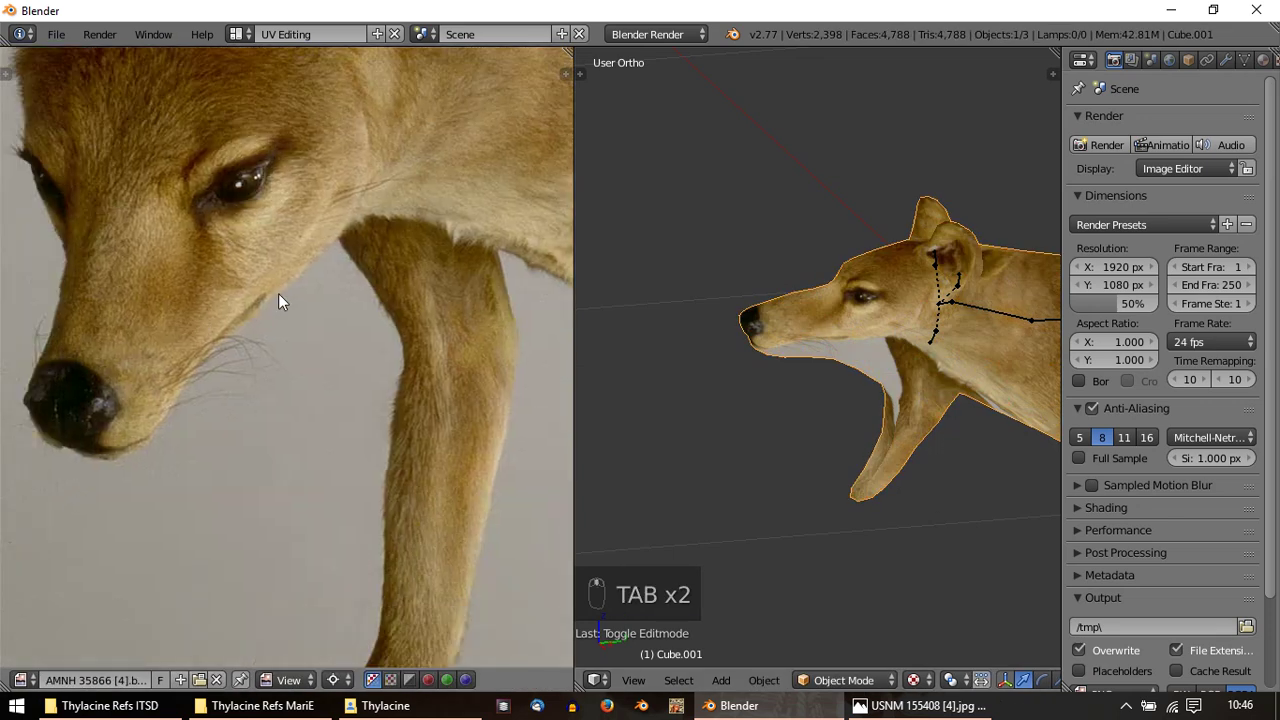
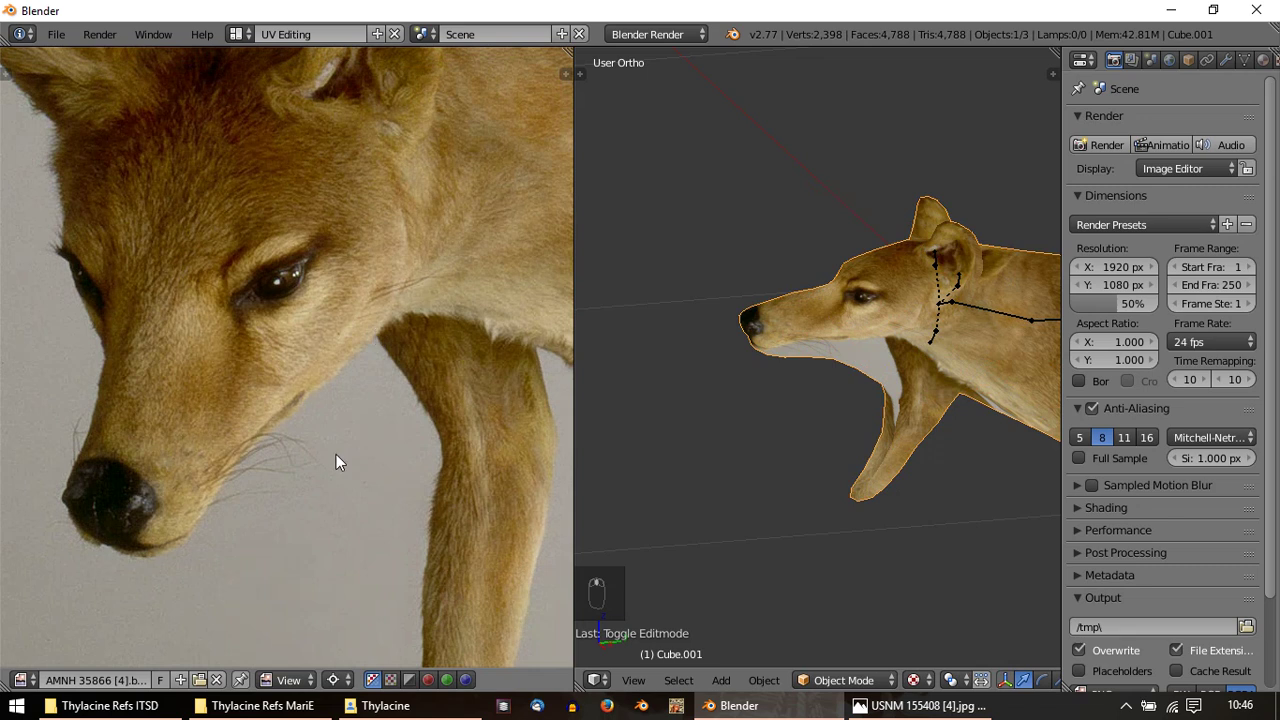
Inspect the snout from an exact side view (Numpad 3) and return to editing the head UVs
key(Tab)
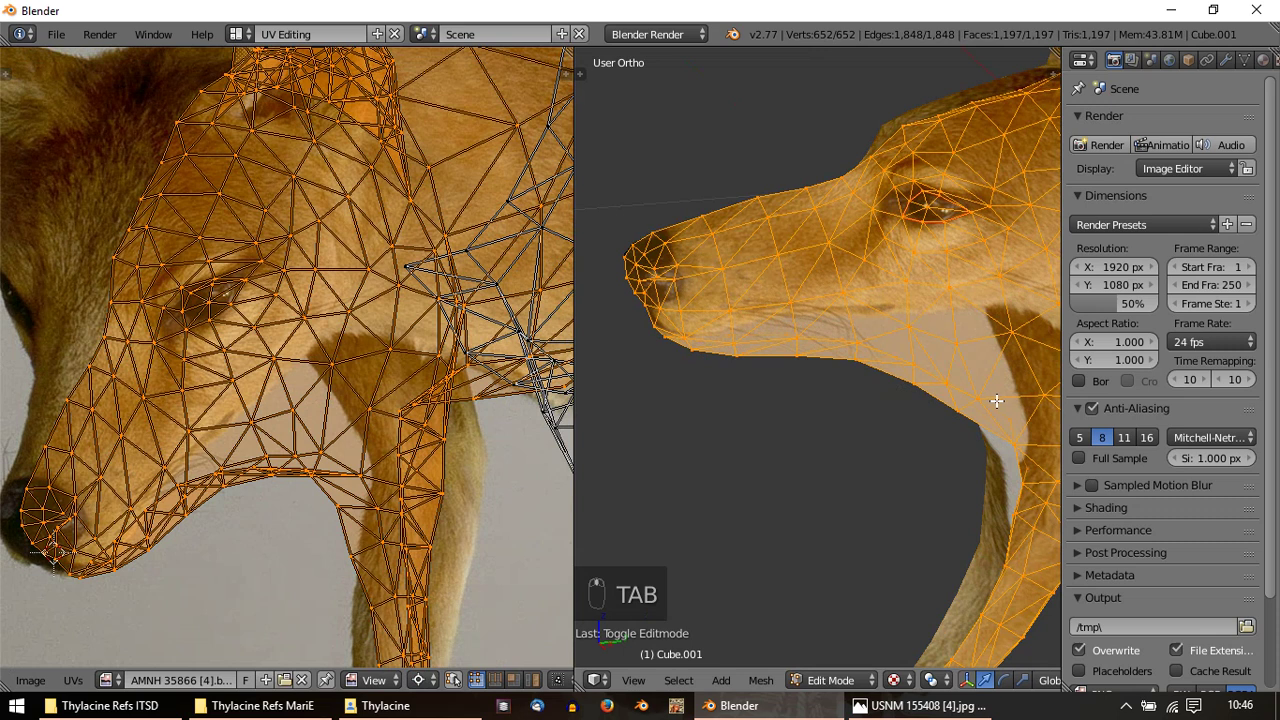
key(Tab)
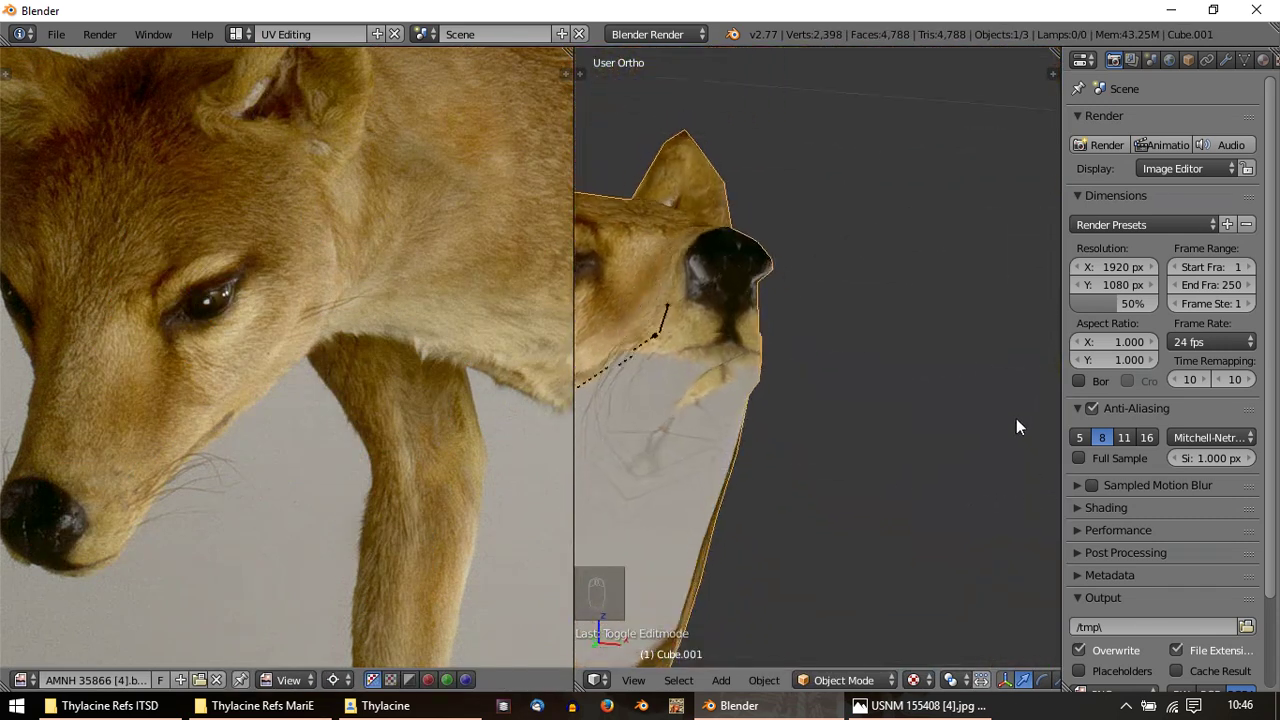
drag(812, 454, 812, 406)
key(Tab)
key(Tab)
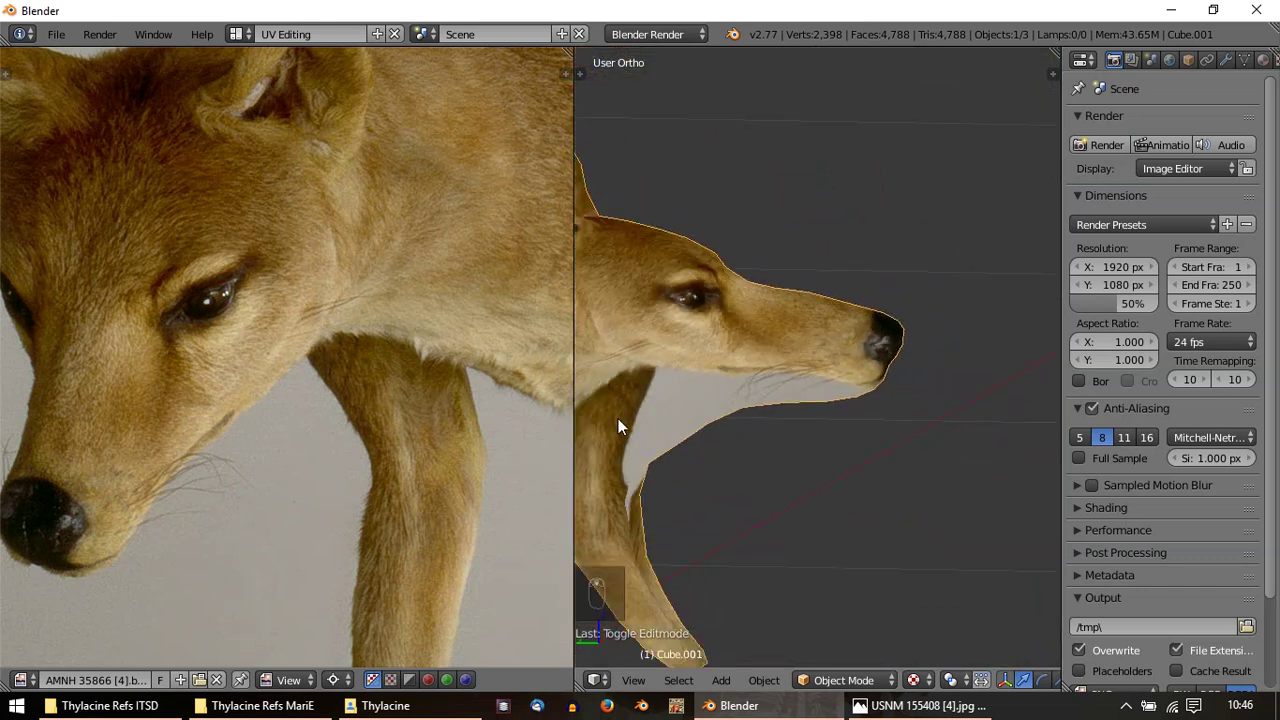
key(KP_3)
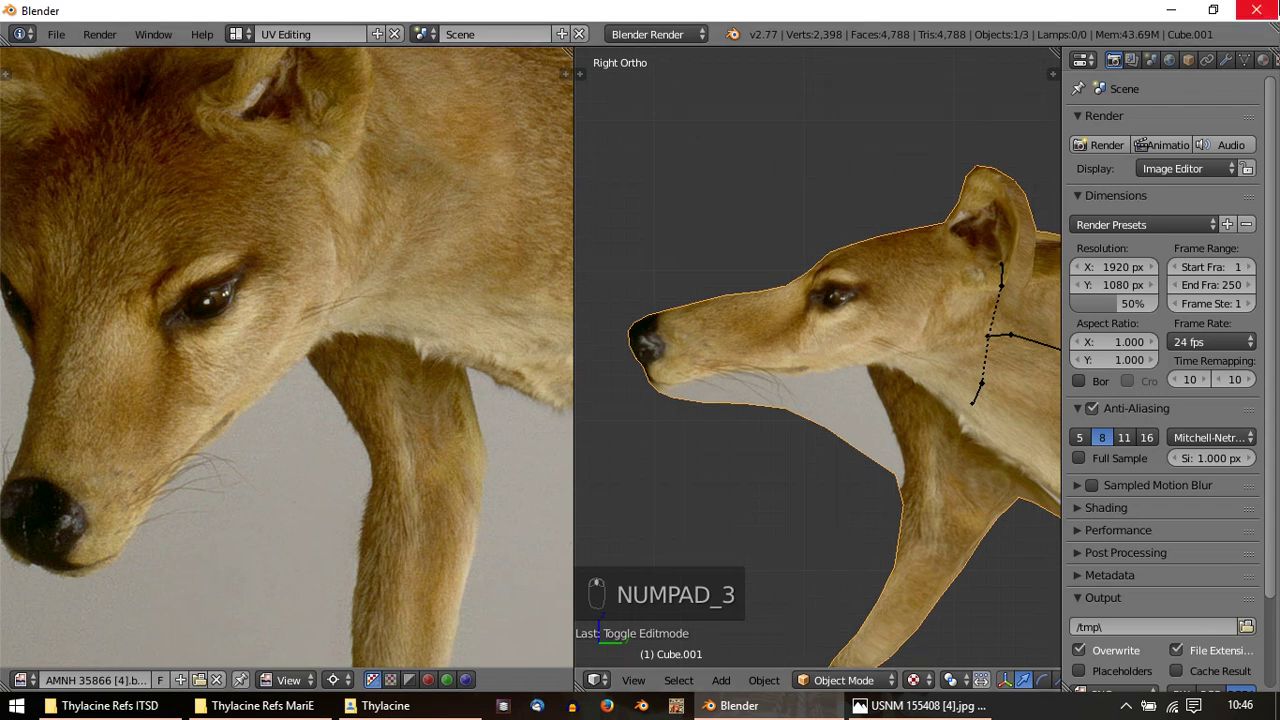
key(Tab)
Drag the ear's UV points into shape around the photo's ear
drag(538, 289, 374, 357)
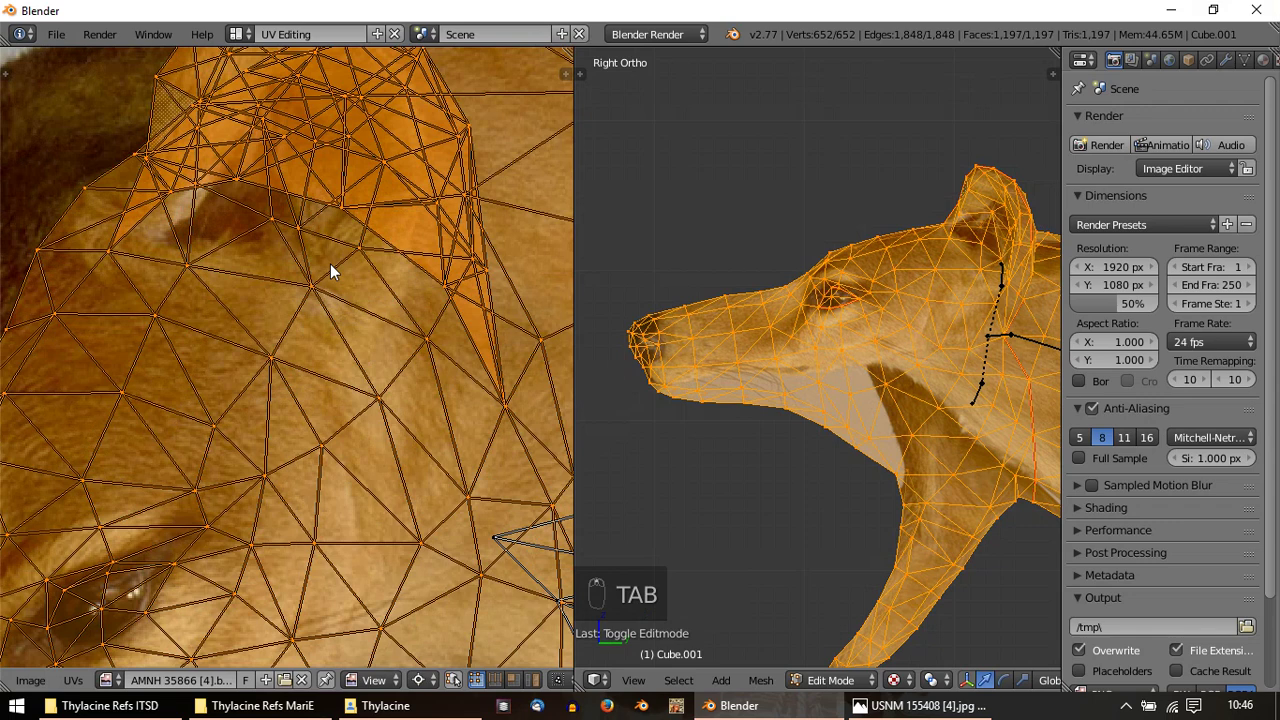
drag(300, 239, 134, 185)
drag(200, 196, 370, 142)
drag(374, 162, 466, 315)
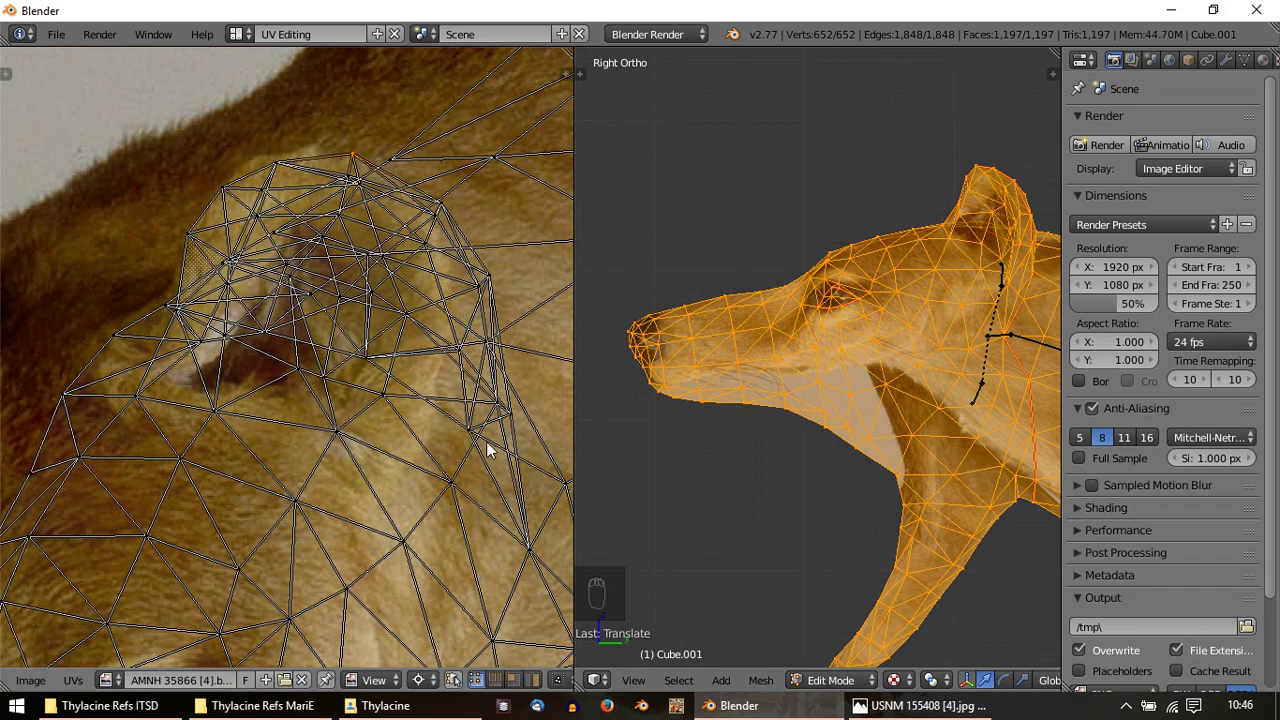
drag(496, 480, 495, 524)
drag(492, 520, 479, 513)
Preview the textured ear on the model and make further UV tweaks in Edit Mode
key(Tab)
drag(929, 377, 910, 394)
drag(909, 410, 748, 419)
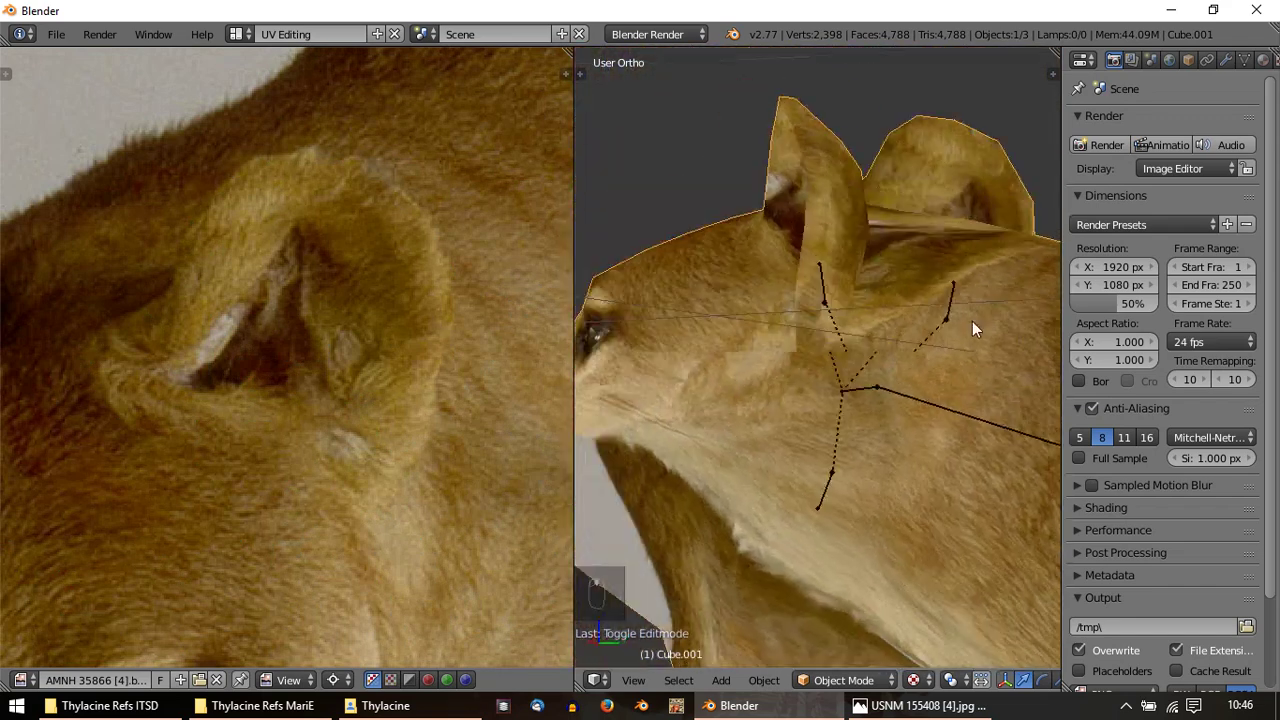
key(Tab)
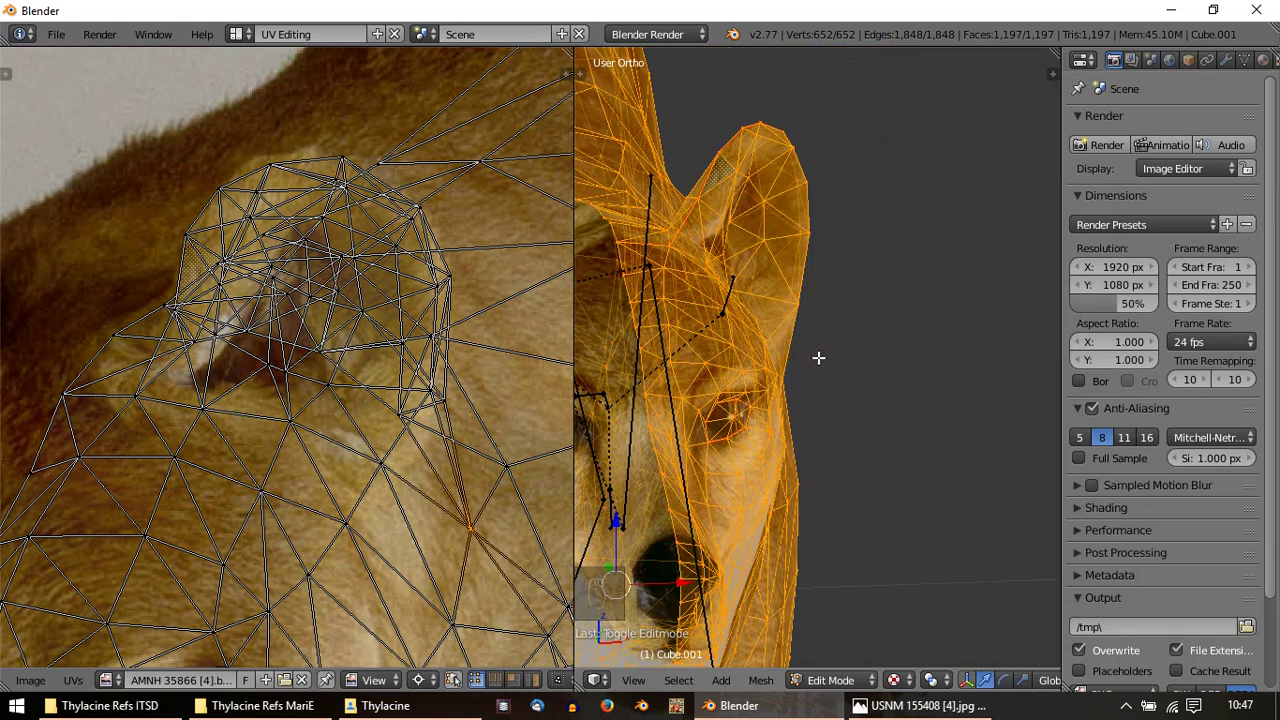
key(Tab)
key(Tab)
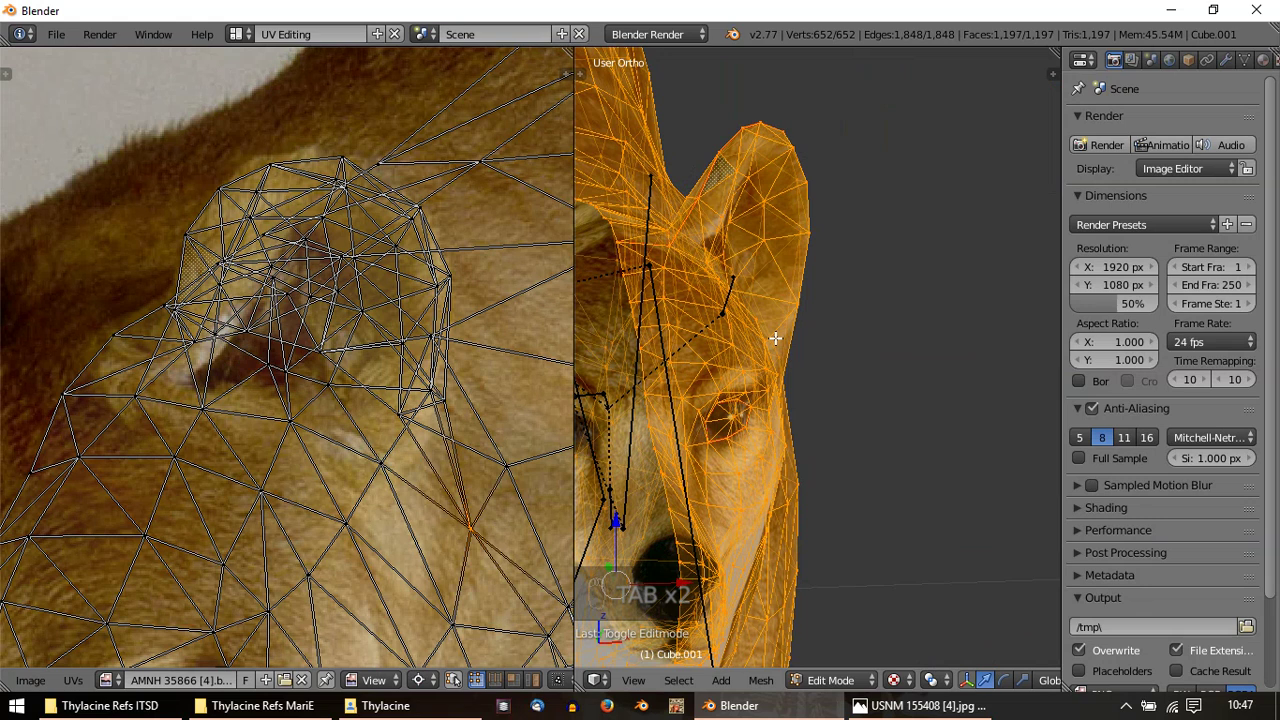
key(Tab)
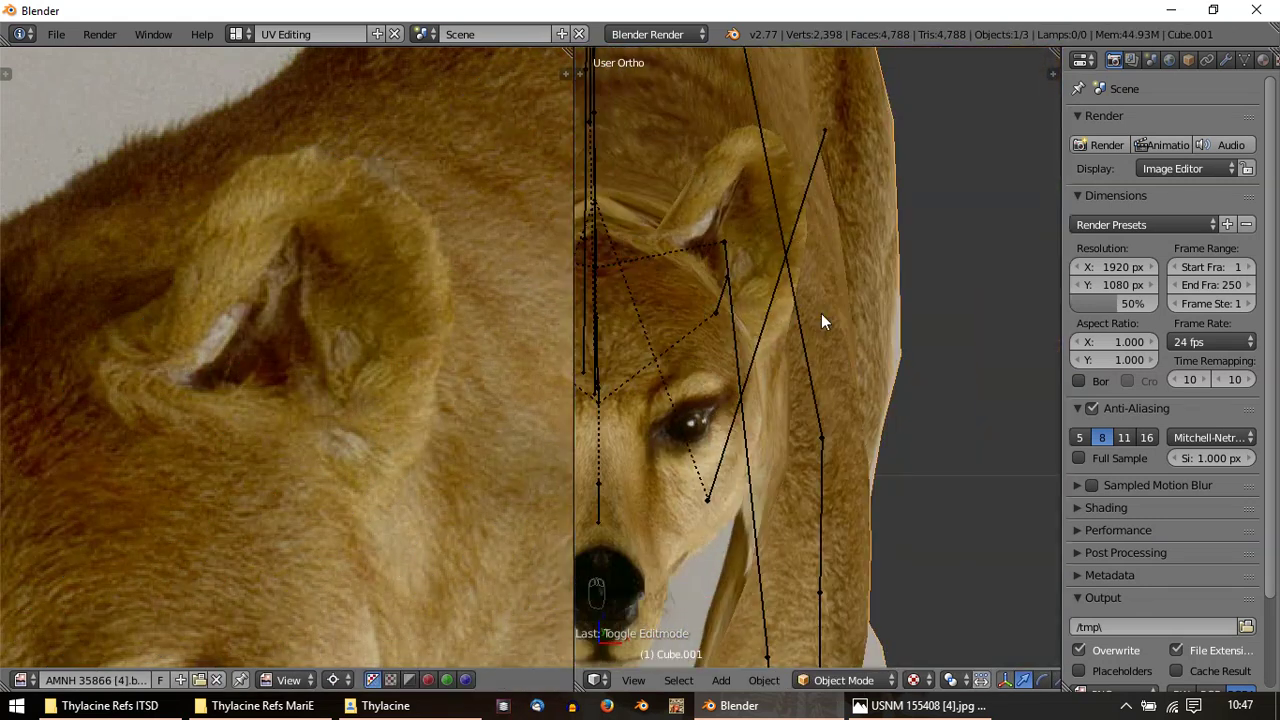
Zoom in on the ear, then shift the remaining ear UV points over the photographed ear
drag(847, 322, 837, 236)
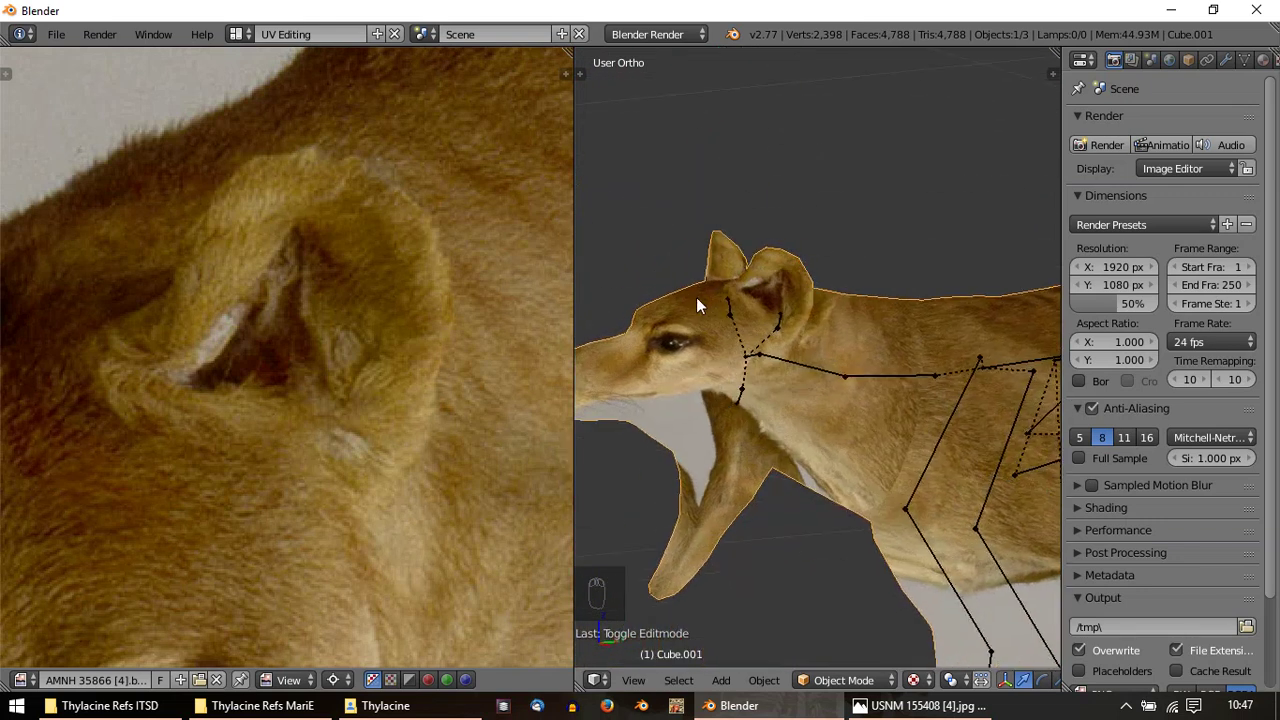
drag(815, 465, 766, 461)
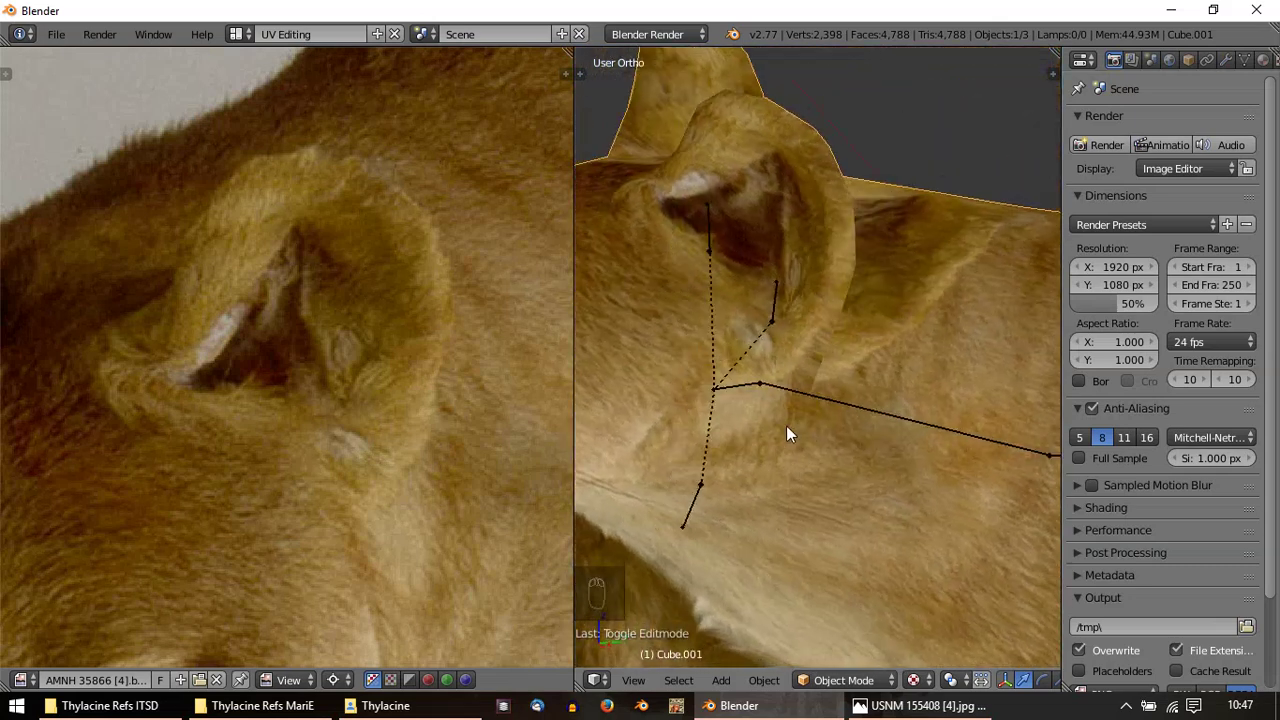
drag(952, 443, 937, 366)
middle_click(811, 410)
key(Tab)
click(167, 324)
drag(153, 310, 153, 340)
drag(133, 400, 260, 373)
drag(244, 388, 933, 374)
key(Tab)
middle_click(933, 374)
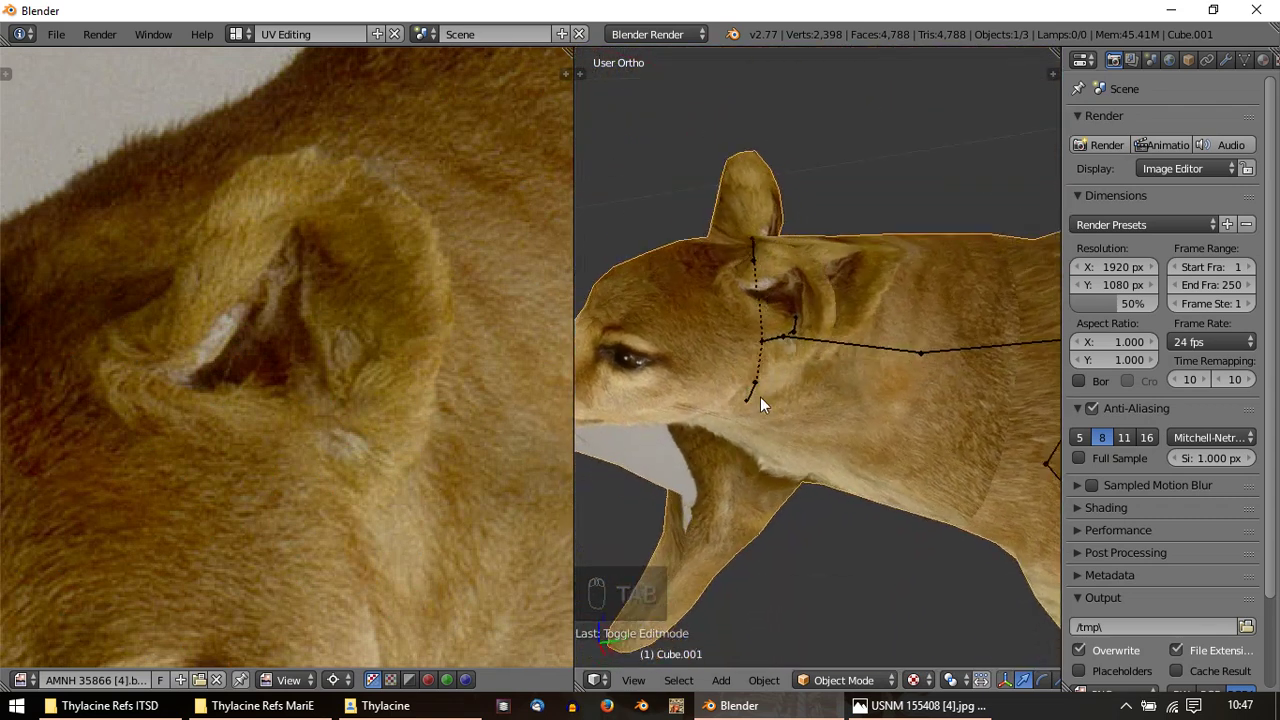
middle_click(779, 472)
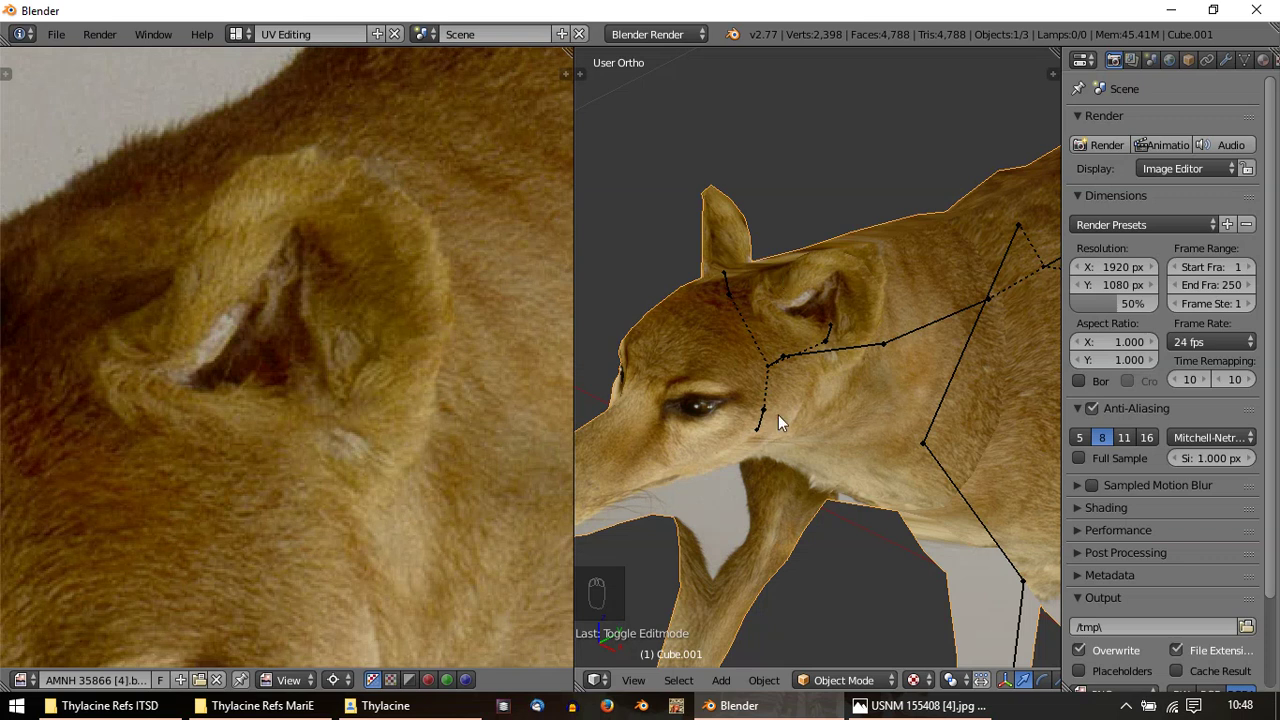
right_click(767, 428)
drag(801, 502, 833, 496)
middle_click(907, 423)
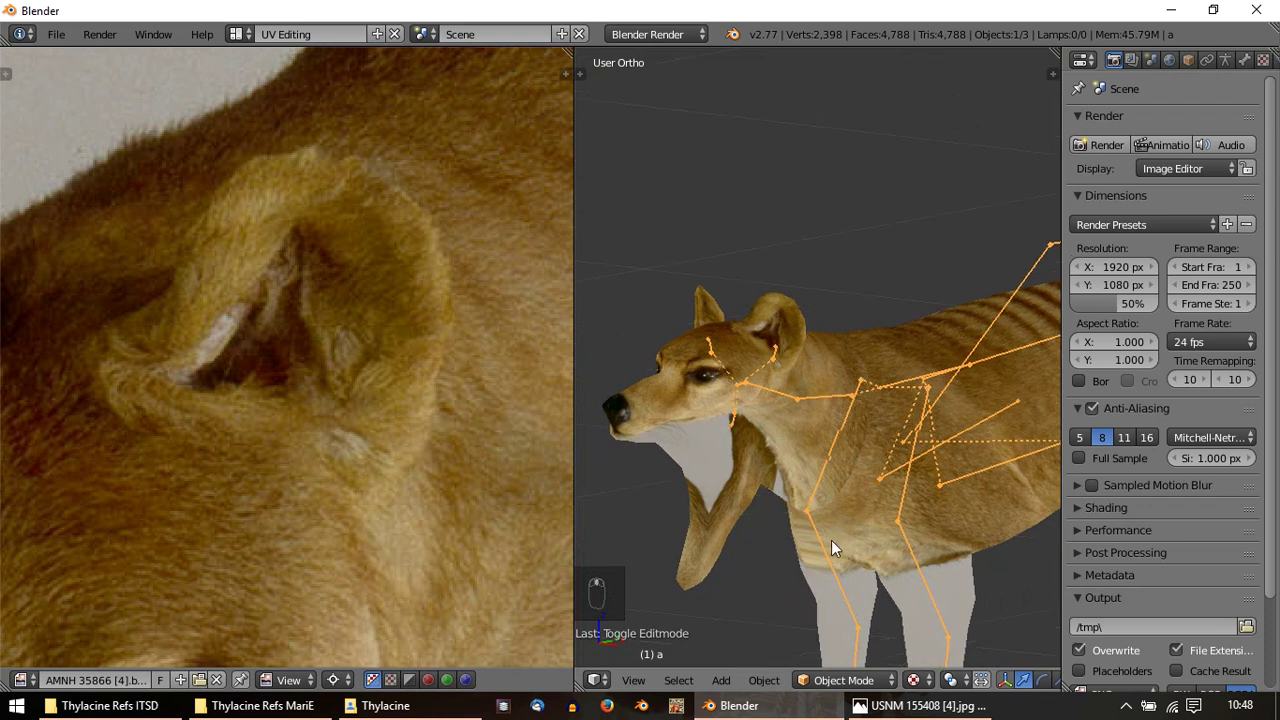
key(KP_3)
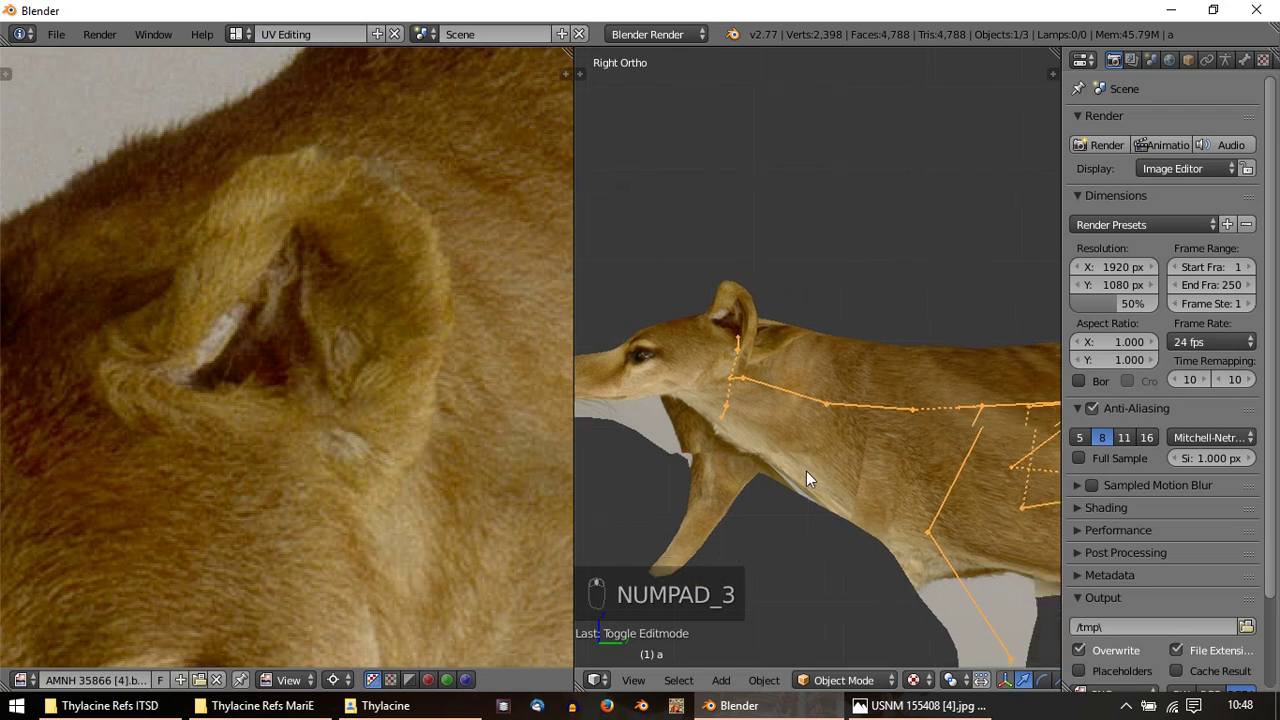
key(Tab)
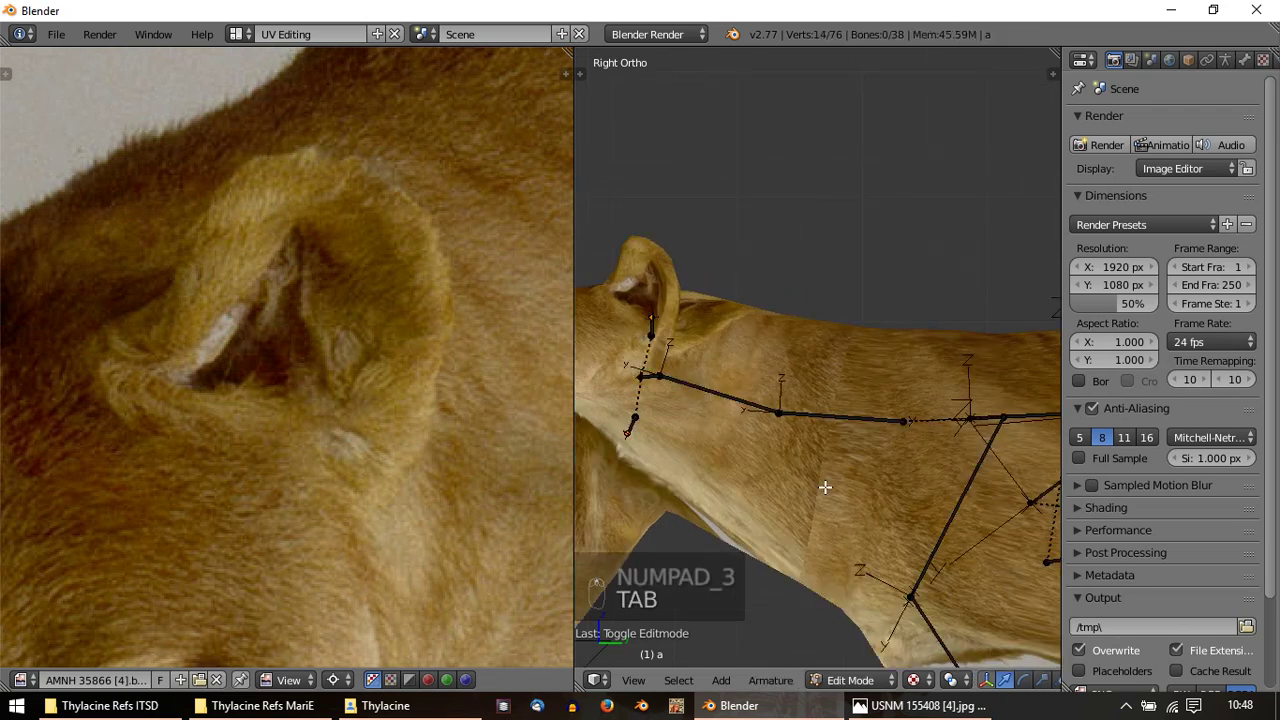
key(Tab)
Lasso the fitted head UV vertices and pin them with P, bringing the neck area into view
key(Tab)
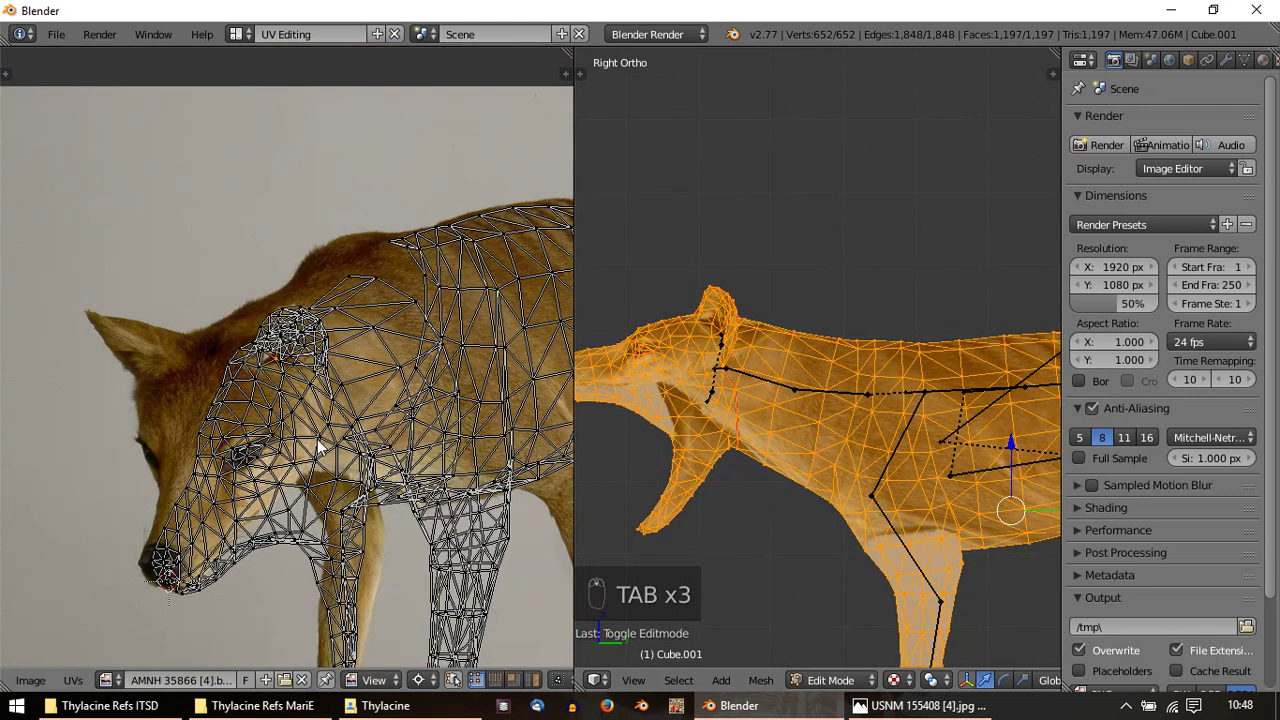
key(Tab)
key(Tab)
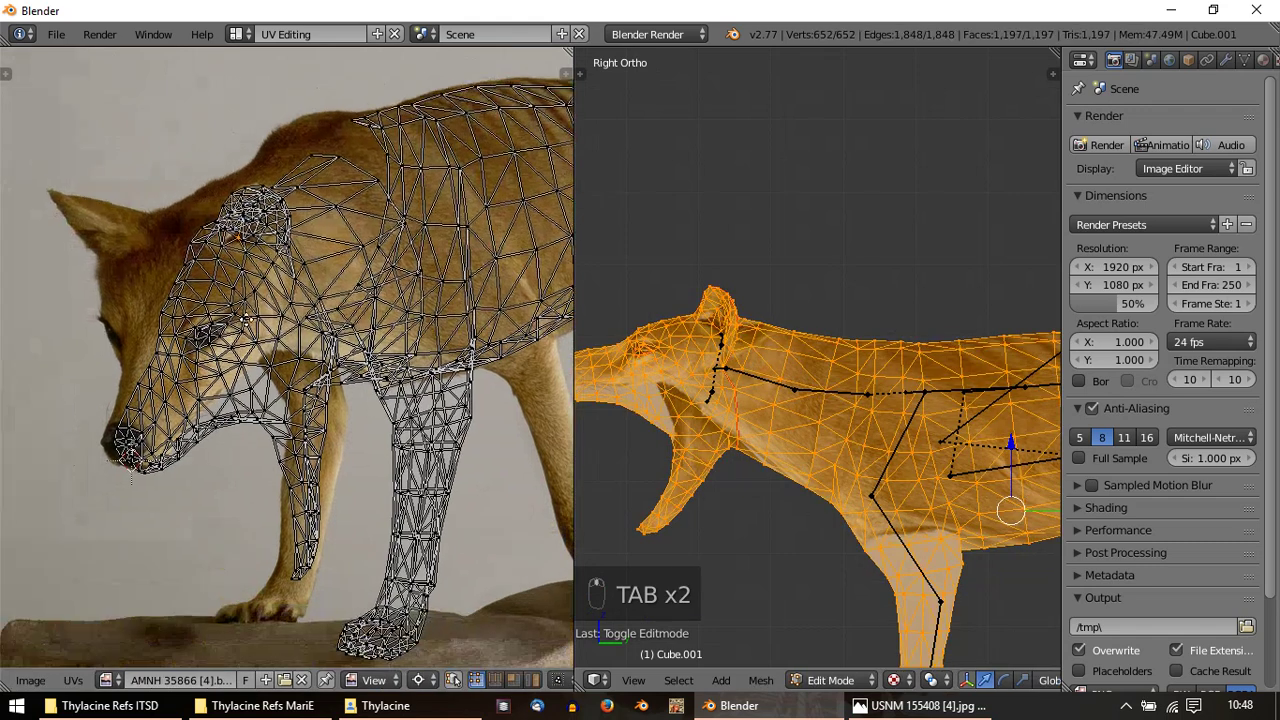
drag(224, 352, 316, 245)
click(224, 497)
right_click(224, 497)
click(310, 211)
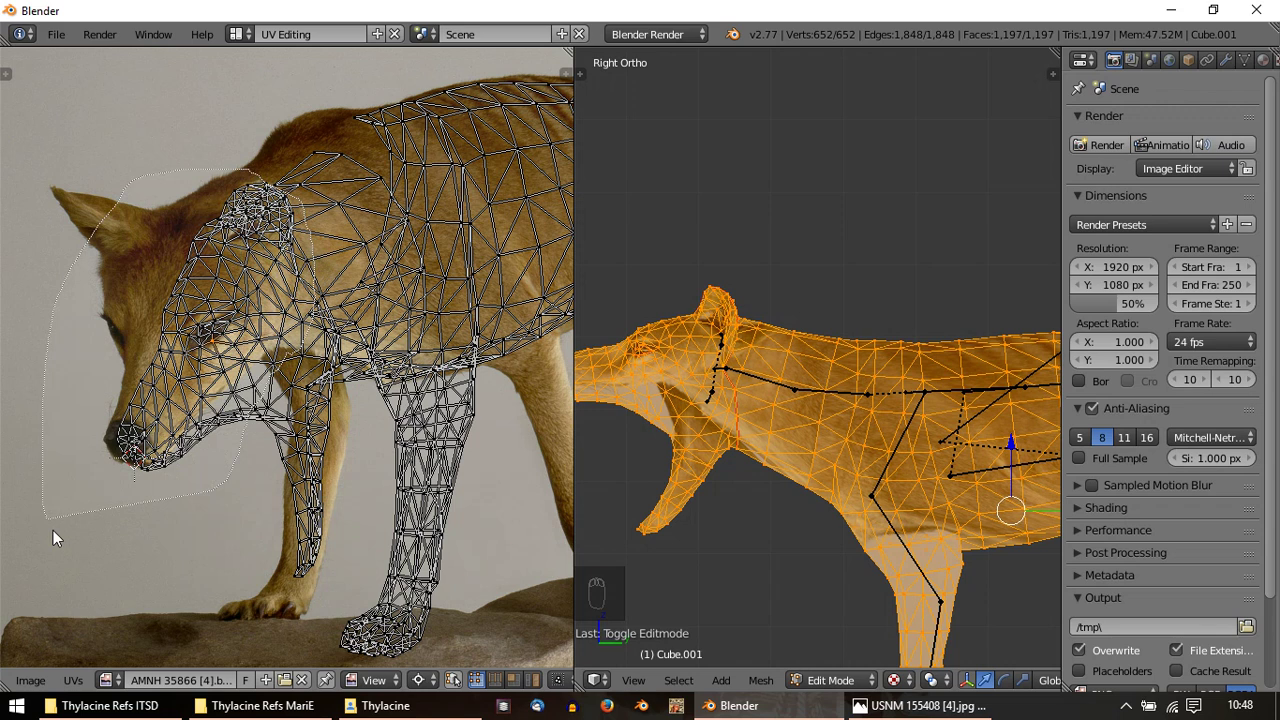
key(p)
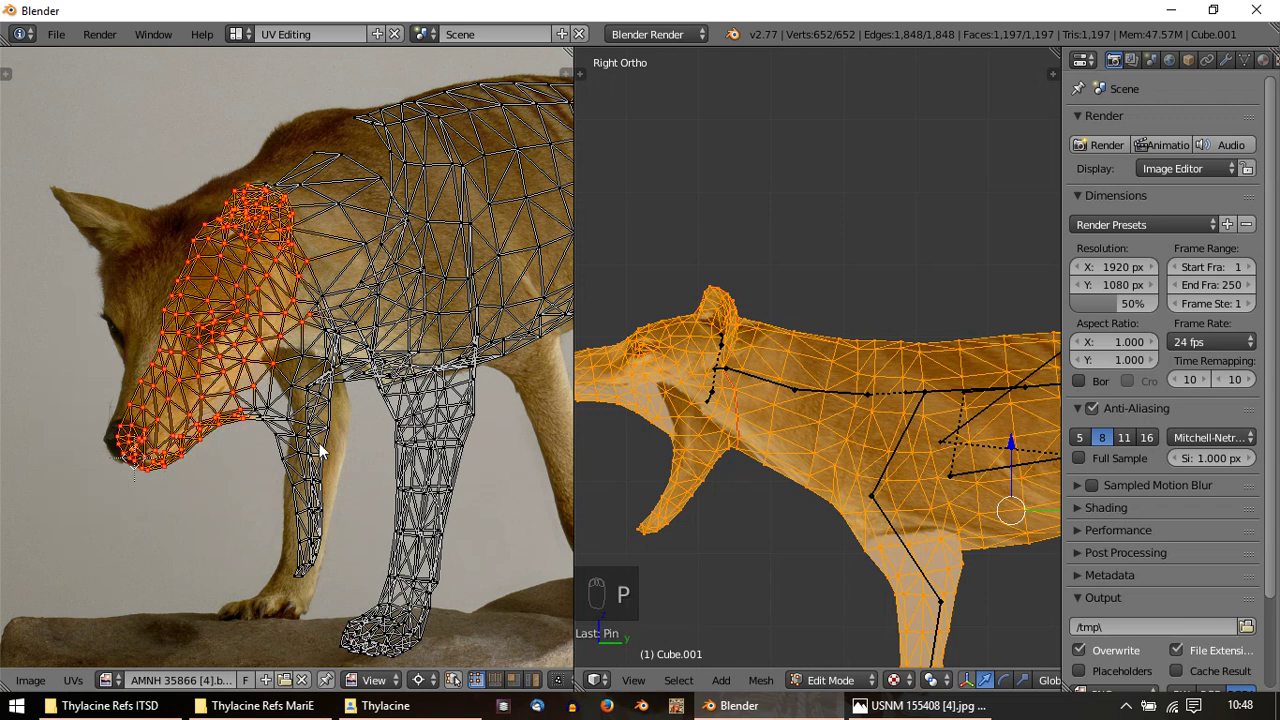
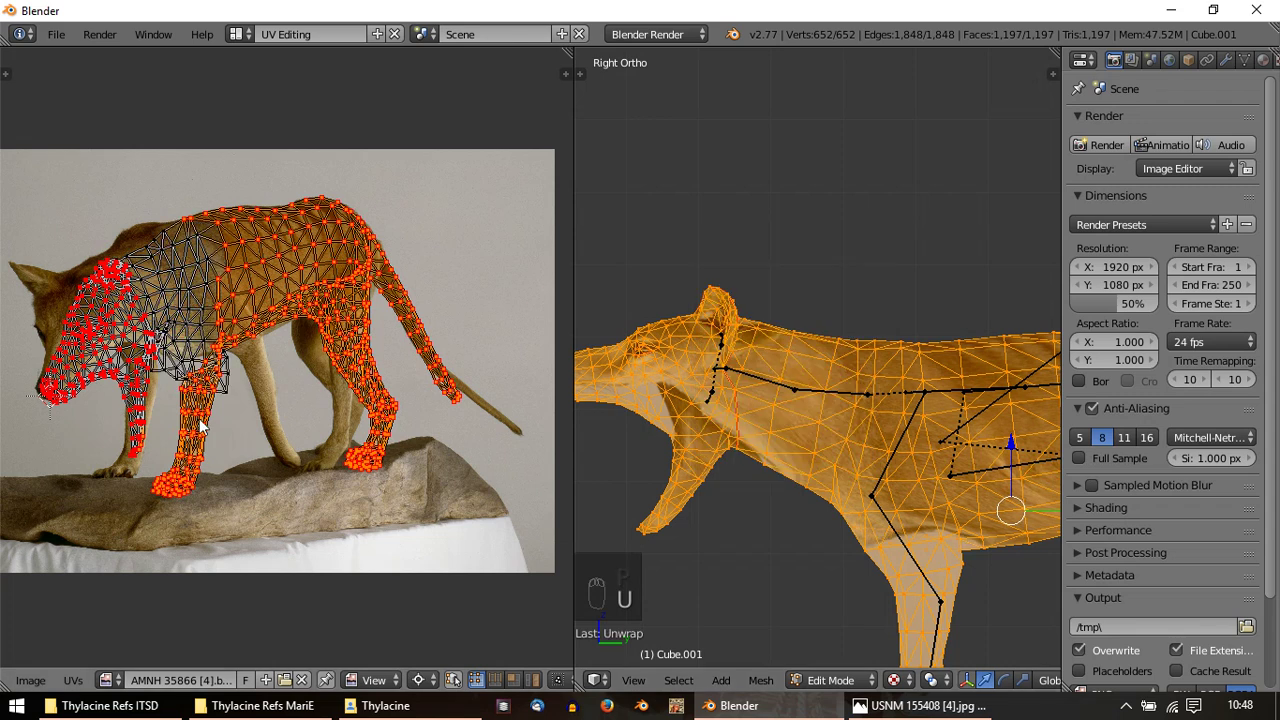
drag(161, 395, 291, 304)
drag(291, 304, 297, 286)
Move the first neck UV vertices onto the photo's back outline
key(g)
key(s)
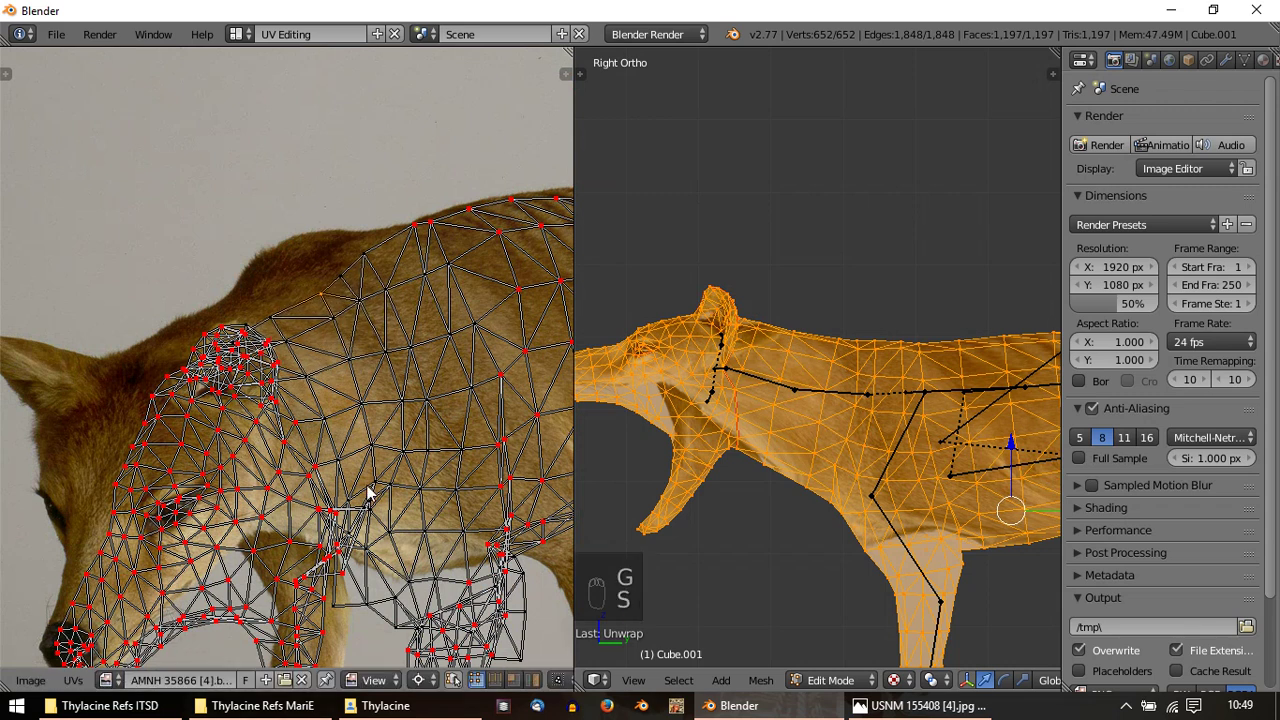
key(g)
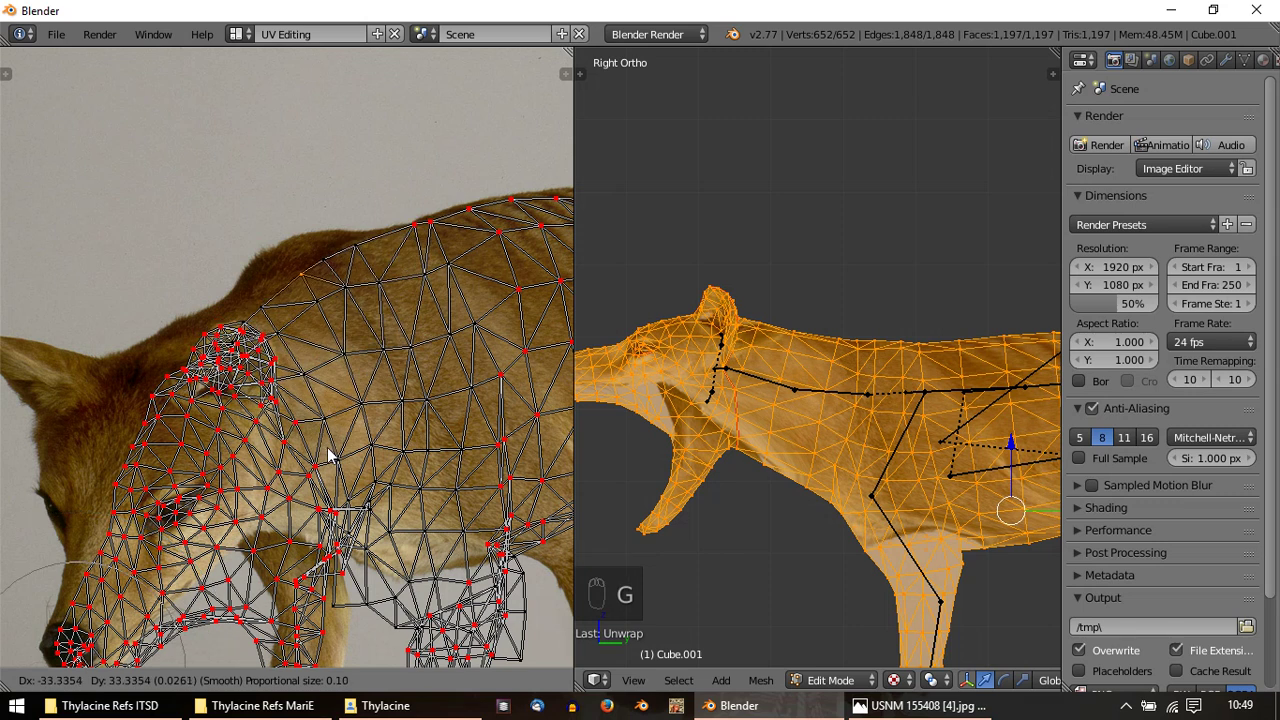
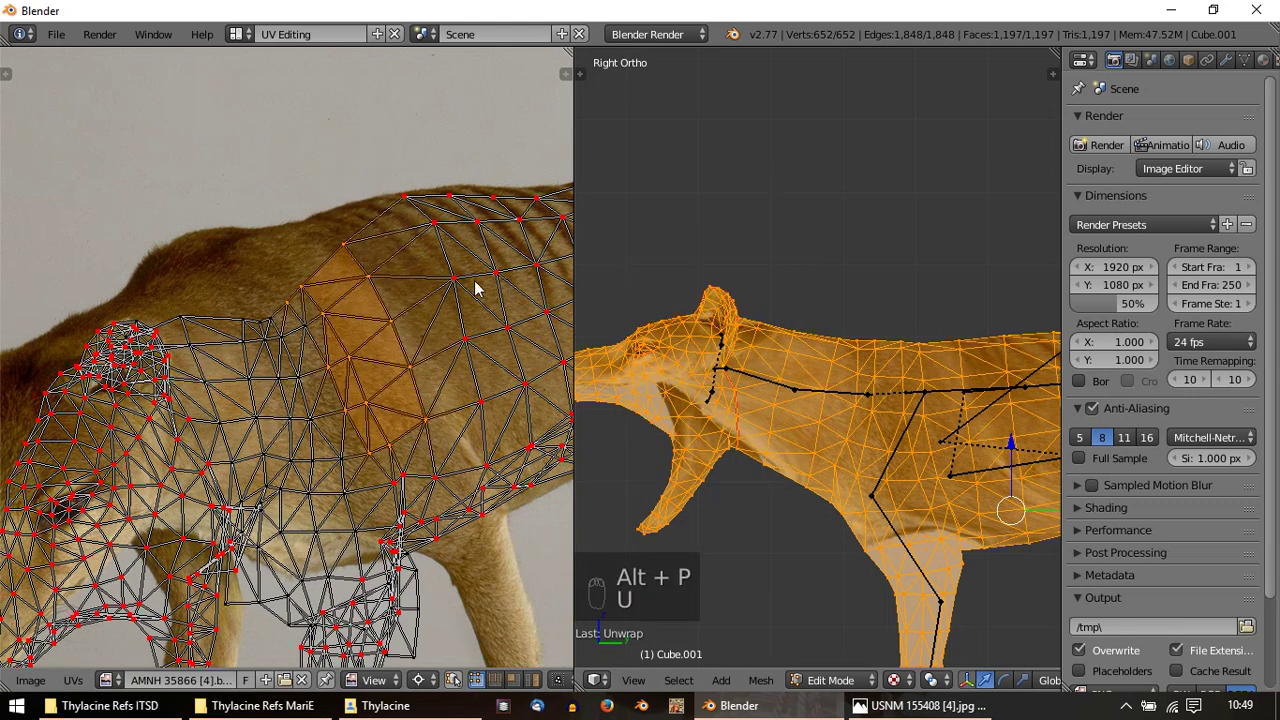
drag(260, 318, 239, 261)
key(p)
key(u)
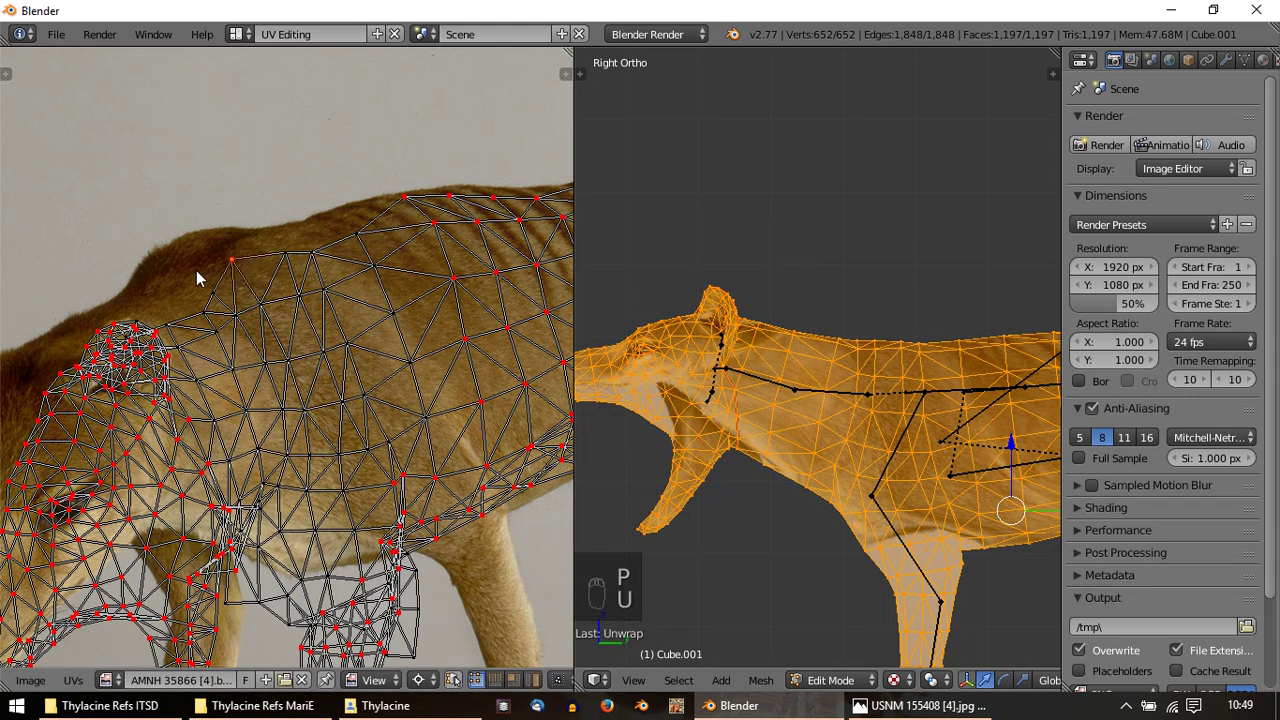
drag(241, 269, 260, 296)
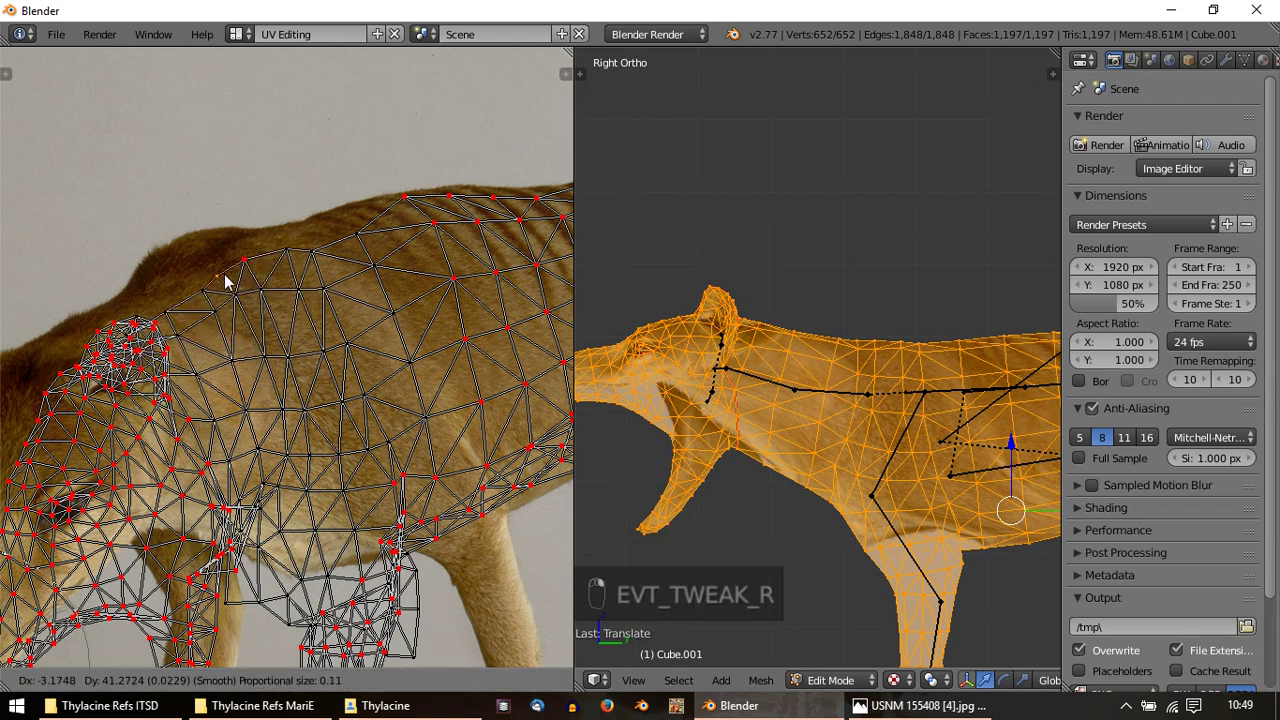
Continue fitting vertices along the back, then preview the textured neck and shoulders
right_click(225, 283)
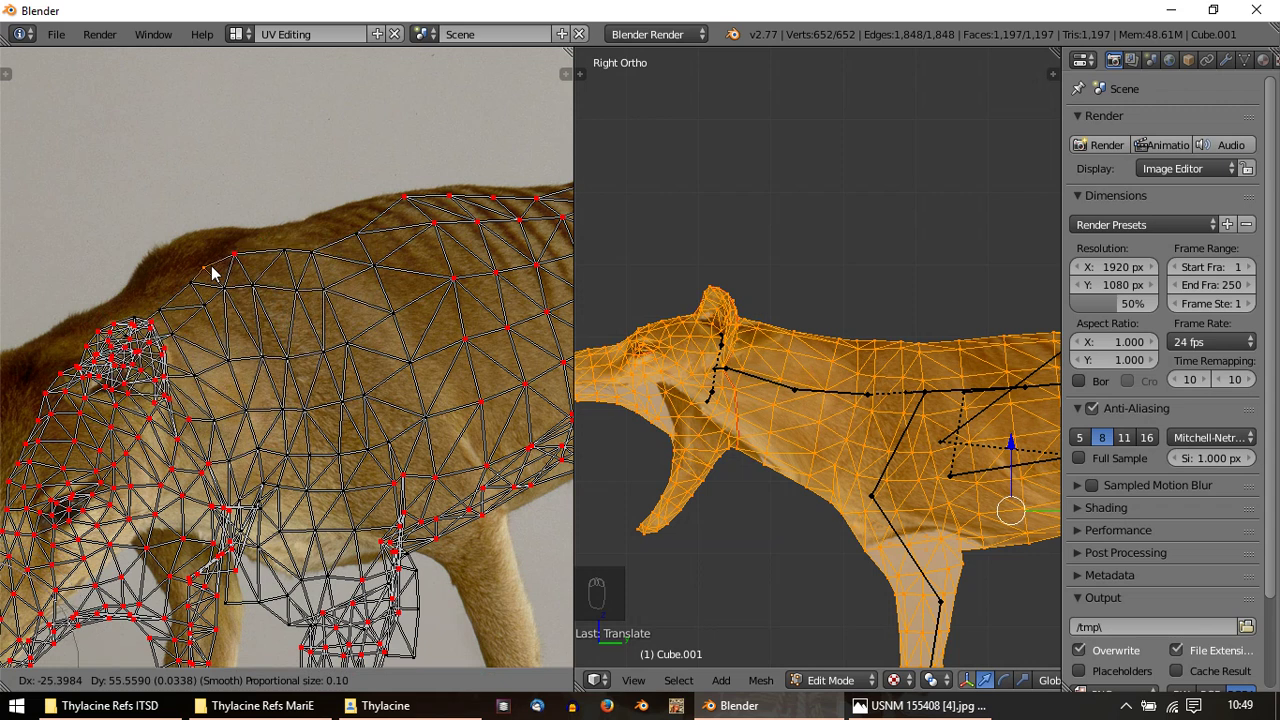
drag(147, 314, 193, 295)
drag(185, 312, 193, 295)
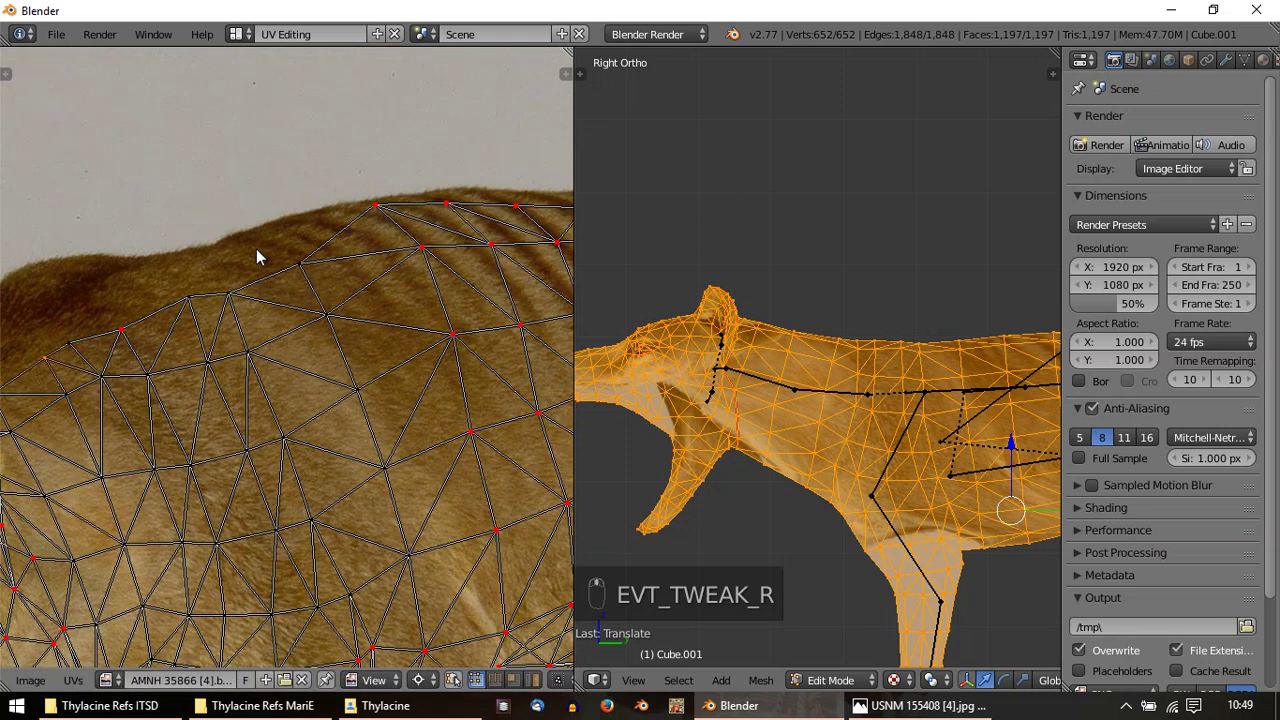
drag(259, 270, 133, 299)
middle_click(133, 299)
middle_click(334, 310)
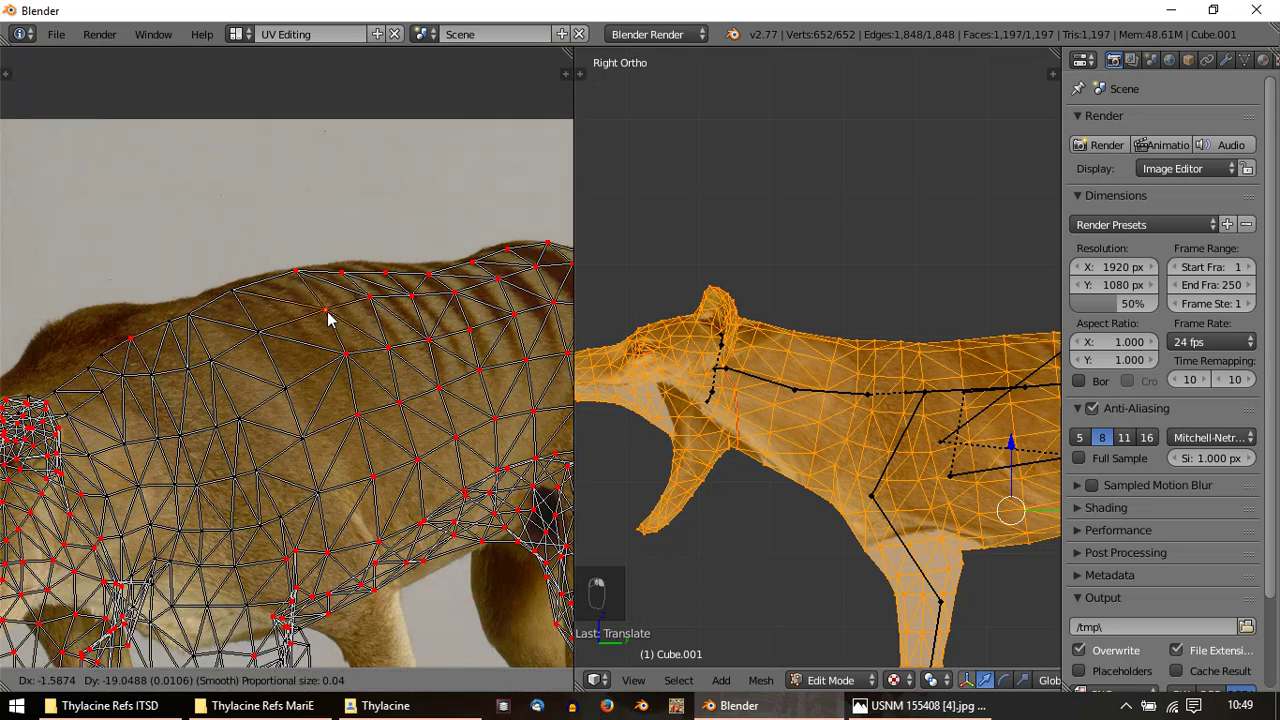
key(Tab)
Orbit and zoom around the textured head and body, then return to Edit Mode
middle_click(791, 327)
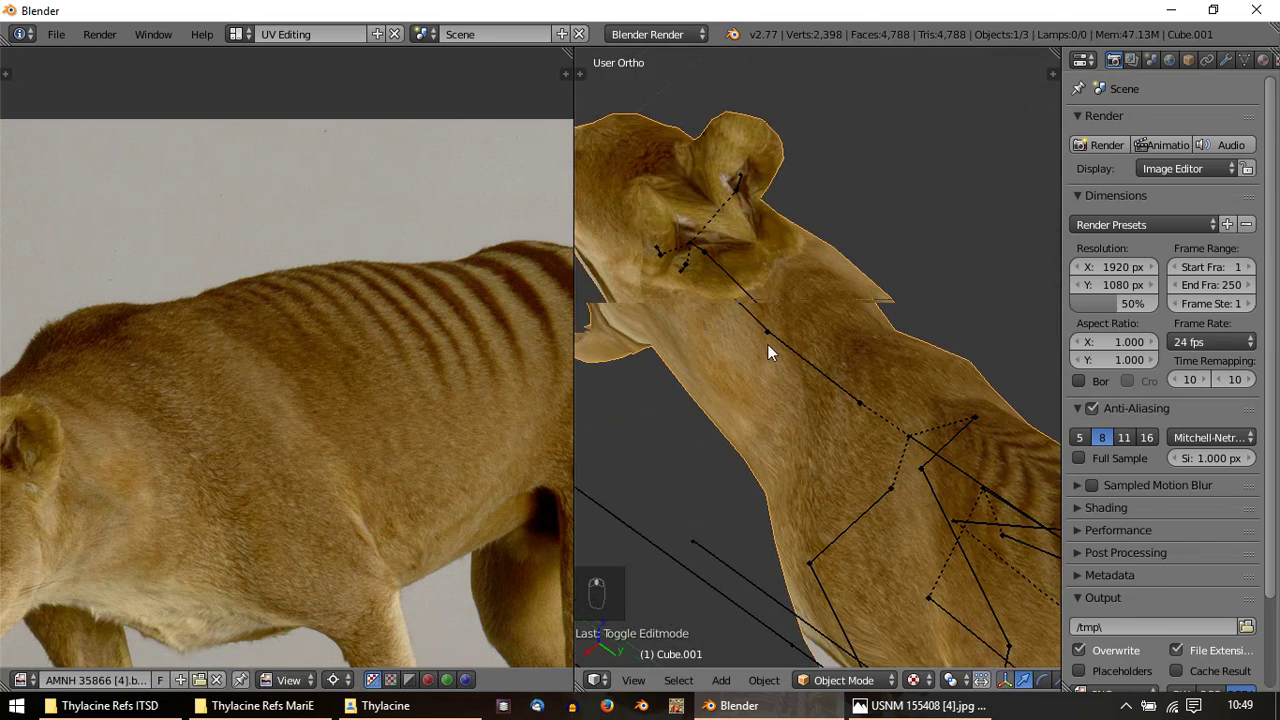
drag(788, 324, 853, 313)
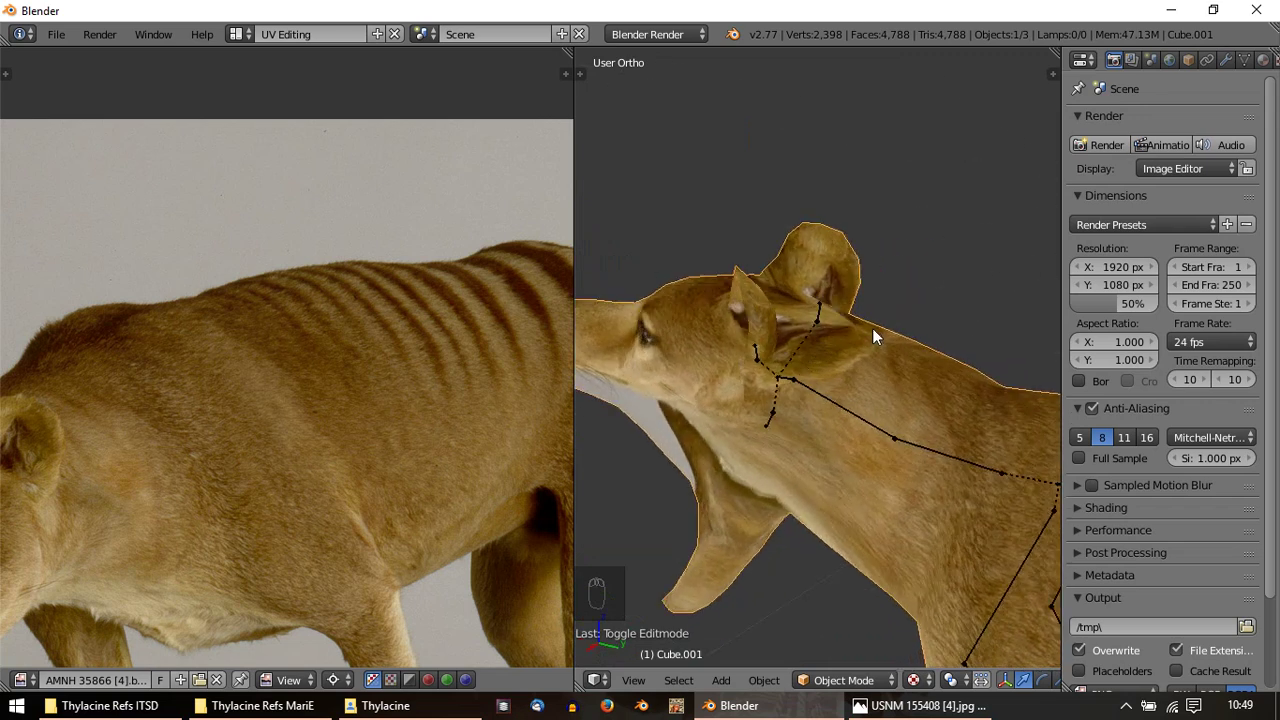
drag(879, 341, 960, 473)
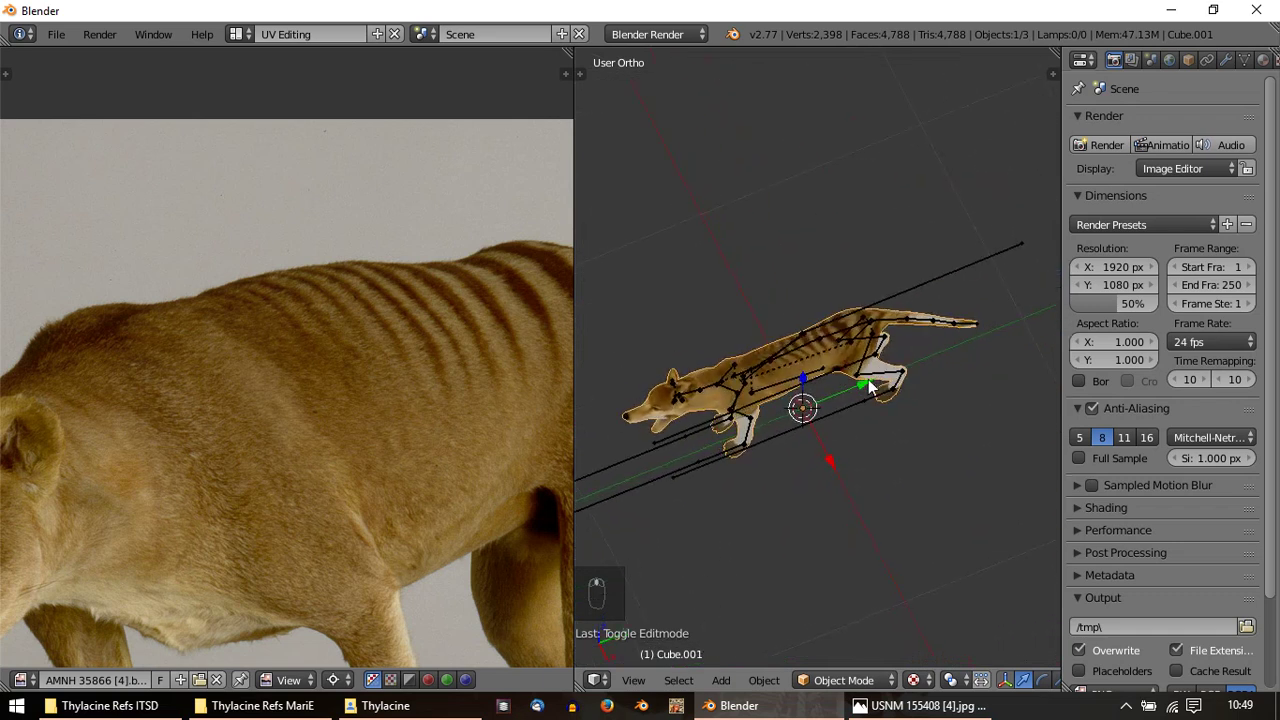
key(Tab)
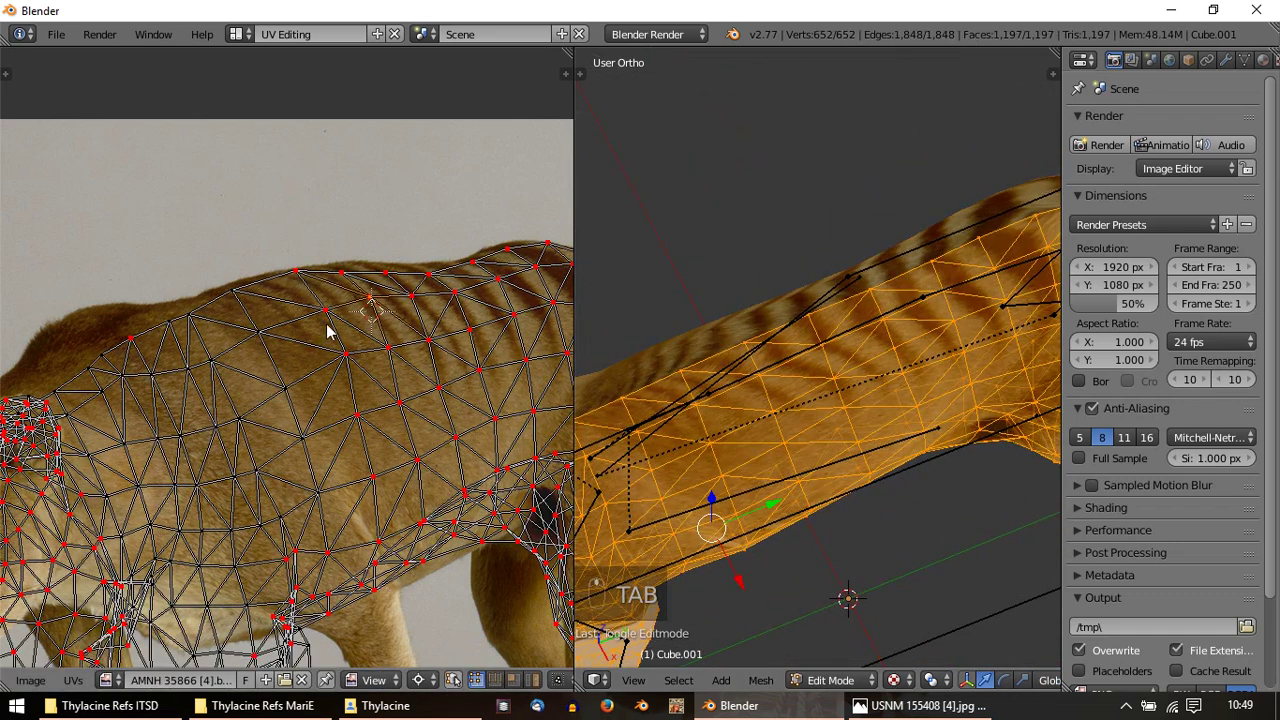
Drag the back UV vertices with proportional falloff so they follow the photo's stripes
drag(307, 235, 287, 250)
right_click(210, 260)
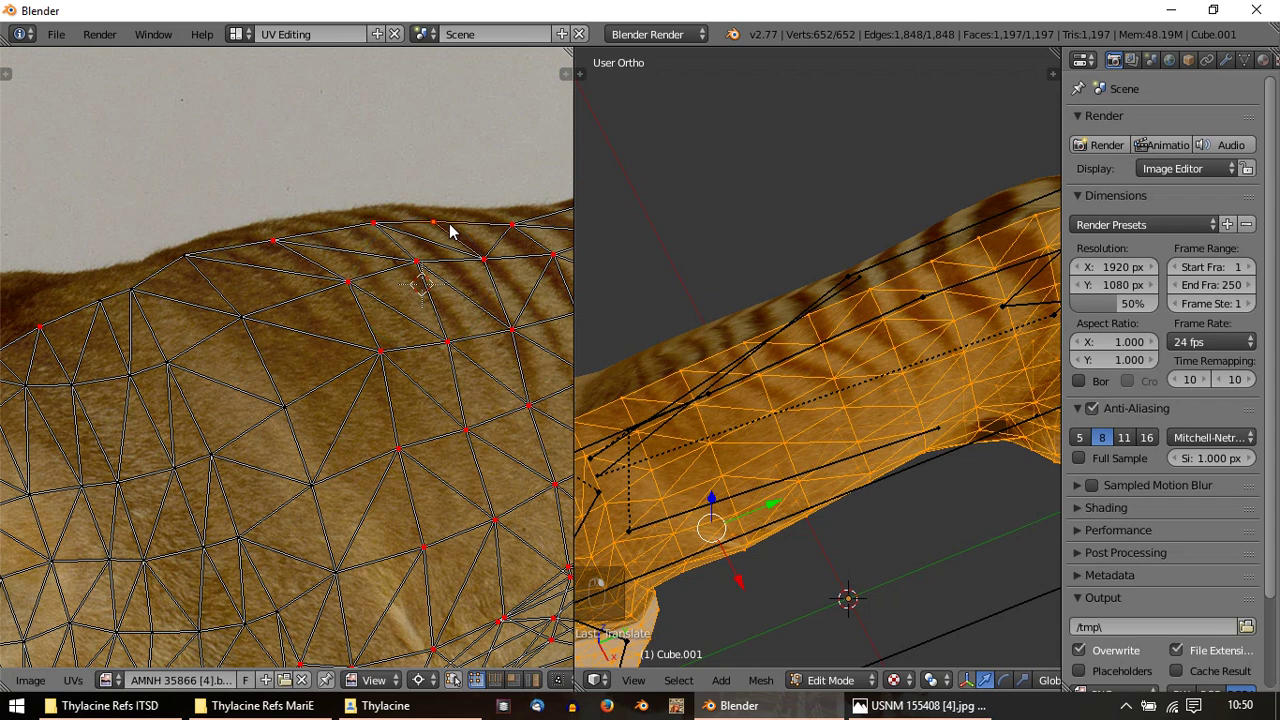
key(Tab)
key(Tab)
click(456, 328)
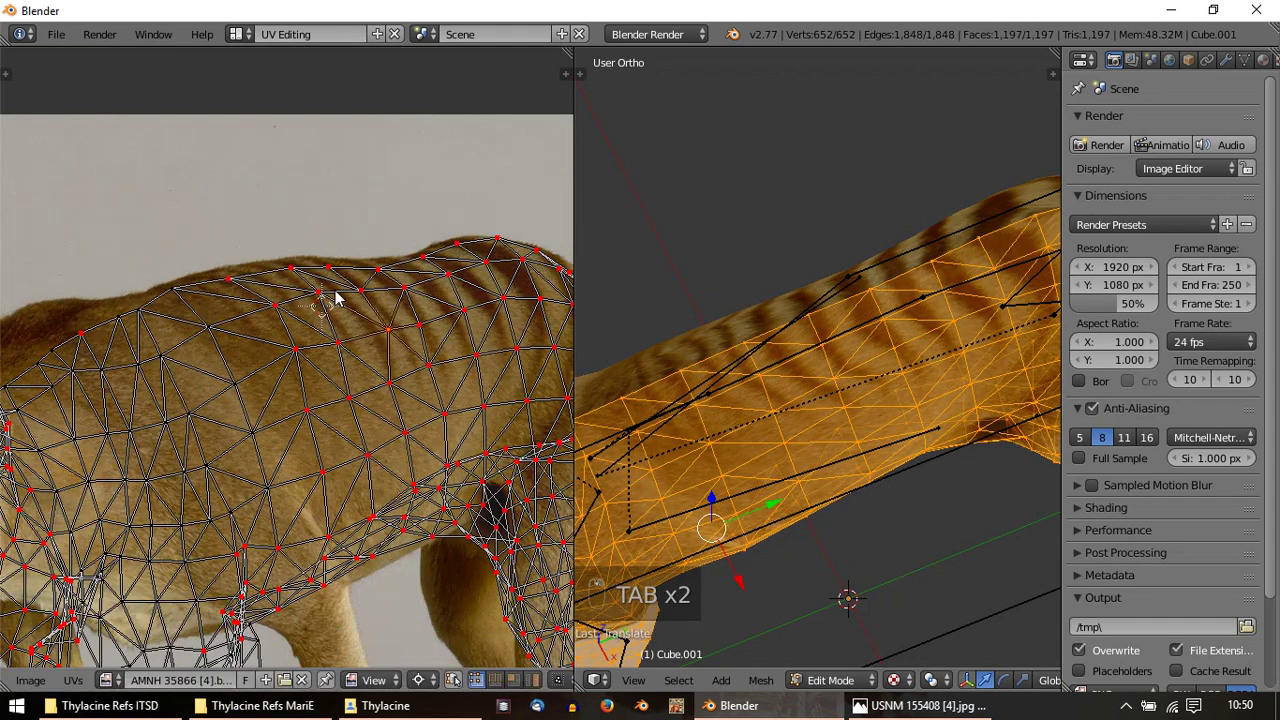
drag(297, 288, 418, 254)
key(g)
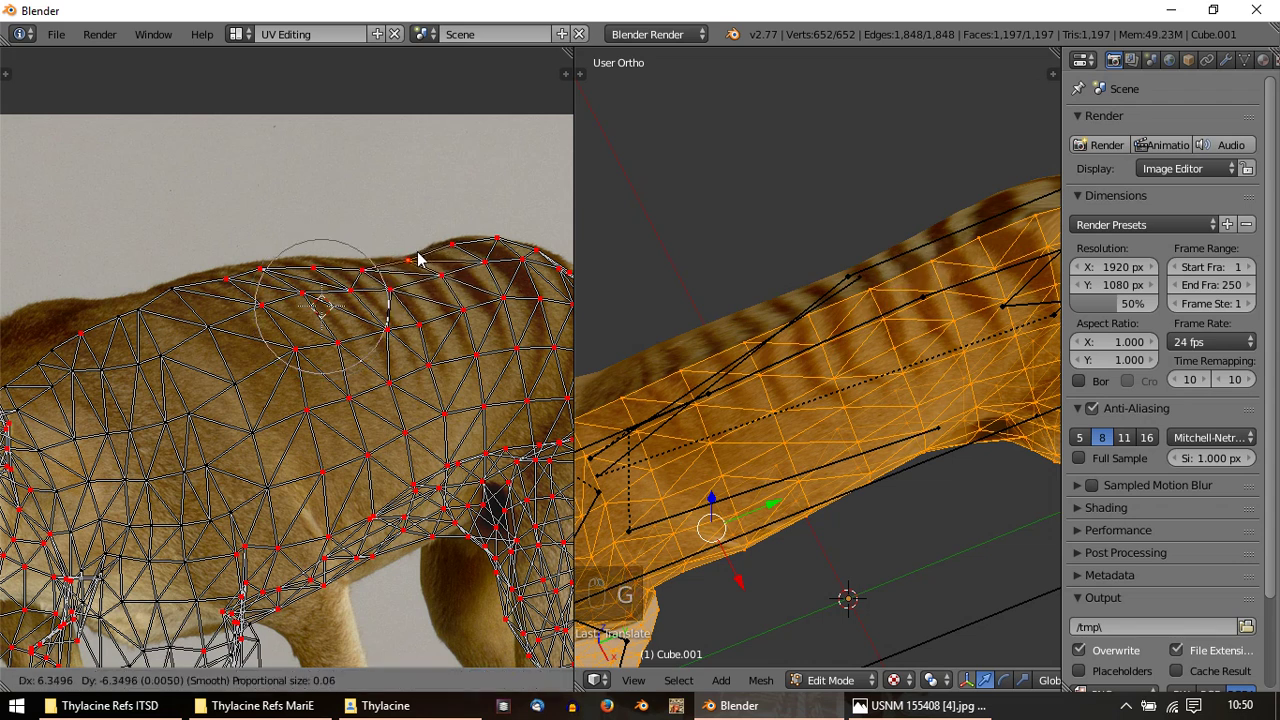
drag(443, 277, 798, 295)
key(g)
key(g)
Toggle between editing and the textured model to check the stripes along the back, ending side-on
key(Tab)
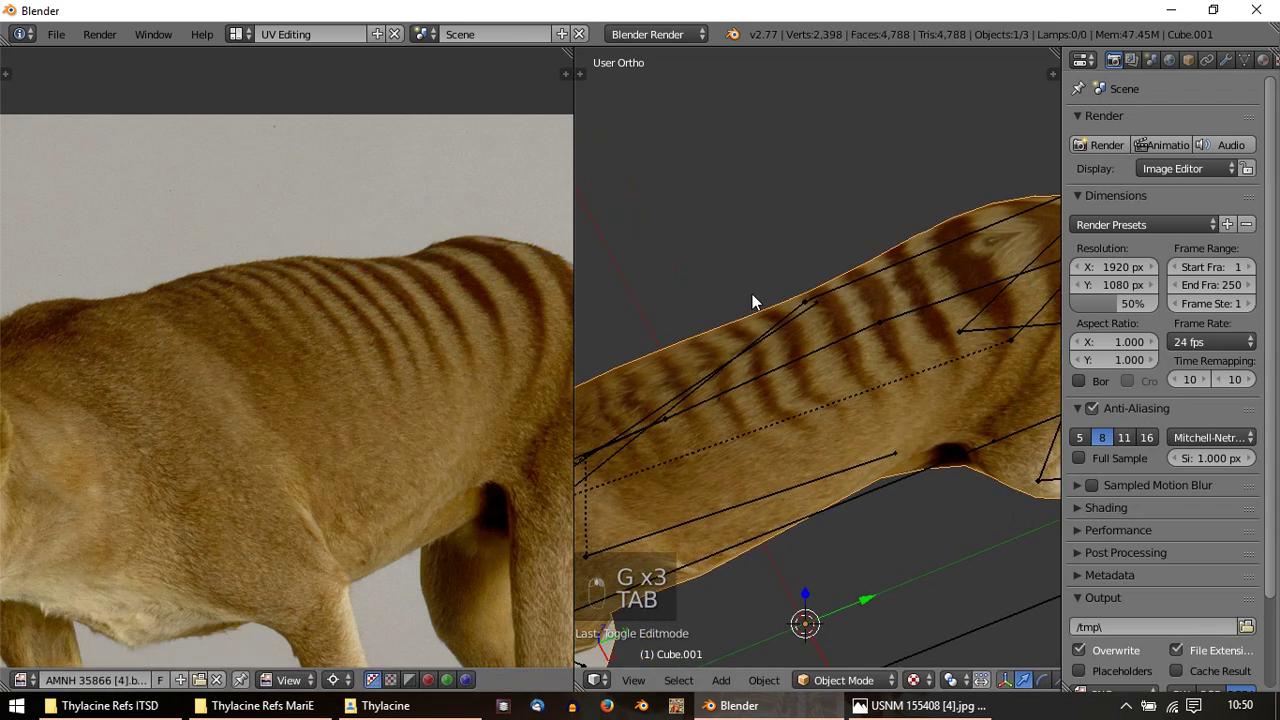
key(Tab)
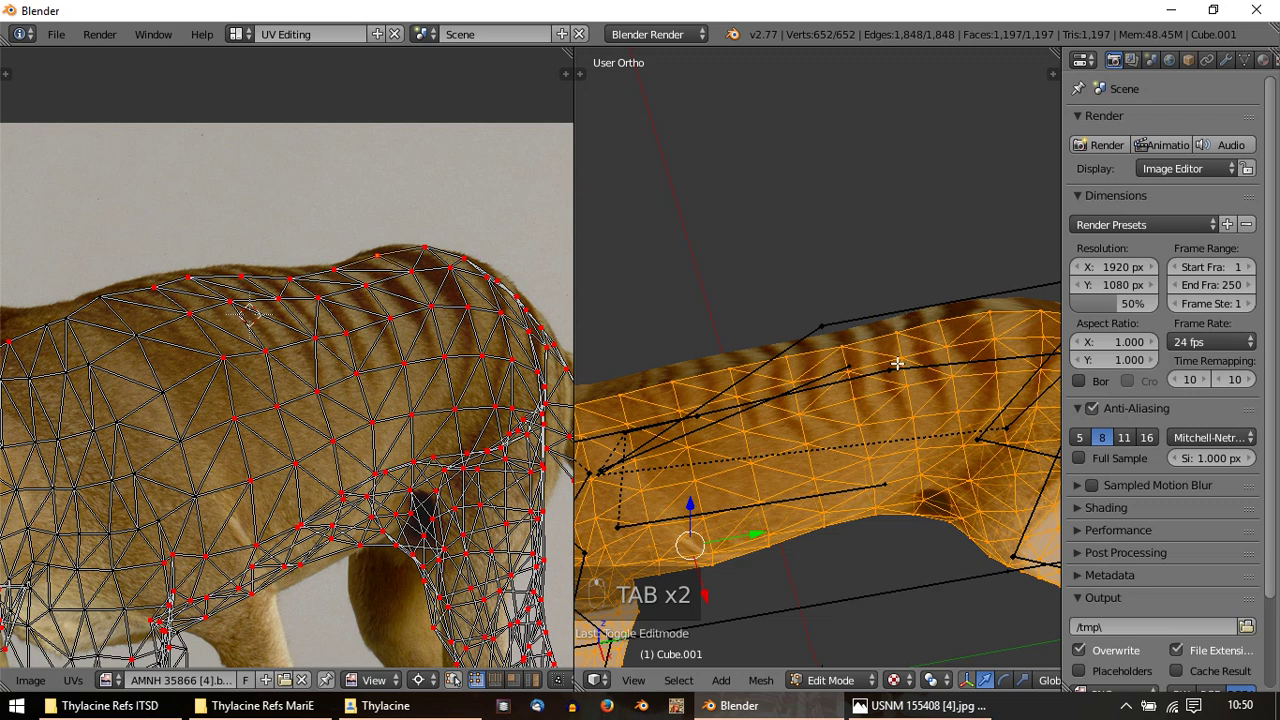
key(Tab)
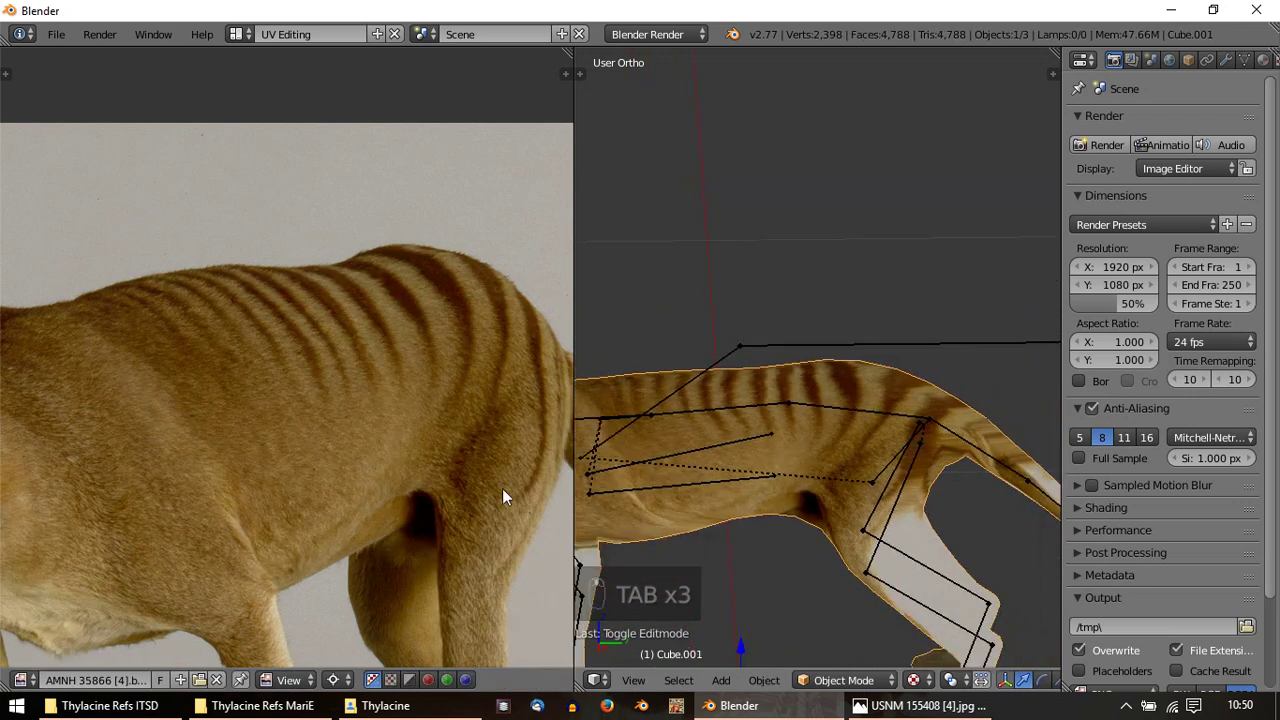
key(Tab)
key(Tab)
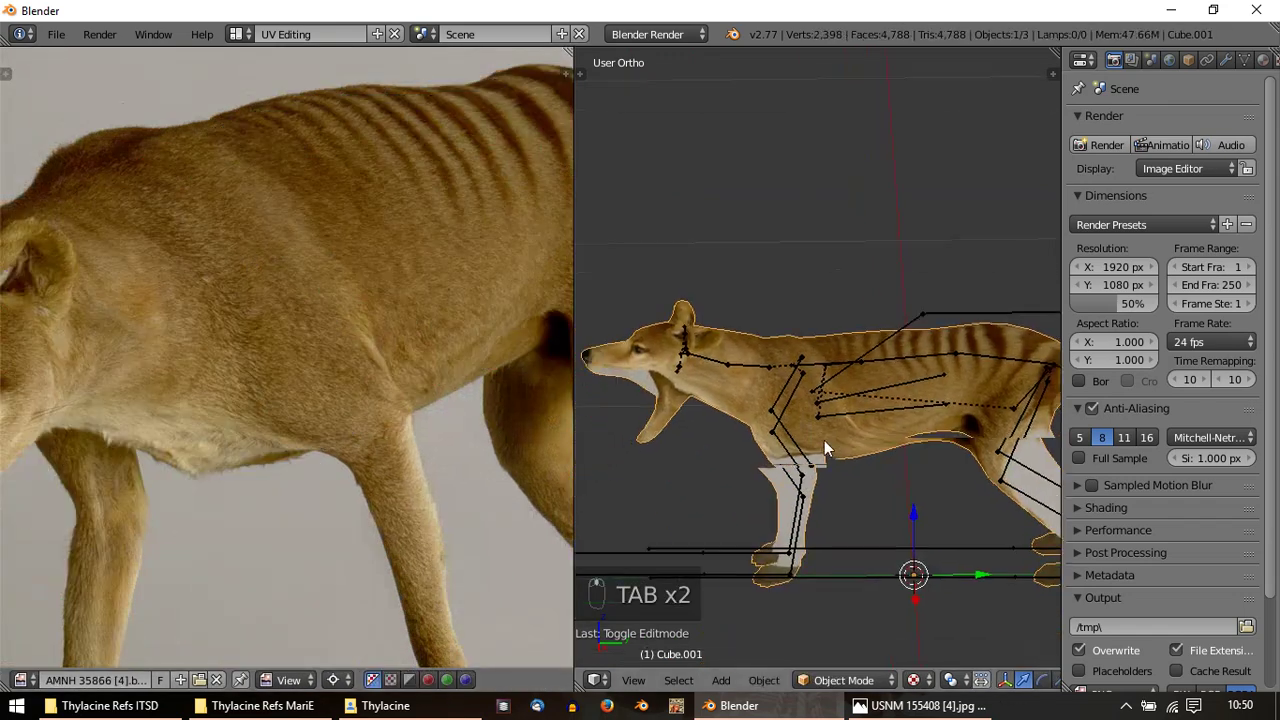
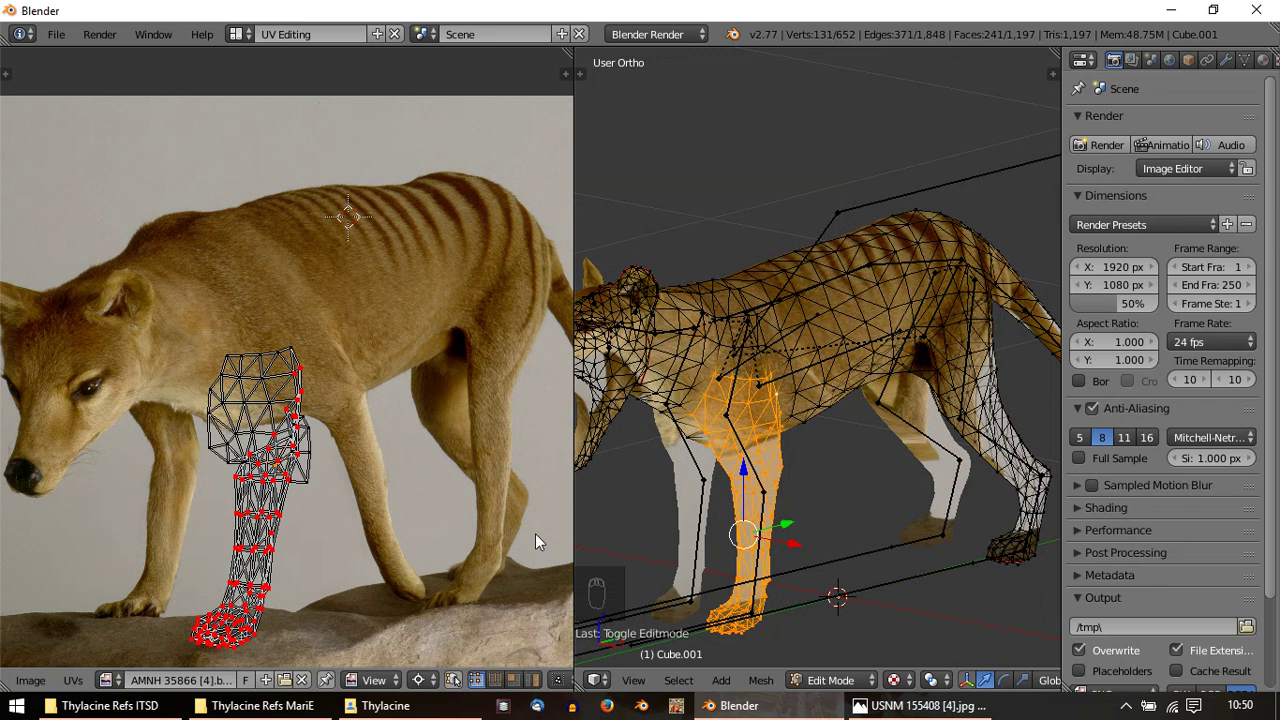
Unwrap the selected front-leg faces into their own island and move it over the photo's leg
key(u)
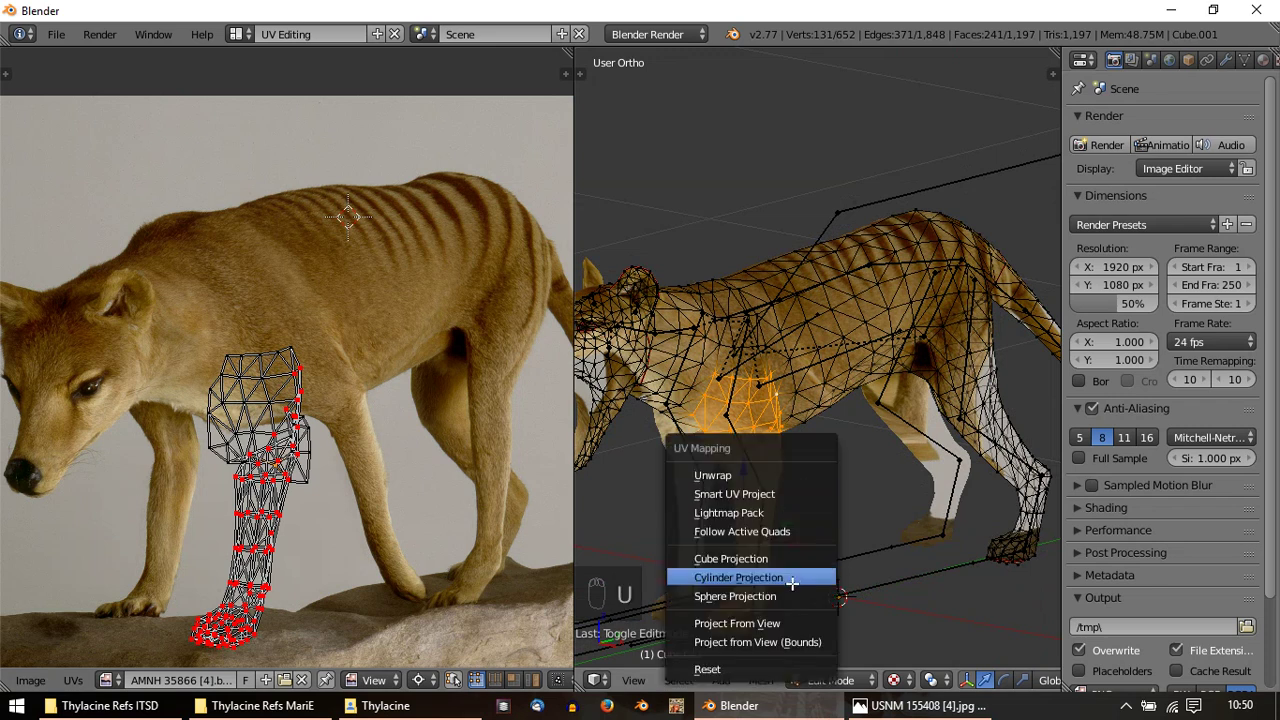
key(a)
key(a)
key(g)
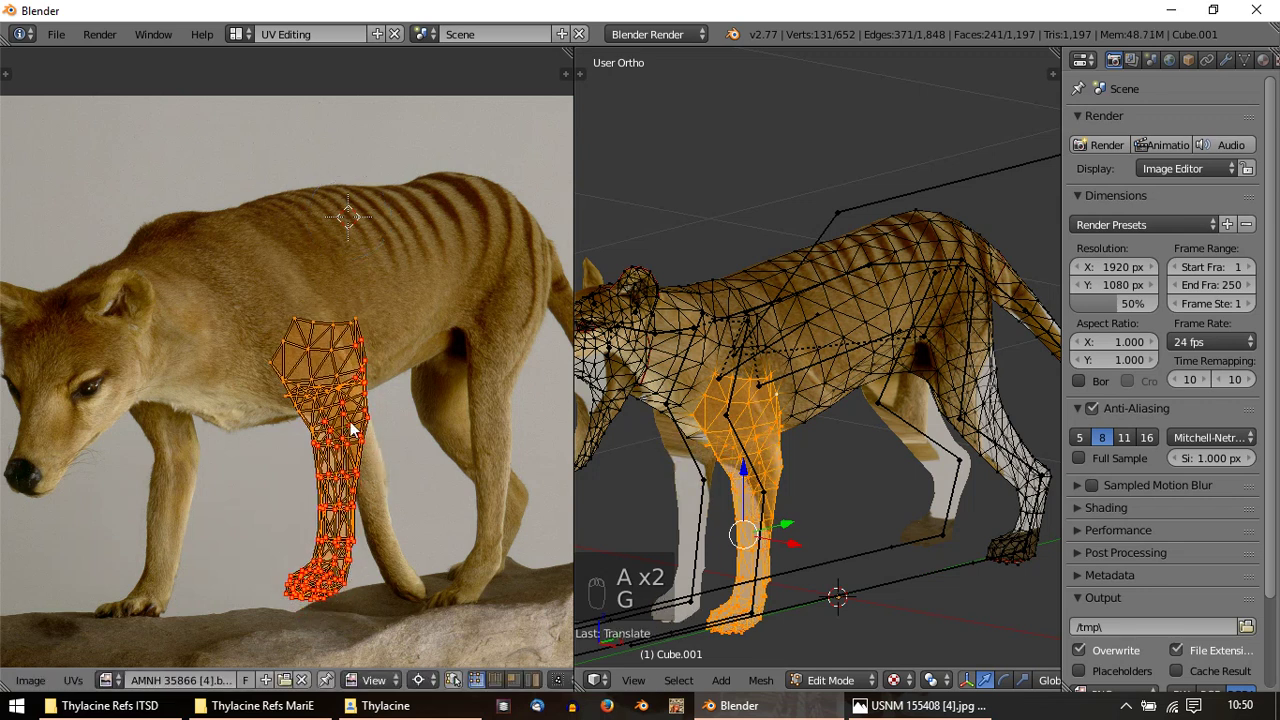
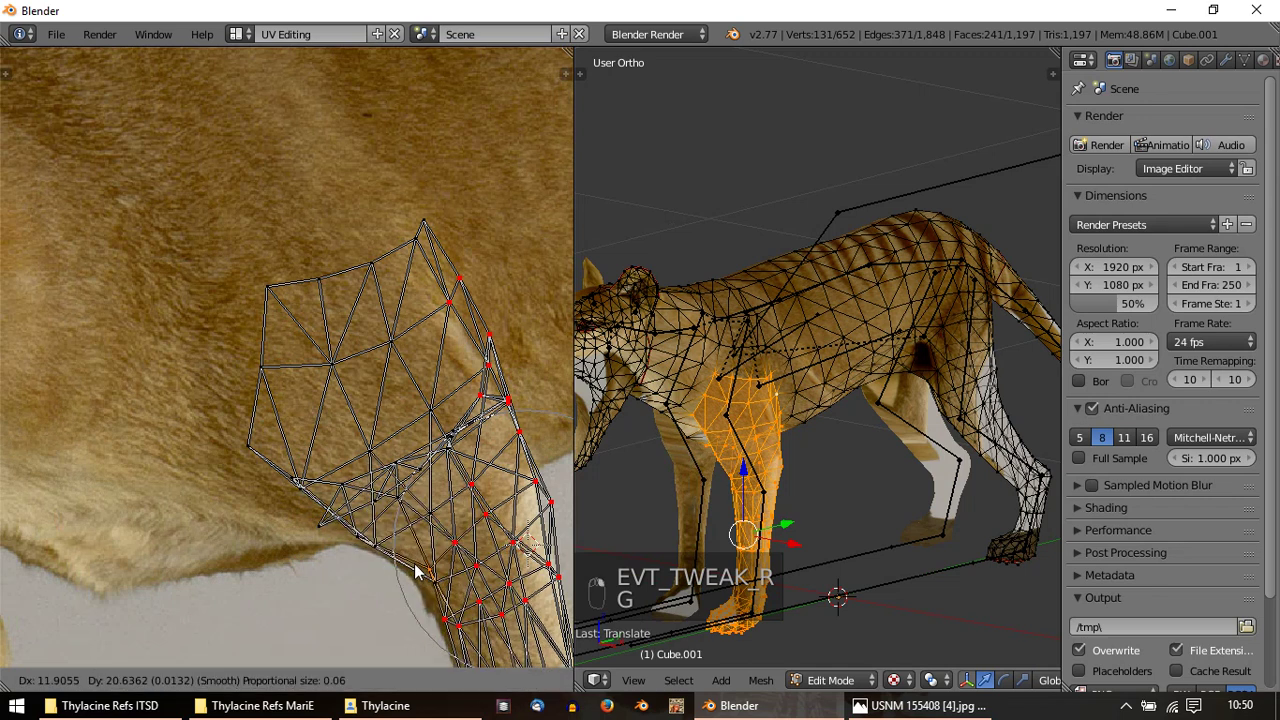
Settle the leg island's vertices on the photographed foreleg and check it on the textured model
click(546, 511)
click(537, 525)
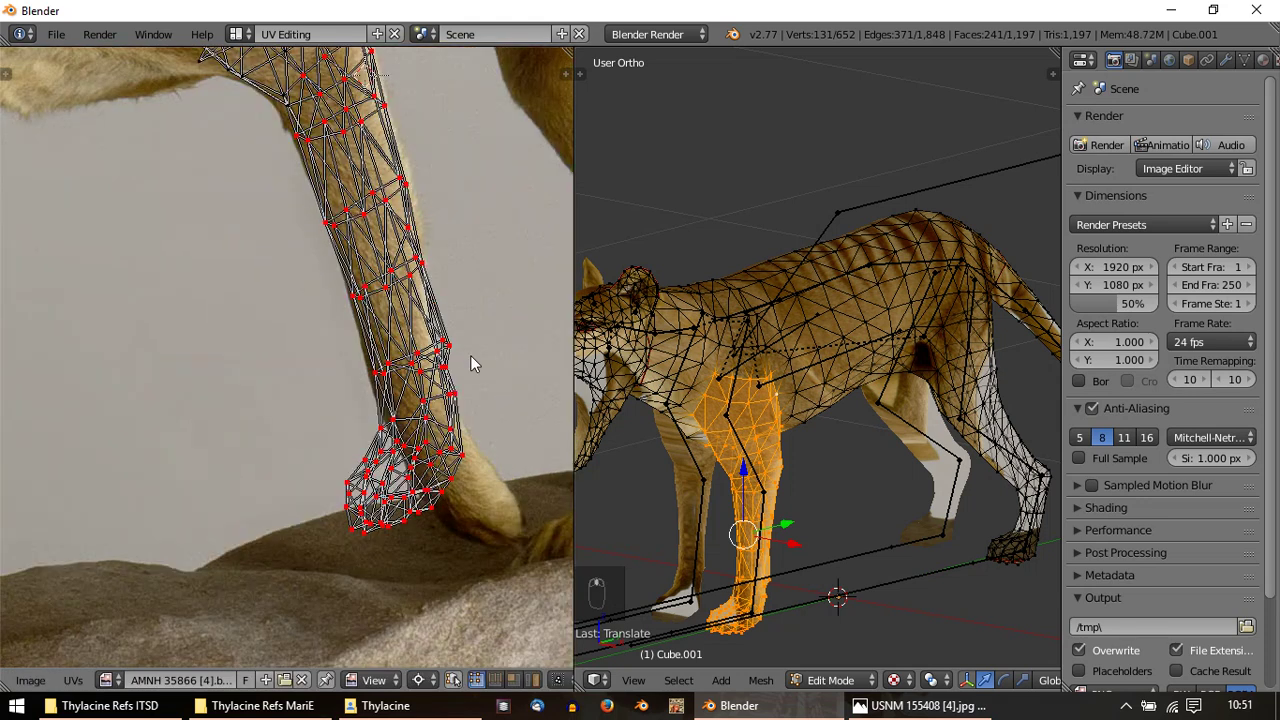
key(g)
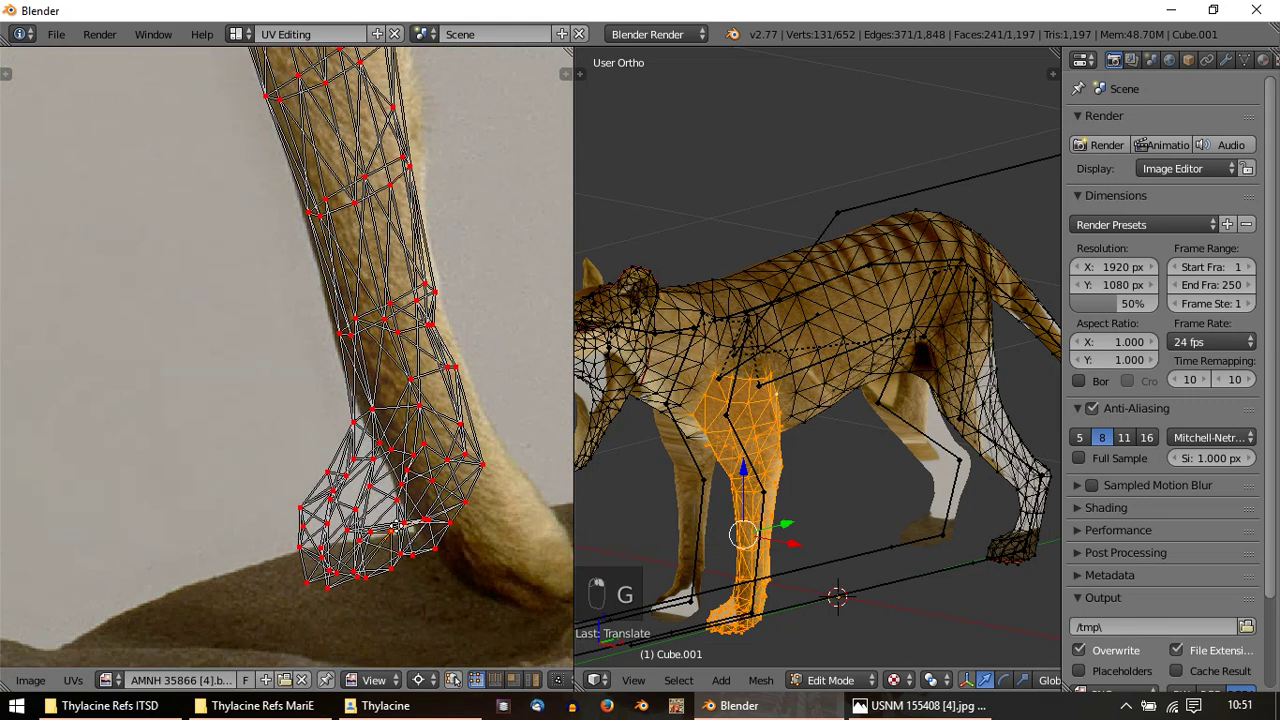
key(Tab)
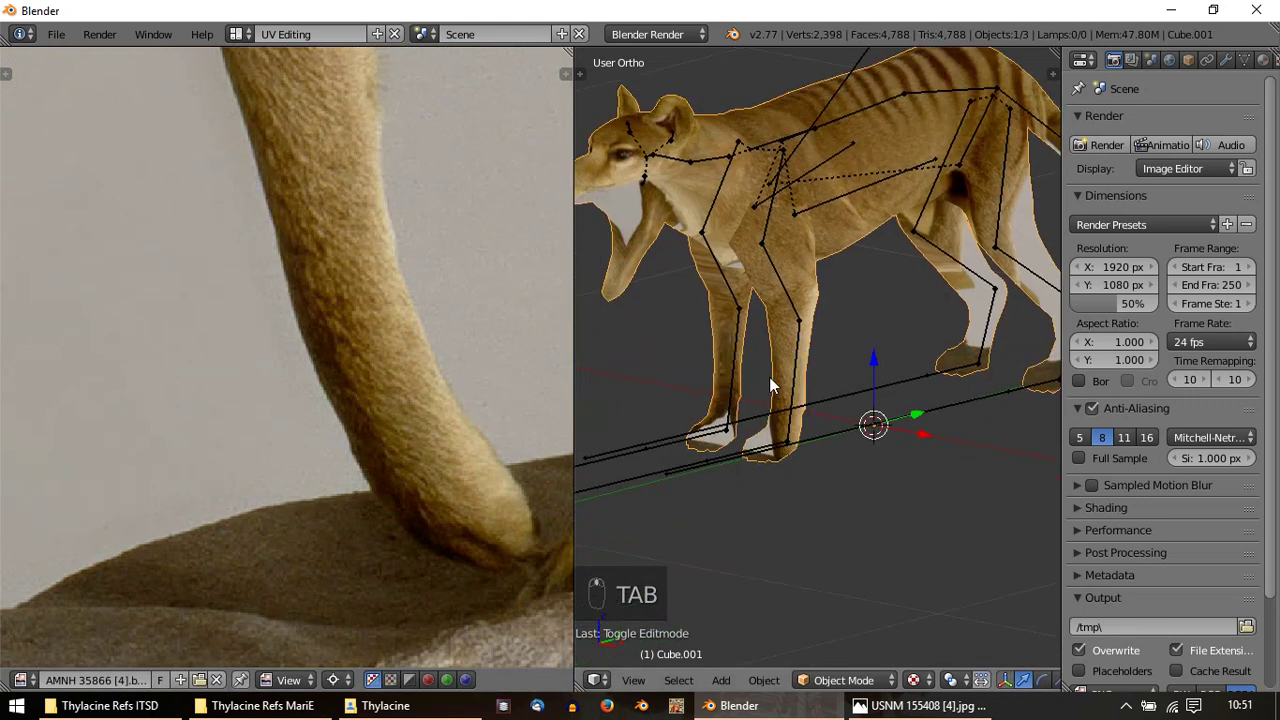
Scale, rotate and shift the foreleg island to follow the photo's bending leg, then check the texture
key(Tab)
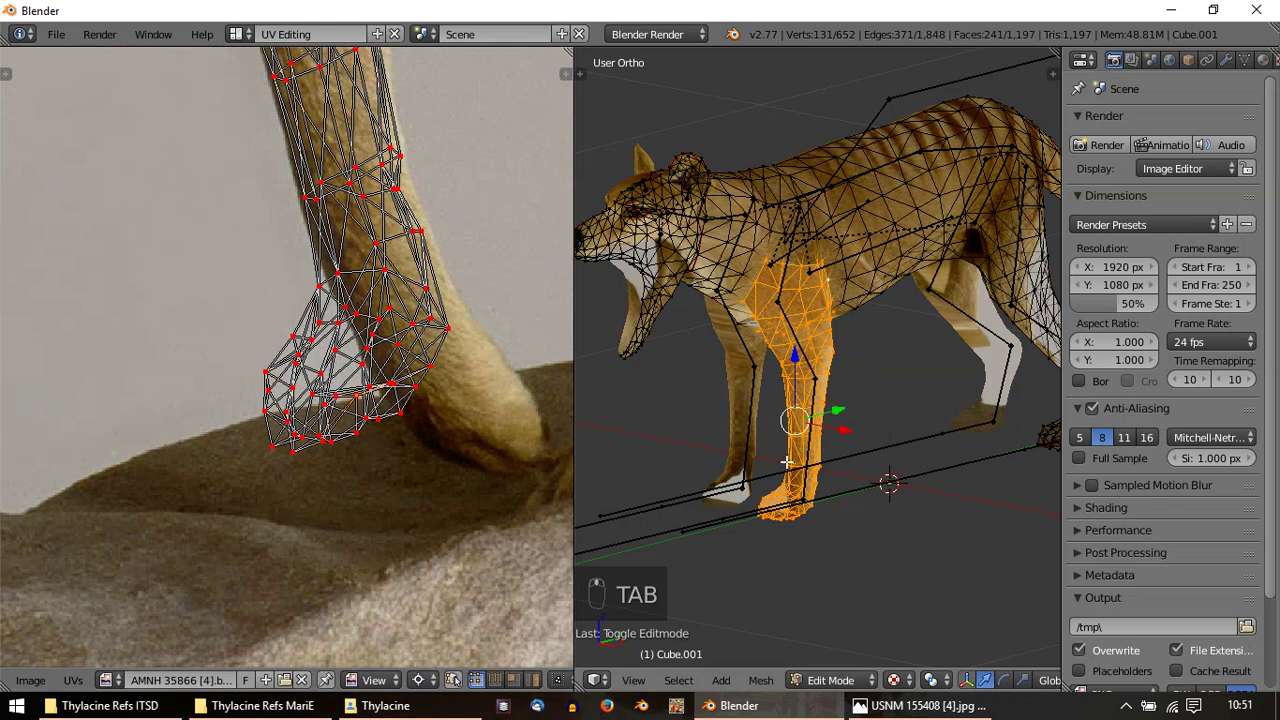
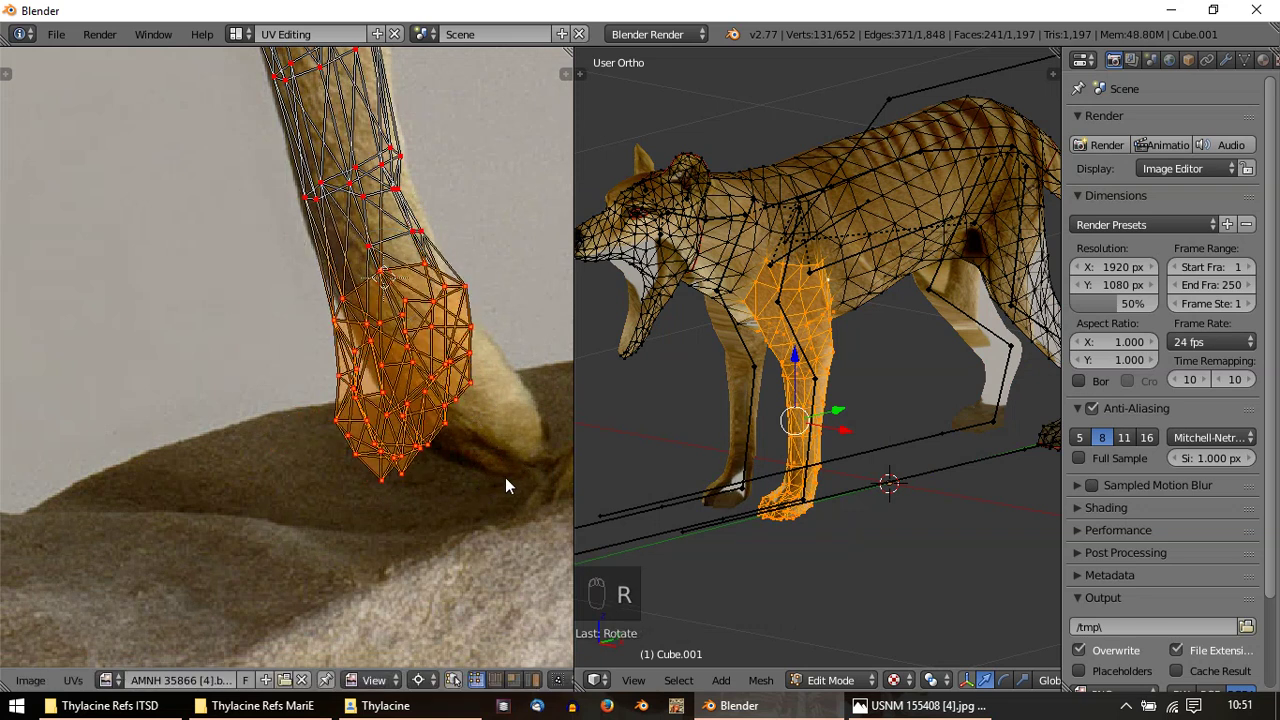
key(r)
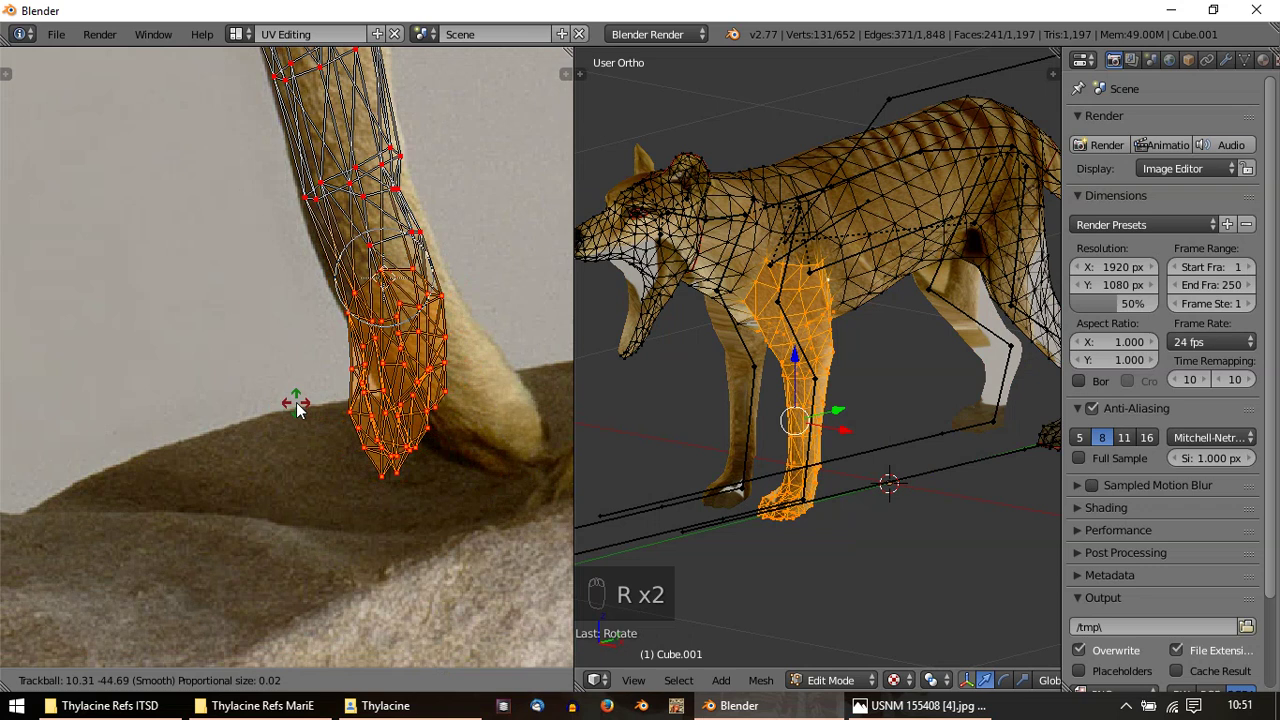
key(r)
key(g)
key(Tab)
key(Tab)
key(Tab)
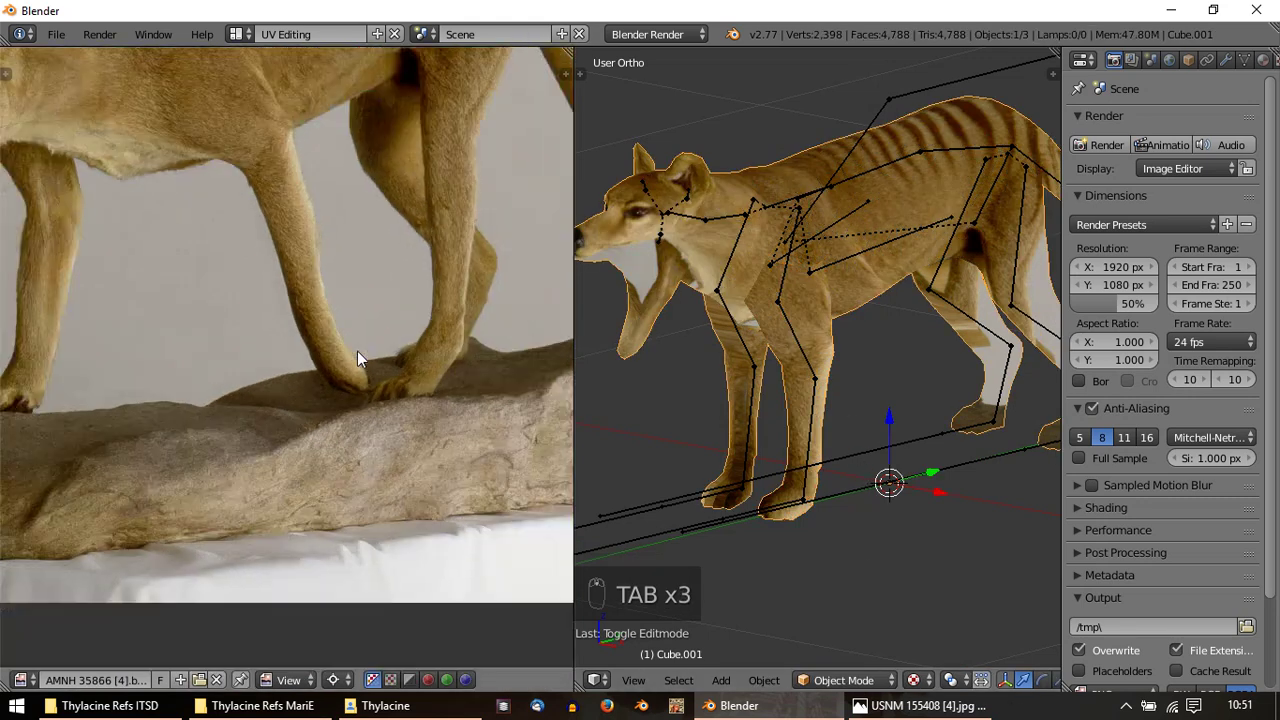
Re-enter mesh editing, select the whole mesh, undo a stray change and pick a vertex
key(Tab)
key(a)
key(a)
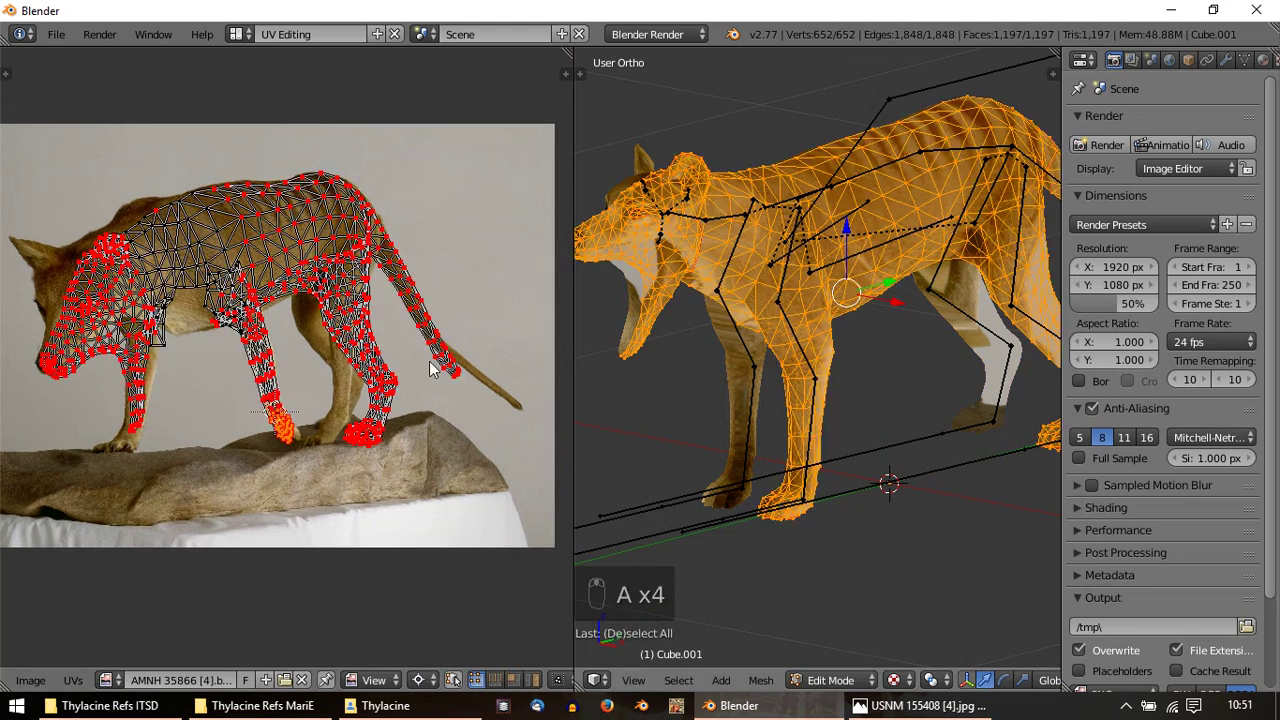
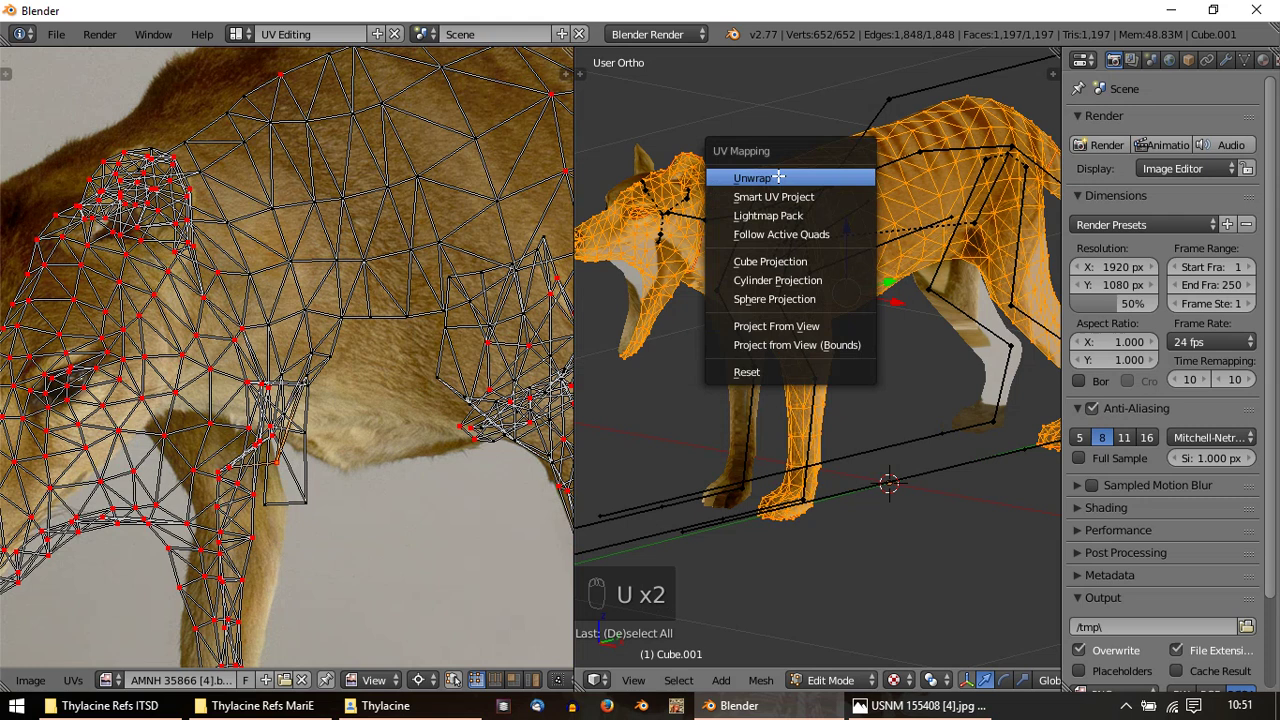
key(ctrl+z)
right_click(397, 196)
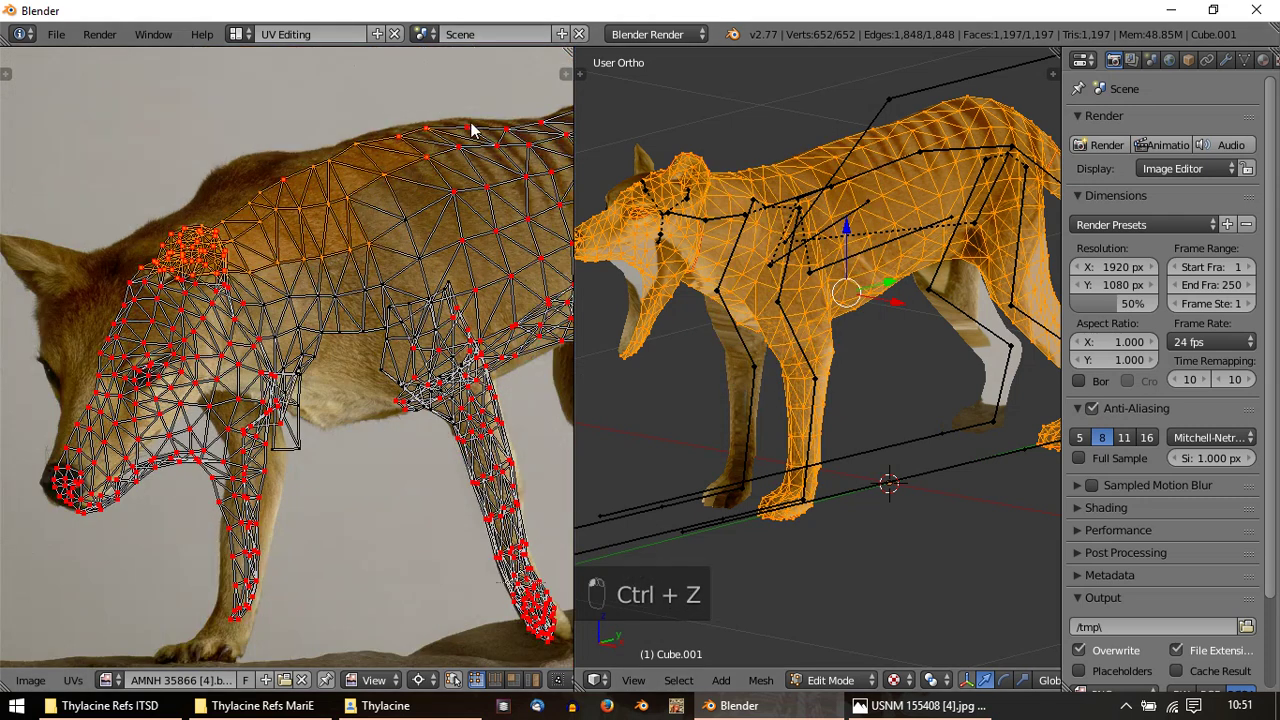
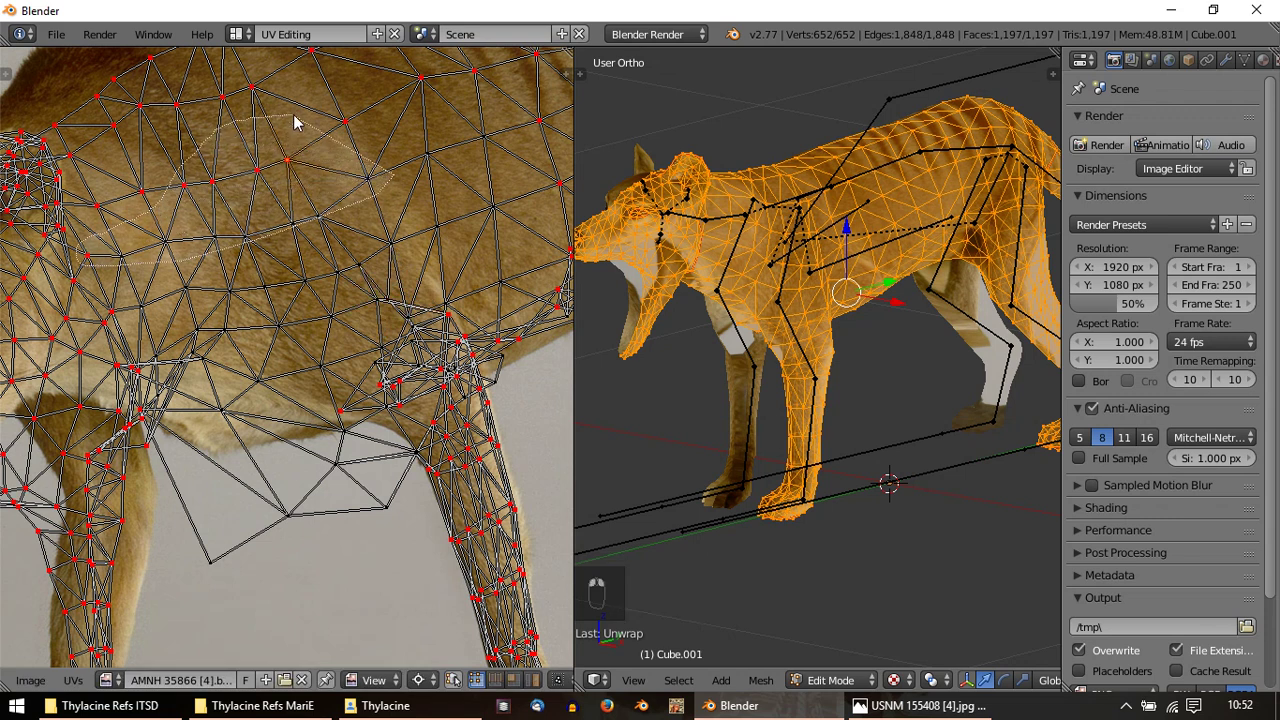
Circle-select the shoulder UV vertices over the photo
key(alt+p)
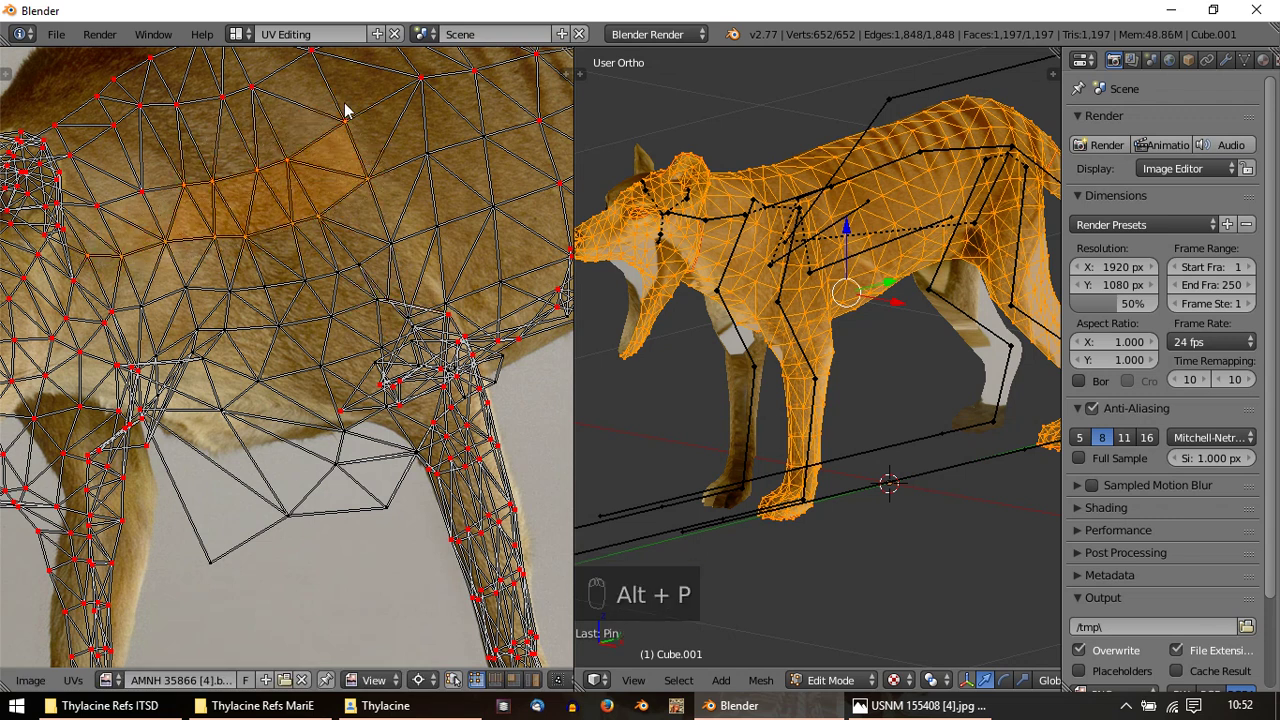
key(u)
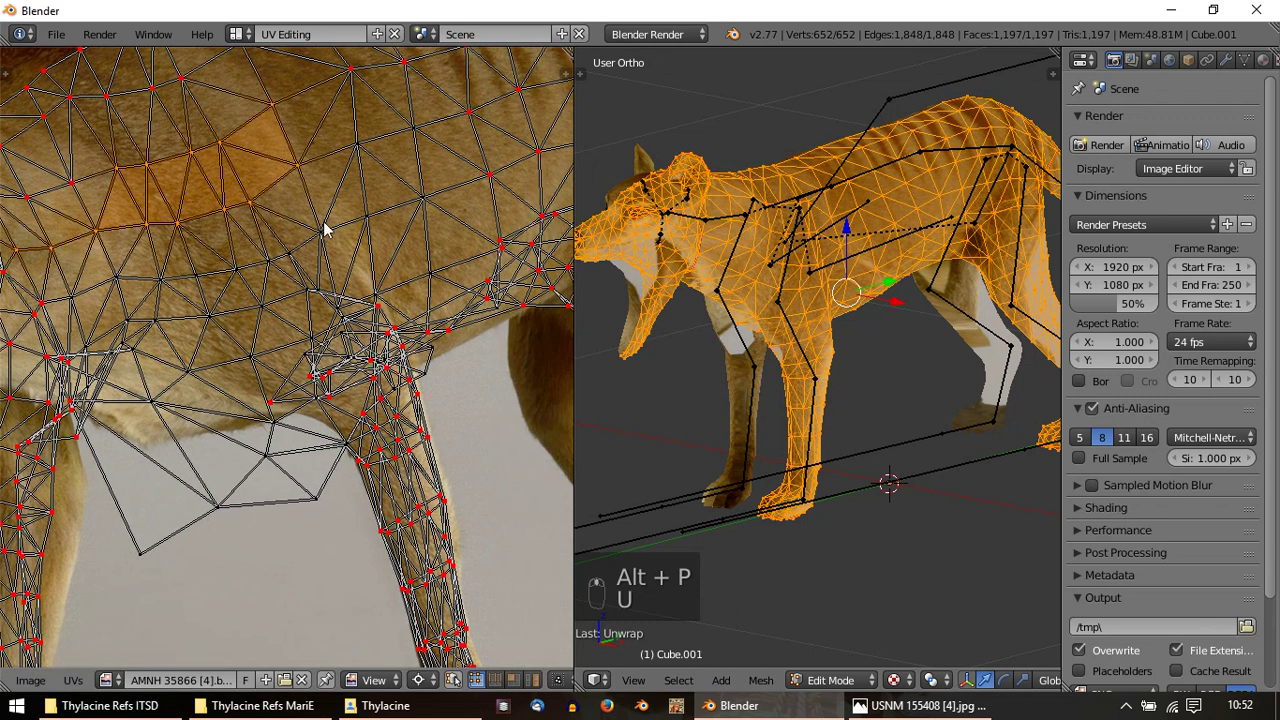
right_click(331, 287)
click(352, 269)
right_click(372, 257)
drag(296, 257, 440, 233)
Rotate and shift the selected shoulder vertices onto the photo's shoulder, then inspect the textured flank
key(g)
key(r)
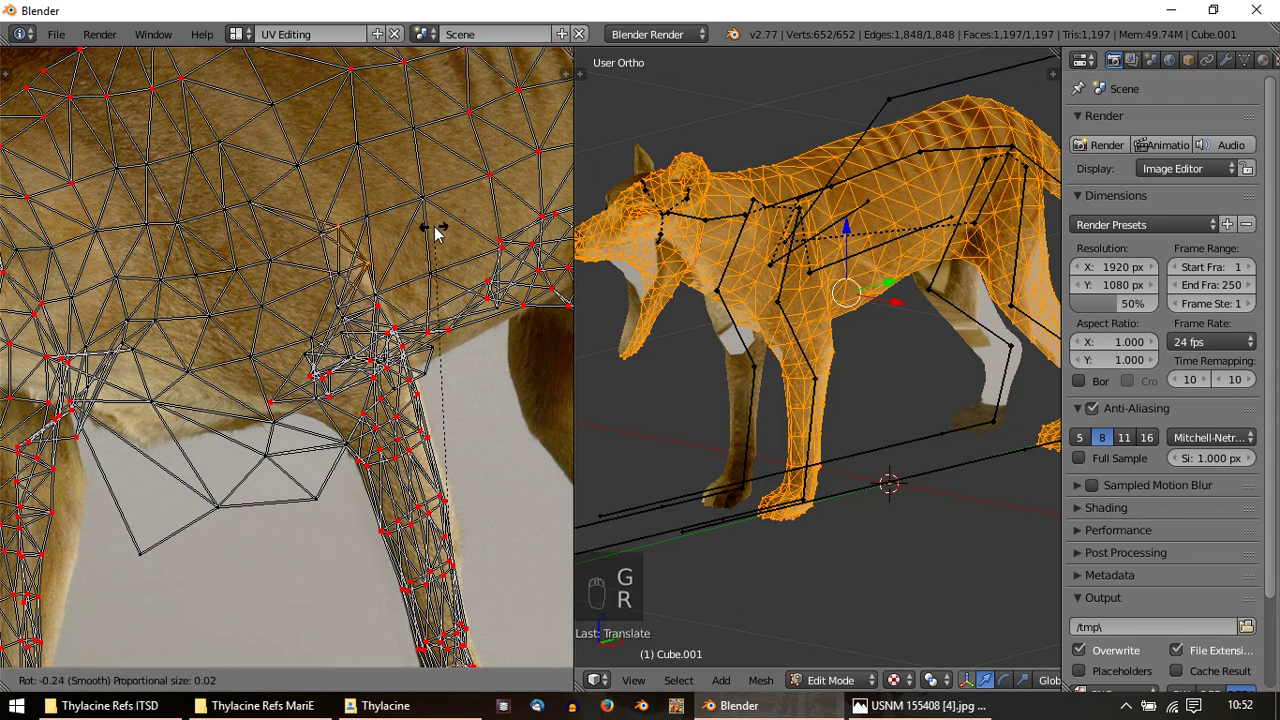
key(p)
key(u)
key(Tab)
middle_click(845, 285)
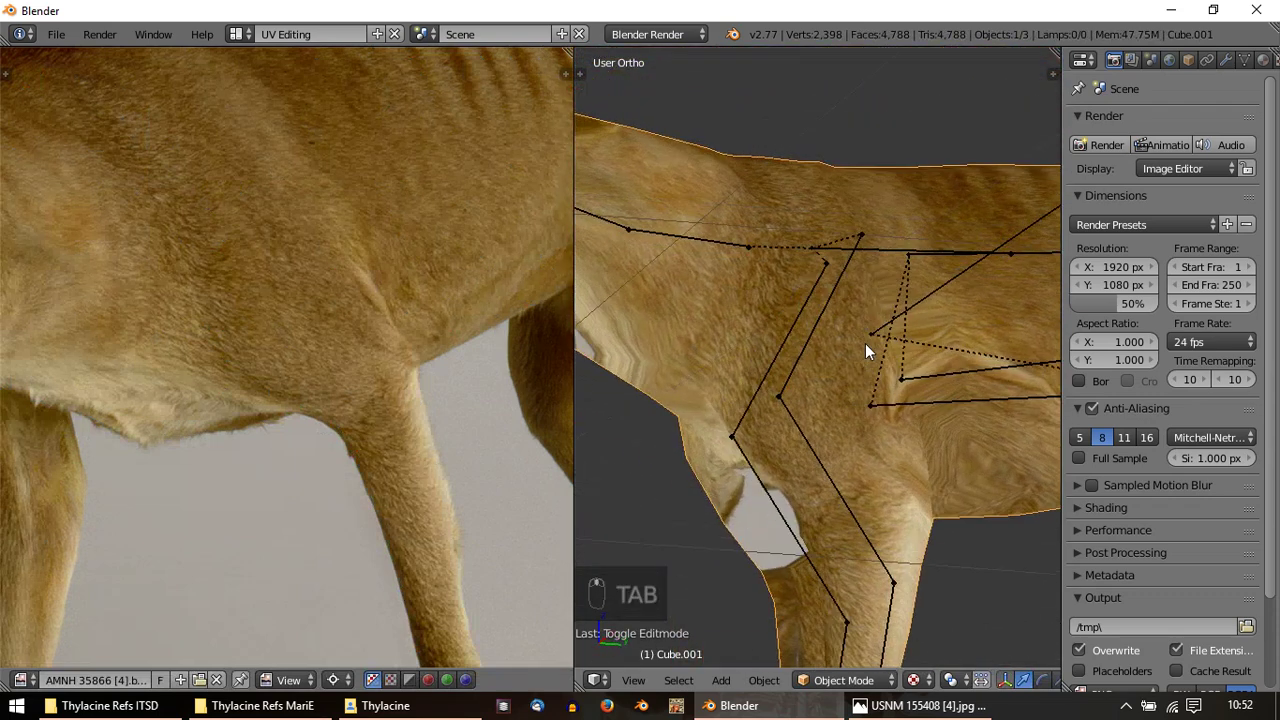
Back in editing, select UV vertices around the foreleg's elbow crease
key(Tab)
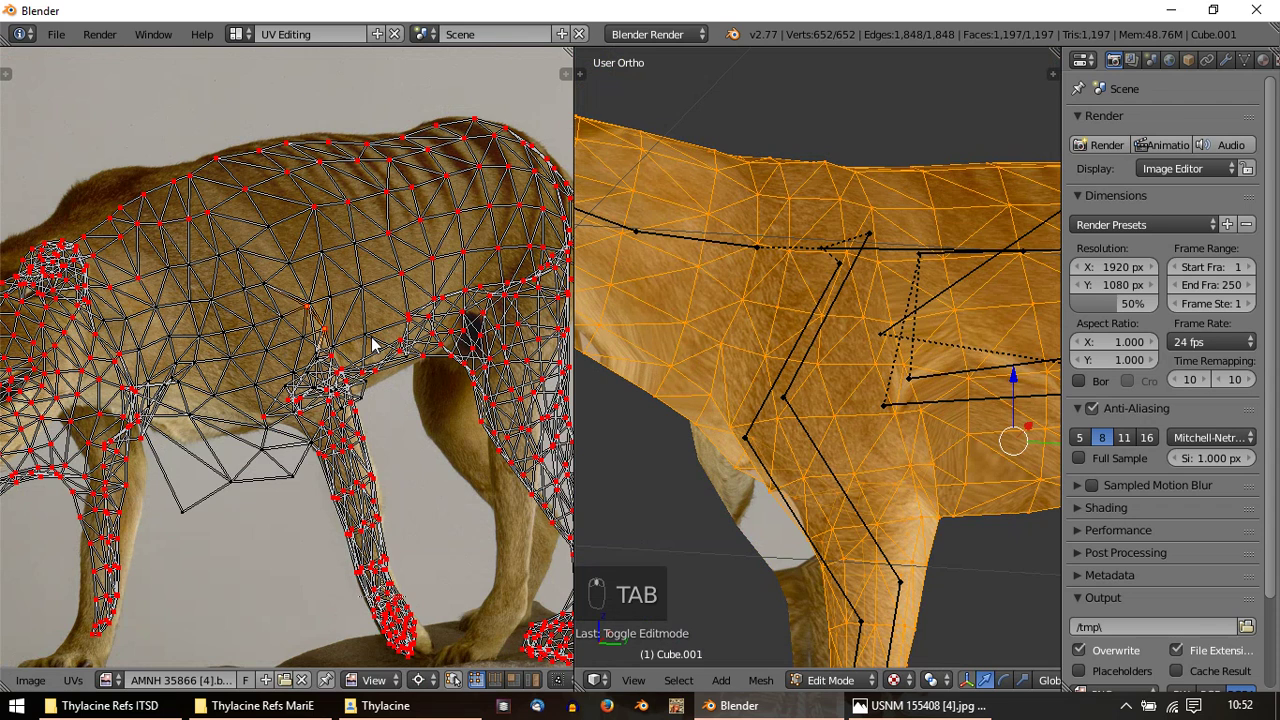
drag(347, 356, 320, 420)
key(alt+p)
key(u)
drag(277, 319, 248, 378)
right_click(134, 441)
key(alt+p)
key(u)
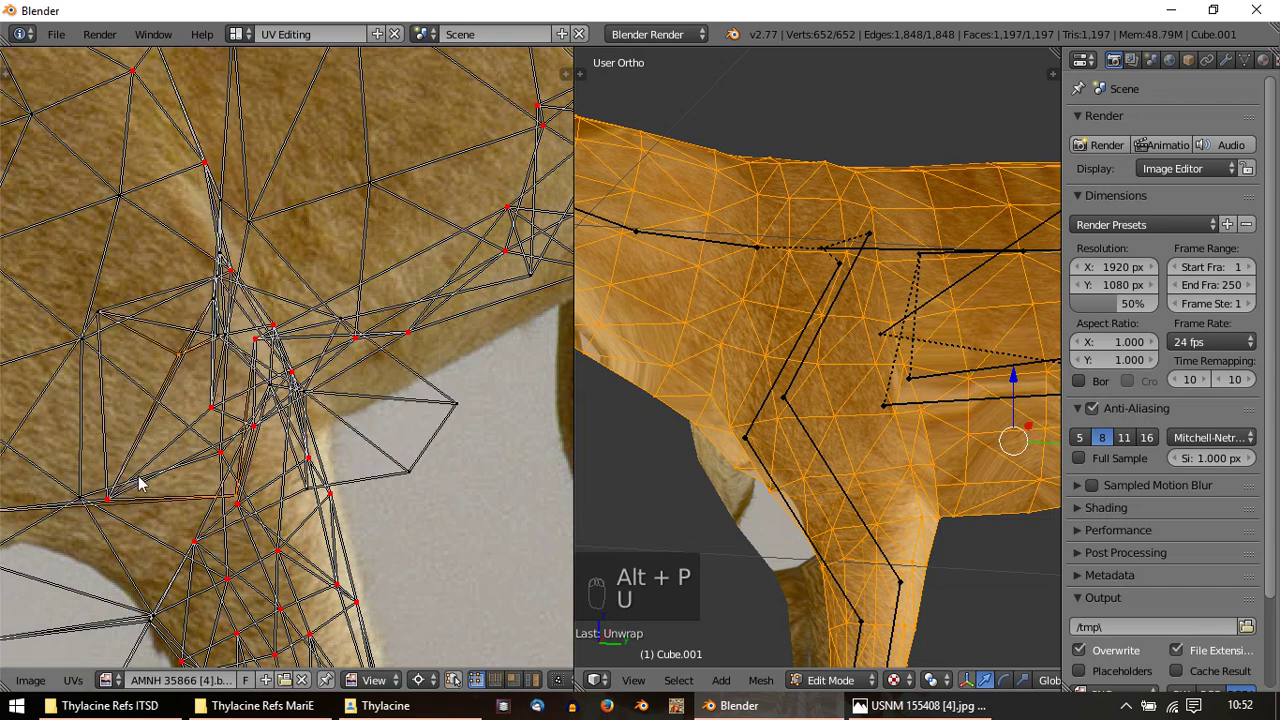
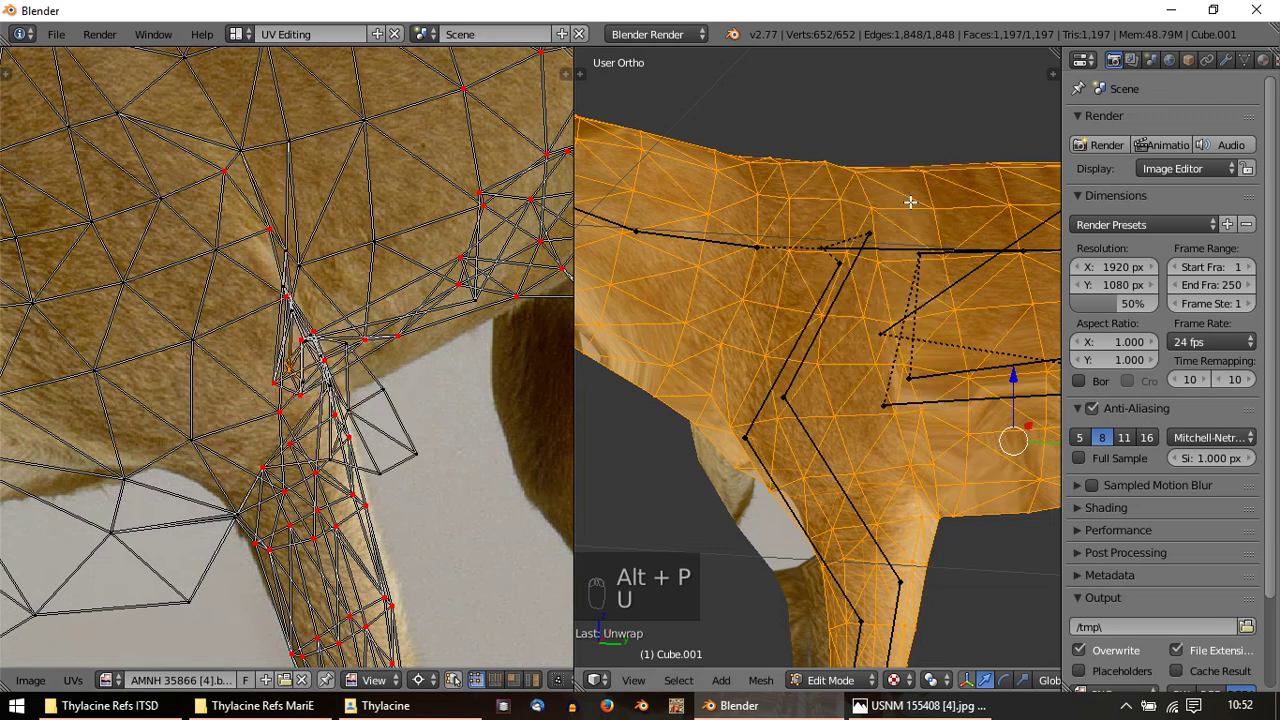
Move the elbow-crease vertices so the body texture there follows the photo
drag(282, 377, 315, 395)
key(alt+p)
key(u)
middle_click(313, 311)
click(288, 365)
key(alt+p)
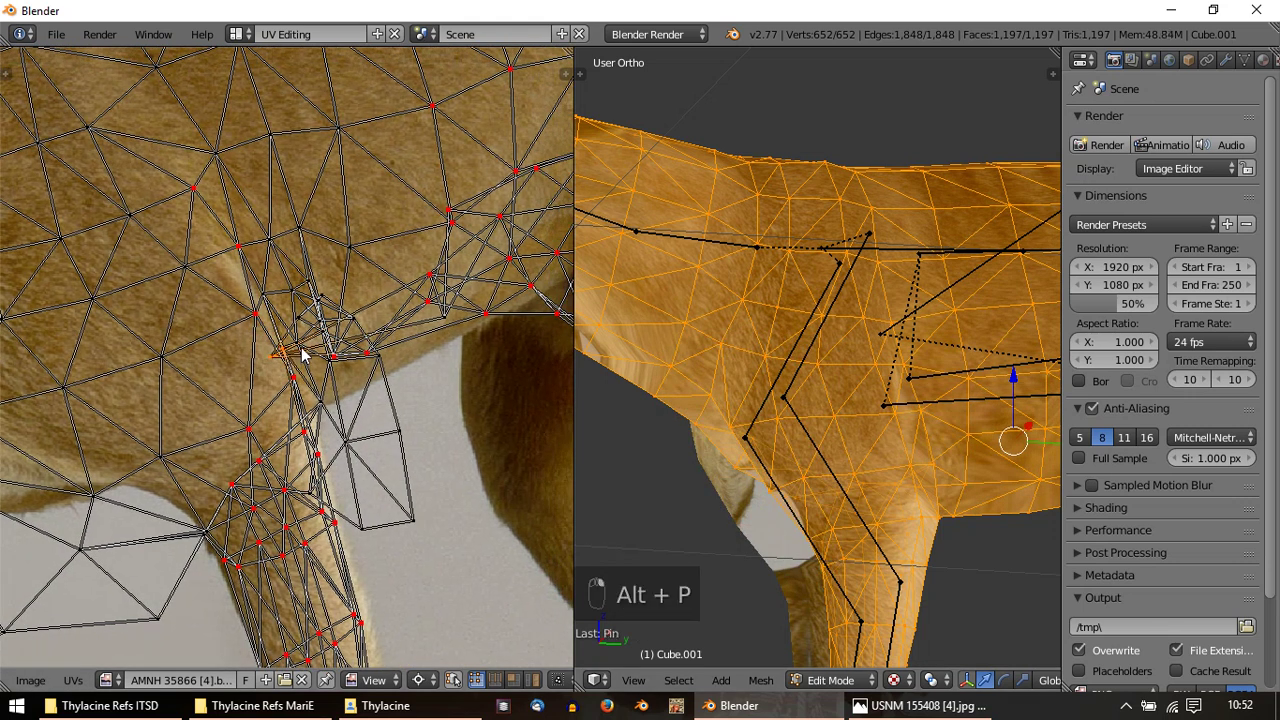
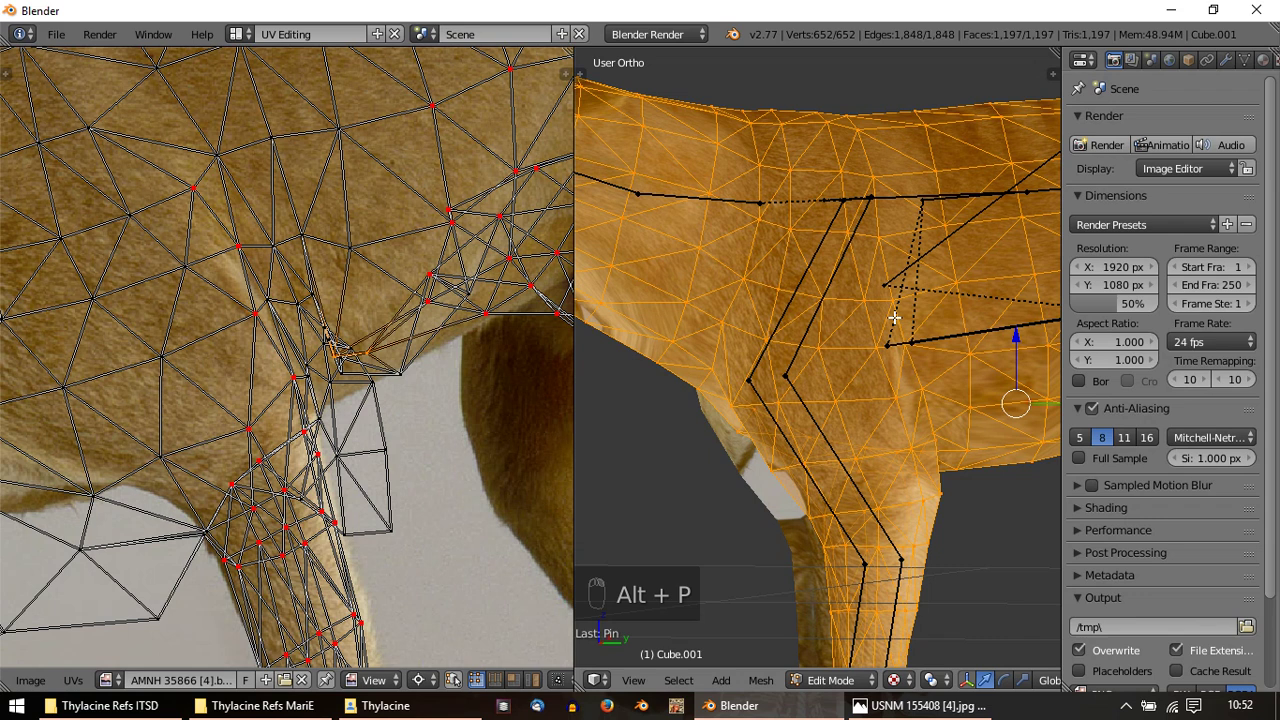
middle_click(270, 276)
drag(372, 365, 374, 163)
key(alt+p)
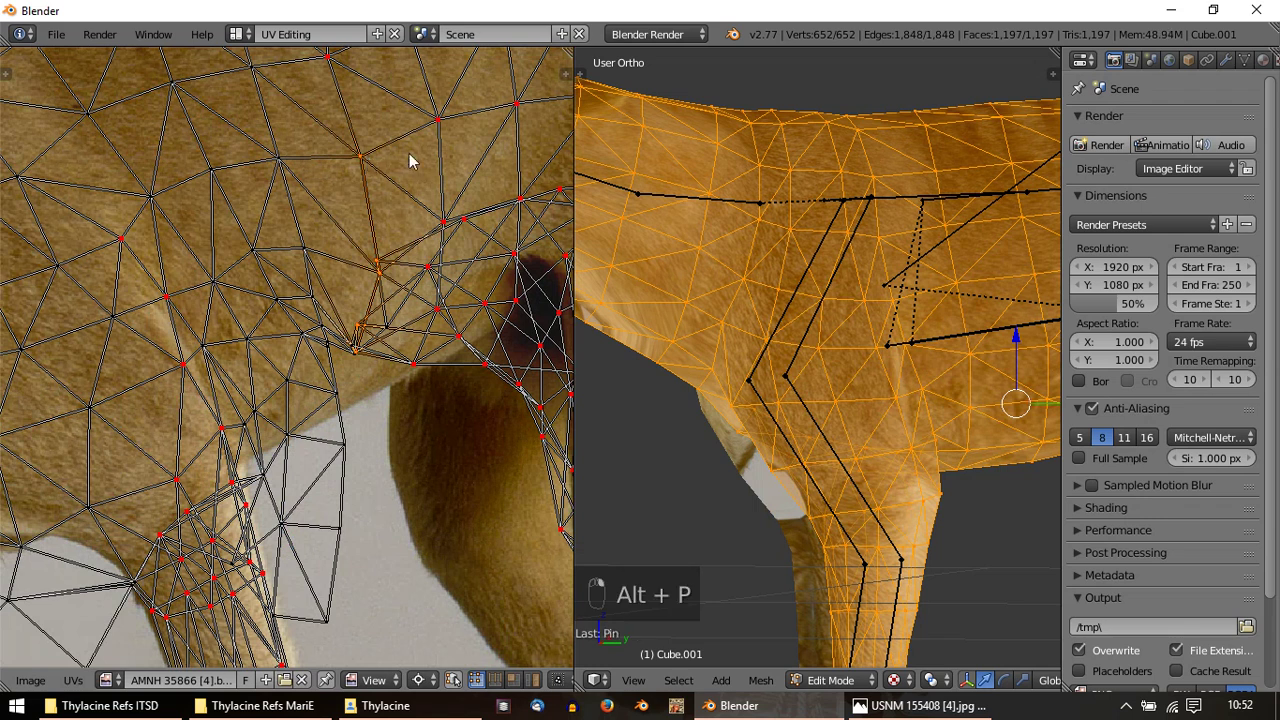
key(u)
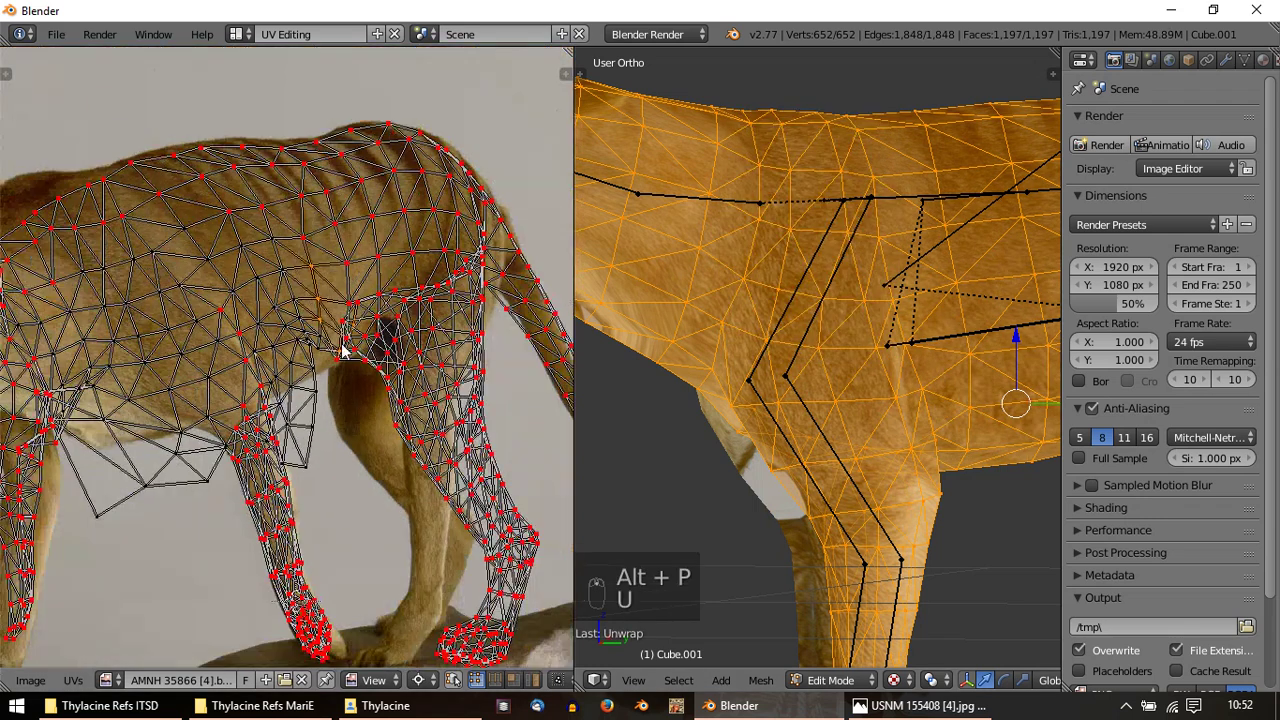
Nudge one more crease vertex into place and check the elbow on the textured model
middle_click(337, 360)
drag(359, 322, 365, 396)
key(p)
key(u)
key(Tab)
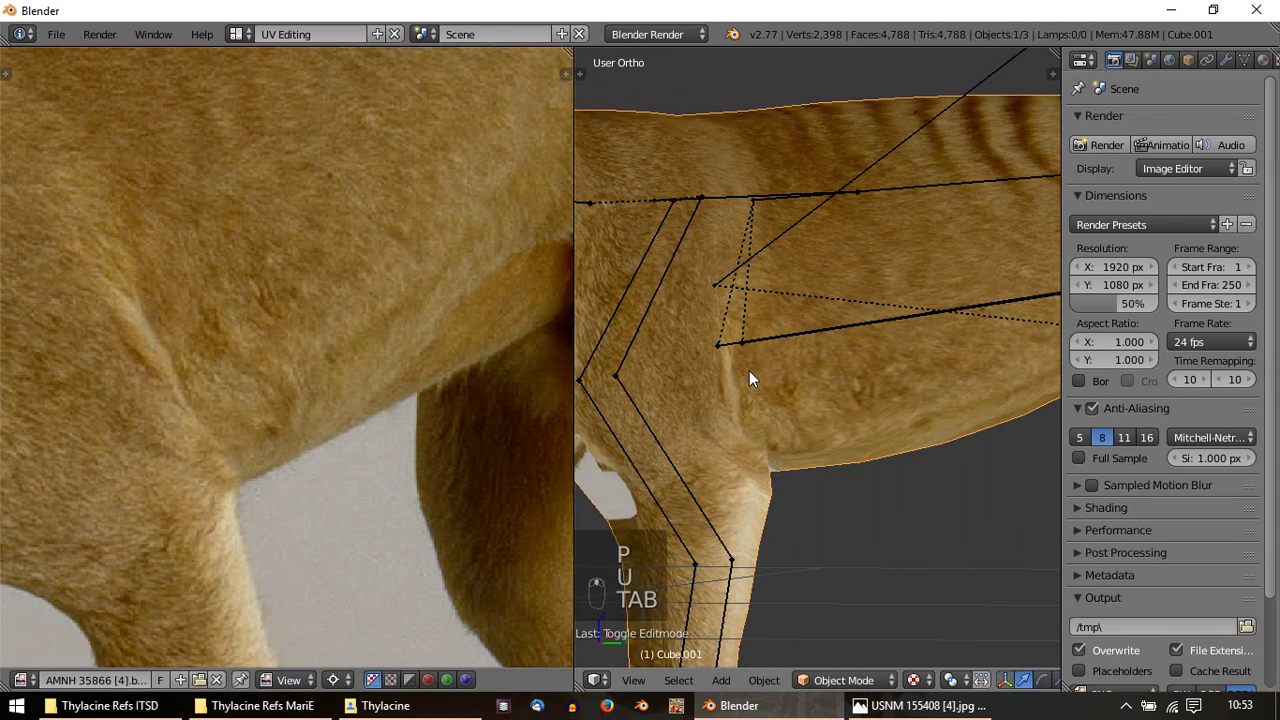
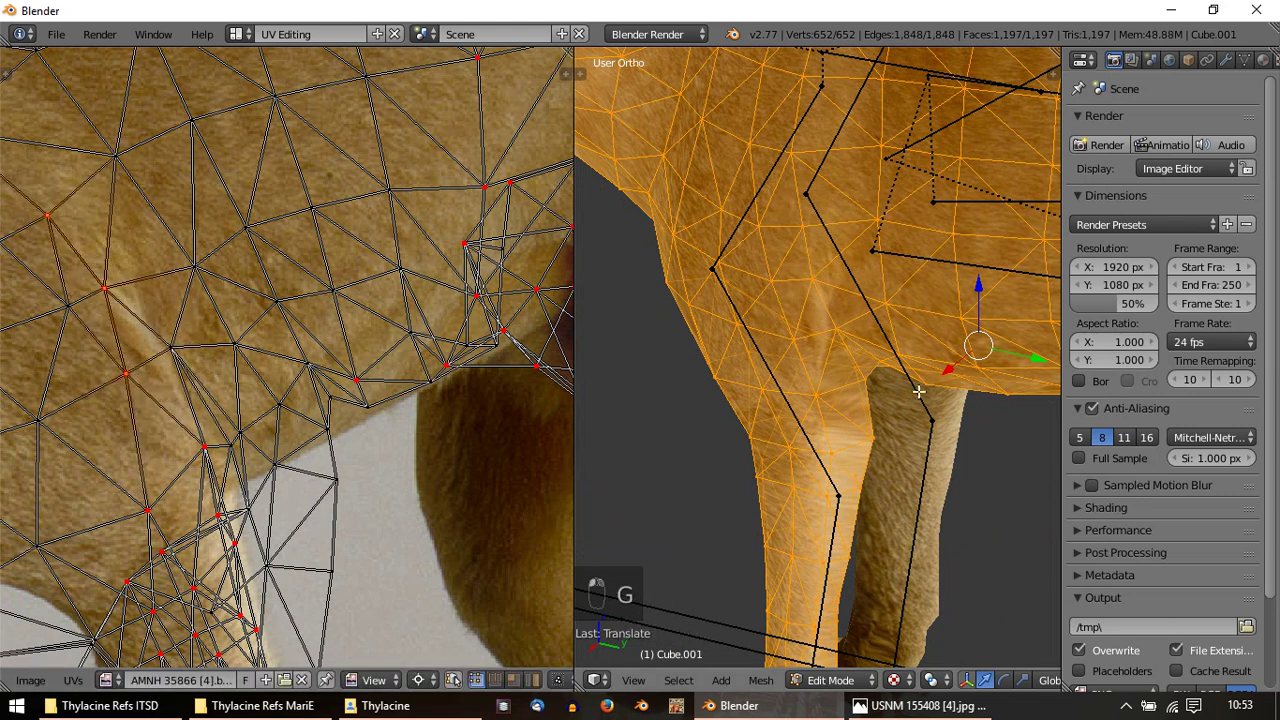
Reposition another elbow-crease UV point and return to the whole mesh's UV layout over the photo
key(u)
key(Tab)
key(Tab)
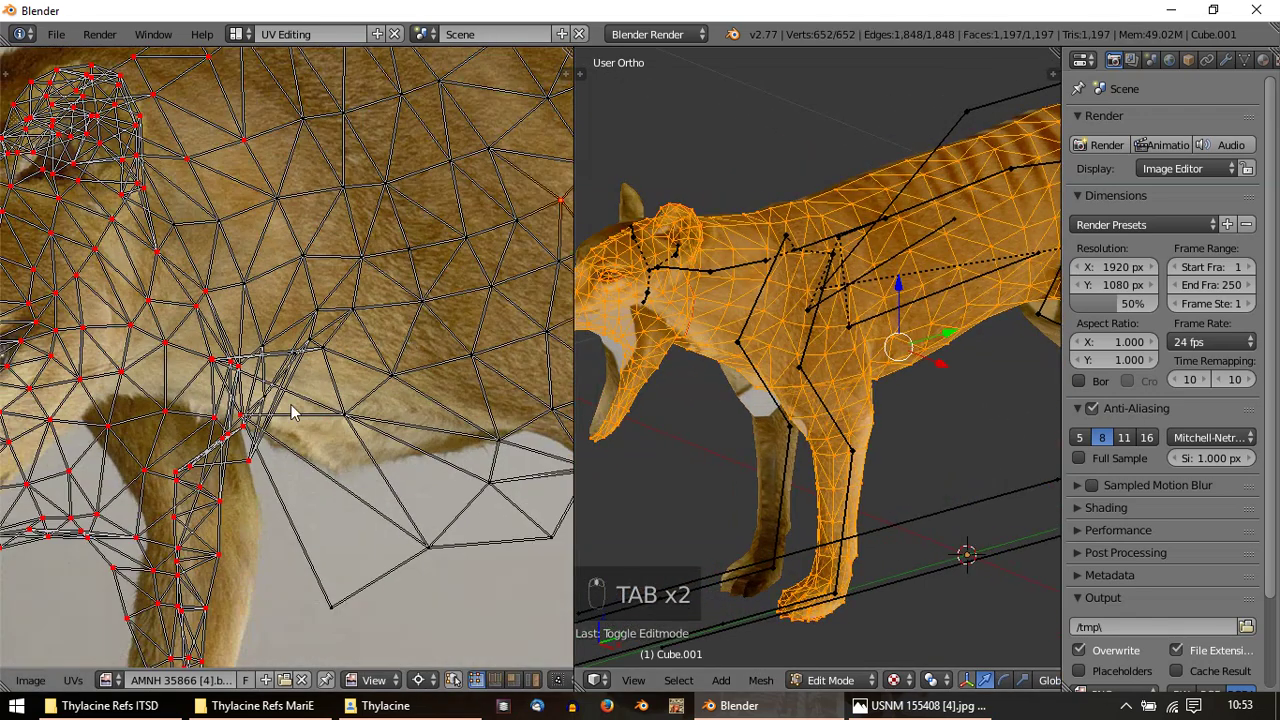
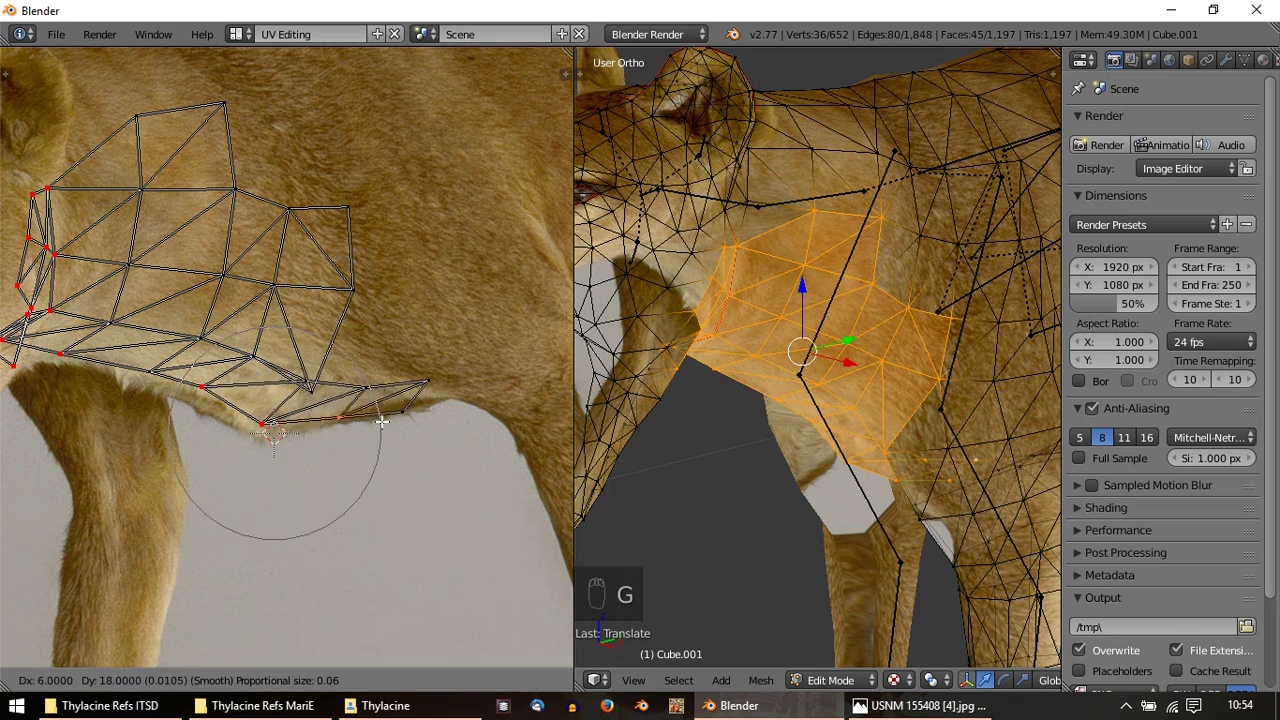
Confirm the shoulder patch's new UV position over the photo's fur
key(Tab)
key(Tab)
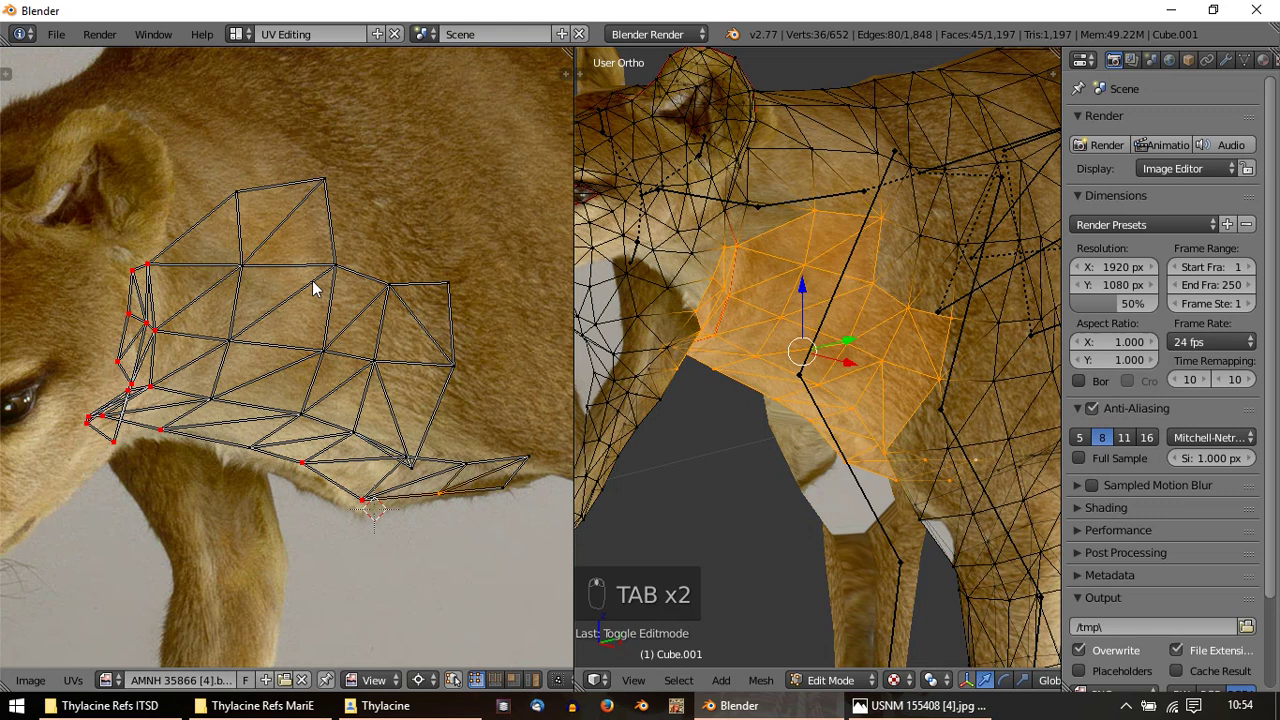
key(a)
key(p)
Select the whole mesh and bring up the UV projection choices
key(a)
key(a)
drag(314, 243, 252, 198)
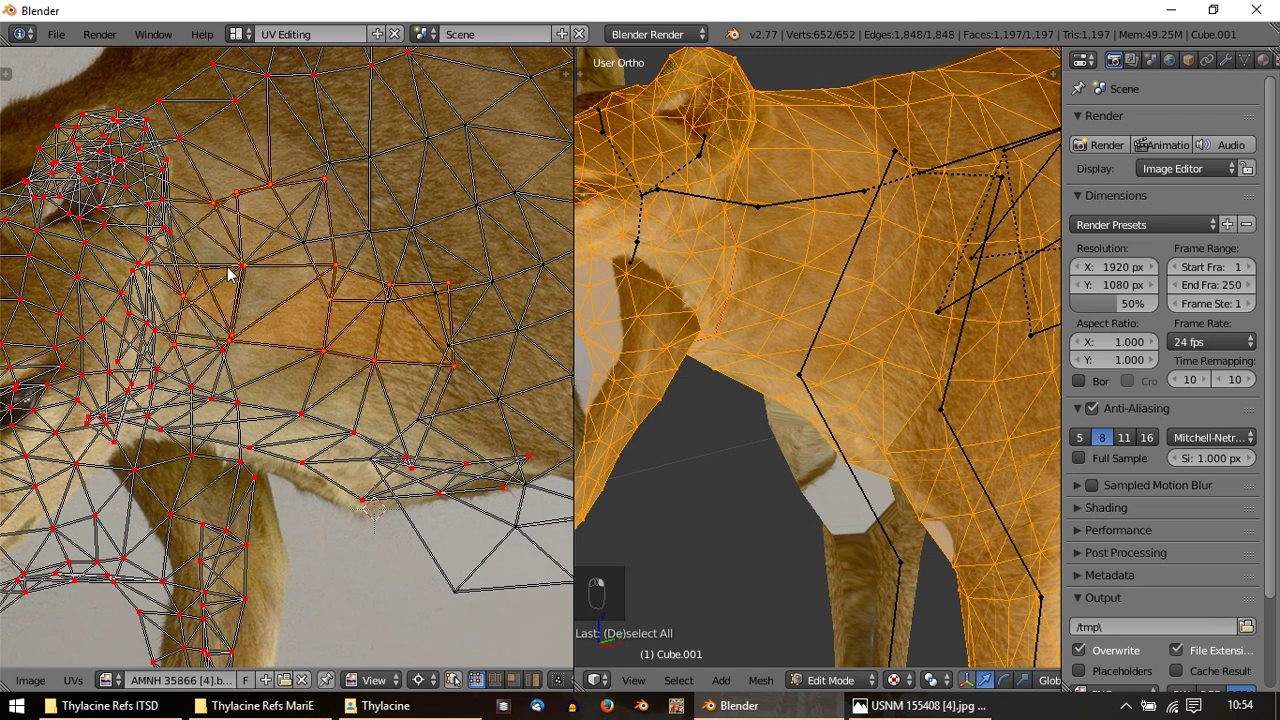
key(alt+p)
Project the whole mesh's UVs from the current view, check it textured in Right Ortho, and resume editing
key(u)
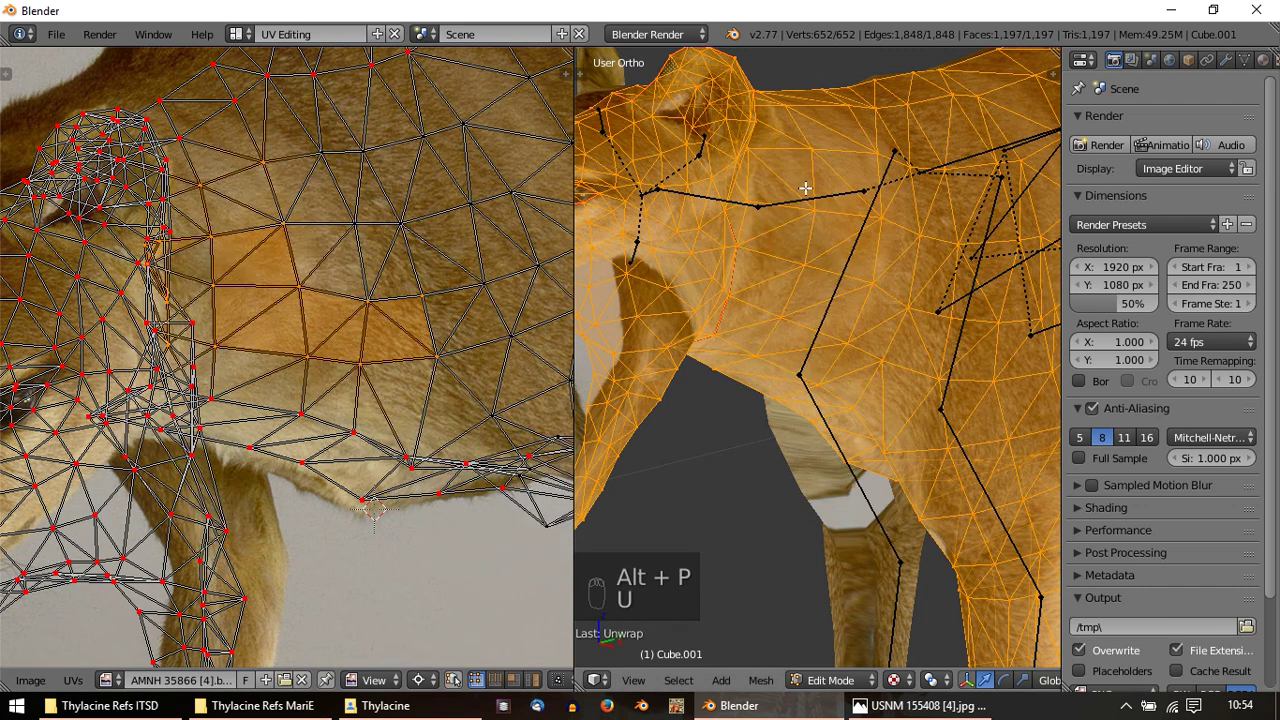
key(Tab)
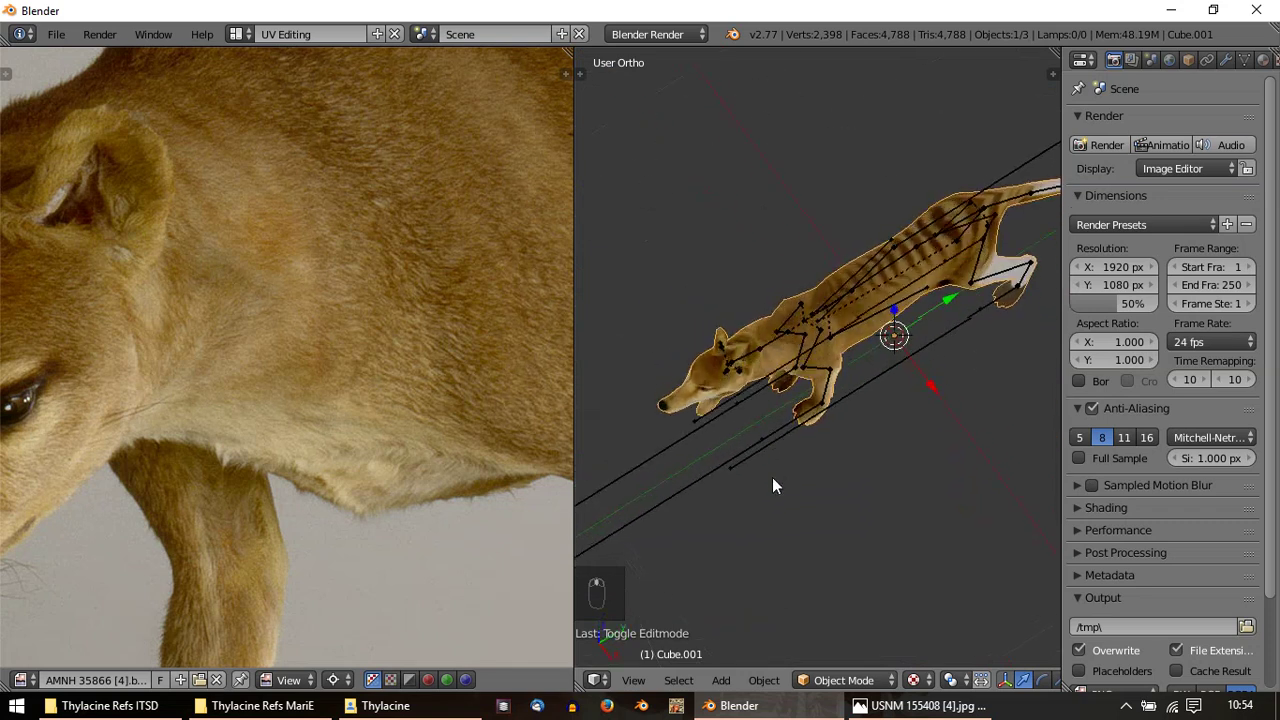
key(KP_3)
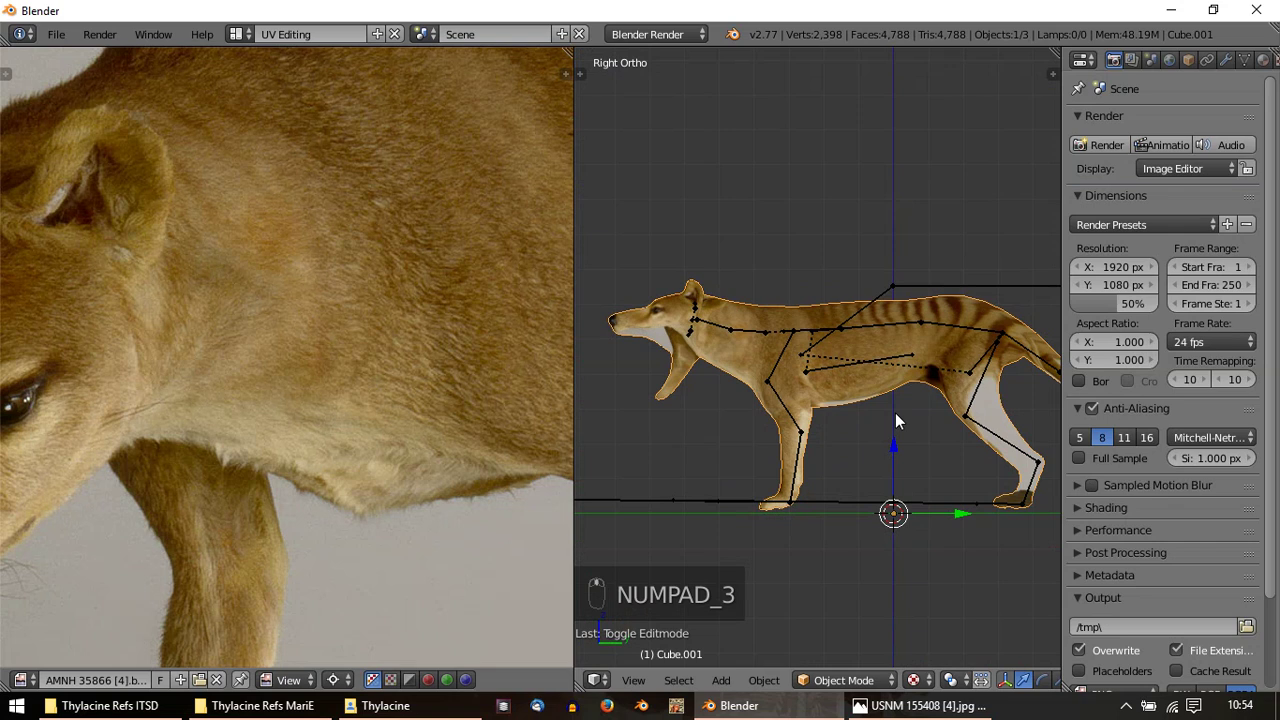
key(Tab)
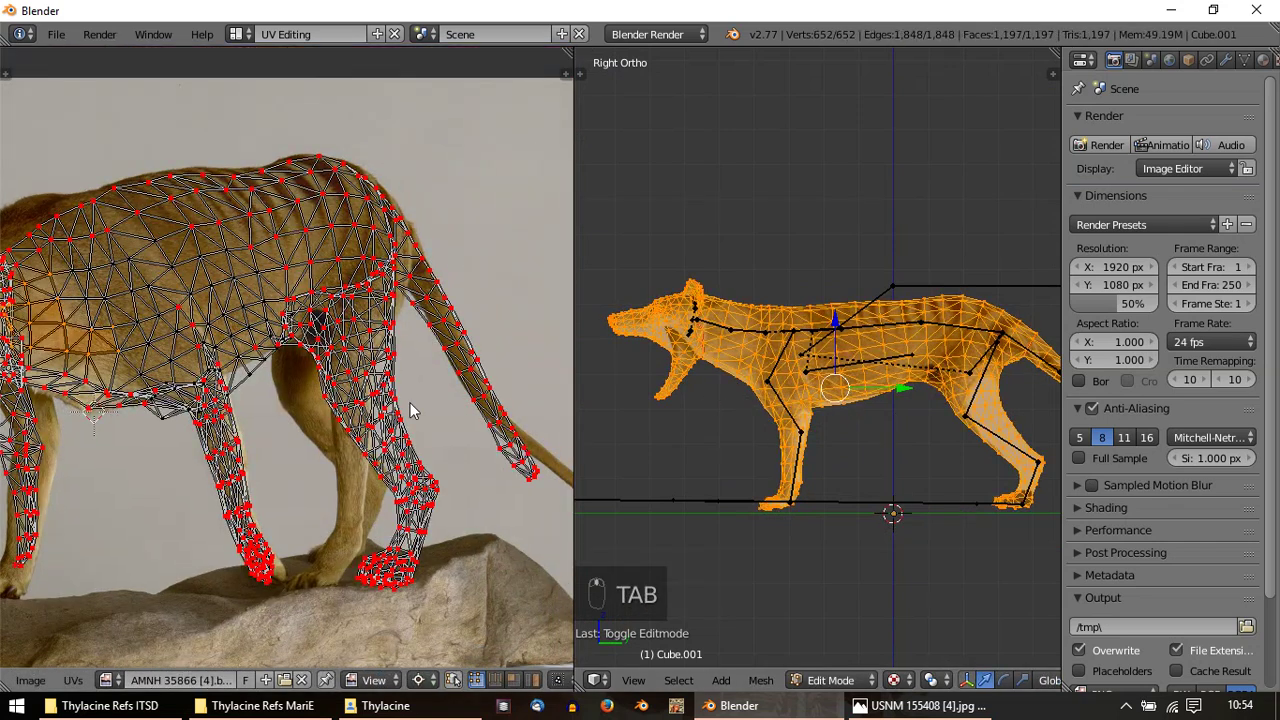
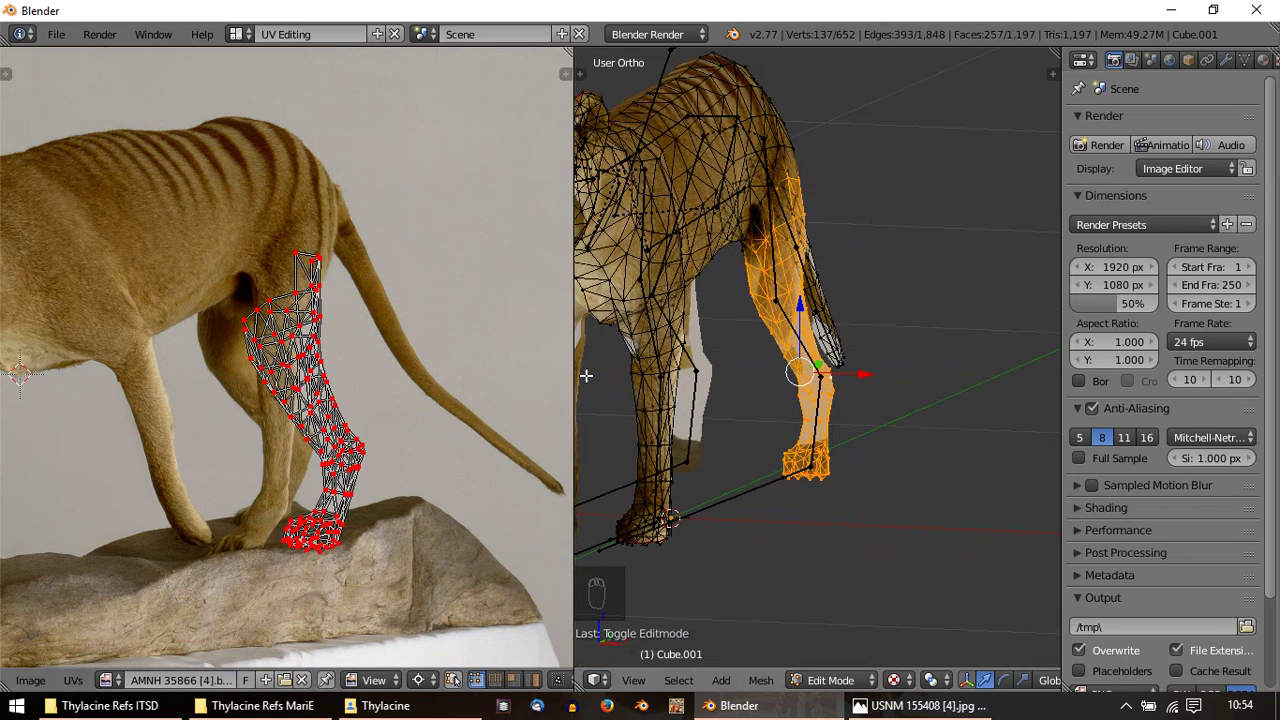
Scale and move the hind-leg UV island onto the photographed hind leg
key(a)
key(a)
key(a)
click(285, 313)
key(r)
drag(344, 558, 390, 353)
key(s)
key(s)
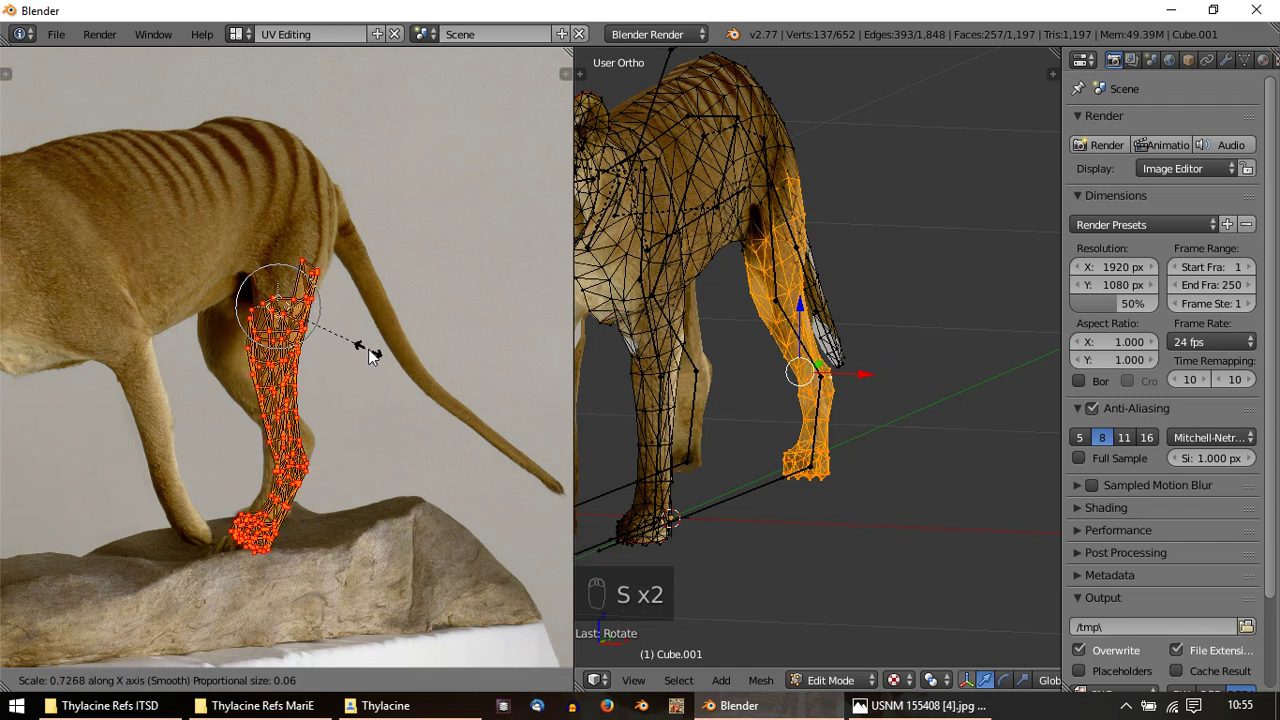
key(g)
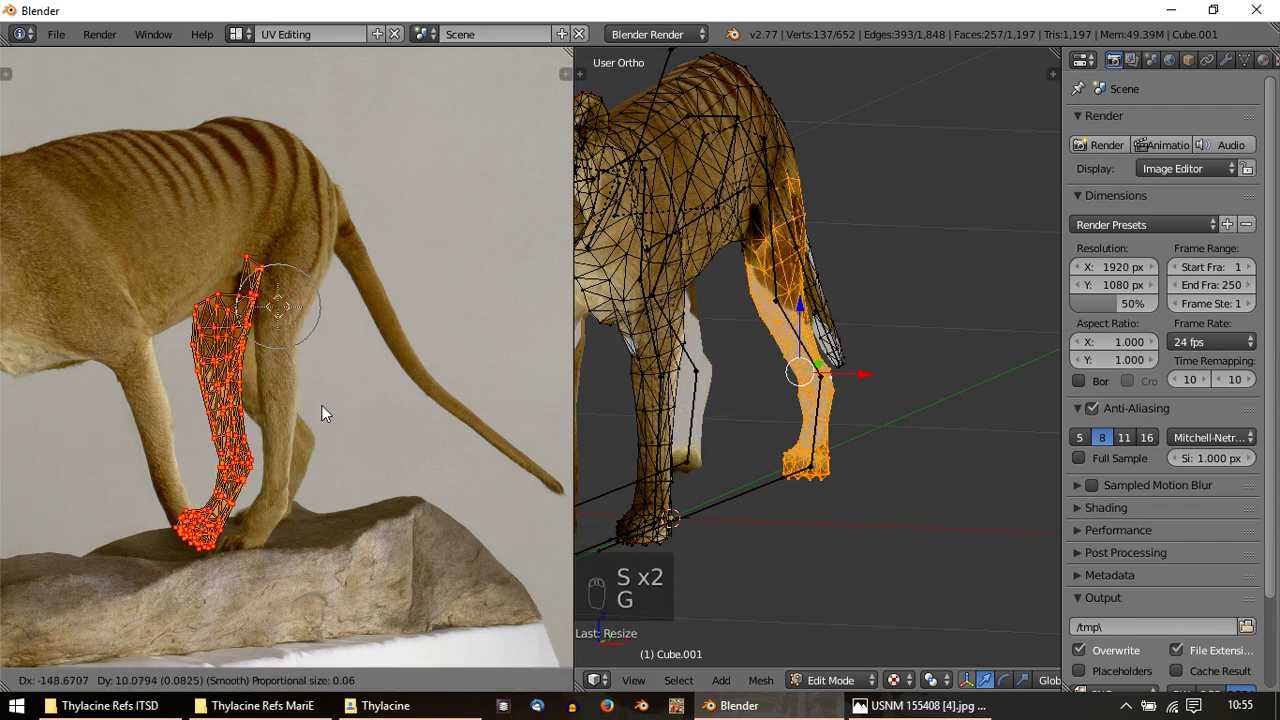
drag(291, 509, 304, 557)
key(r)
key(s)
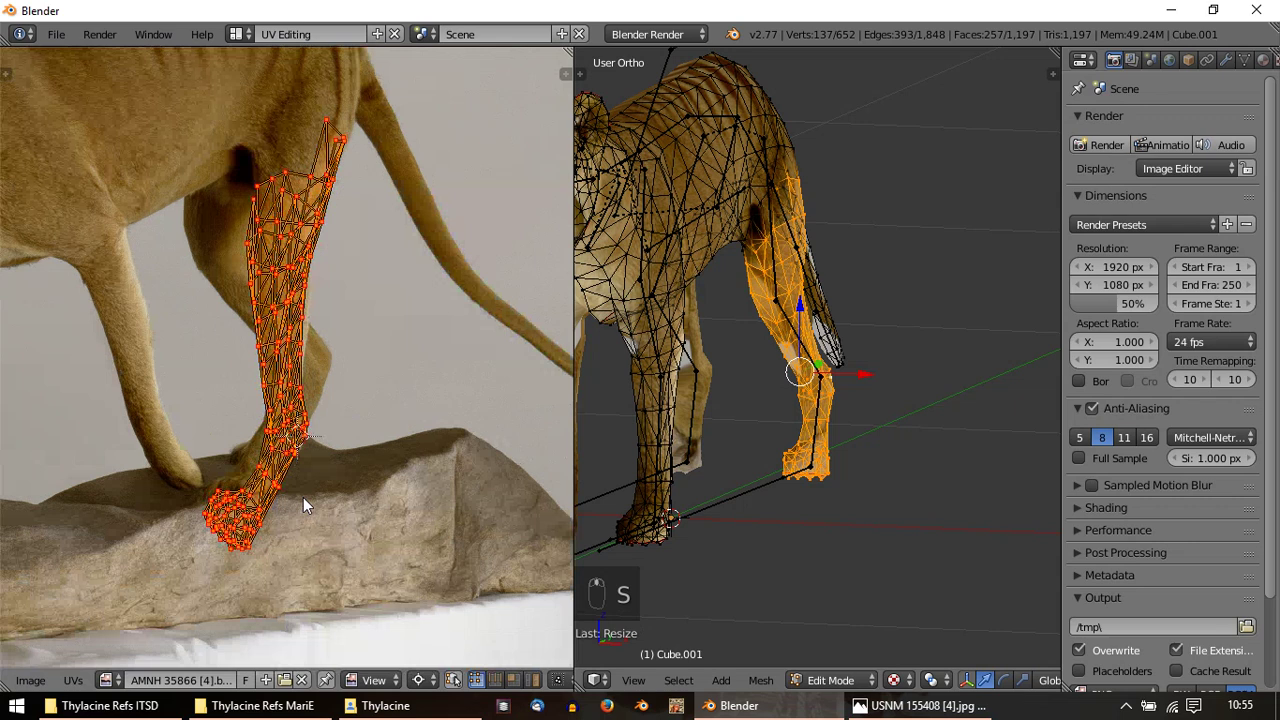
Nudge lower-leg and paw vertices so the island's outline follows the leg's edge
drag(277, 465, 331, 377)
right_click(432, 320)
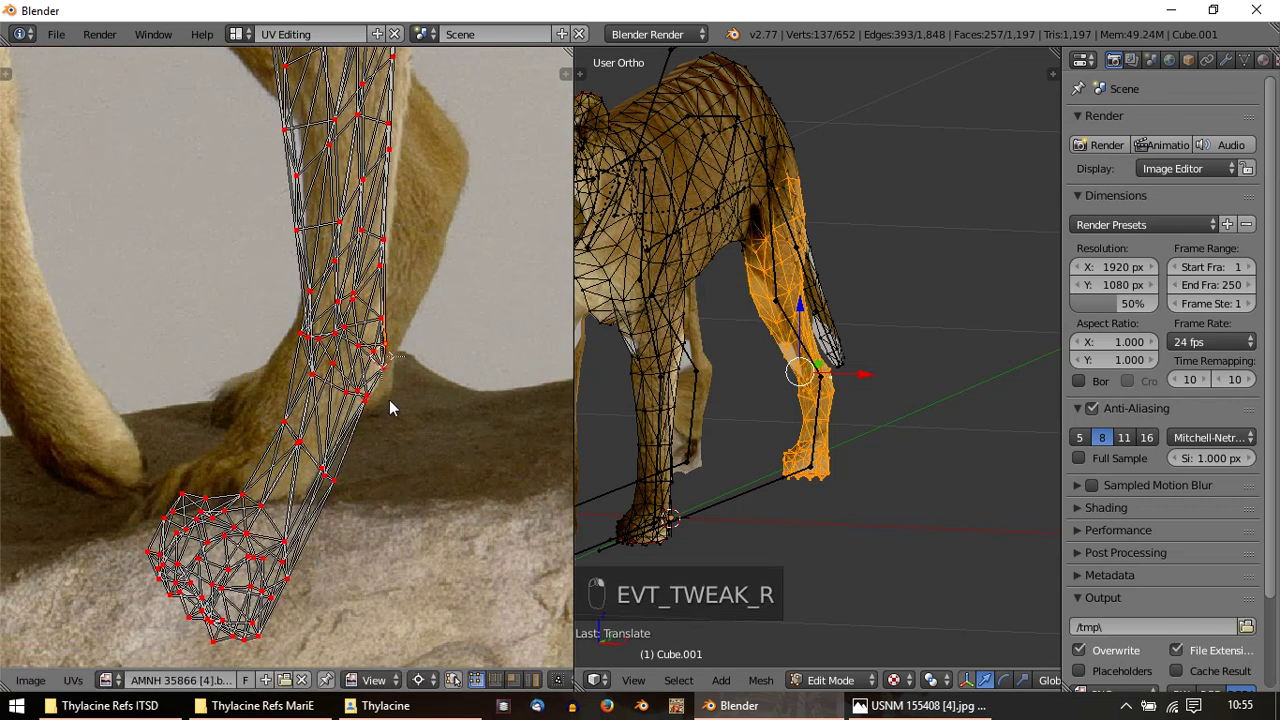
right_click(297, 591)
drag(296, 555, 304, 517)
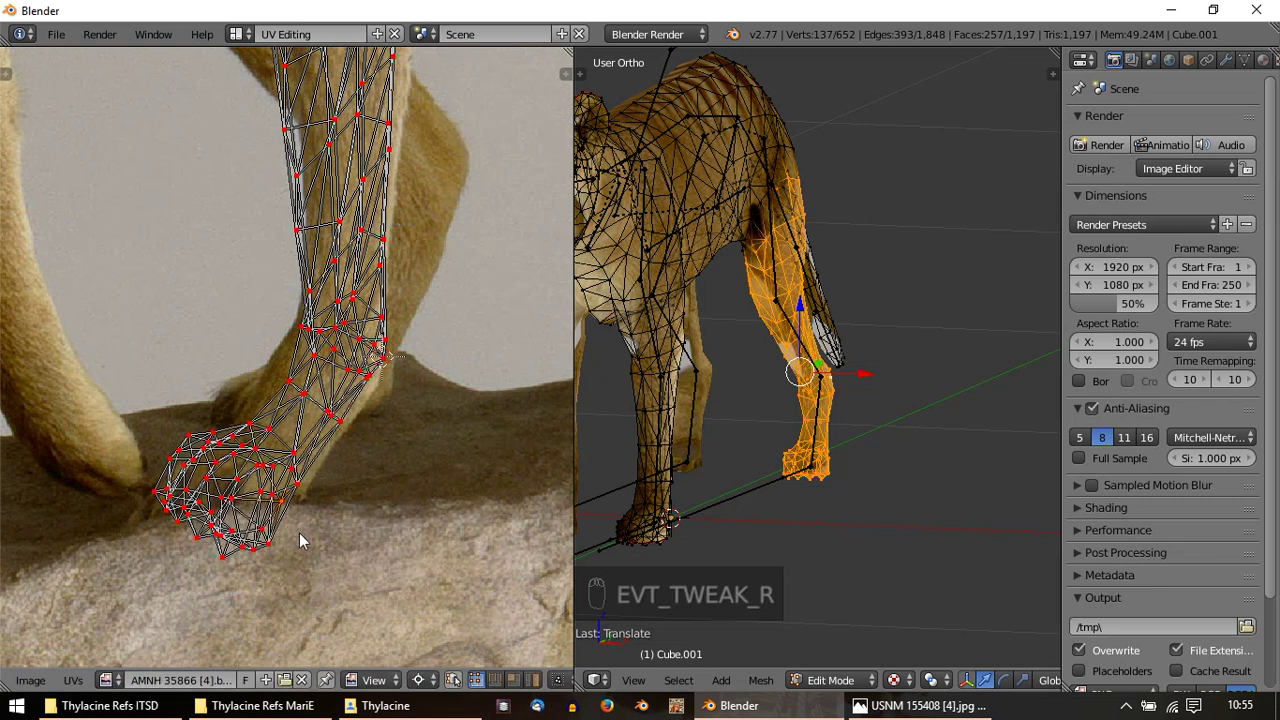
drag(274, 543, 278, 522)
drag(183, 444, 296, 533)
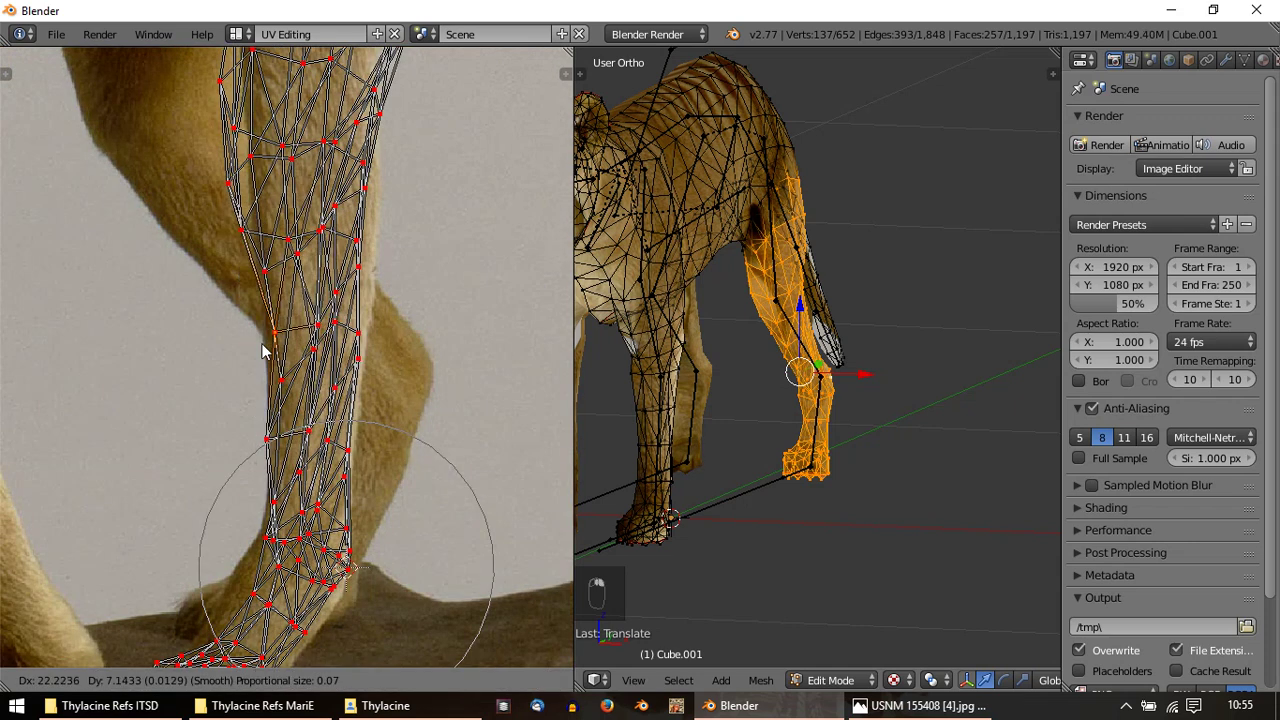
drag(263, 351, 287, 340)
drag(244, 451, 243, 450)
Move a vertex near the top of the leg into line, then stop editing the mesh
key(g)
right_click(242, 323)
key(g)
middle_click(460, 224)
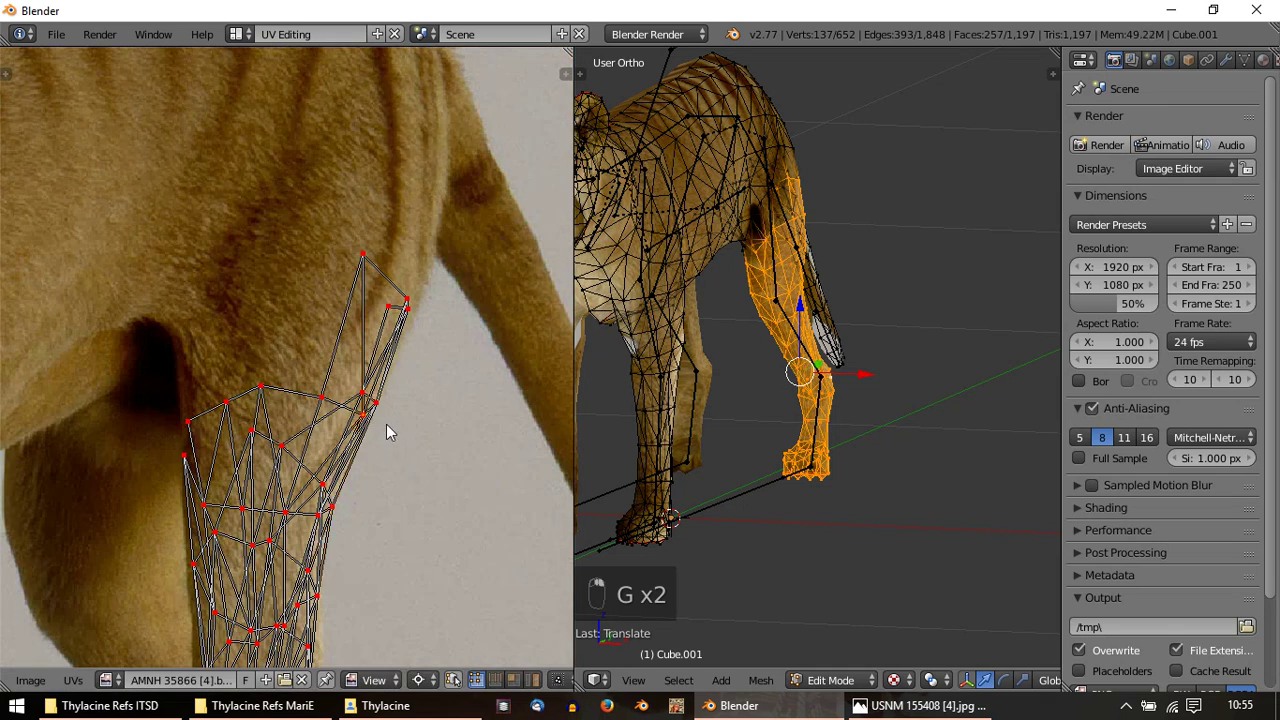
key(g)
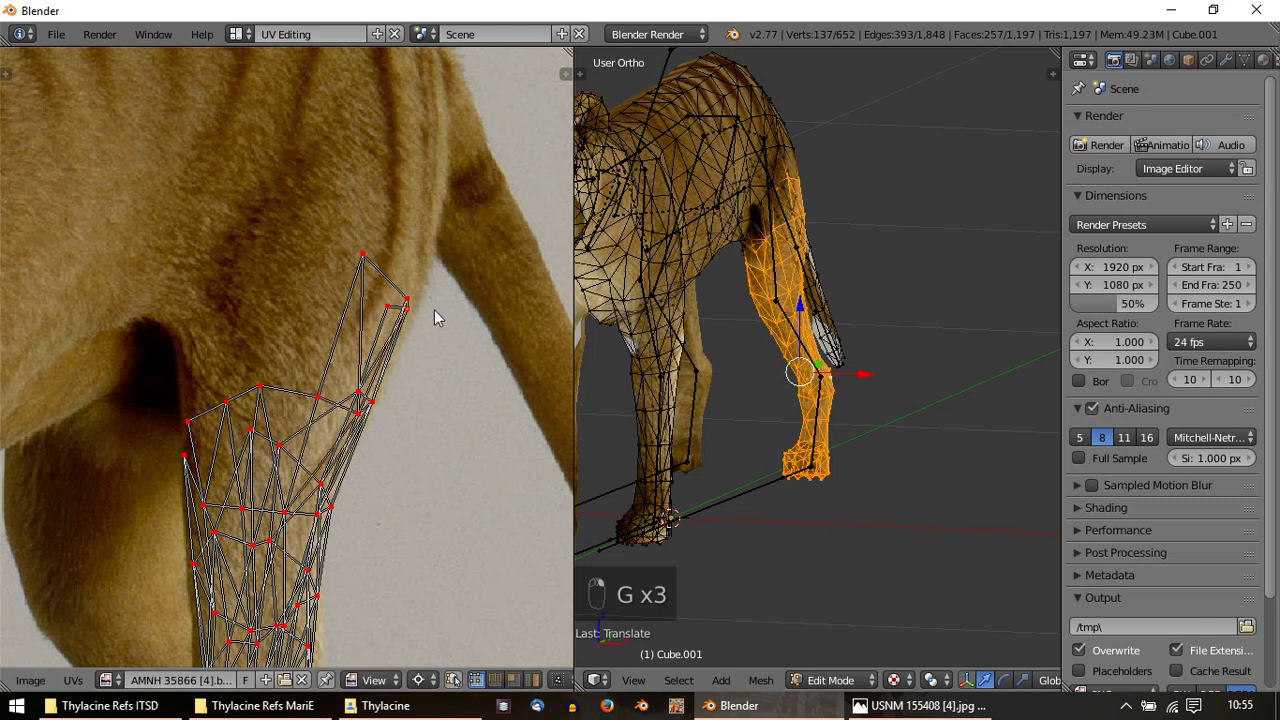
key(Tab)
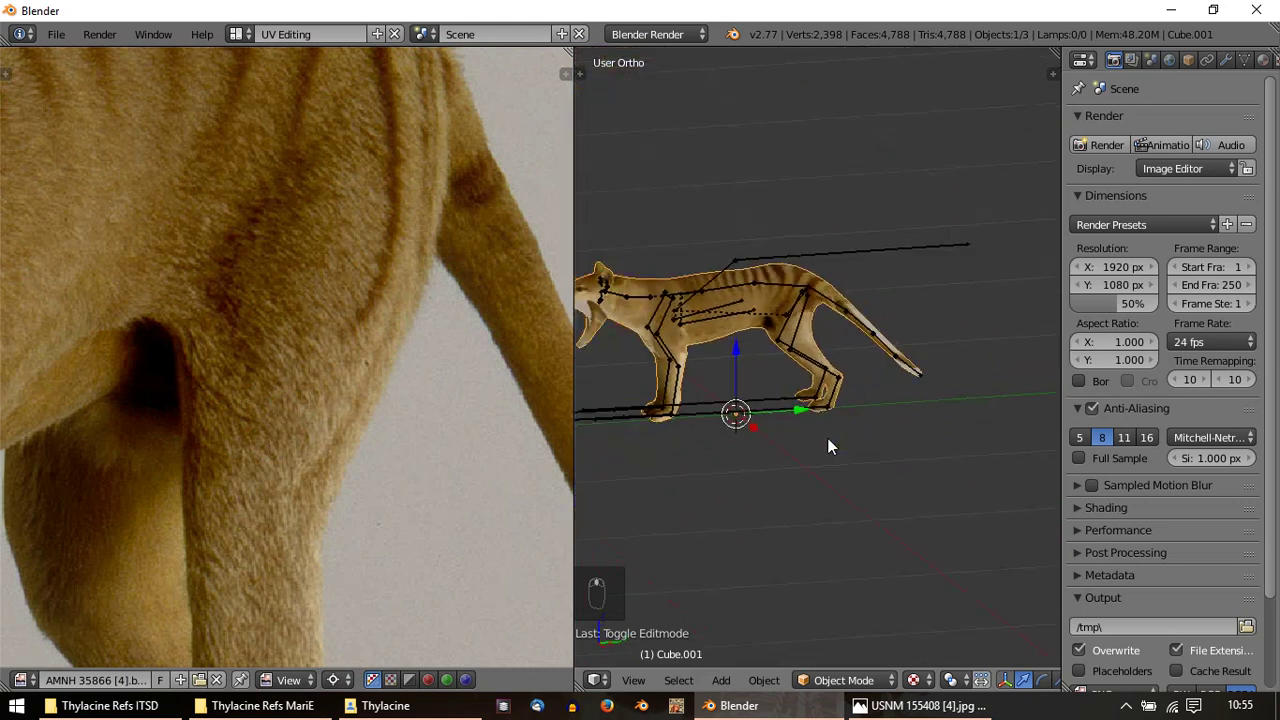
View the model side-on in Right Ortho and switch to the checker-grid textured copy
key(KP_3)
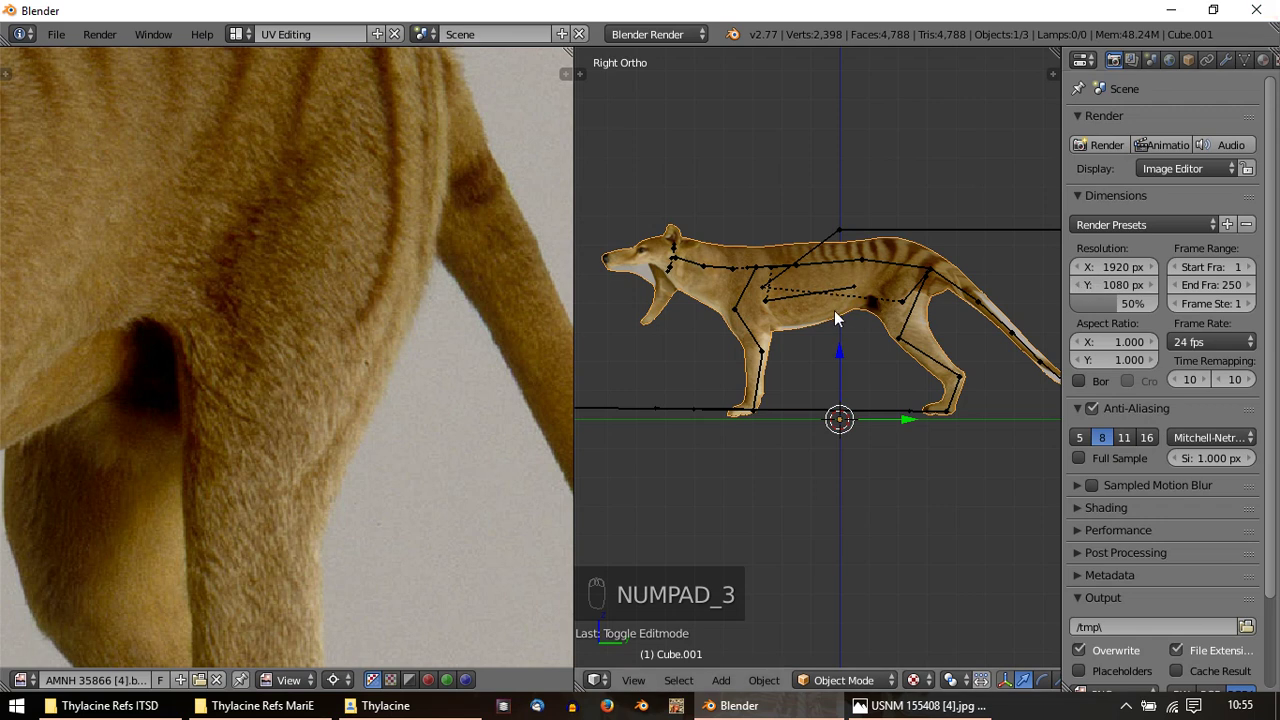
key(g)
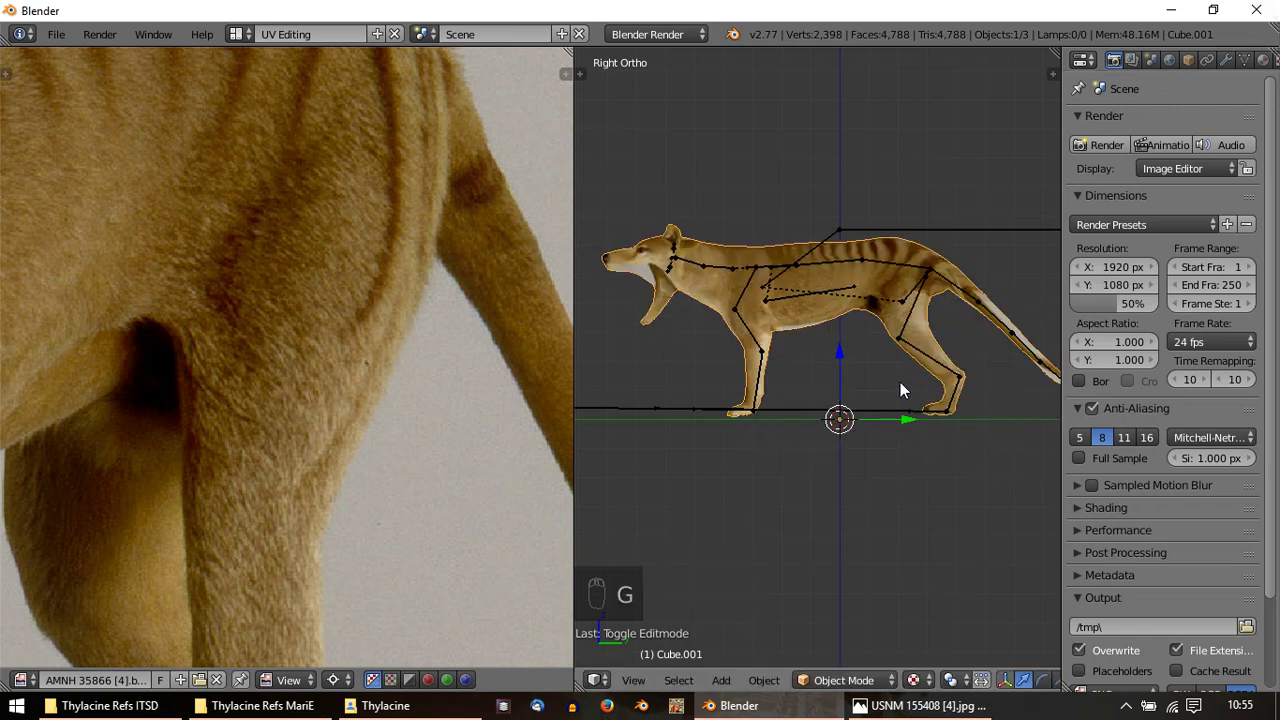
key(alt+h)
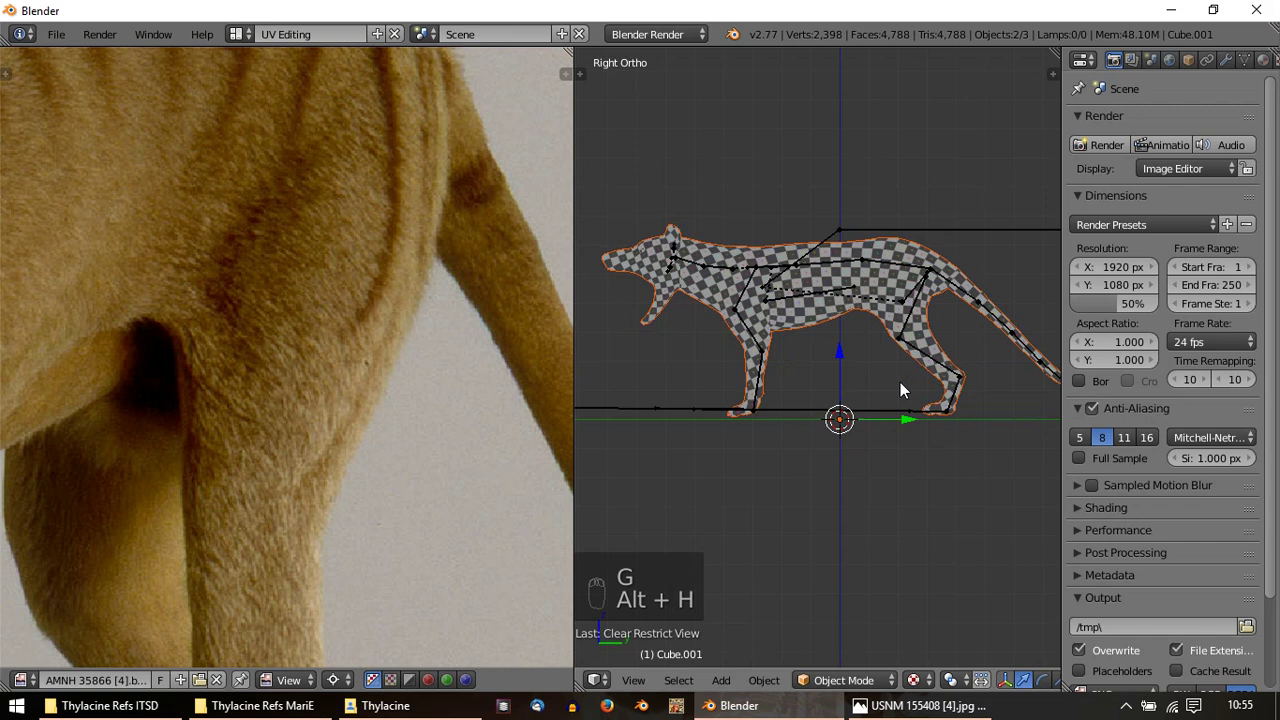
drag(832, 329, 1068, 285)
drag(1270, 133, 1273, 64)
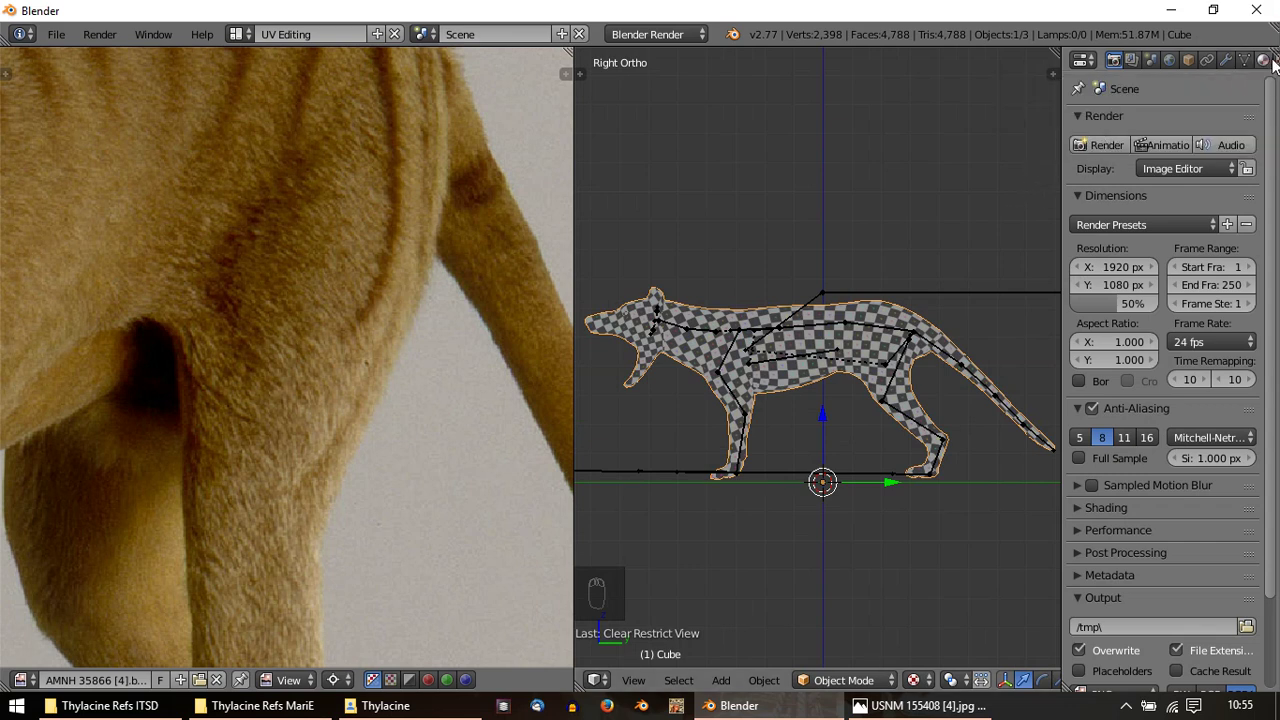
Review the original model's material and texture settings in the Properties editor
drag(1278, 71, 1256, 87)
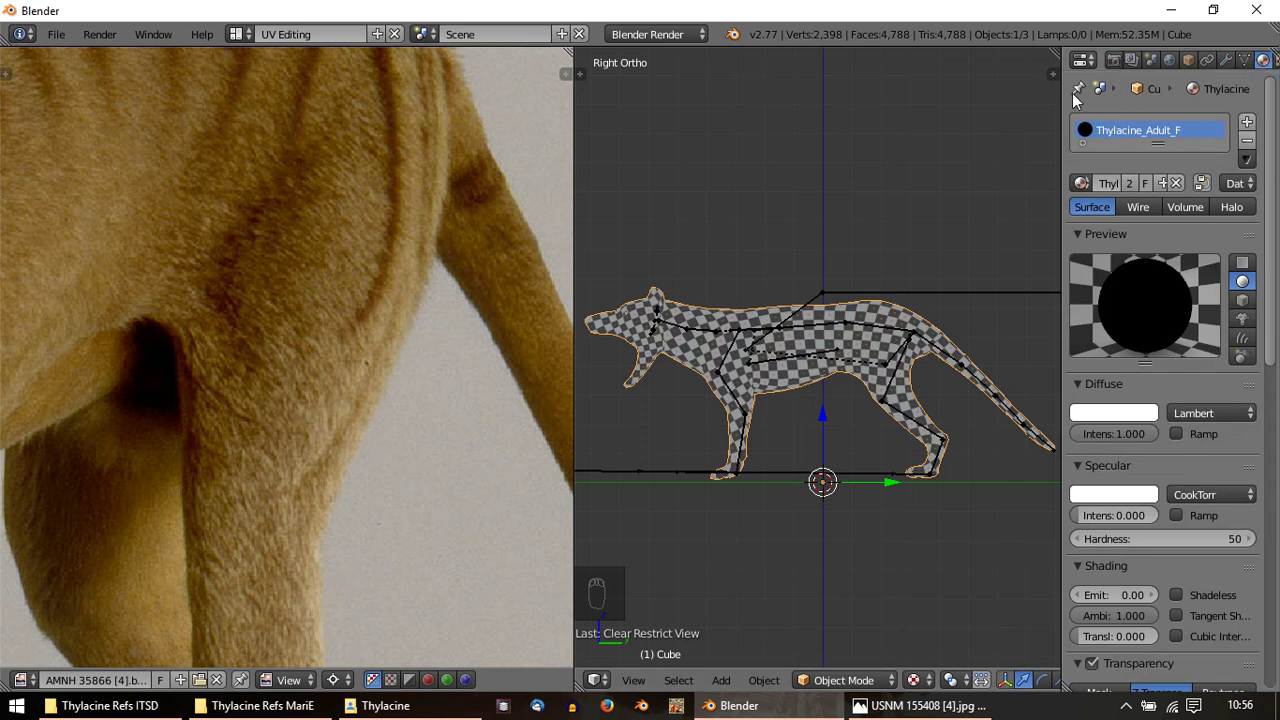
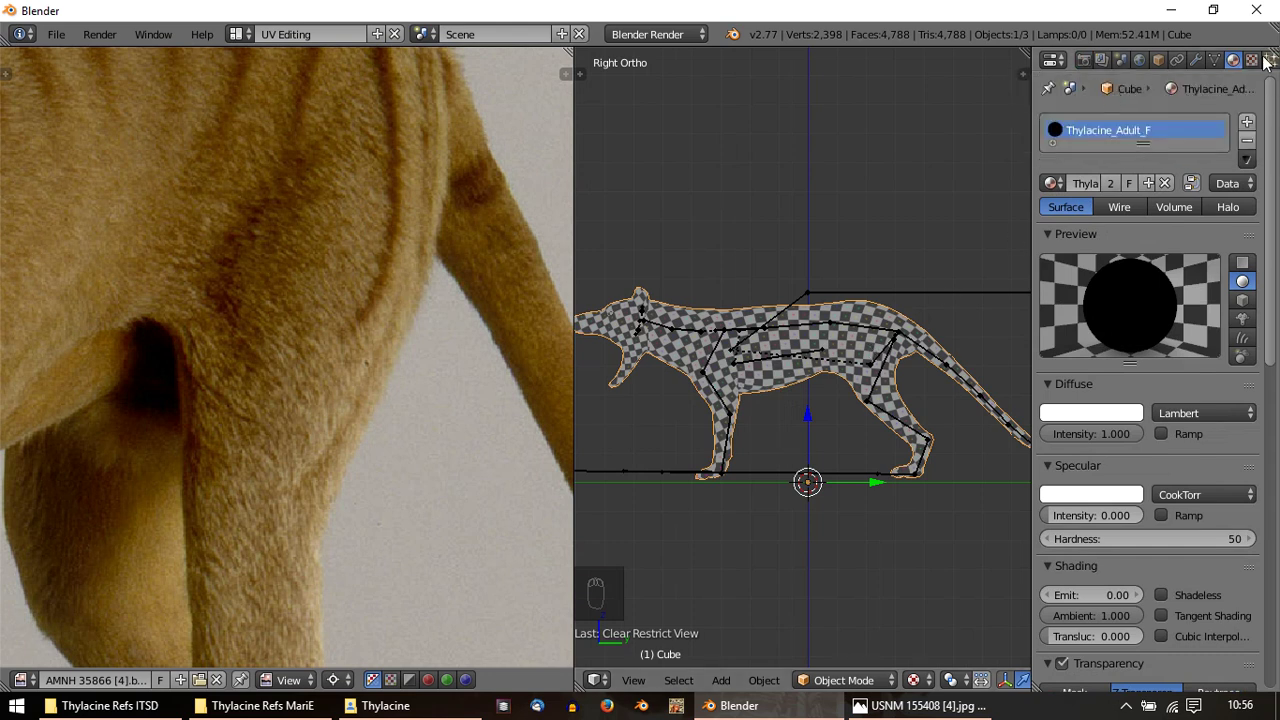
drag(1265, 63, 1106, 607)
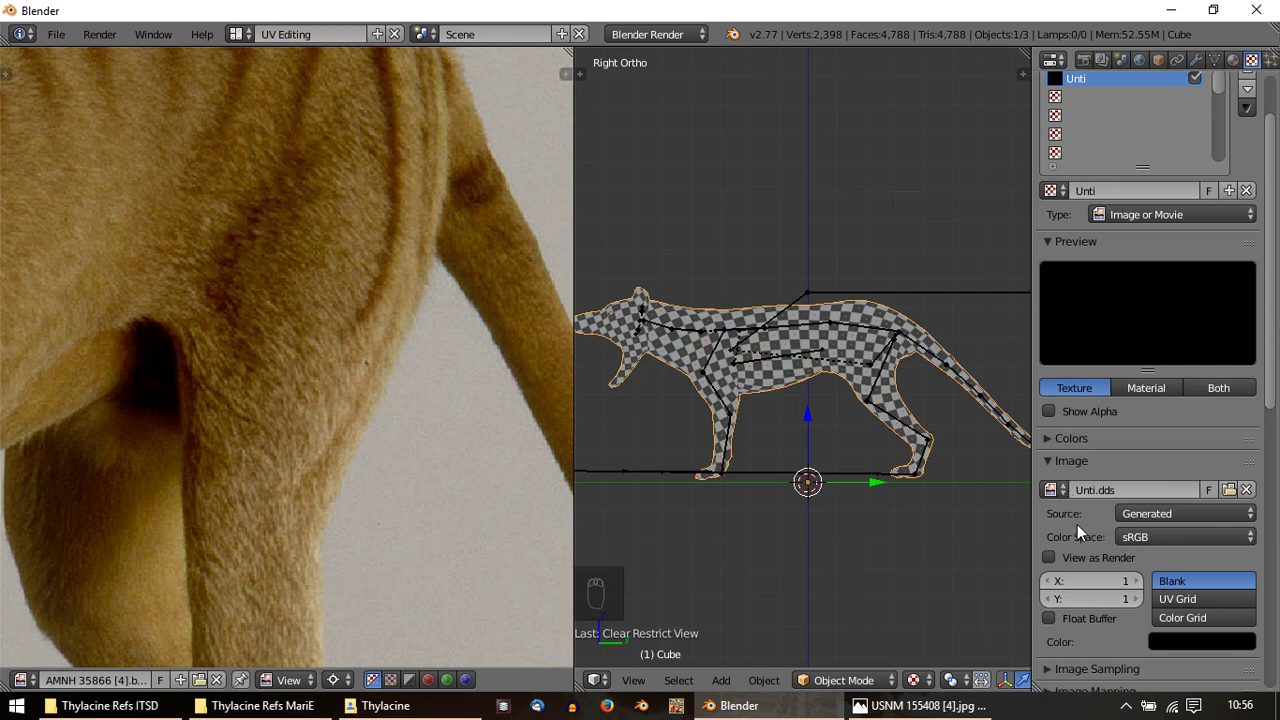
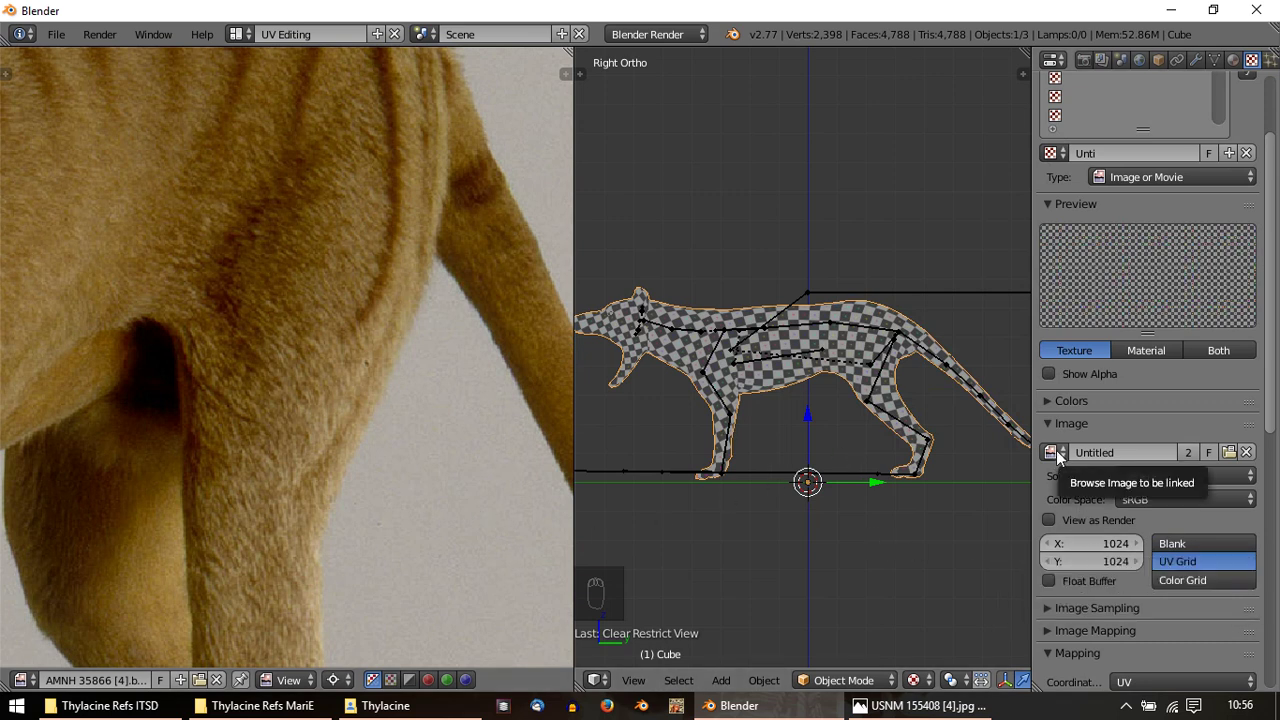
drag(1138, 362, 1206, 155)
drag(1206, 155, 796, 390)
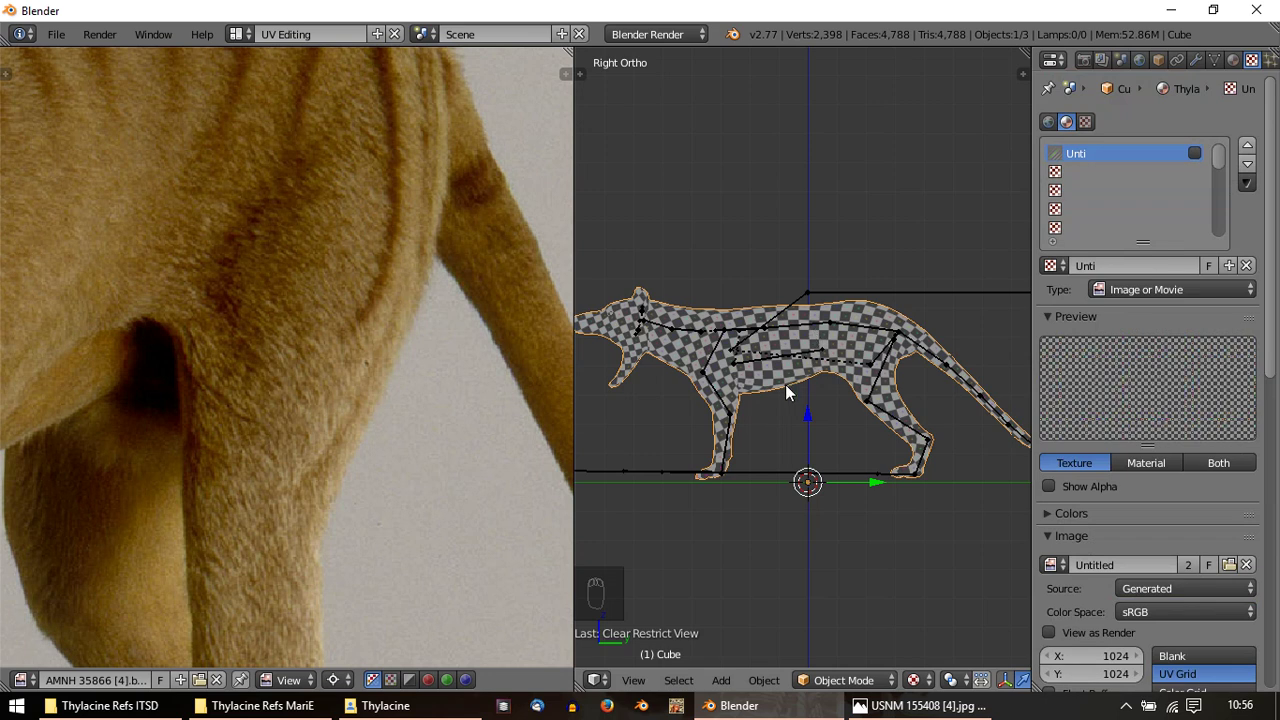
Give the photo-mapped Cube.001 its own new material with a new texture slot for the 1024 UV-grid image
drag(791, 391, 1157, 68)
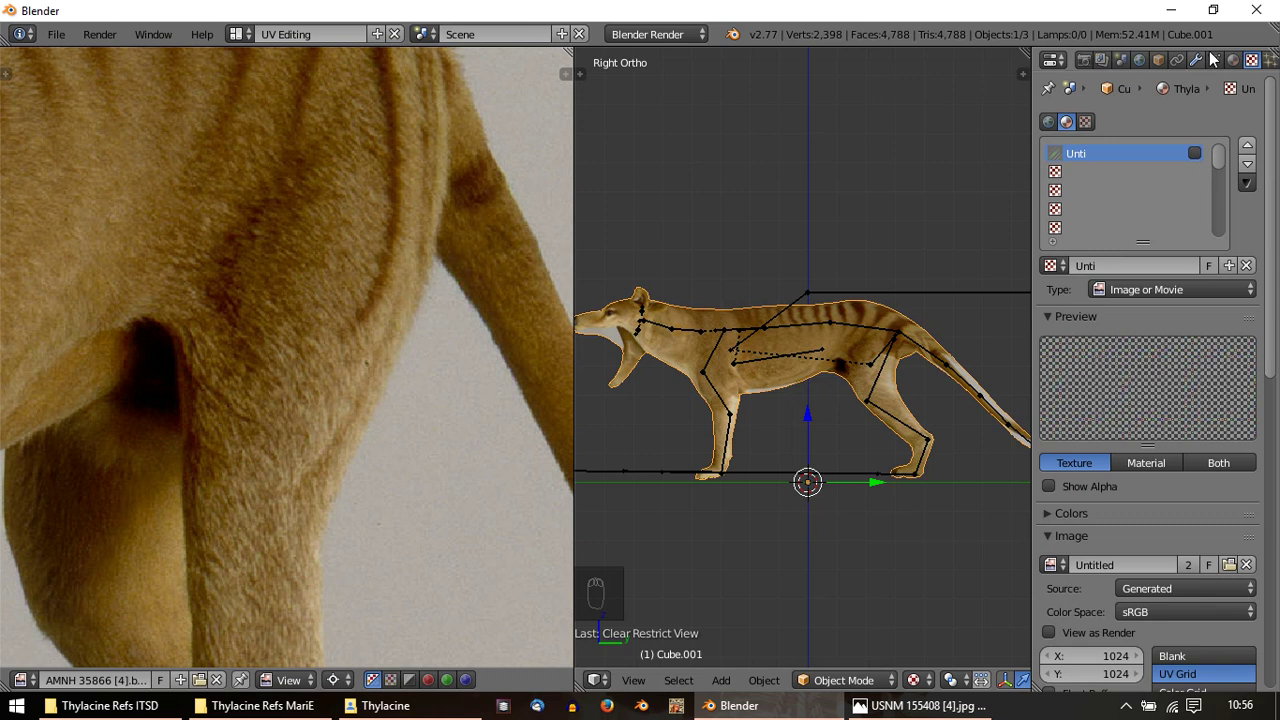
drag(1245, 64, 894, 354)
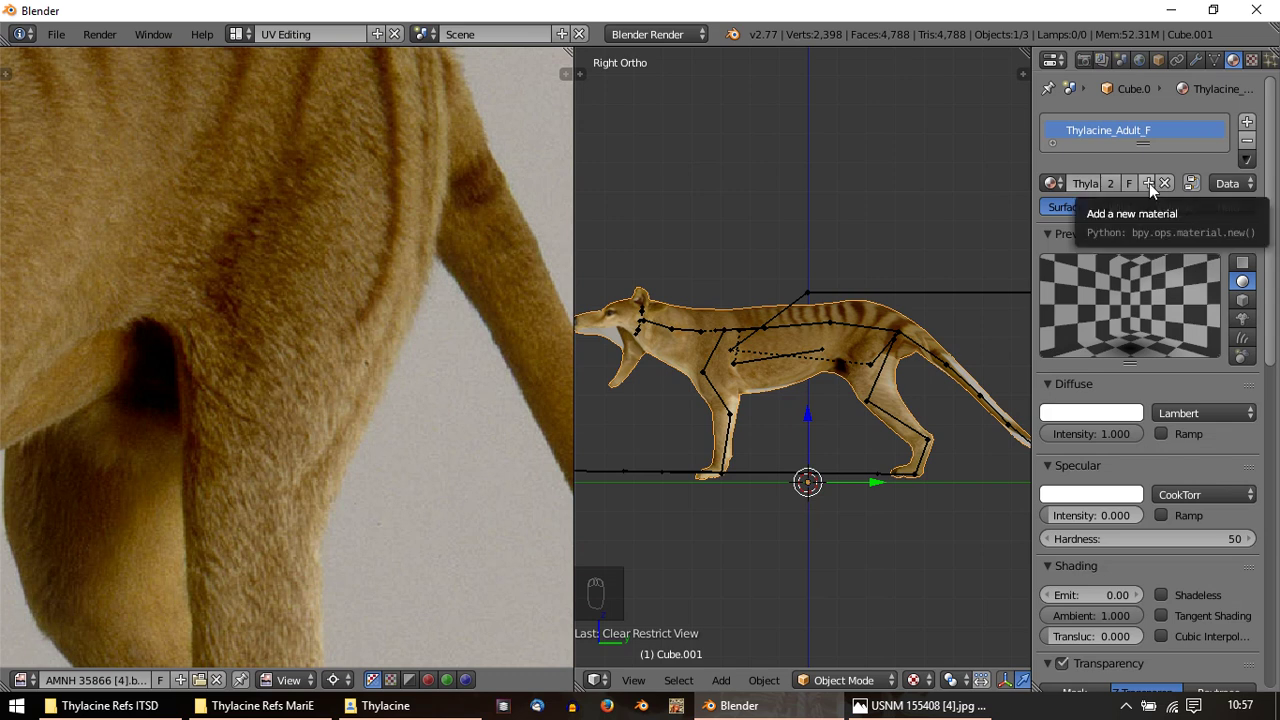
drag(1155, 190, 1156, 188)
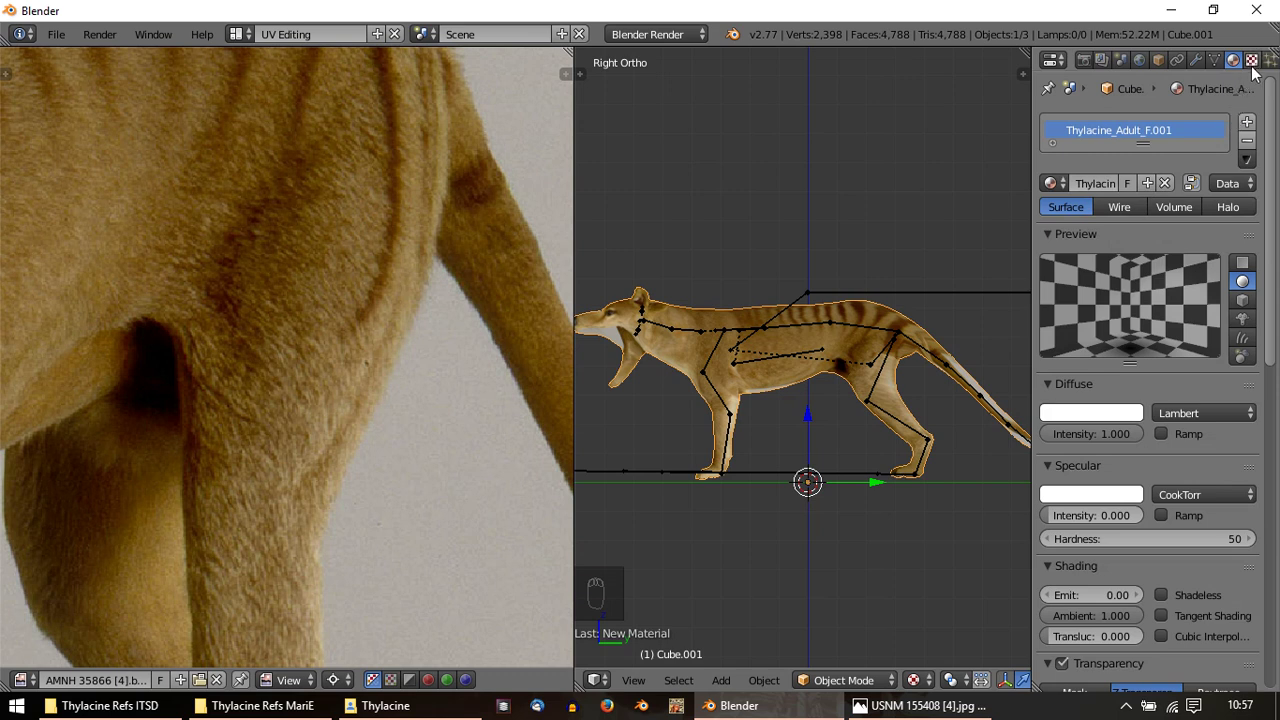
drag(1259, 70, 1241, 267)
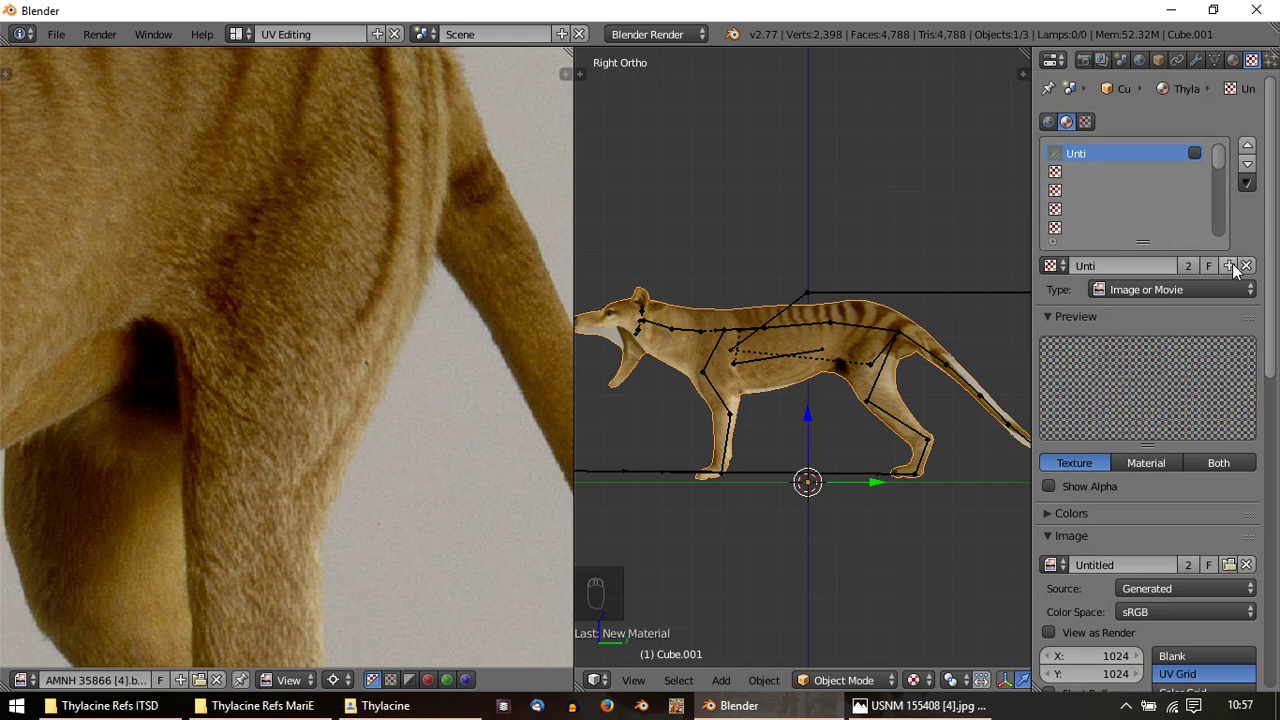
drag(1239, 276, 1204, 158)
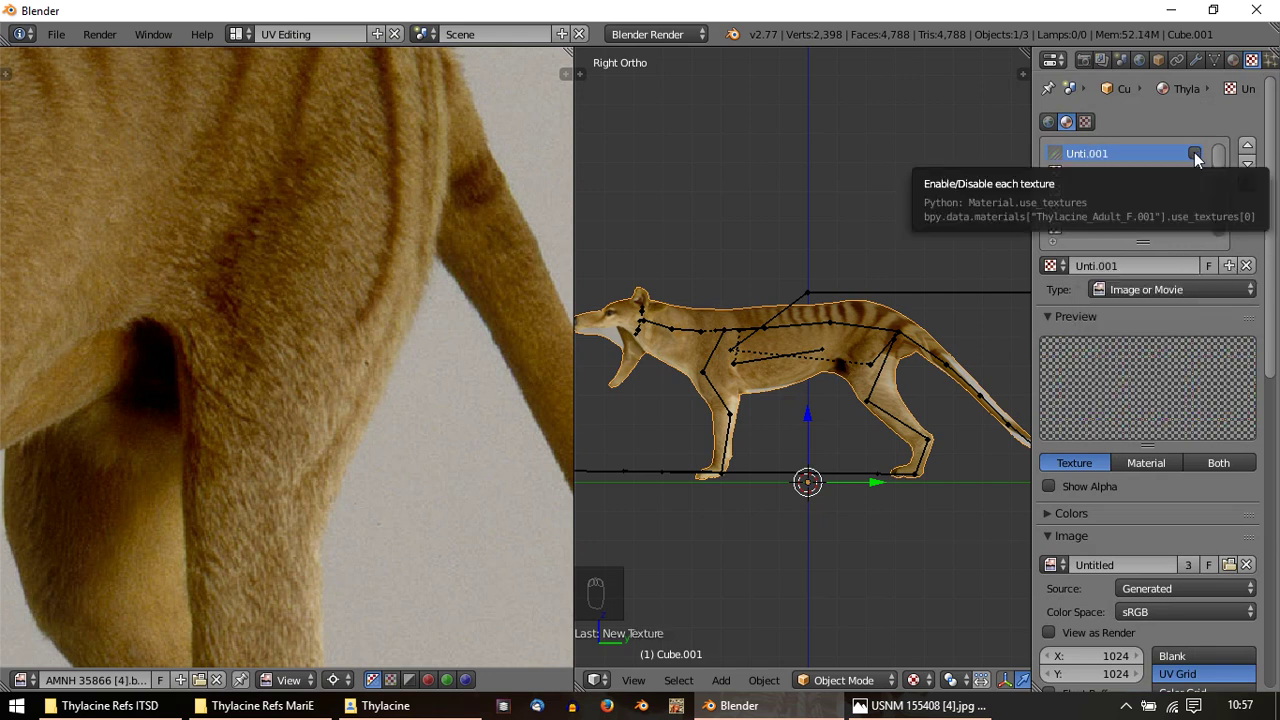
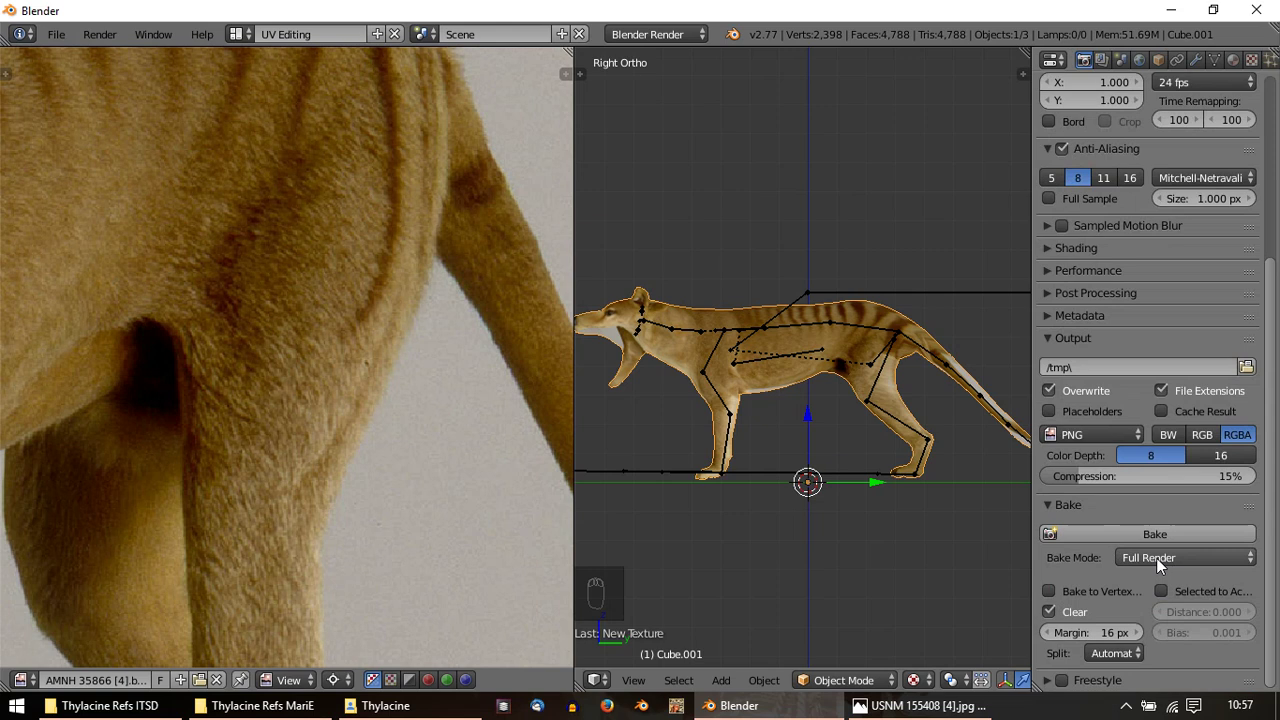
Set Bake Mode to Textures, Selected to Active, 64 px margin, bias 0.00001 and fixed split
drag(1170, 563, 1148, 463)
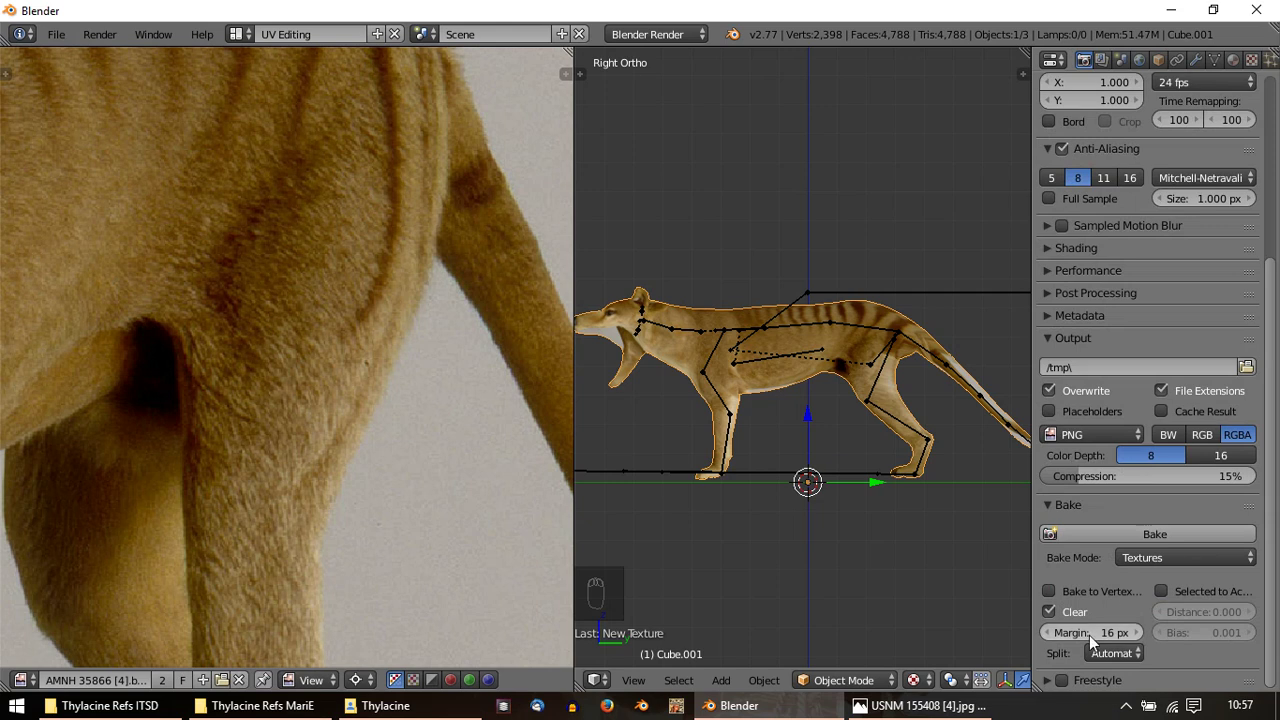
drag(1060, 648, 1179, 593)
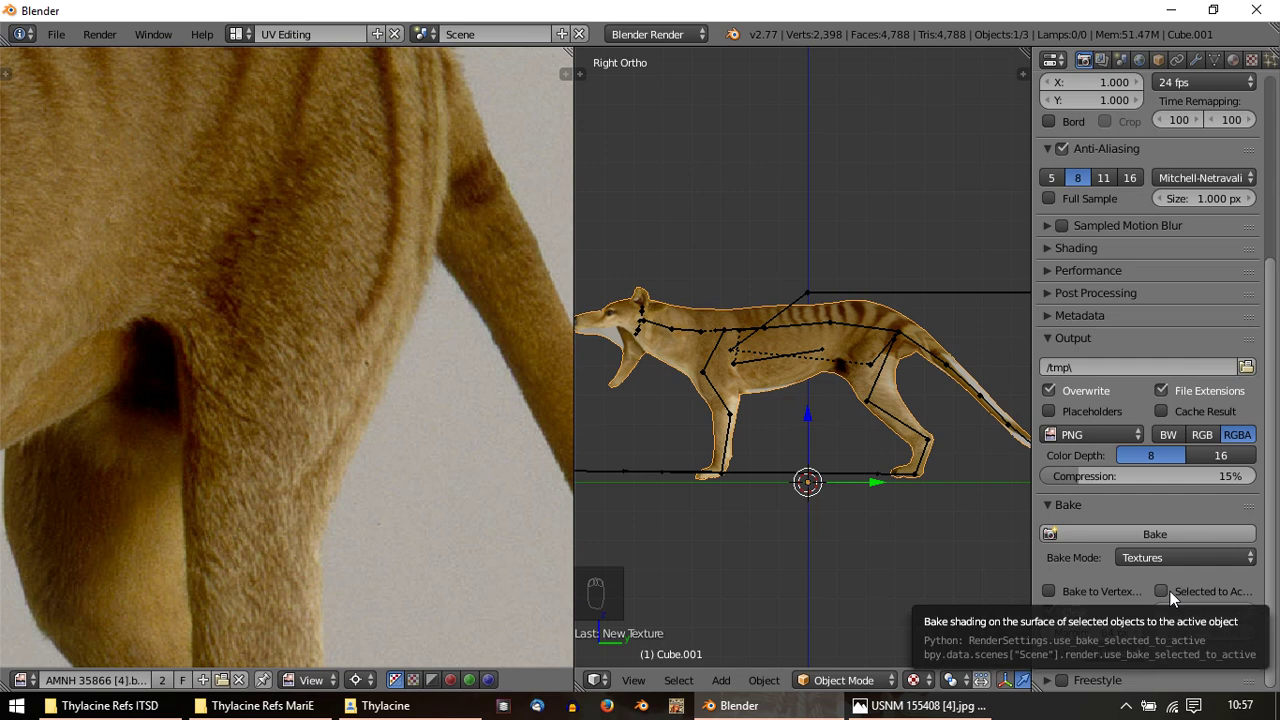
drag(1179, 593, 1139, 657)
drag(1139, 657, 1103, 655)
drag(1106, 659, 1118, 618)
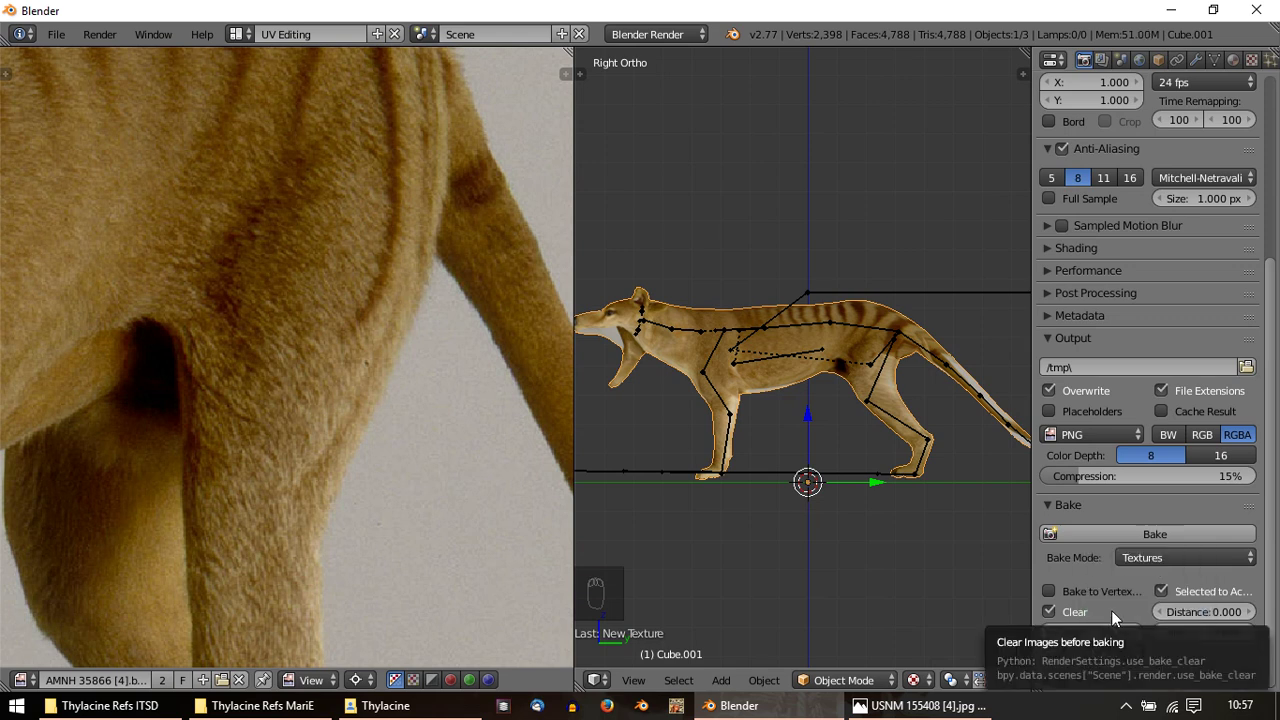
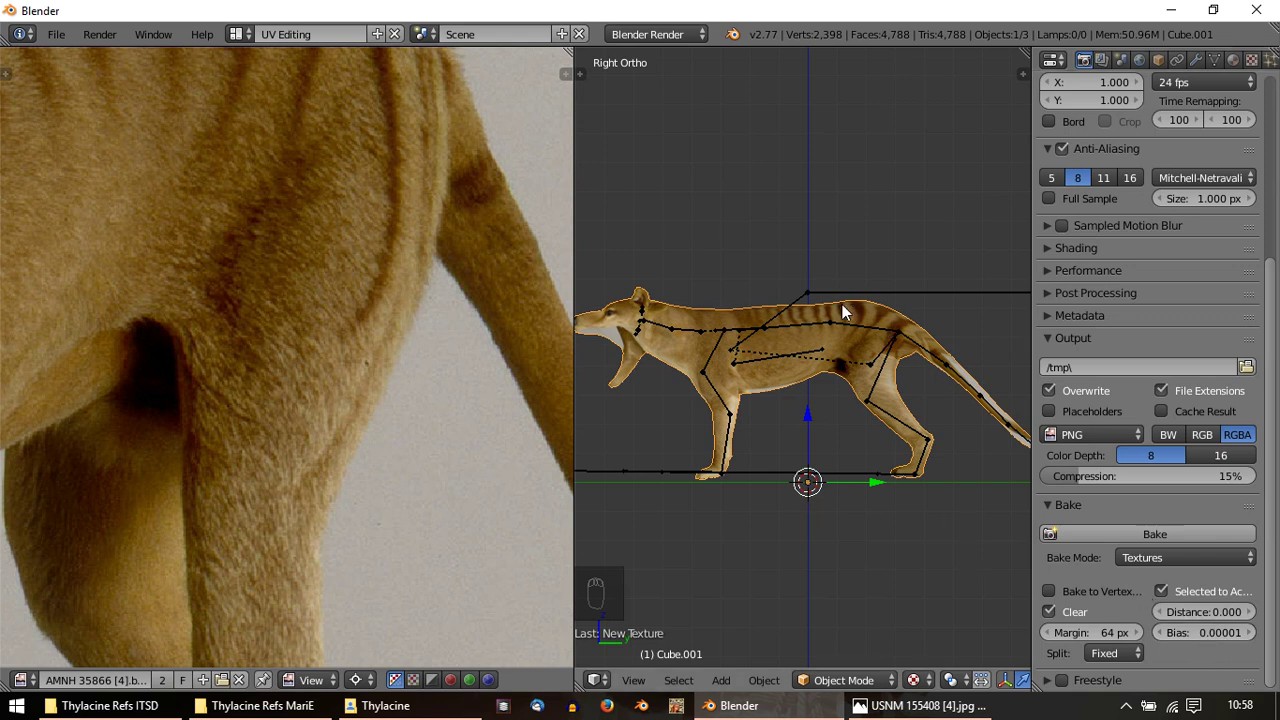
Run the bake, note the circular texture reference warning and return to the mesh in Edit Mode
key(g)
drag(62, 34, 108, 194)
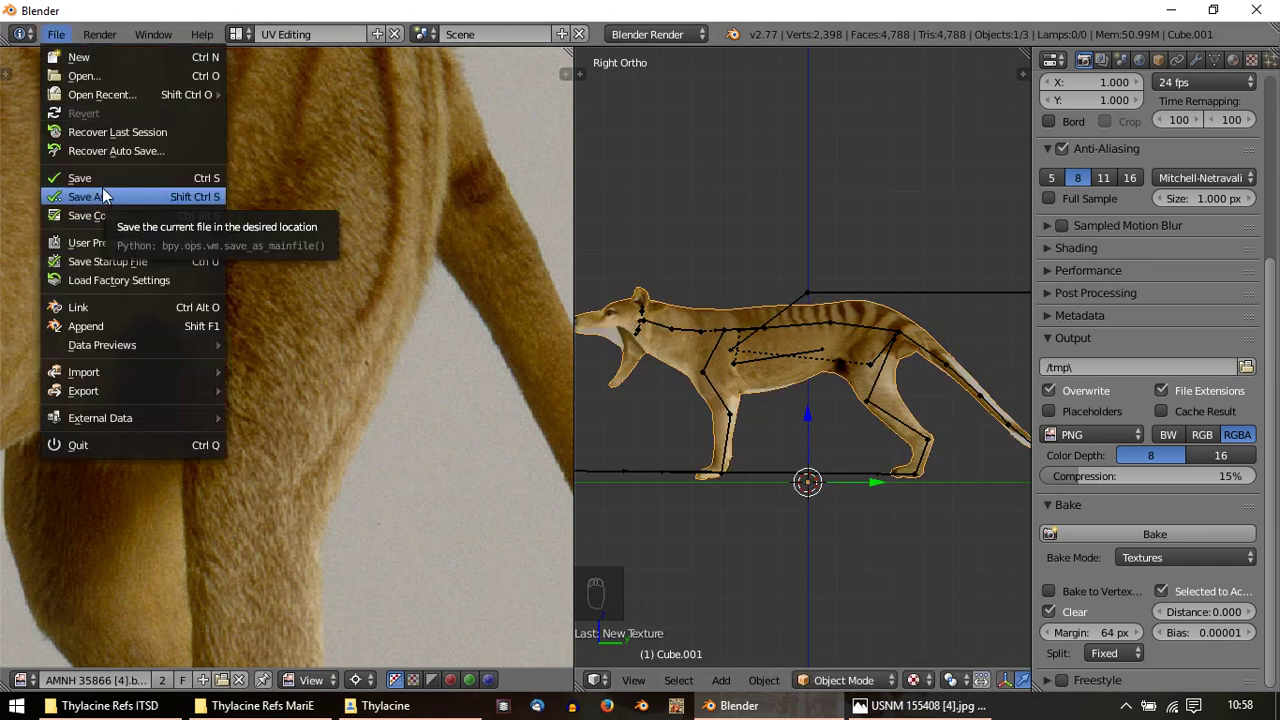
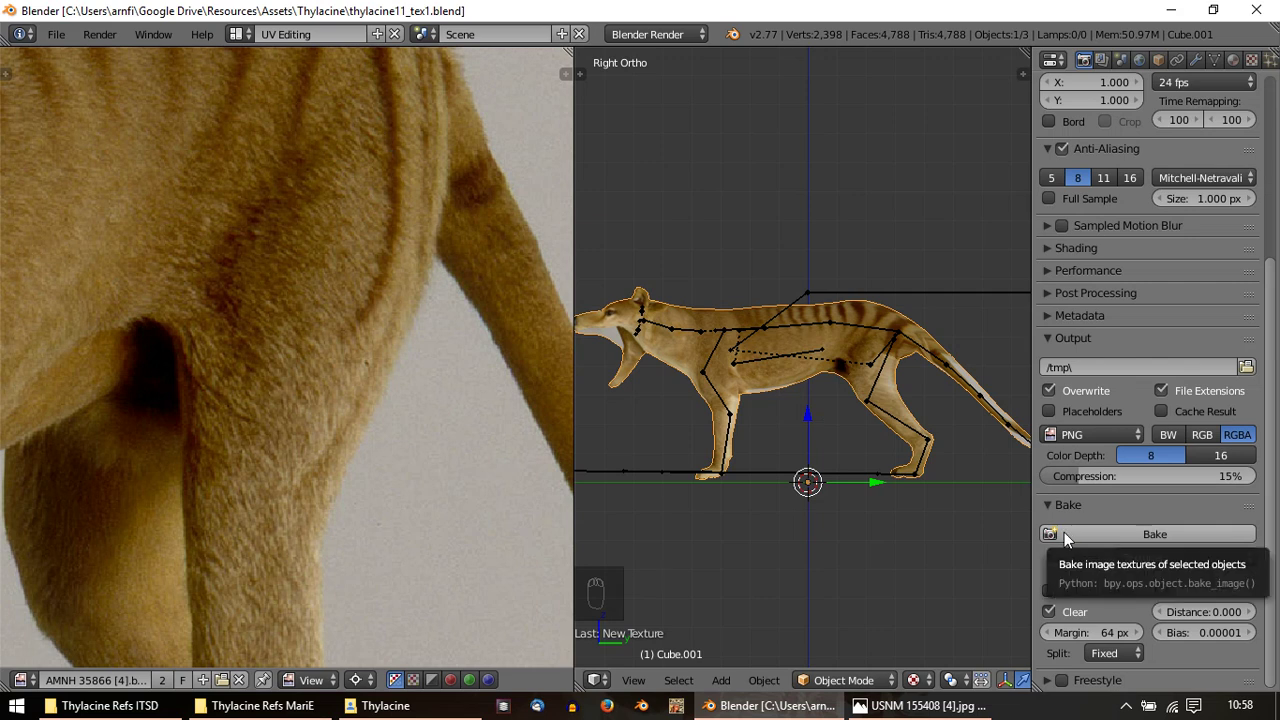
drag(1073, 534, 342, 267)
drag(342, 267, 316, 375)
key(Escape)
drag(705, 420, 1239, 51)
Make the Unti texture a generated 1024×1024 UV Grid image as the bake target
key(Tab)
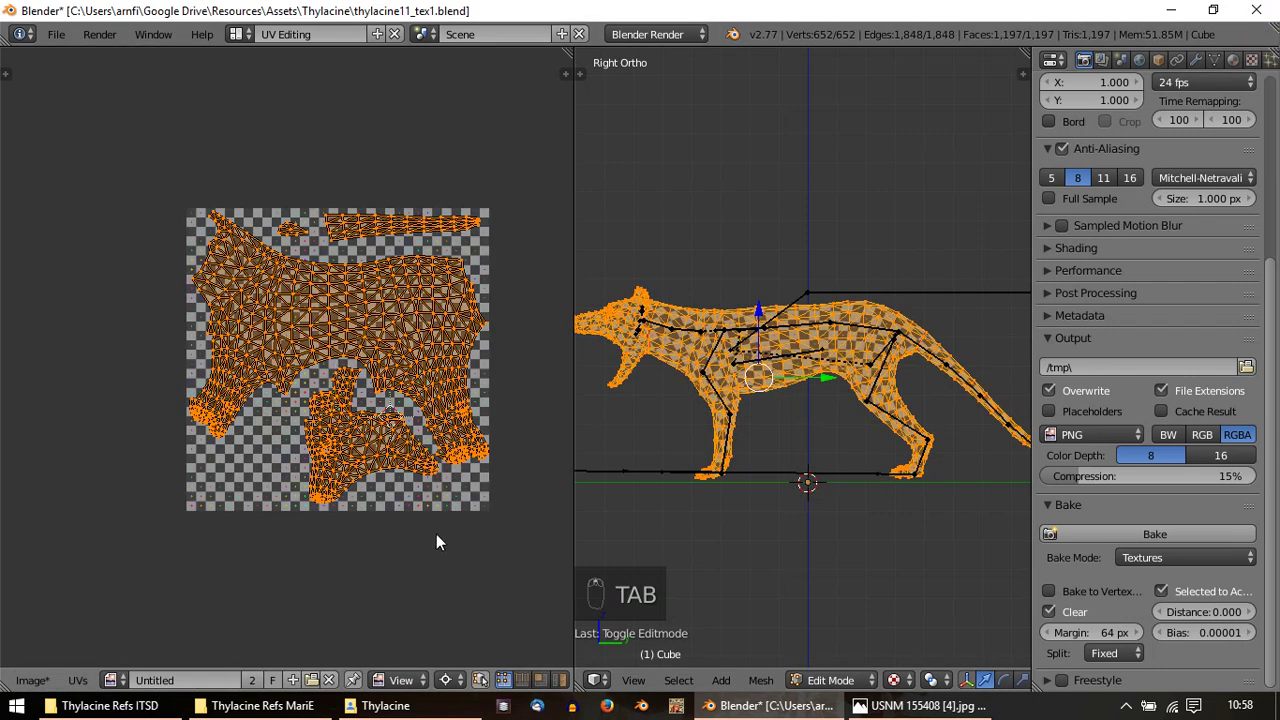
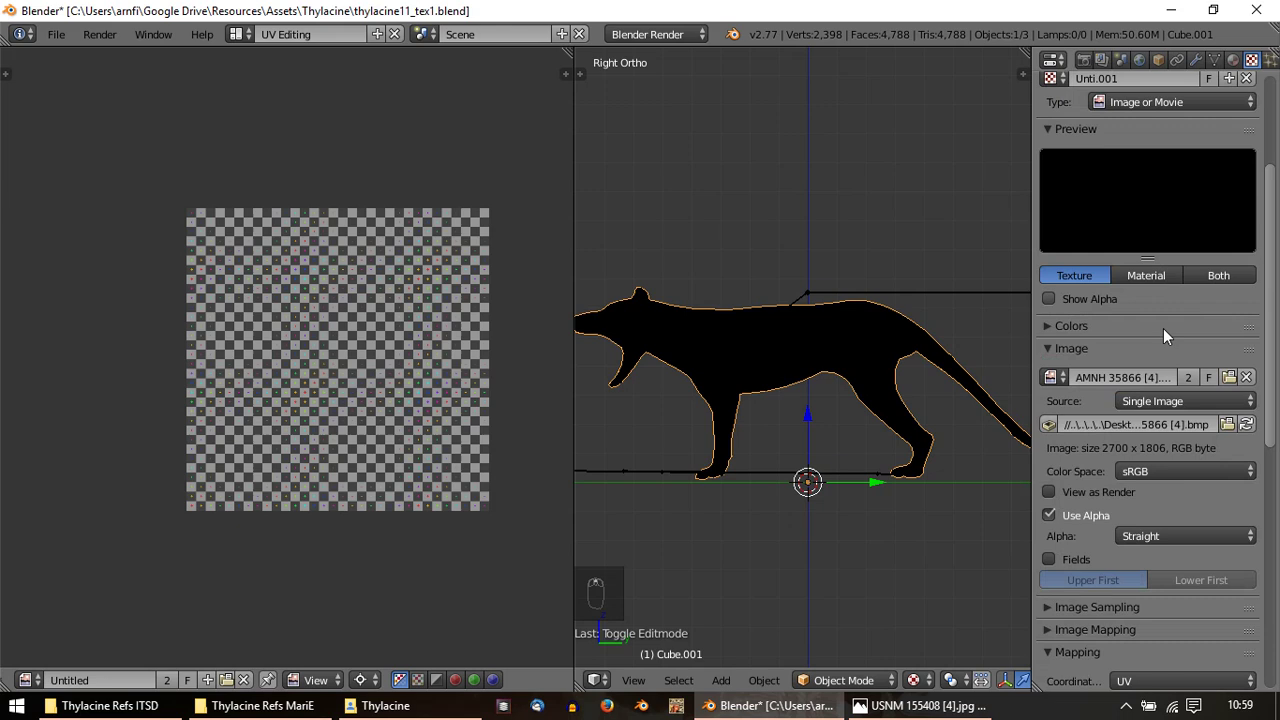
drag(1252, 465, 821, 459)
Bake the reference photos into the UV grid image and bring up the close-up head photo in the UV editor
key(g)
drag(782, 400, 1099, 119)
middle_click(1090, 61)
drag(1090, 61, 432, 377)
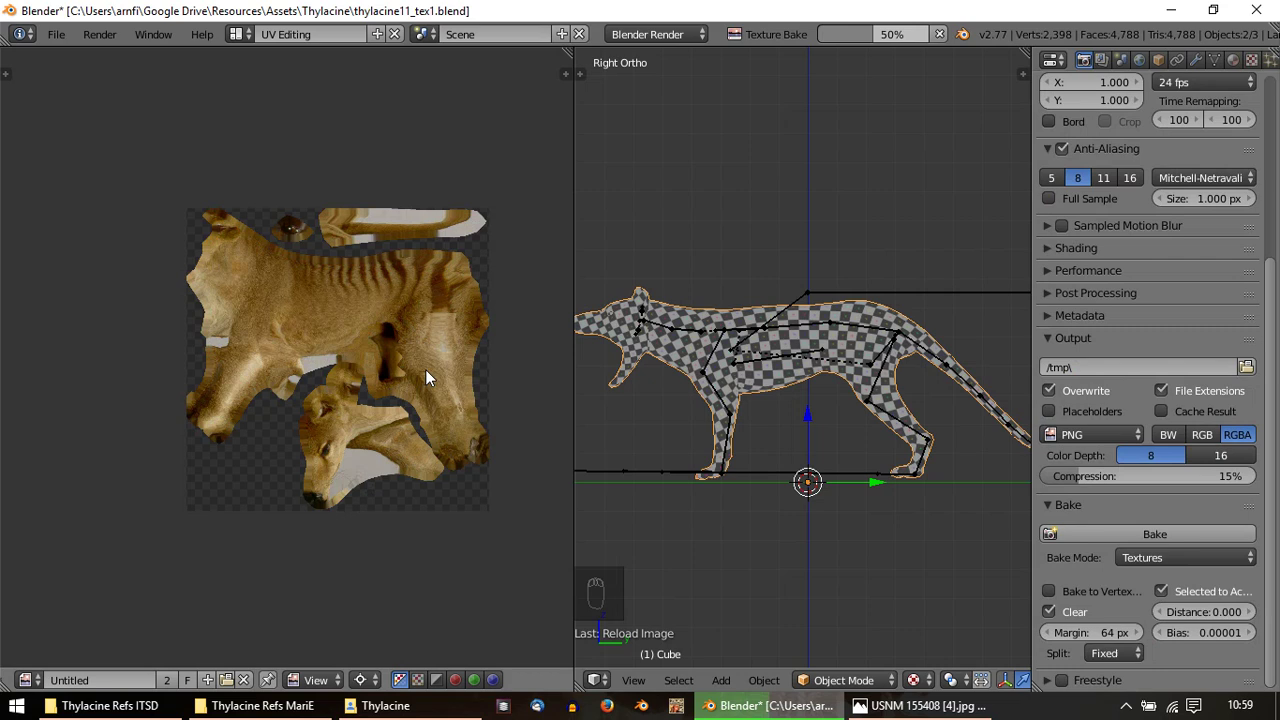
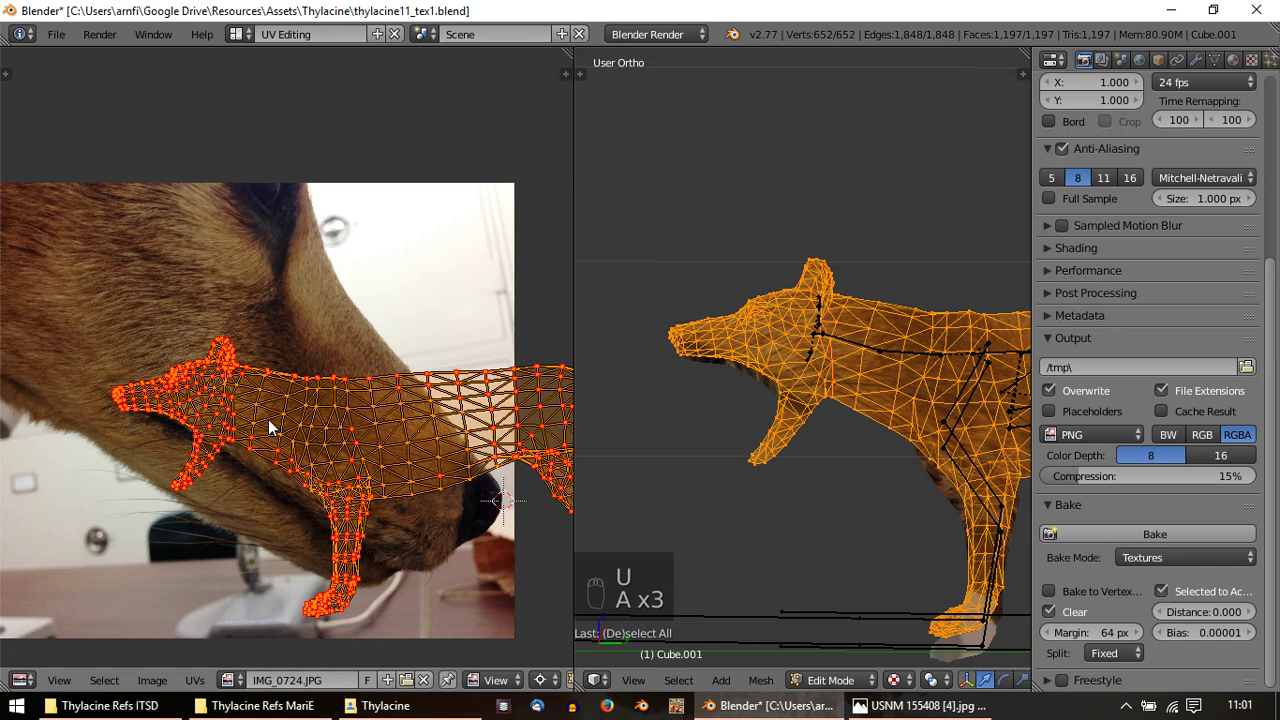
Move, scale and rotate the head UV island to match the close-up head photo
key(g)
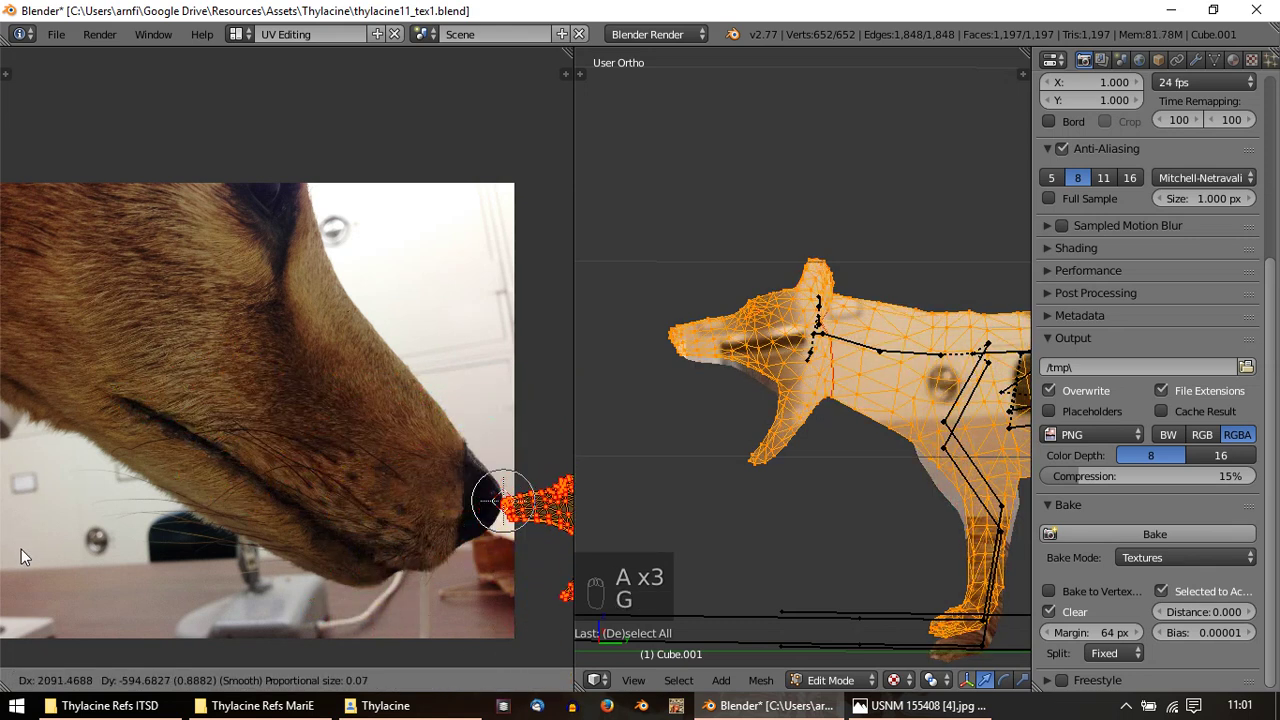
key(s)
key(s)
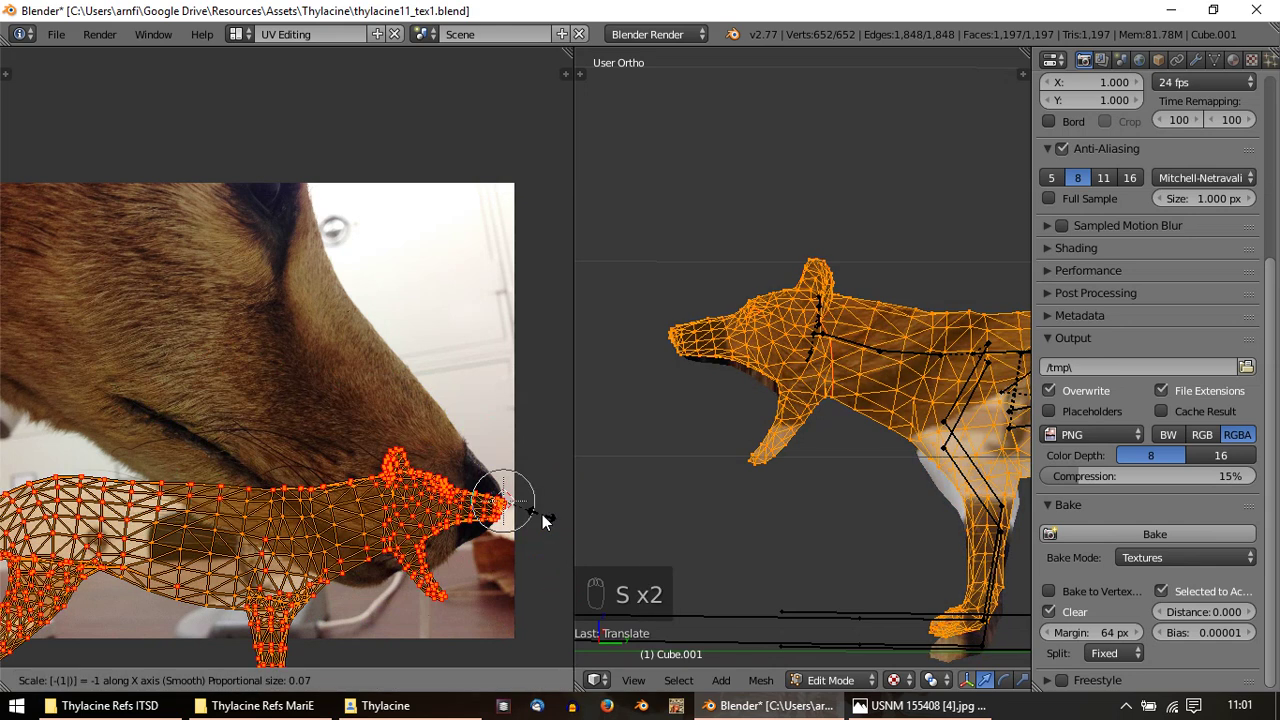
key(r)
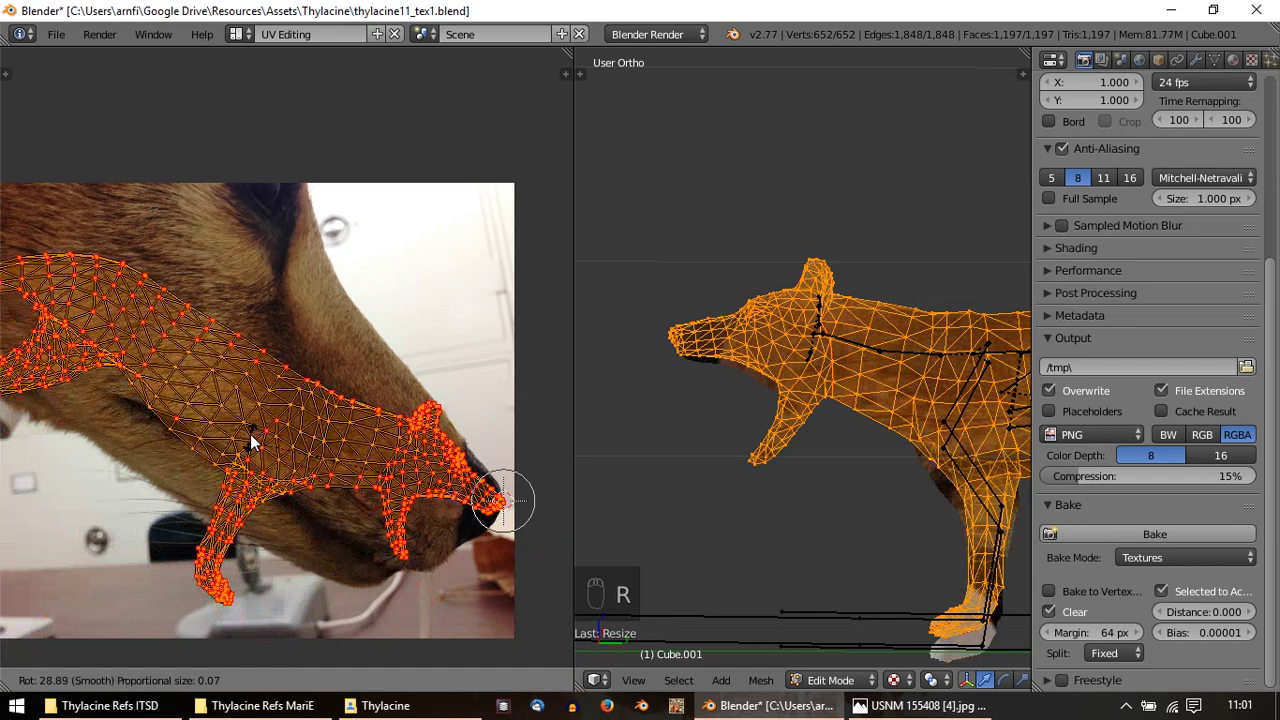
key(s)
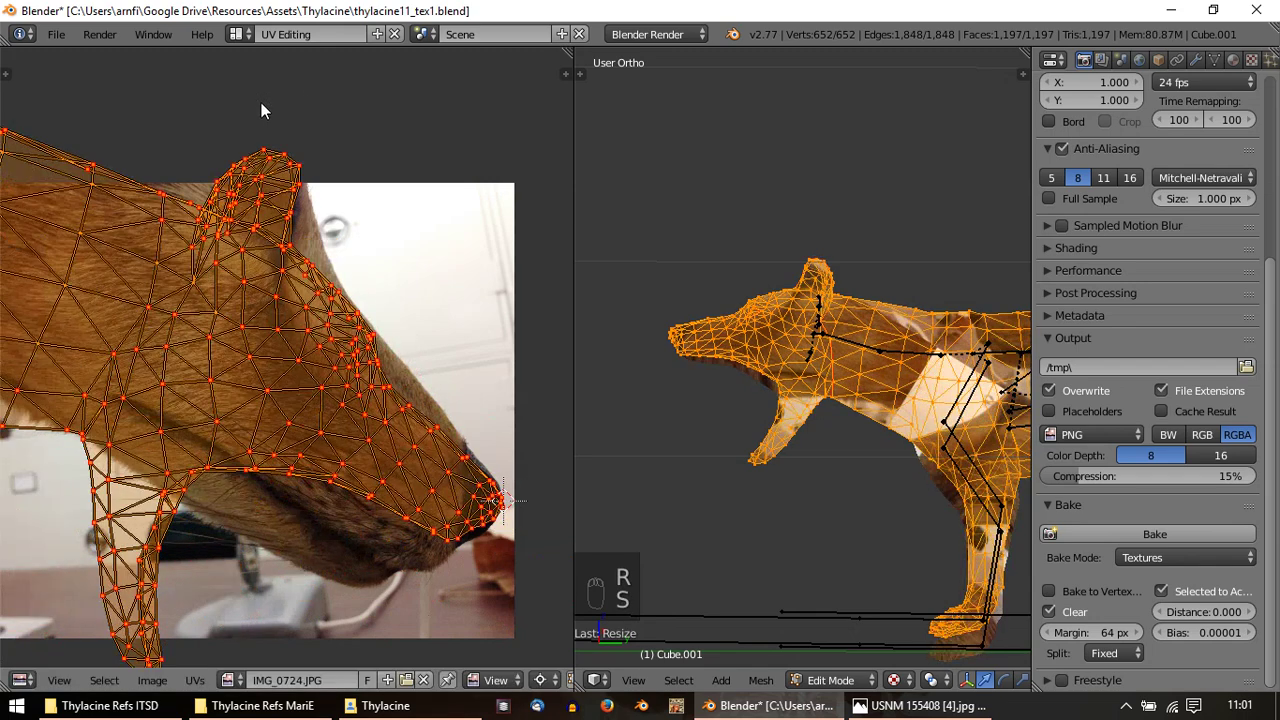
key(s)
key(r)
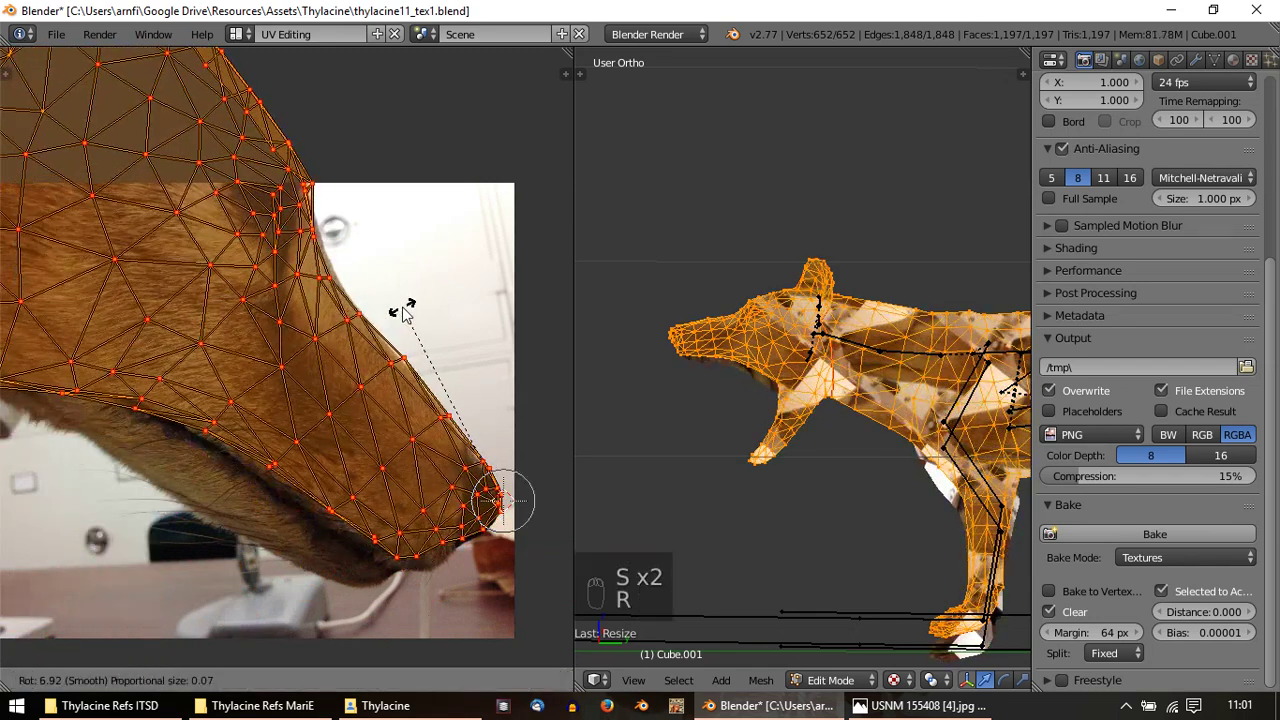
key(s)
key(r)
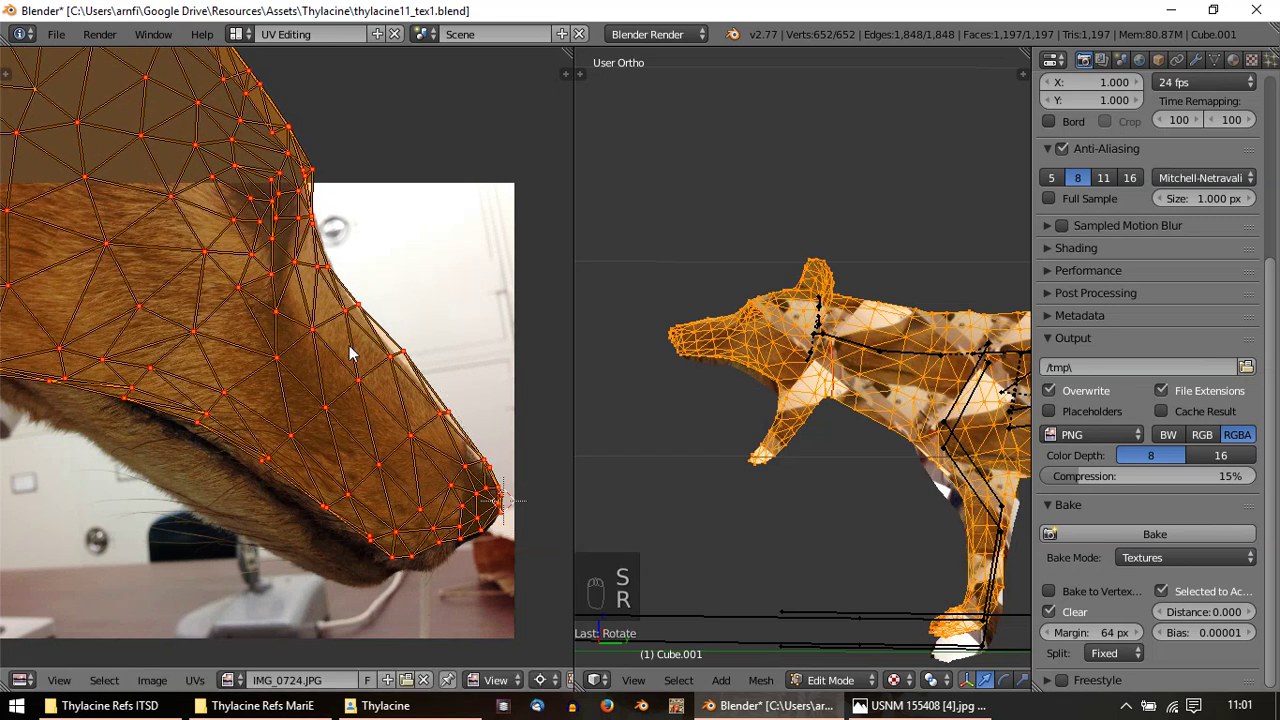
Shift the head outline and nose-tip UV points onto the photo with proportional falloff
key(g)
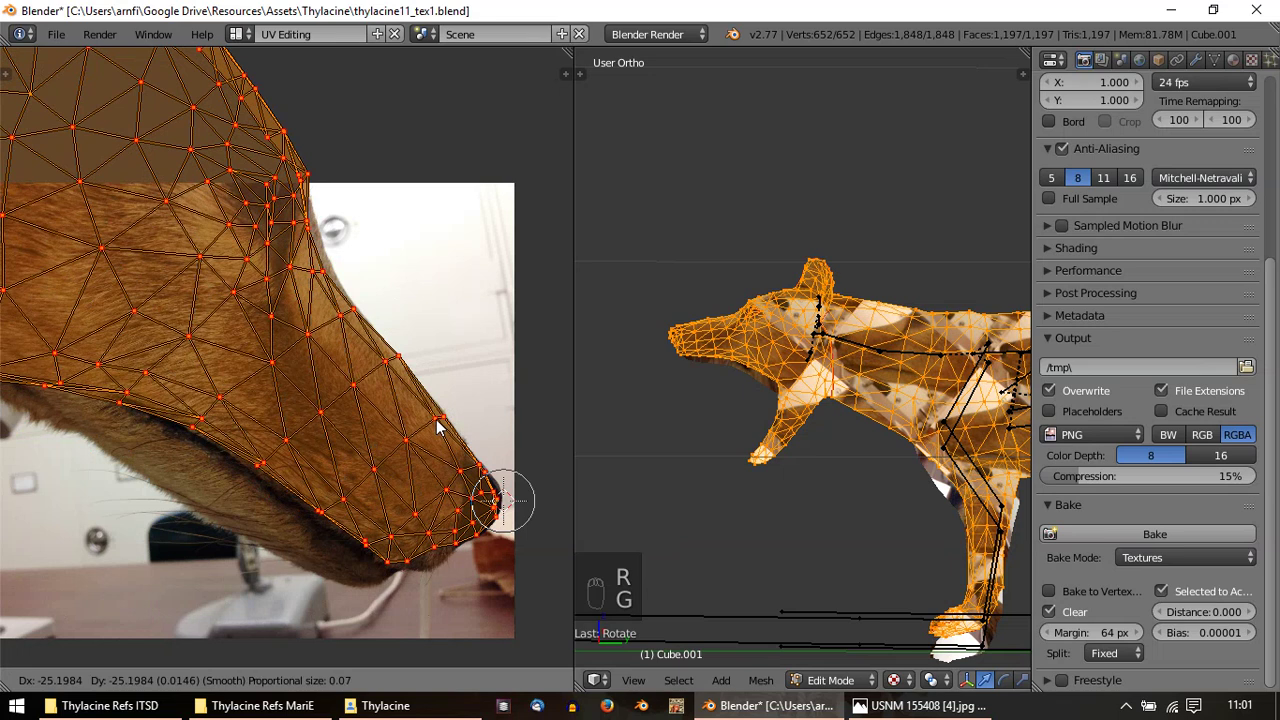
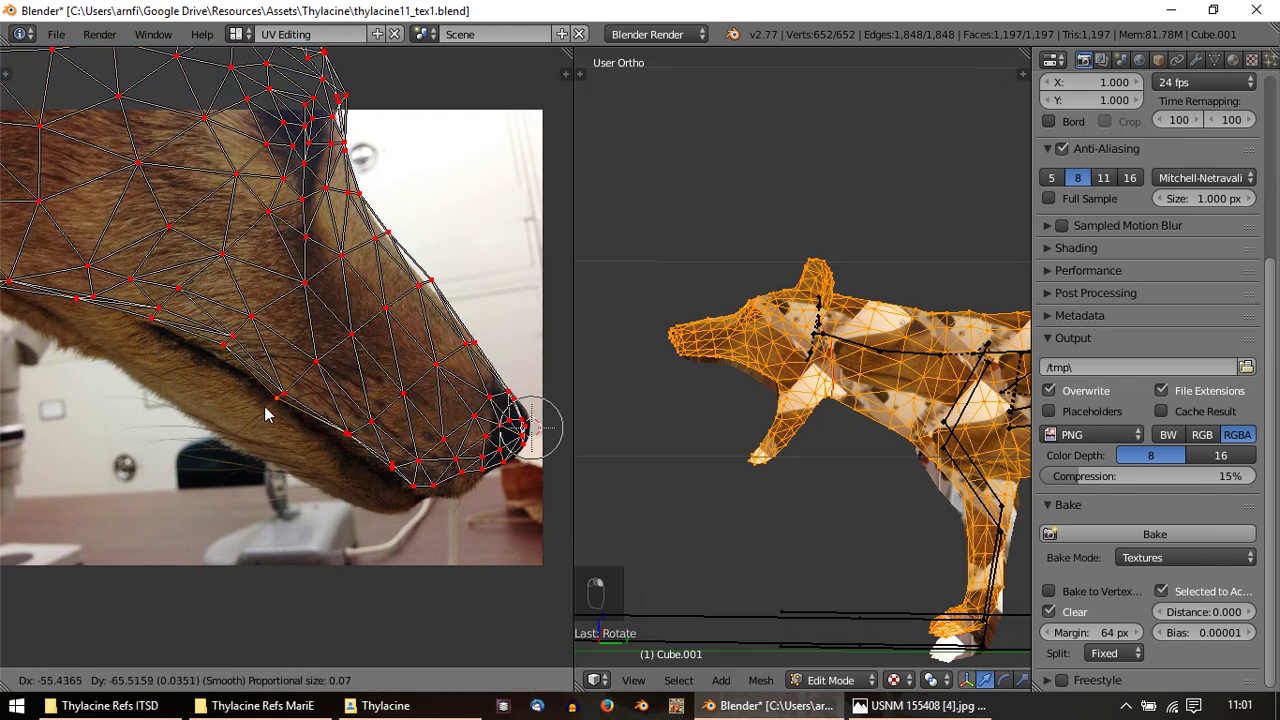
key(g)
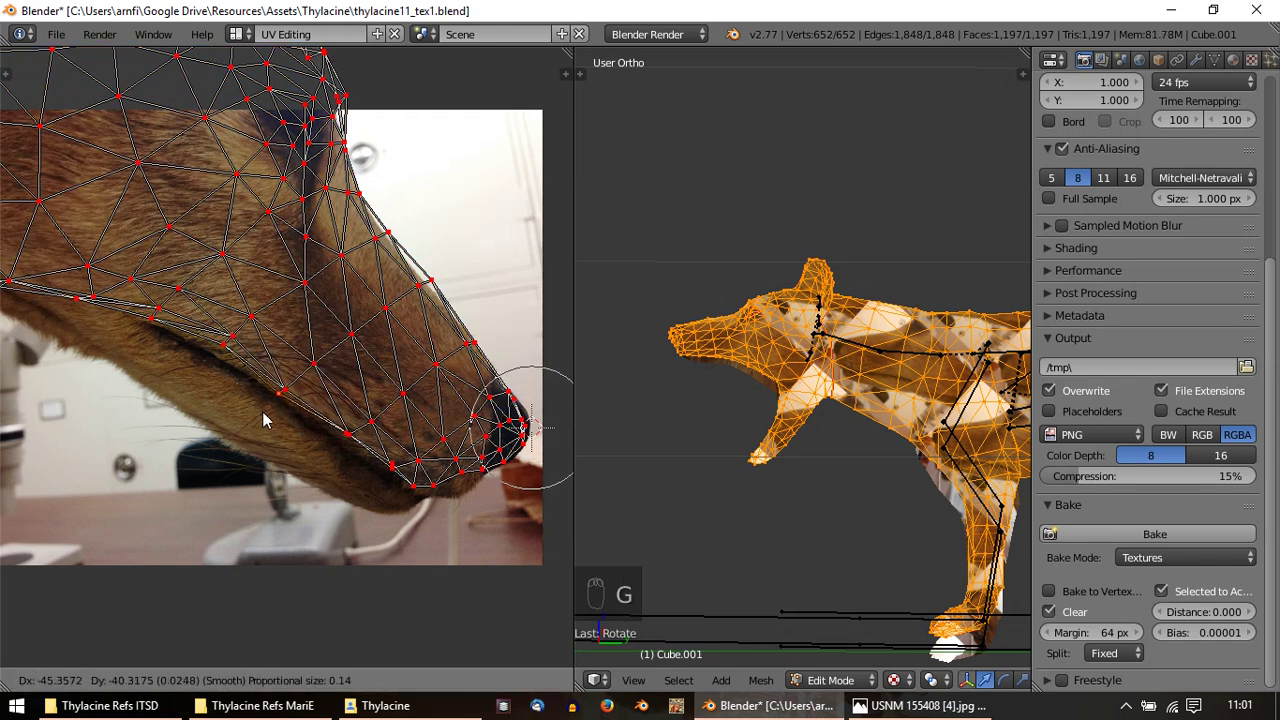
drag(199, 334, 200, 371)
drag(206, 364, 201, 378)
key(g)
drag(423, 269, 264, 239)
key(g)
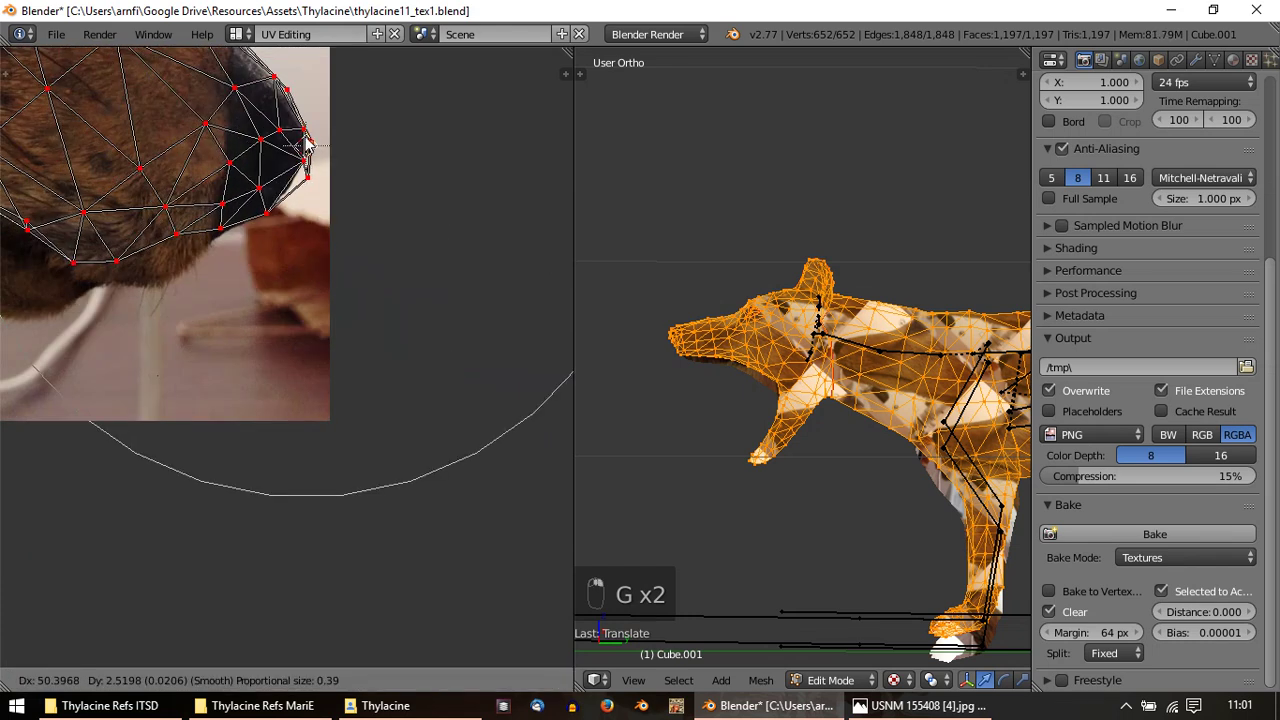
key(g)
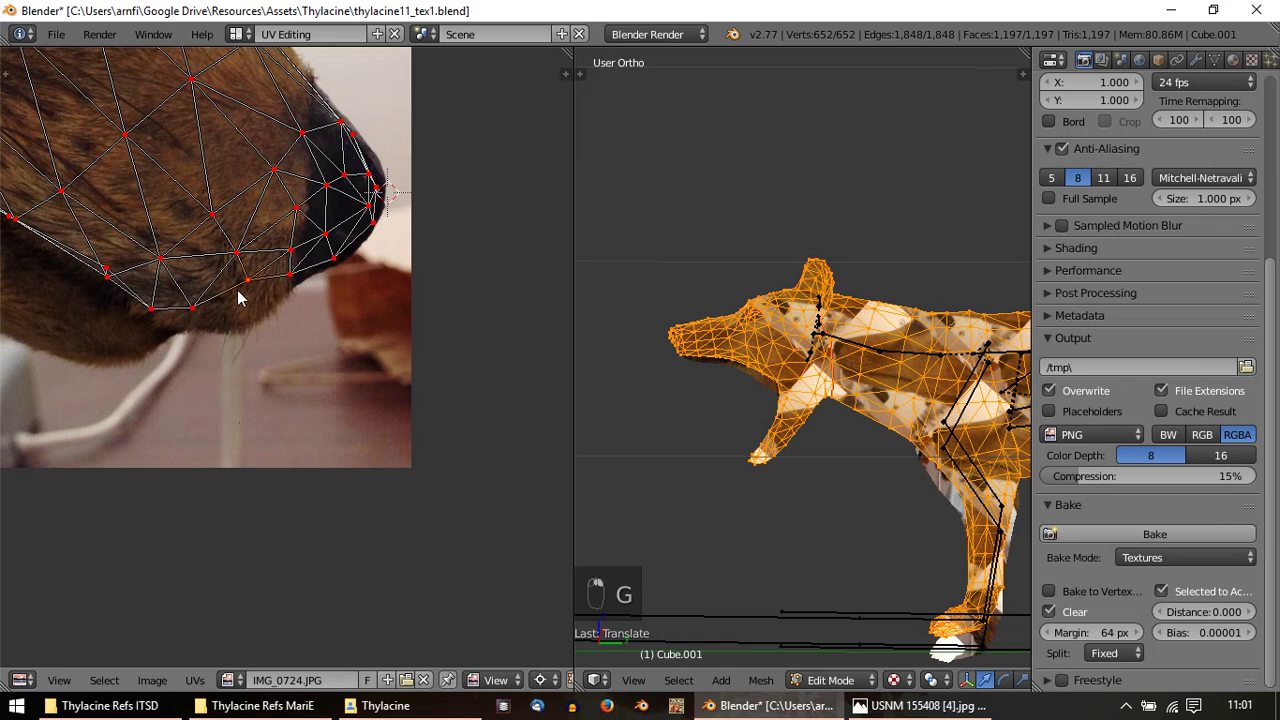
Pull the nose outline onto the photo's nose and pick single head vertices for further tweaks
drag(248, 306, 255, 309)
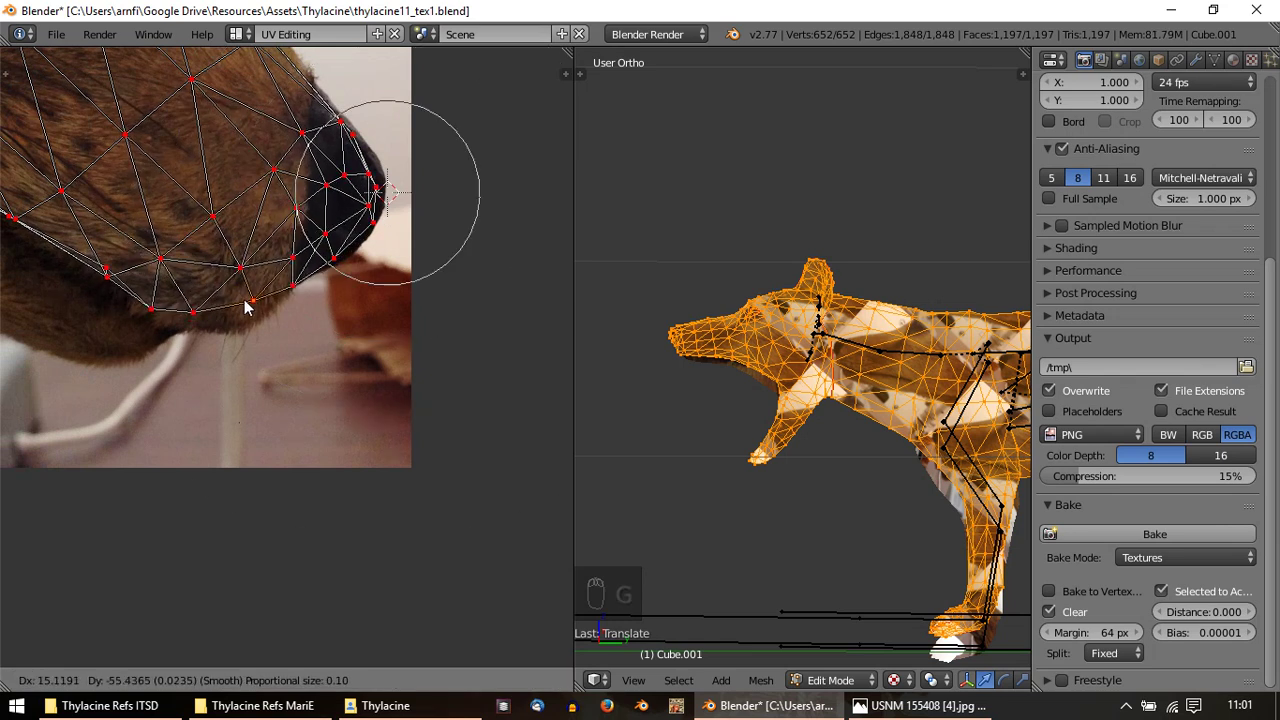
middle_click(172, 307)
right_click(407, 526)
middle_click(403, 530)
drag(404, 531, 403, 536)
drag(377, 498, 249, 419)
middle_click(249, 419)
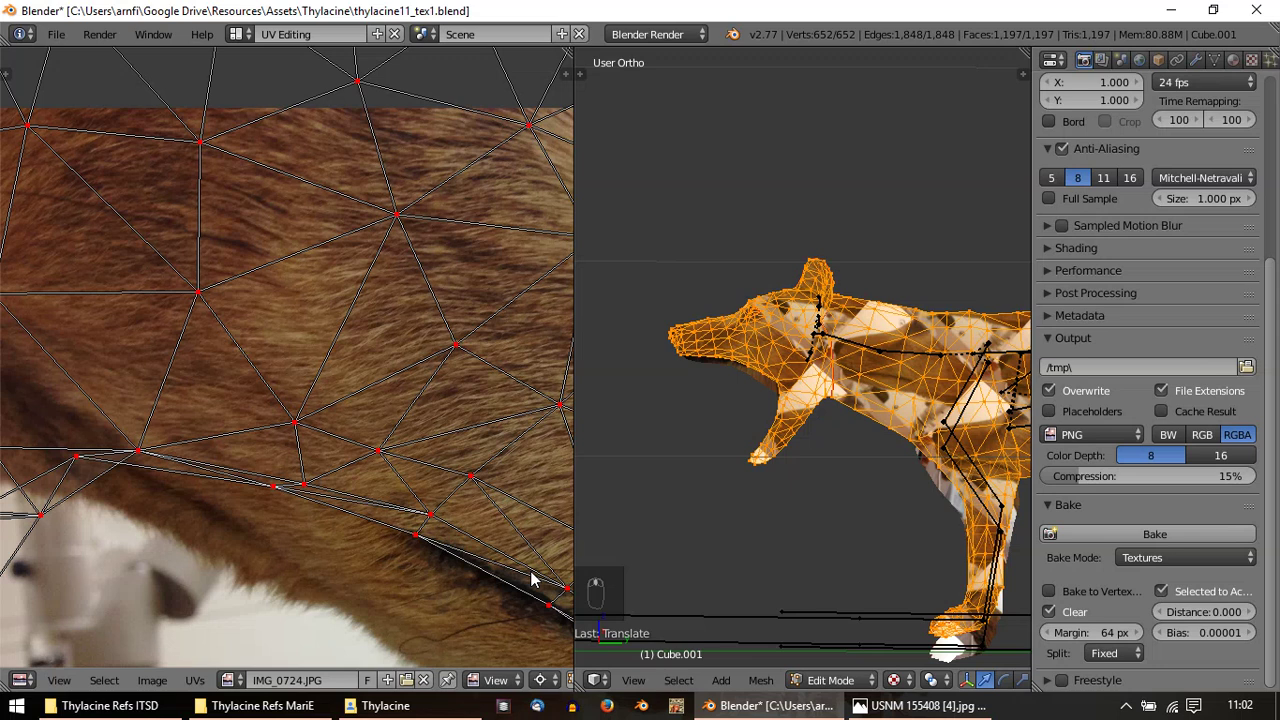
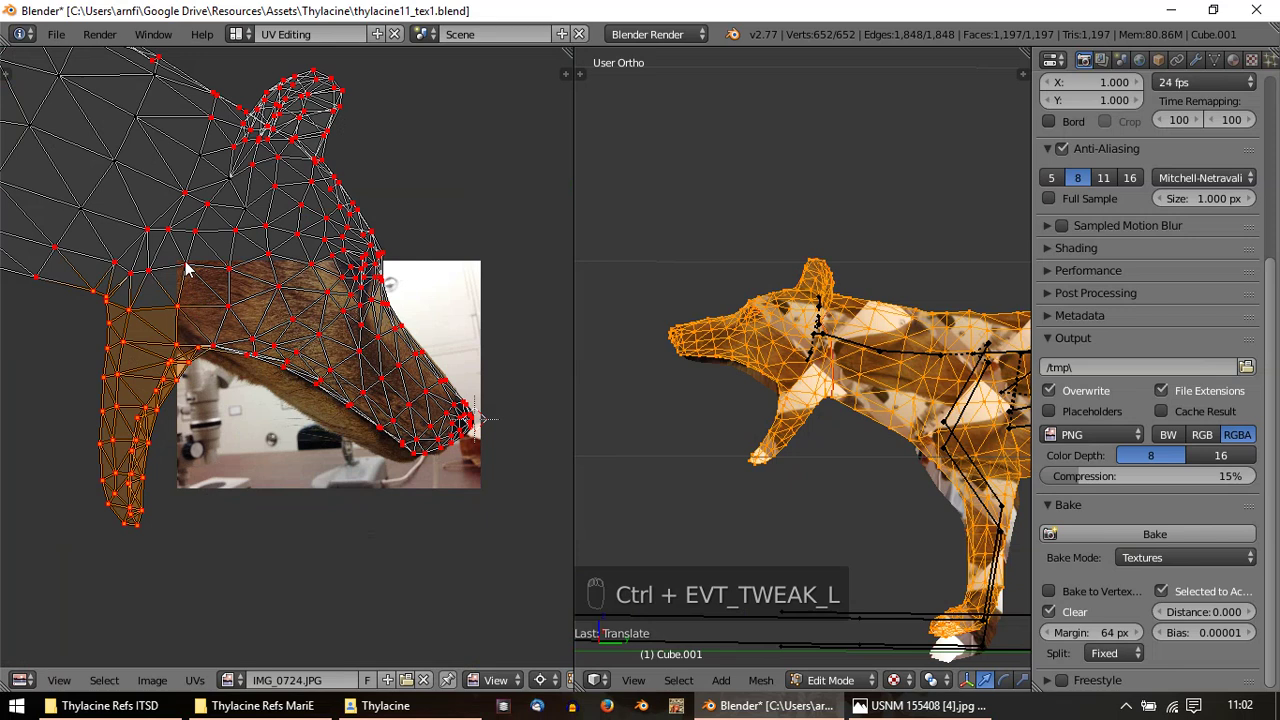
Box-select the lower head UV vertices and rotate them with soft falloff onto the snout photo
drag(188, 235, 245, 472)
key(r)
drag(224, 287, 503, 363)
key(r)
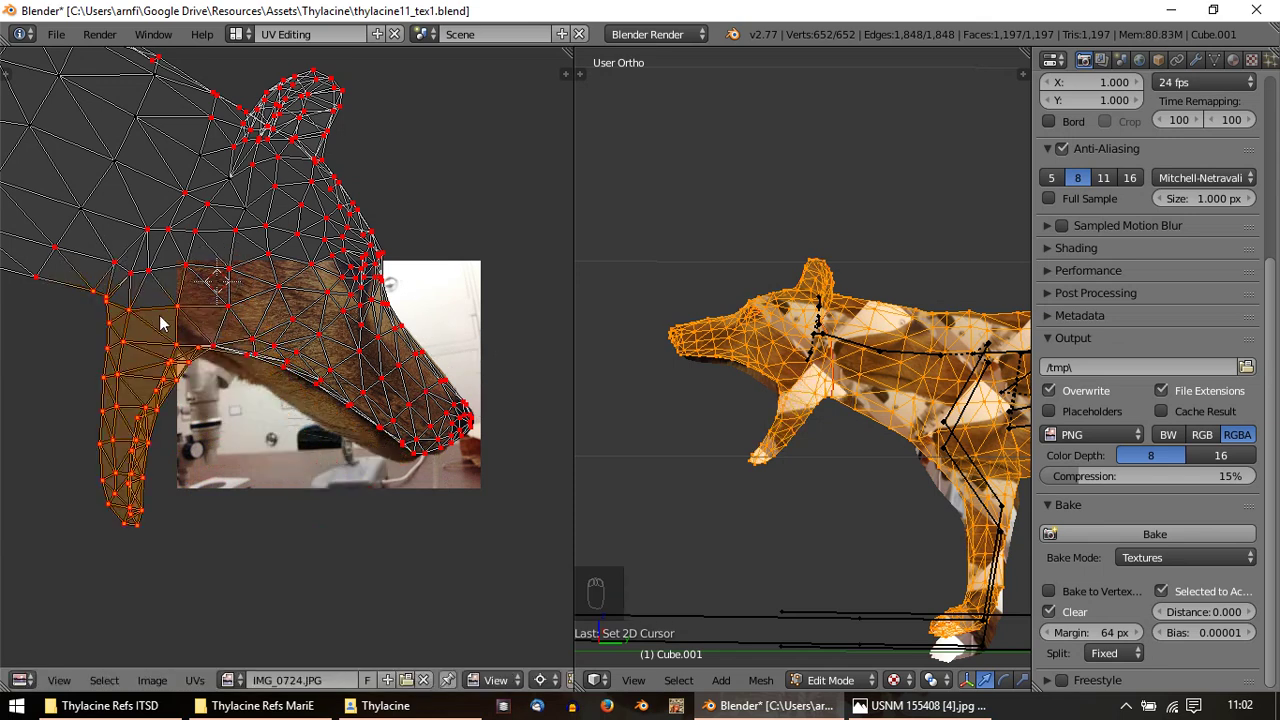
drag(180, 395, 159, 554)
drag(111, 371, 288, 535)
key(r)
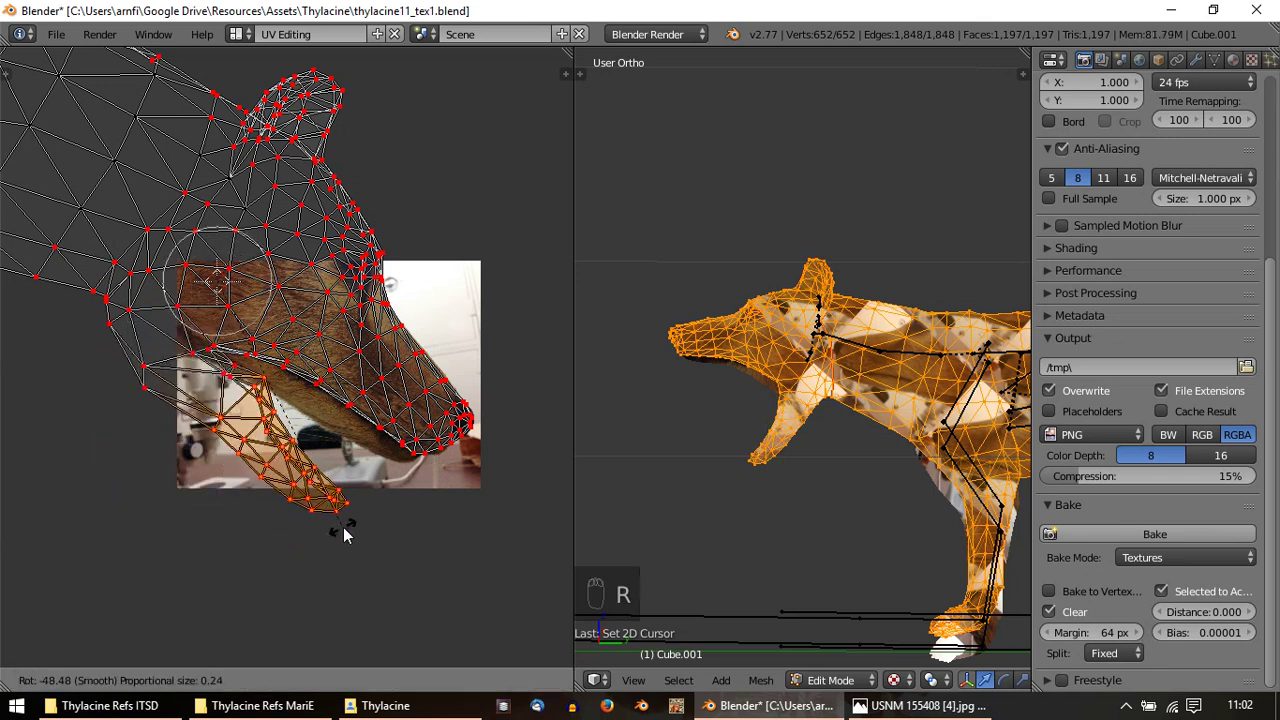
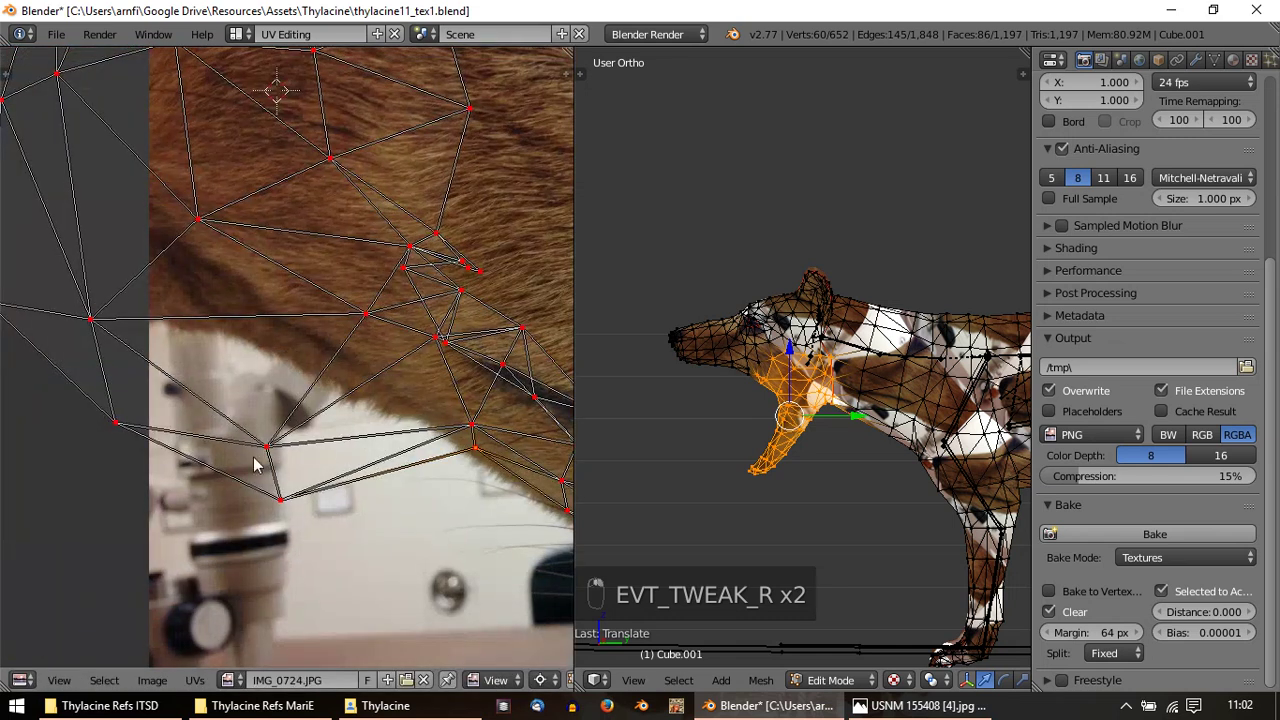
Move the shoulder patch's UV points onto fur in the photo
drag(271, 472, 363, 372)
key(g)
drag(378, 454, 130, 285)
middle_click(375, 287)
drag(252, 416, 271, 382)
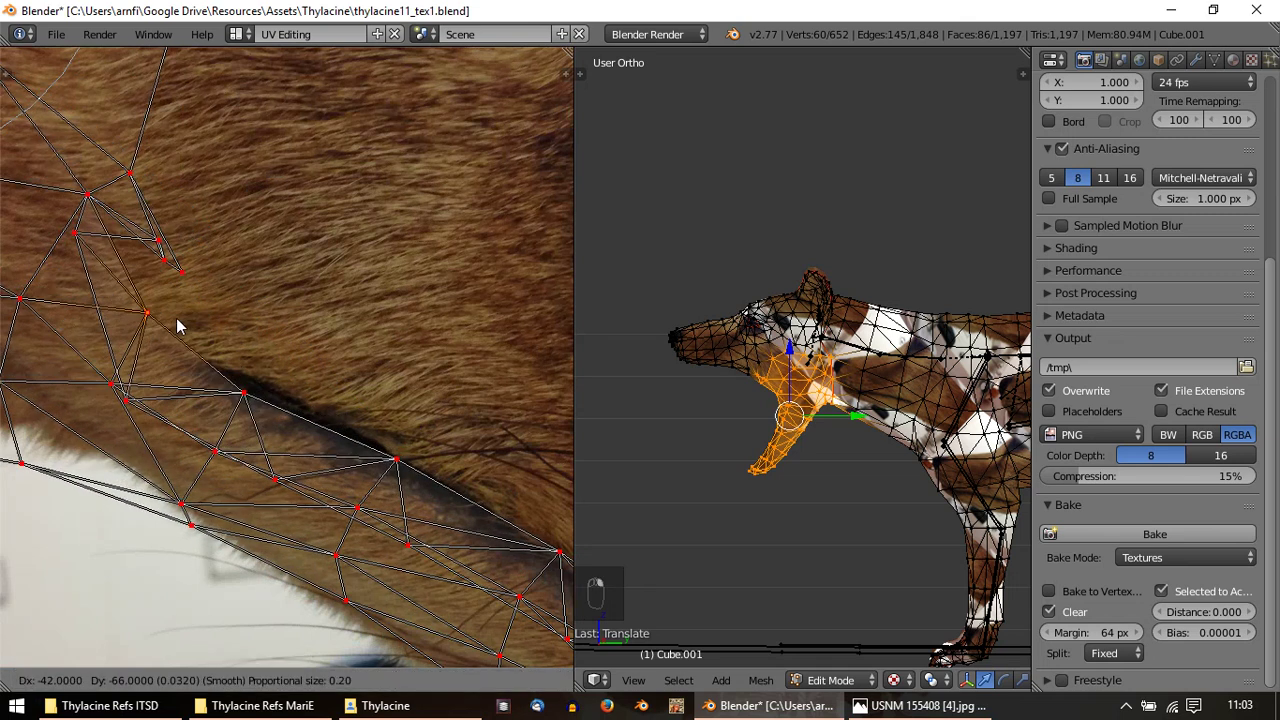
Toggle between Edit and Object Mode to review the photo-textured head on the model
key(Tab)
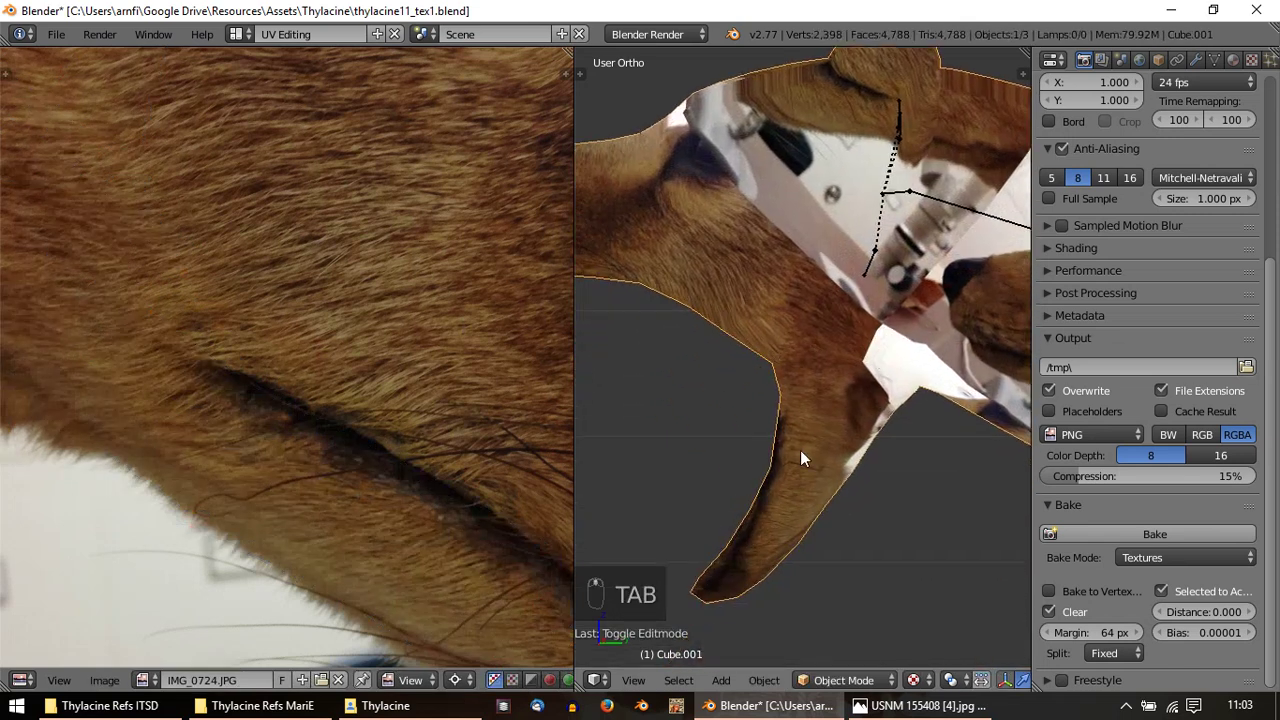
key(Tab)
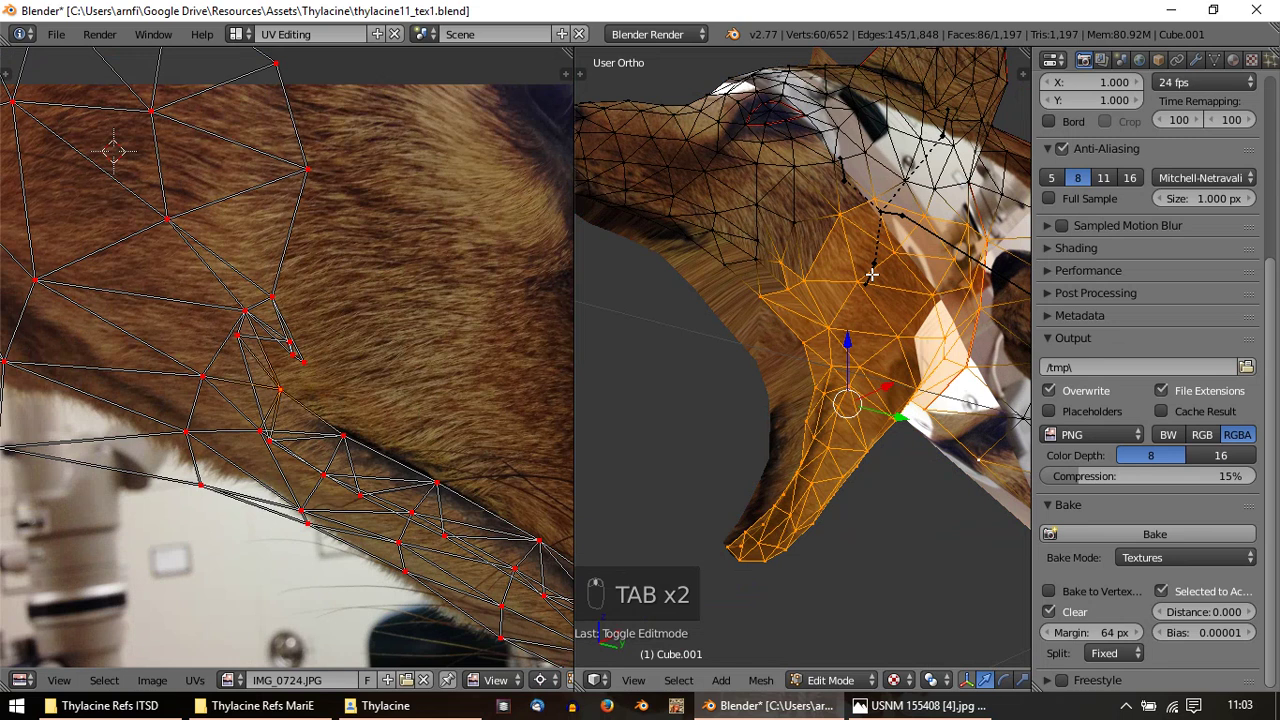
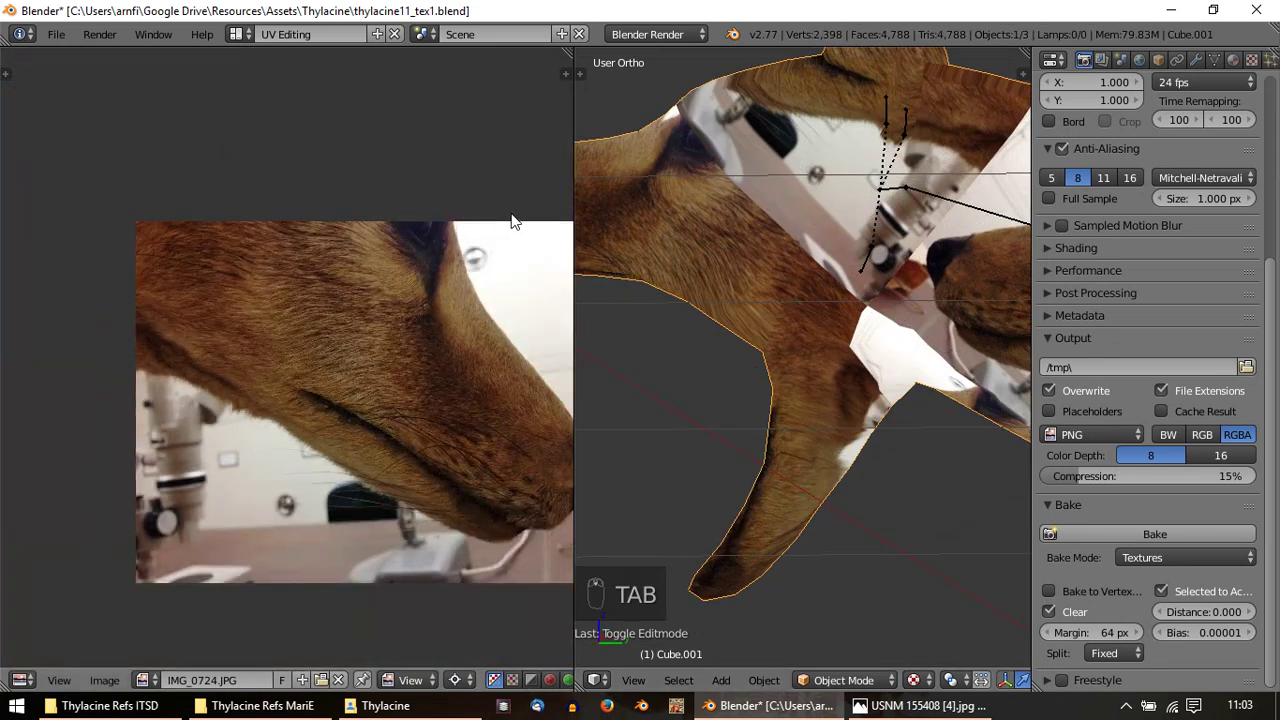
key(Tab)
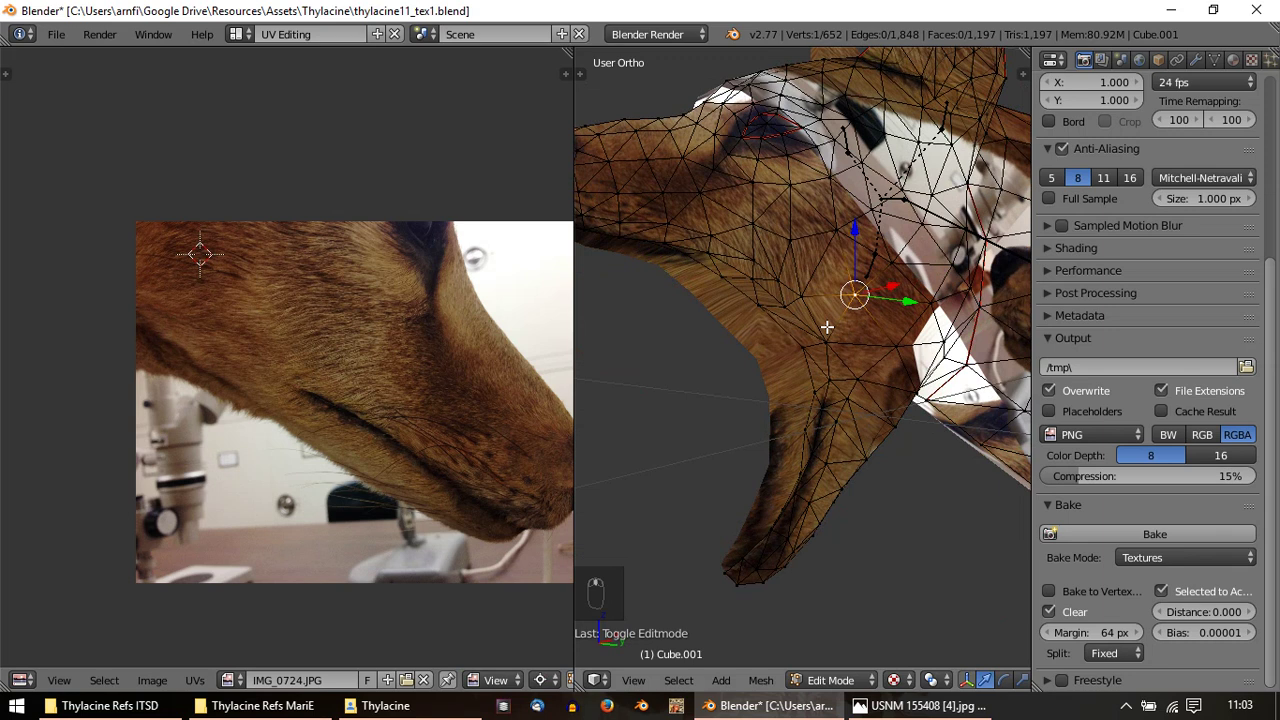
key(Tab)
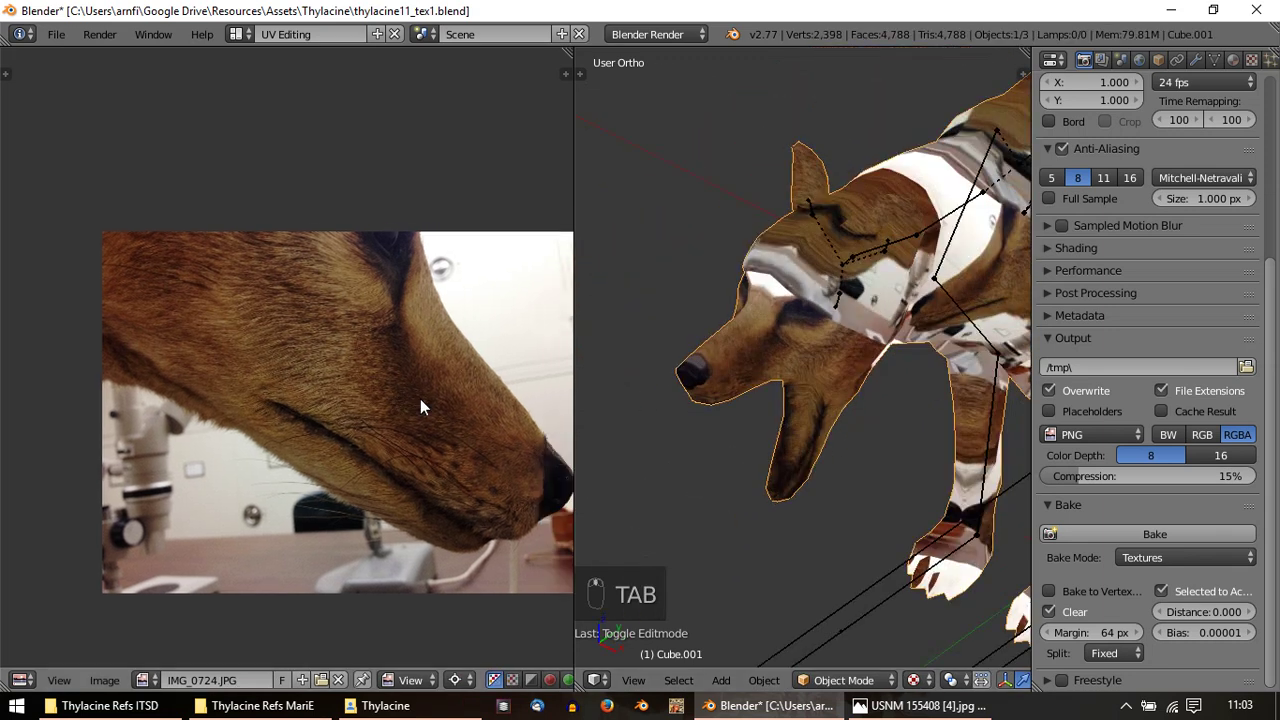
Unhide the hidden geometry and prepare the shoulder and head selection in the 3D view
key(g)
click(835, 417)
drag(868, 460, 855, 433)
key(alt+h)
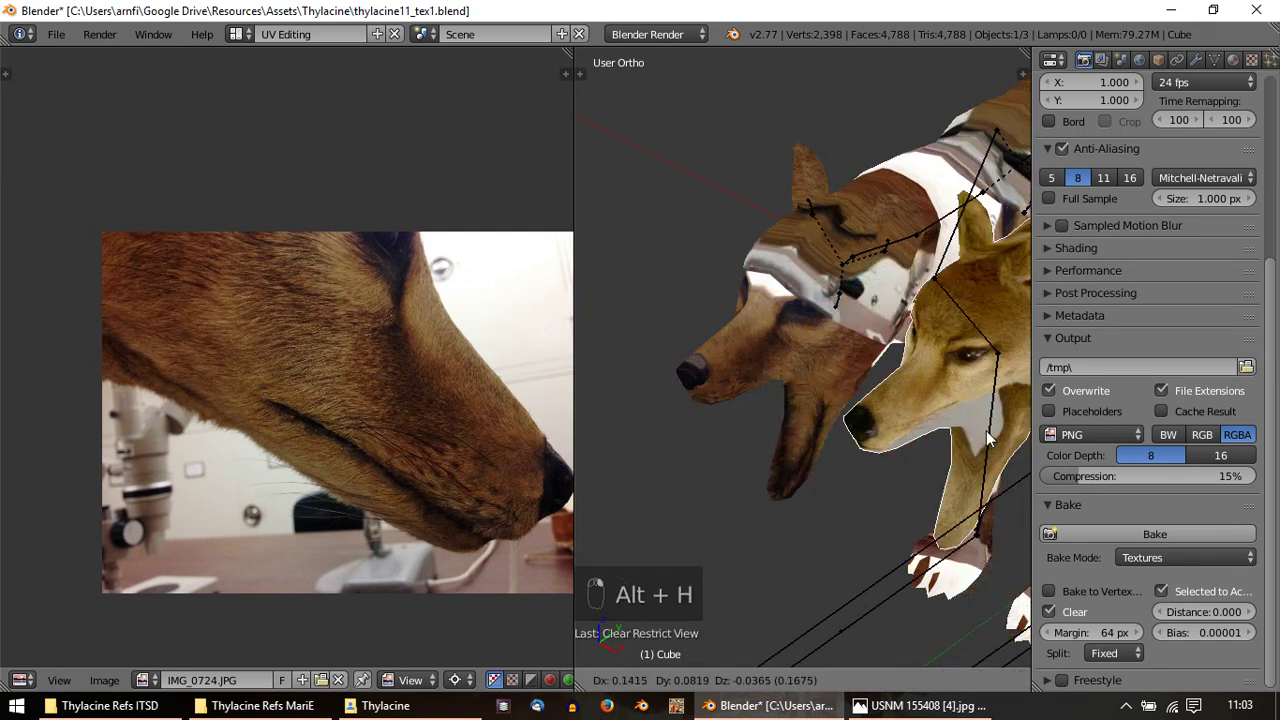
drag(846, 468, 913, 424)
key(g)
Check the bake settings for Textures, Selected to Active and bake the head photos into the texture image
drag(805, 434, 1245, 69)
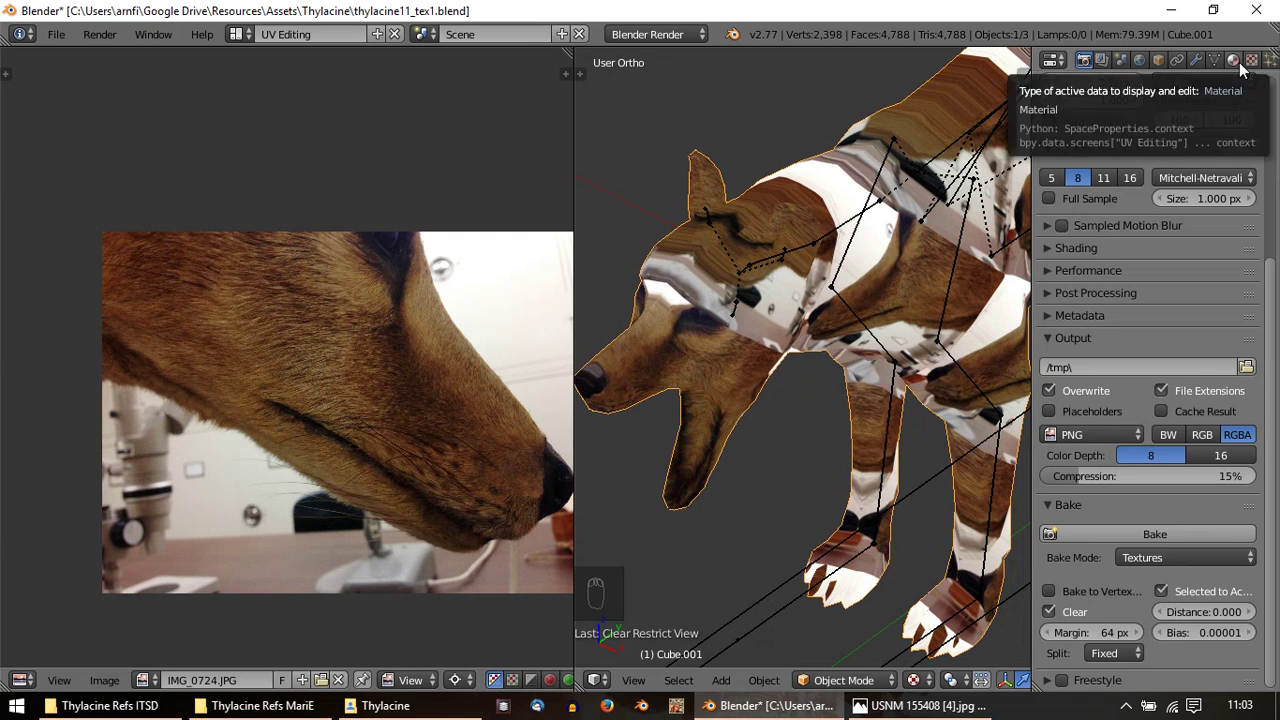
key(g)
drag(956, 627, 1067, 534)
drag(1066, 529, 956, 627)
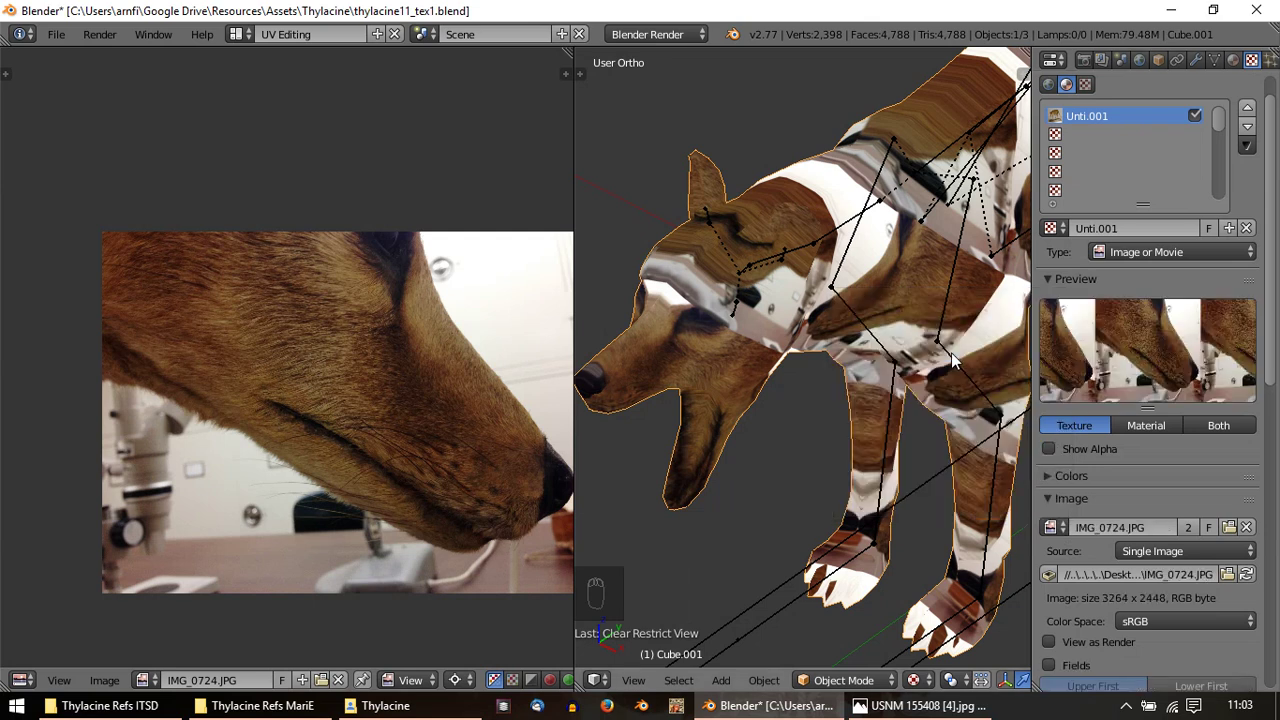
key(g)
drag(956, 627, 1152, 556)
Look over the freshly baked texture image and bring up the Image menu to pack it as PNG
drag(1088, 68, 287, 468)
drag(287, 468, 293, 598)
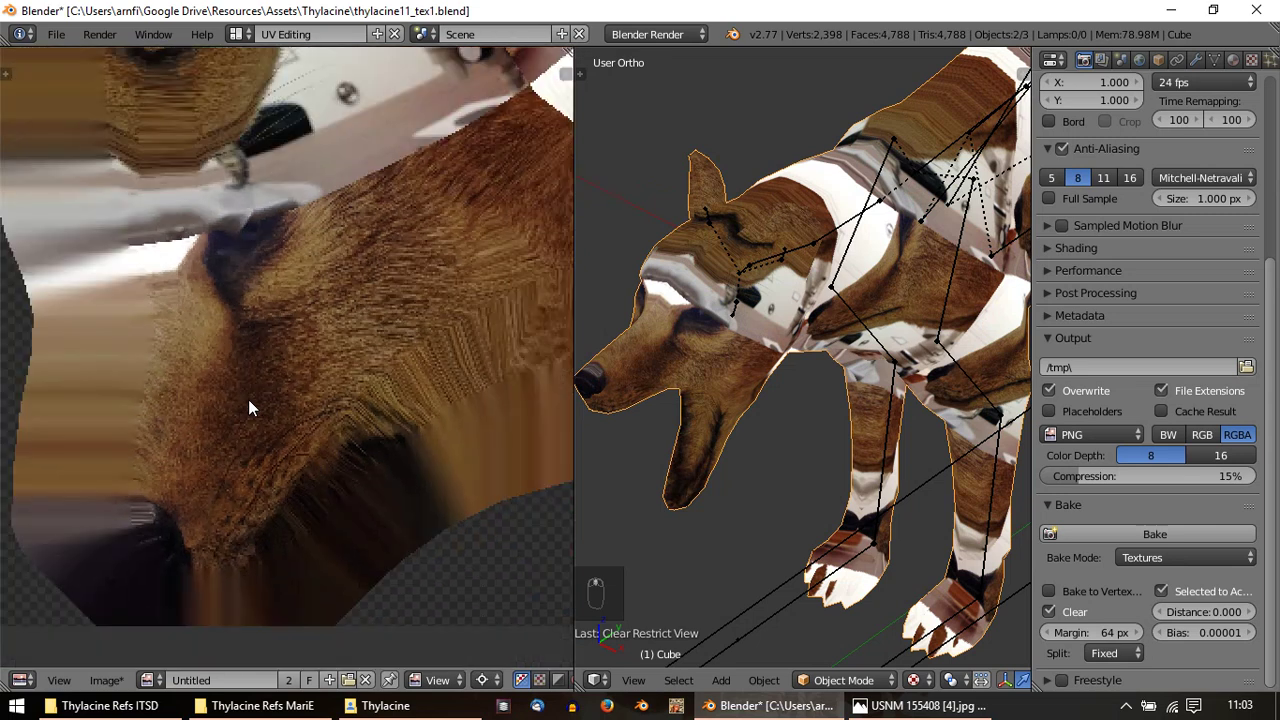
drag(113, 691, 138, 613)
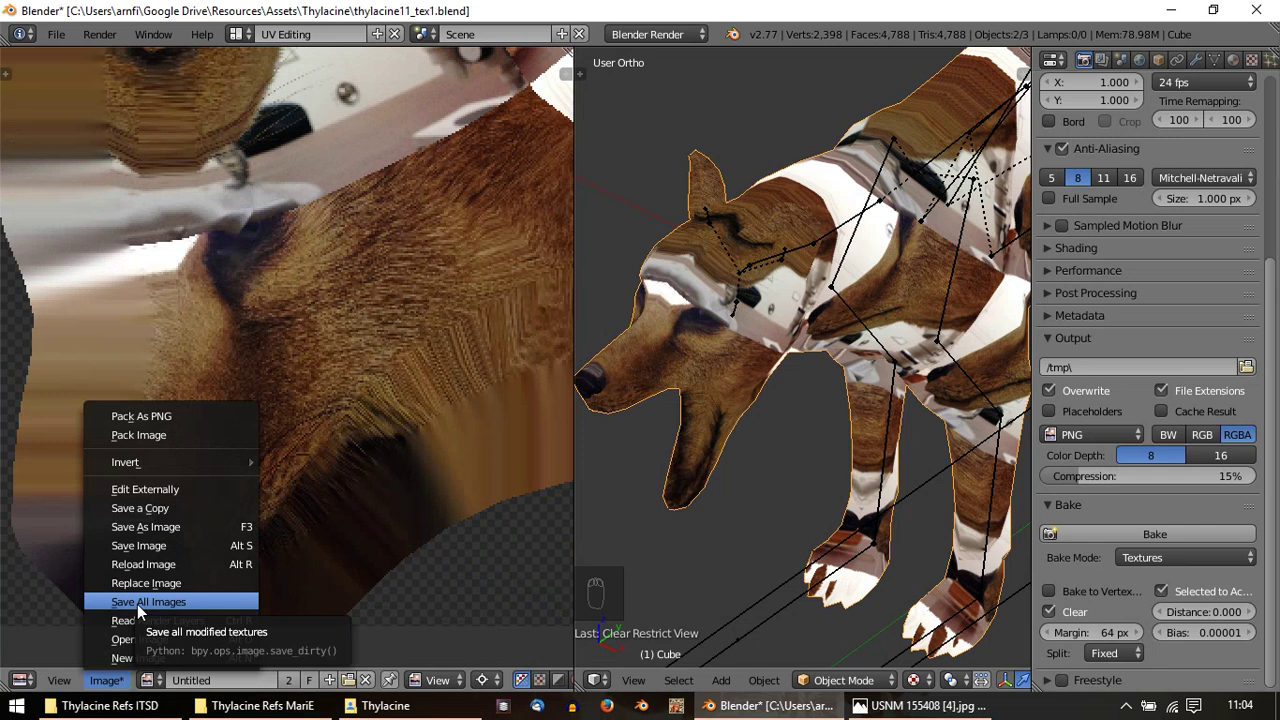
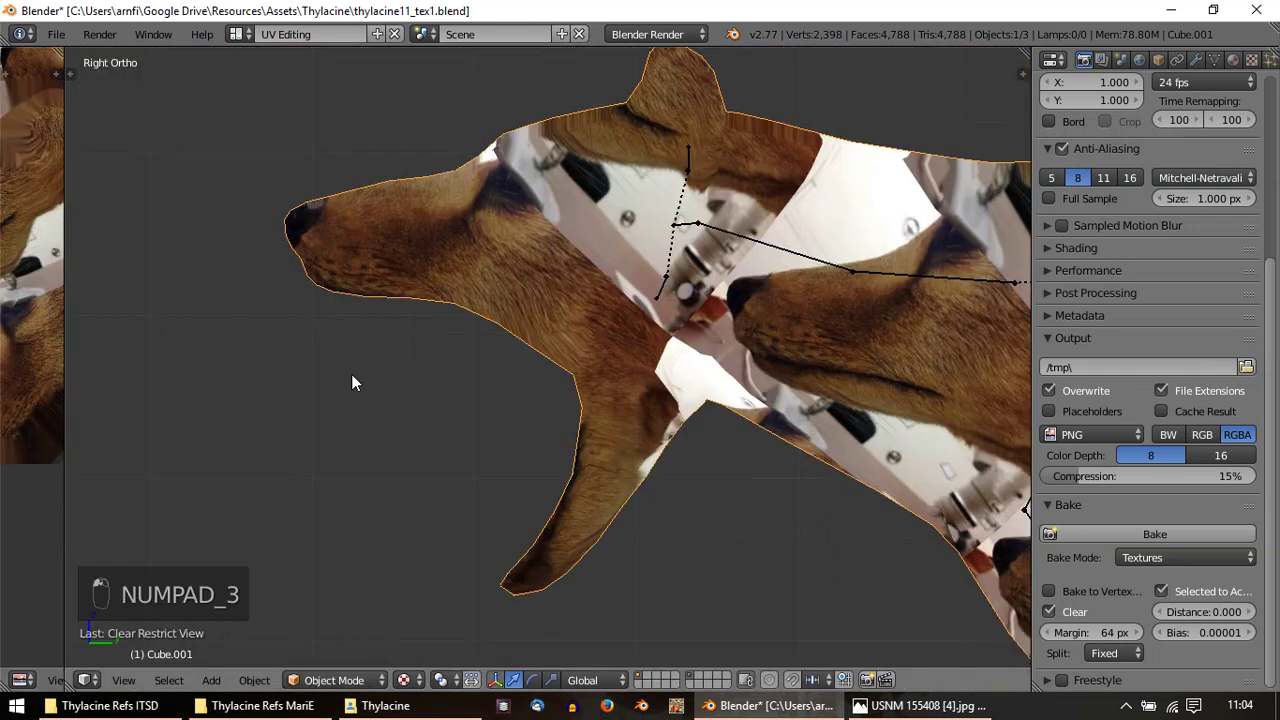
Select the head mesh and enter Edit Mode to expose its UVs over the reference photo
right_click(584, 455)
key(Tab)
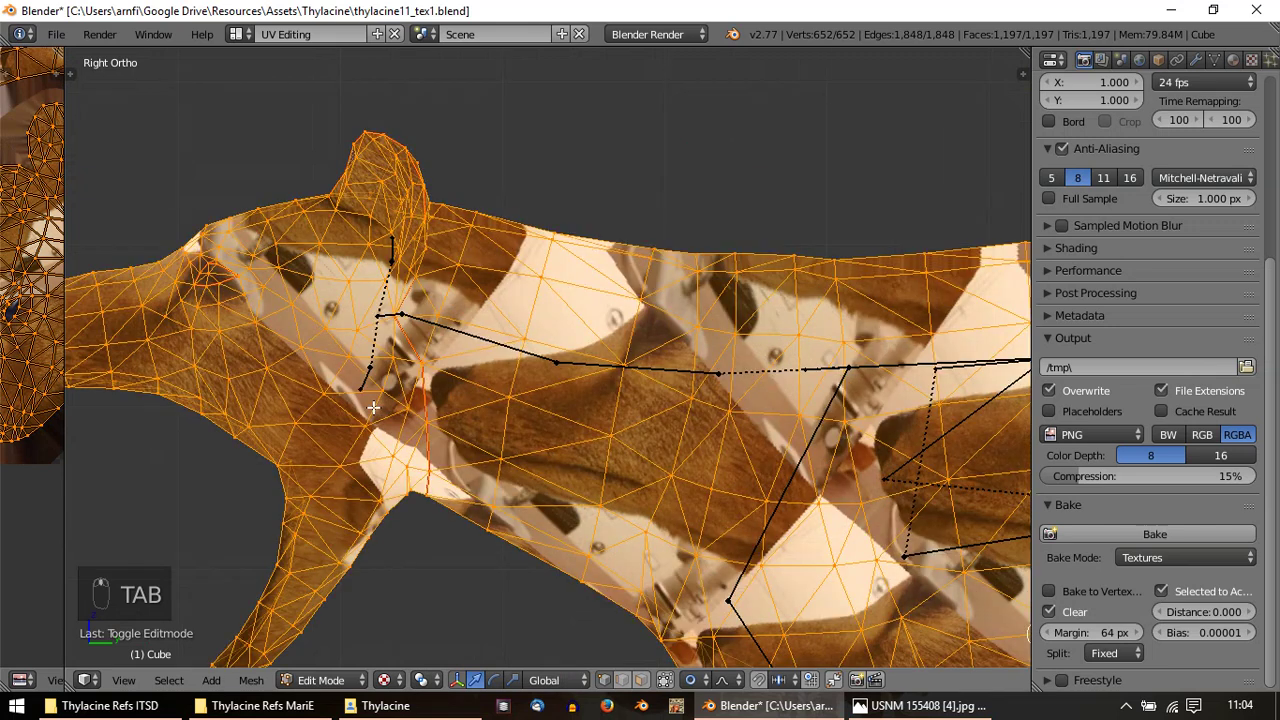
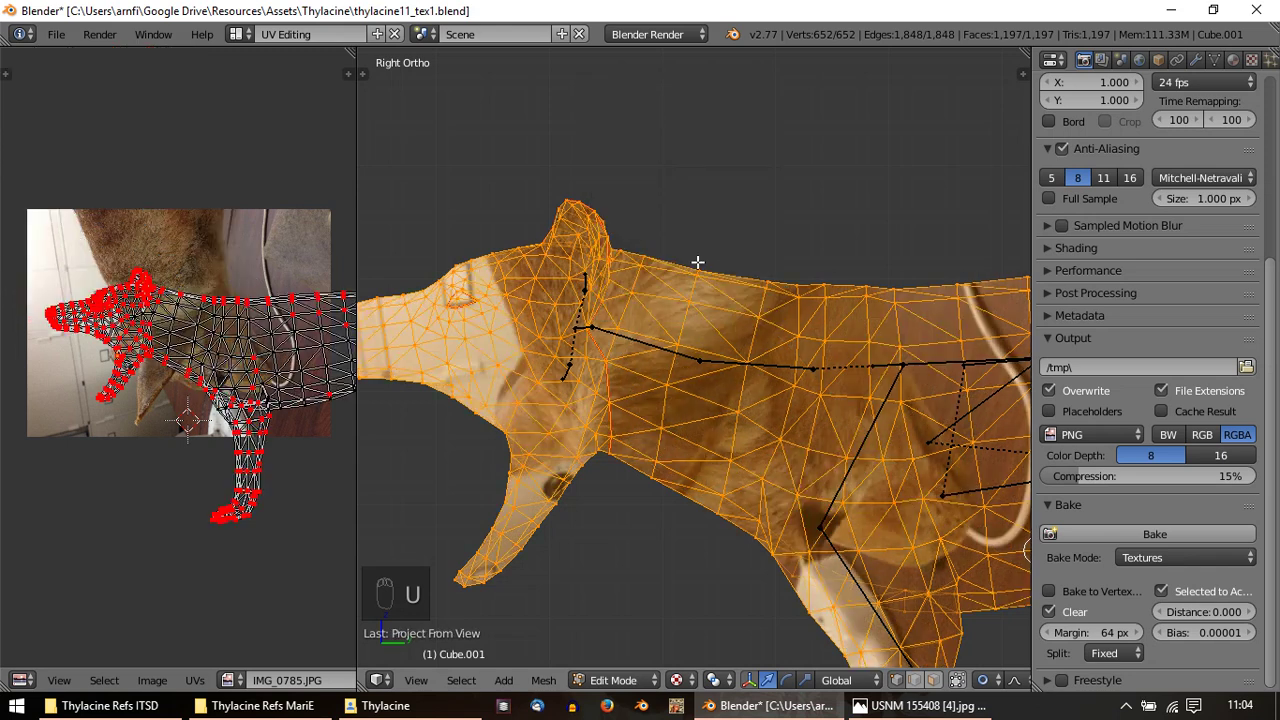
Select the whole head-and-neck UV island and rotate it to match the photo's neck angle
key(r)
key(a)
key(a)
key(r)
key(g)
drag(236, 385, 257, 477)
key(r)
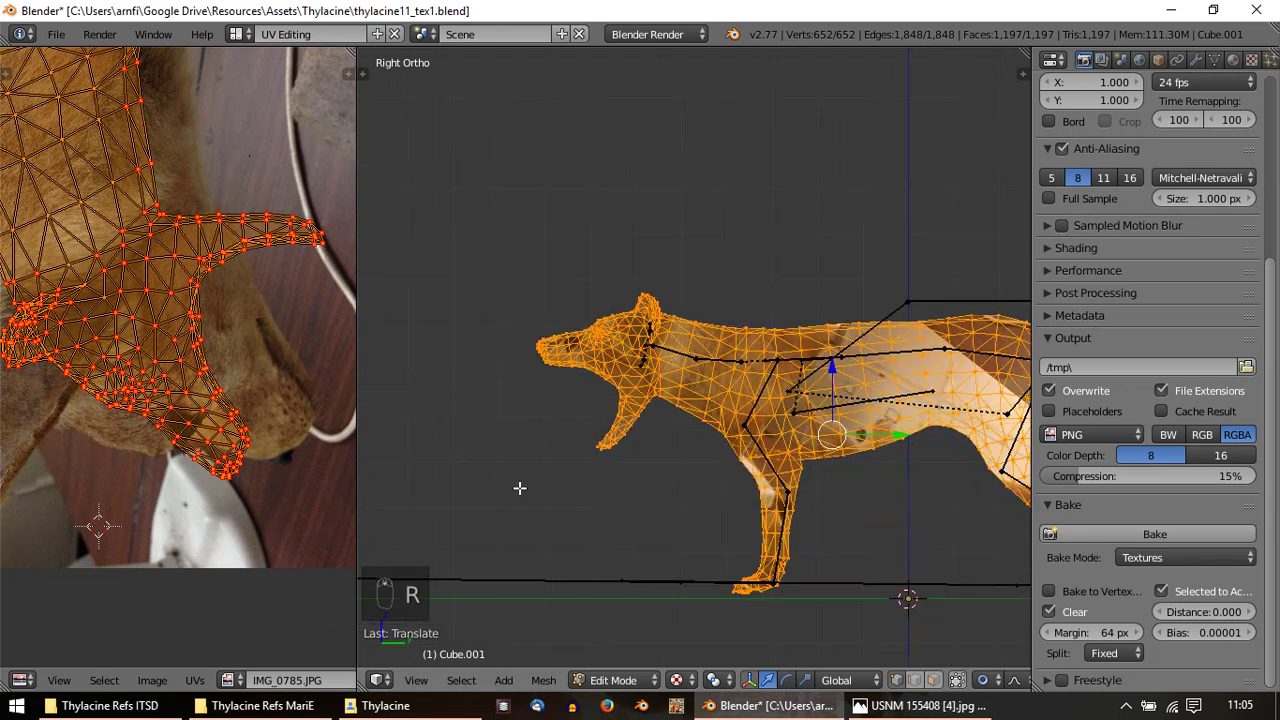
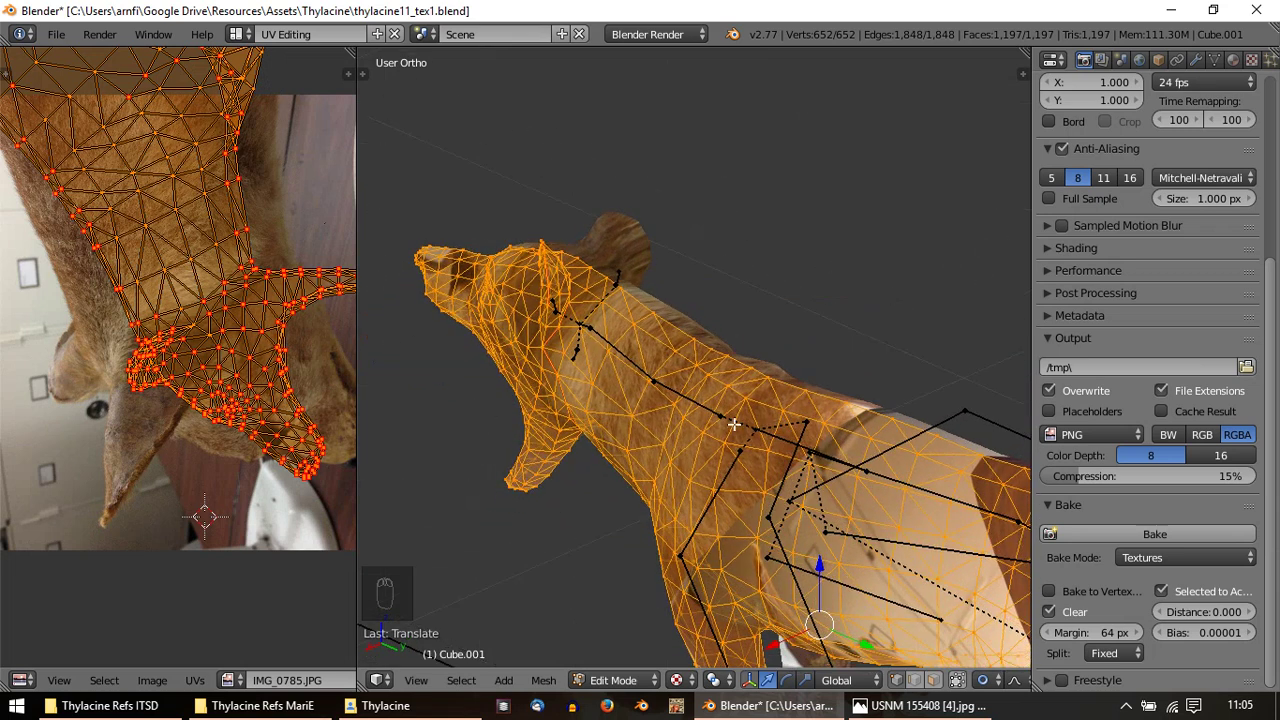
key(u)
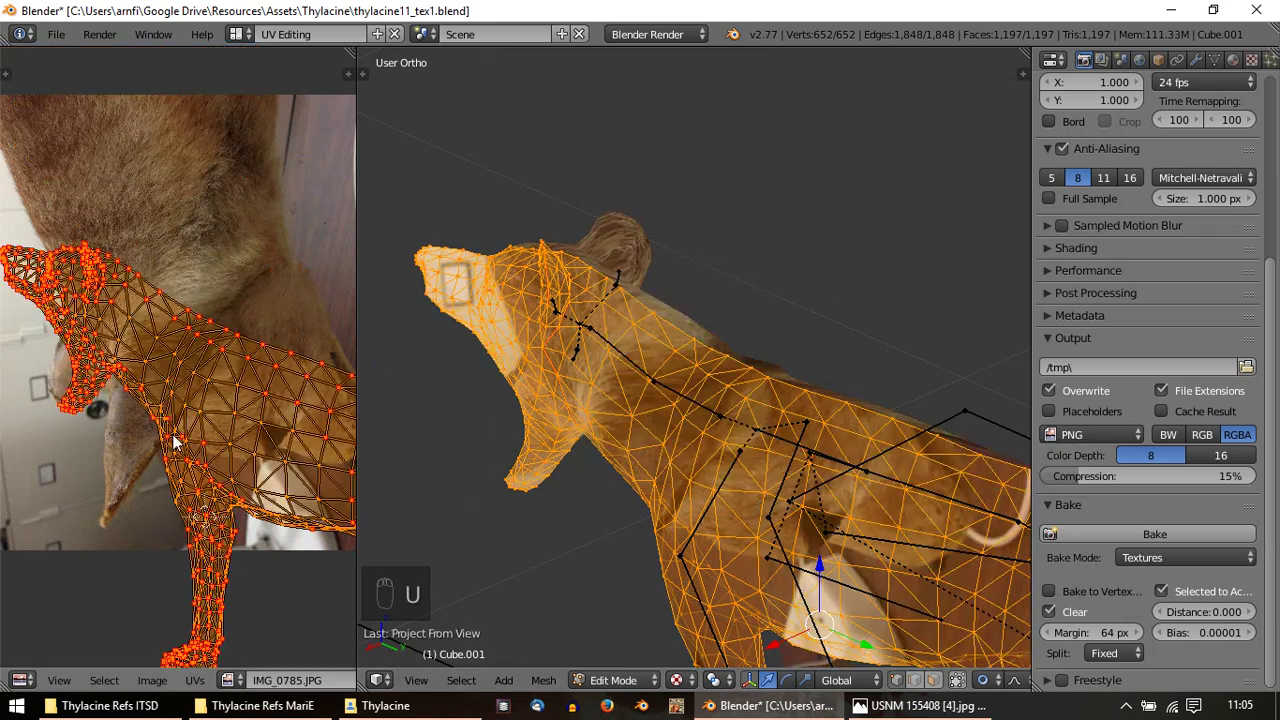
click(101, 383)
key(r)
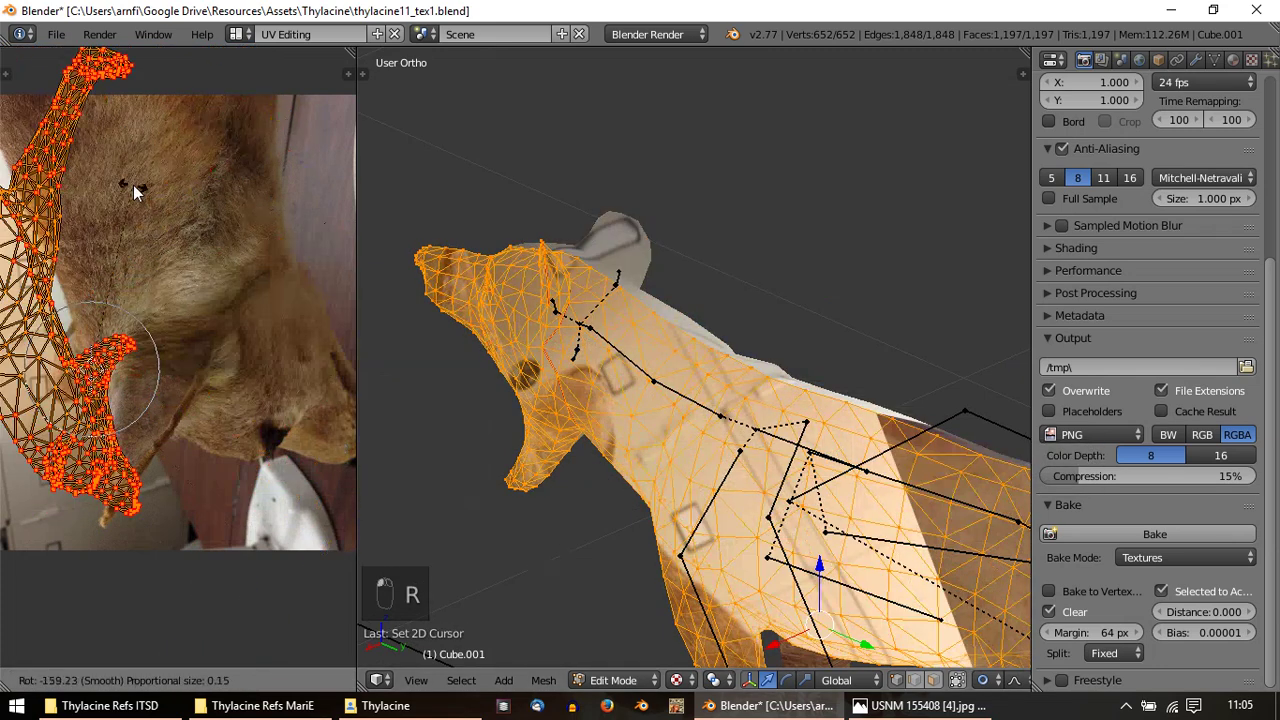
key(g)
click(145, 401)
Scale and slide the neck island across the fur photo, then check the result on the model
key(s)
key(g)
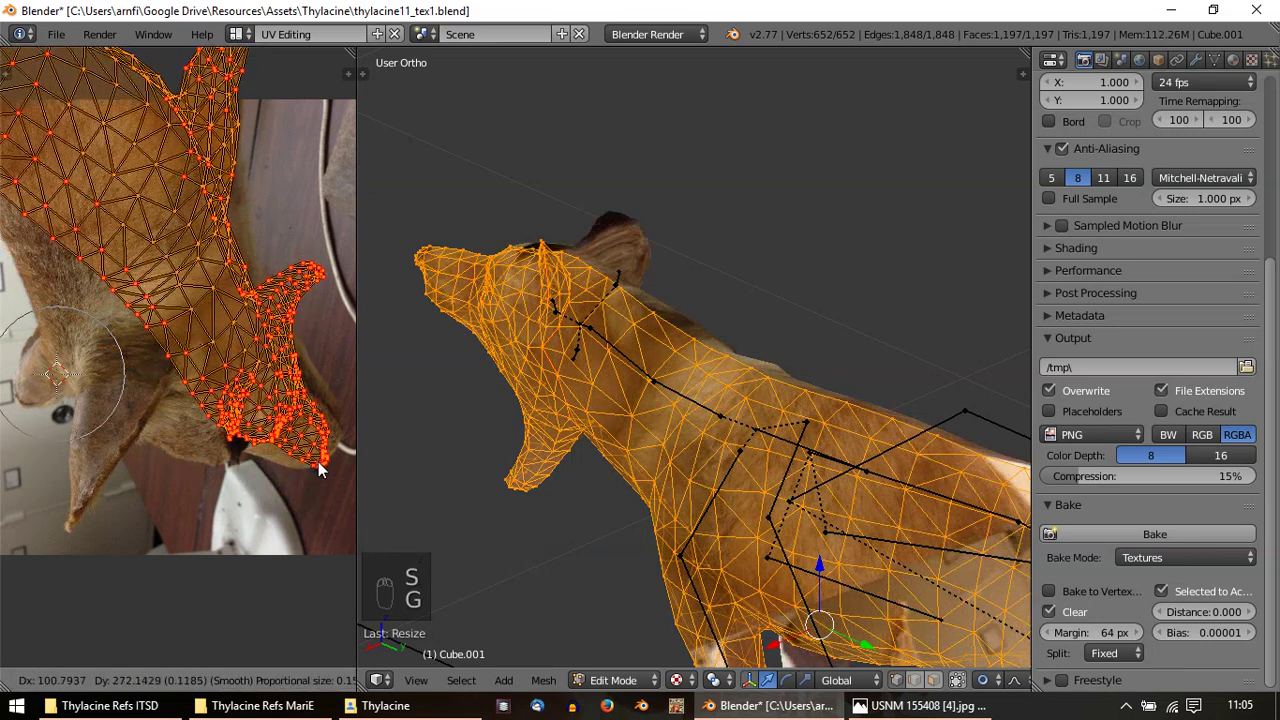
drag(334, 482, 172, 461)
key(s)
key(r)
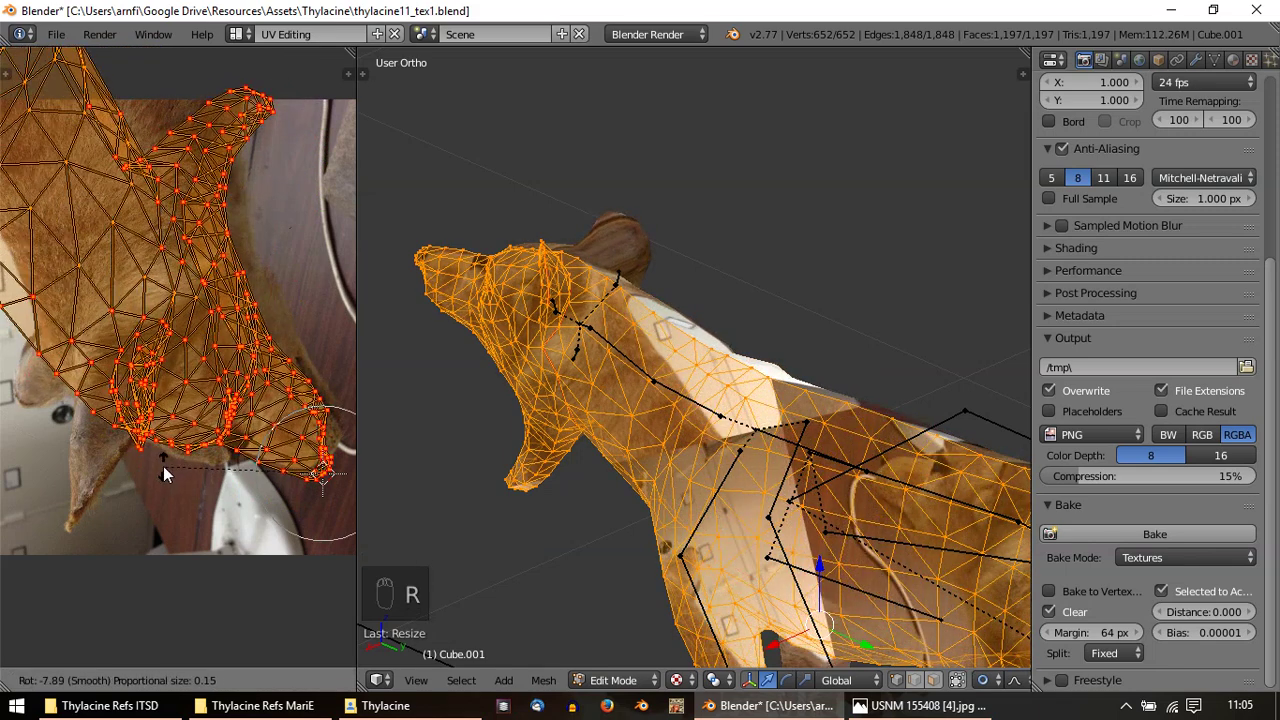
key(s)
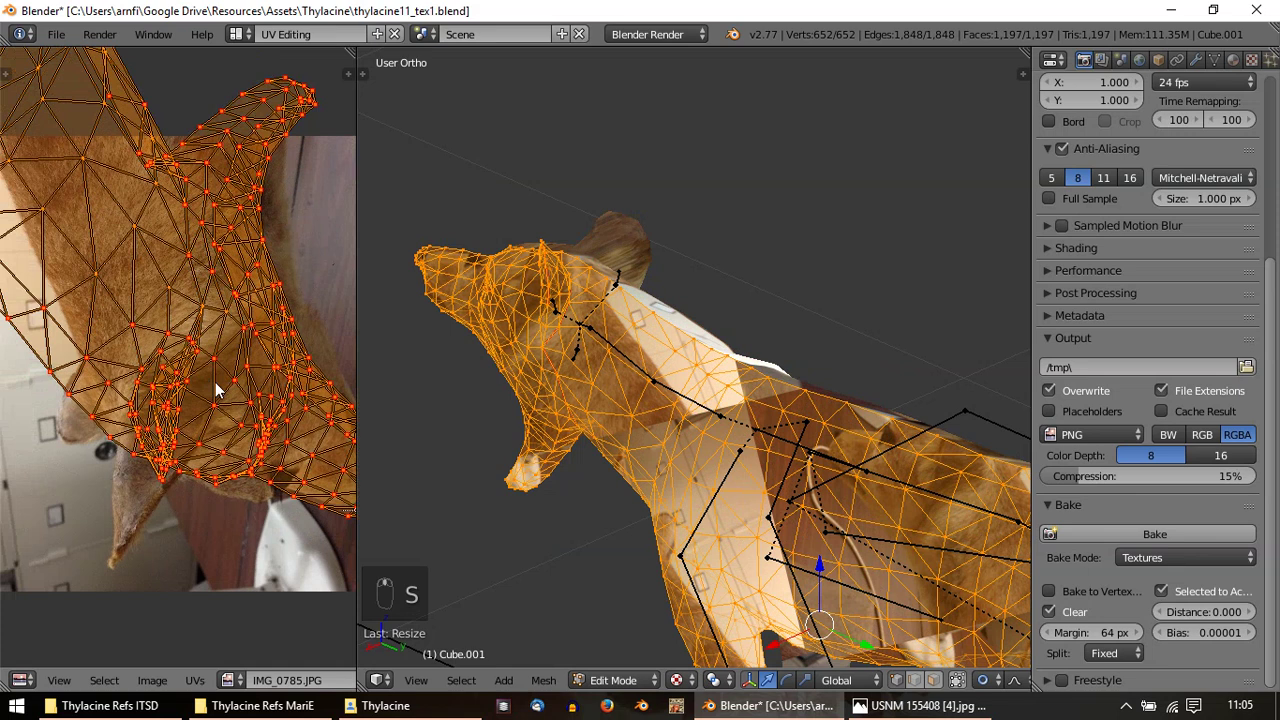
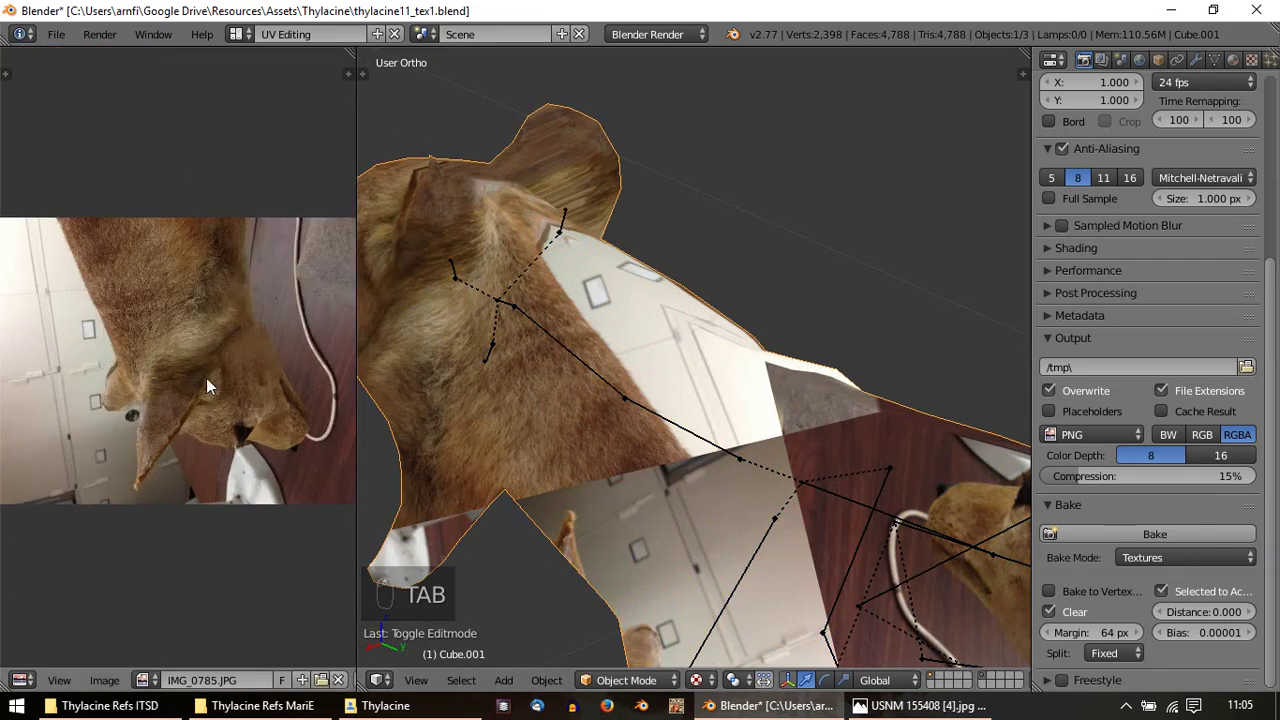
middle_click(473, 393)
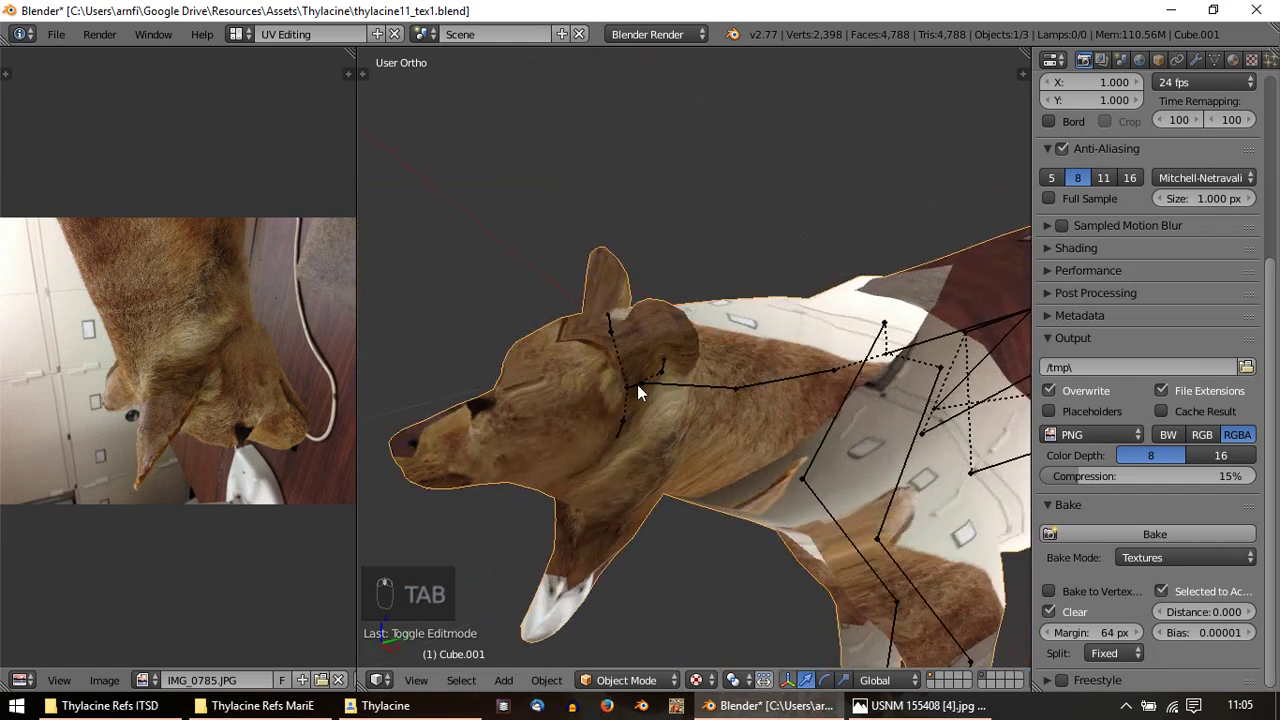
key(Tab)
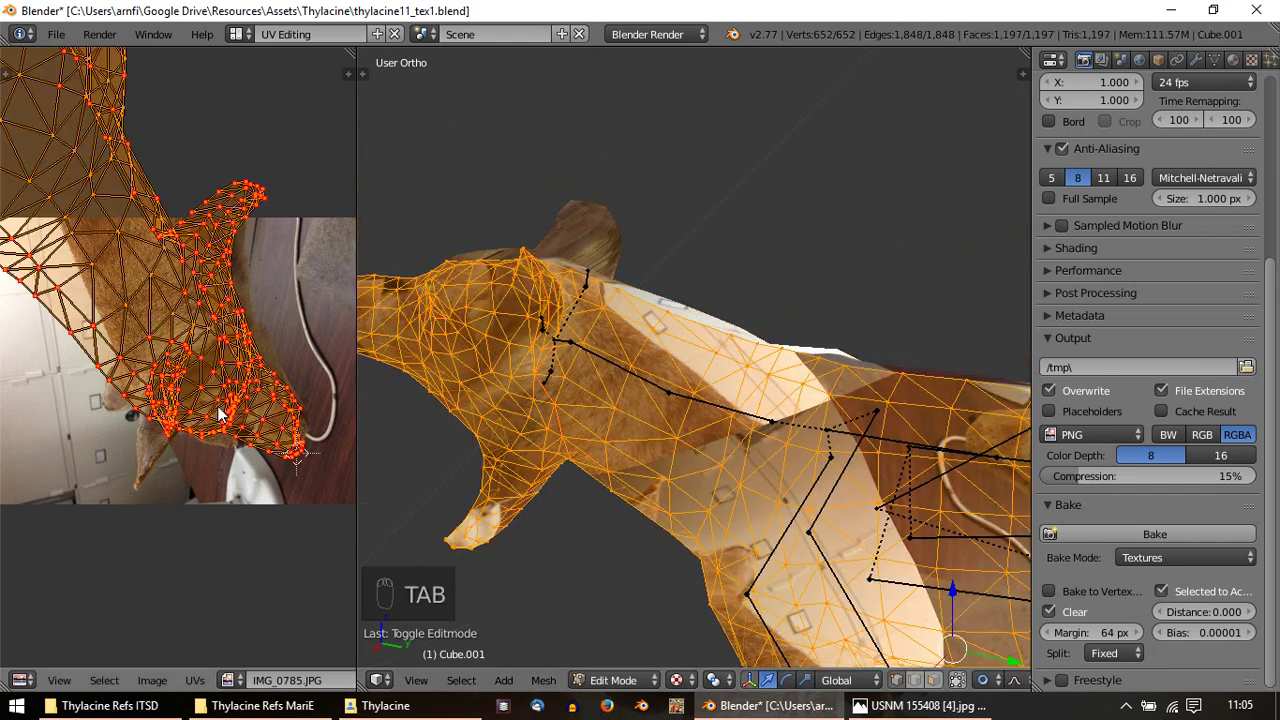
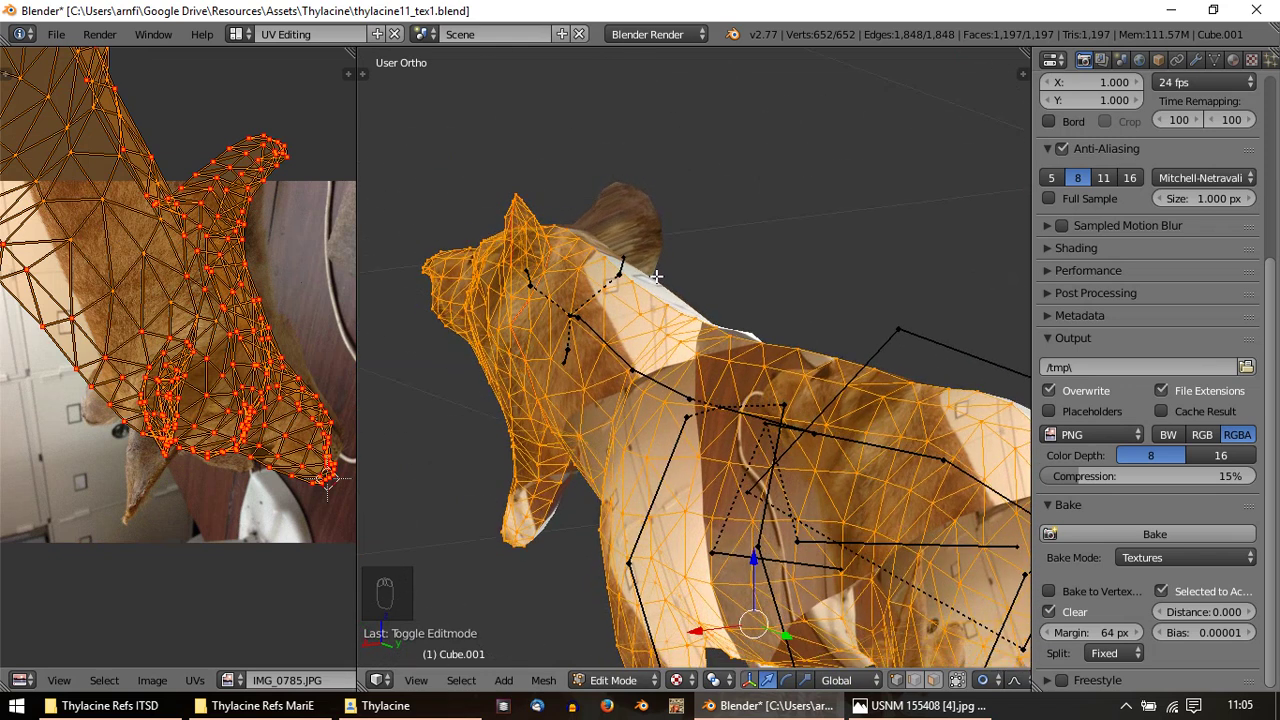
Re-rotate and enlarge the neck island over the photo, previewing the texture on the head
key(u)
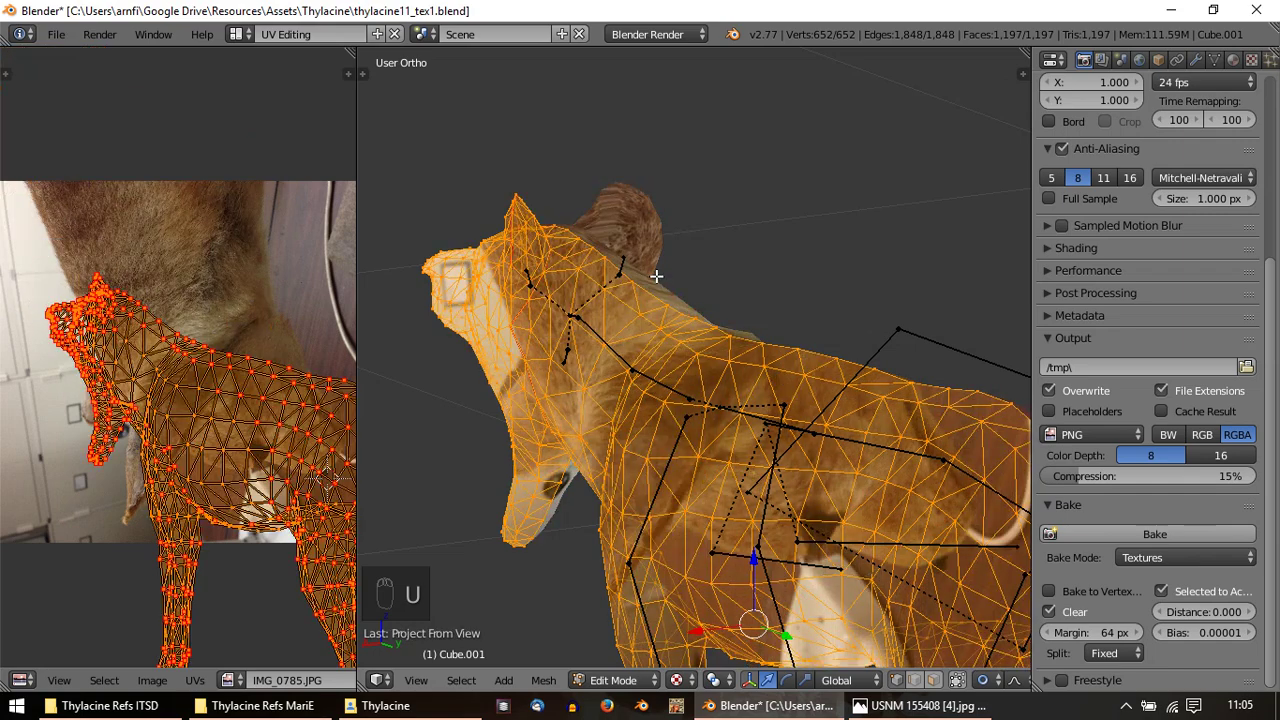
key(r)
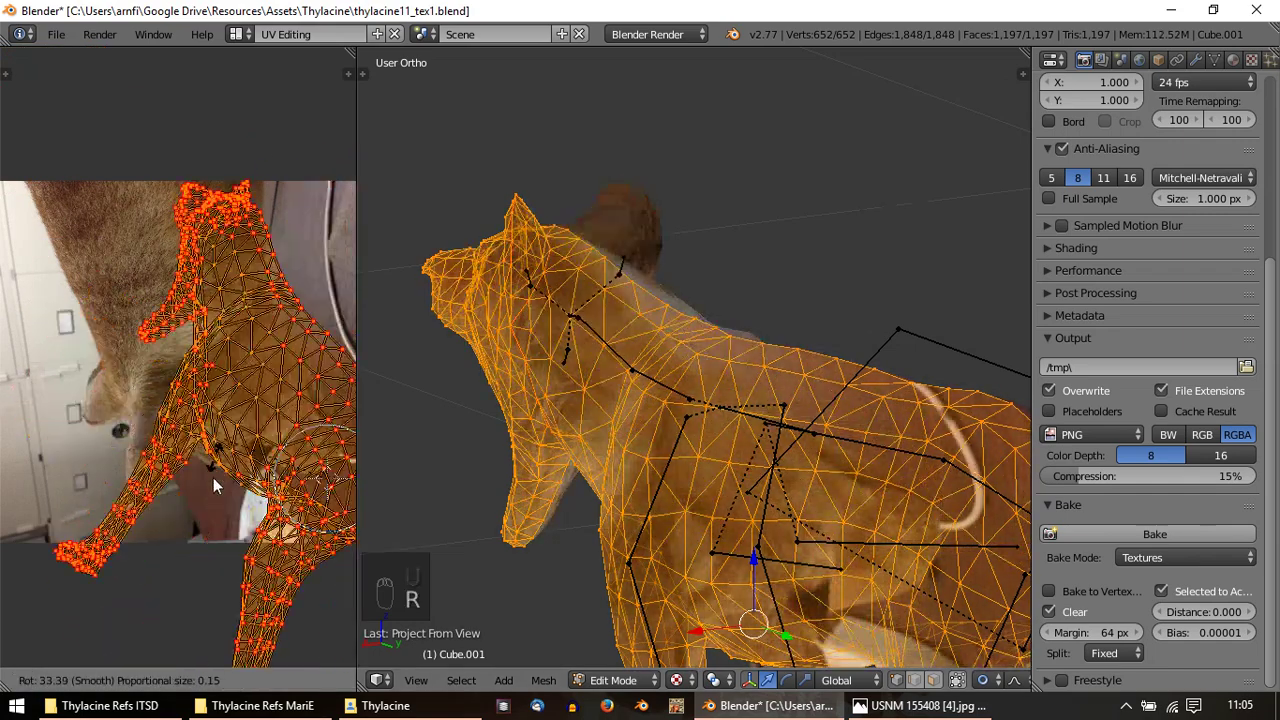
key(g)
key(r)
key(g)
key(s)
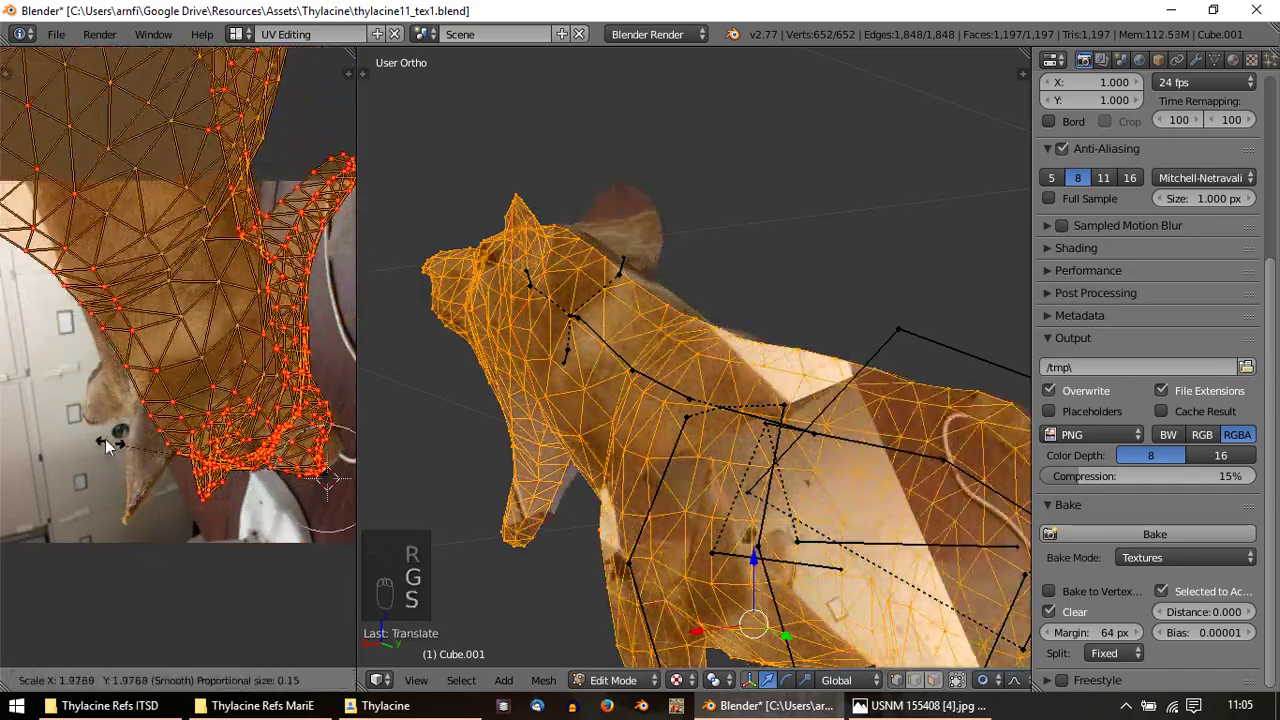
key(r)
key(g)
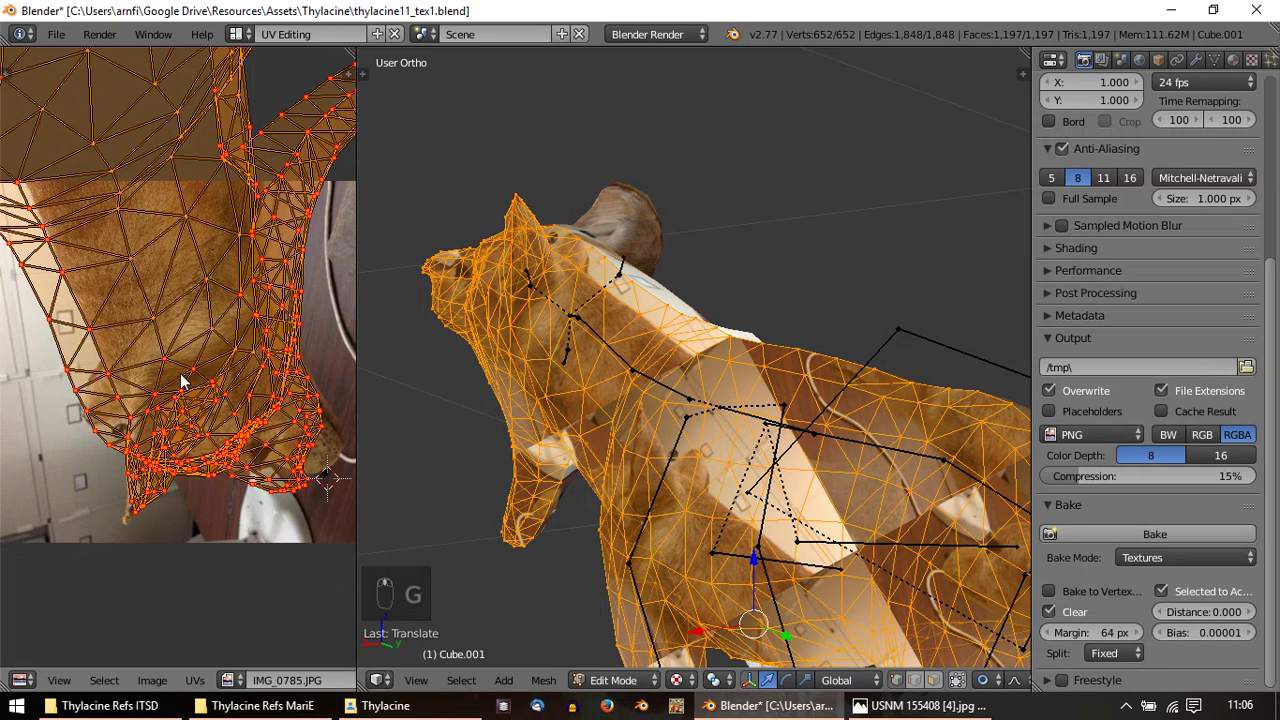
key(Tab)
key(Tab)
Fine-tune the island's size and position along the photo until the neck fur lines up
key(s)
drag(147, 514, 228, 483)
key(s)
key(g)
key(Tab)
key(Tab)
key(KP_5)
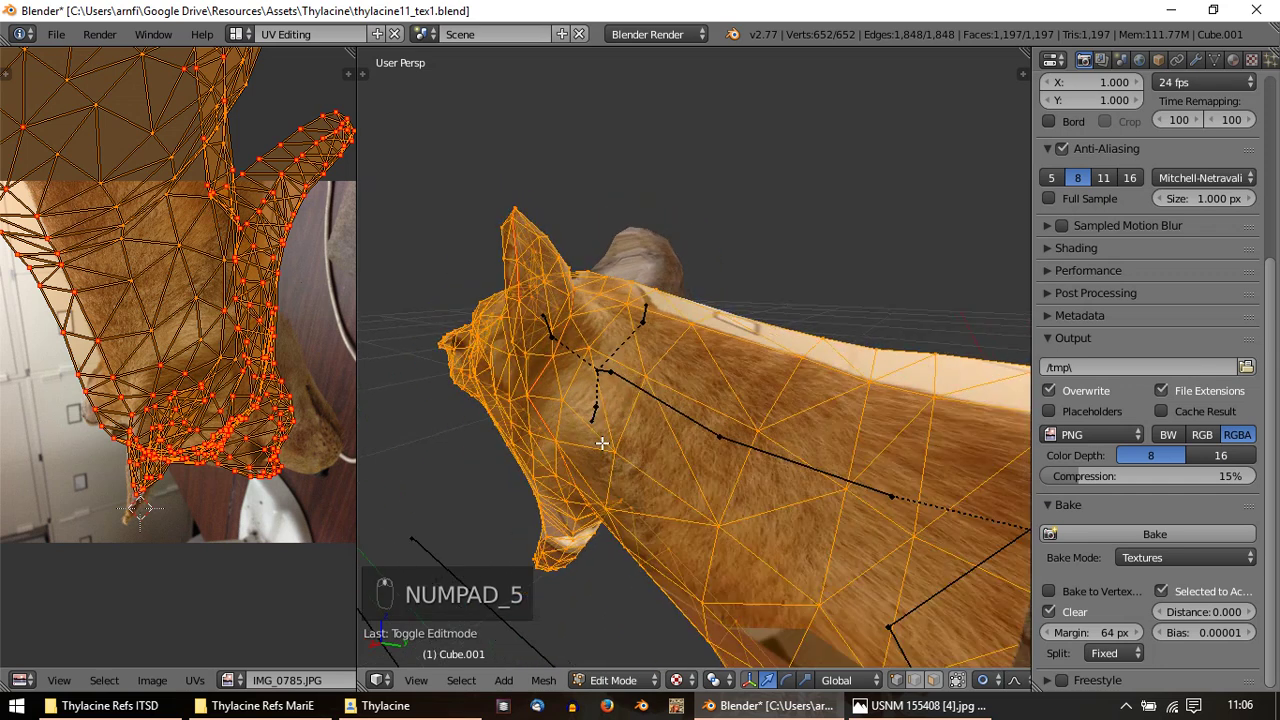
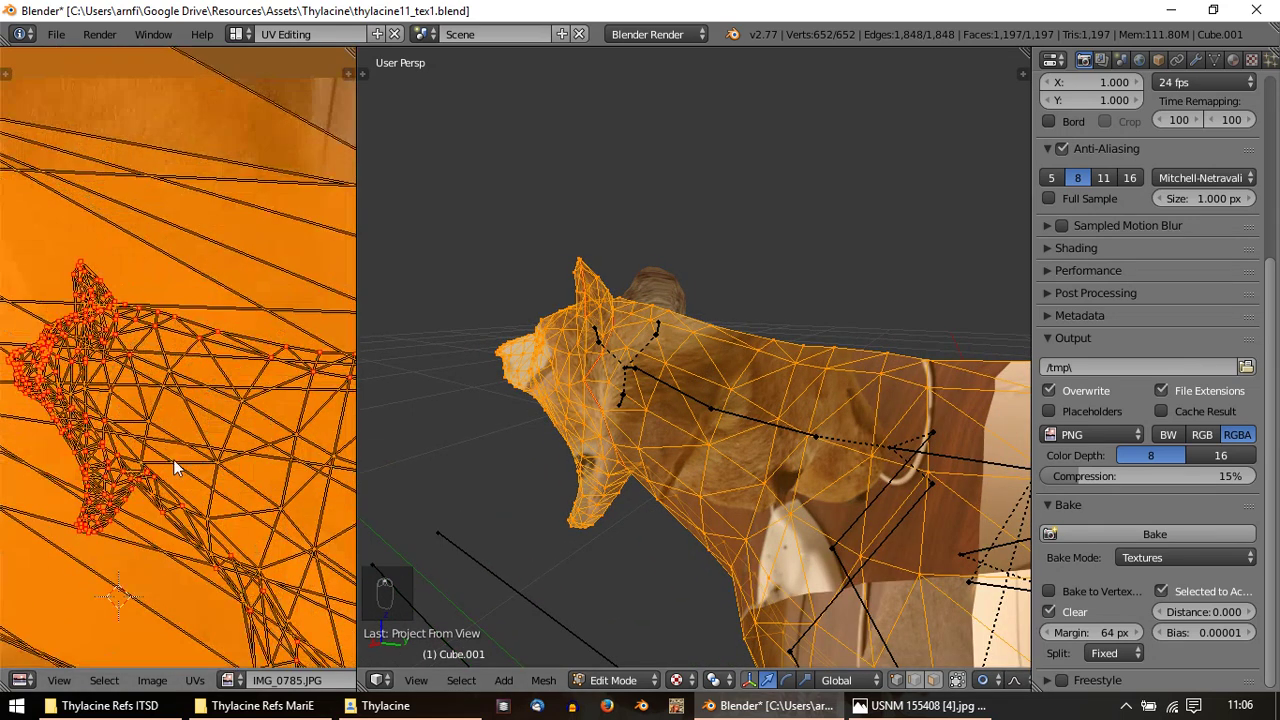
key(g)
drag(255, 514, 221, 545)
key(r)
key(g)
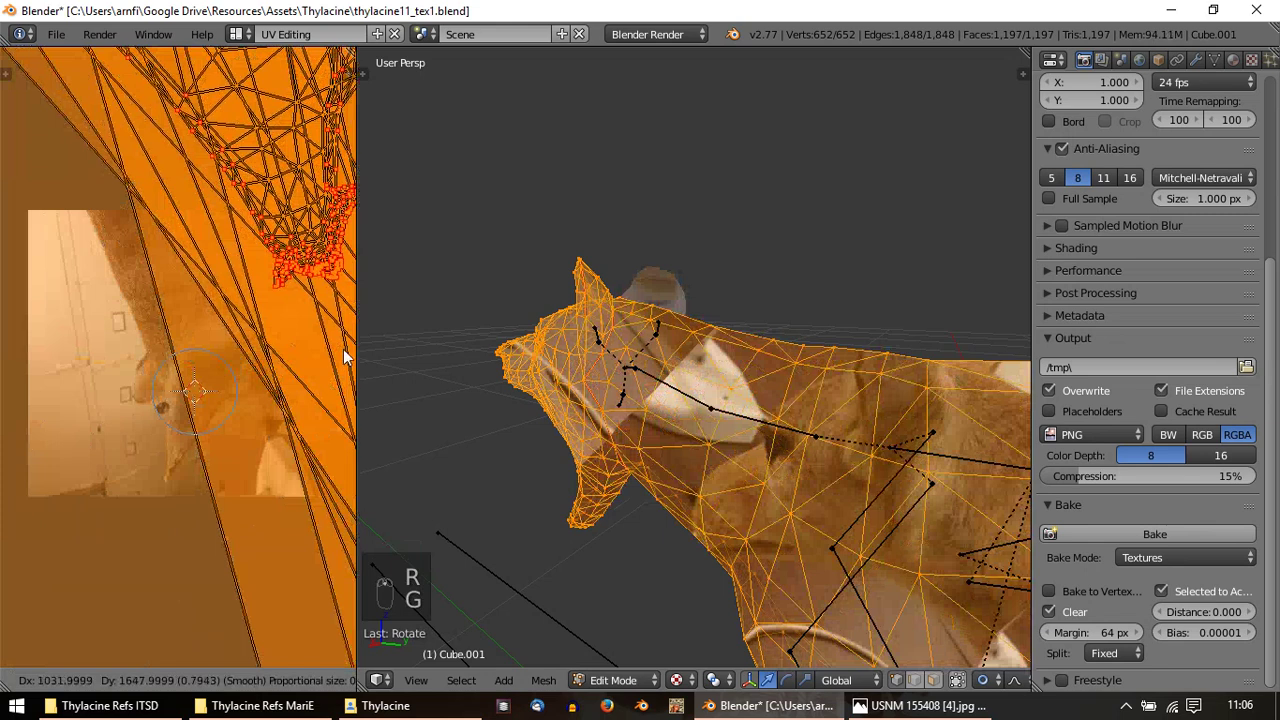
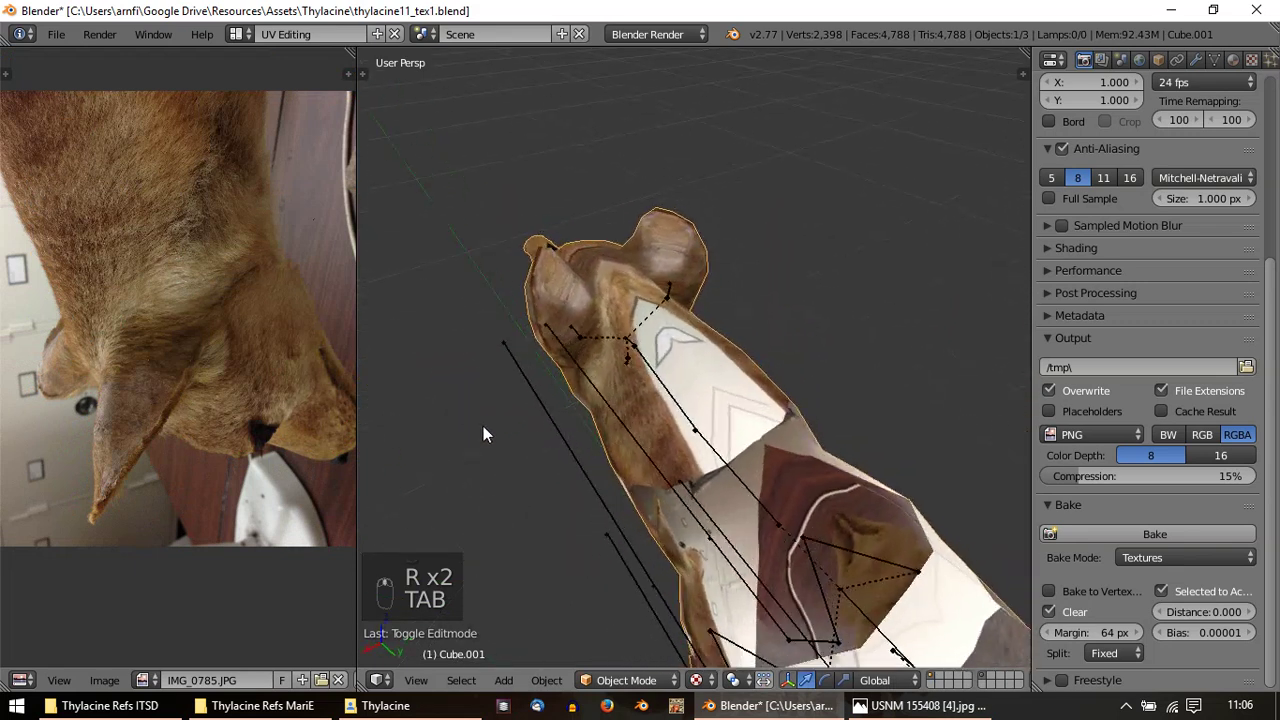
Preview the textured head, then pick individual neck UV vertices that need adjusting
key(Tab)
key(g)
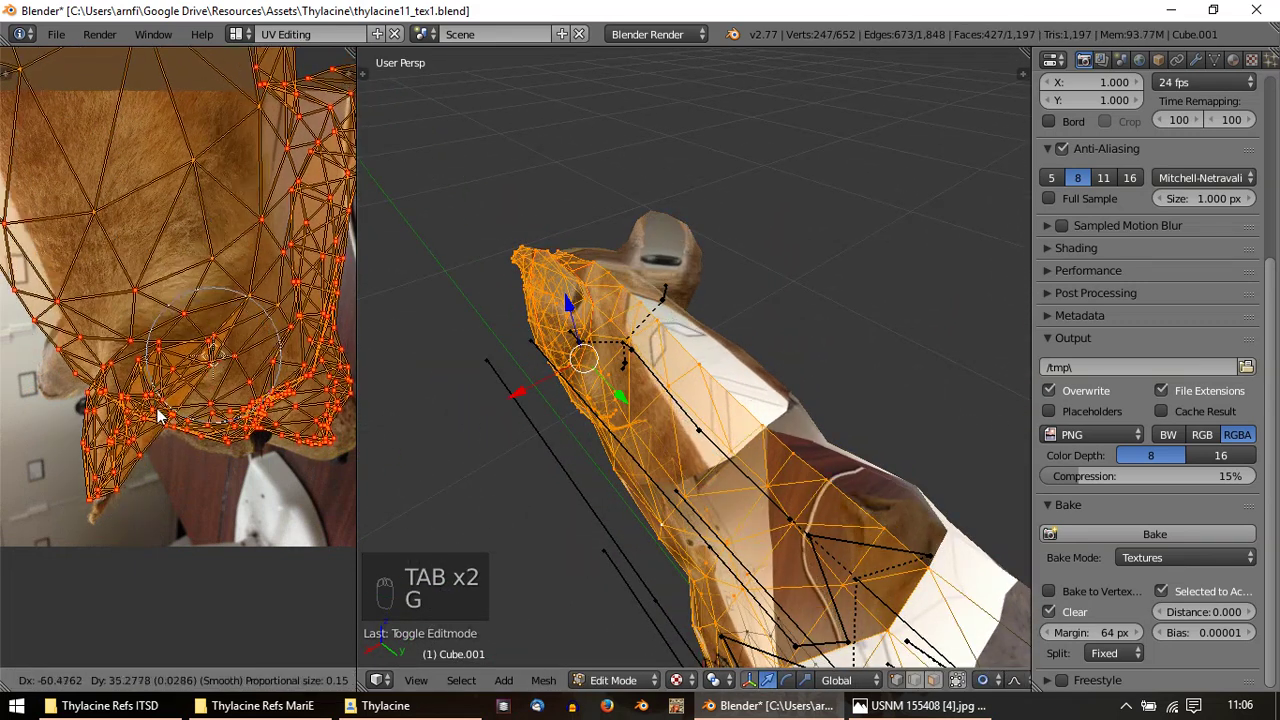
middle_click(229, 471)
key(s)
drag(217, 446, 290, 443)
drag(277, 445, 290, 444)
right_click(290, 443)
drag(279, 205, 57, 273)
click(163, 315)
middle_click(57, 273)
right_click(69, 255)
middle_click(86, 244)
drag(109, 239, 305, 460)
Nudge the selected neck and island-edge UV vertices so they sit on the photo's fur
drag(303, 414, 152, 451)
drag(167, 456, 227, 524)
key(g)
drag(224, 513, 173, 544)
drag(177, 543, 238, 433)
key(g)
drag(169, 330, 59, 330)
drag(59, 330, 179, 307)
key(g)
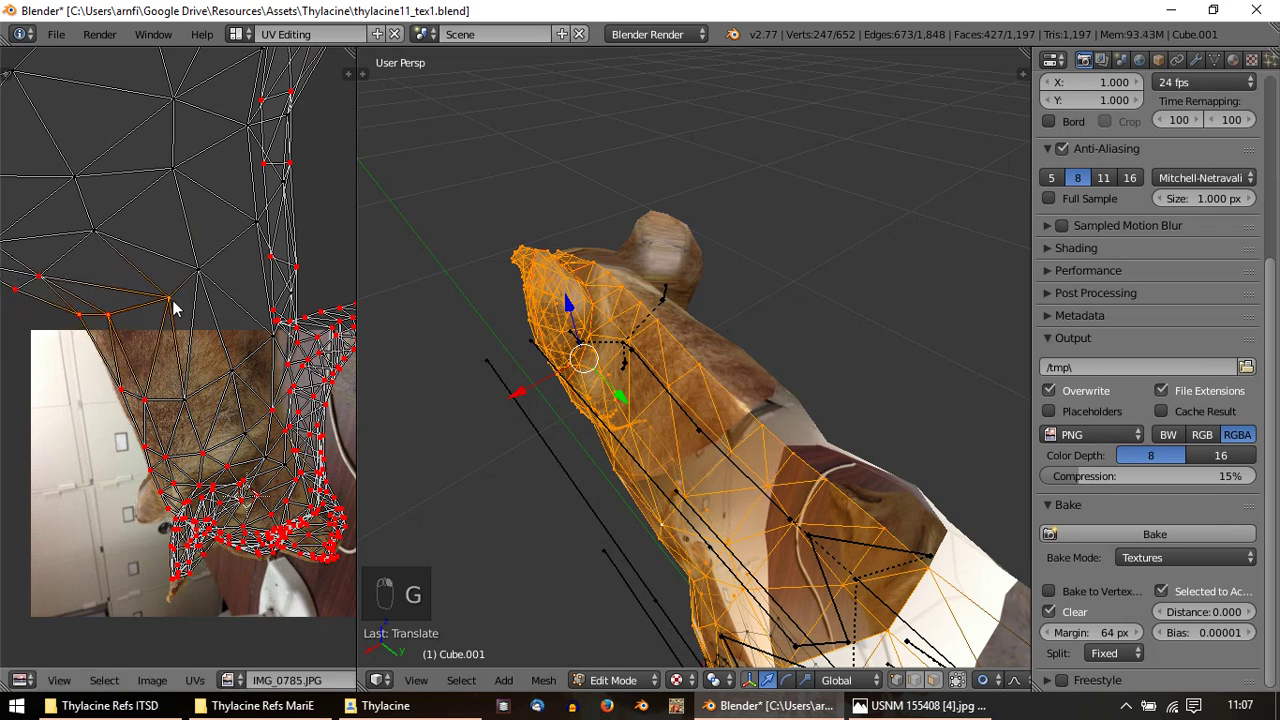
right_click(174, 303)
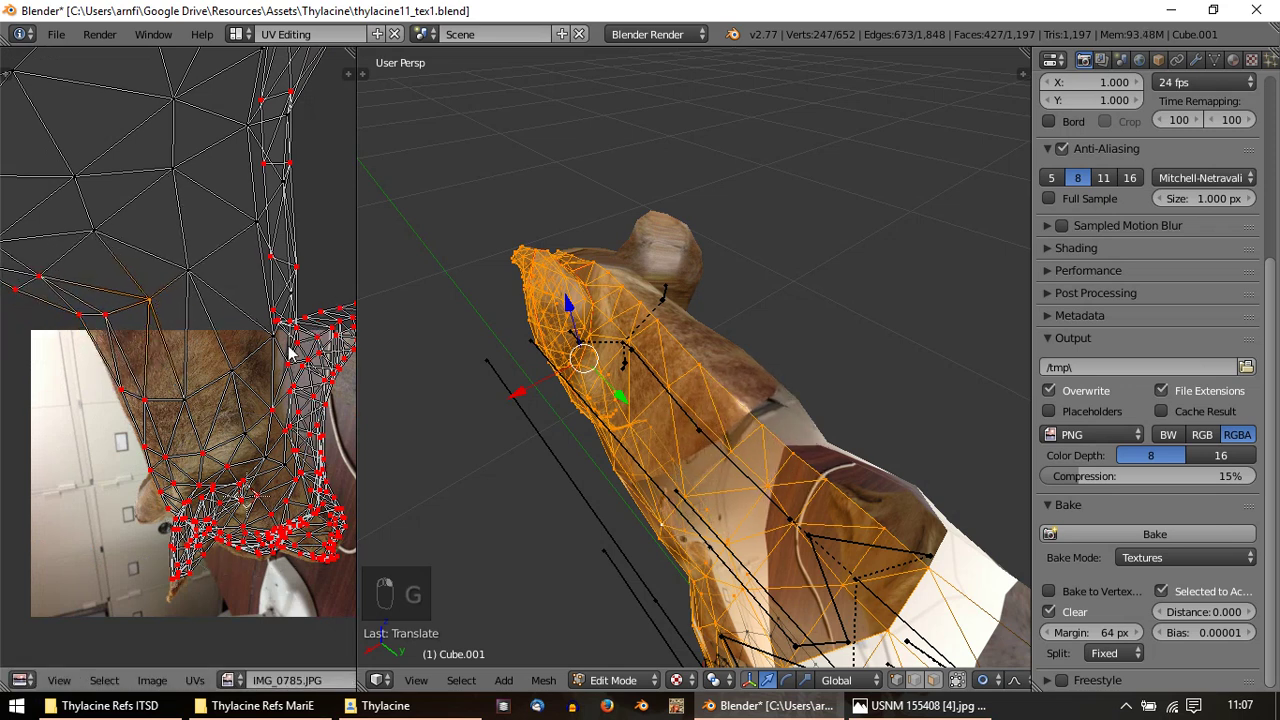
key(g)
drag(296, 273, 284, 278)
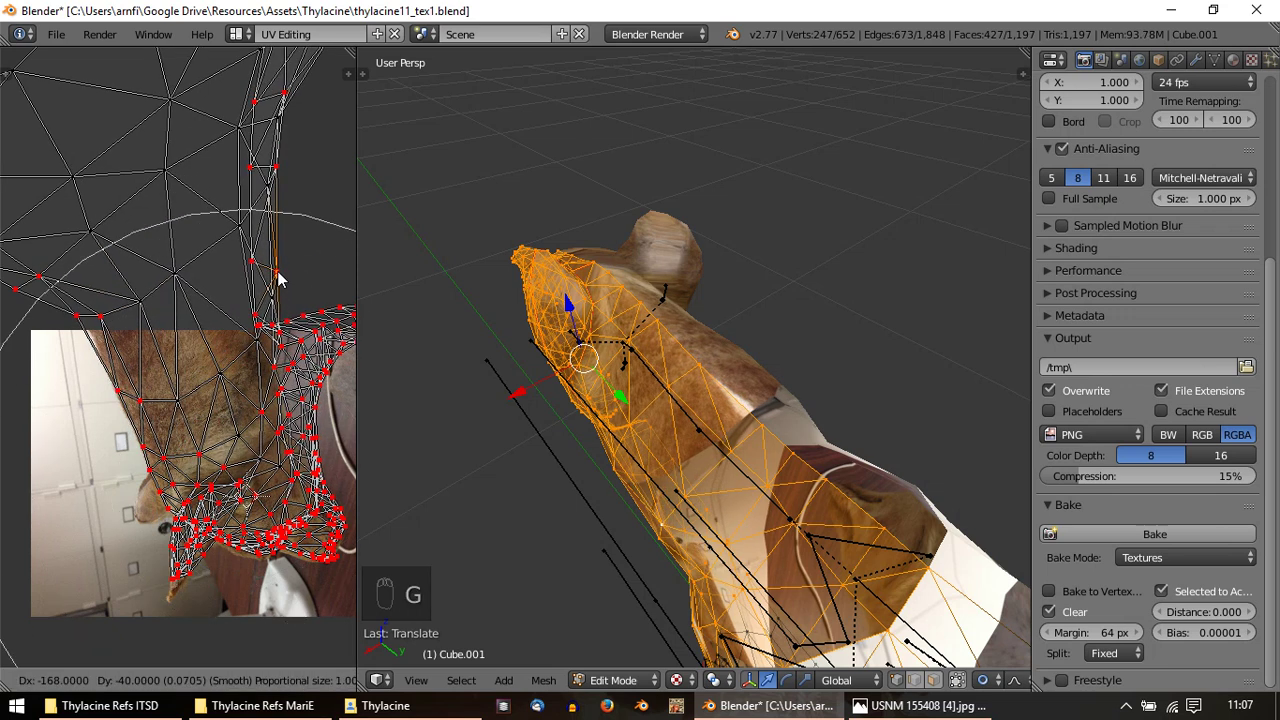
Leave Edit Mode and view the photo-textured thylacine from the side
key(Tab)
middle_click(615, 394)
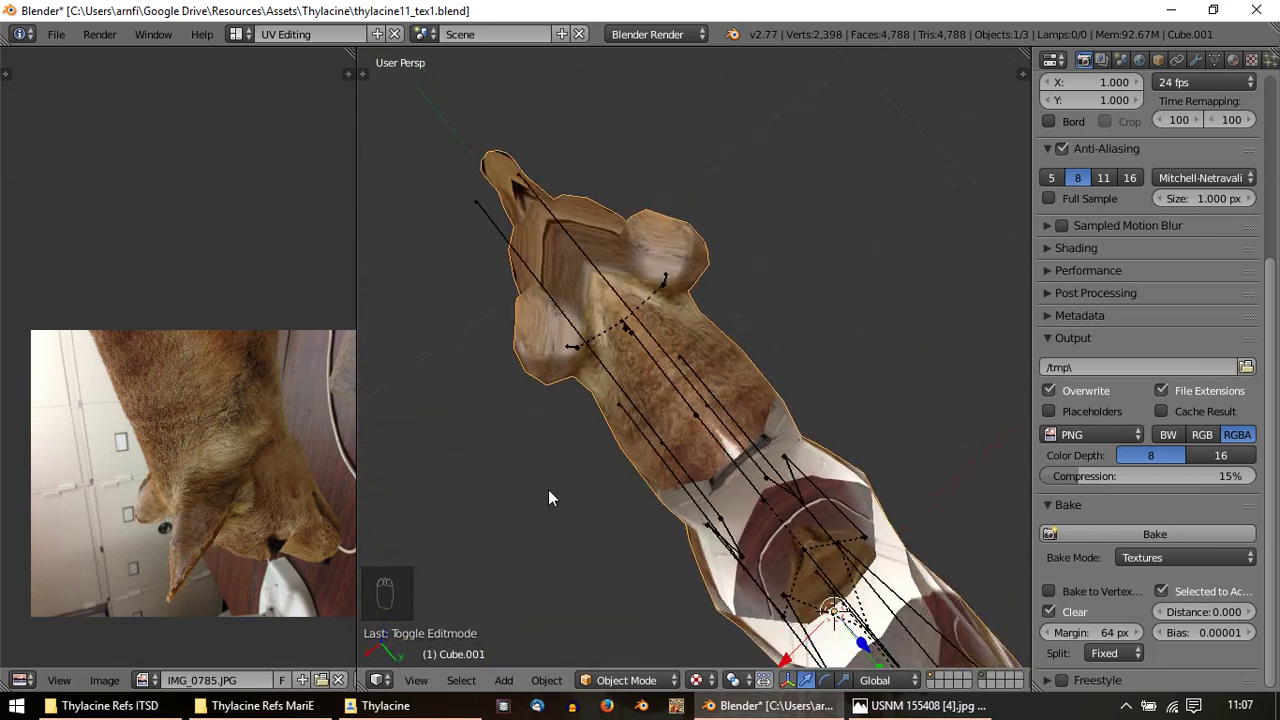
middle_click(659, 344)
key(g)
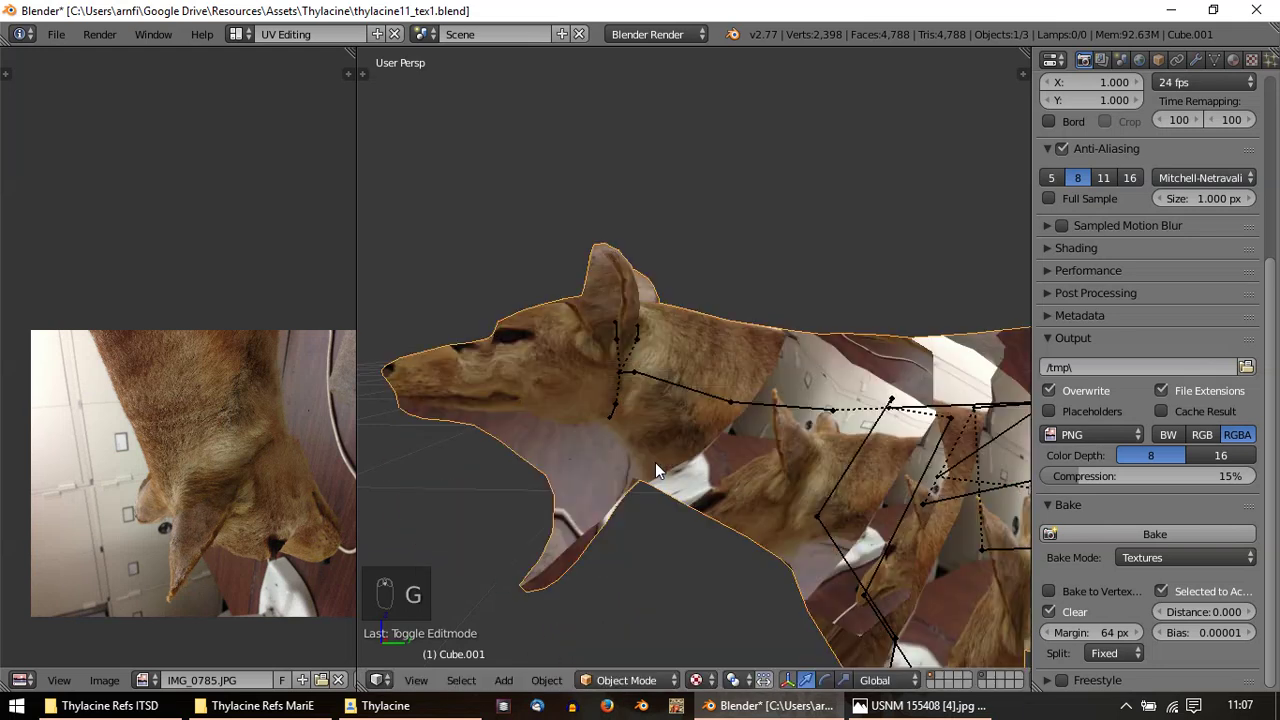
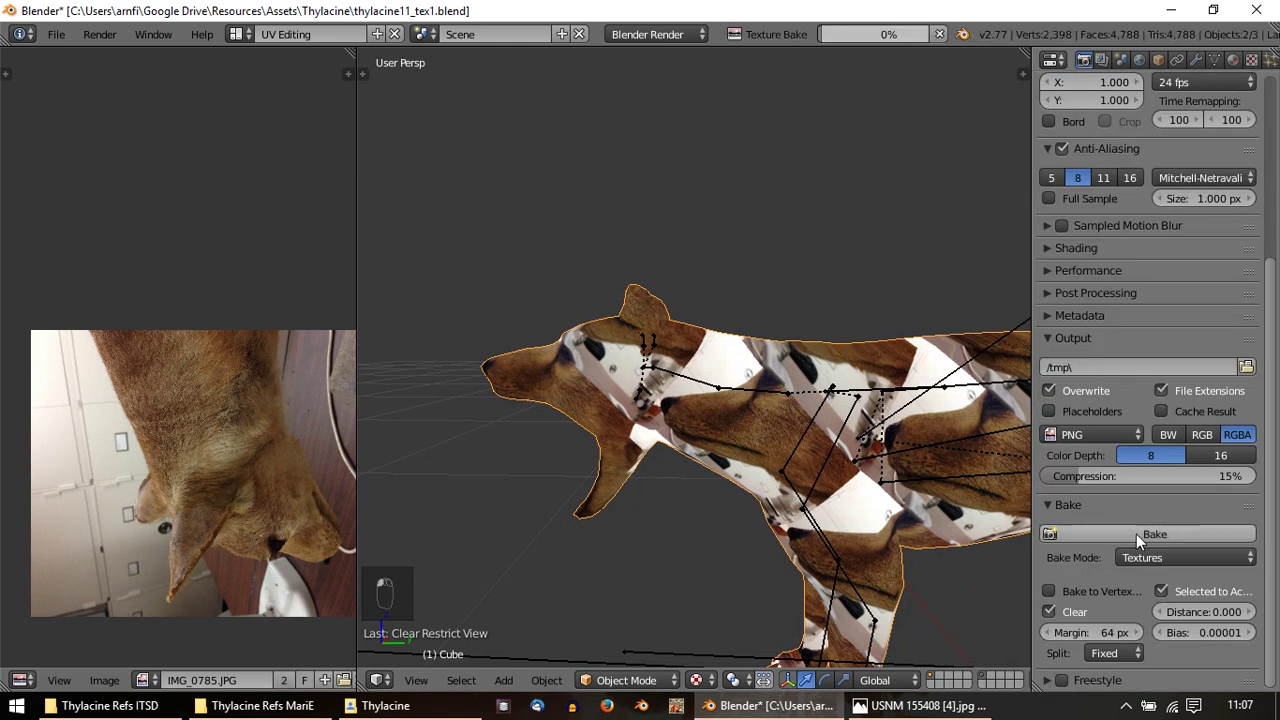
Bring the freshly baking texture image into view in the UV/Image Editor
right_click(197, 493)
drag(215, 510, 91, 377)
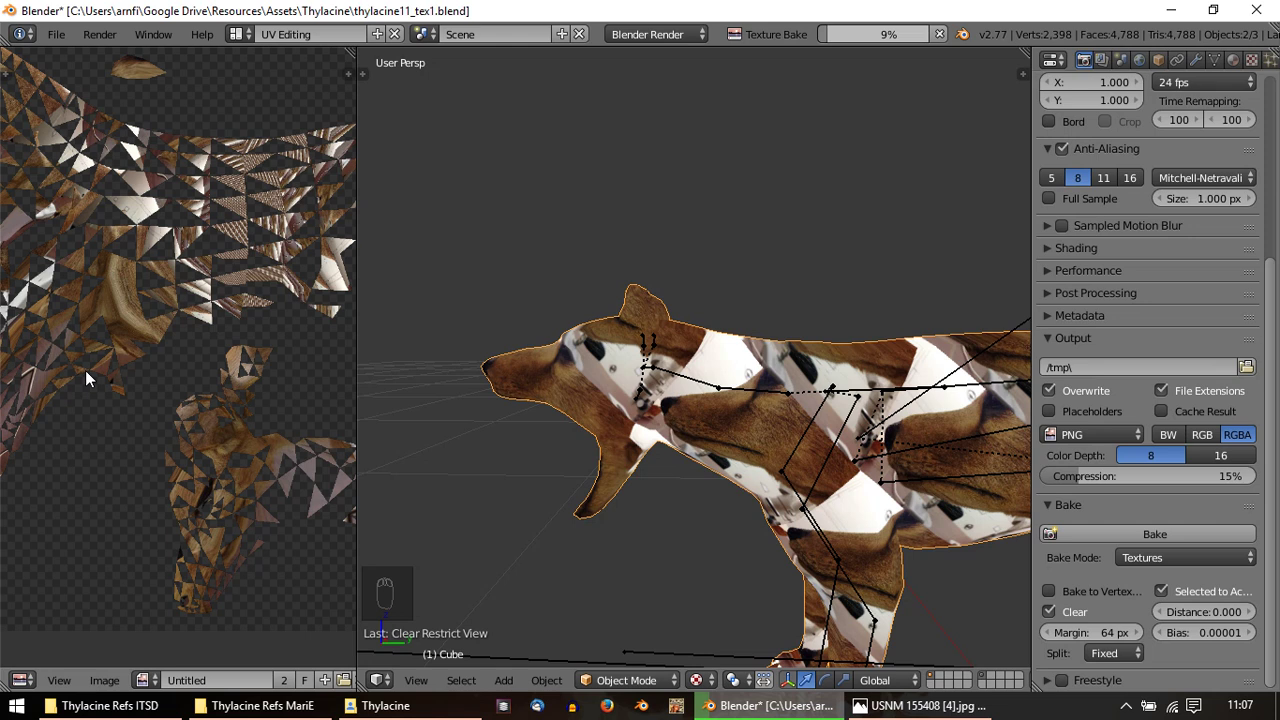
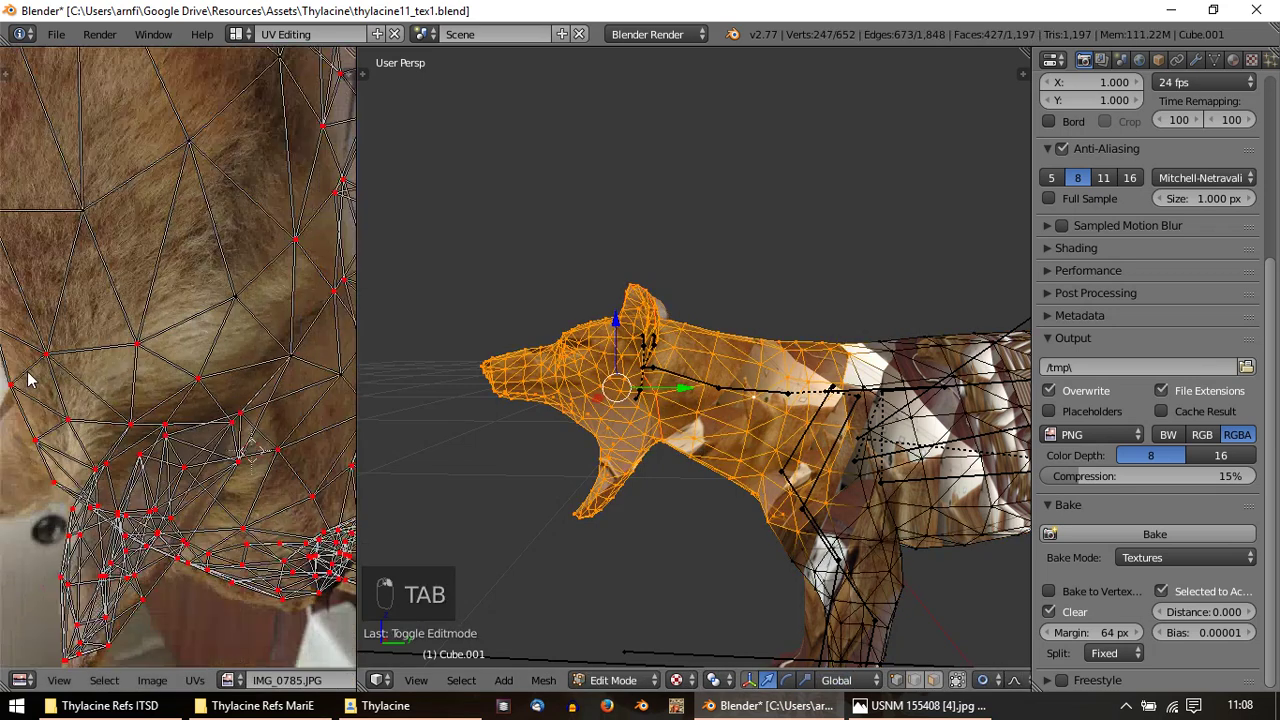
Select the whole mesh with its linked UVs and inspect it on the model before rebaking
key(a)
key(a)
drag(206, 445, 175, 411)
key(ctrl+l)
key(s)
middle_click(175, 411)
drag(185, 407, 220, 437)
key(o)
key(s)
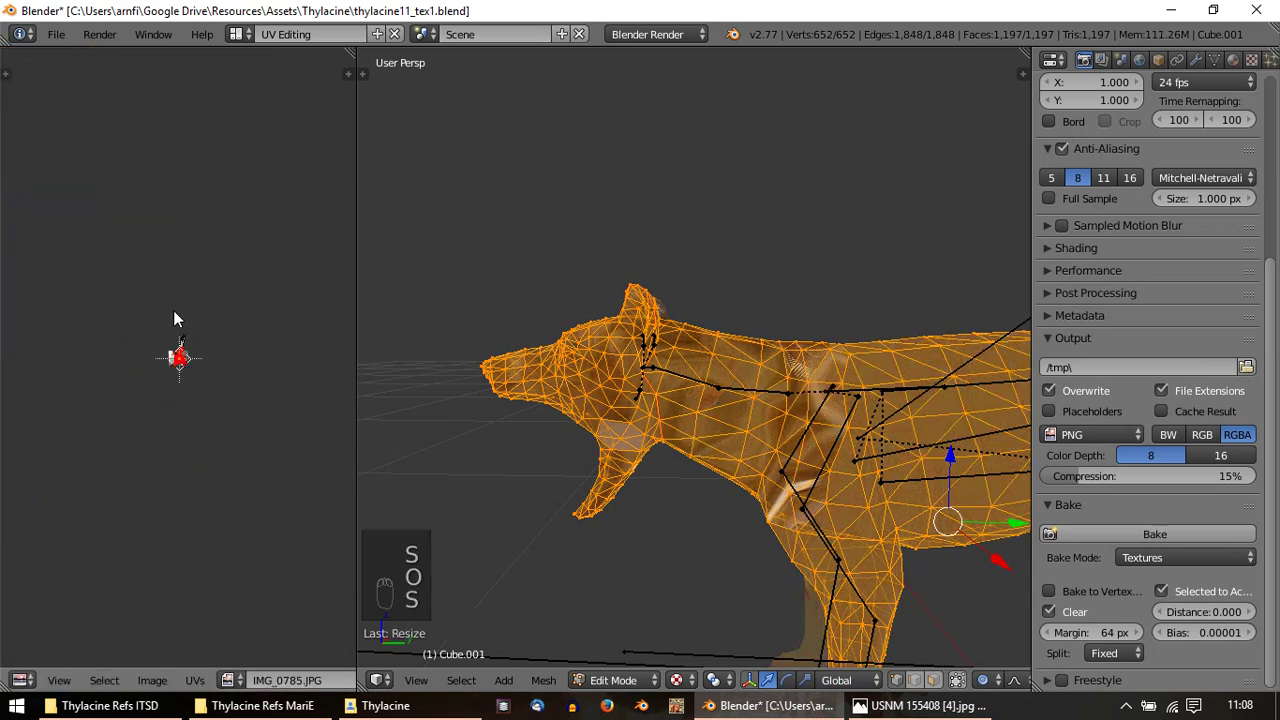
Undo a stray edit, shift the selected UVs, rebake and view the whole baked image for saving as 2.png
key(ctrl+z)
key(o)
key(s)
key(g)
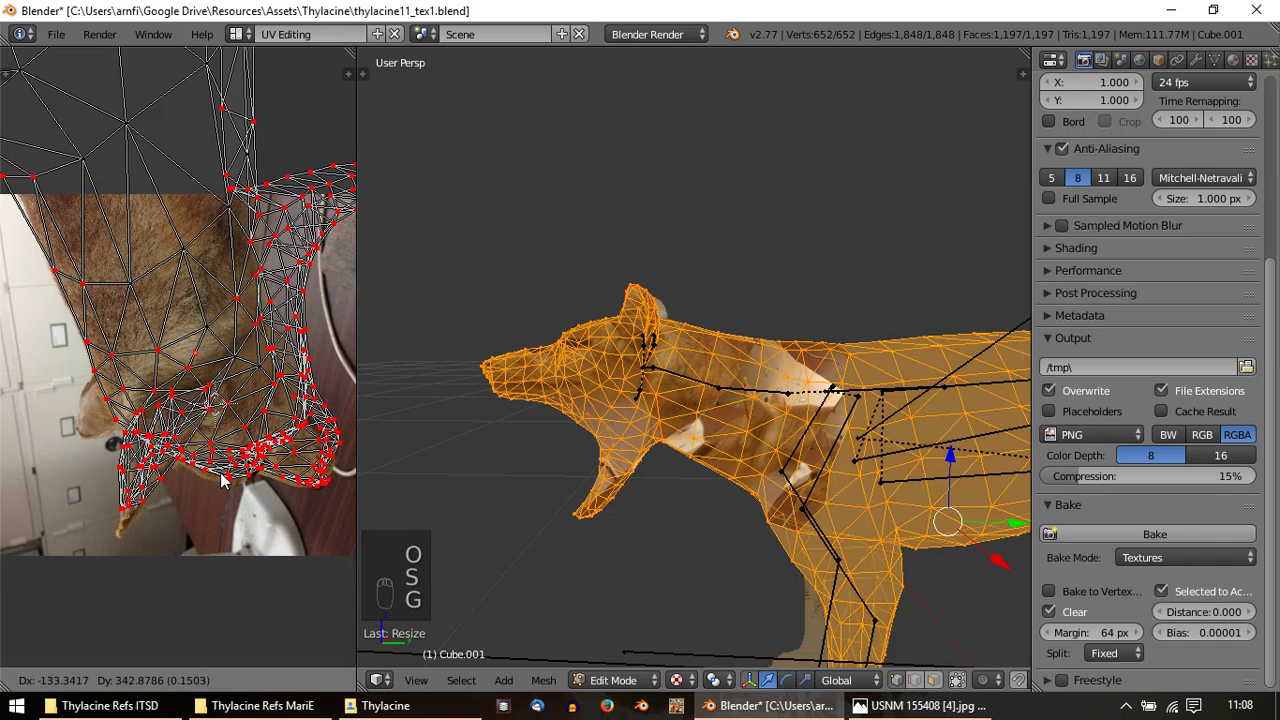
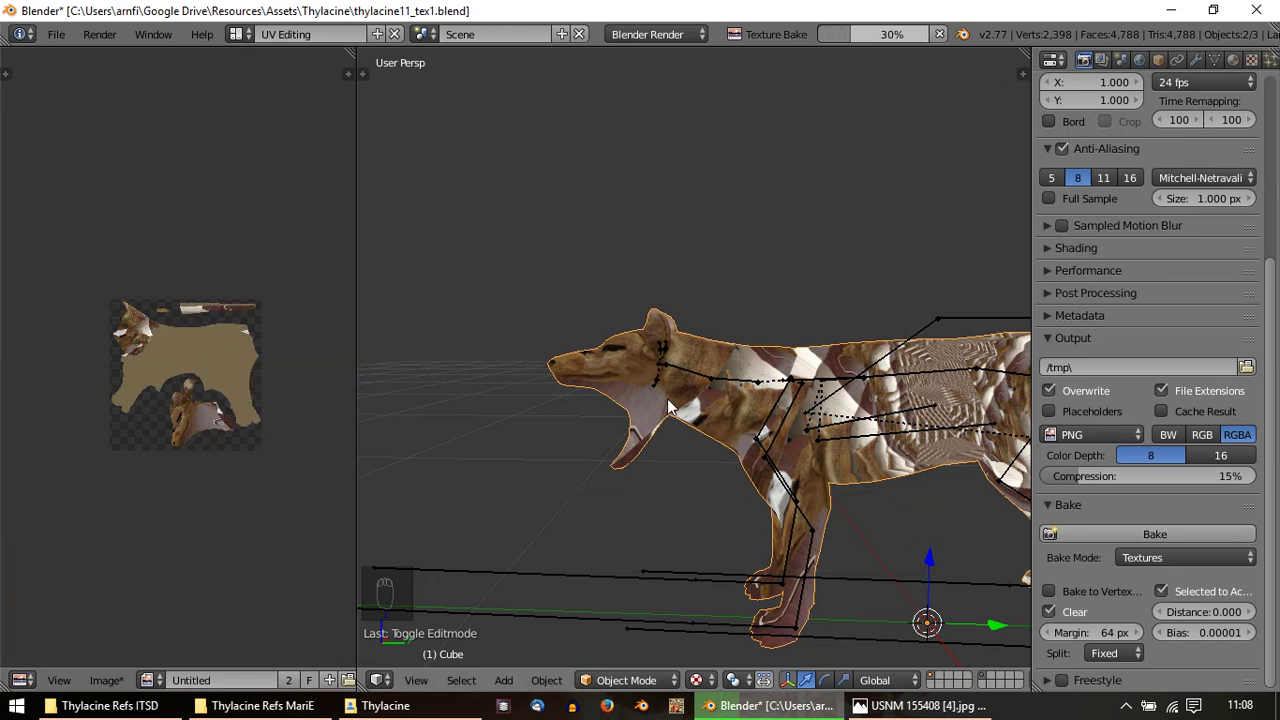
drag(124, 396, 155, 626)
drag(117, 681, 200, 535)
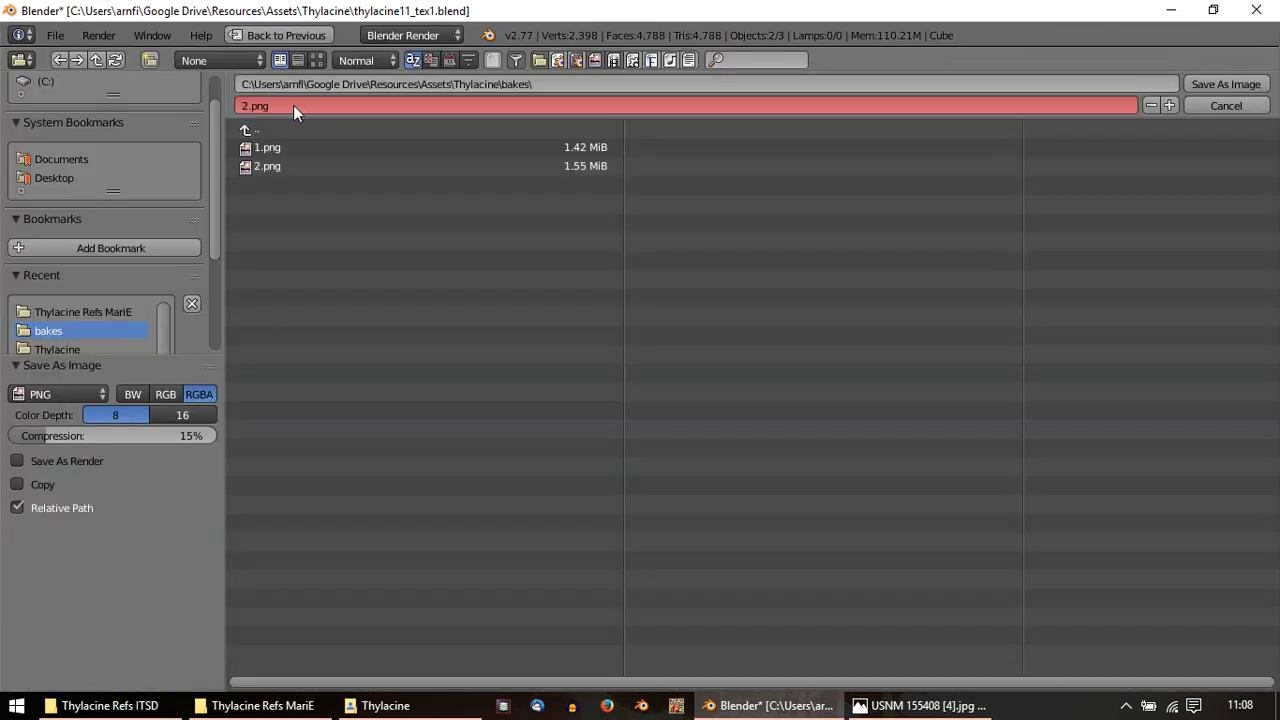
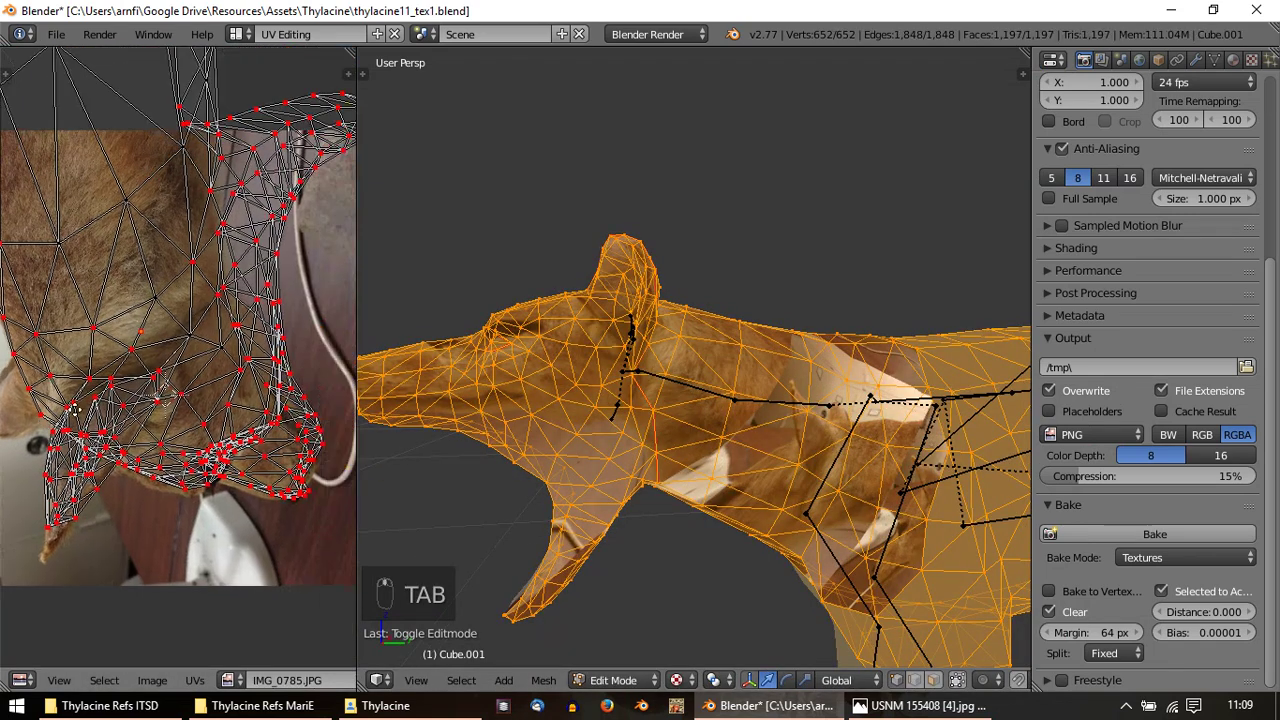
Move the neck and foreleg UV vertices onto the matching fur in the reference photo
drag(200, 232, 203, 209)
key(o)
key(g)
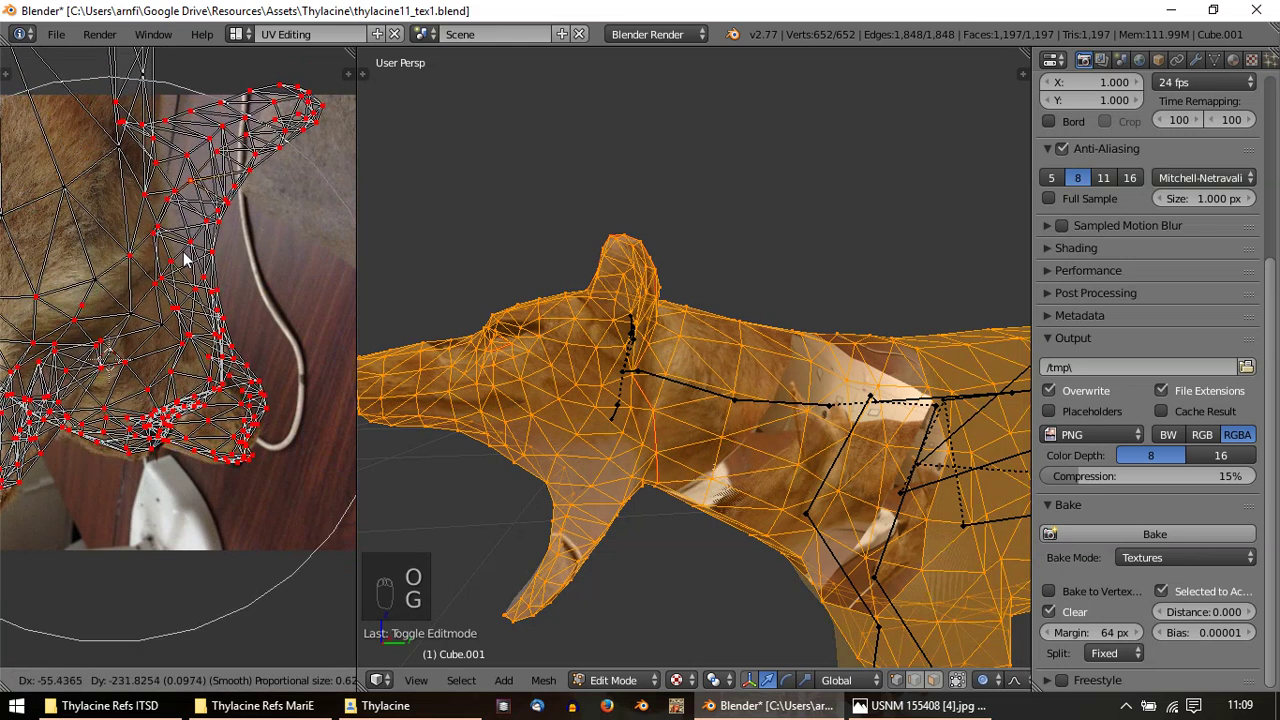
drag(214, 299, 207, 303)
drag(196, 184, 182, 211)
drag(190, 204, 190, 130)
drag(186, 104, 180, 198)
drag(190, 132, 181, 179)
Reposition the leg UV island on the photo, confirm it and preview the textured head in Object Mode
middle_click(103, 224)
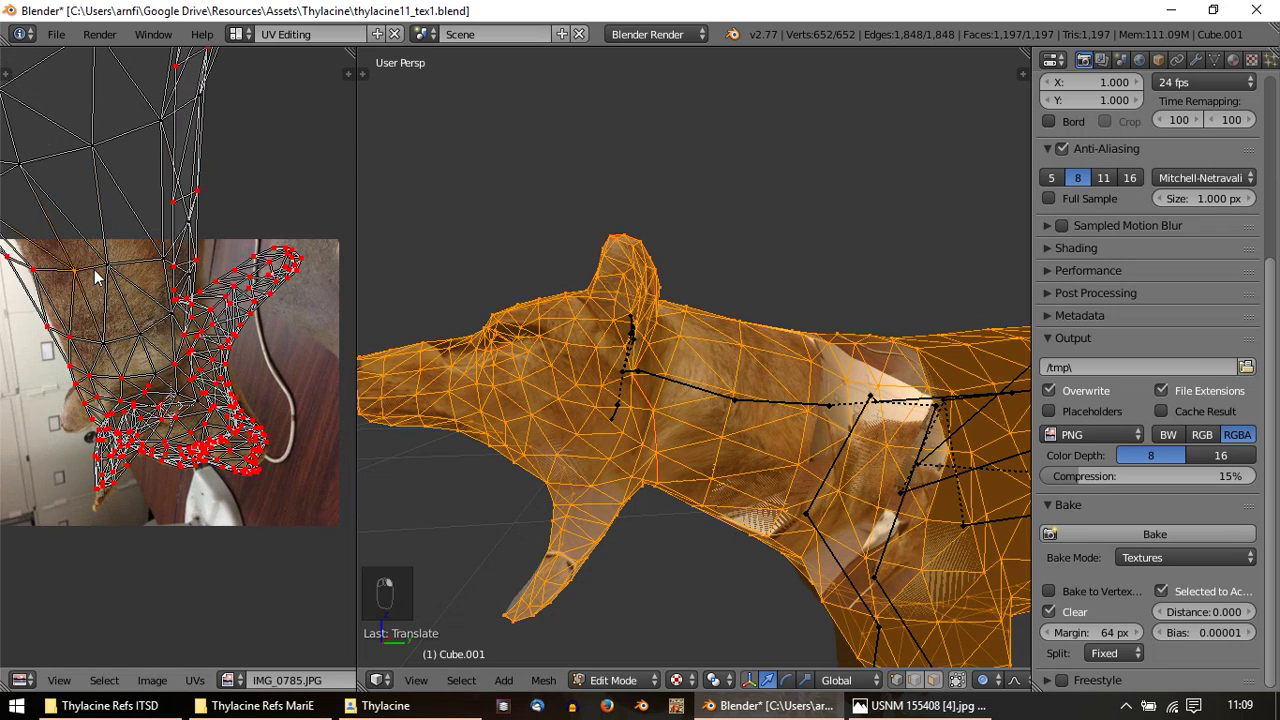
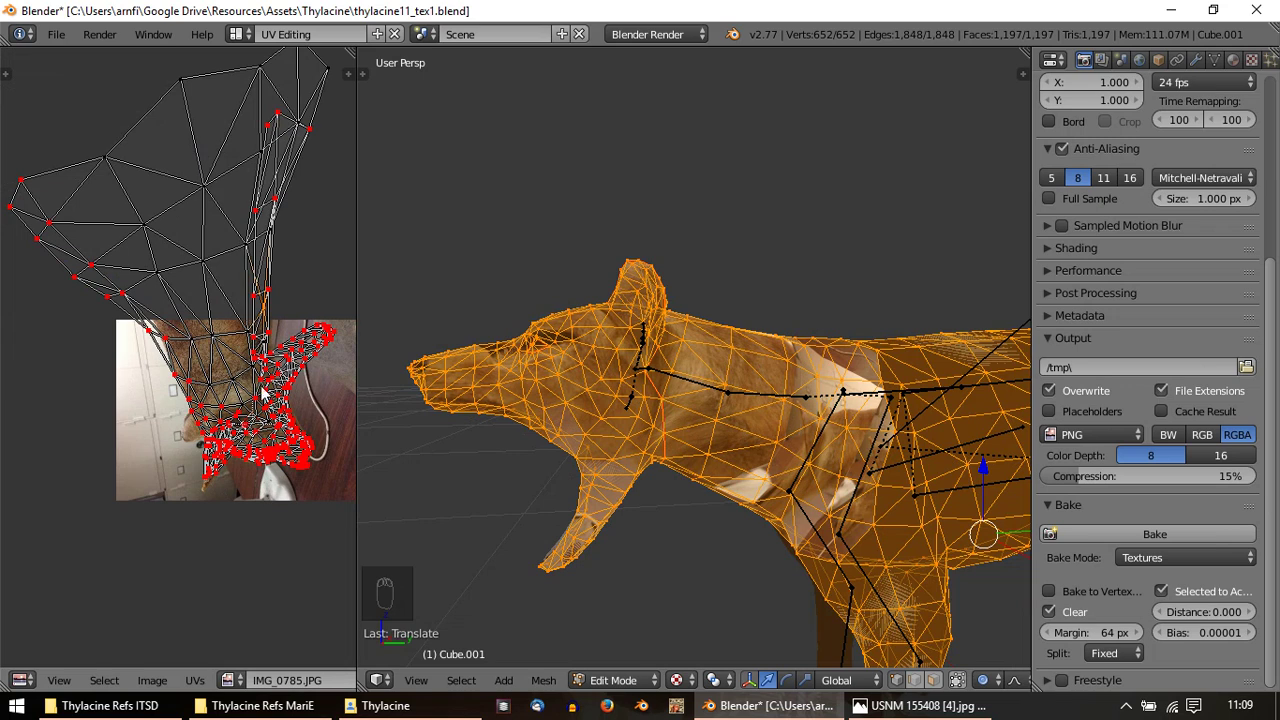
drag(185, 270, 223, 254)
middle_click(223, 254)
drag(227, 88, 742, 533)
click(194, 317)
key(Tab)
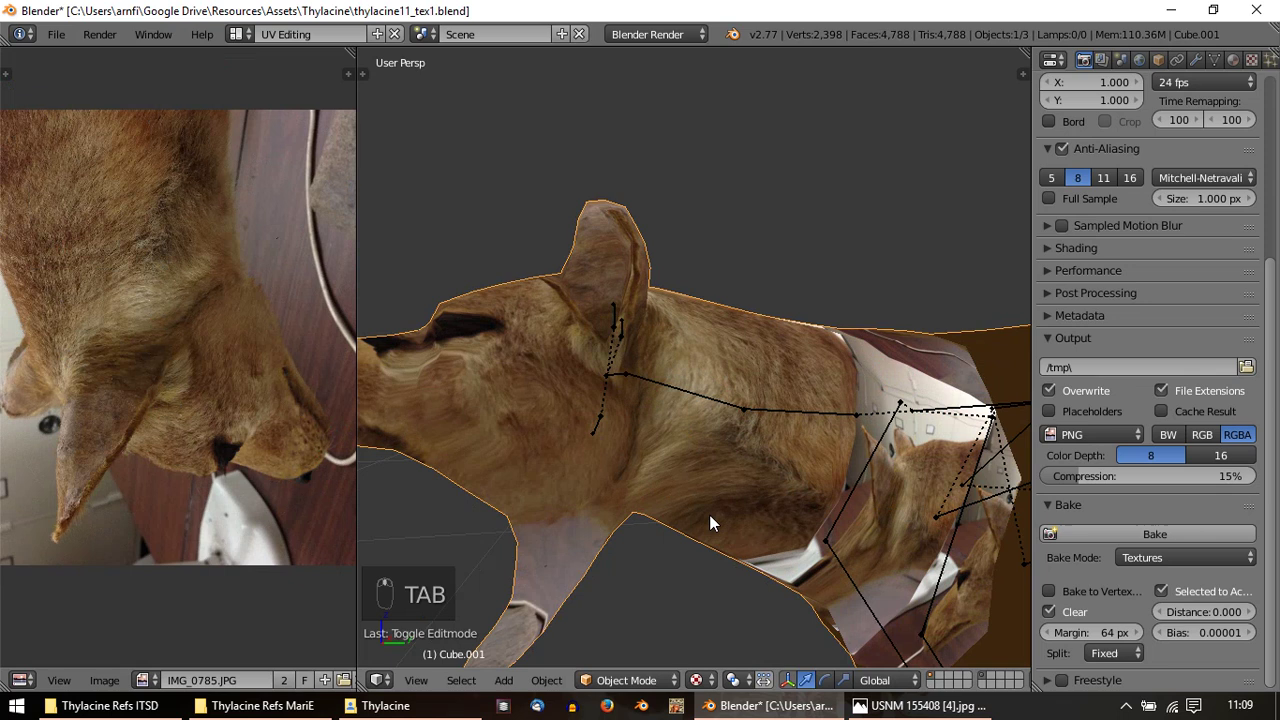
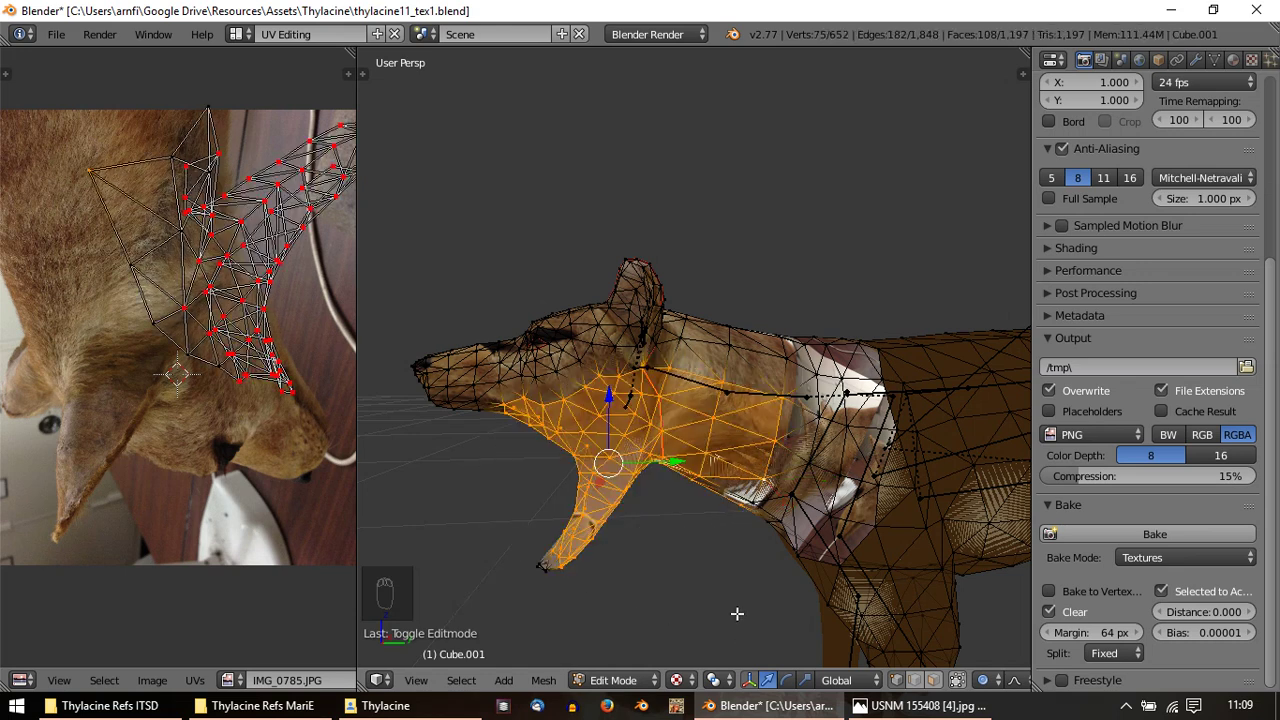
Rotate, scale and grab the throat UVs until their size matches the reference photo
key(u)
key(r)
key(a)
key(a)
key(r)
key(g)
key(s)
key(g)
key(s)
key(r)
key(g)
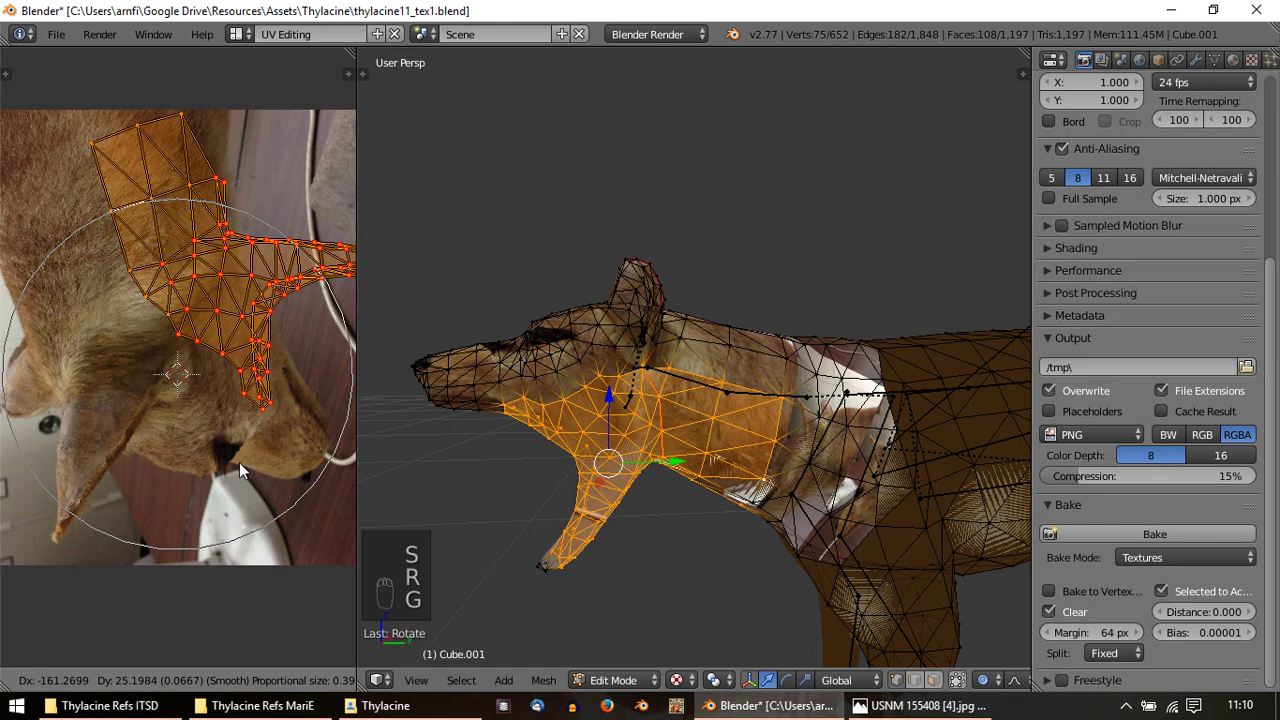
key(r)
key(g)
key(s)
key(r)
drag(314, 463, 702, 397)
Select all throat UV vertices and move them with proportional editing onto the photo
key(Tab)
key(Tab)
key(a)
key(a)
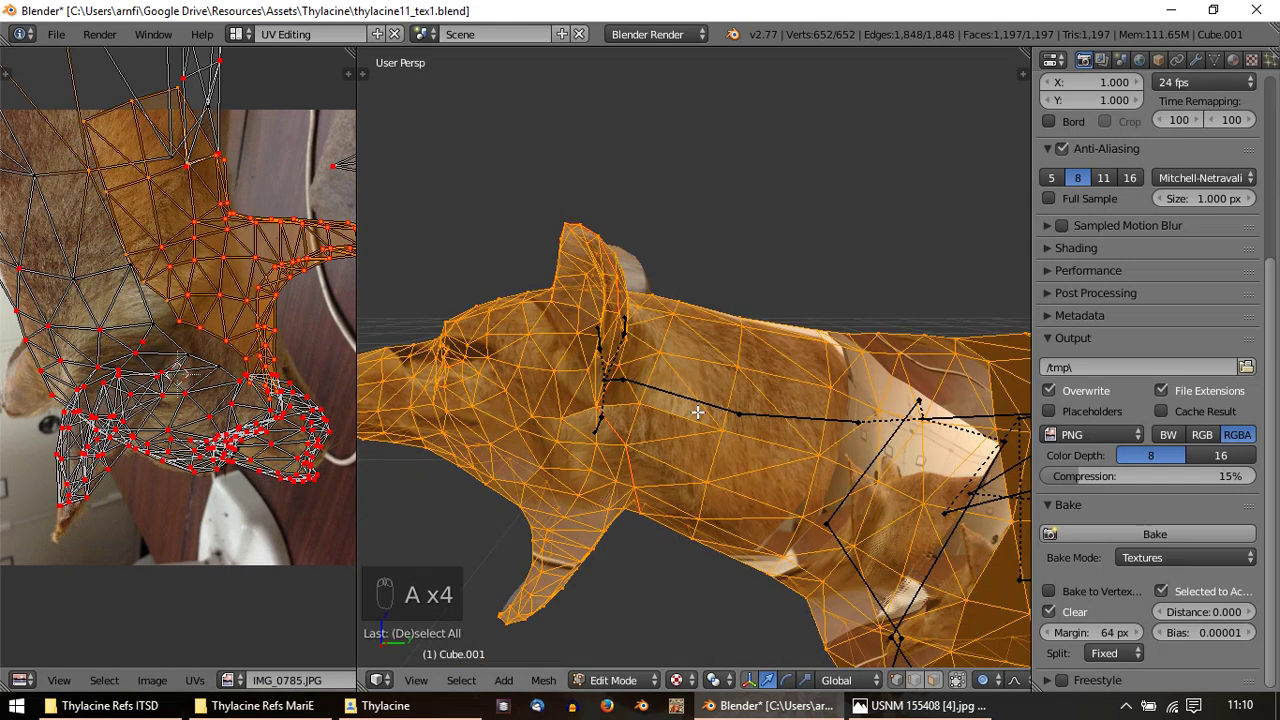
drag(240, 312, 240, 312)
key(ctrl+l)
key(g)
key(o)
key(g)
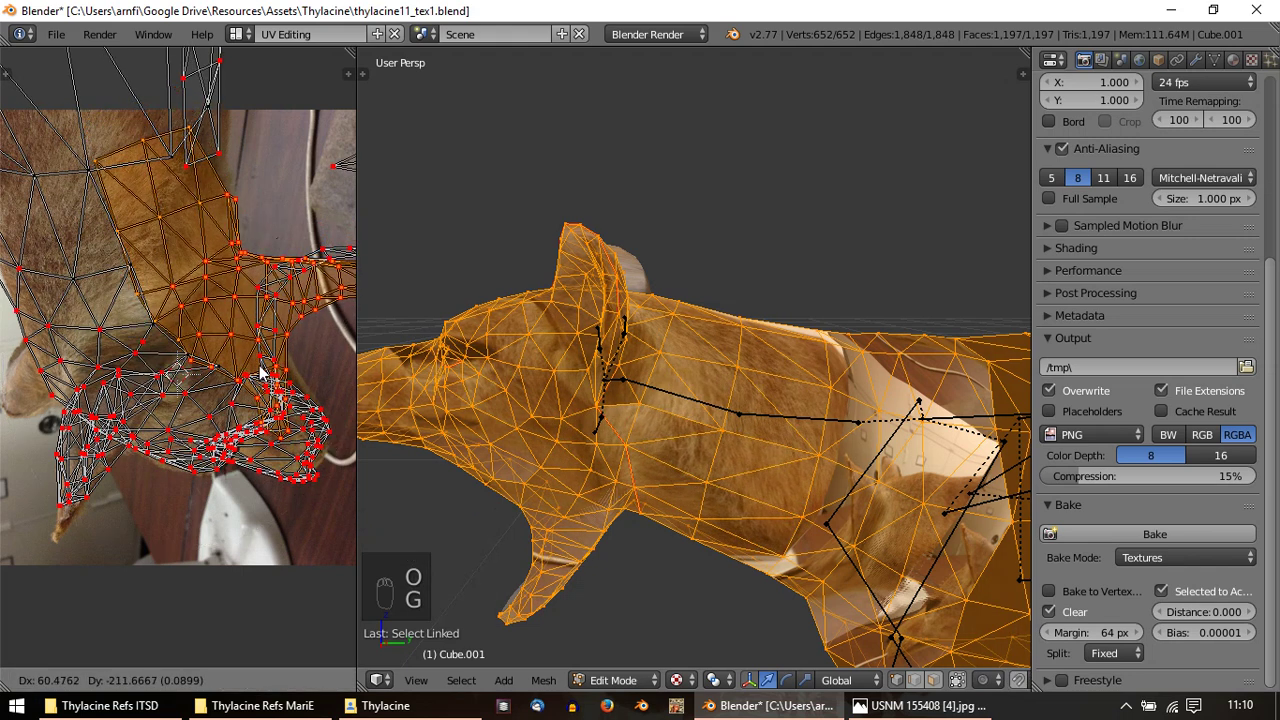
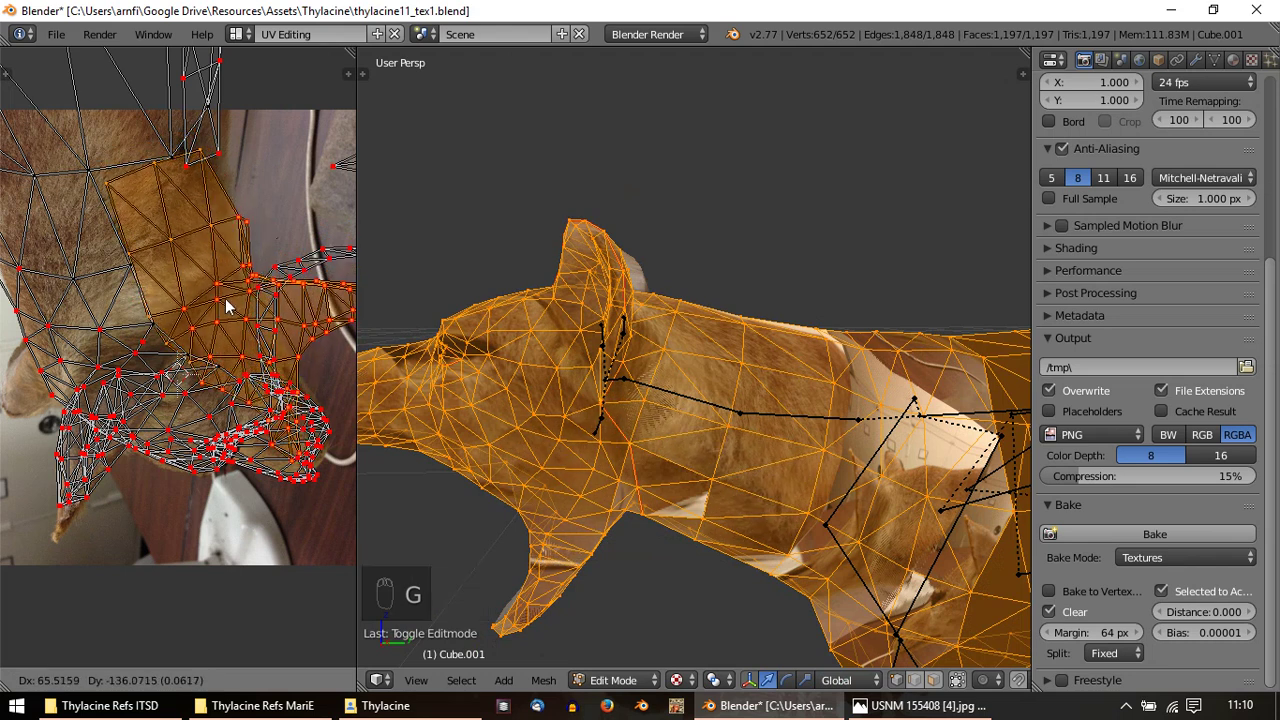
key(u)
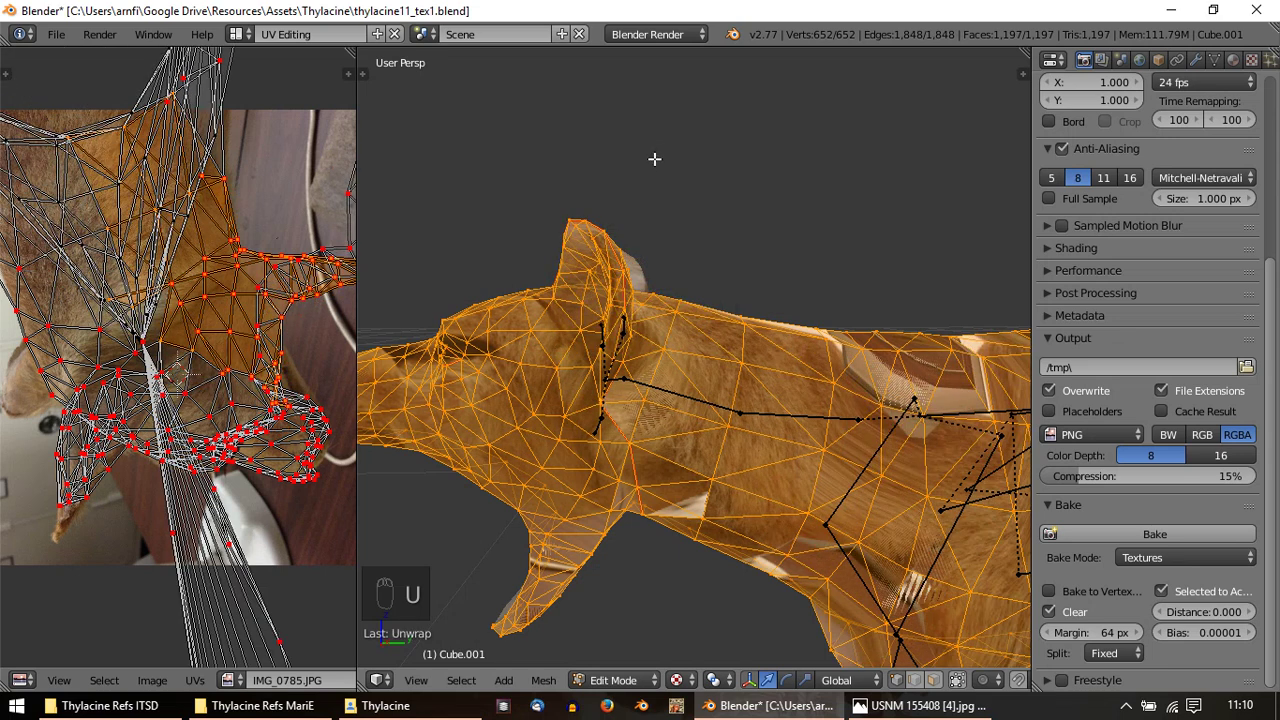
Drag the chest UVs down over the photo, undoing misplacements, and confirm their position
drag(214, 372, 219, 388)
key(ctrl+z)
drag(272, 478, 256, 577)
drag(260, 441, 256, 577)
key(alt+p)
key(u)
key(ctrl+z)
drag(154, 363, 123, 280)
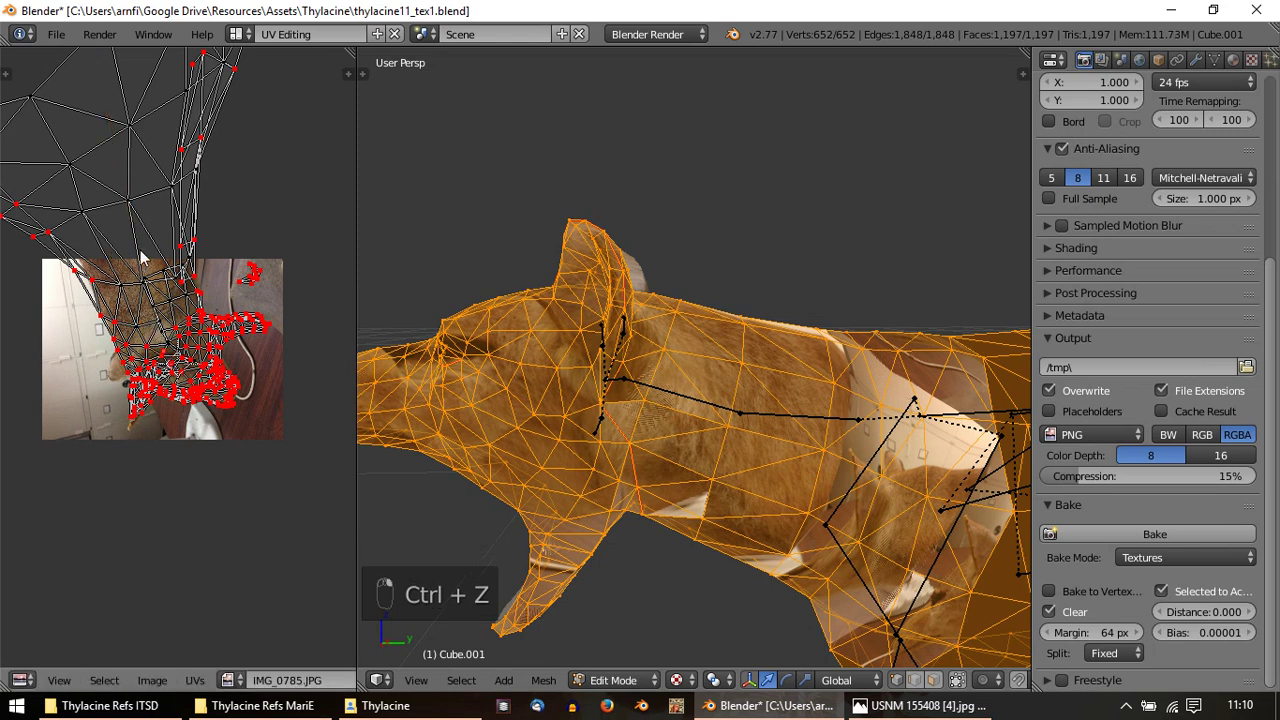
click(240, 527)
key(g)
key(alt+p)
key(u)
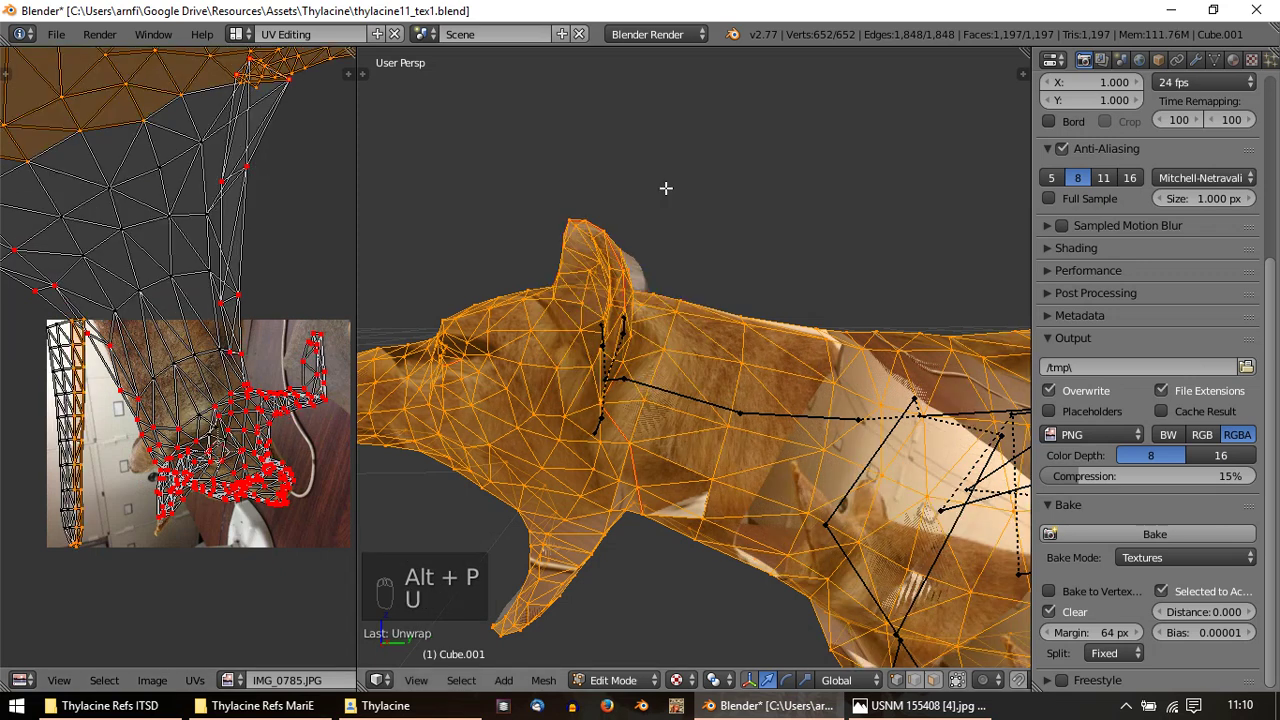
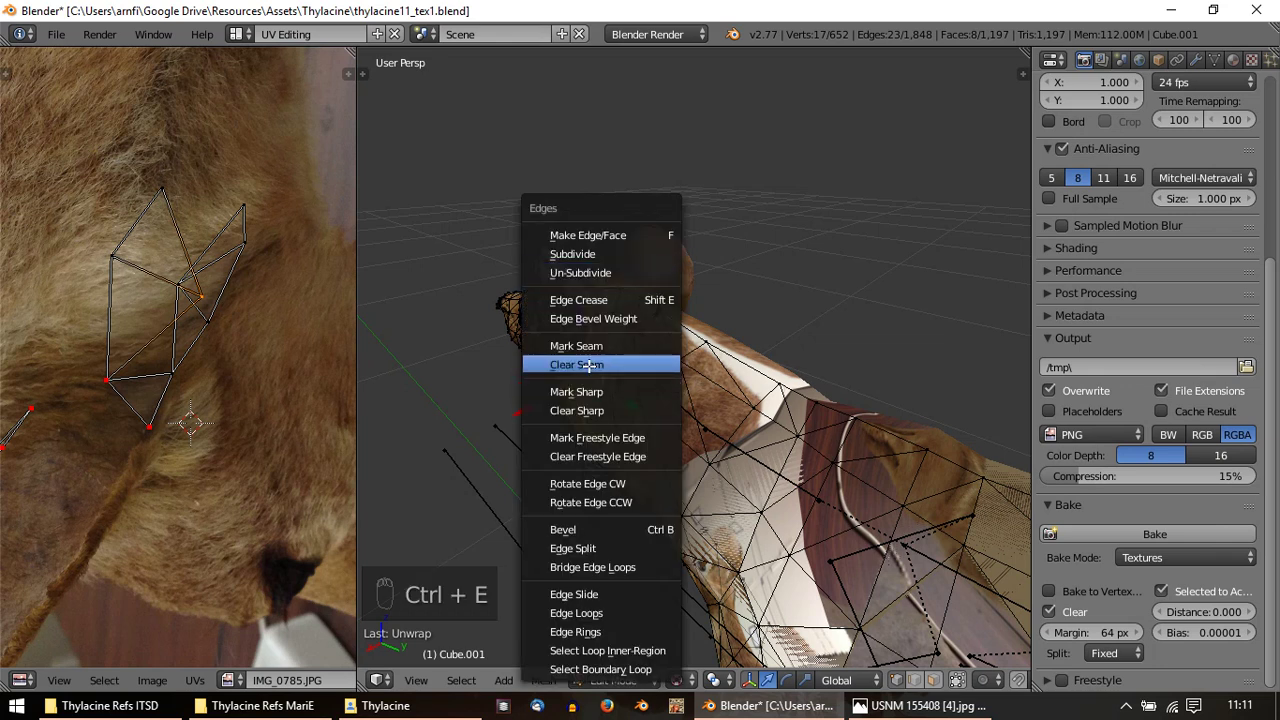
Clear the seam on the head edges, re-unwrap the whole mesh and preview the fur texture out of Edit Mode
key(a)
key(a)
key(u)
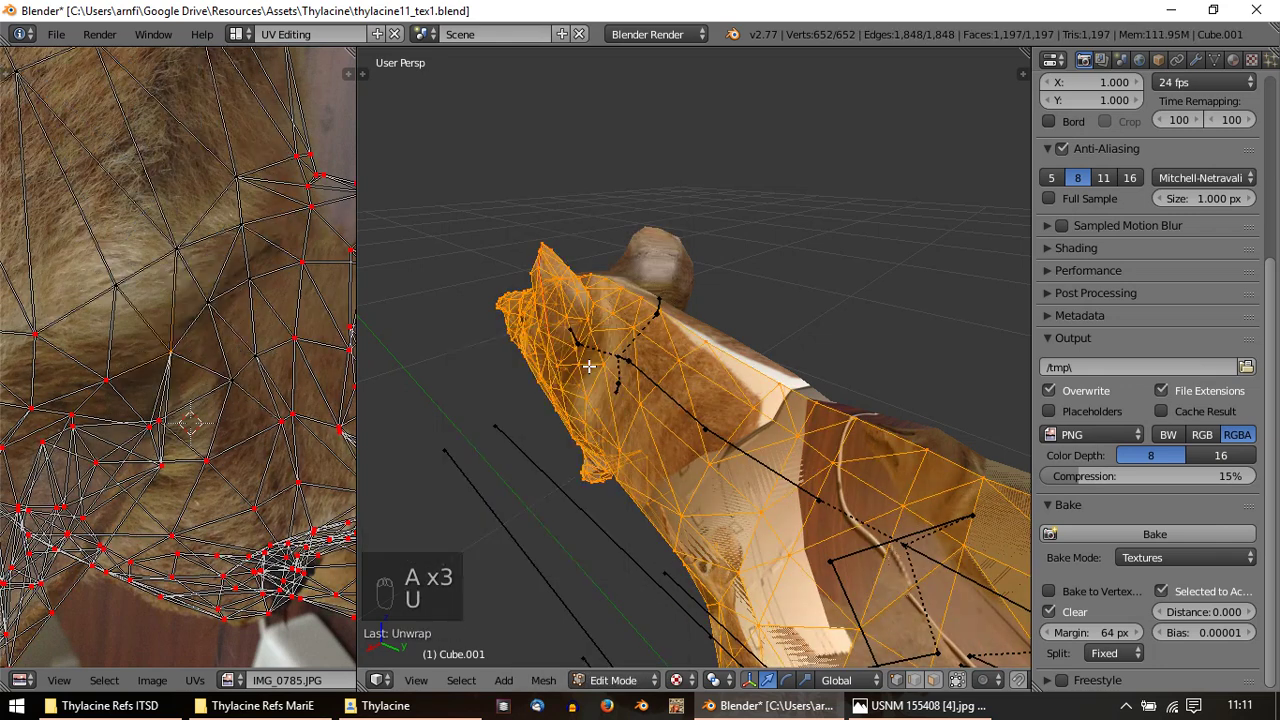
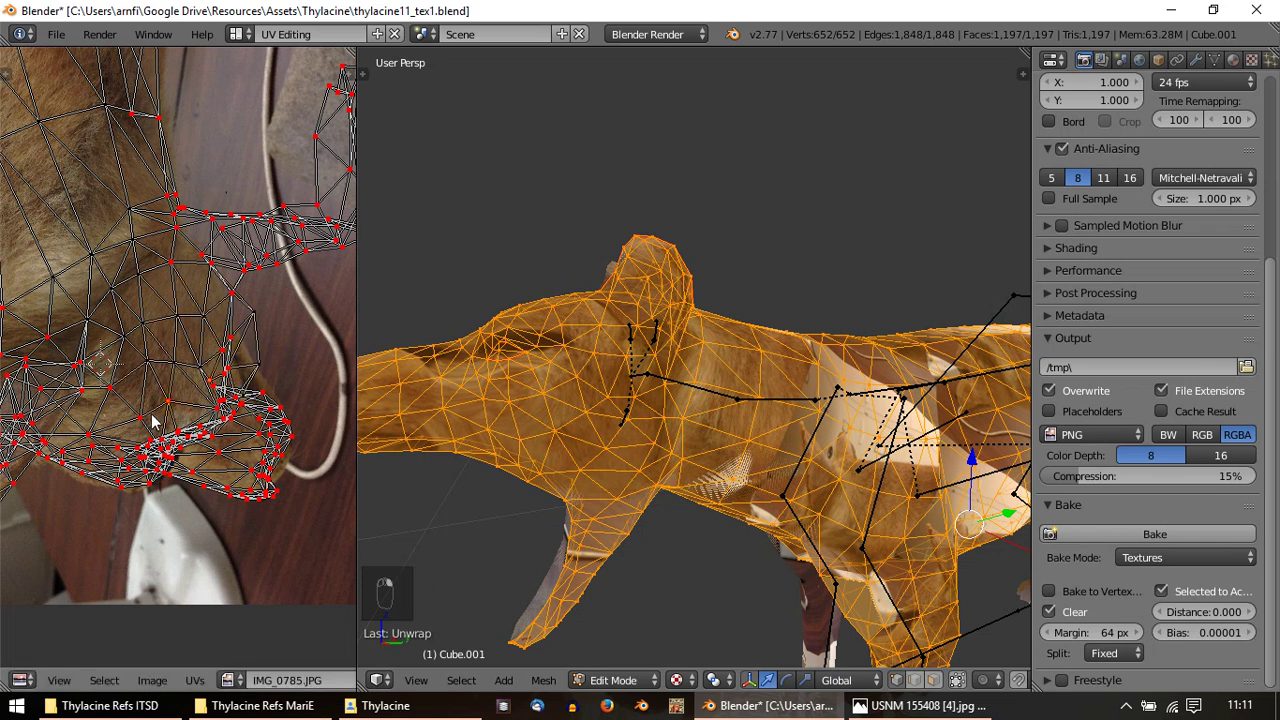
key(alt+p)
key(u)
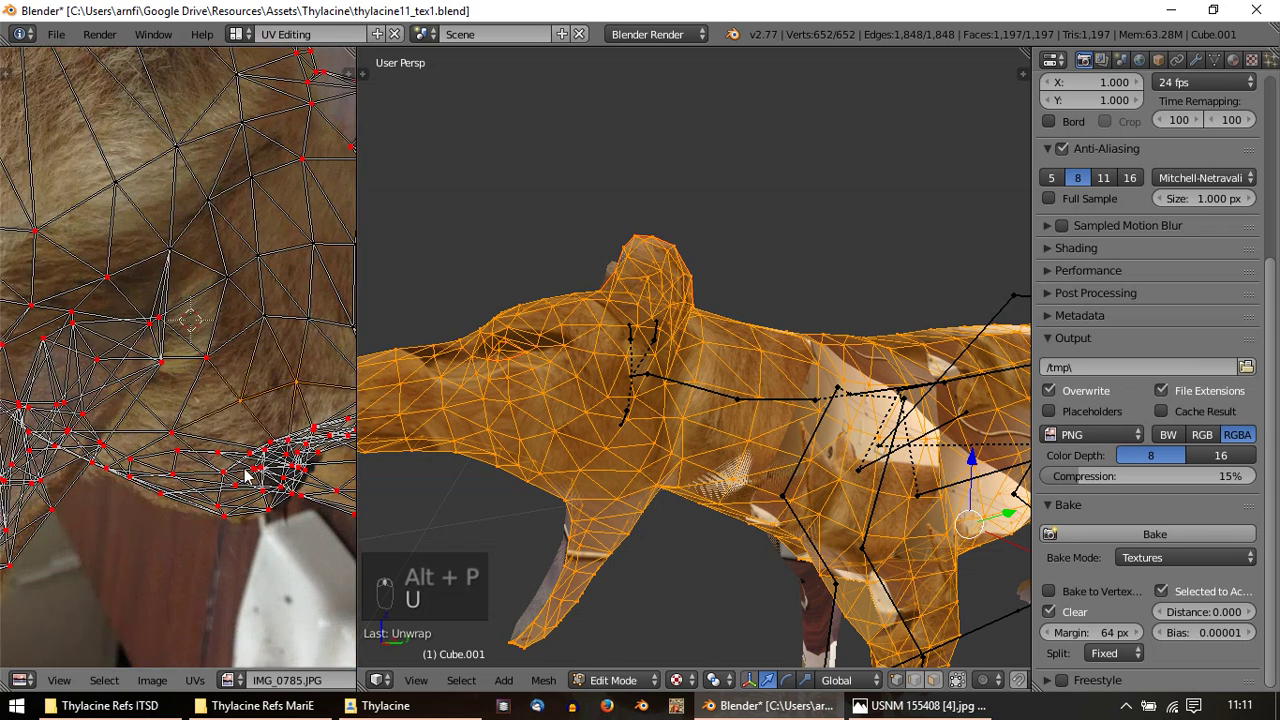
key(Tab)
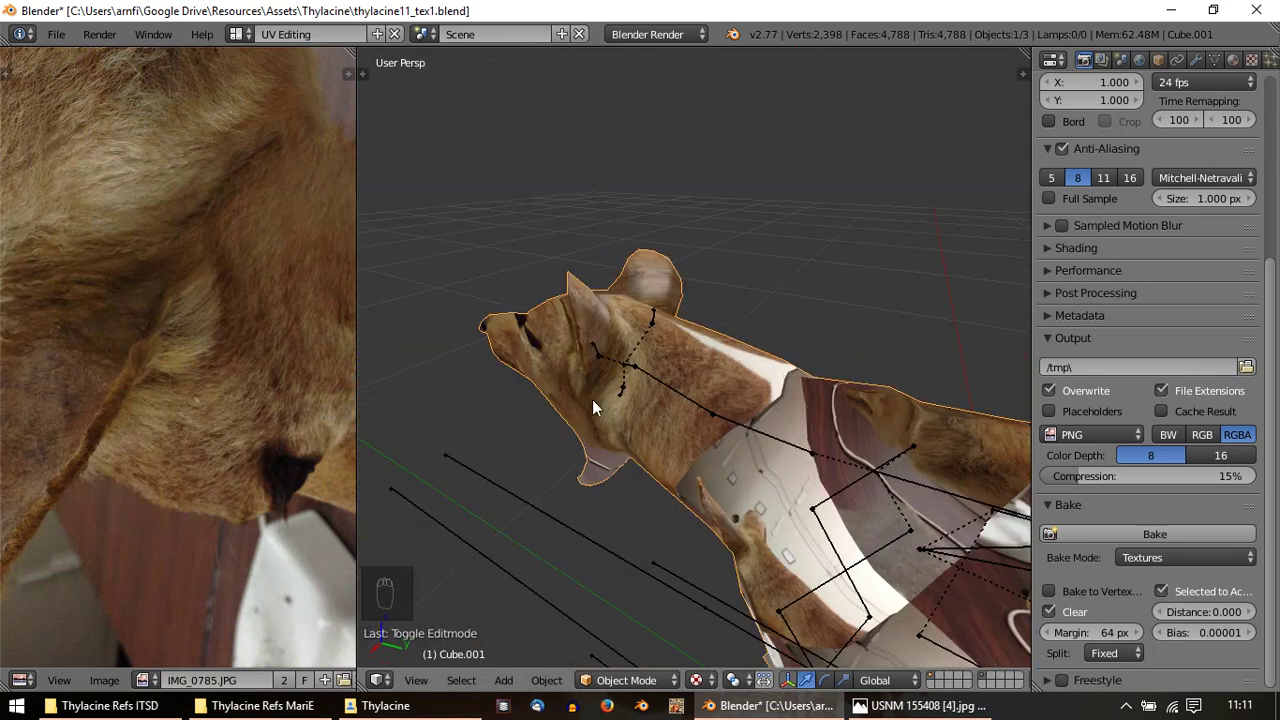
Return to mesh editing, orbit to the head and pick a head UV vertex to move
key(g)
key(Tab)
middle_click(314, 291)
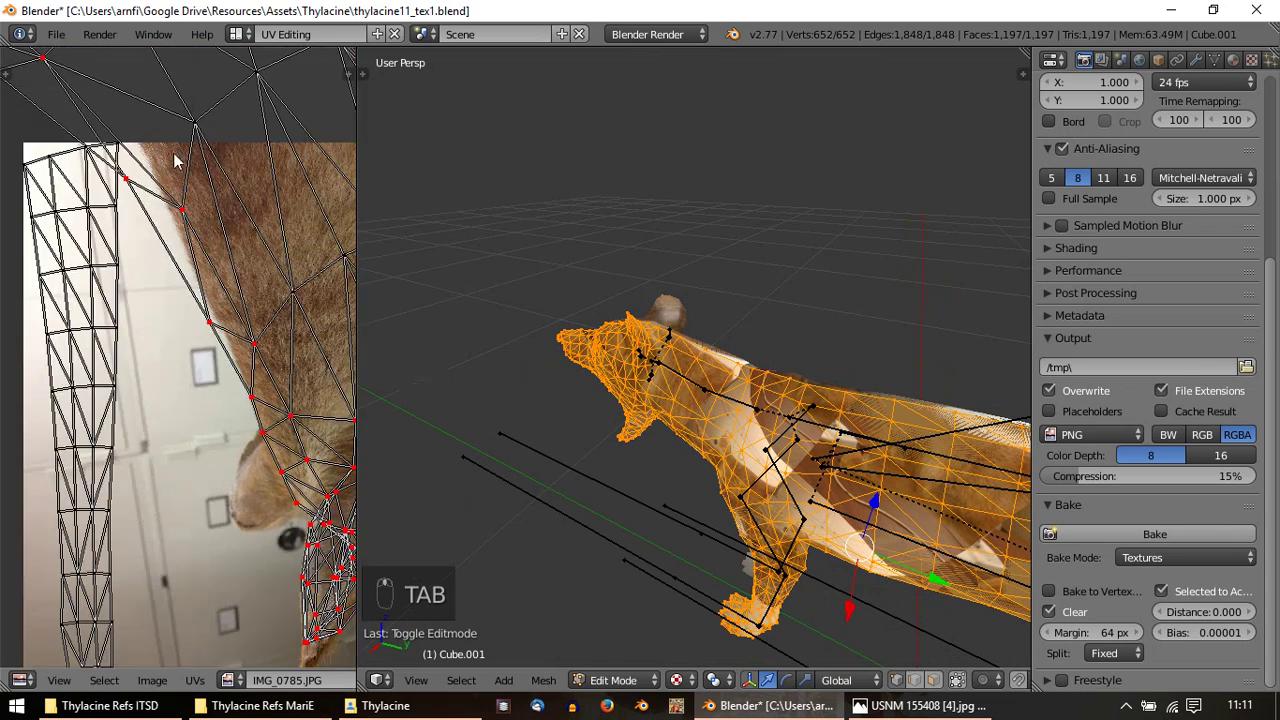
click(187, 195)
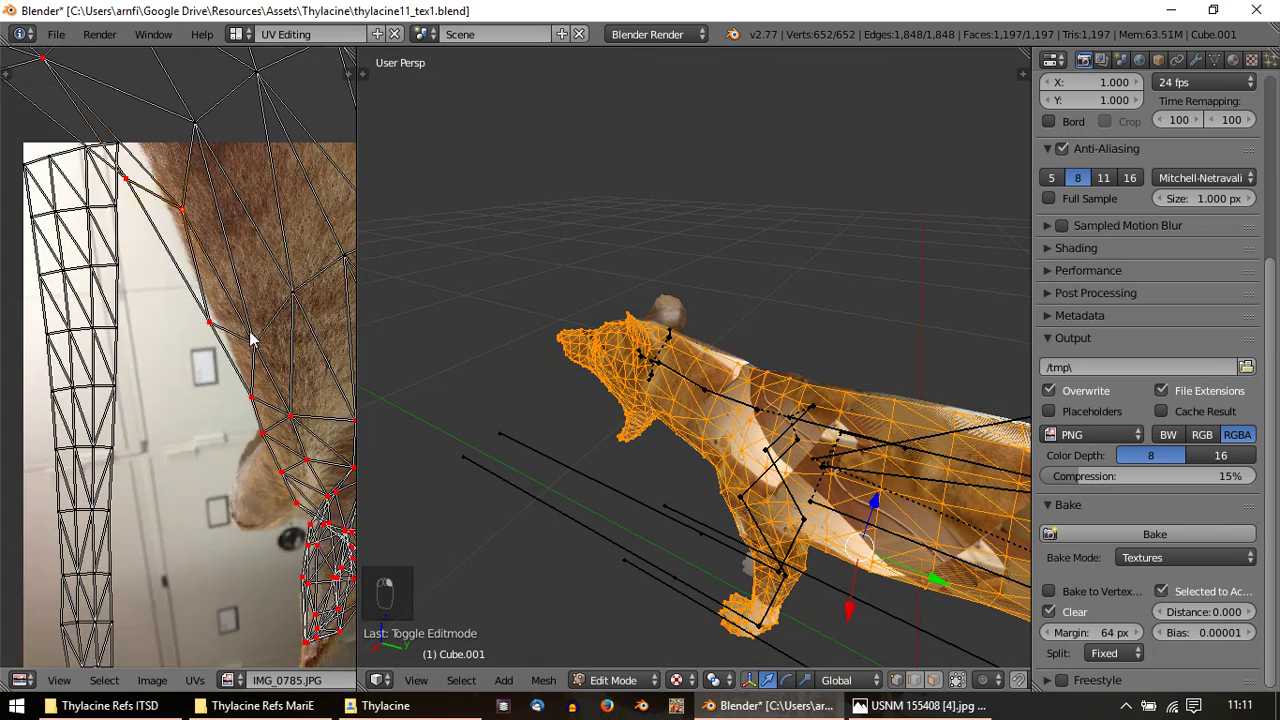
key(alt+p)
right_click(285, 413)
Pull individual head UV vertices onto the fur edge of the photo and confirm the moves
drag(170, 189, 176, 217)
middle_click(57, 104)
drag(115, 186, 231, 395)
key(g)
right_click(214, 342)
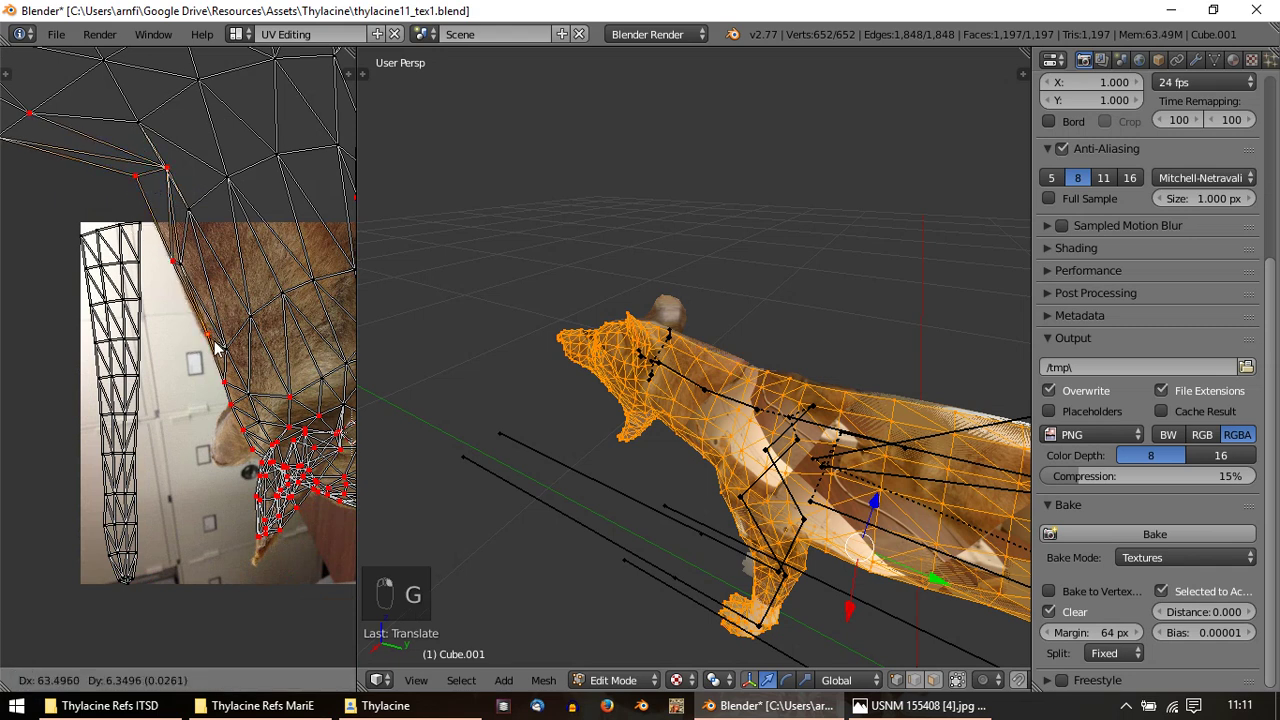
key(u)
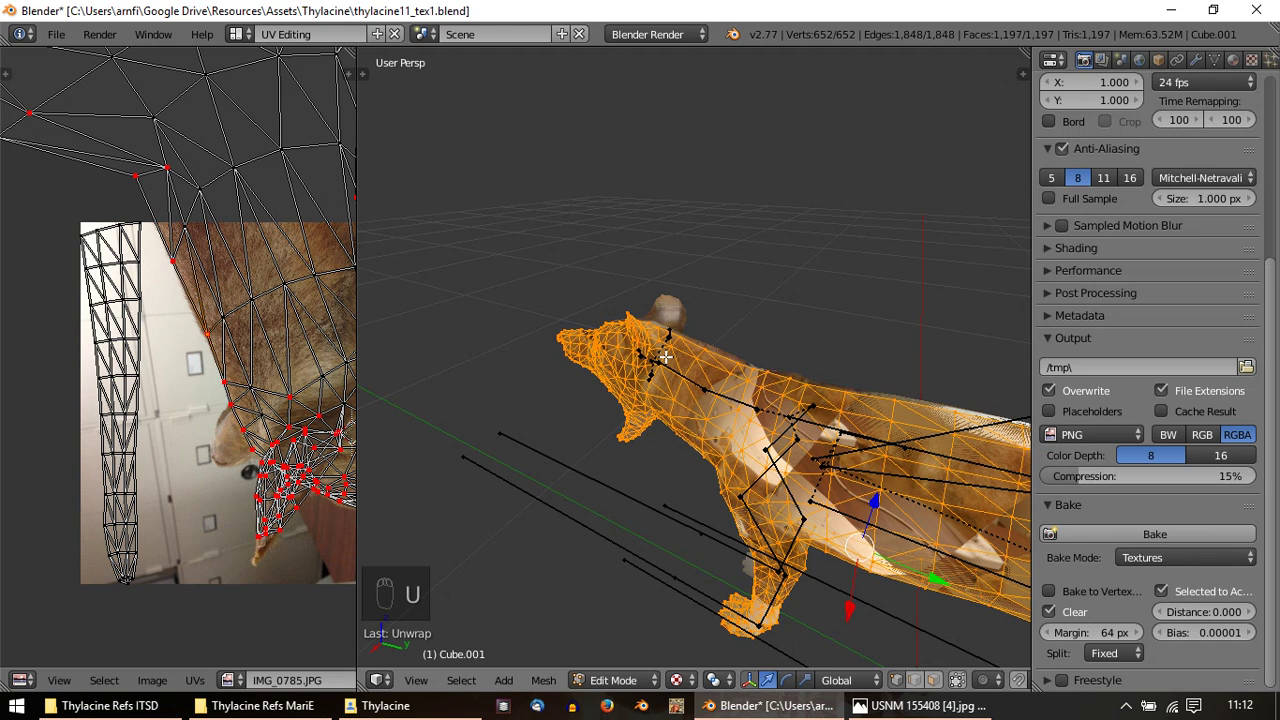
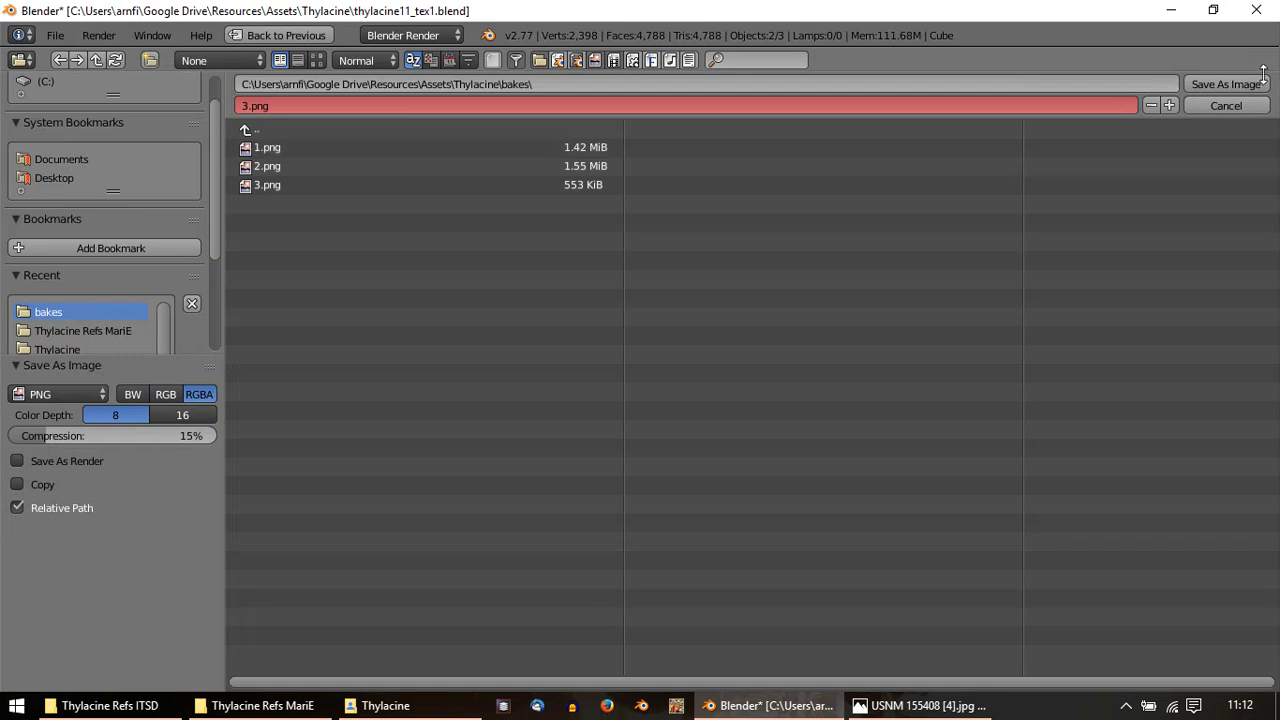
Save the finished texture bake as 3.png in the bakes folder
drag(1251, 88, 751, 270)
drag(674, 423, 692, 499)
key(g)
key(Tab)
key(Tab)
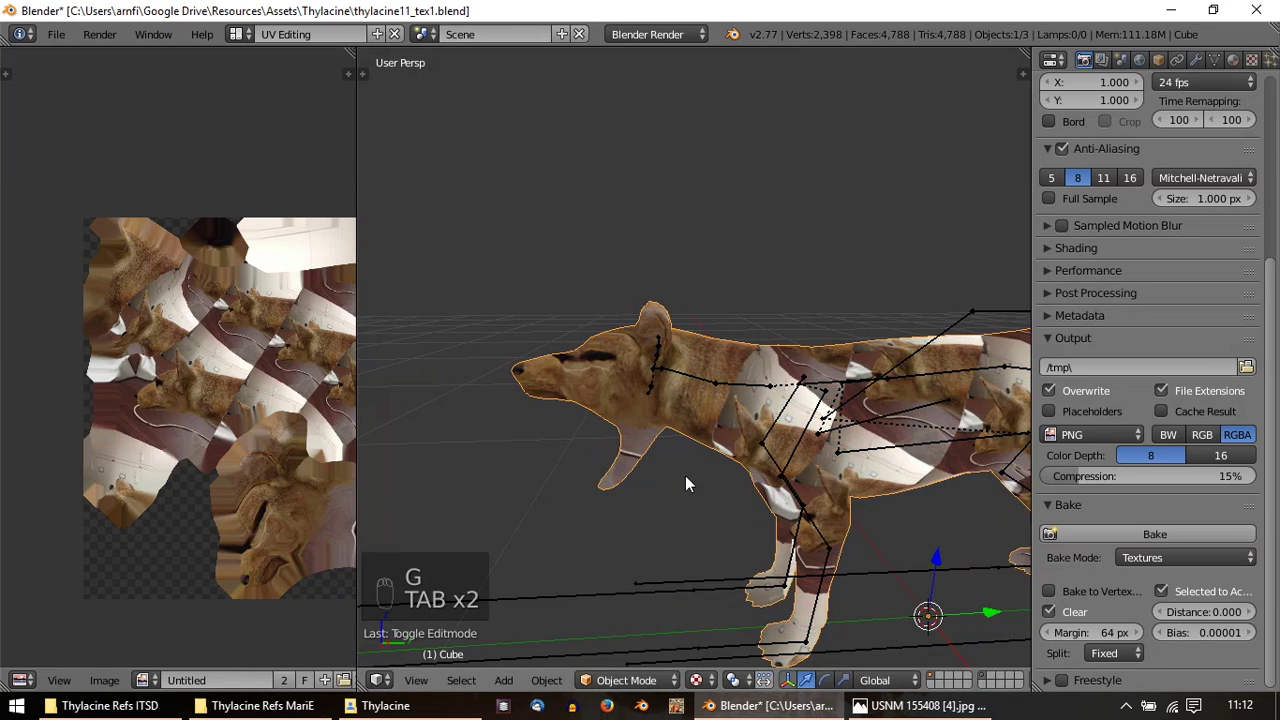
Hide the finished parts, edit the body mesh and unwrap its faces over the striped side-view photo
key(h)
key(Tab)
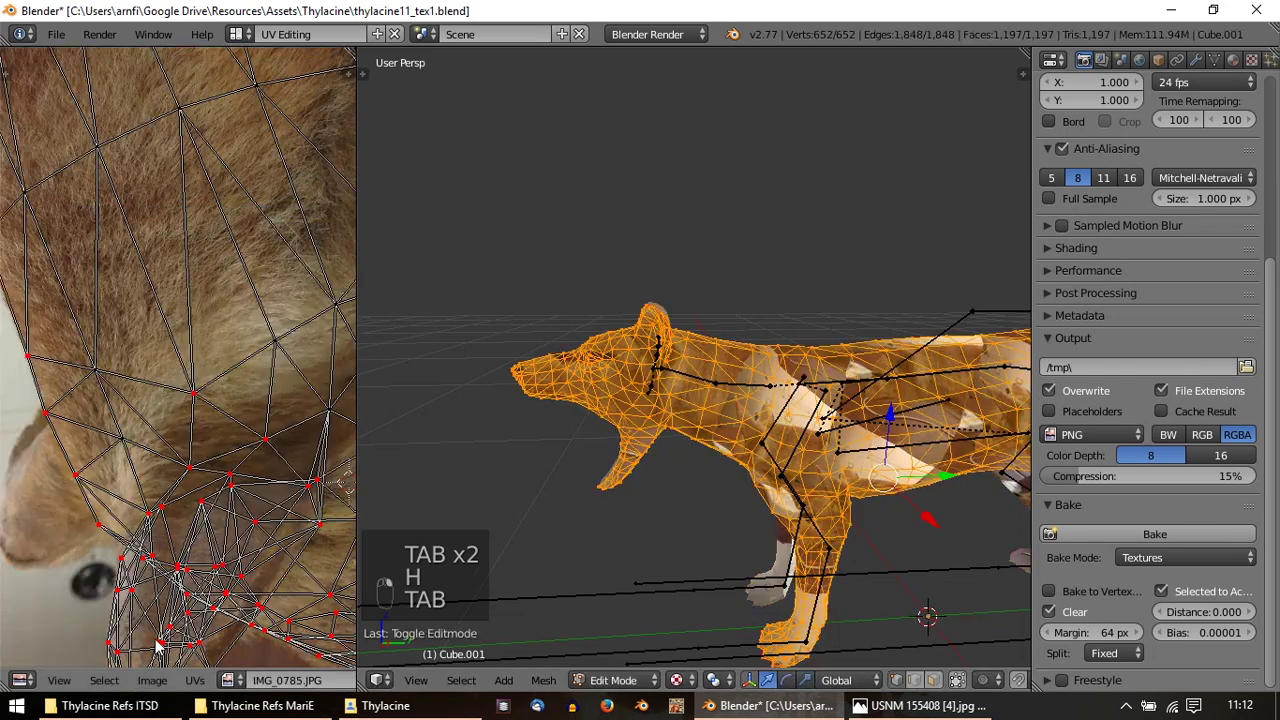
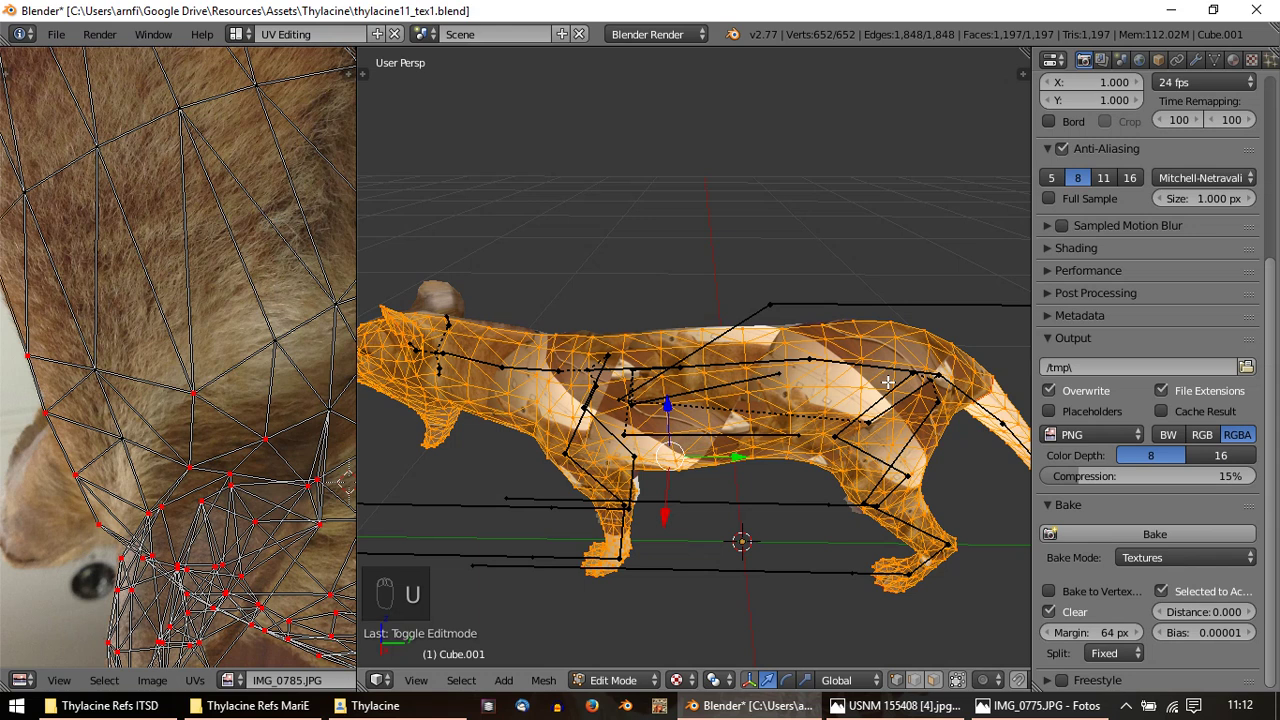
key(u)
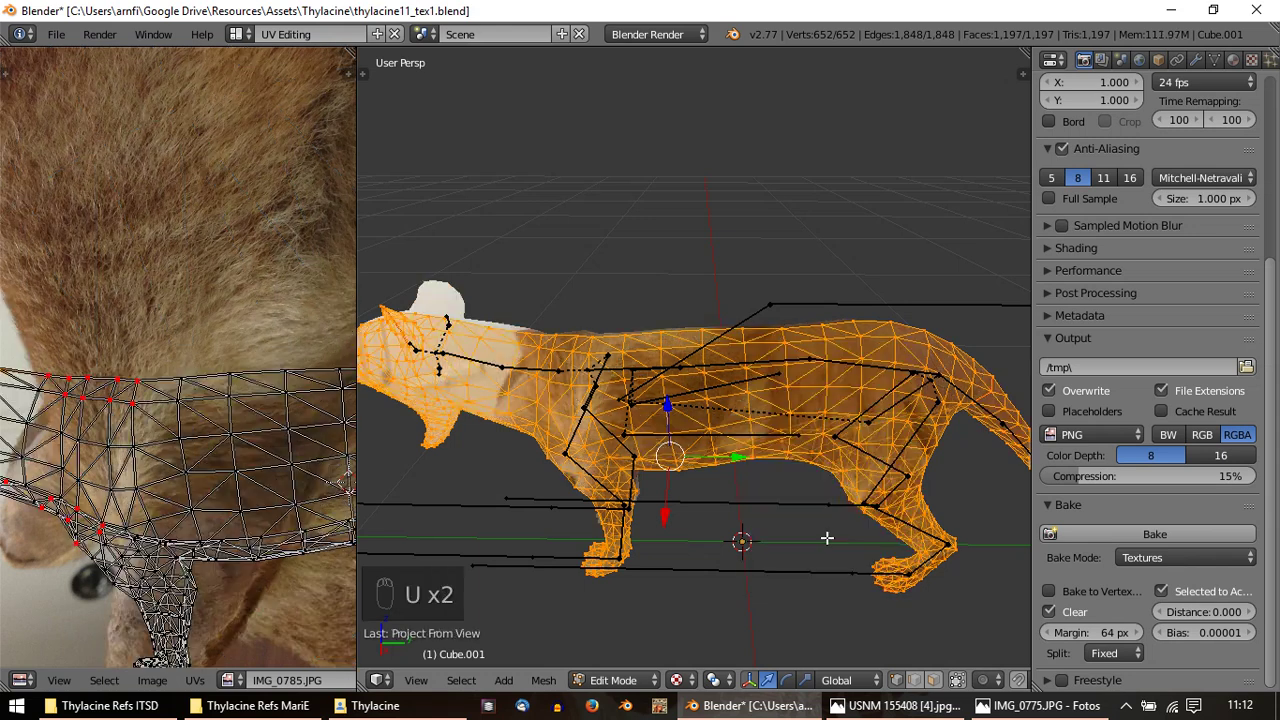
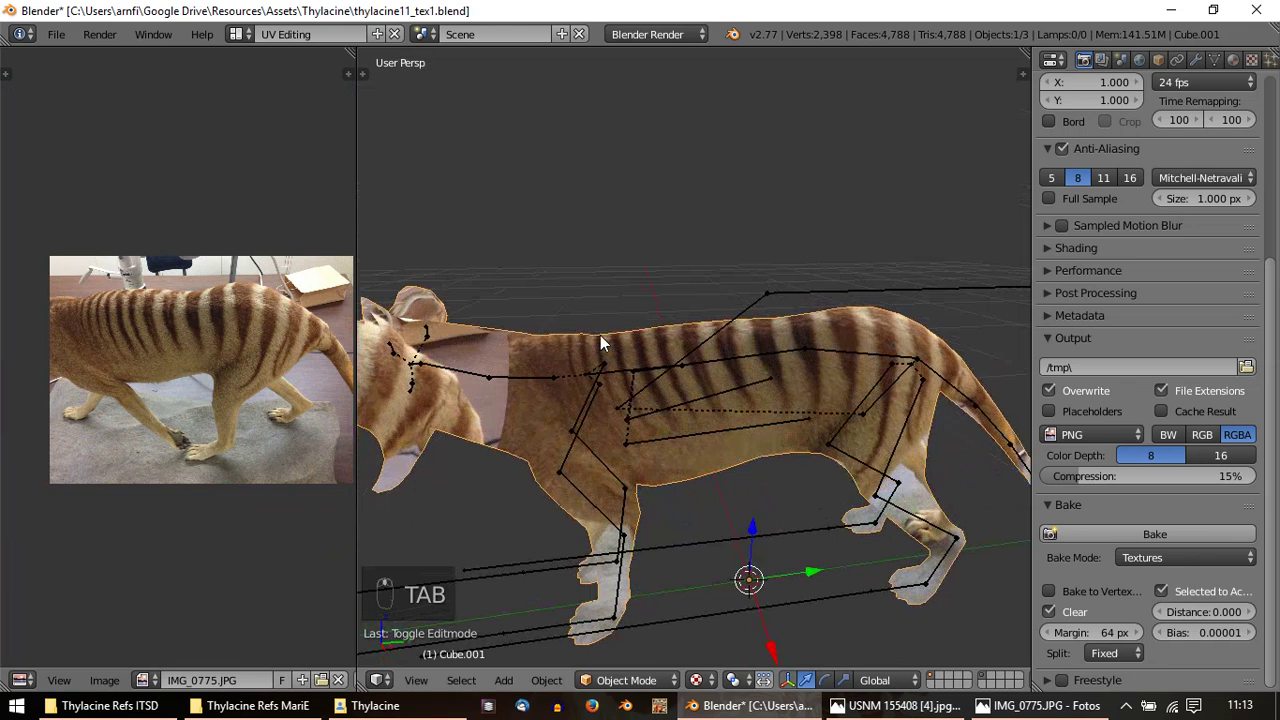
Scale and grab the body UV mesh as a whole, with proportional editing, over the striped photo
key(Tab)
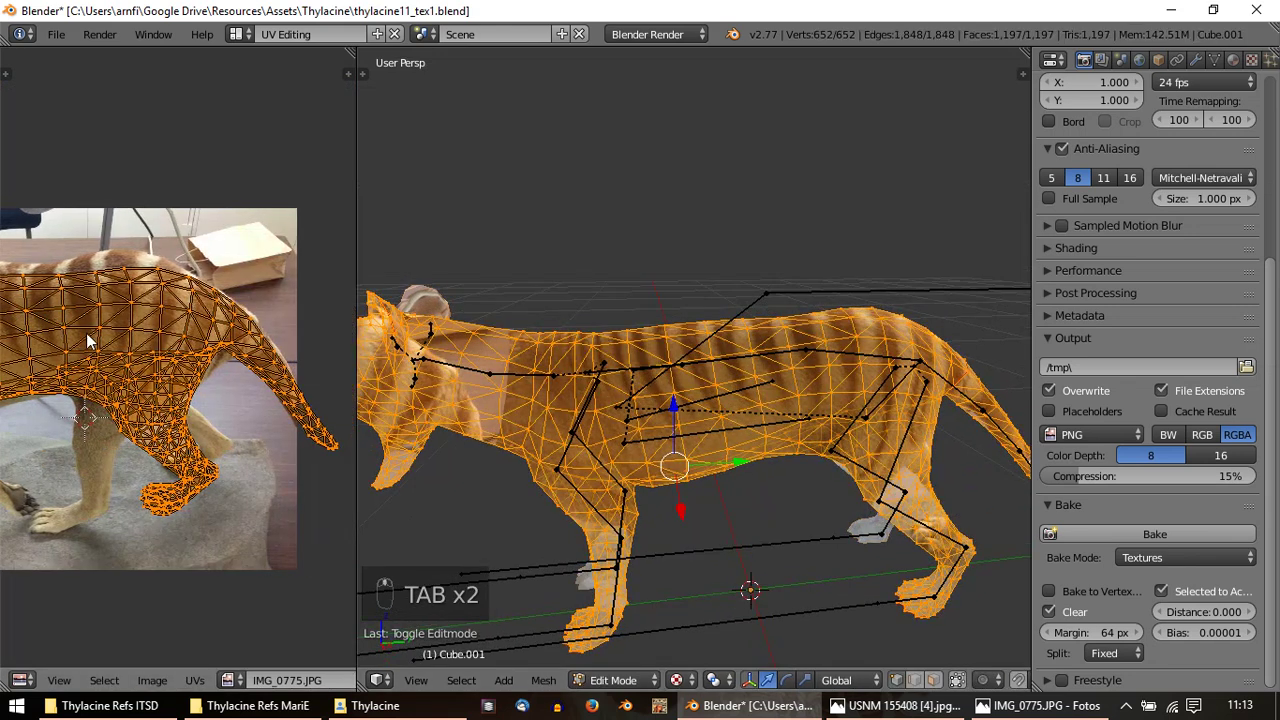
key(s)
key(g)
drag(312, 479, 318, 520)
drag(338, 413, 309, 526)
key(g)
key(o)
key(g)
Shift individual body UV vertices onto the photo's stripes and preview the striped flank on the model
right_click(316, 503)
key(g)
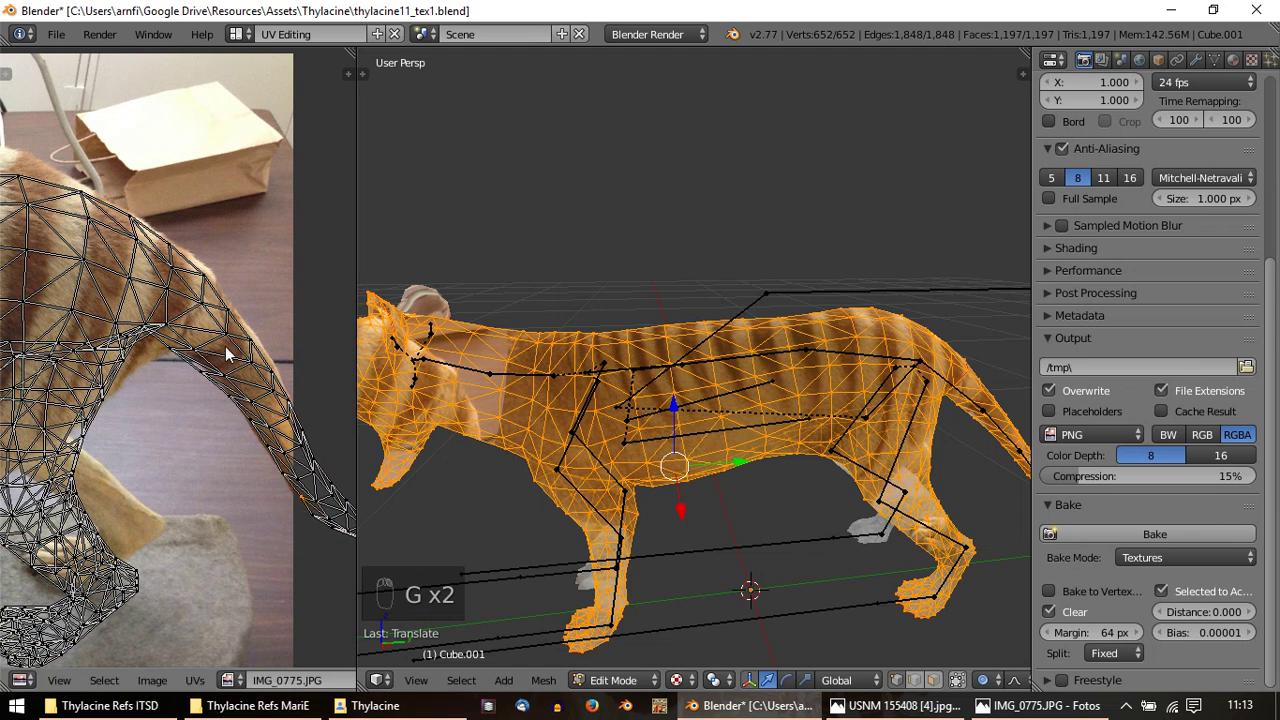
key(g)
right_click(201, 373)
key(g)
middle_click(156, 359)
key(g)
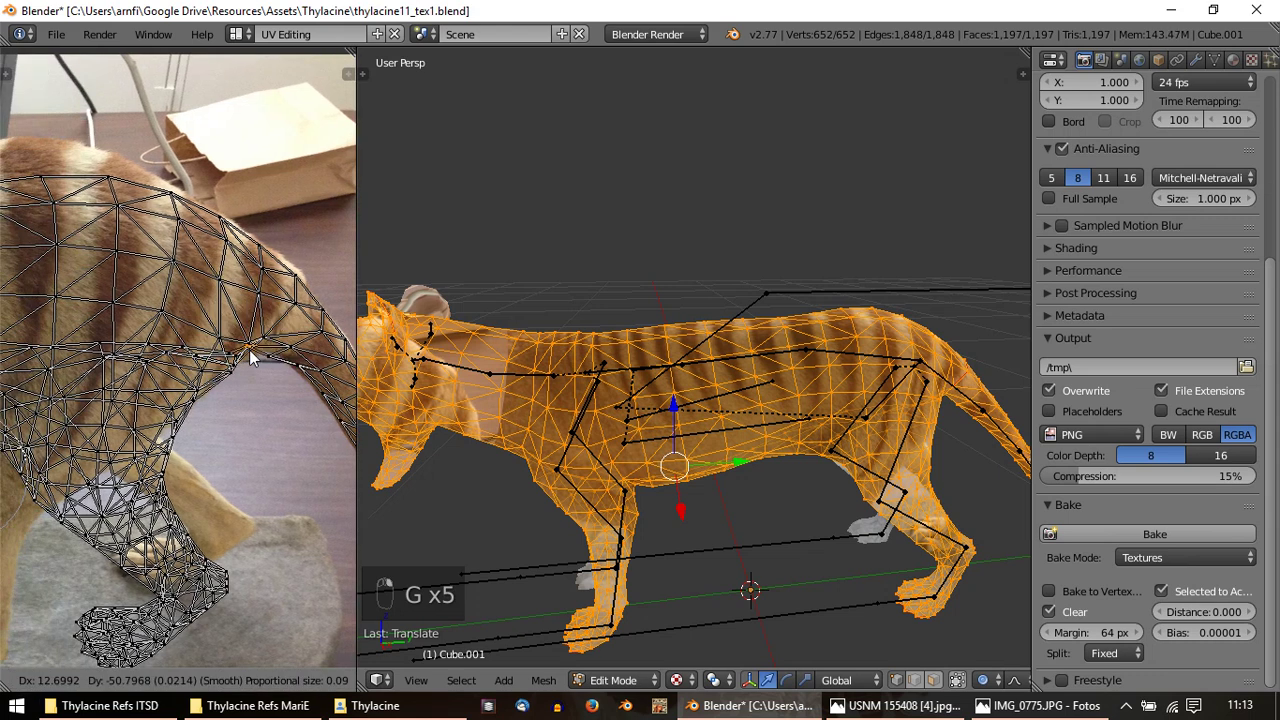
middle_click(314, 360)
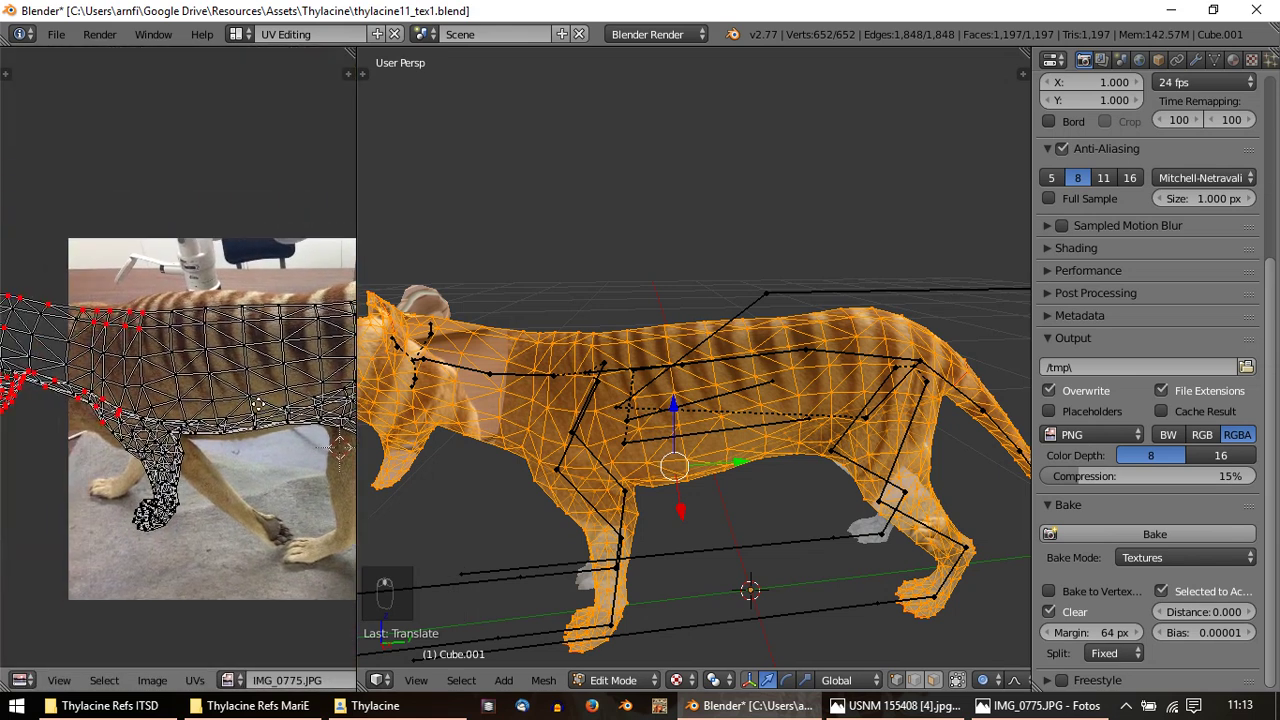
drag(117, 381, 114, 385)
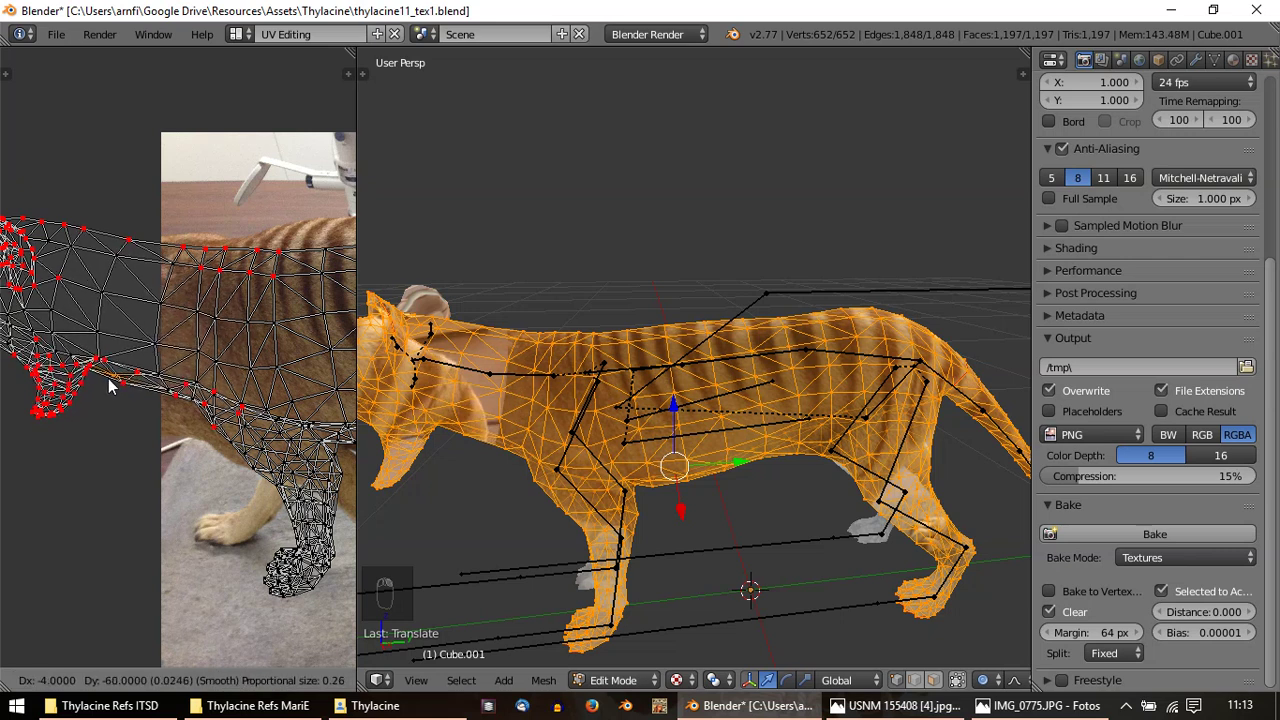
drag(191, 404, 242, 258)
key(g)
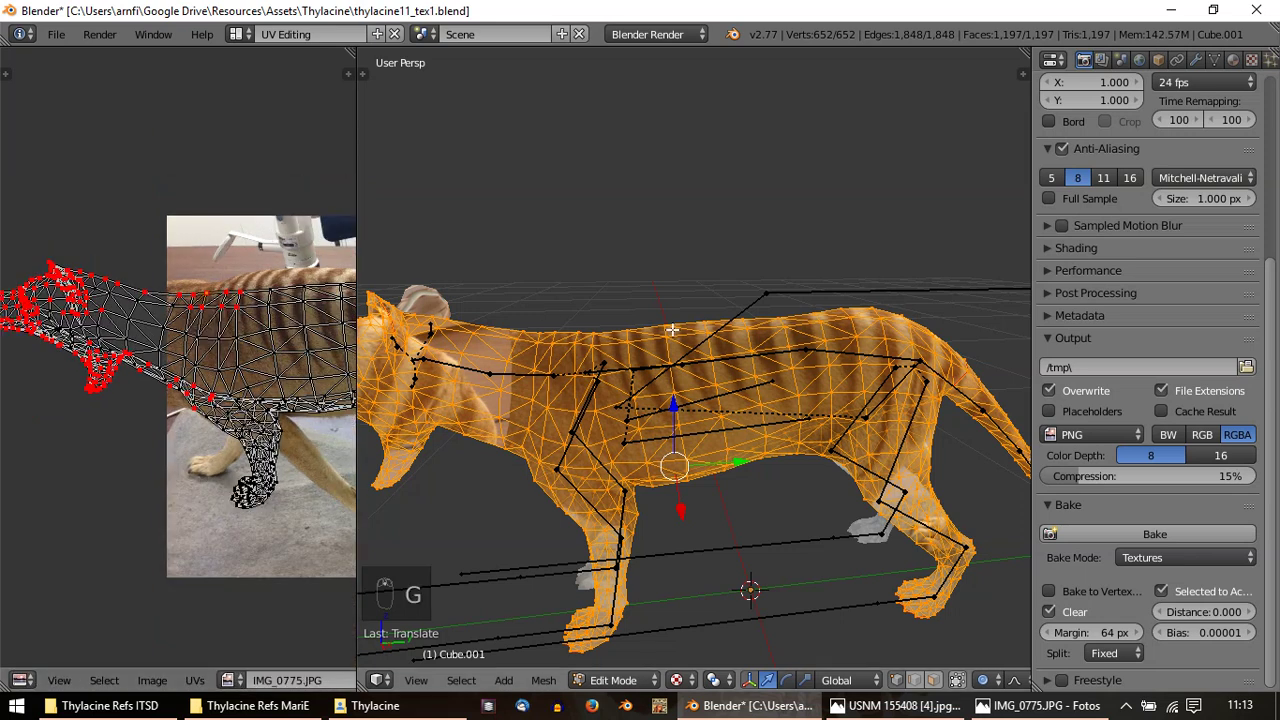
key(Tab)
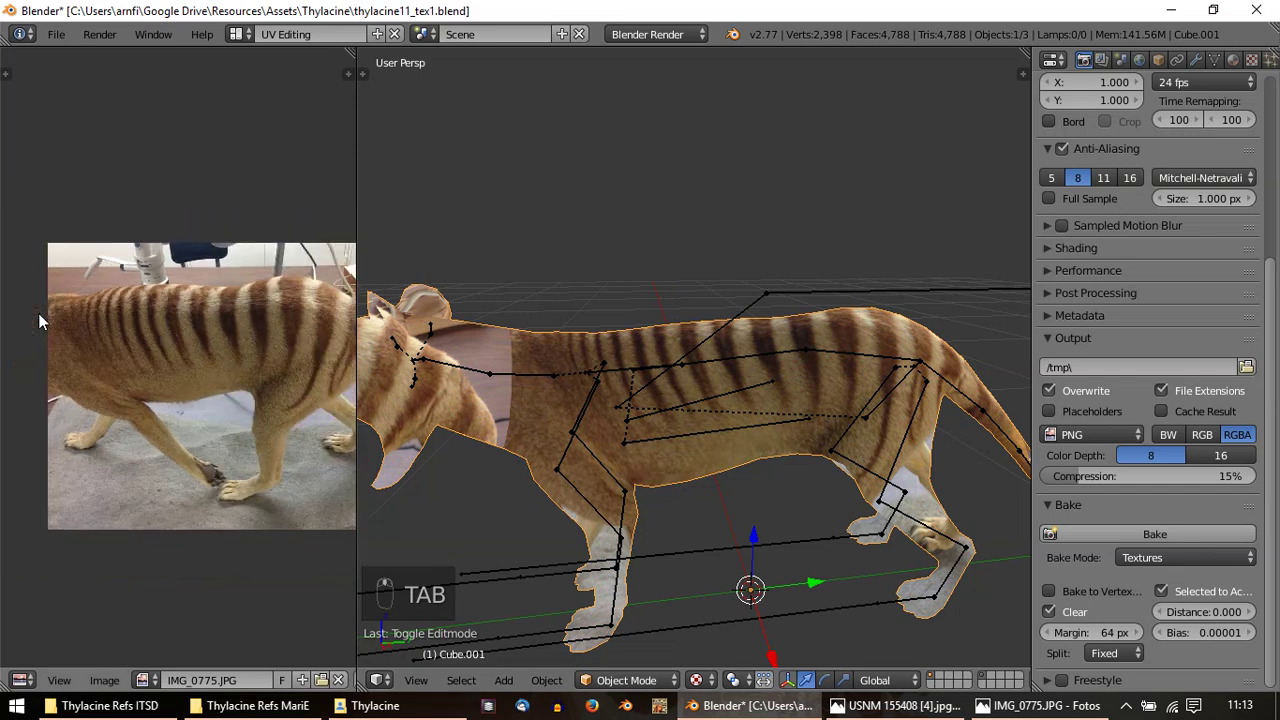
Back in Edit Mode, frame the body UVs and narrow the selection to the lower hind leg faces
key(Tab)
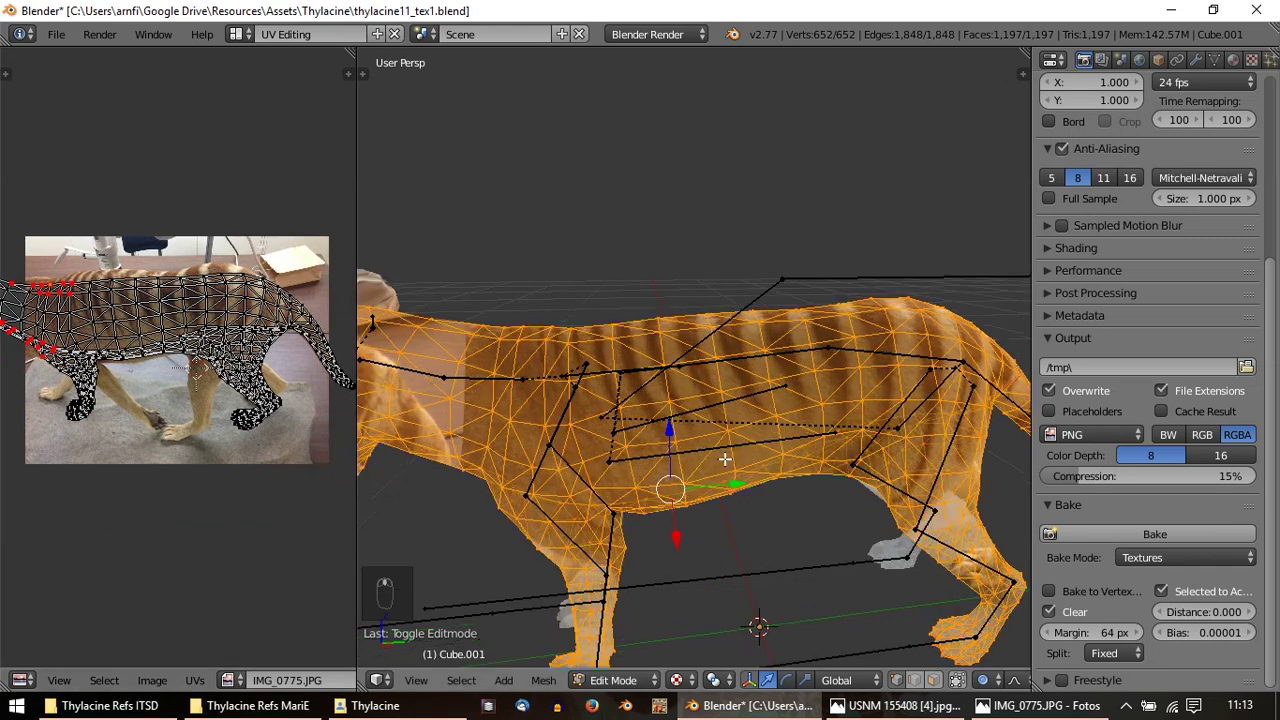
drag(226, 440, 186, 324)
drag(275, 385, 325, 172)
key(r)
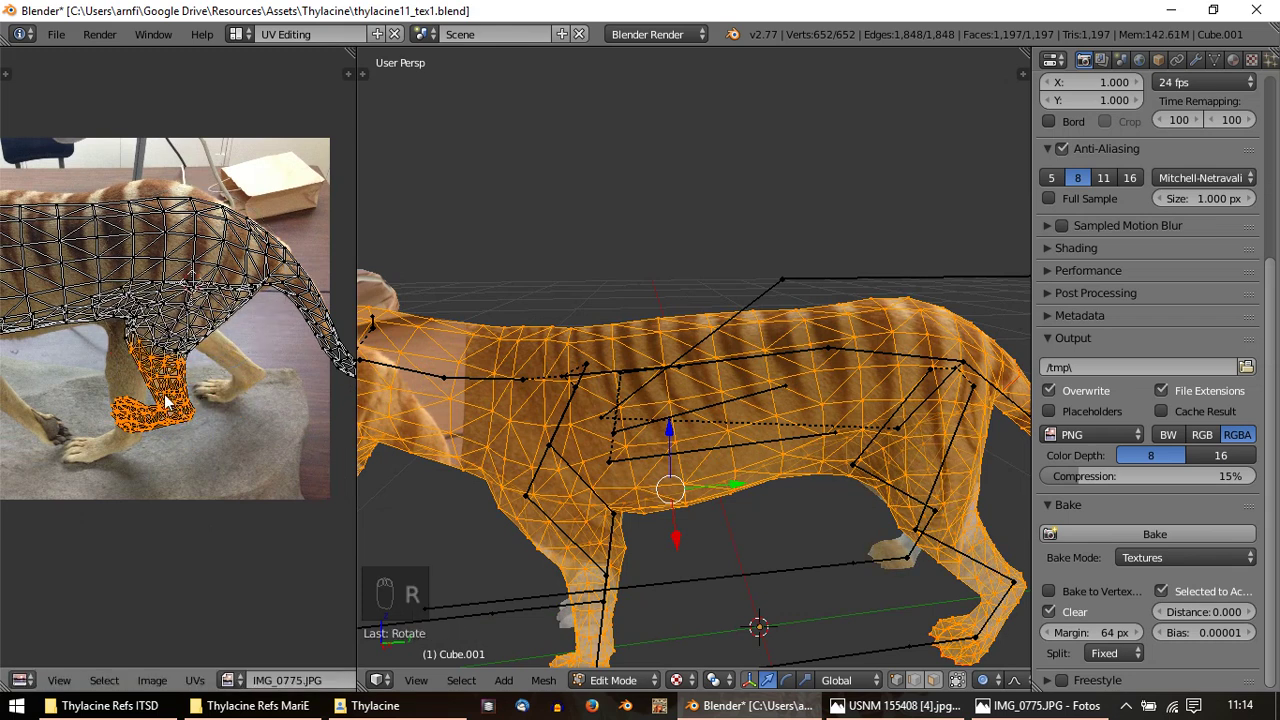
key(g)
drag(325, 172, 325, 172)
key(r)
middle_click(325, 172)
right_click(325, 172)
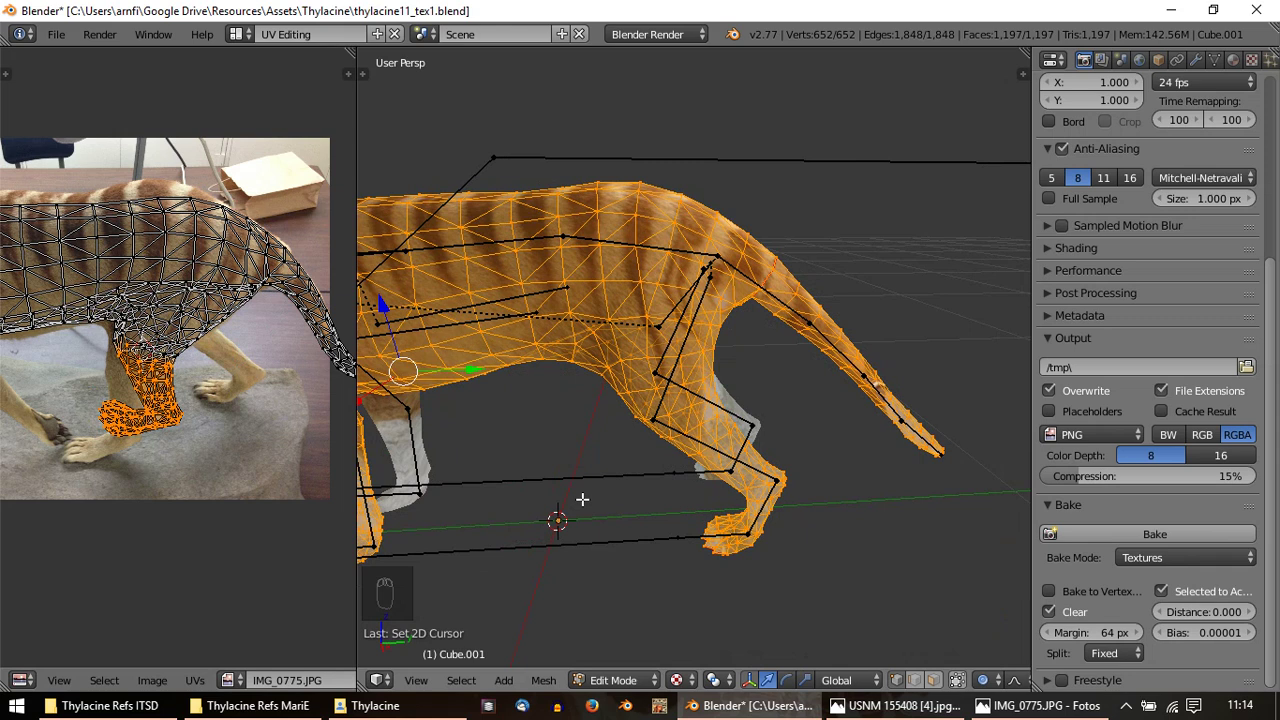
drag(325, 172, 325, 172)
drag(325, 172, 325, 172)
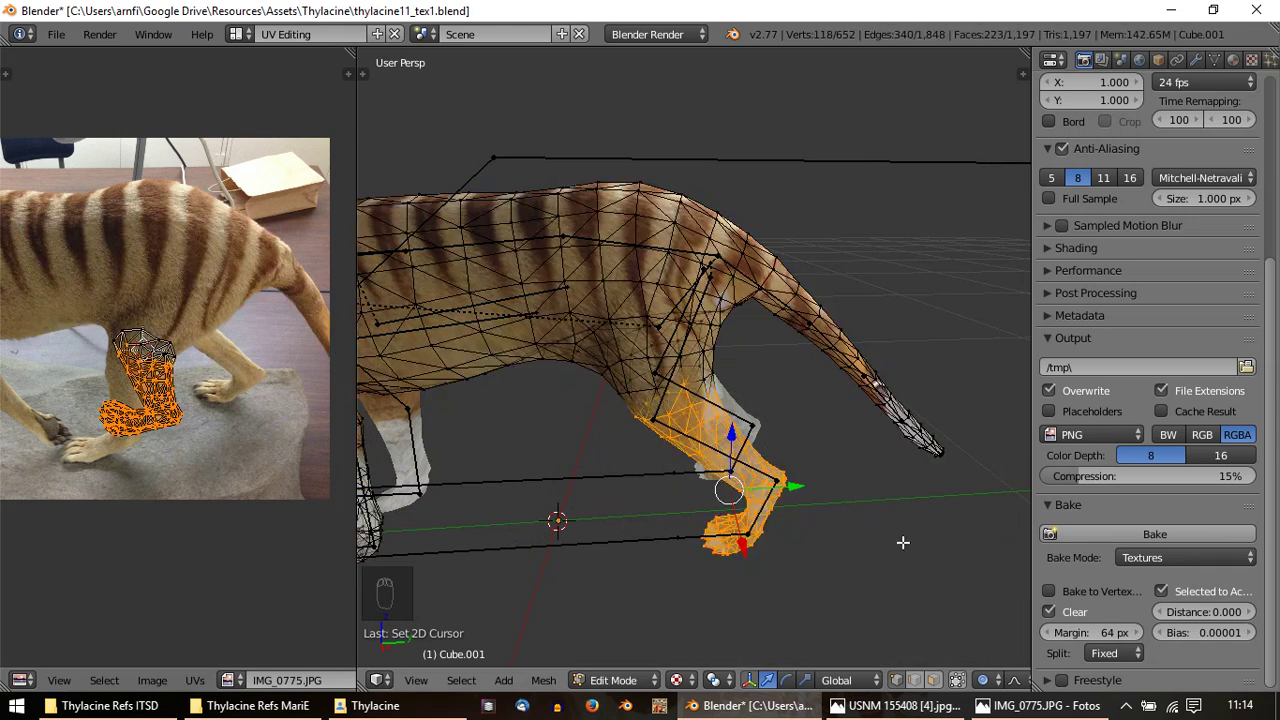
key(u)
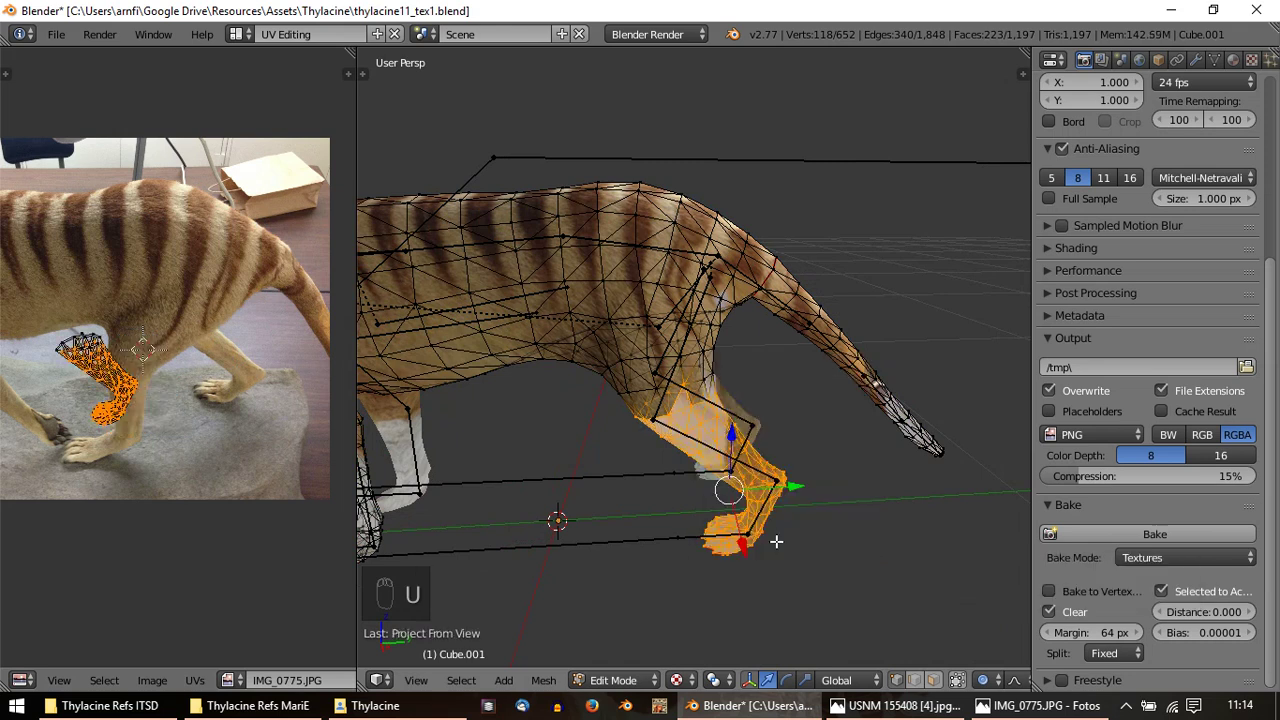
Move, rotate and scale the hind leg UV island onto the photographed hind leg
key(t)
key(t)
key(r)
key(g)
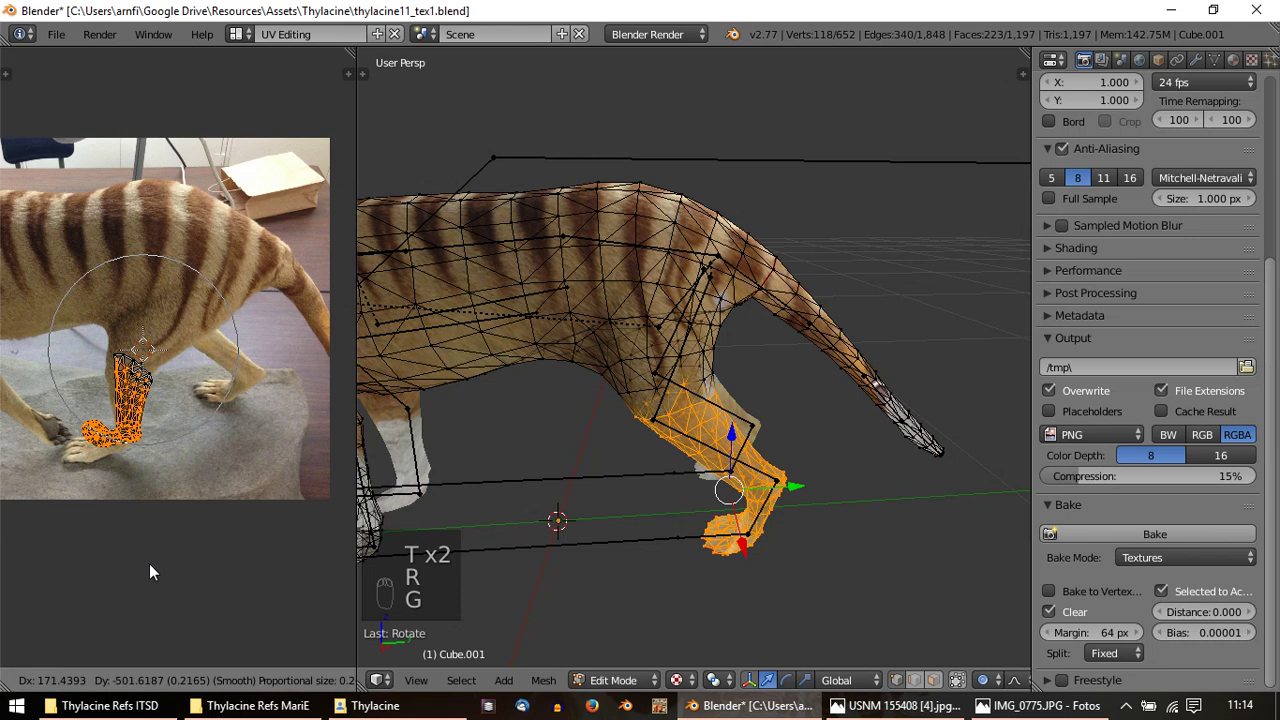
drag(140, 448, 221, 421)
key(r)
key(s)
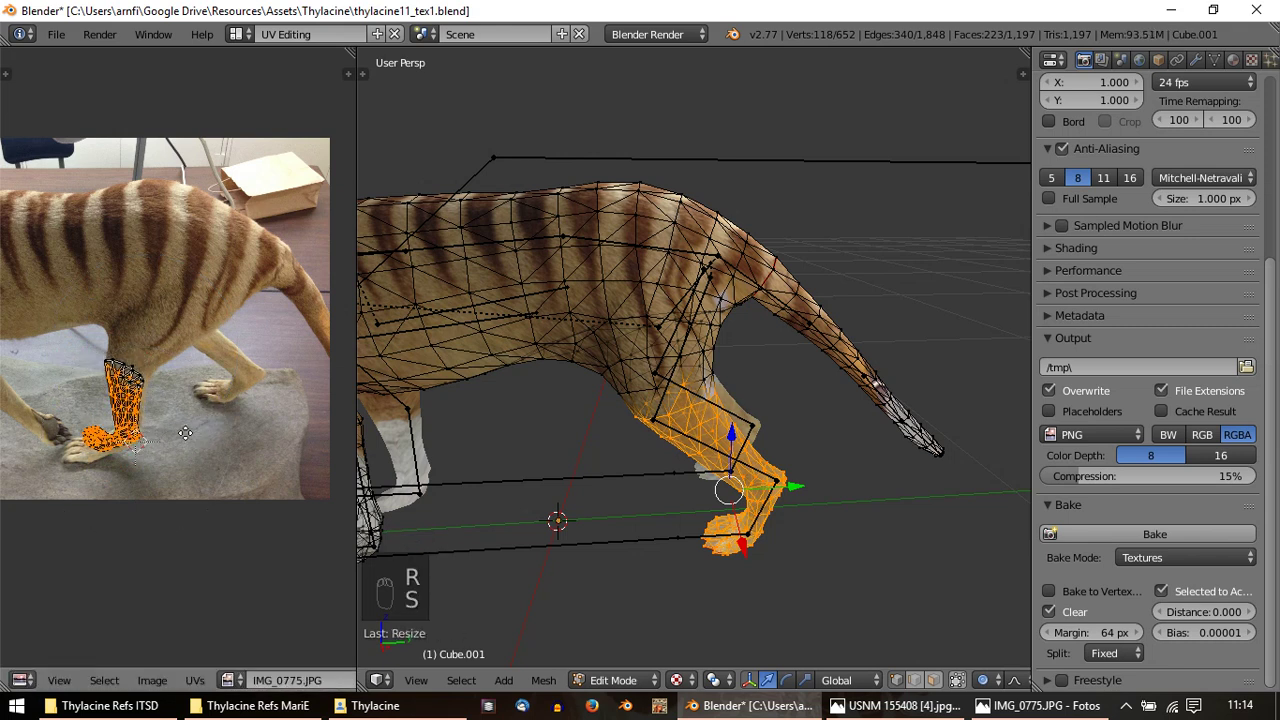
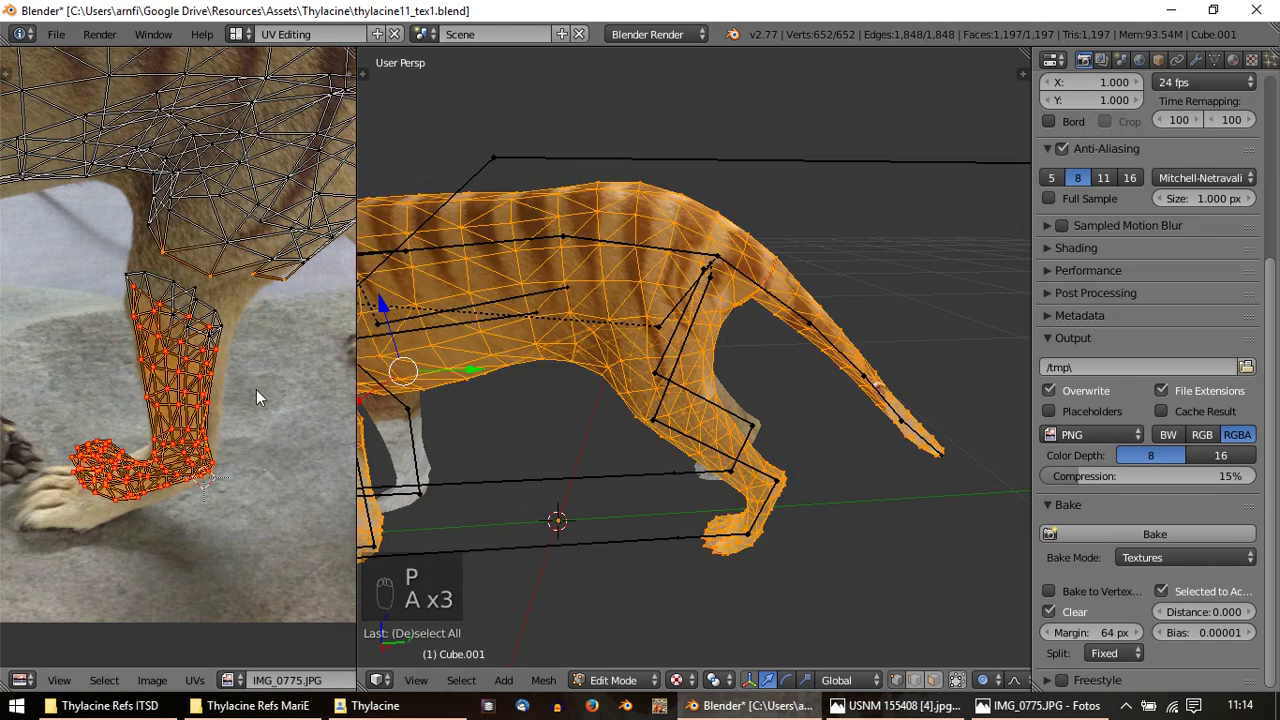
Pick individual leg UV vertices and scale and rotate them over the photo's leg
key(s)
right_click(238, 334)
click(250, 321)
click(135, 266)
right_click(135, 266)
click(71, 604)
right_click(71, 604)
key(s)
key(o)
key(s)
key(r)
key(s)
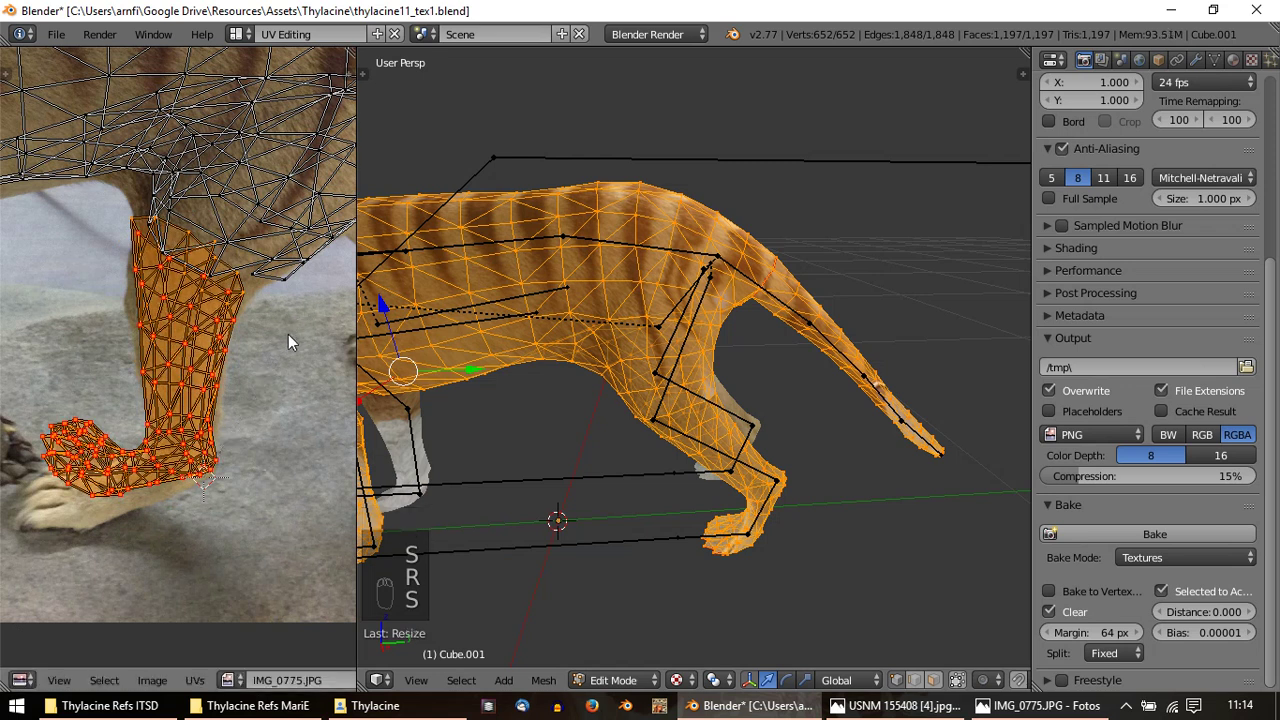
key(r)
Reselect the leg faces, re-project their UVs and preview the leg texture on the model
key(a)
key(a)
key(p)
key(u)
key(Tab)
key(Tab)
key(Tab)
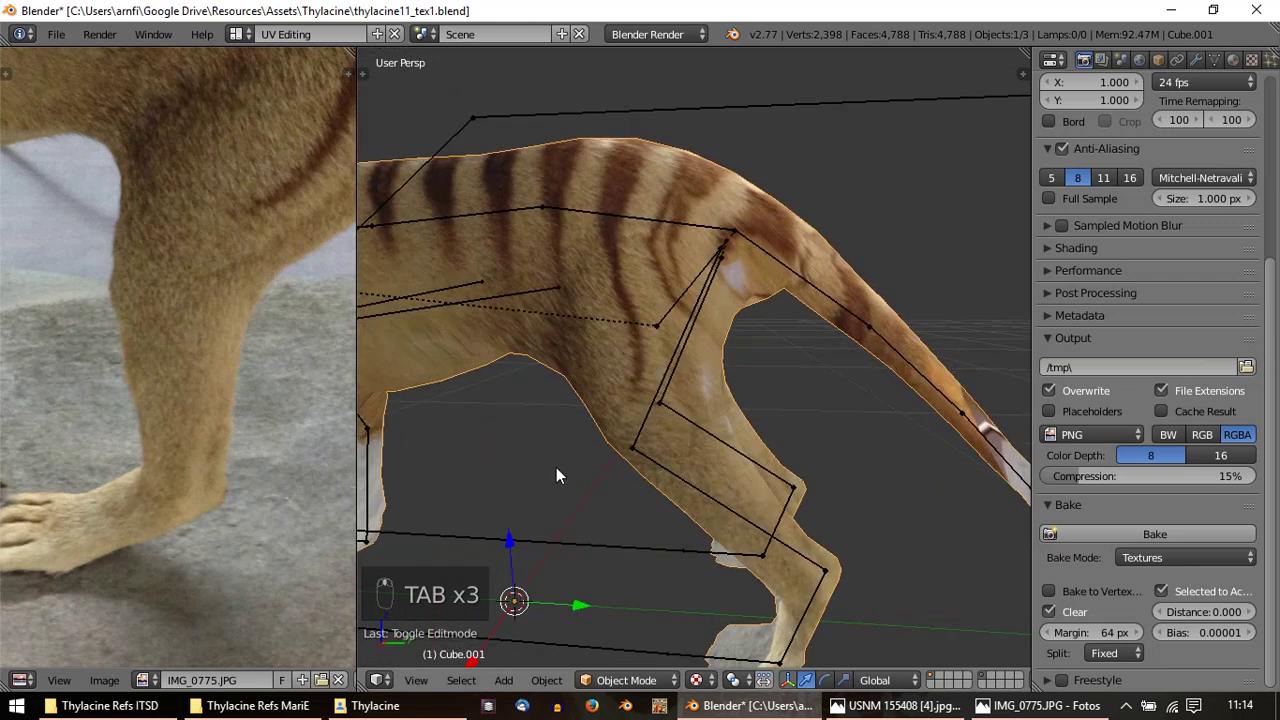
key(KP_3)
key(Tab)
Shift selected leg UV vertices over the photographed leg and check the result on the model
drag(62, 510, 160, 562)
click(264, 421)
right_click(264, 421)
drag(221, 583, 237, 595)
key(r)
key(g)
key(o)
key(g)
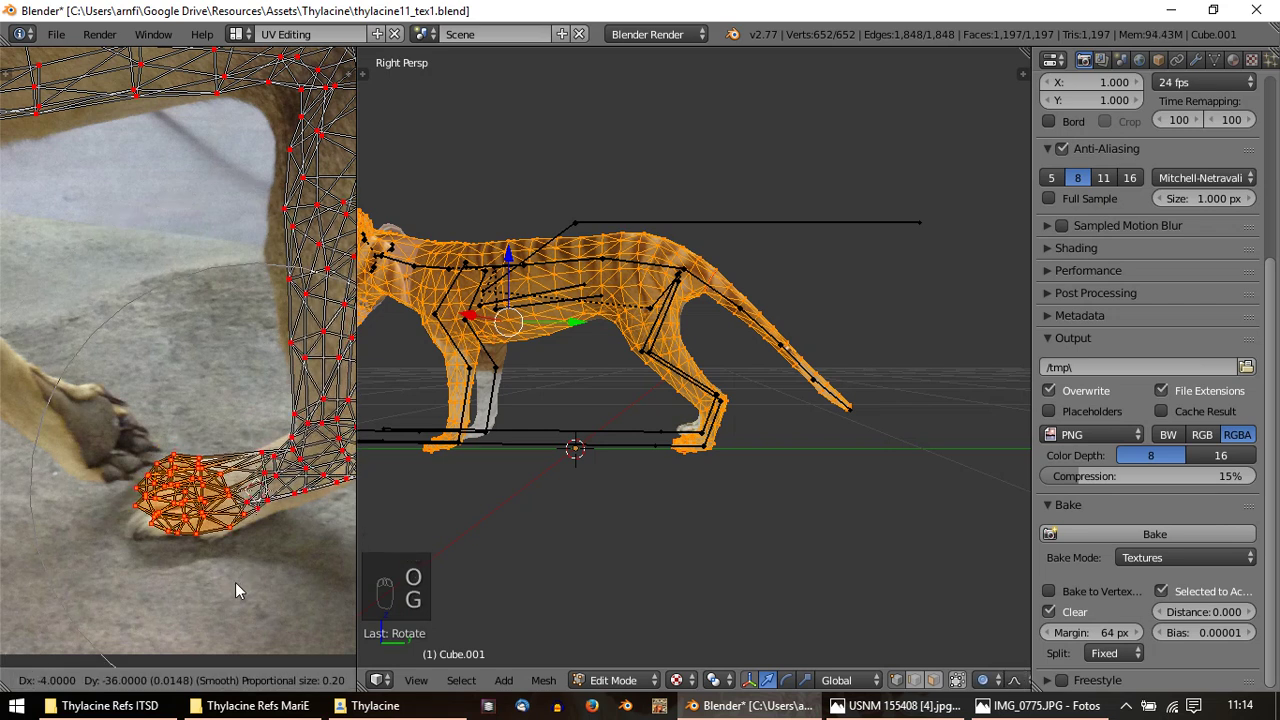
drag(269, 484, 271, 513)
key(g)
key(Tab)
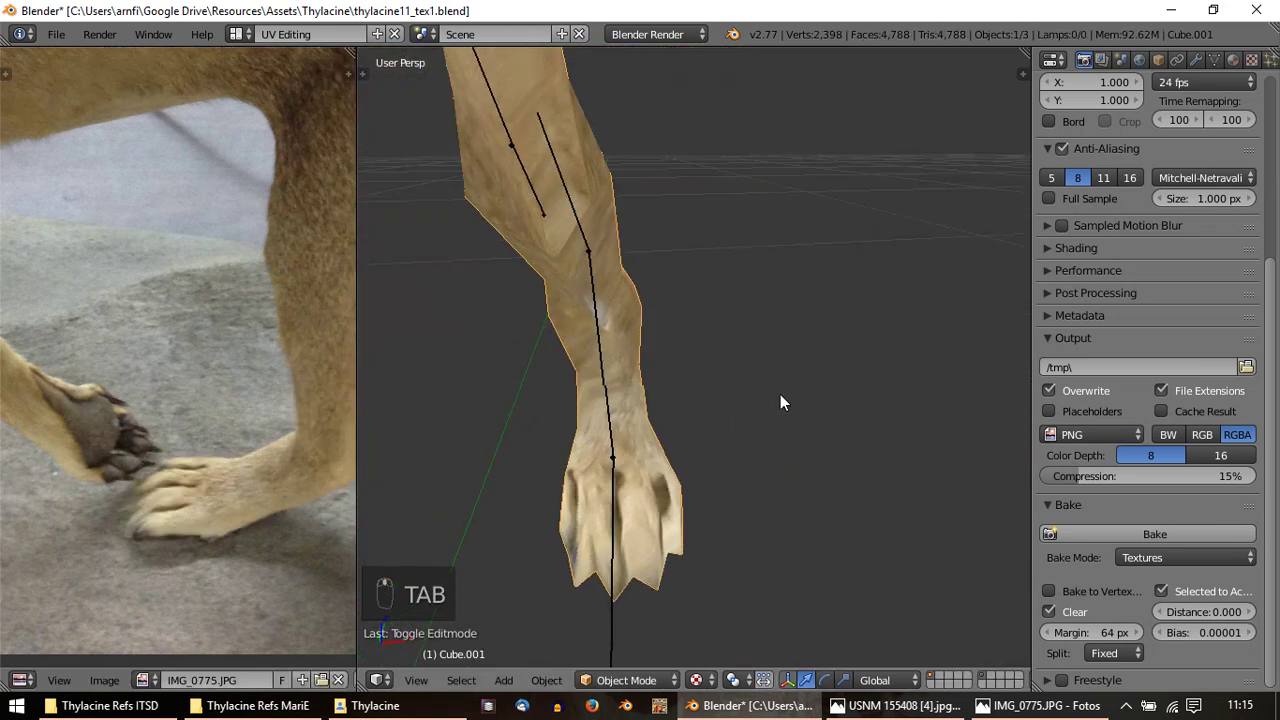
key(Tab)
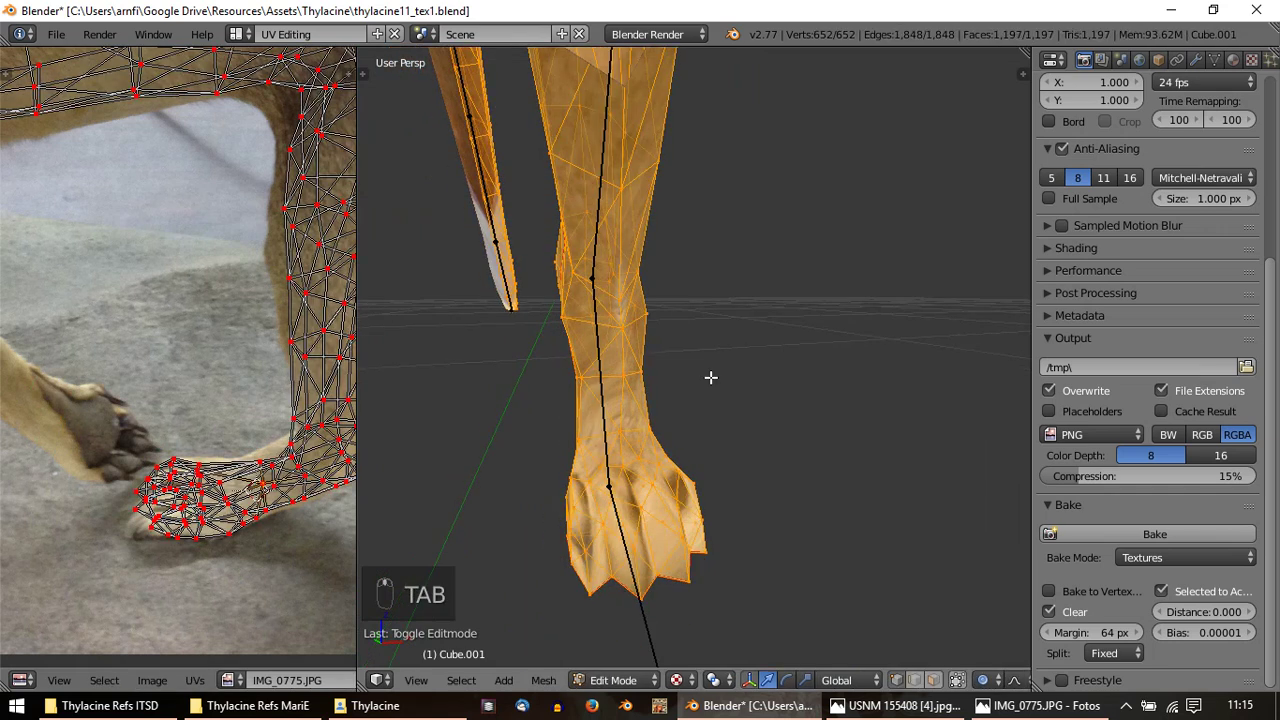
key(Tab)
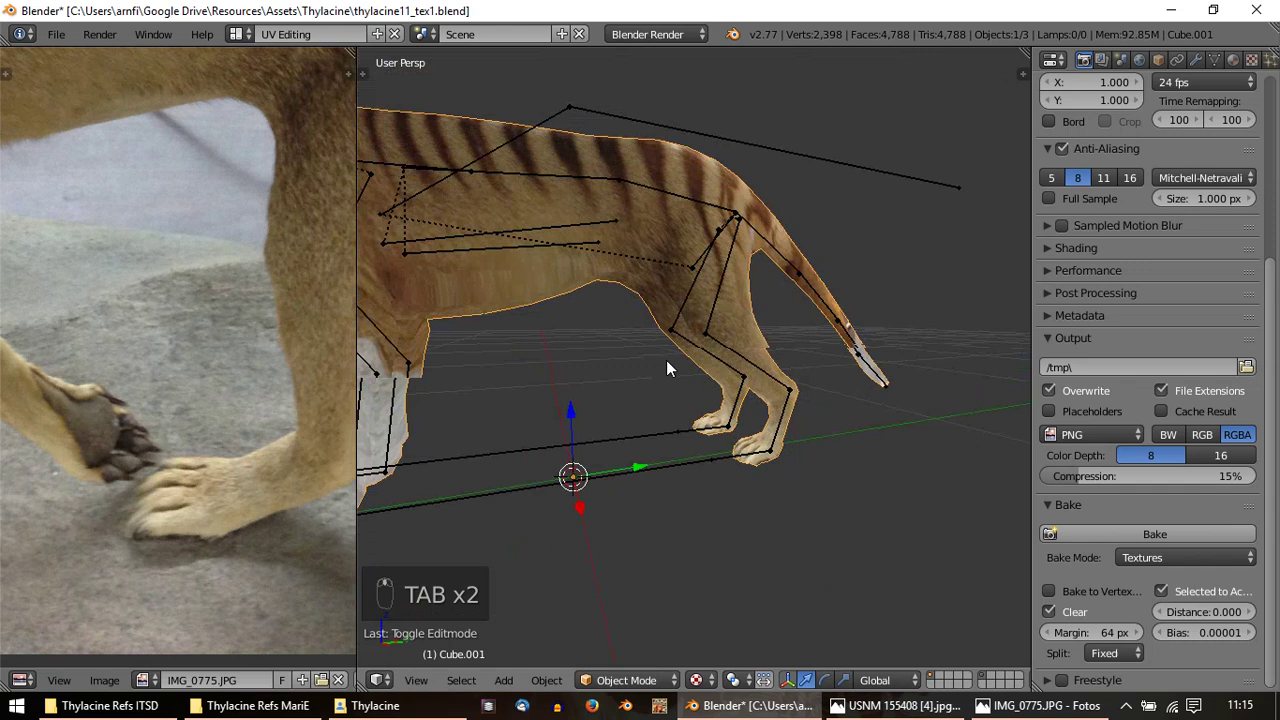
From a straight side view, select the whole body and nudge its UV layout horizontally (G, X)
key(KP_3)
key(KP_5)
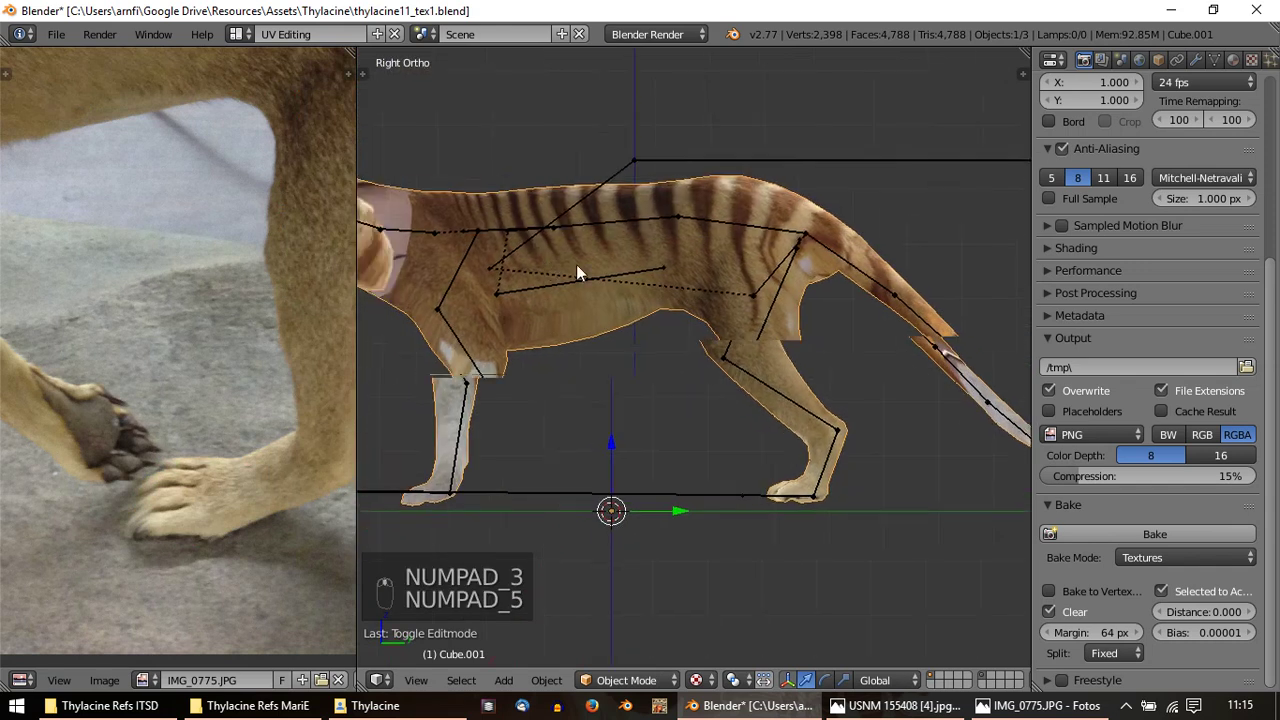
key(Tab)
key(a)
key(a)
drag(208, 359, 285, 256)
key(g)
key(g)
key(g)
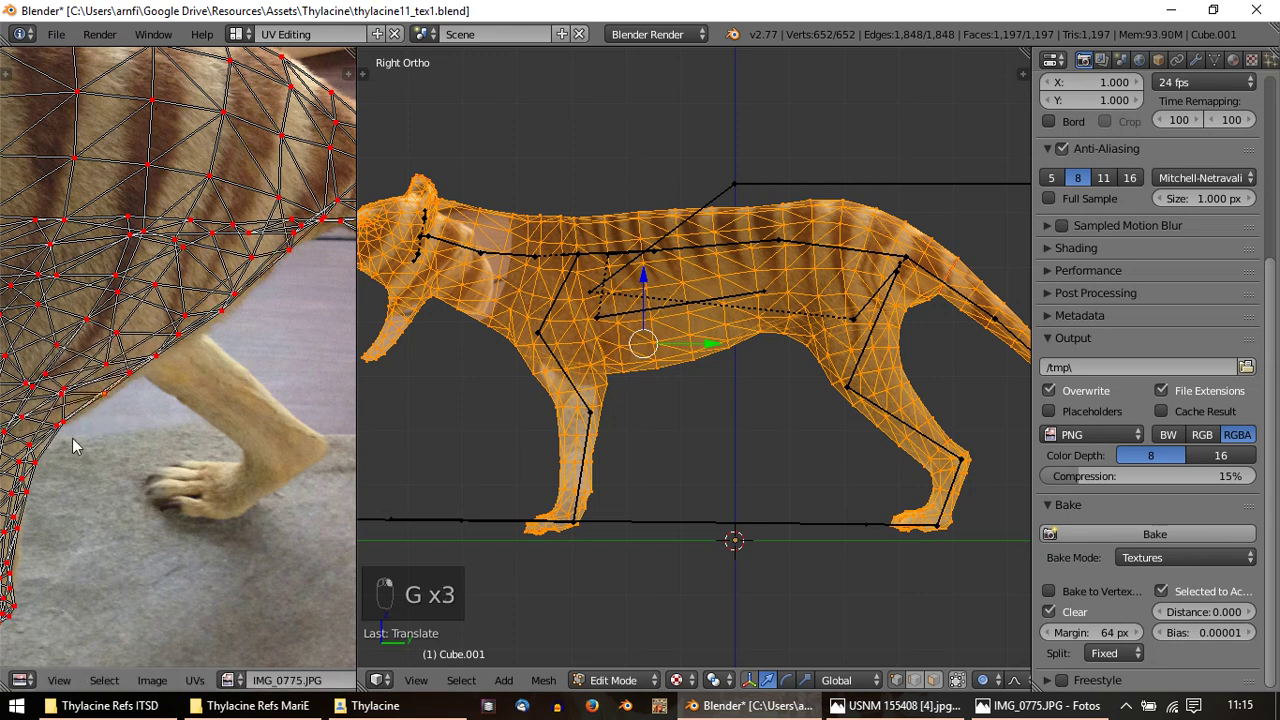
key(g)
key(g)
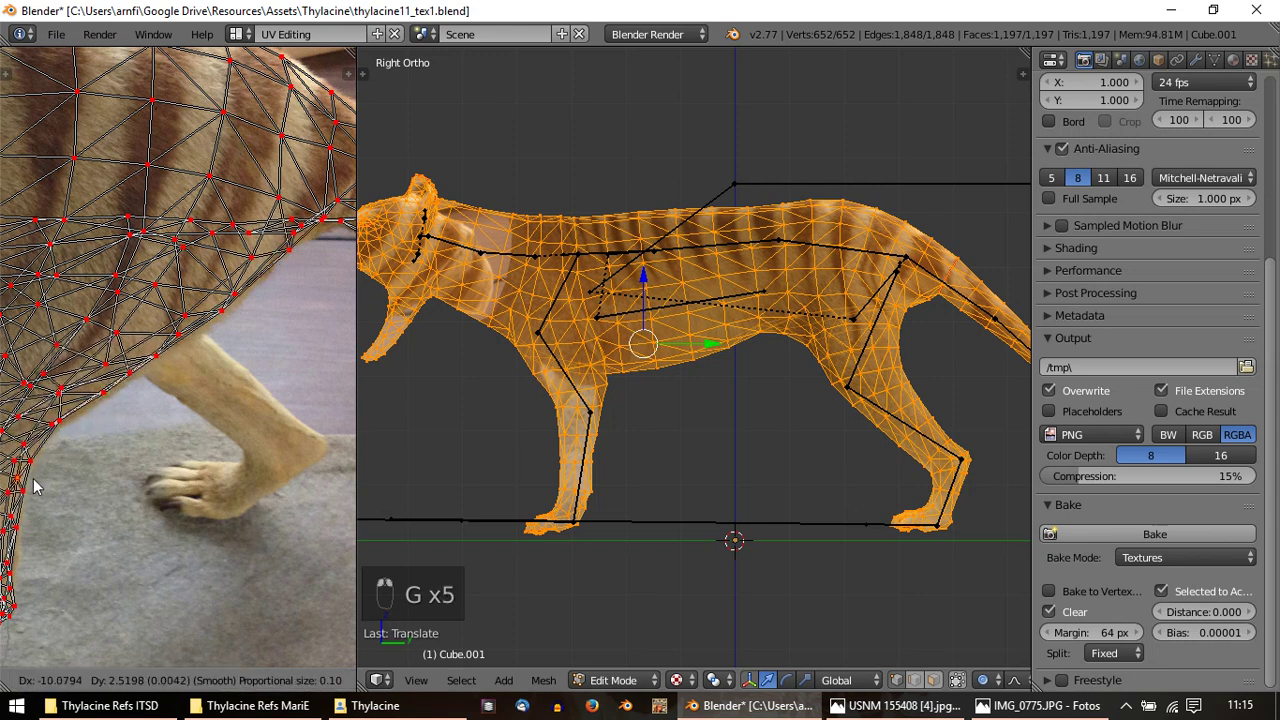
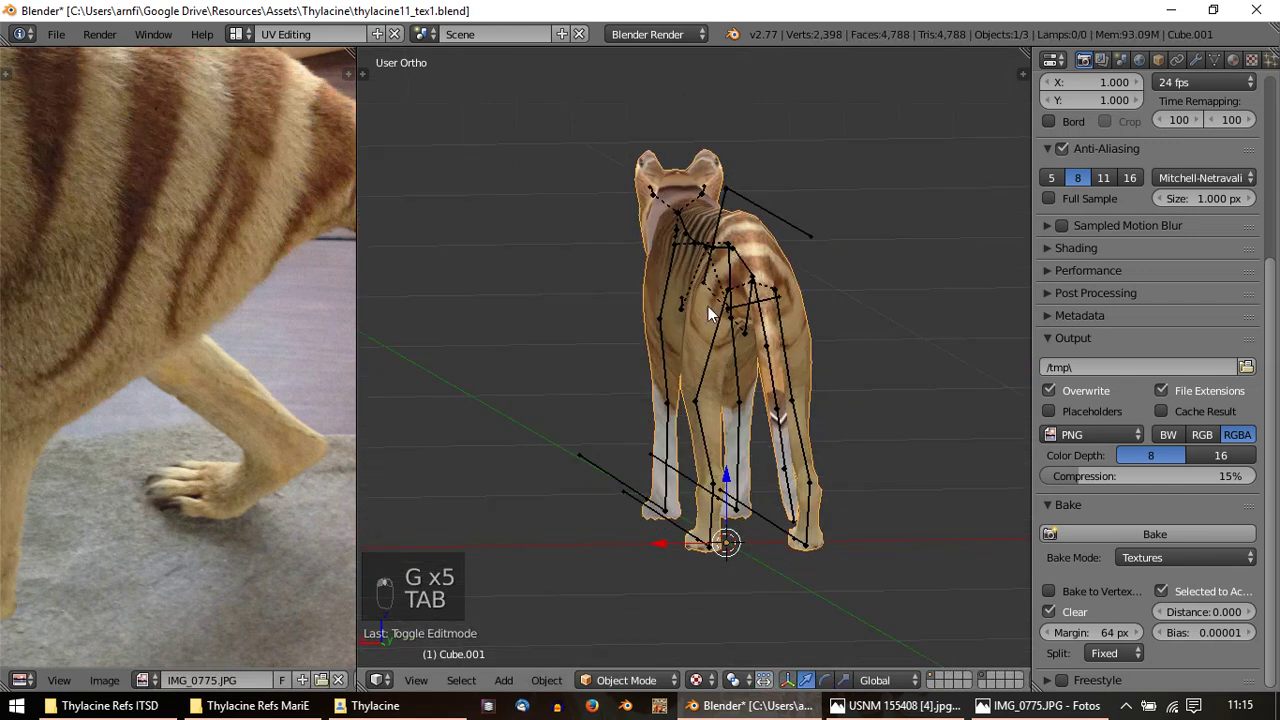
Select the front leg and rotate and move its UV island onto the photo's foreleg
key(KP_3)
key(Tab)
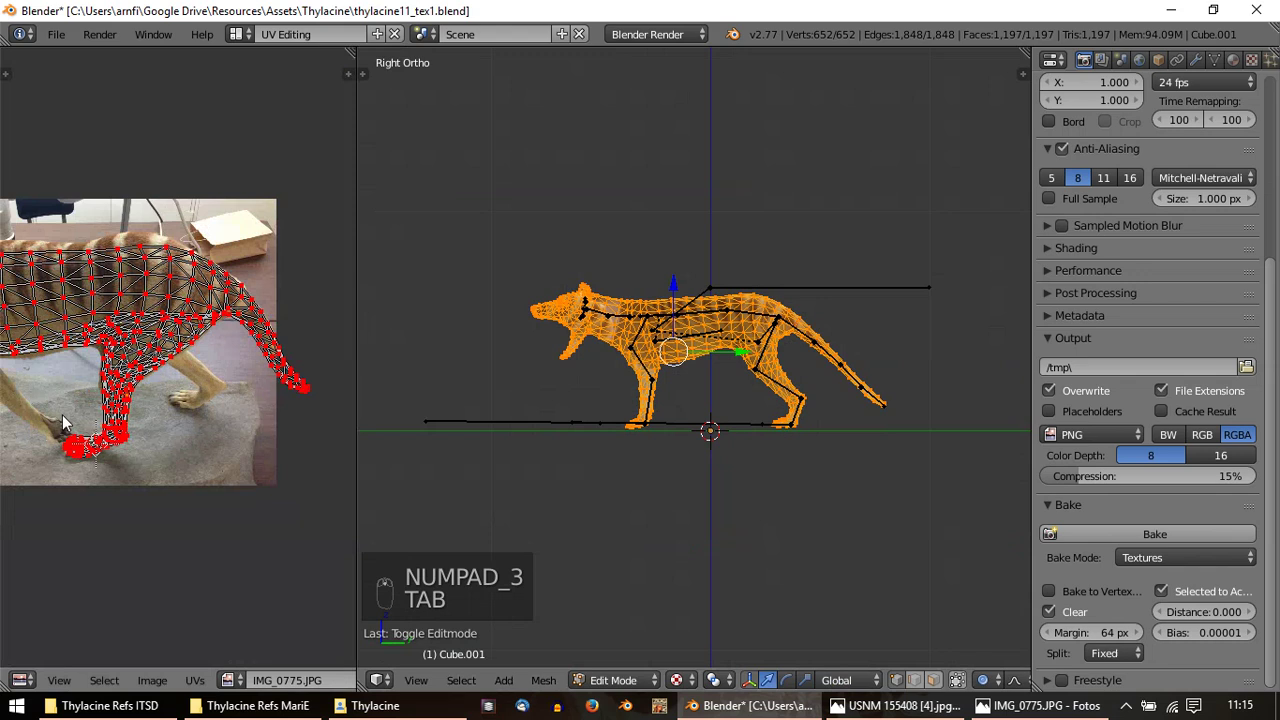
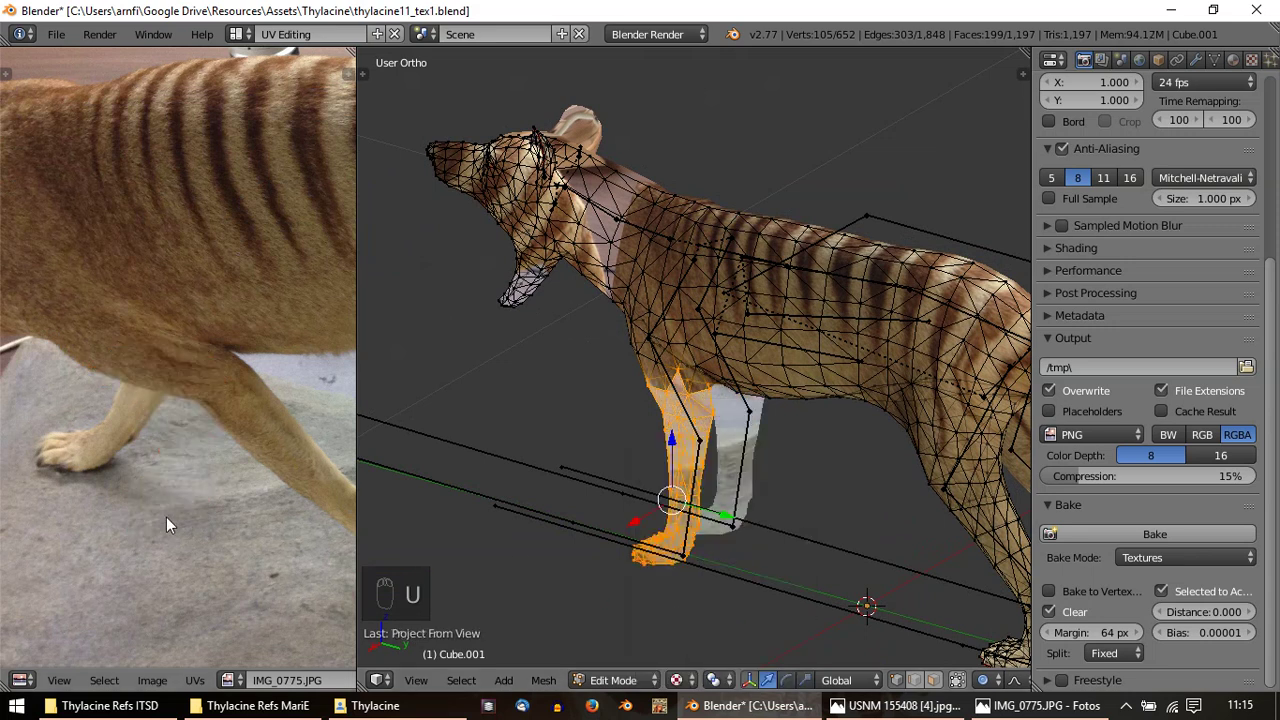
key(a)
key(a)
key(a)
key(r)
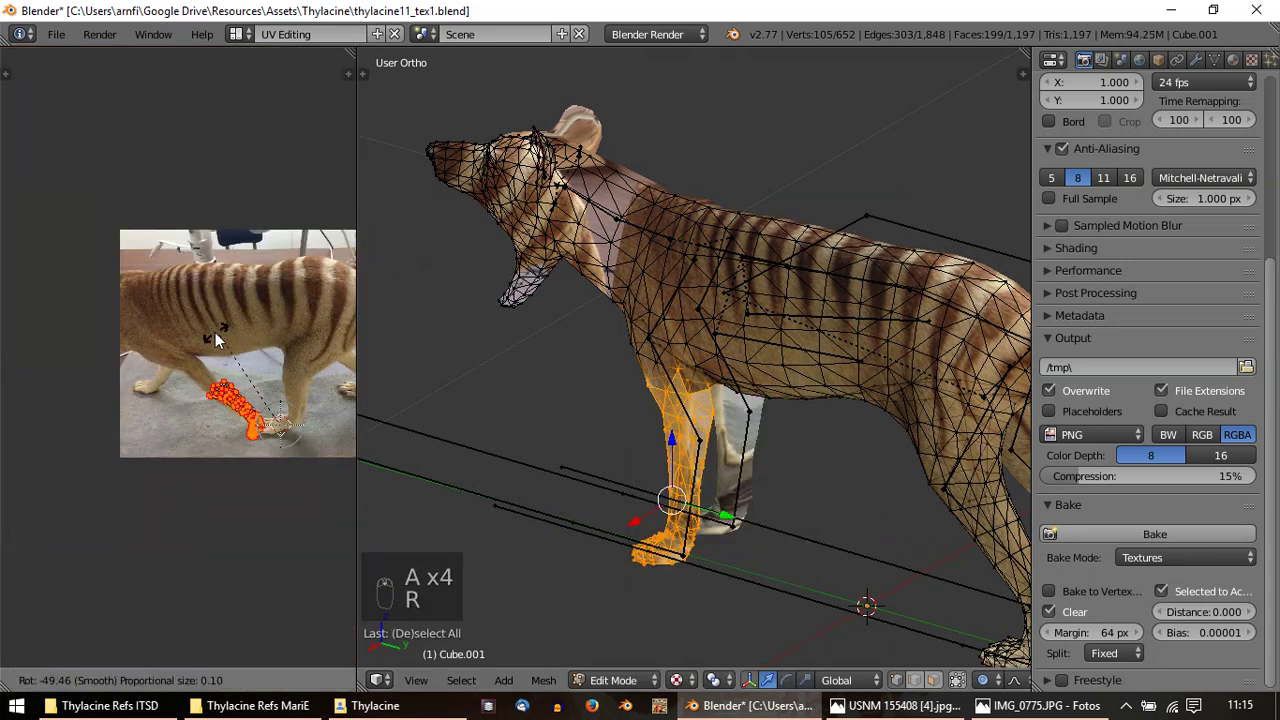
key(g)
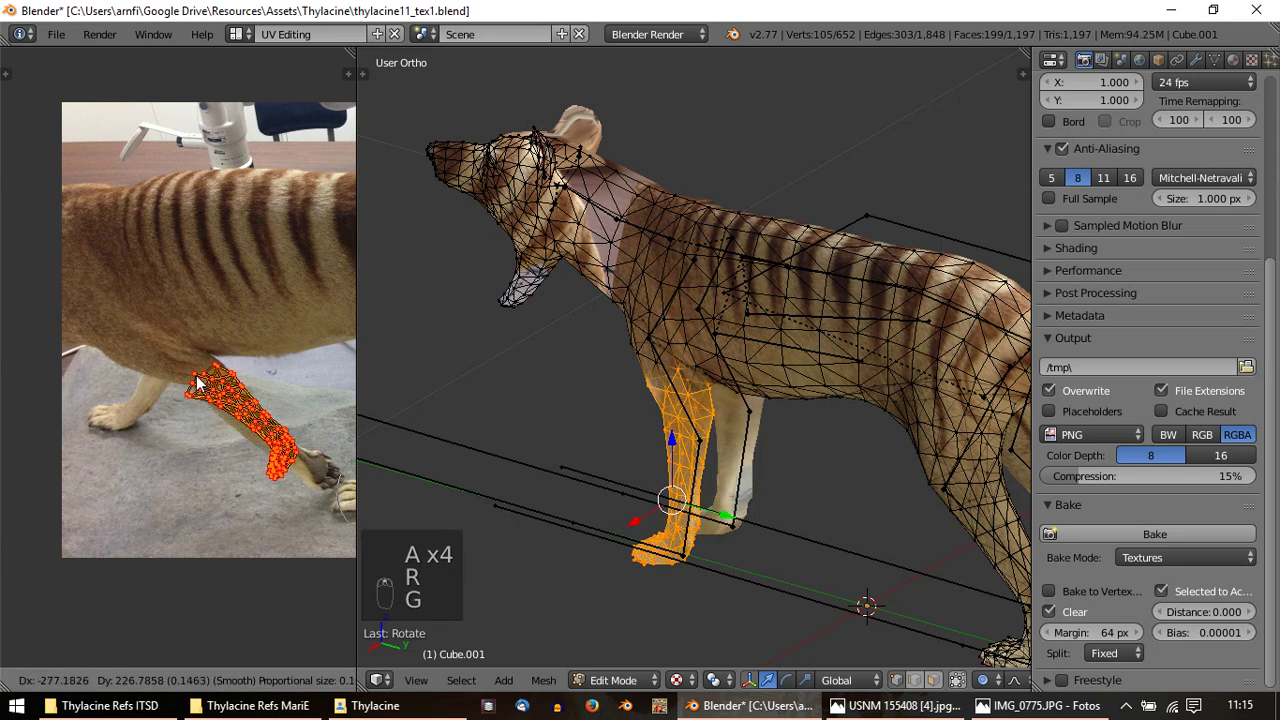
click(220, 377)
Scale and rotate the paw-end UV points so the island follows the photographed foreleg
key(s)
click(298, 547)
key(r)
key(s)
drag(150, 374, 91, 404)
drag(198, 386, 202, 407)
key(r)
key(r)
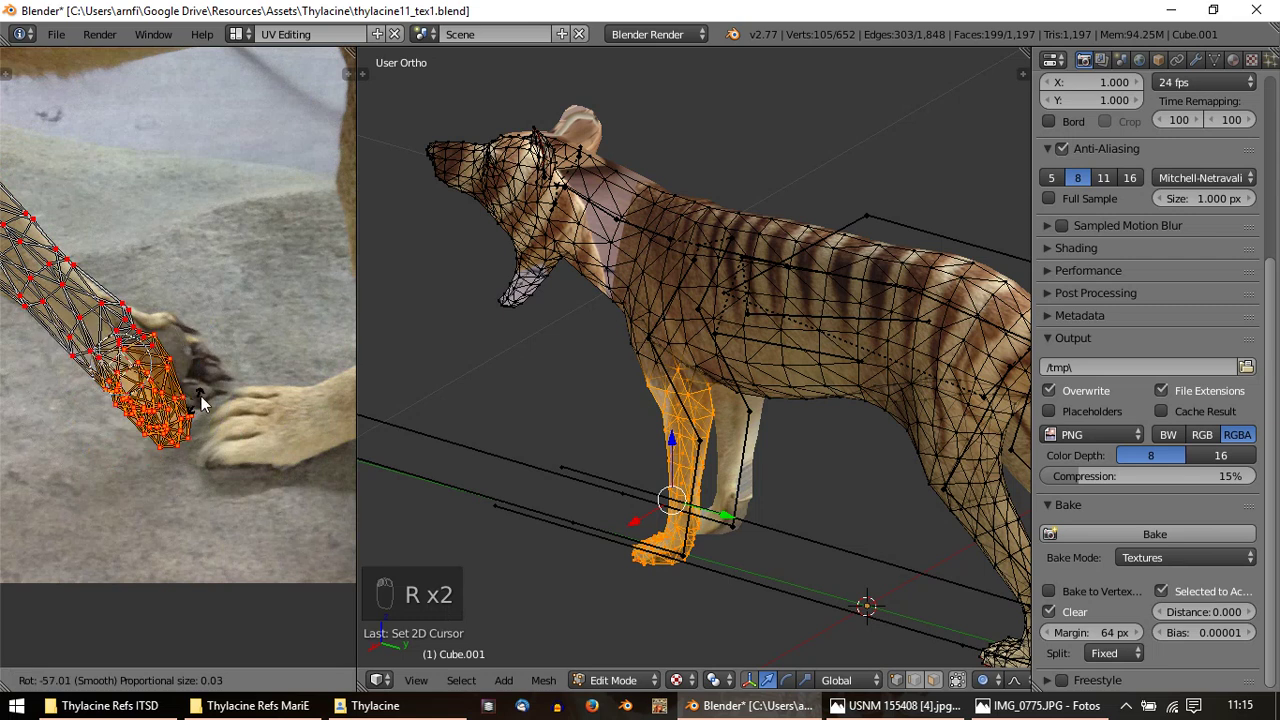
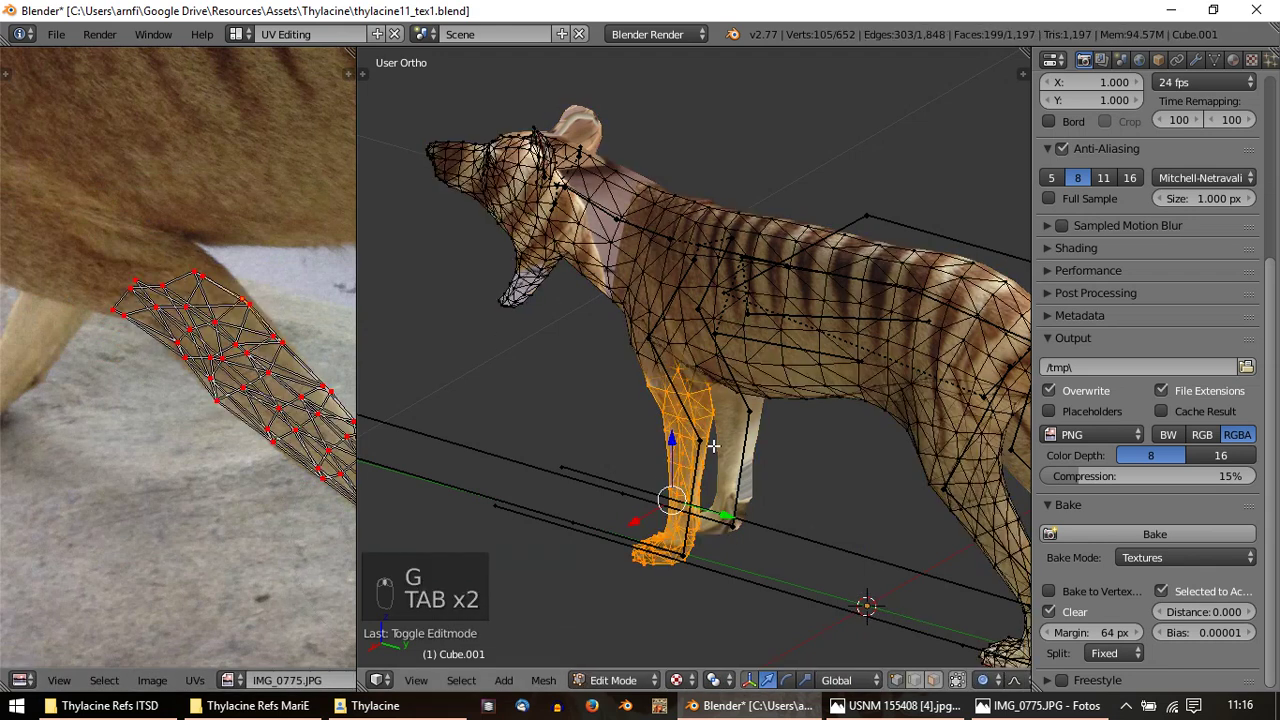
Preview the texture, then select chest and foreleg UV vertices near the elbow
key(Tab)
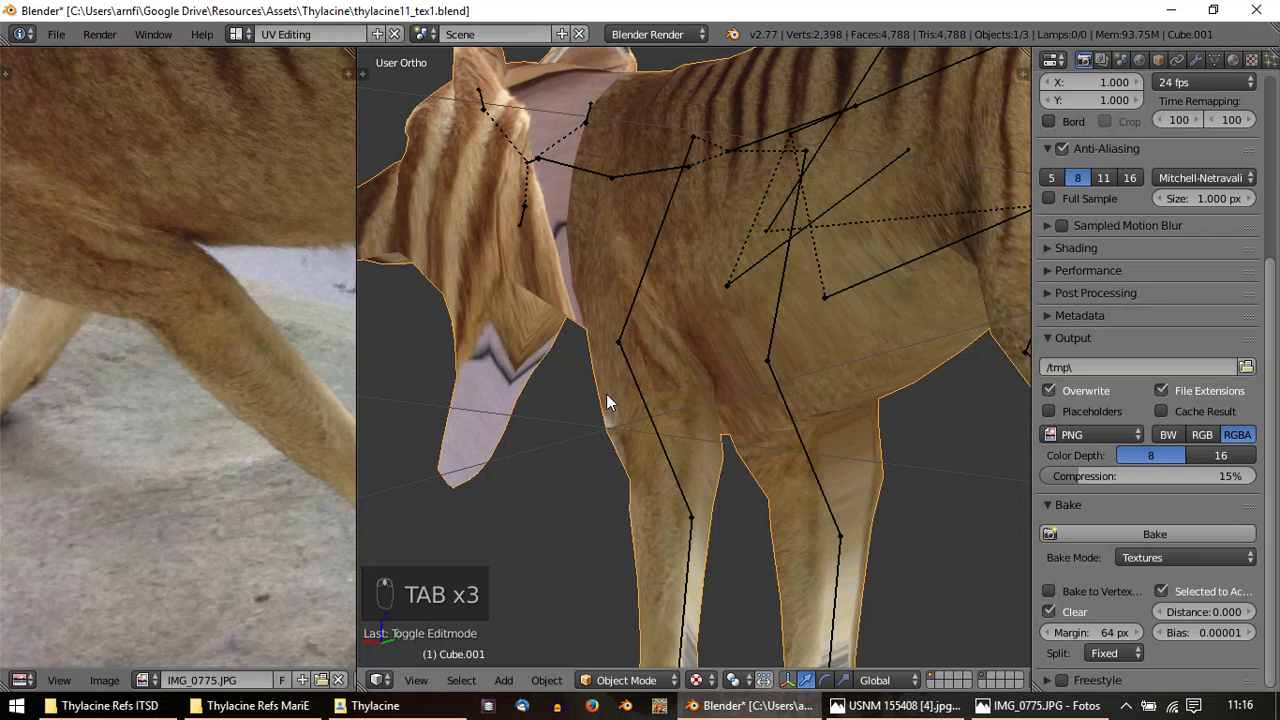
key(Tab)
click(135, 250)
right_click(135, 250)
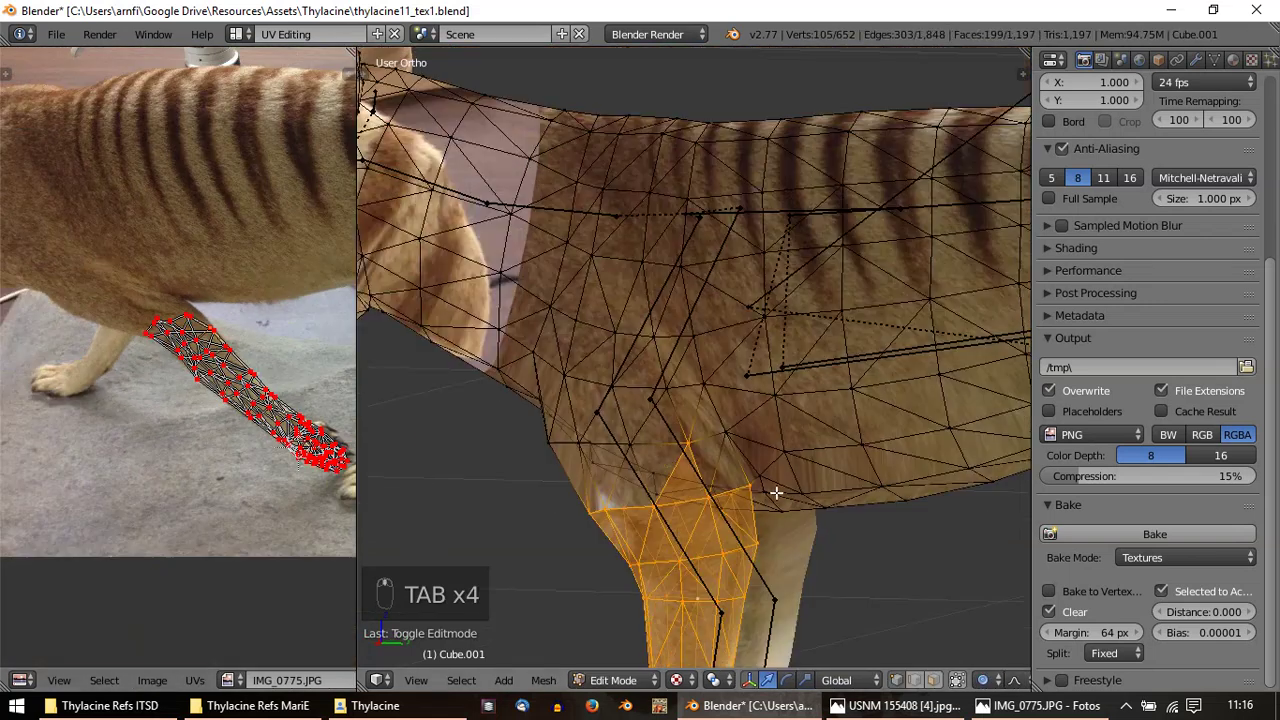
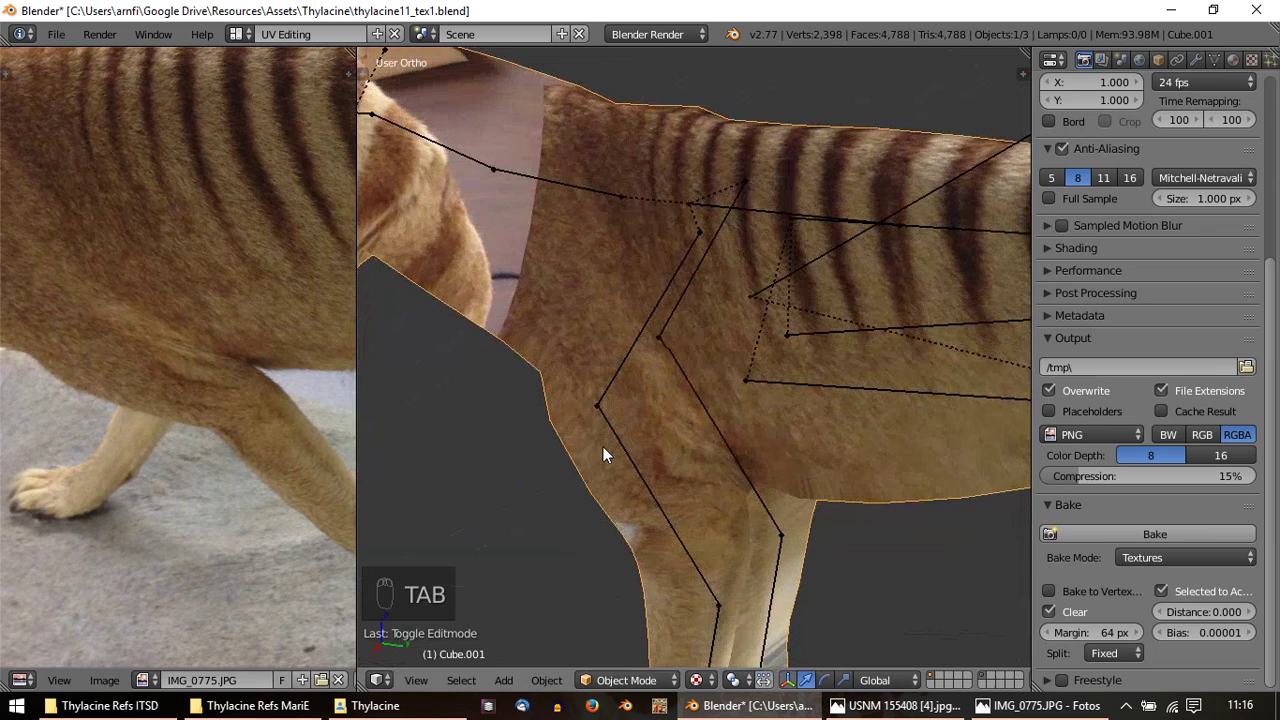
key(Tab)
drag(181, 445, 196, 437)
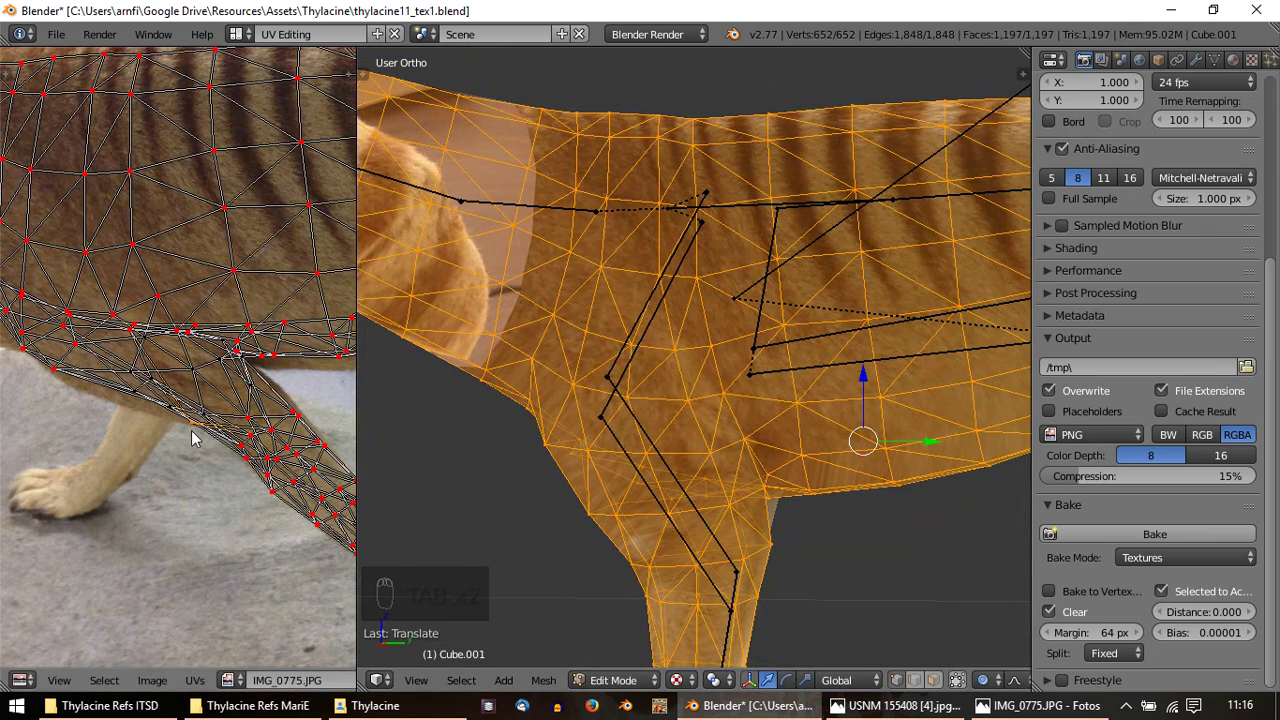
drag(235, 437, 213, 419)
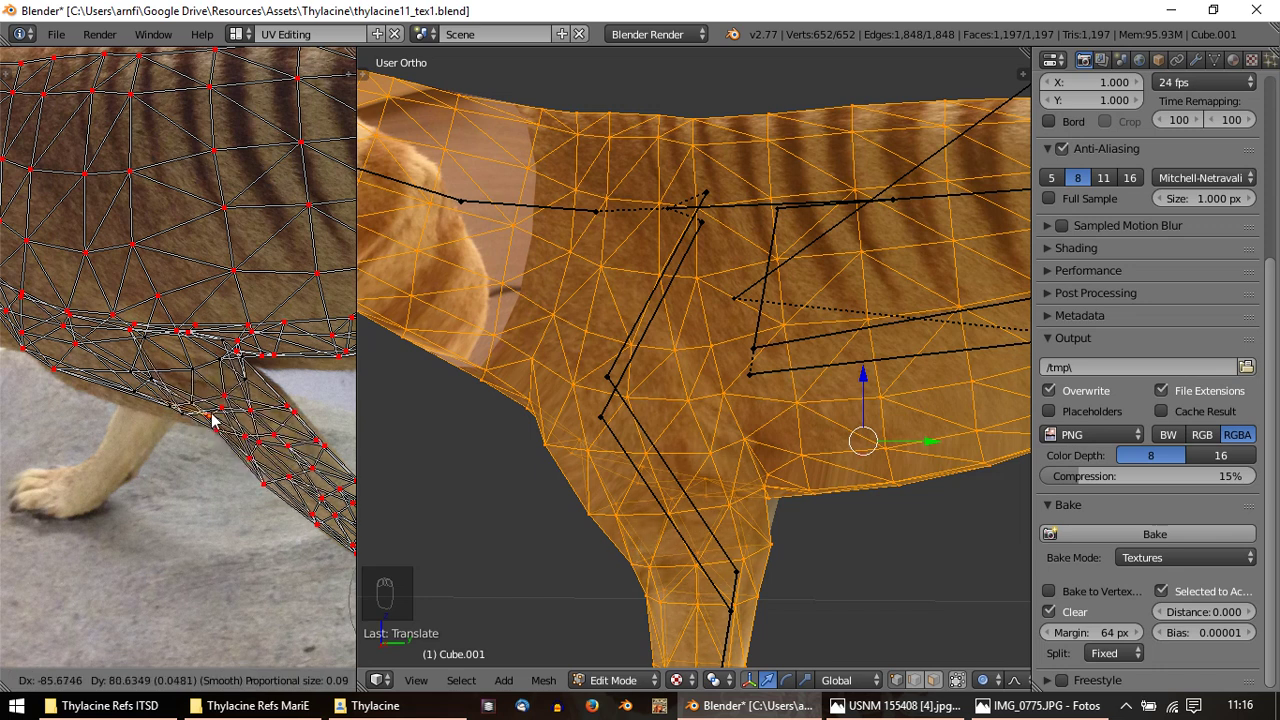
Nudge the selected foreleg UVs along the photographed leg and view the whole textured thylacine
key(u)
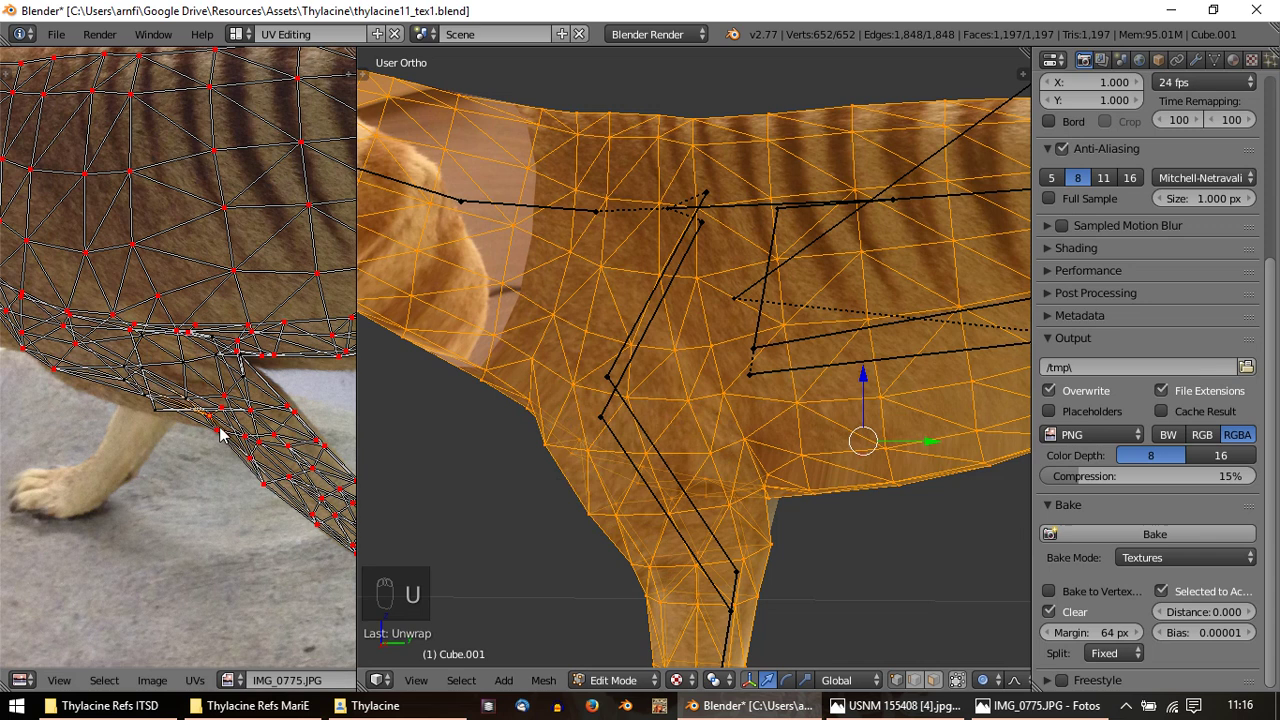
drag(143, 408, 158, 449)
key(o)
key(g)
key(Tab)
drag(627, 458, 716, 449)
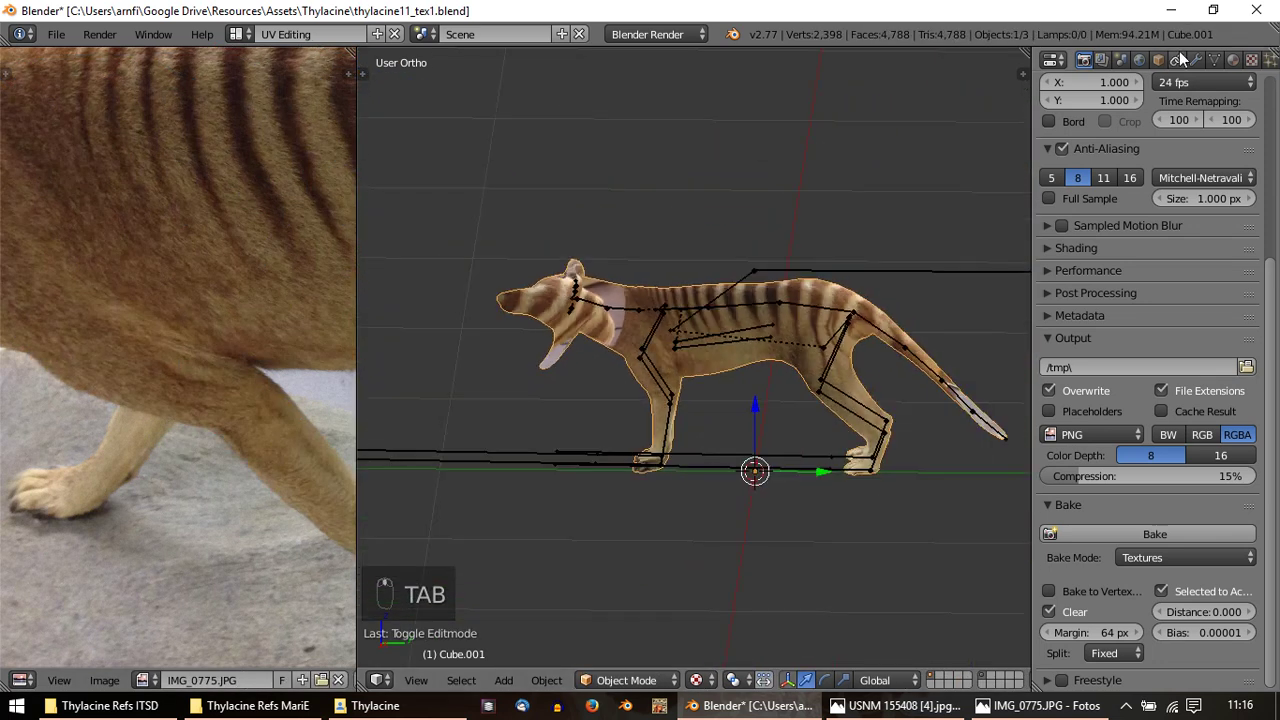
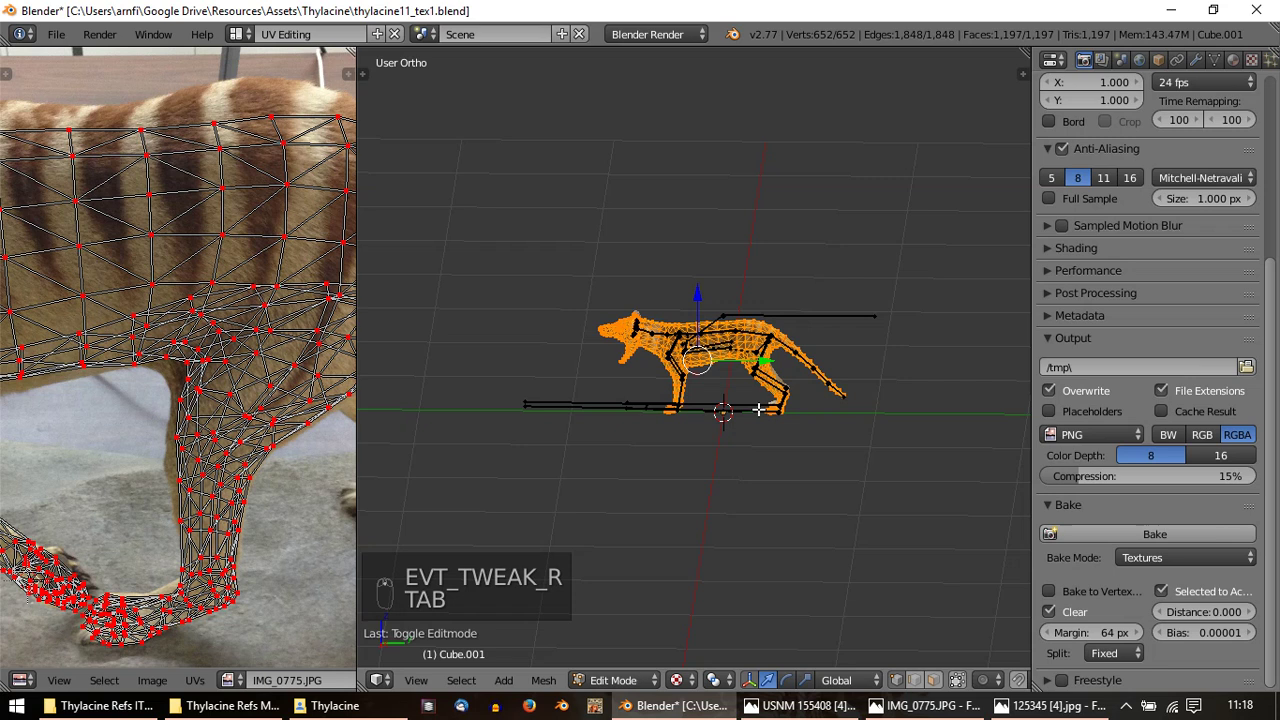
Project the body from the top view and rotate the resulting UV strip along the pelt photo
key(KP_7)
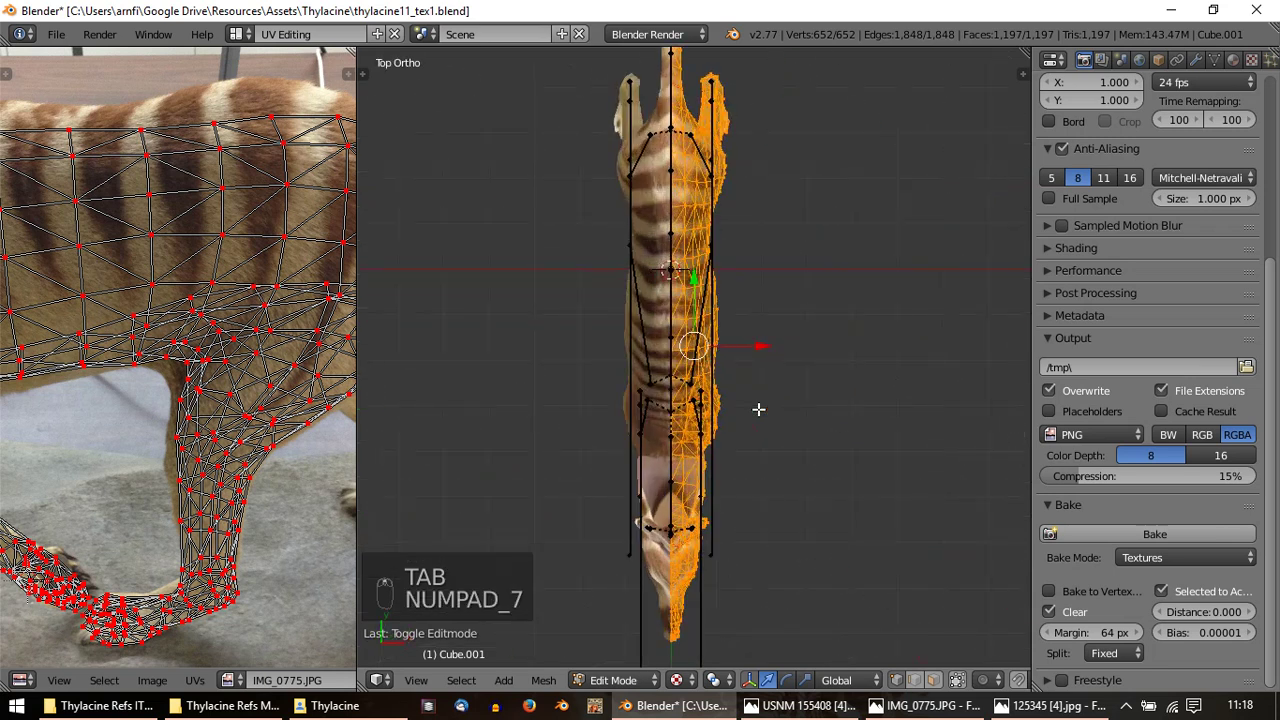
key(u)
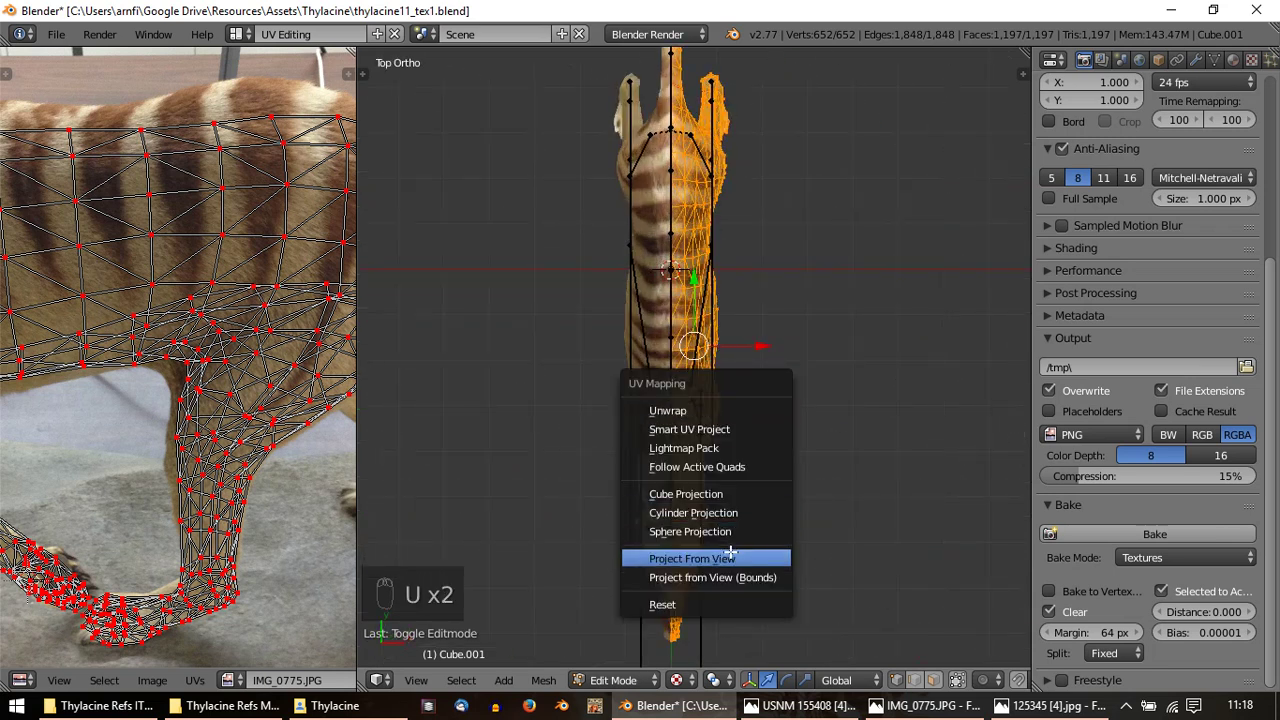
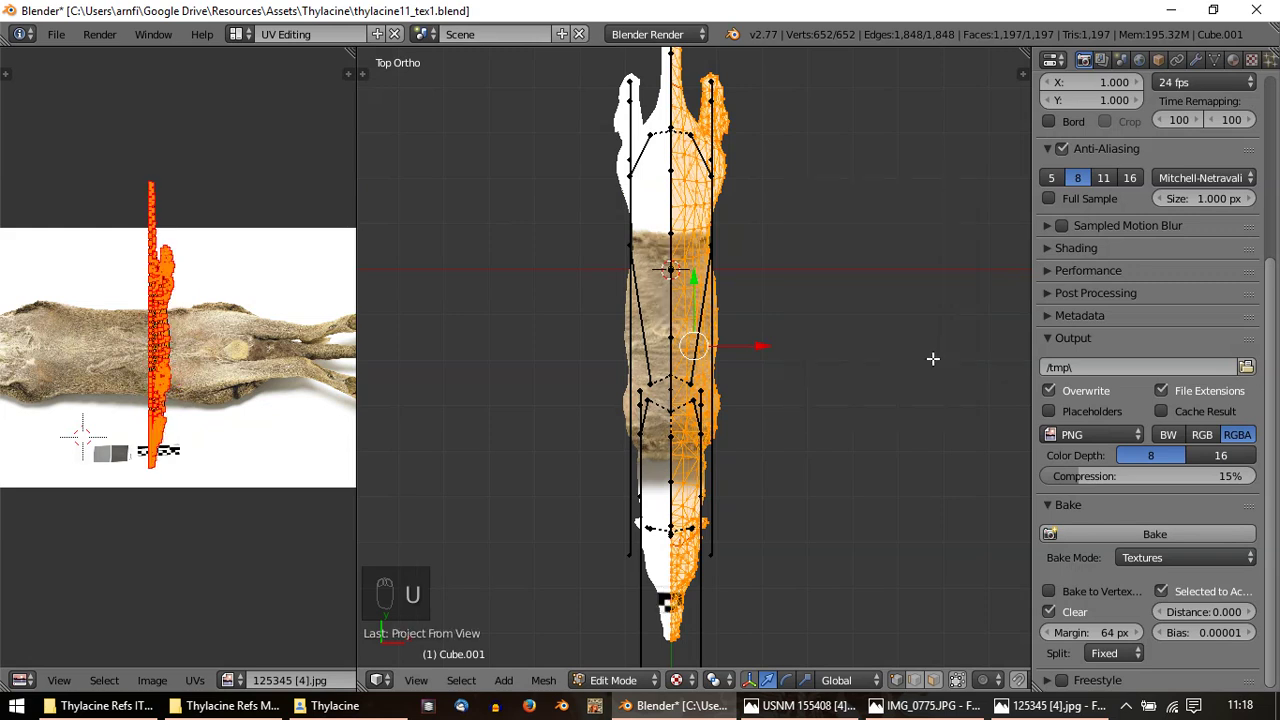
key(a)
key(a)
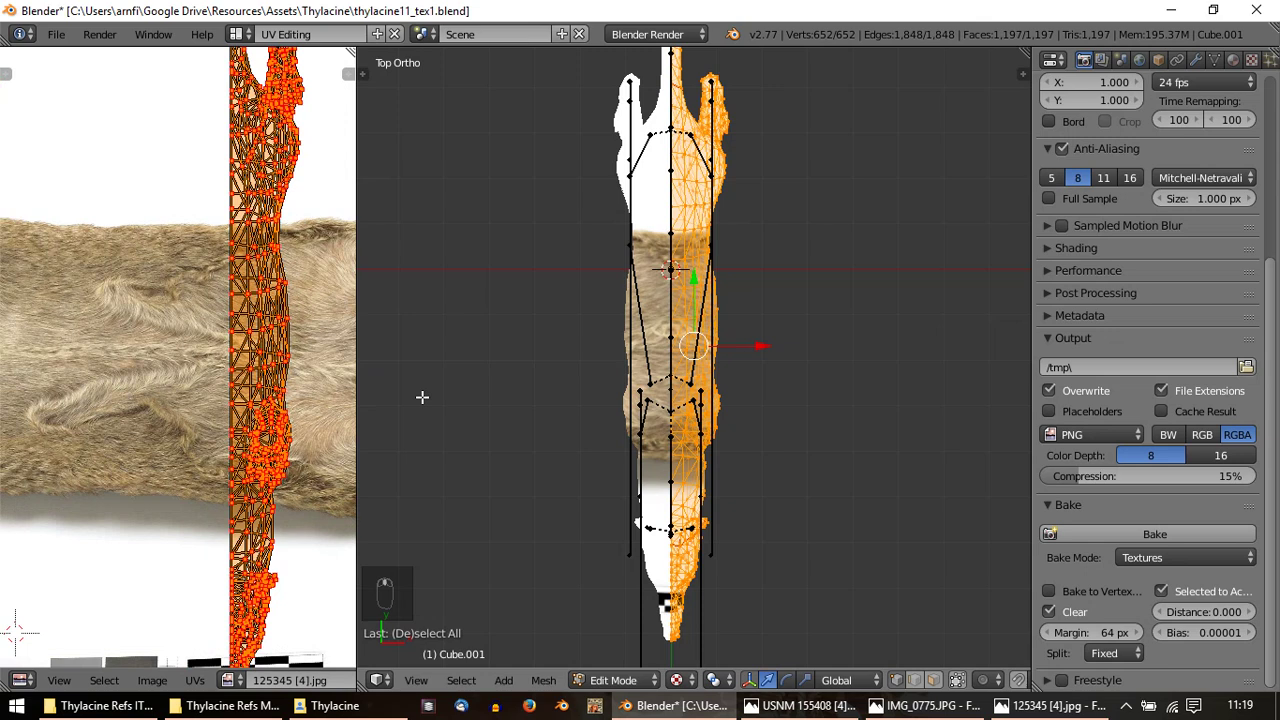
key(r)
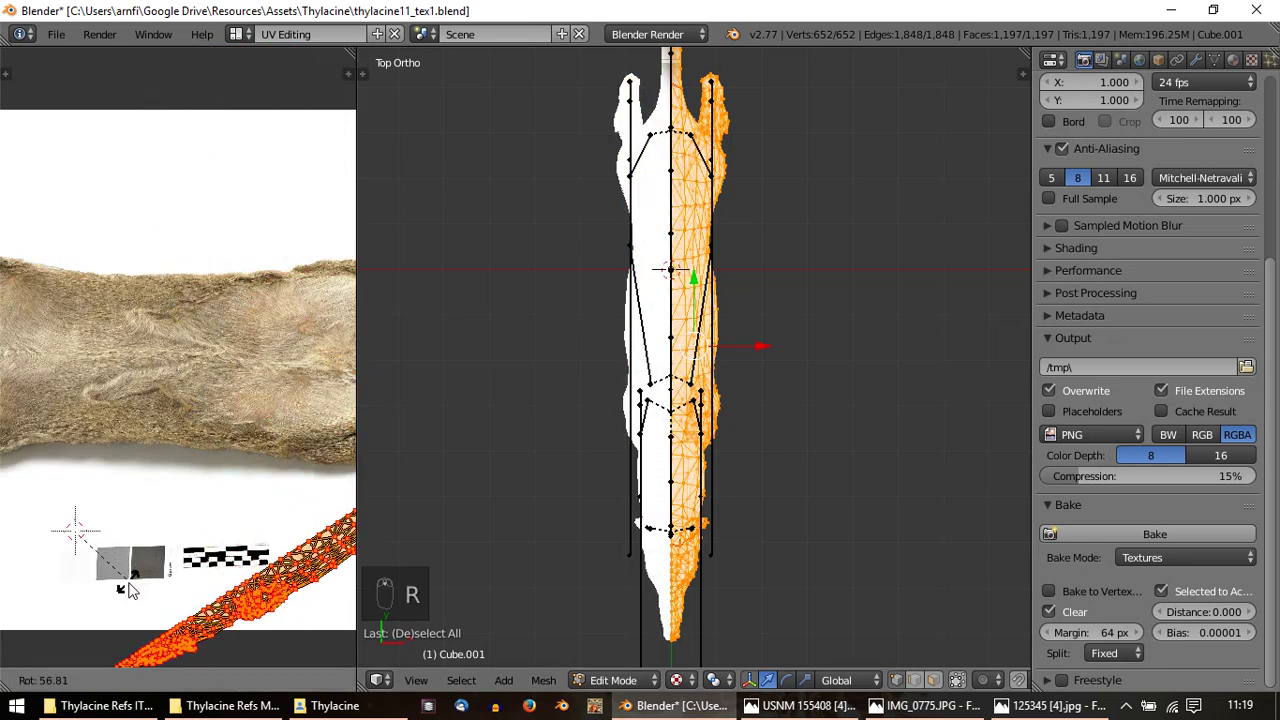
key(r)
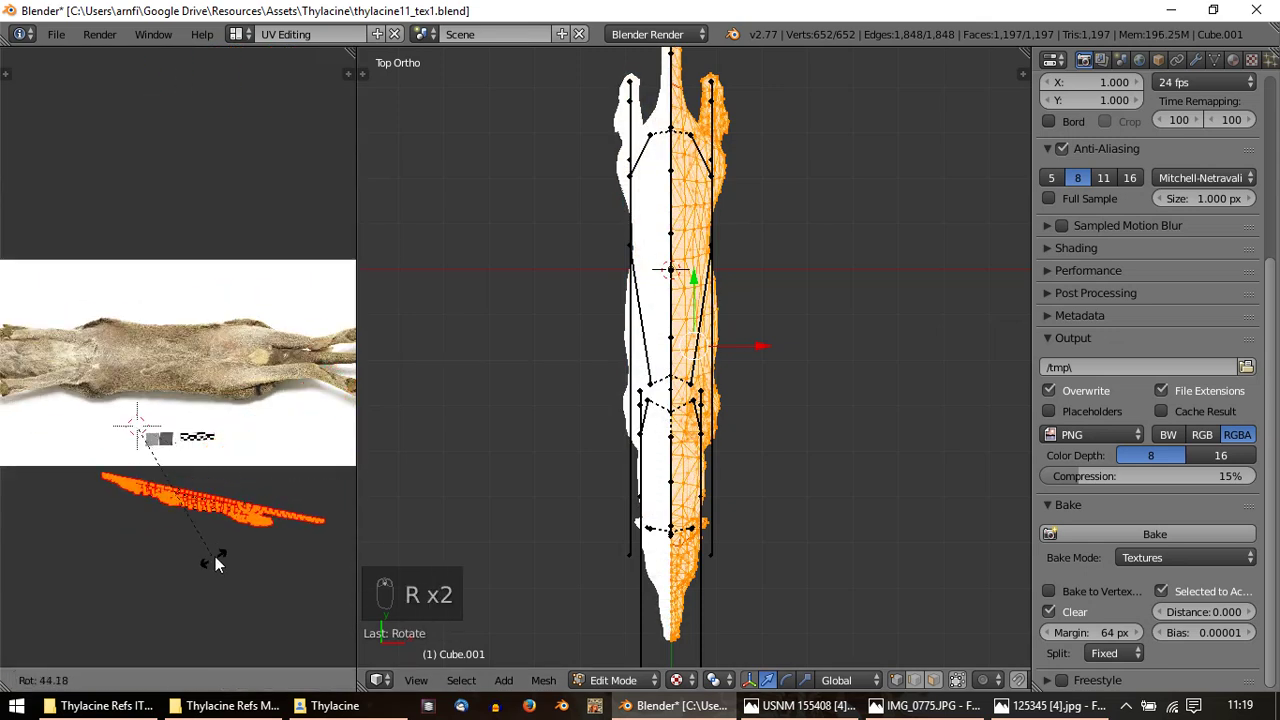
Move, scale and rotate the body strip's UVs to sit over the underside pelt photo
key(g)
drag(235, 418, 179, 447)
drag(179, 447, 162, 455)
key(s)
key(g)
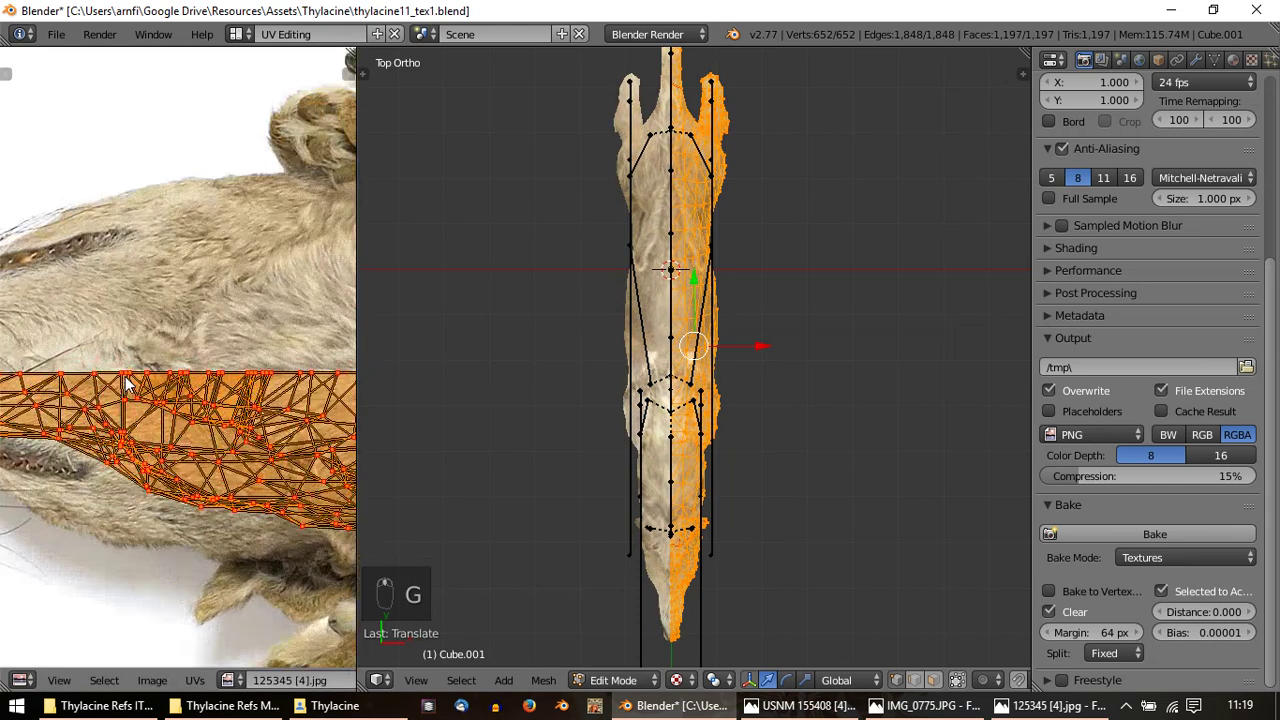
key(g)
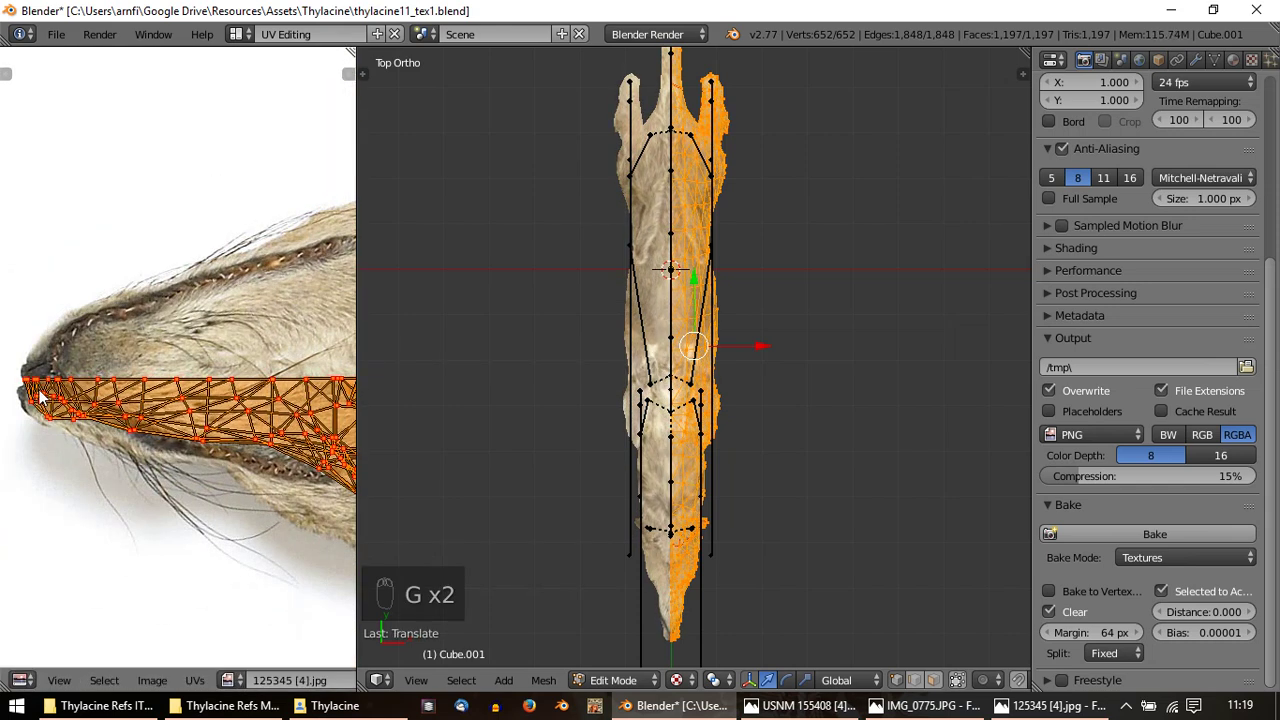
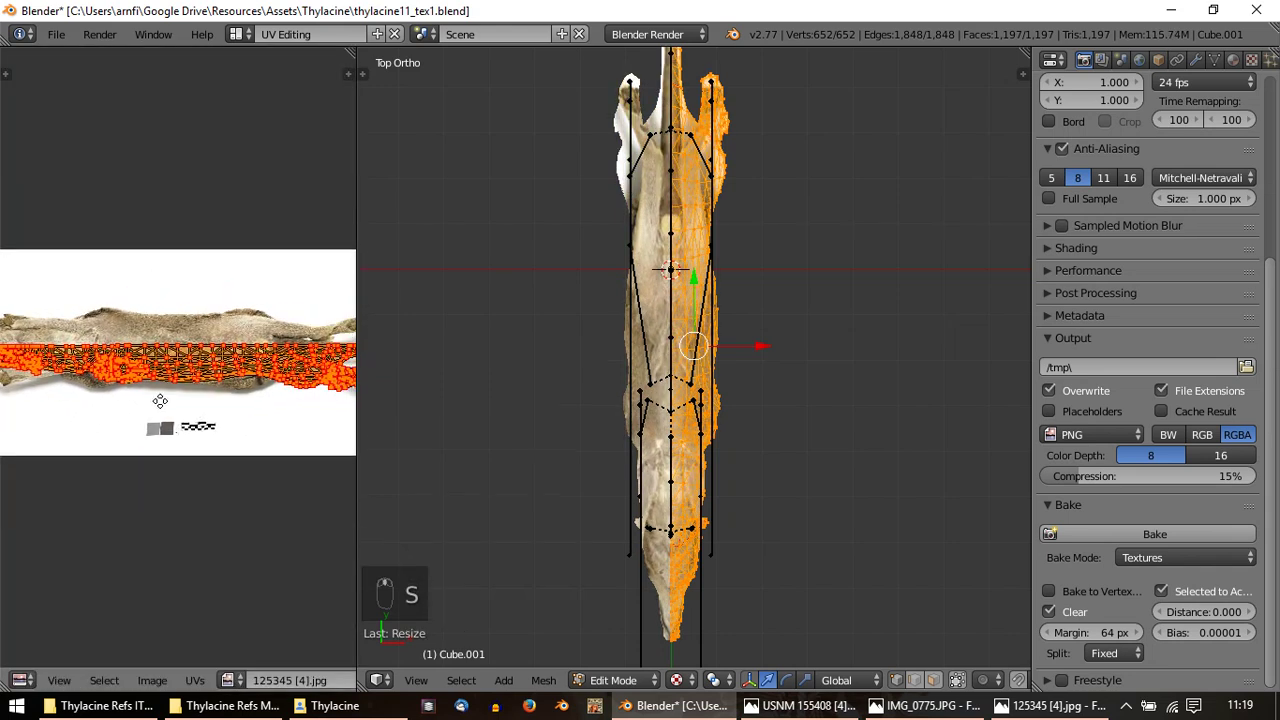
key(s)
key(r)
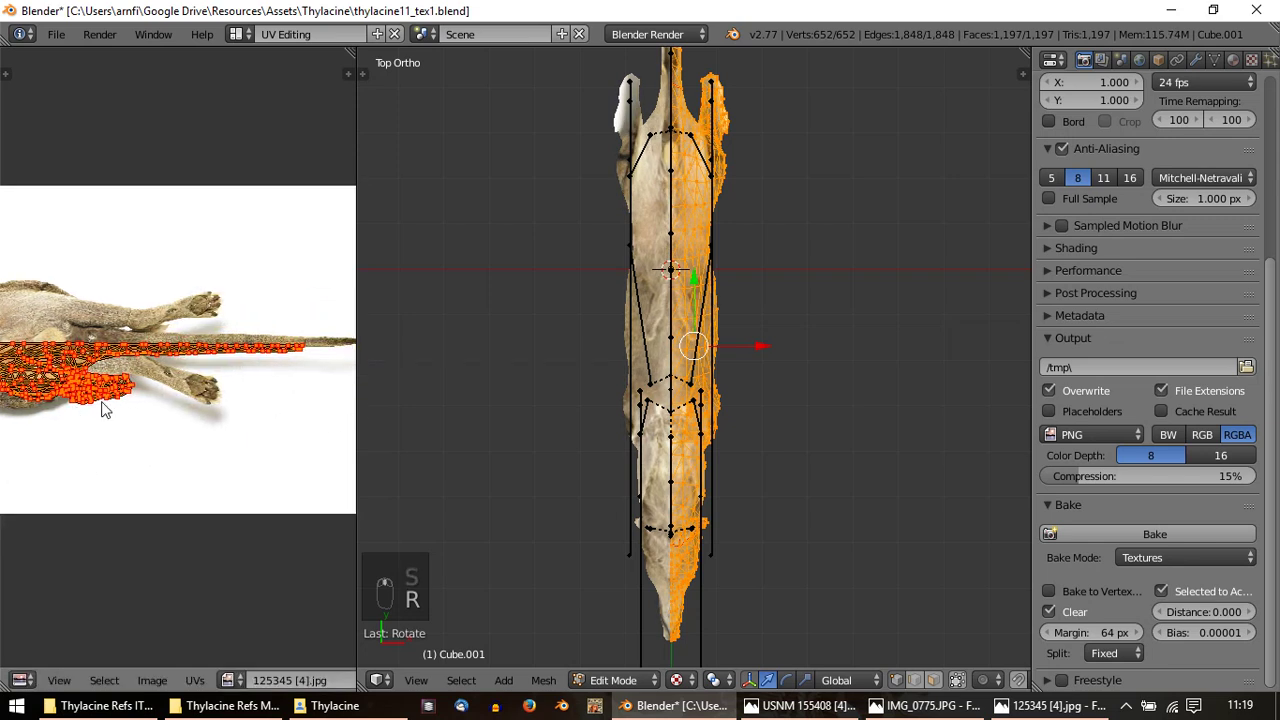
key(s)
key(r)
key(s)
key(r)
Preview the belly texture, enlarge the strip's UV island over the photo and check it again
key(Tab)
middle_click(751, 396)
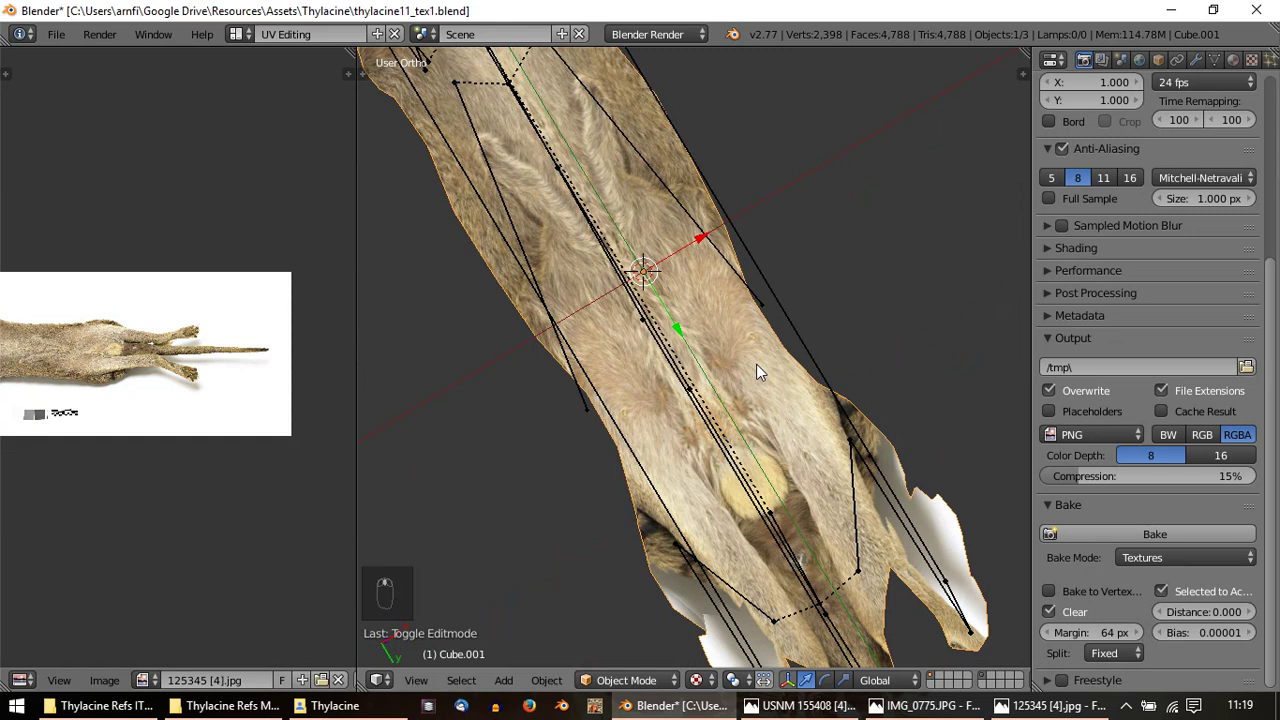
key(Tab)
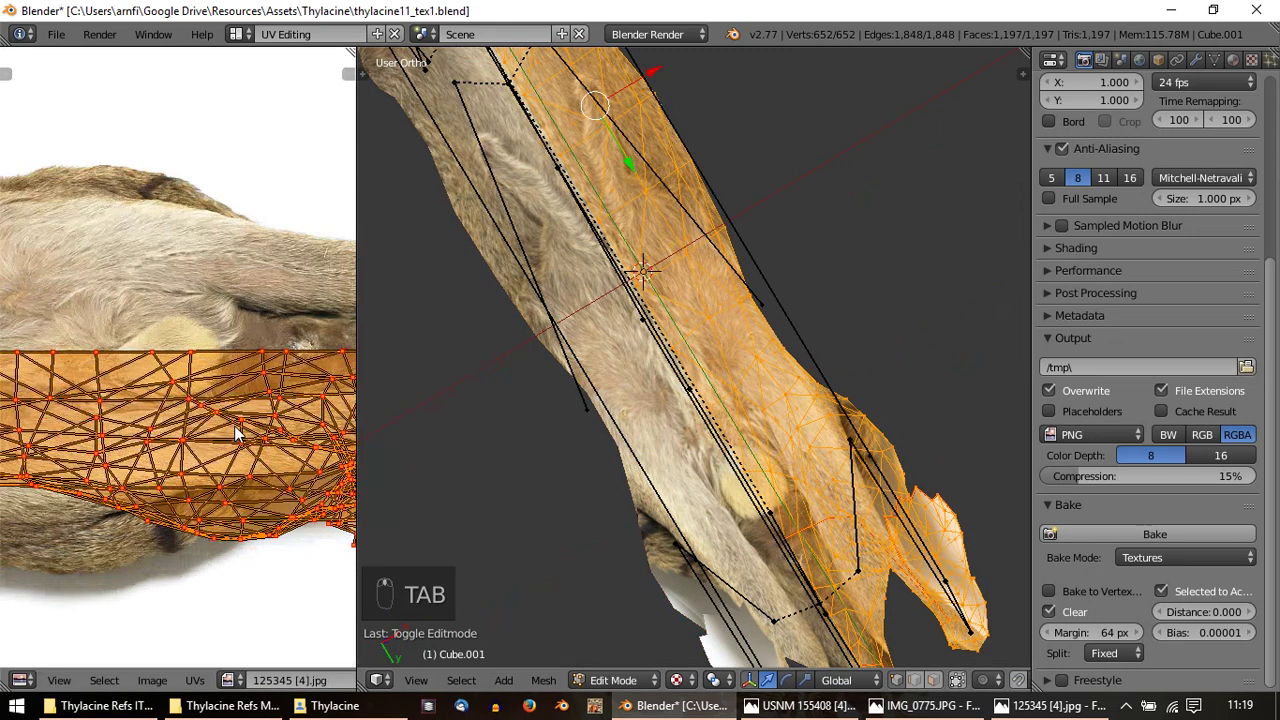
key(Tab)
key(Tab)
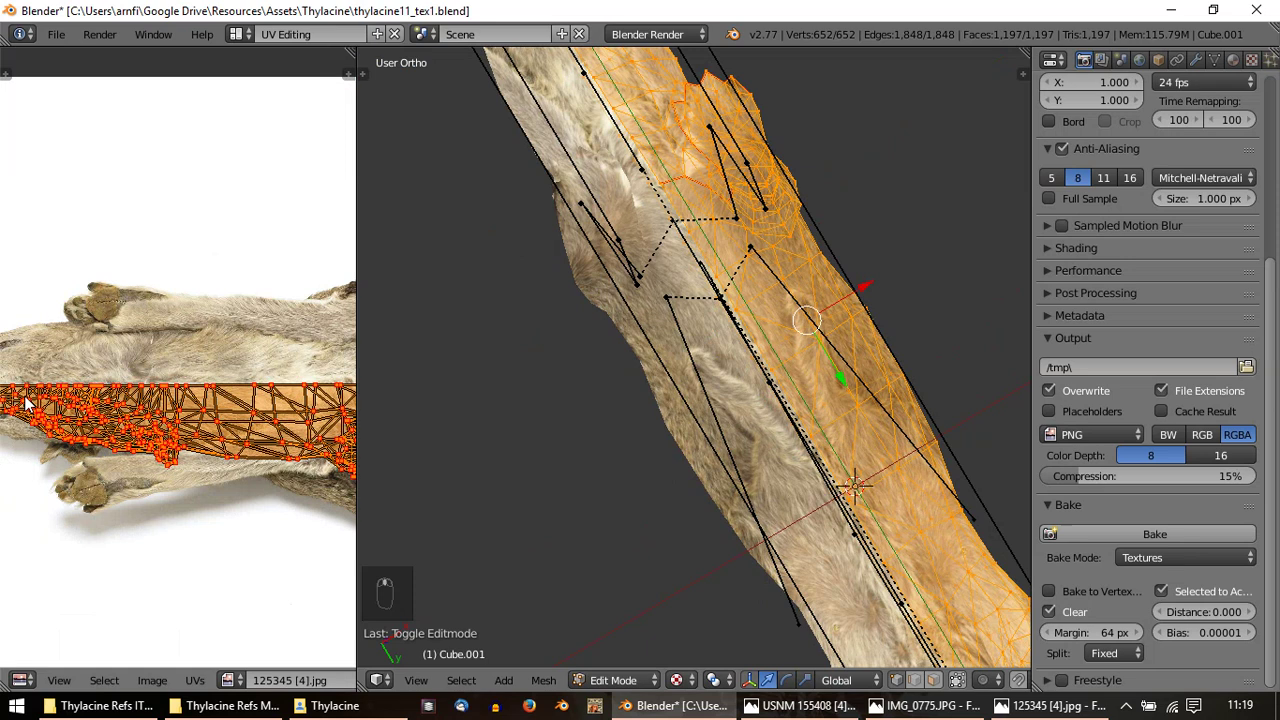
key(s)
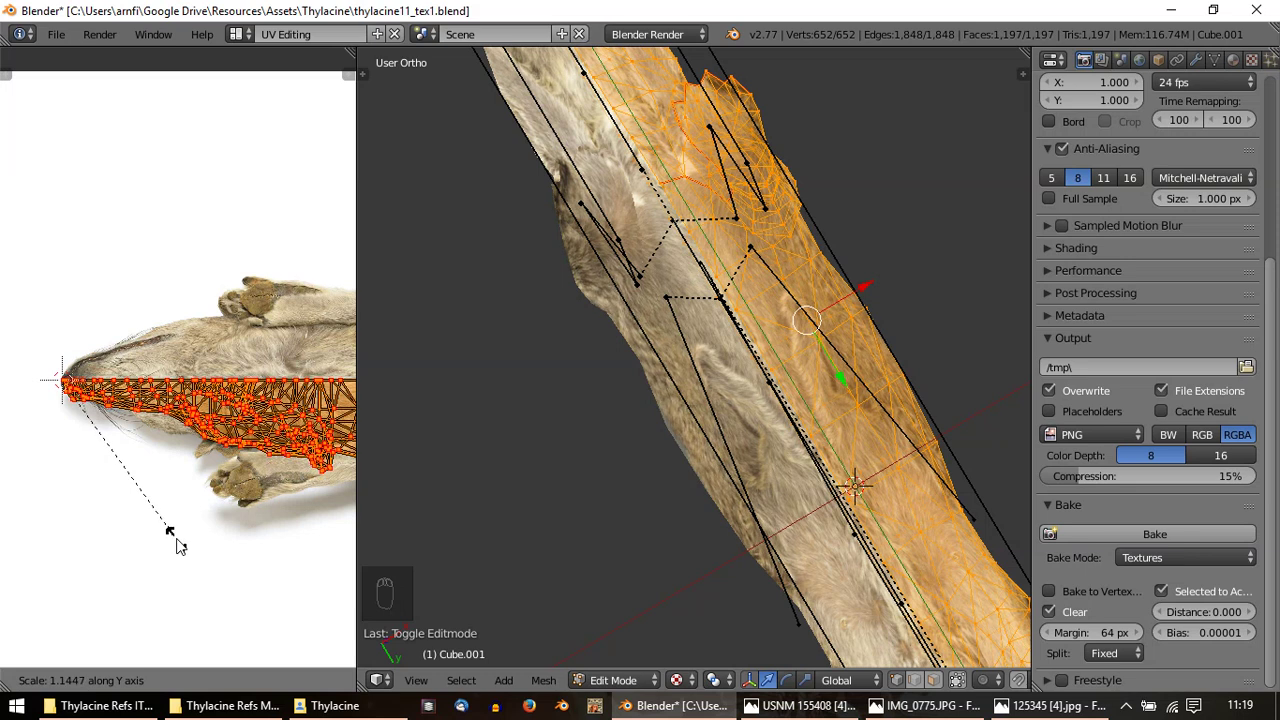
key(s)
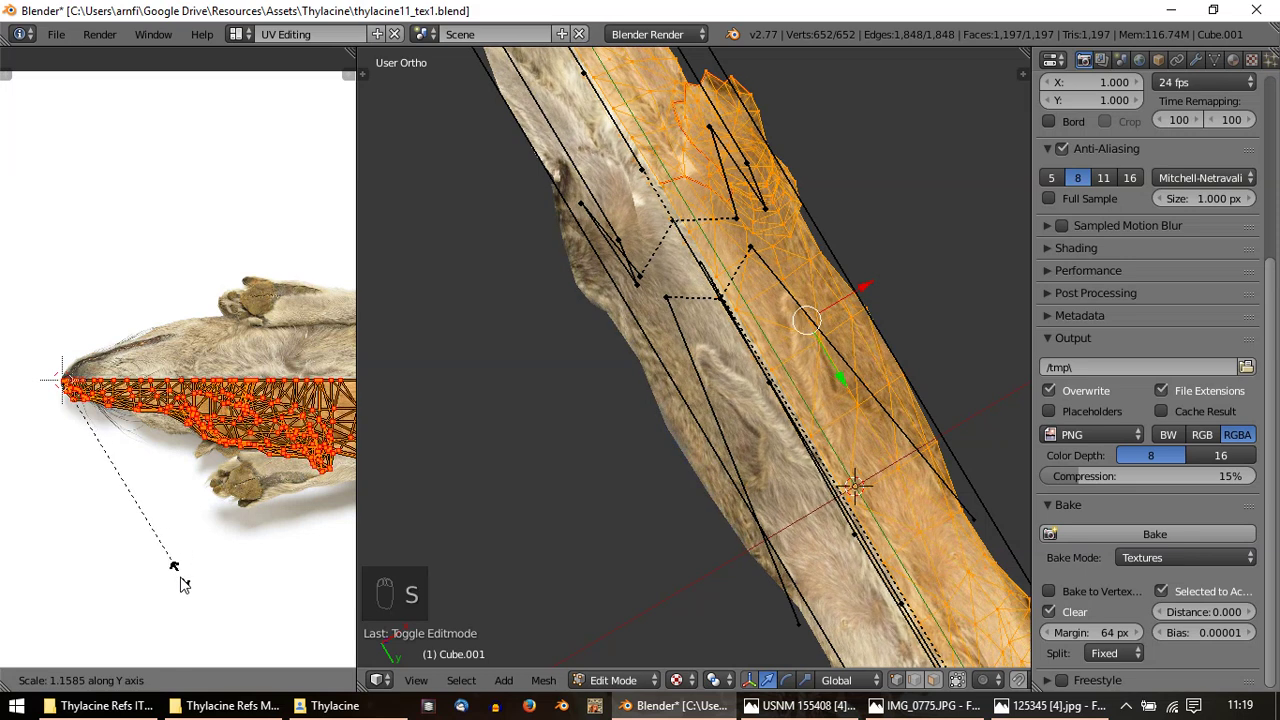
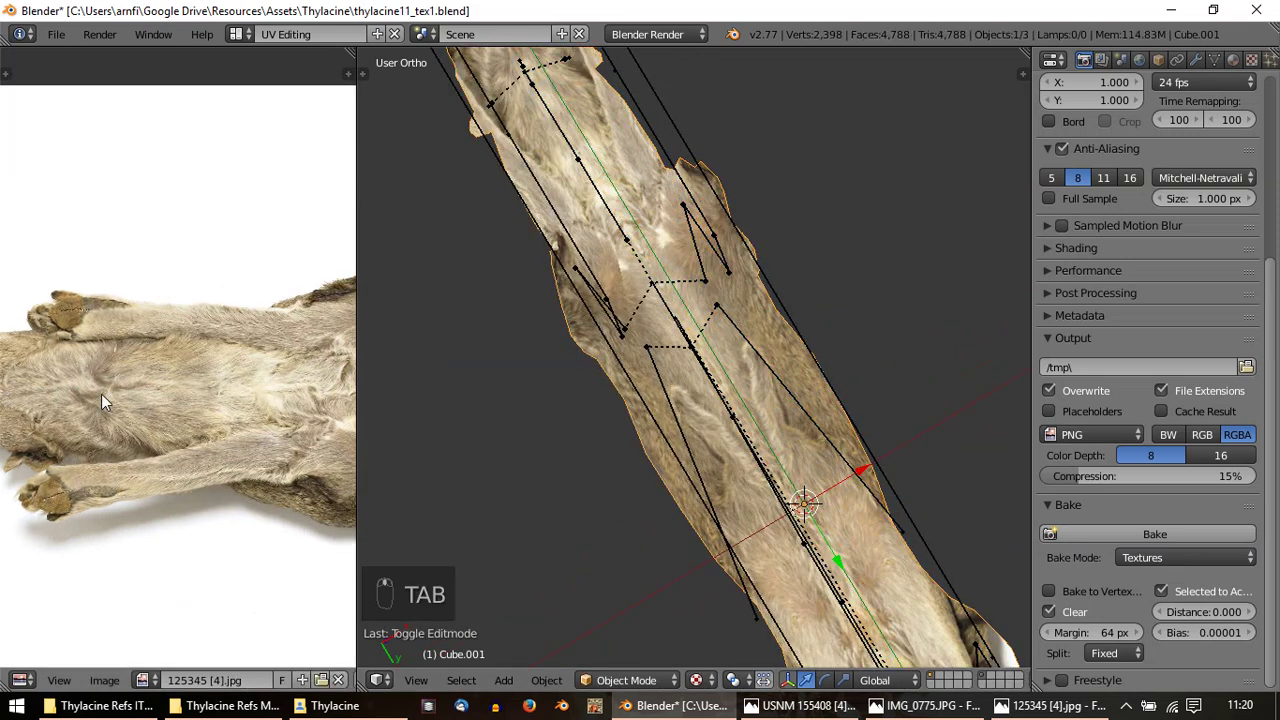
key(Tab)
key(Tab)
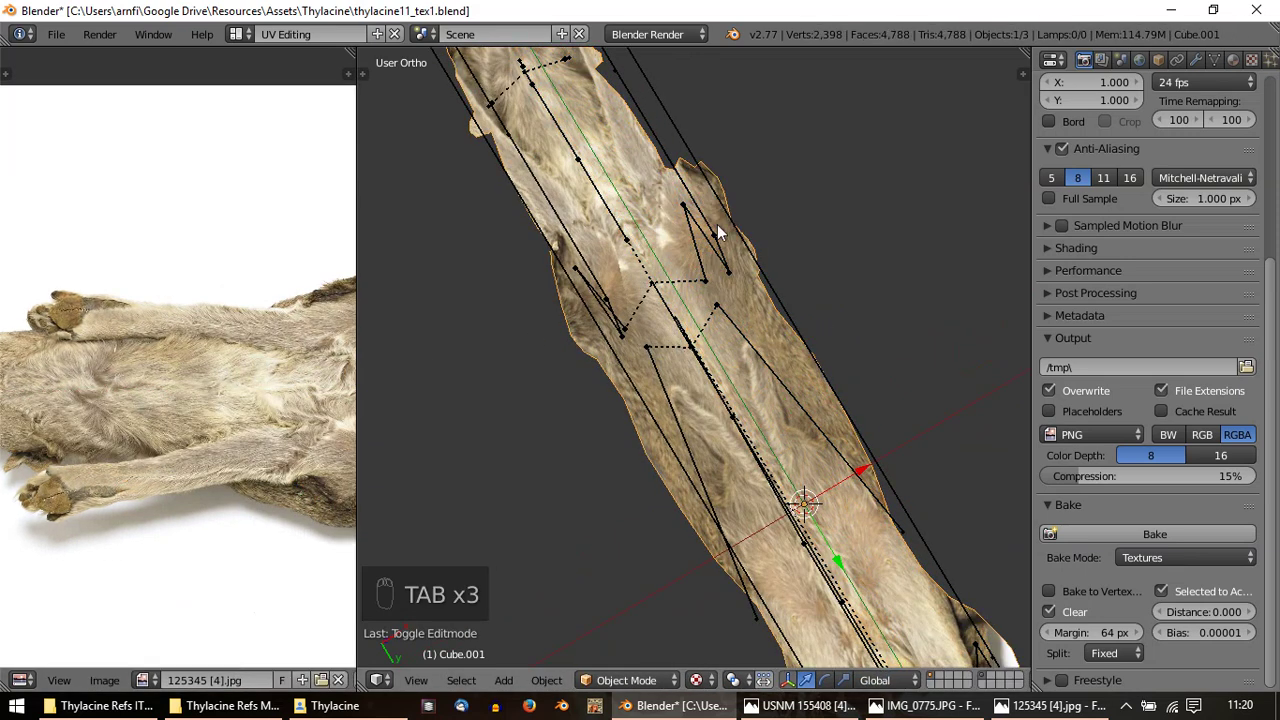
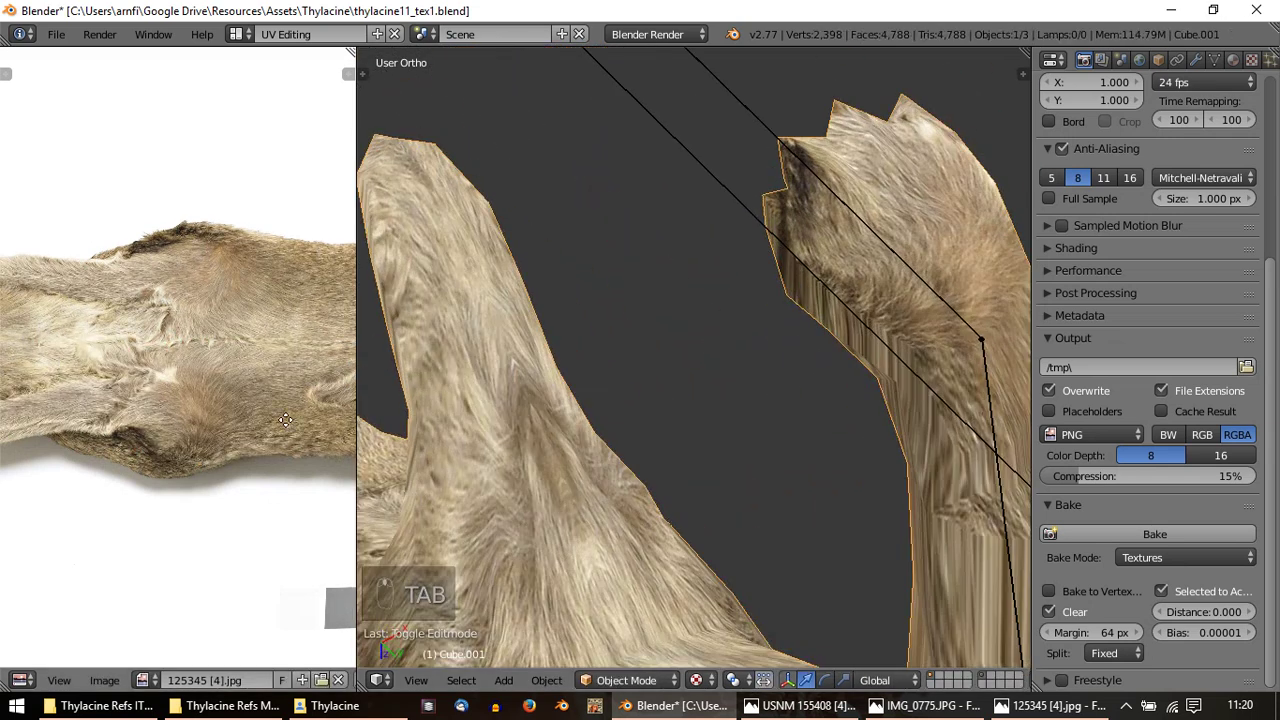
Invert the selection from the legs to the back and tail faces for projection
key(Tab)
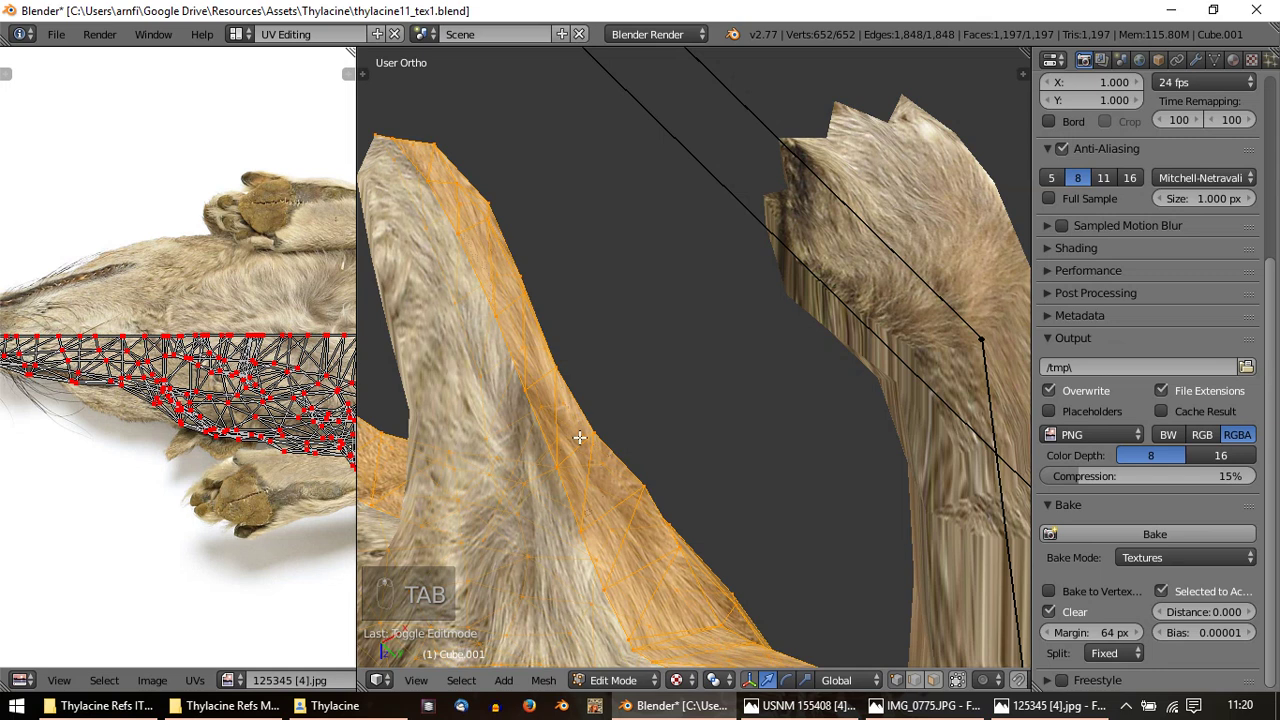
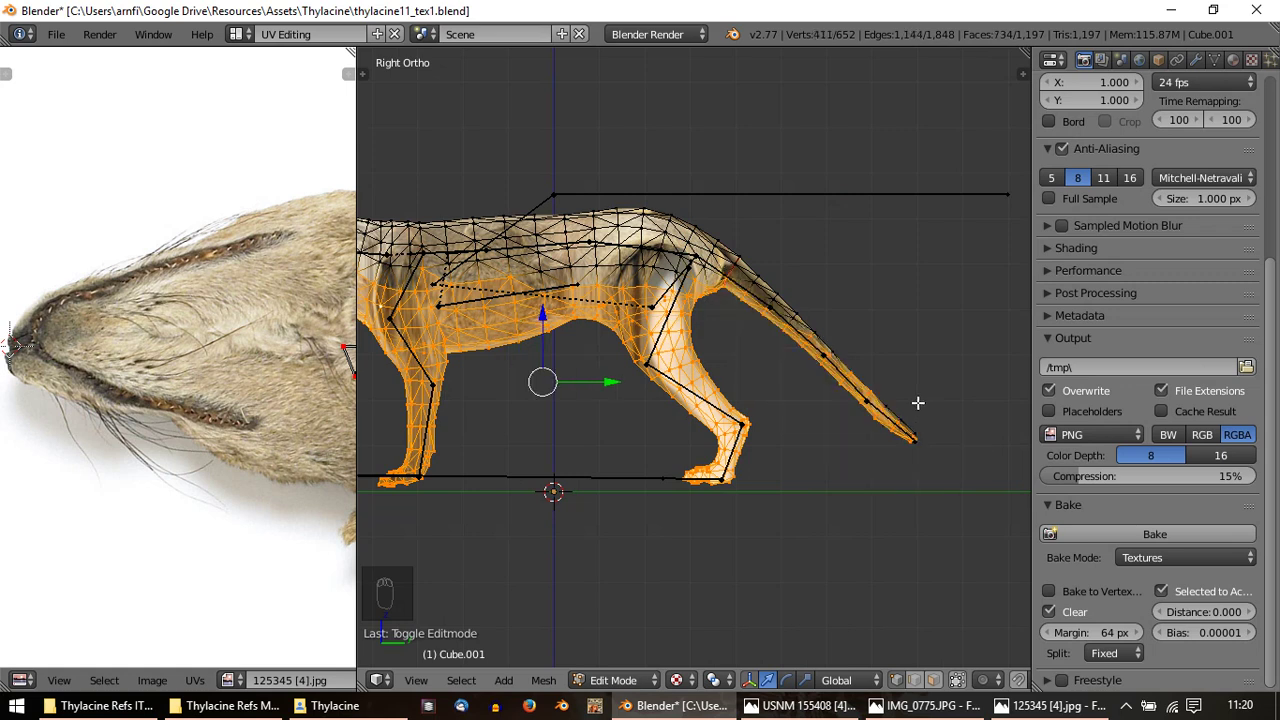
key(ctrl+i)
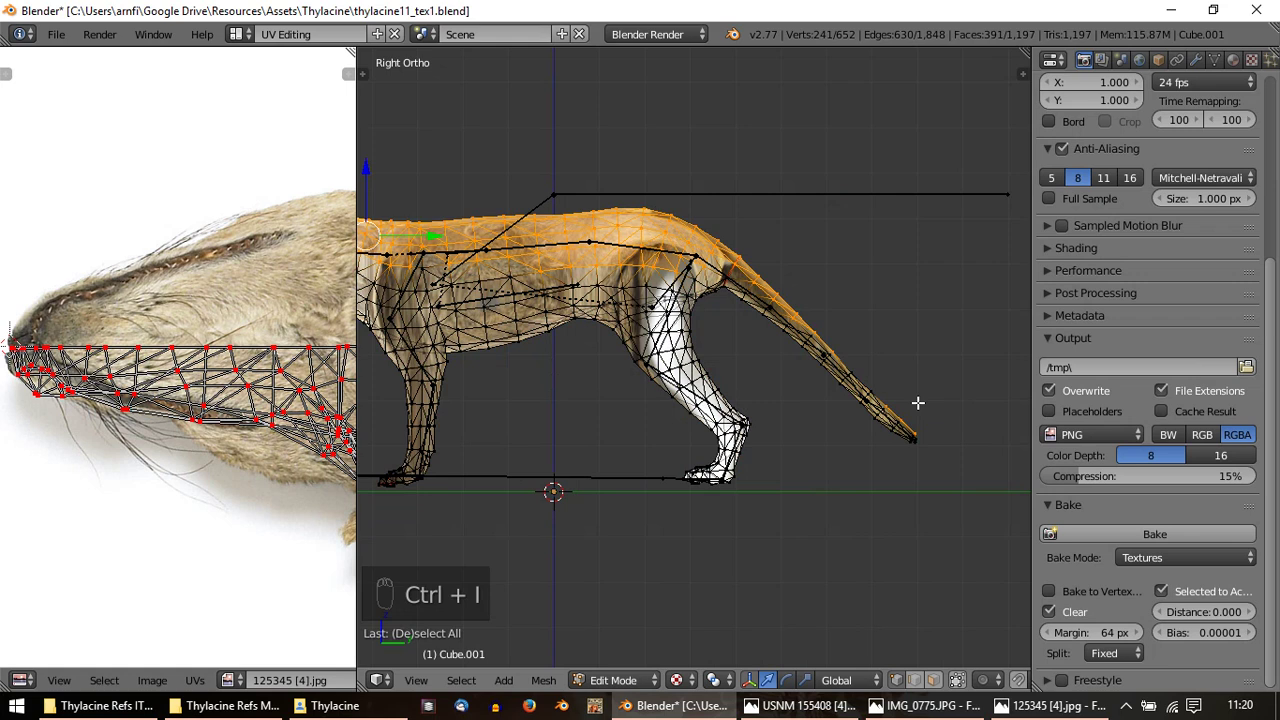
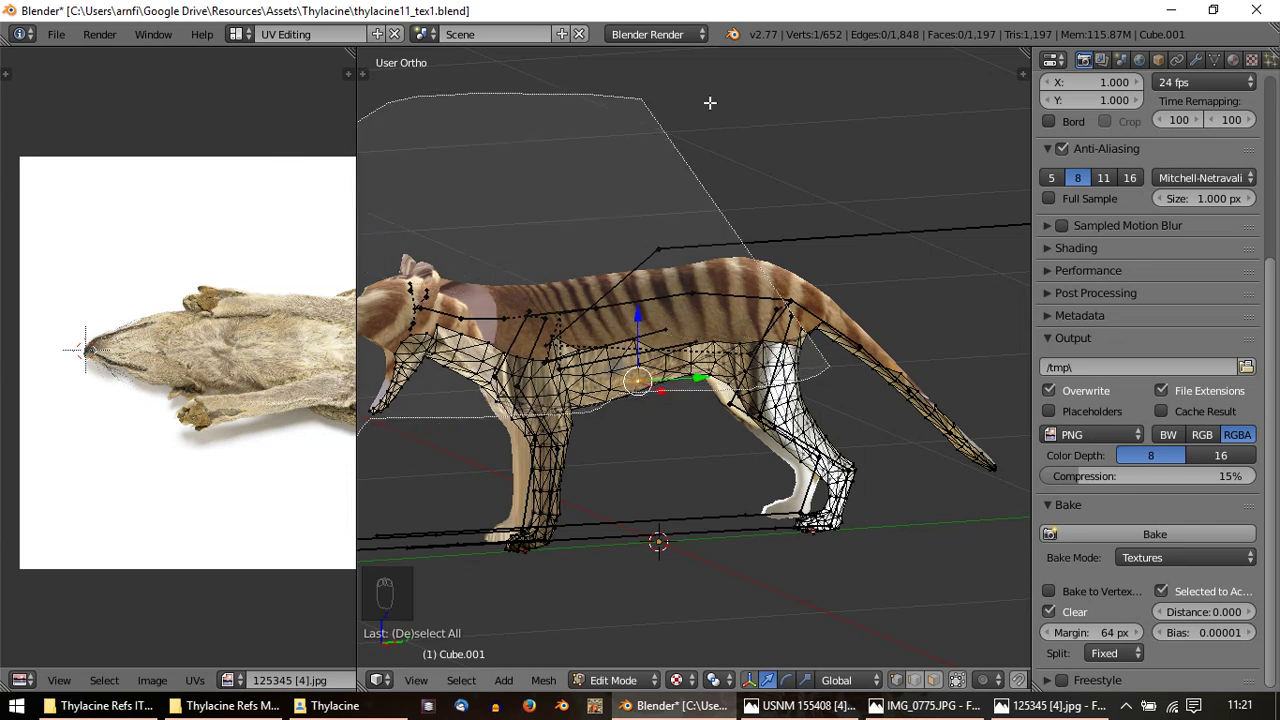
Unwrap and reselect, then pick the belly and leg underside region
key(u)
key(a)
key(a)
key(a)
key(alt+p)
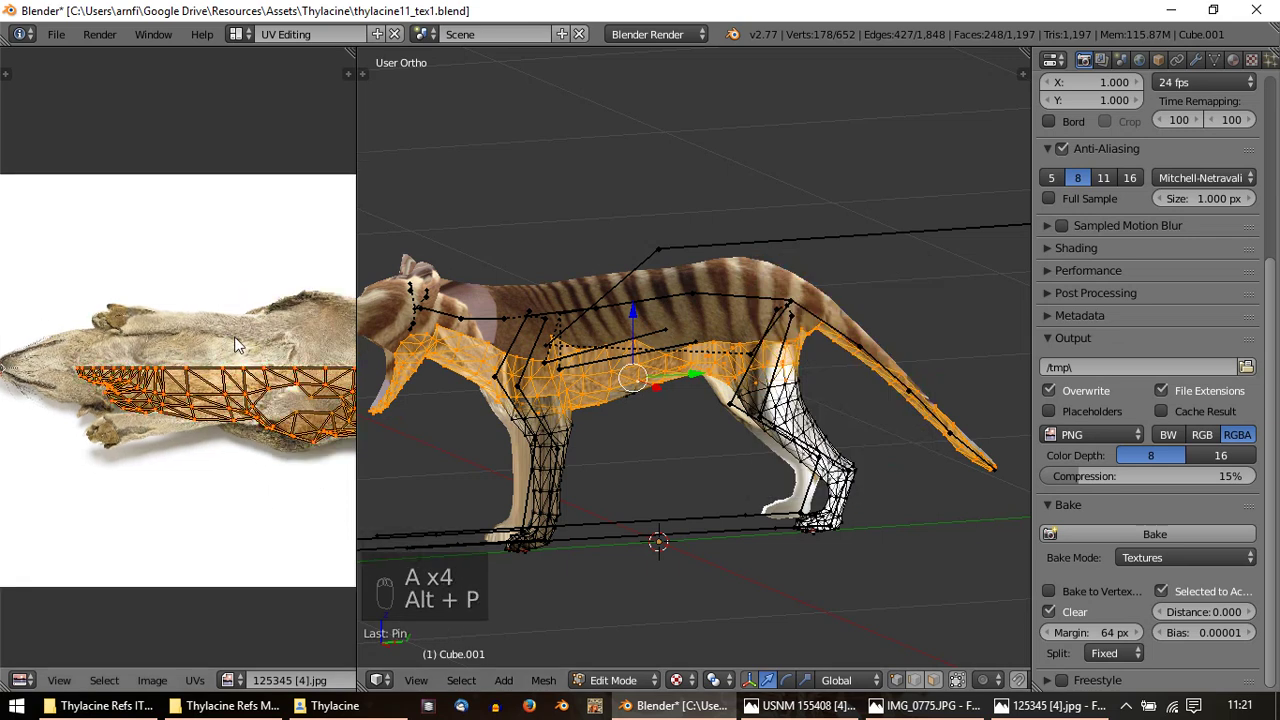
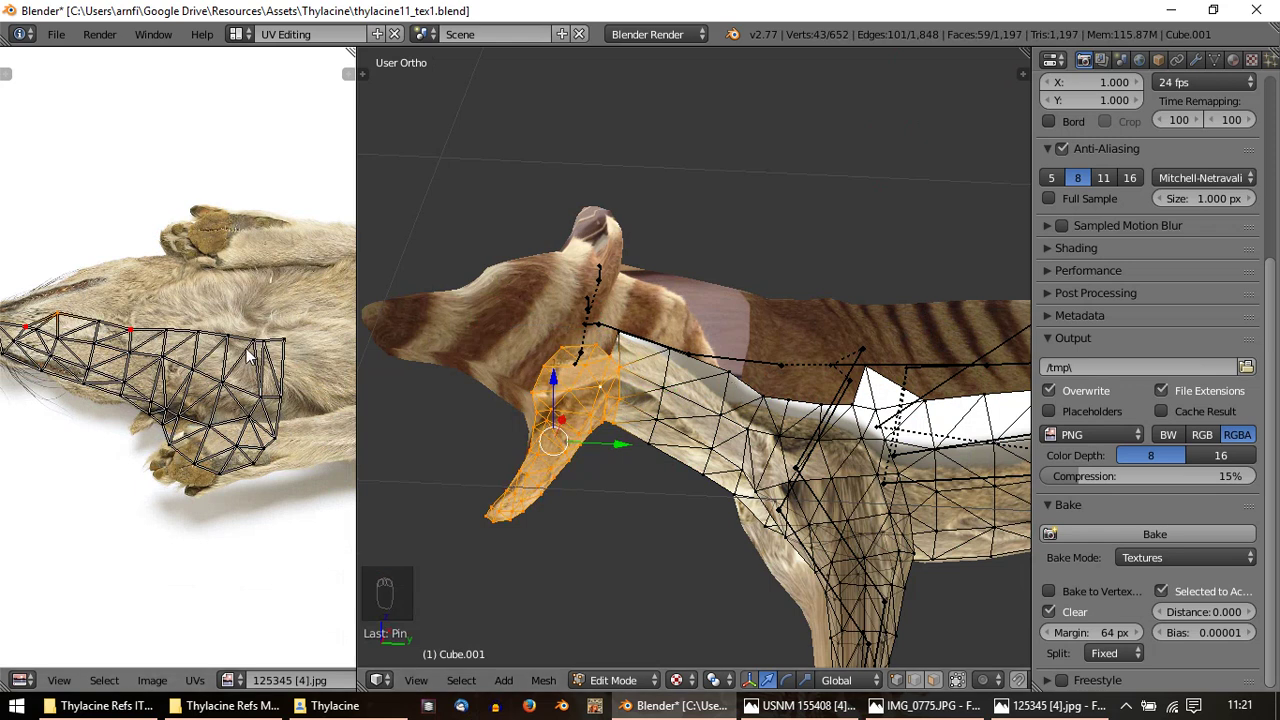
Select the throat patch, move it and shrink its UV island, narrowing it horizontally
drag(124, 326, 364, 364)
key(alt+p)
drag(287, 351, 275, 365)
key(g)
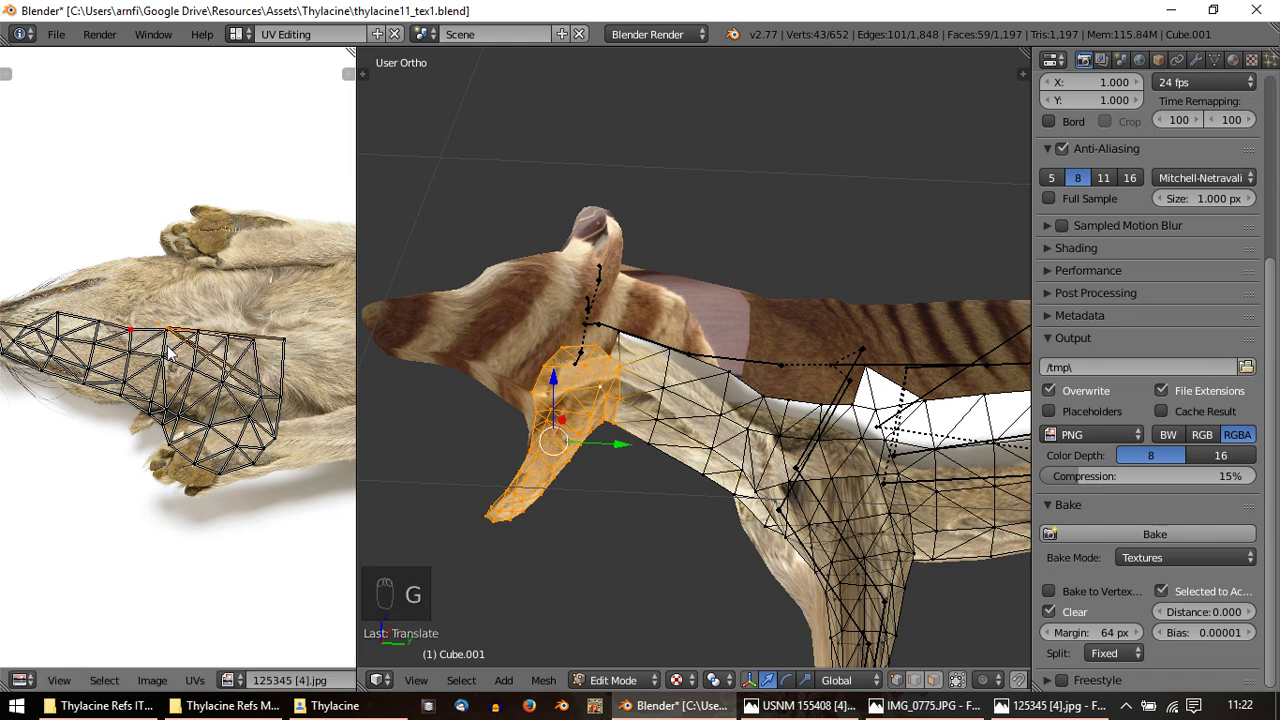
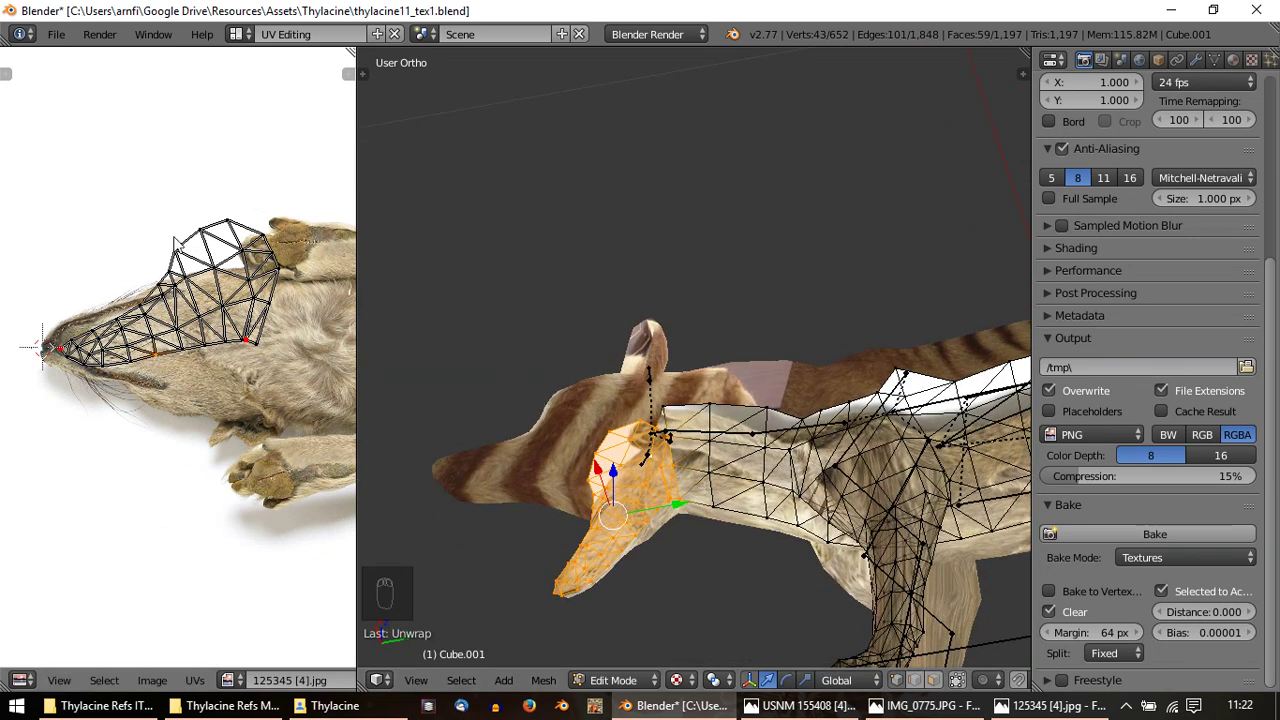
key(ctrl+l)
key(s)
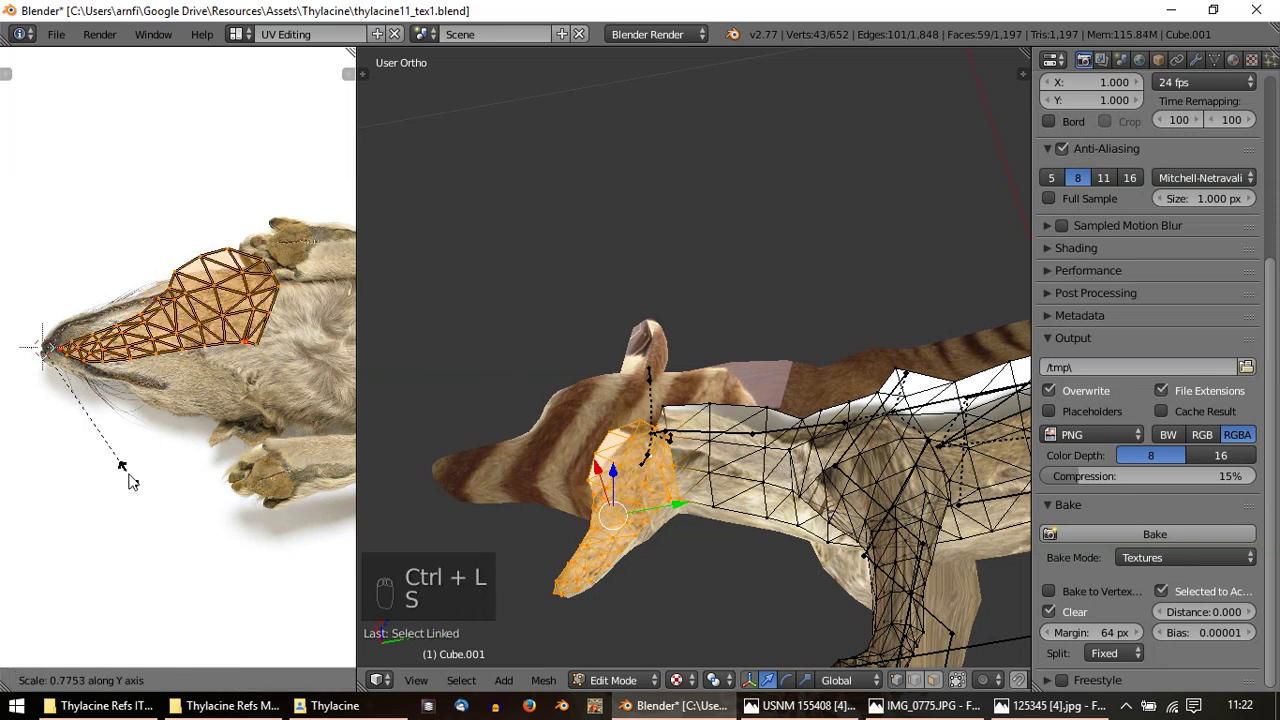
key(r)
key(s)
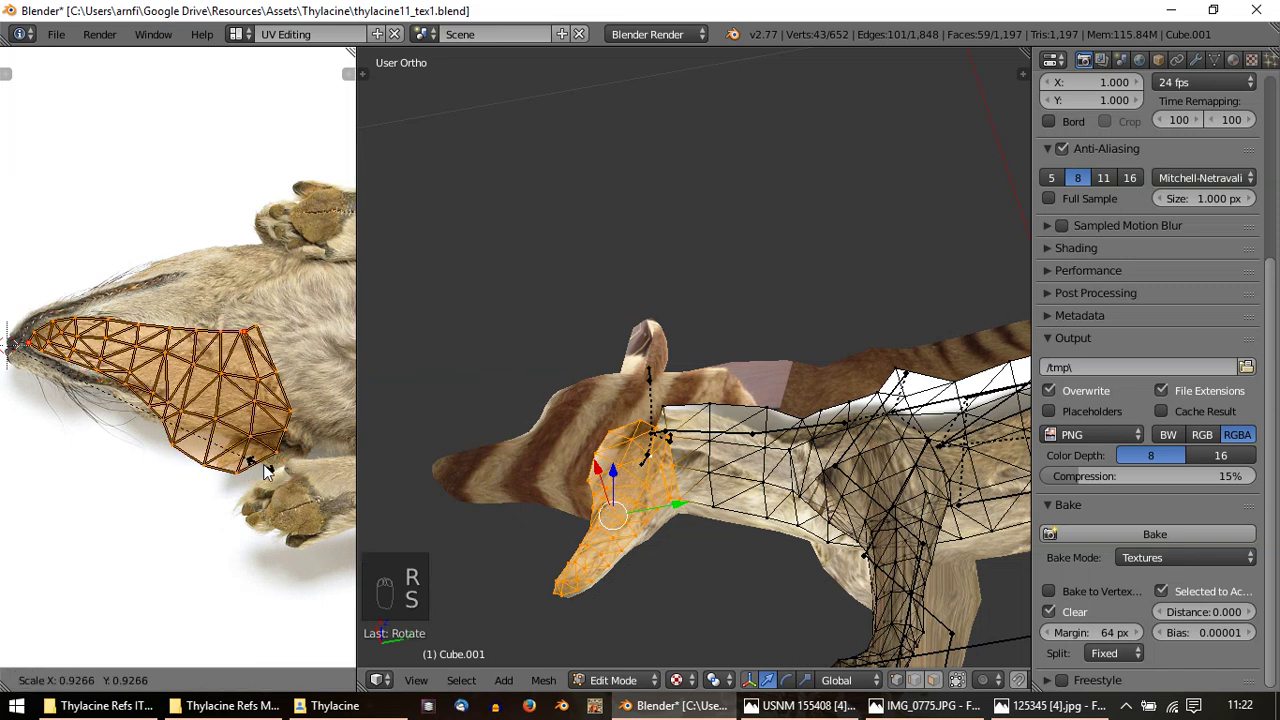
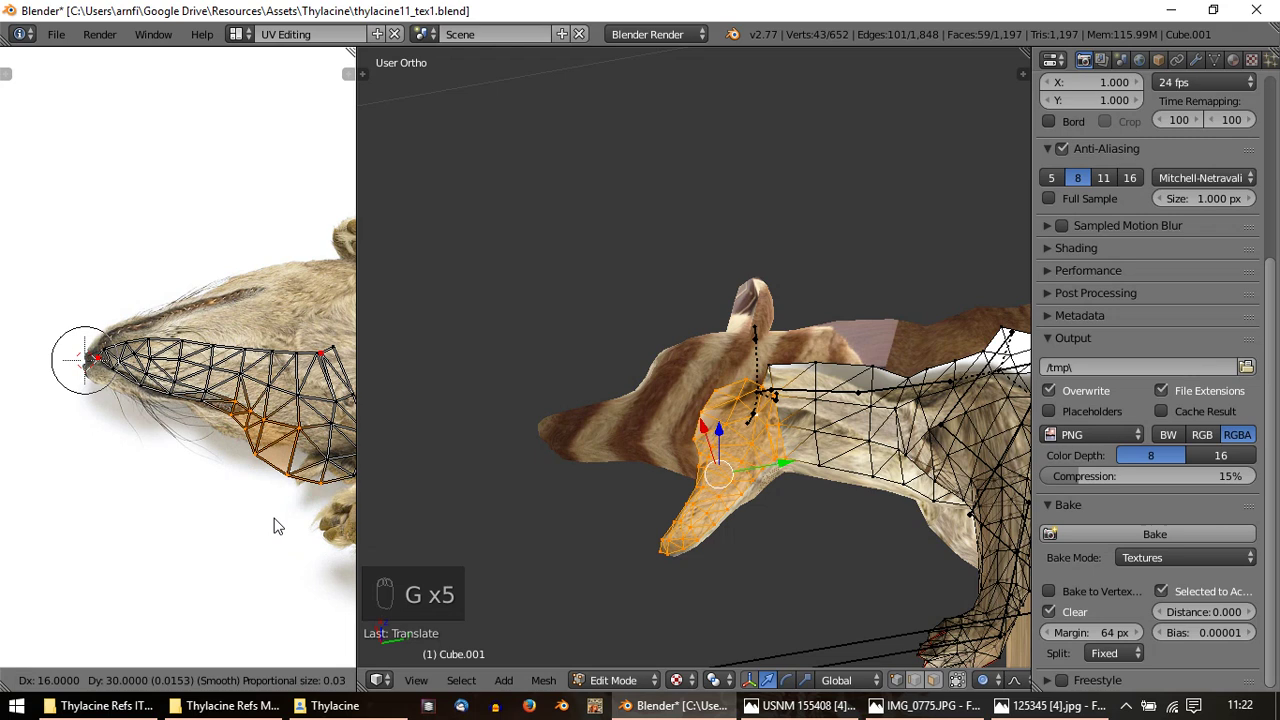
Nudge UV vertices along the muzzle edge toward the photo's muzzle outline
drag(235, 437, 242, 420)
key(g)
key(g)
key(g)
drag(239, 426, 241, 422)
key(g)
drag(241, 422, 114, 334)
drag(114, 334, 186, 339)
key(g)
Reshape the remaining UV points along the muzzle and check the texture outside editing
drag(167, 343, 279, 362)
key(g)
drag(105, 334, 276, 345)
key(g)
drag(279, 362, 249, 354)
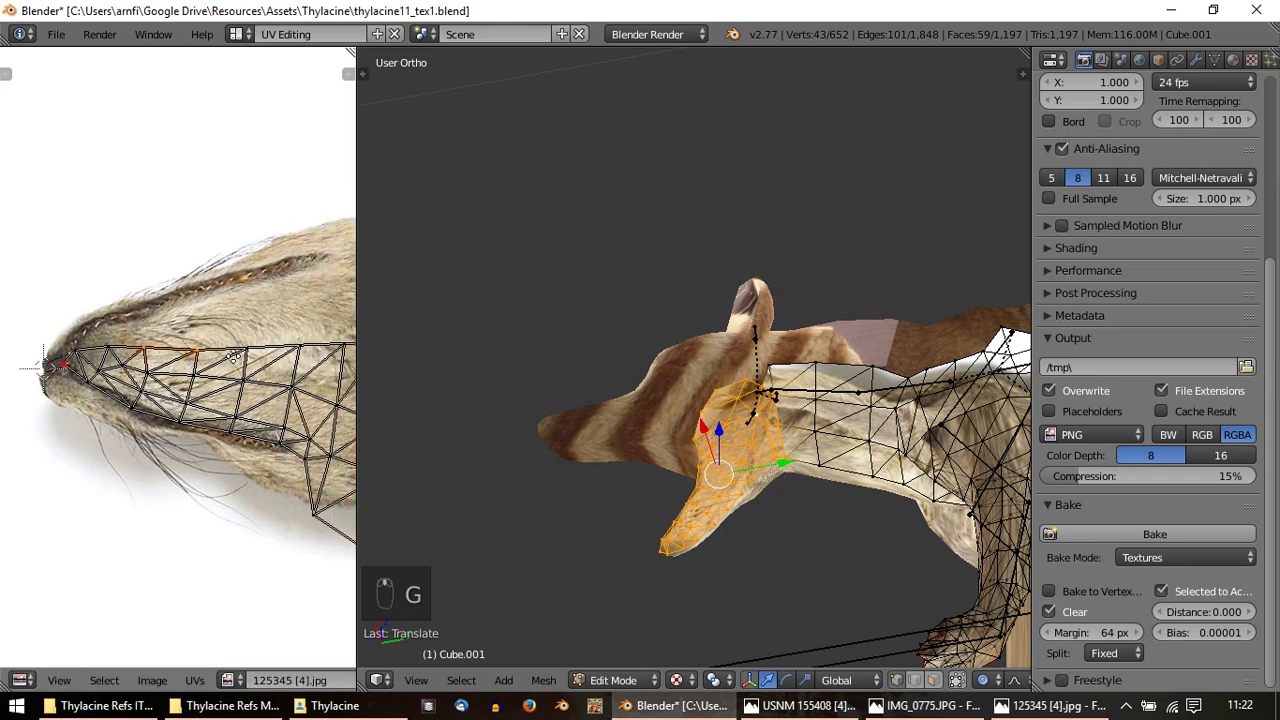
key(Tab)
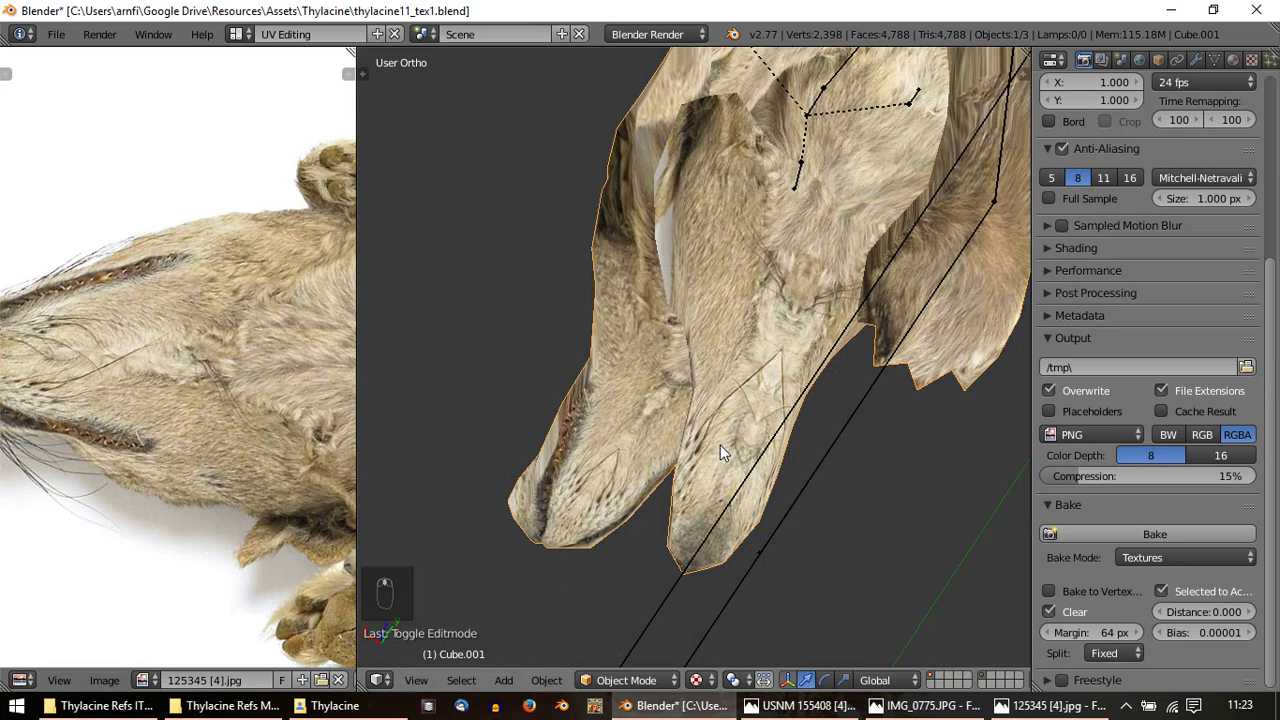
key(Tab)
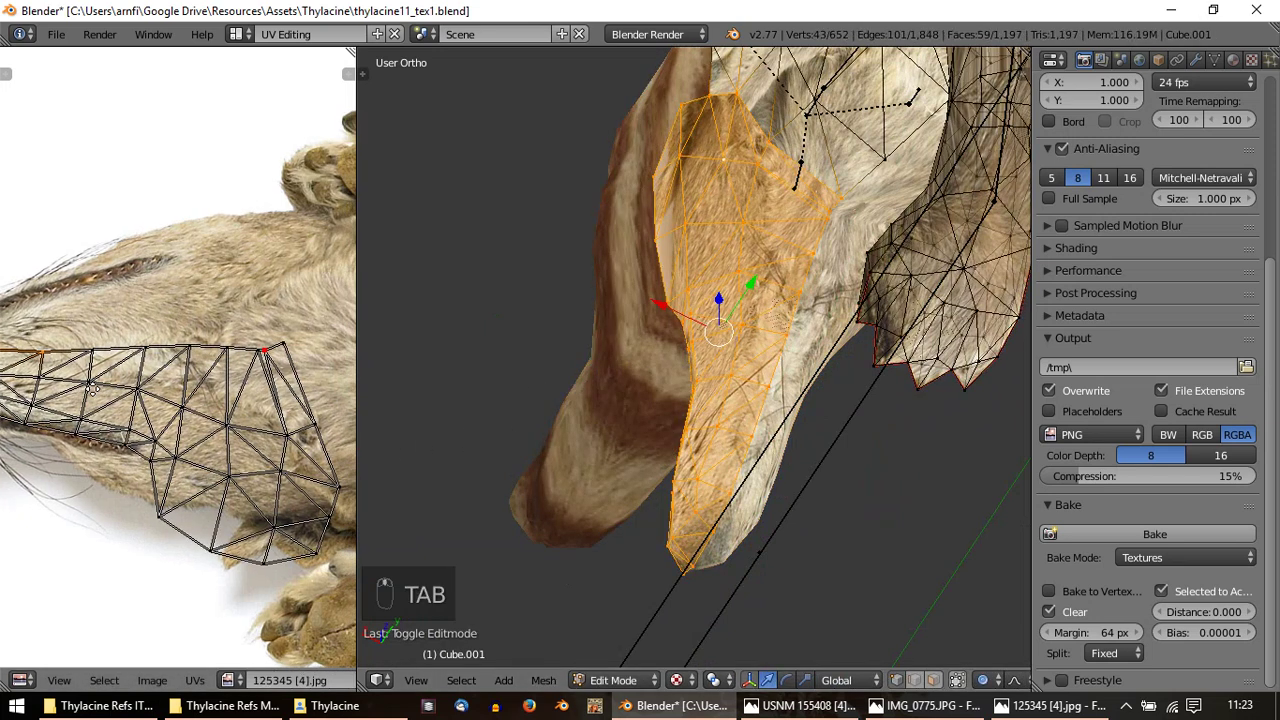
key(Tab)
key(Tab)
key(ctrl+l)
key(p)
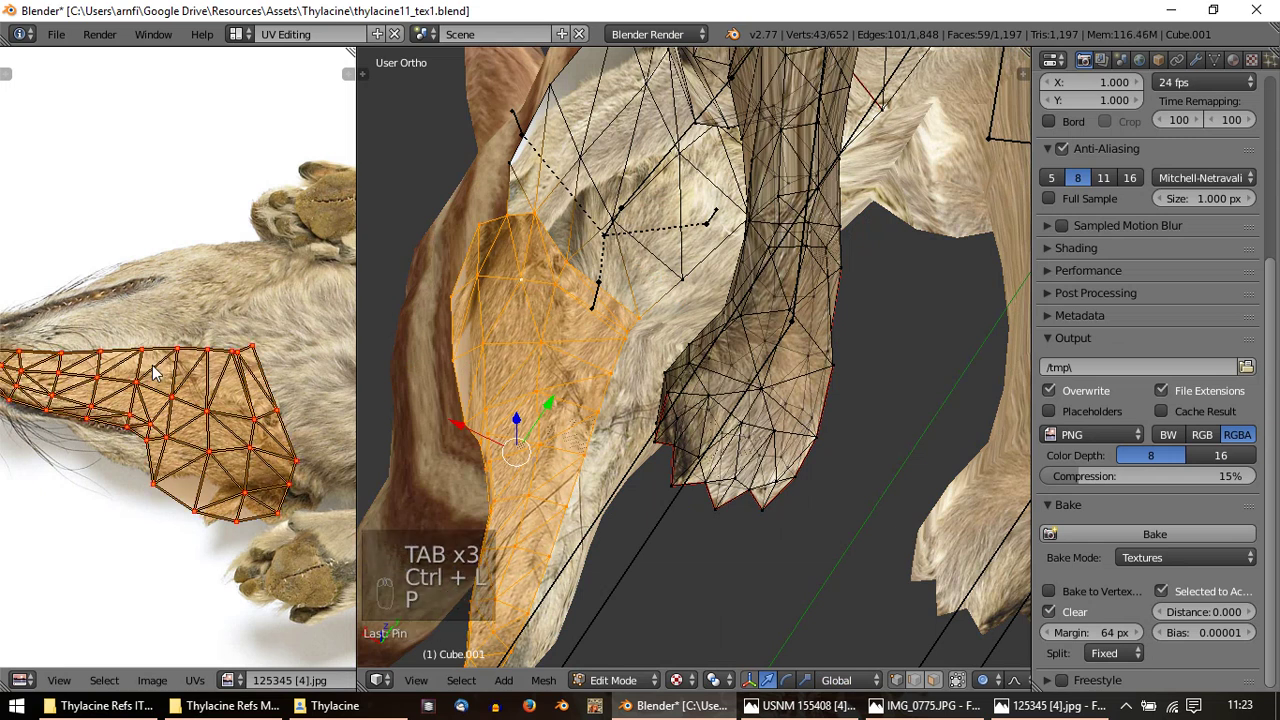
key(a)
key(a)
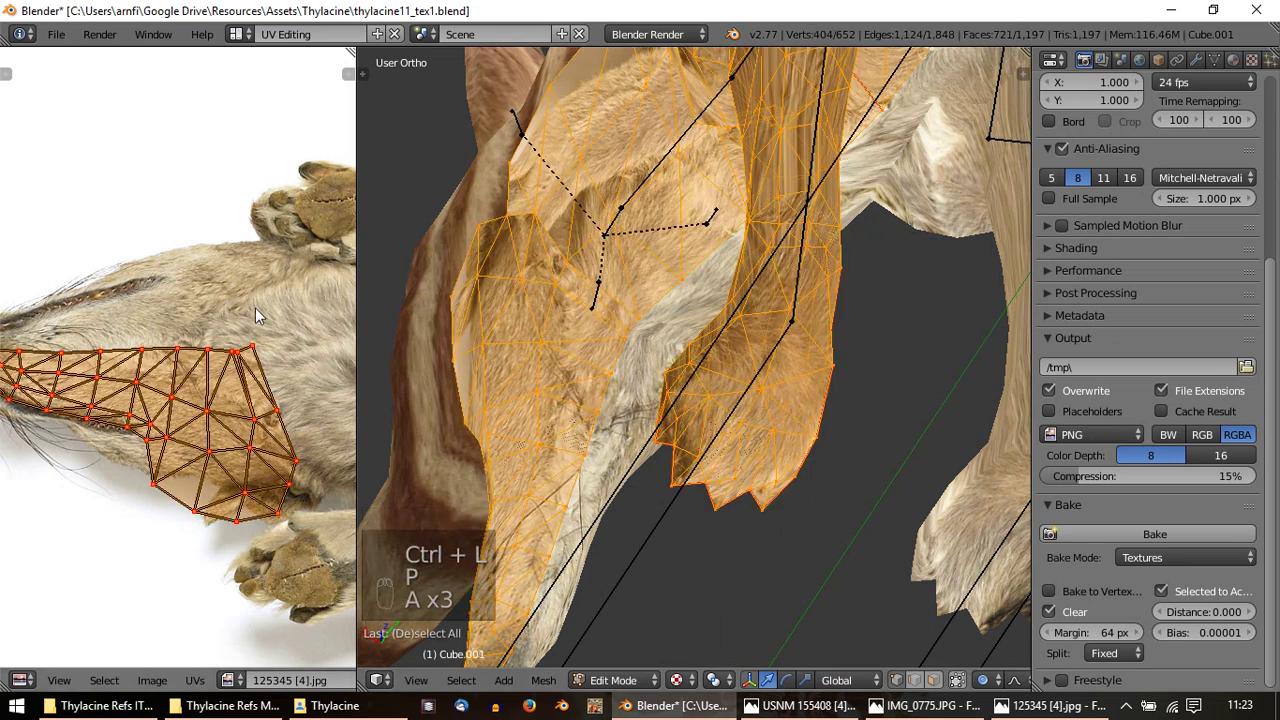
drag(256, 360, 235, 394)
drag(235, 394, 180, 366)
middle_click(180, 366)
drag(222, 391, 84, 381)
key(alt+p)
key(u)
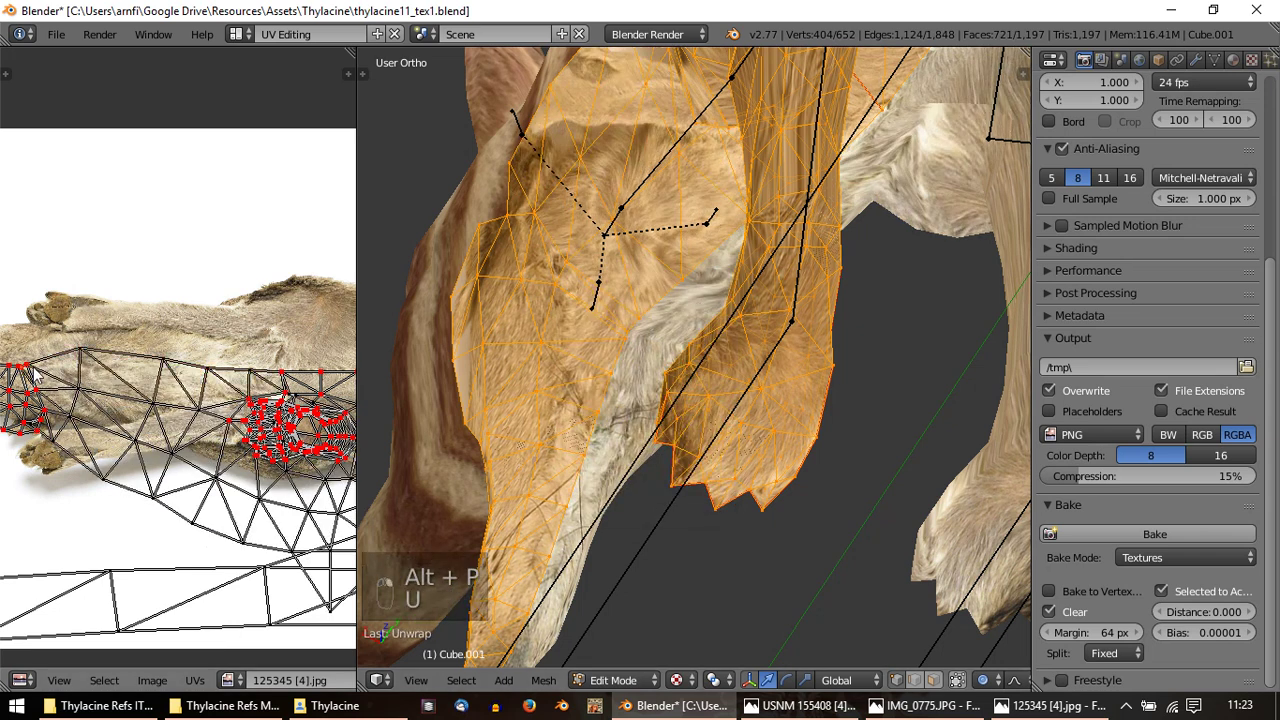
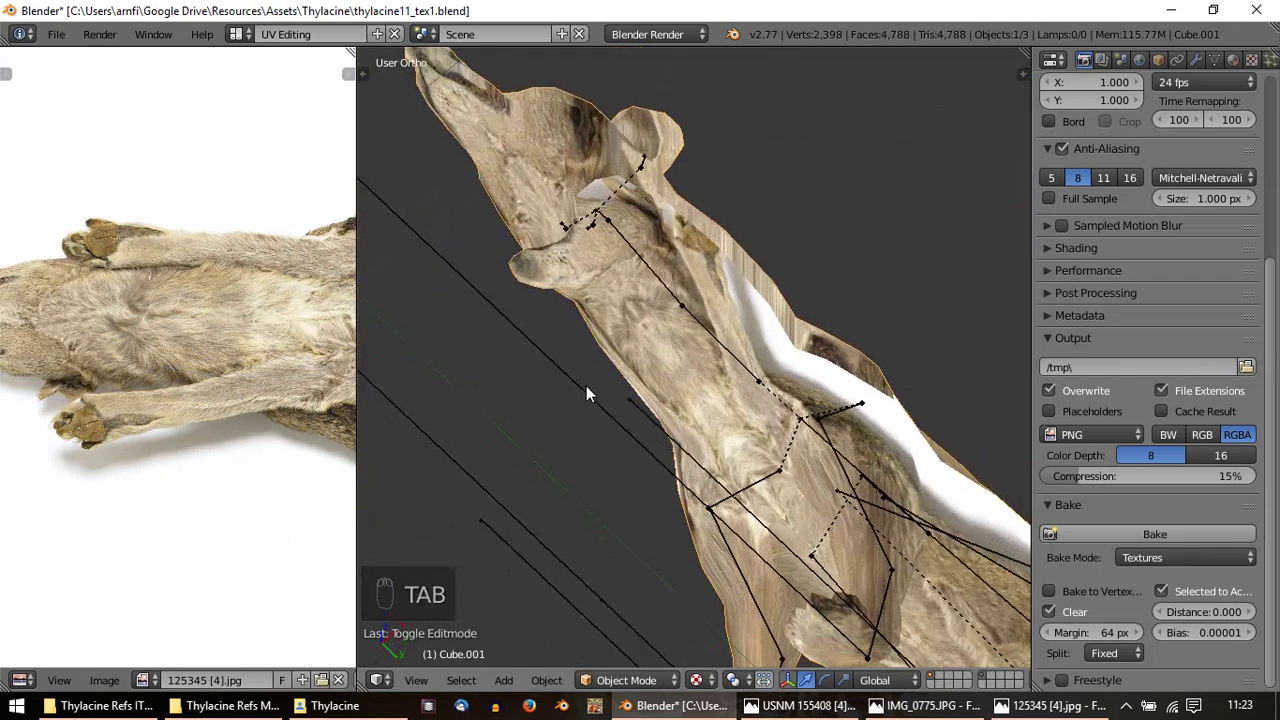
Select underside UV points, move them over the belly photo and return to mesh editing
key(Tab)
key(Tab)
key(Tab)
drag(123, 406, 228, 421)
key(g)
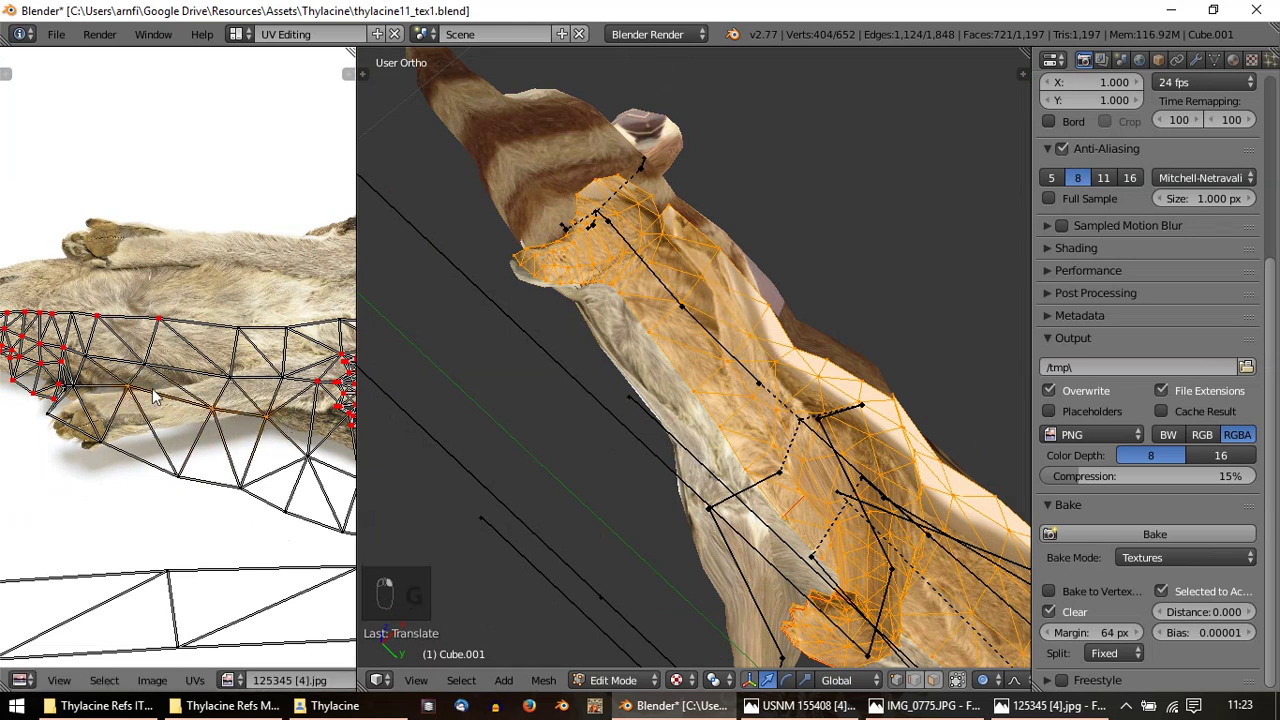
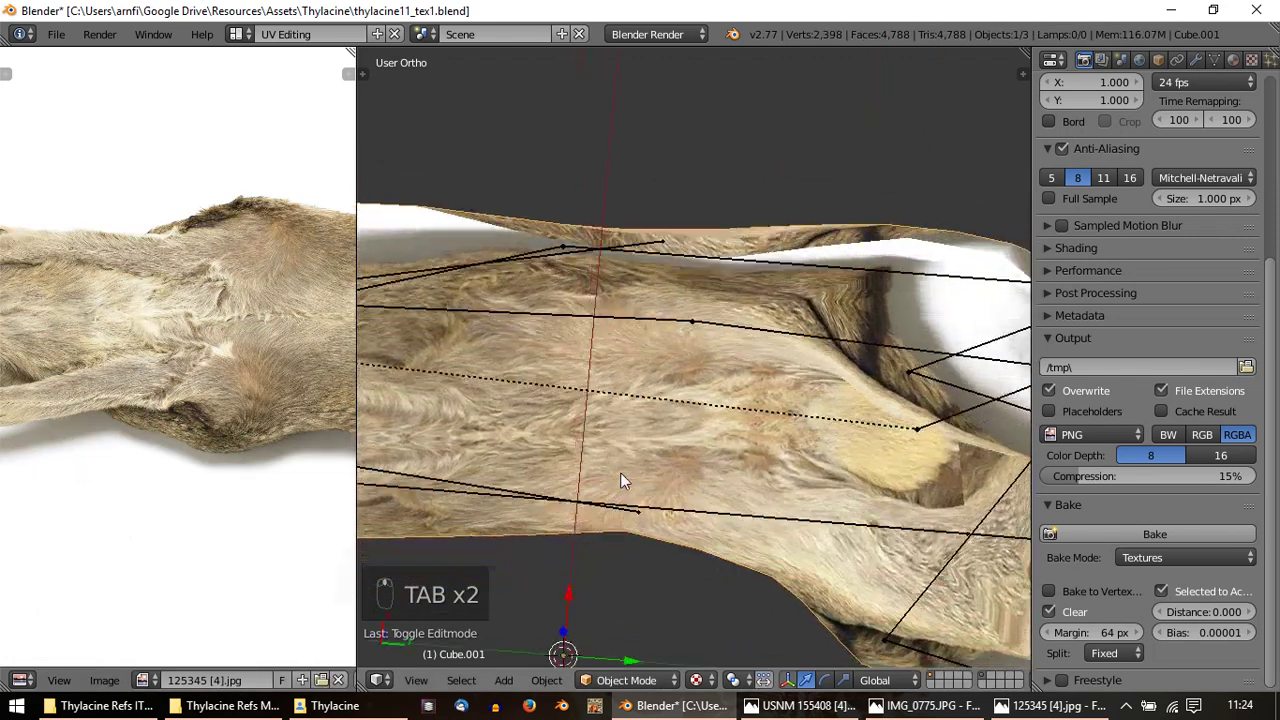
key(Tab)
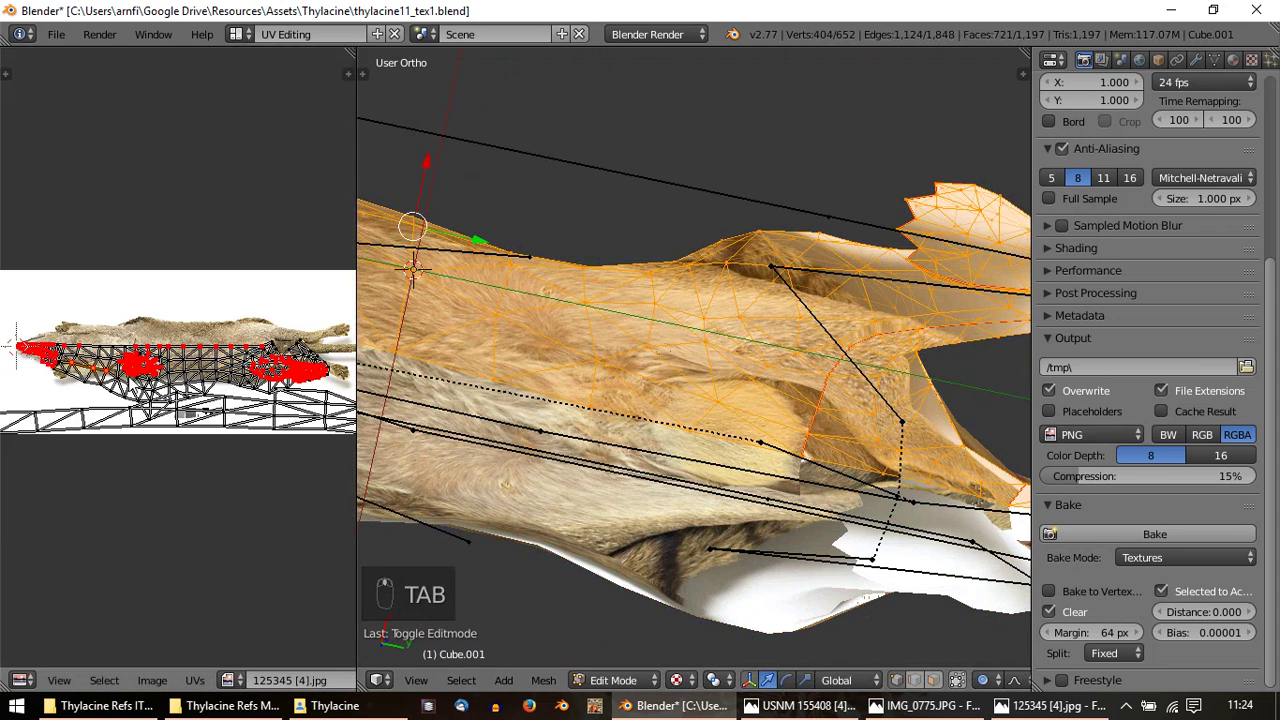
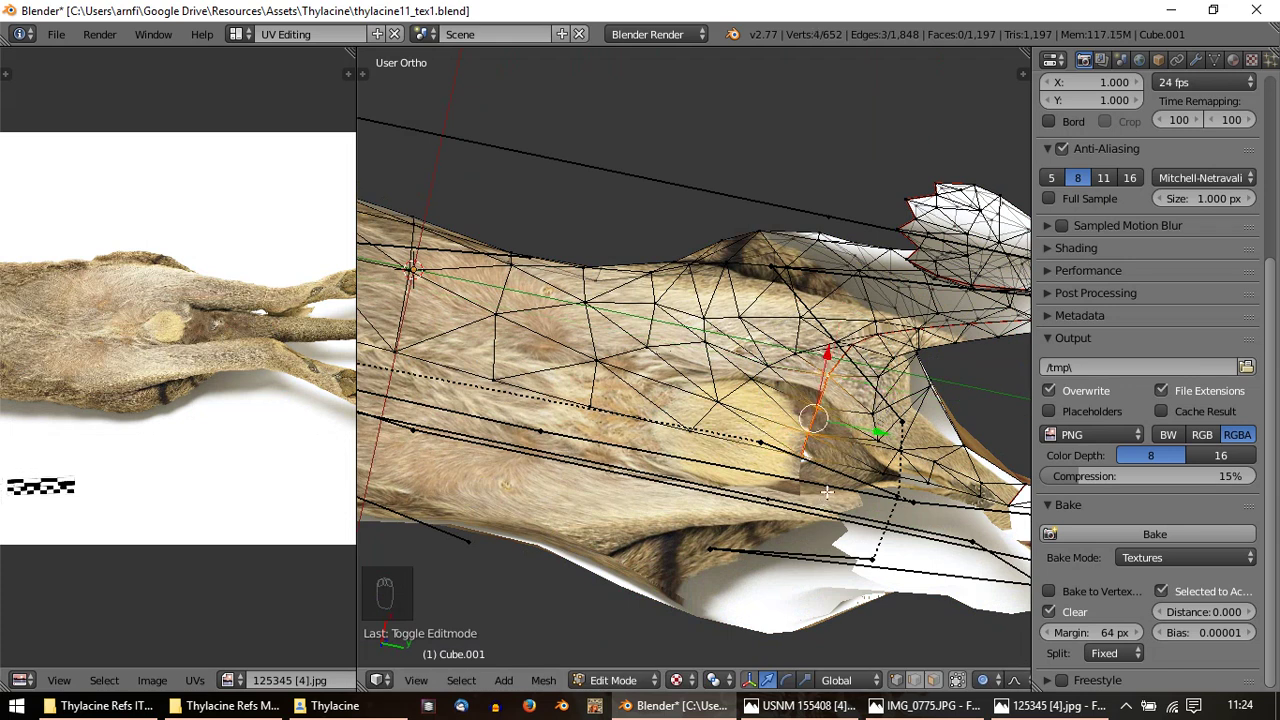
Clear the seam from the selected body edge, select the linked body section and unwrap it again
key(ctrl+e)
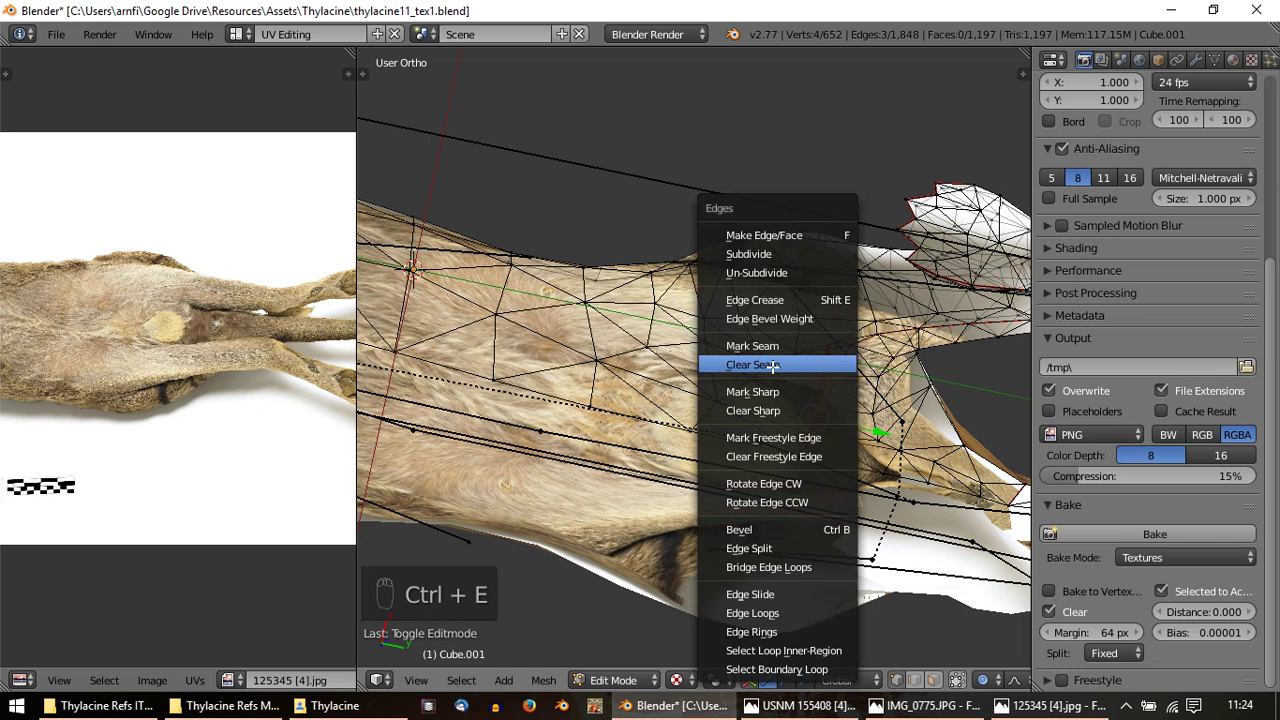
key(a)
key(a)
key(u)
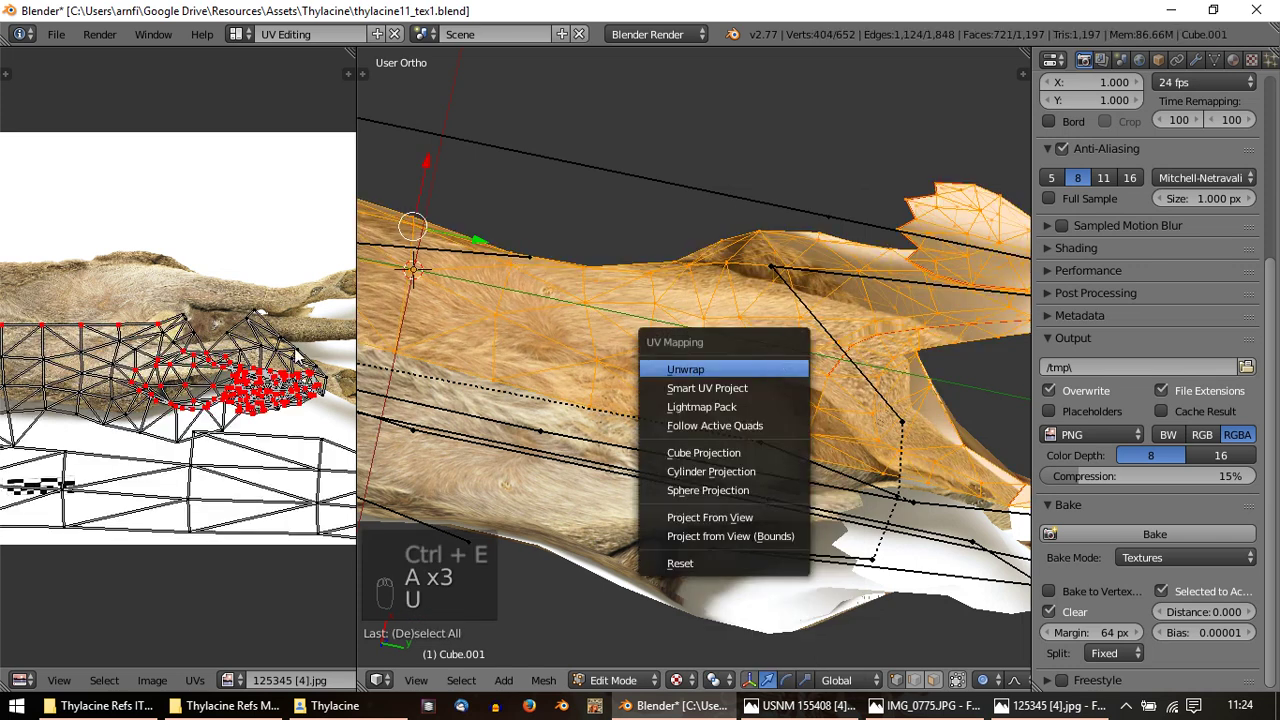
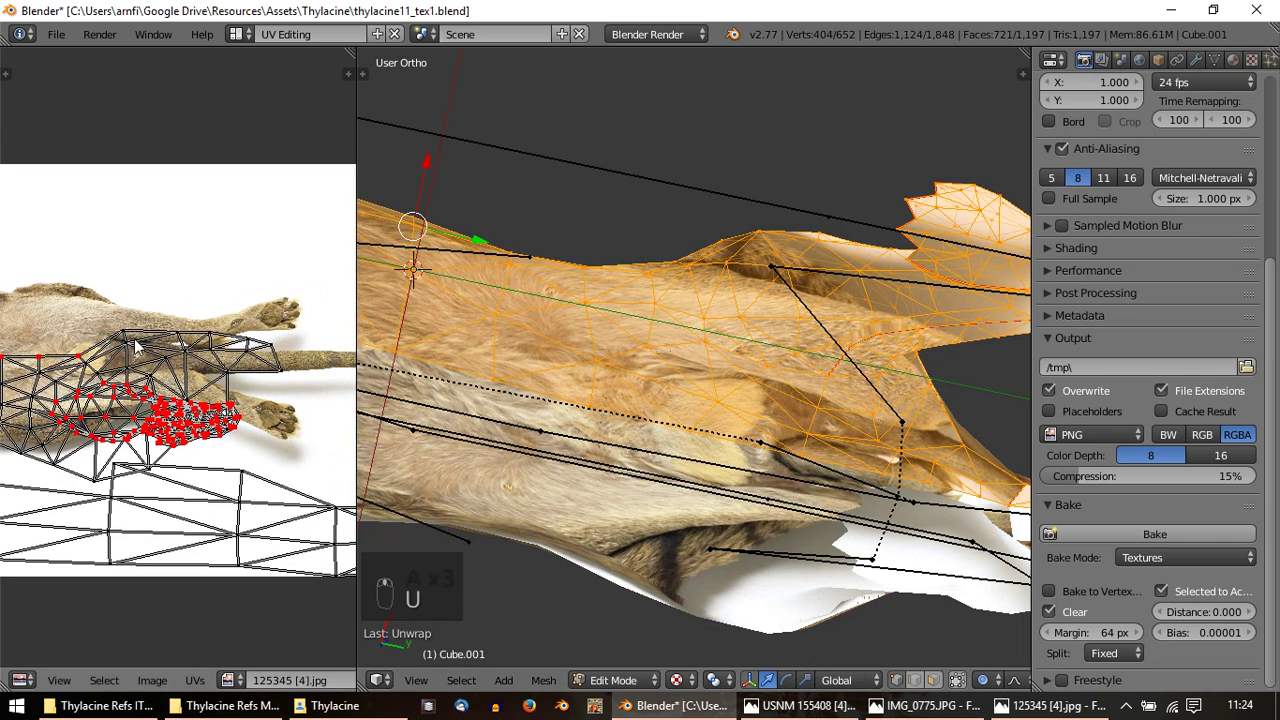
Move individual points of the body UV island so they follow the fur in the reference photo
drag(77, 313, 76, 349)
right_click(76, 349)
key(p)
key(u)
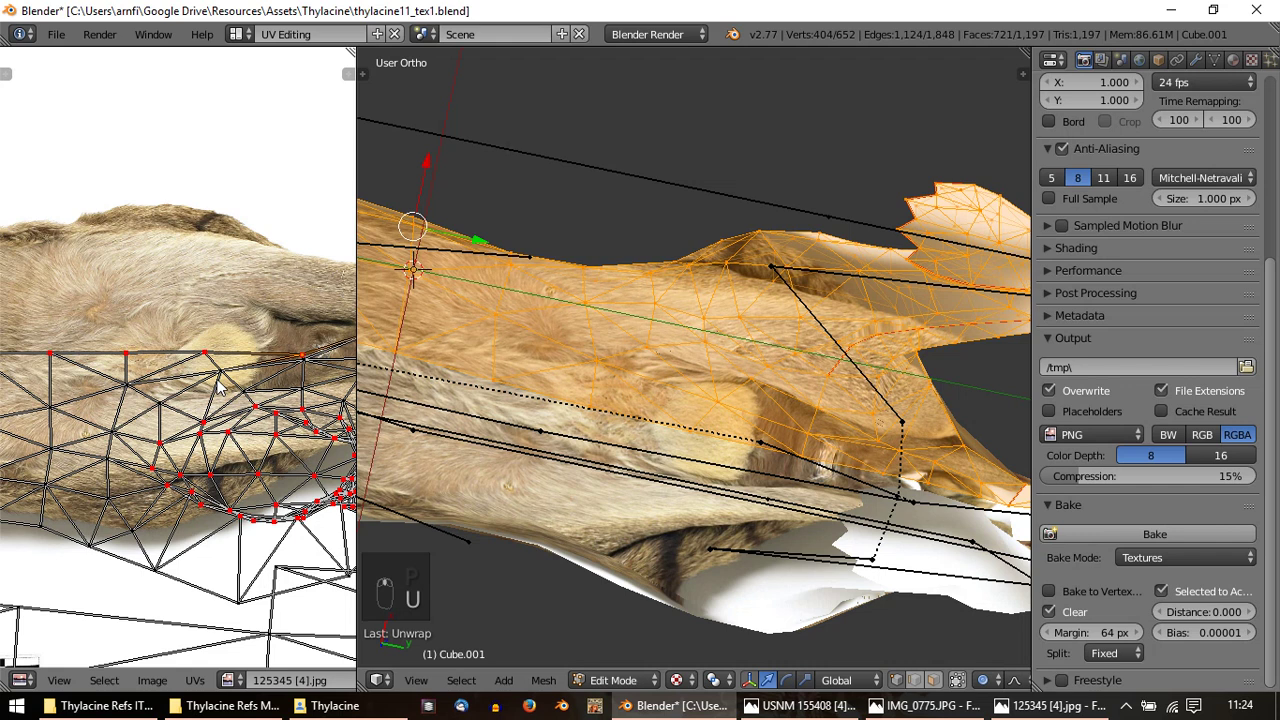
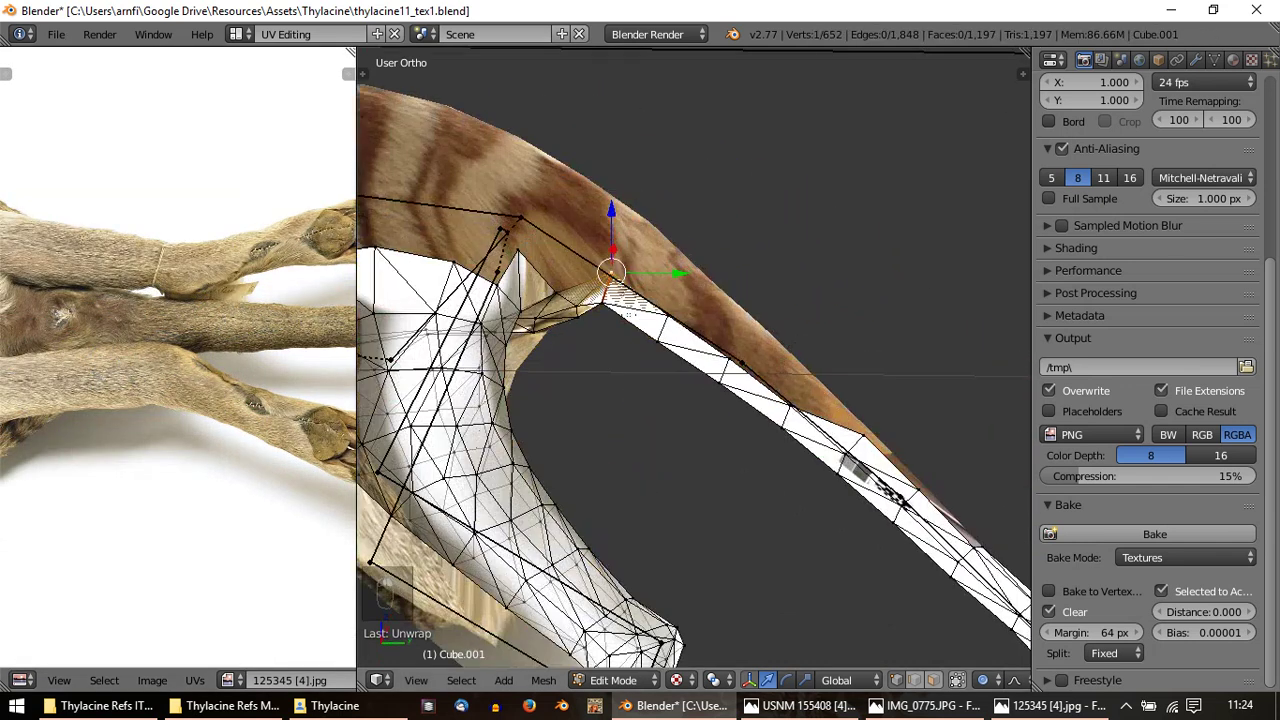
Clear another seam, select the connected section and re-unwrap it
key(ctrl+e)
key(a)
key(a)
key(u)
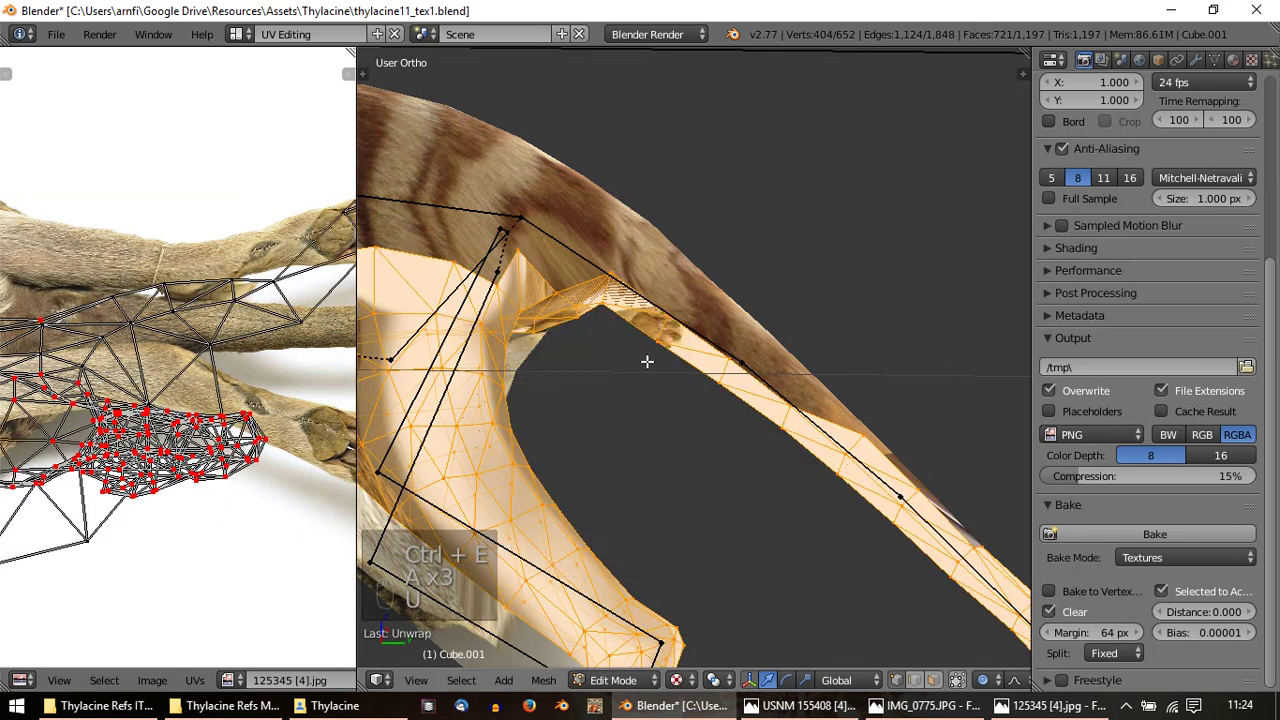
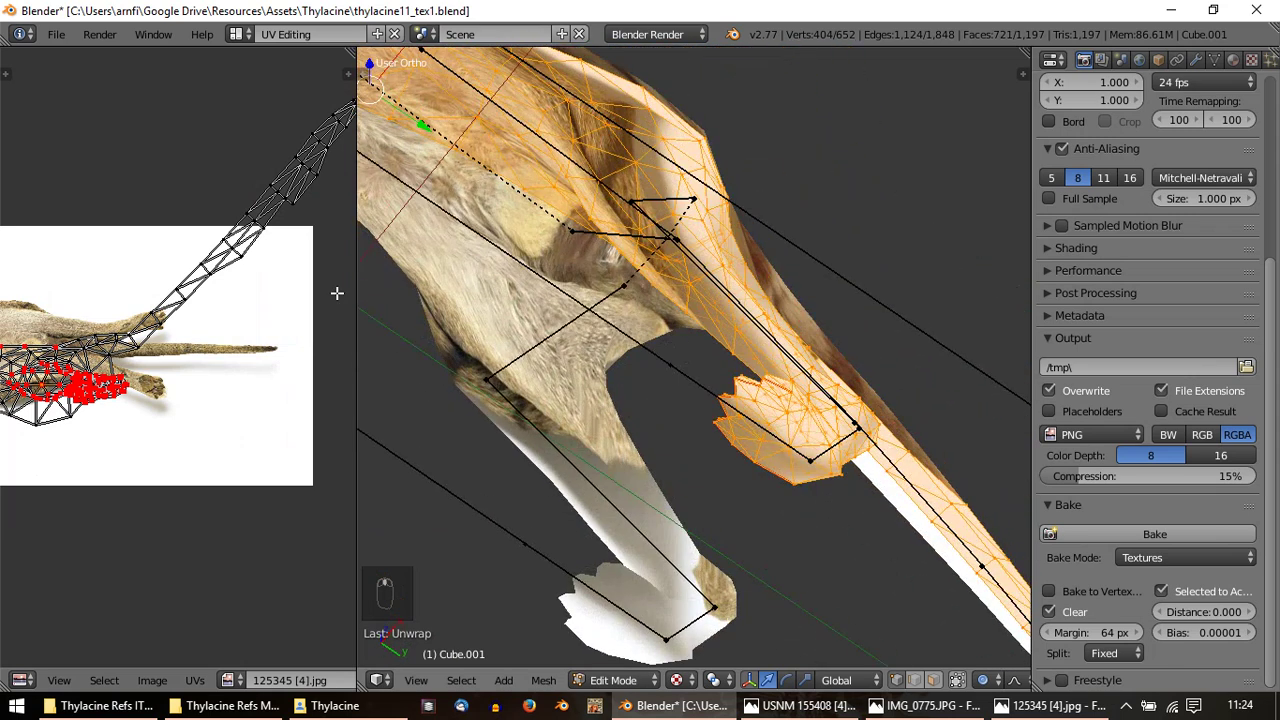
Select the whole thylacine mesh and view the tail and hind legs from directly above
key(KP_7)
key(a)
key(a)
key(alt+h)
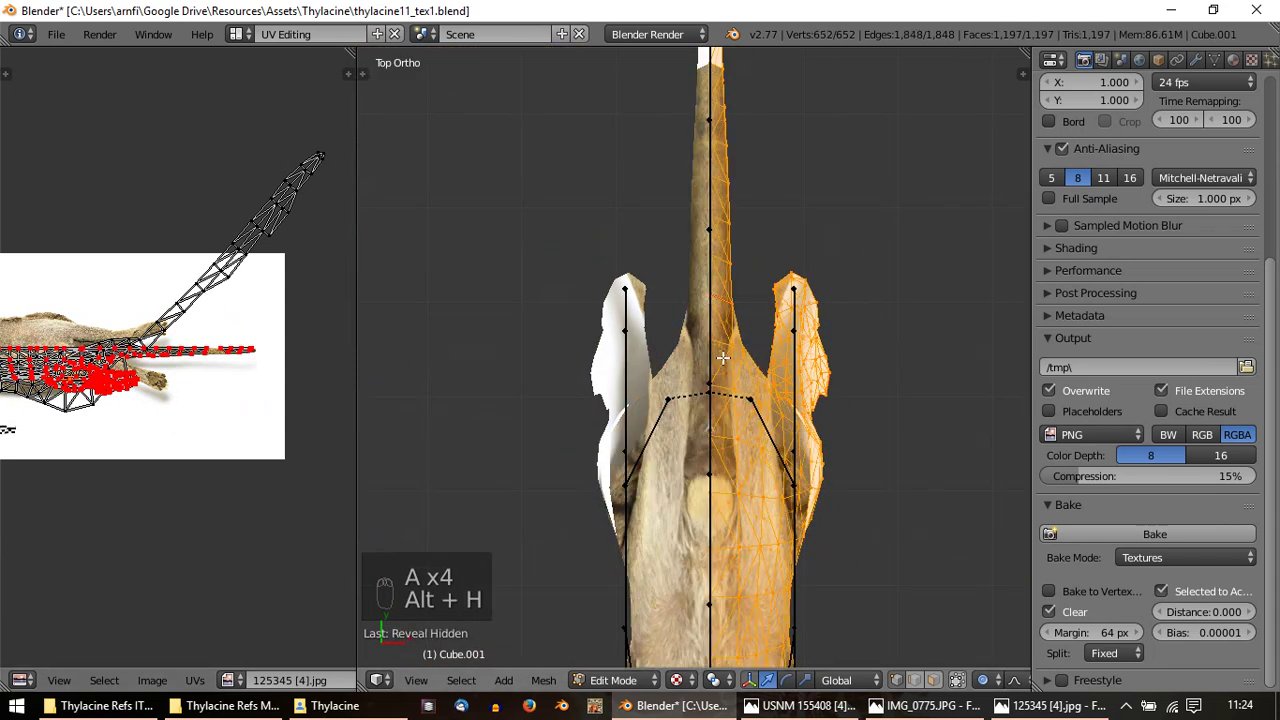
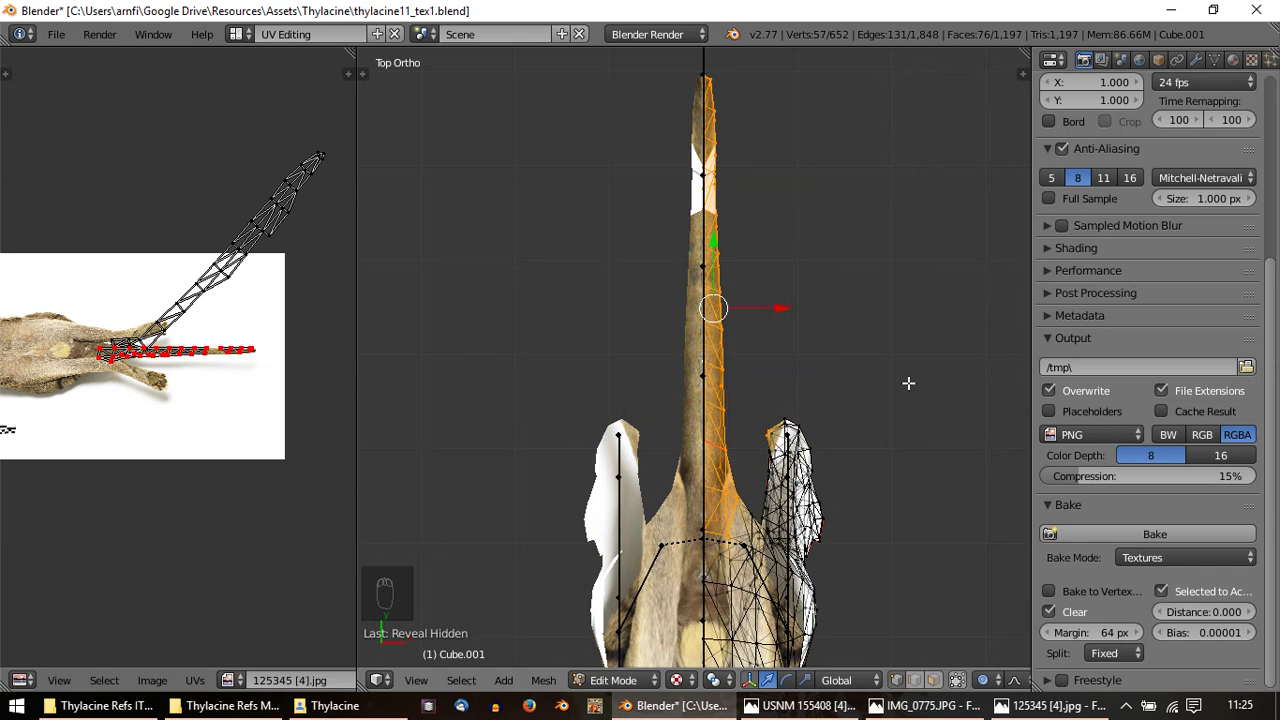
Unwrap the tail section and begin rotating and grabbing its UV strip
key(u)
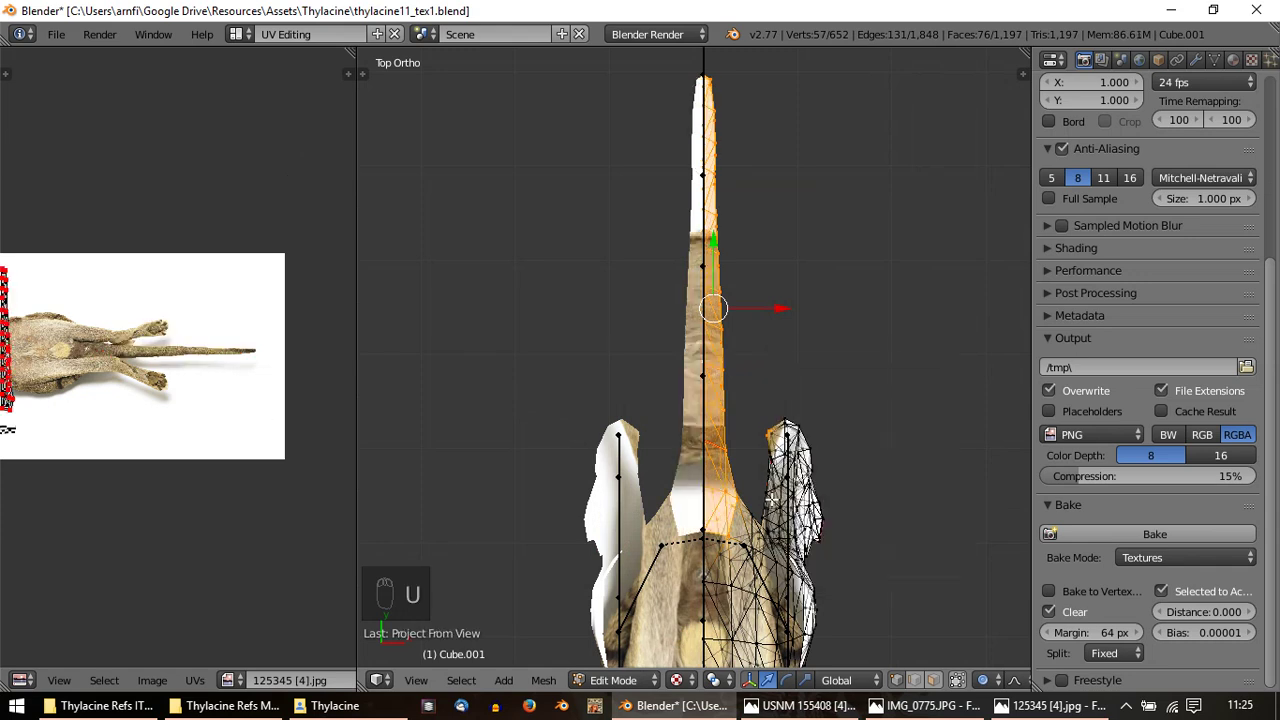
key(a)
key(r)
key(g)
Lay the tail UV strip along the tail in the reference photo so the model tail shows fur
drag(177, 357, 248, 464)
key(r)
key(g)
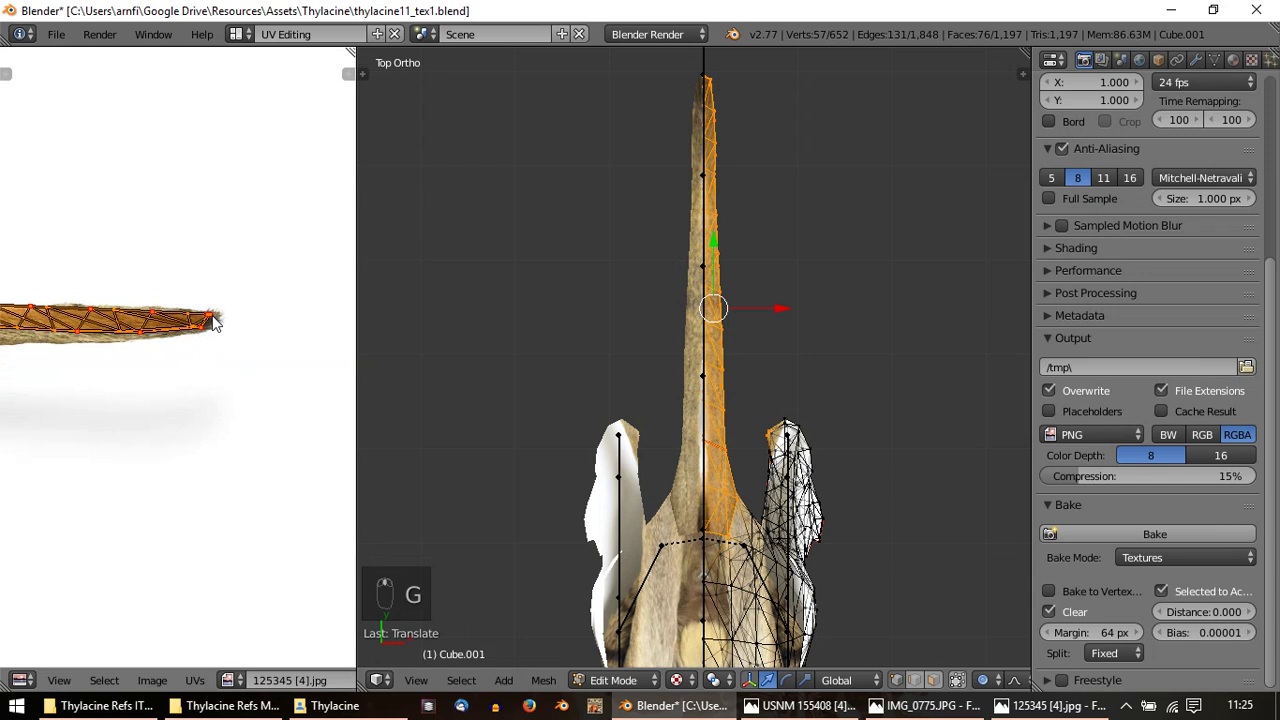
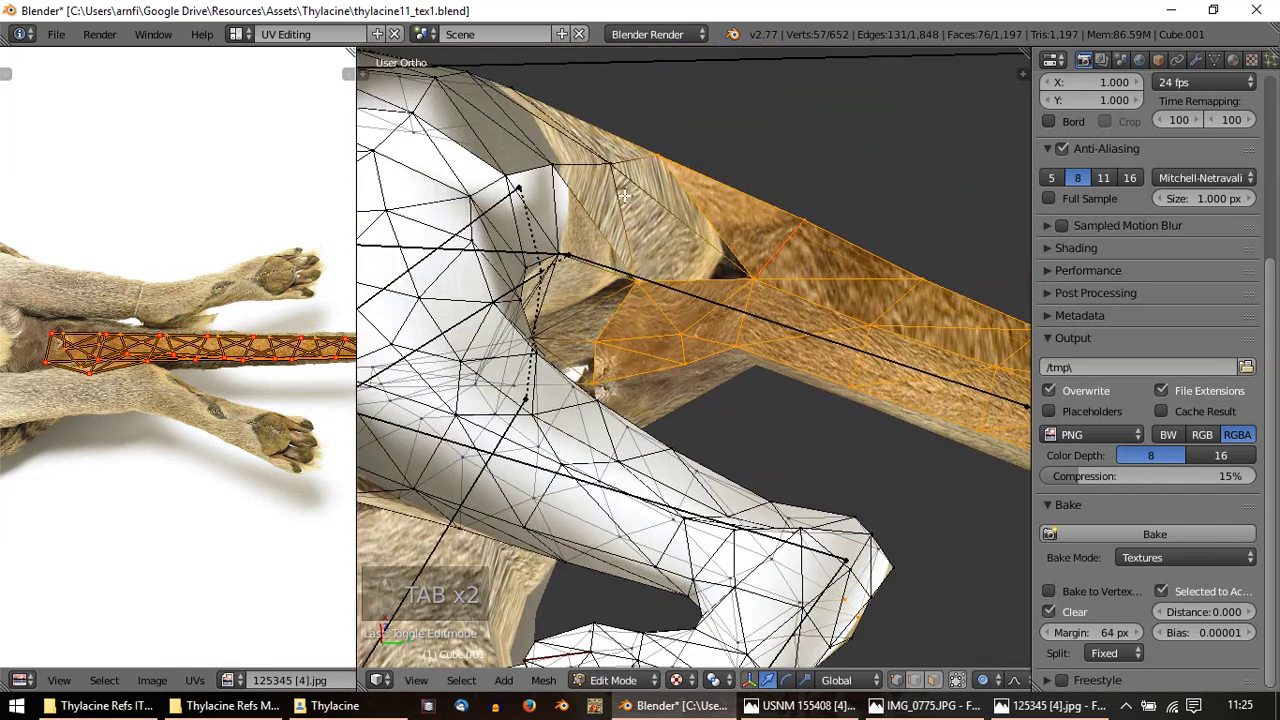
Select linked body sections, re-unwrap them and briefly preview the result on the model
key(ctrl+l)
key(alt+p)
key(u)
key(ctrl+z)
key(ctrl+l)
key(p)
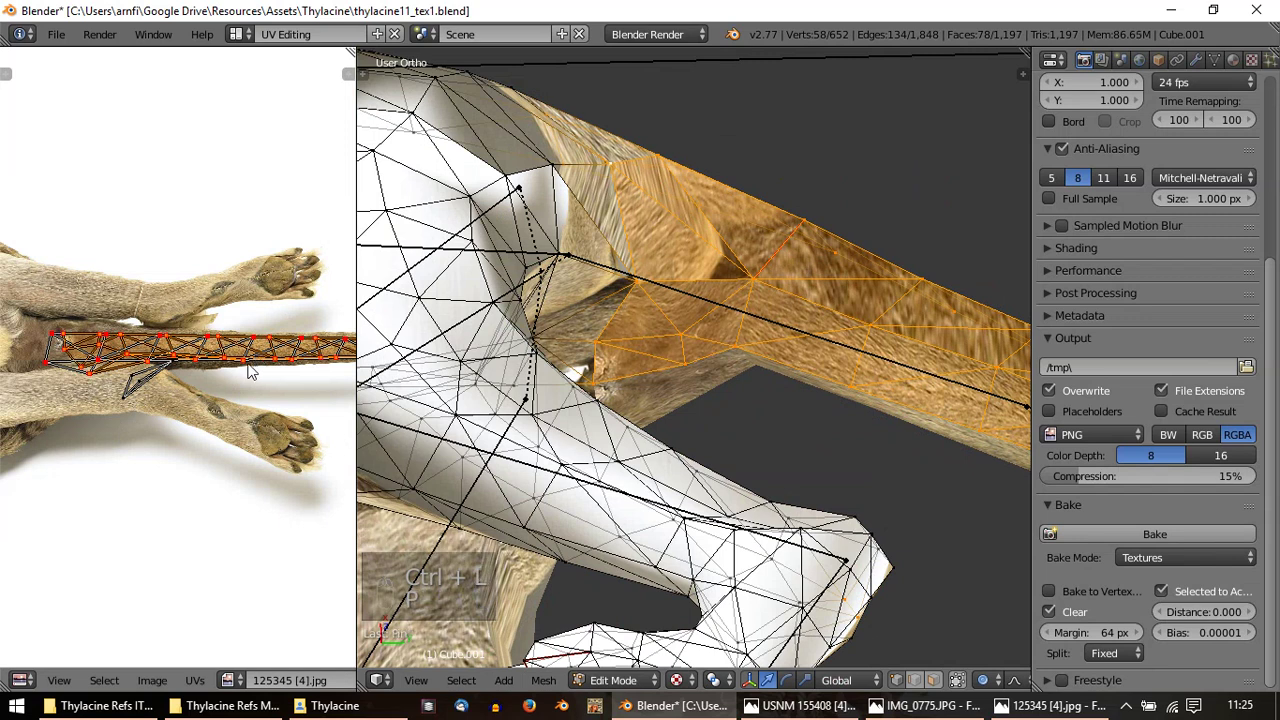
key(ctrl+l)
key(p)
key(u)
key(Tab)
key(Tab)
Select all UV islands and stretch them horizontally, then shift them across the thylacine photo
key(a)
key(a)
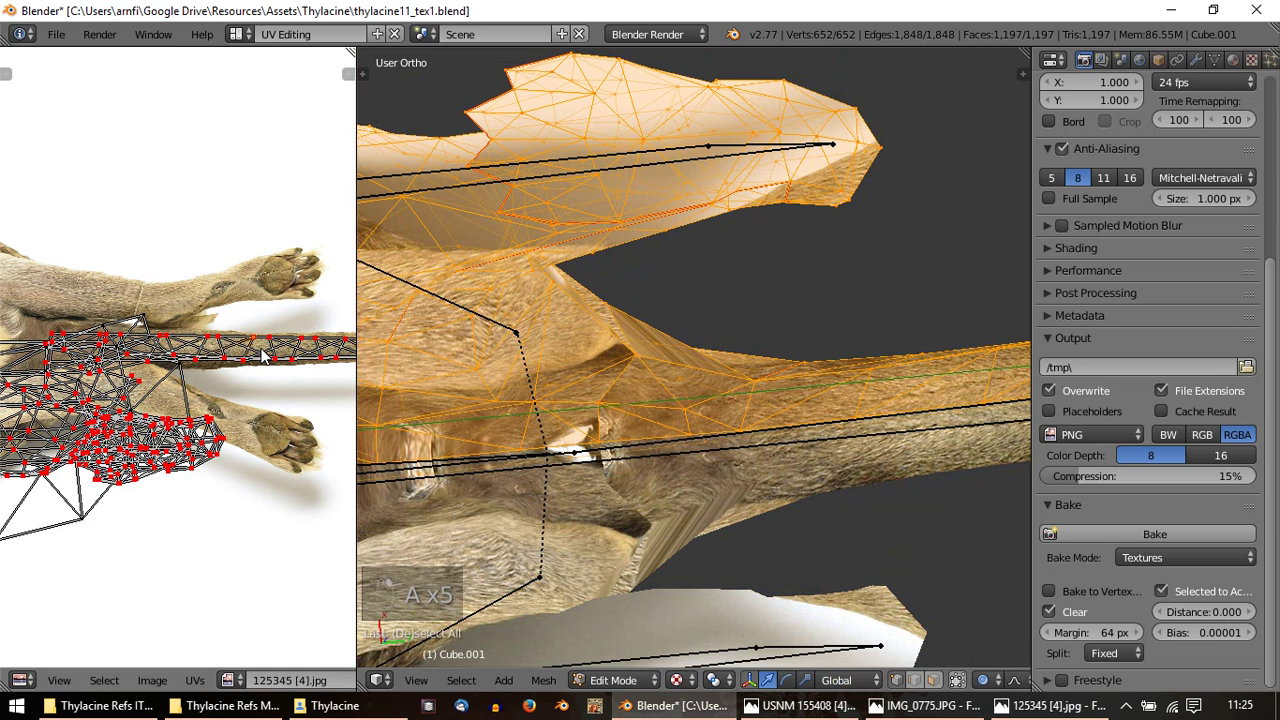
key(ctrl+l)
key(s)
key(o)
key(s)
key(ctrl+l)
key(s)
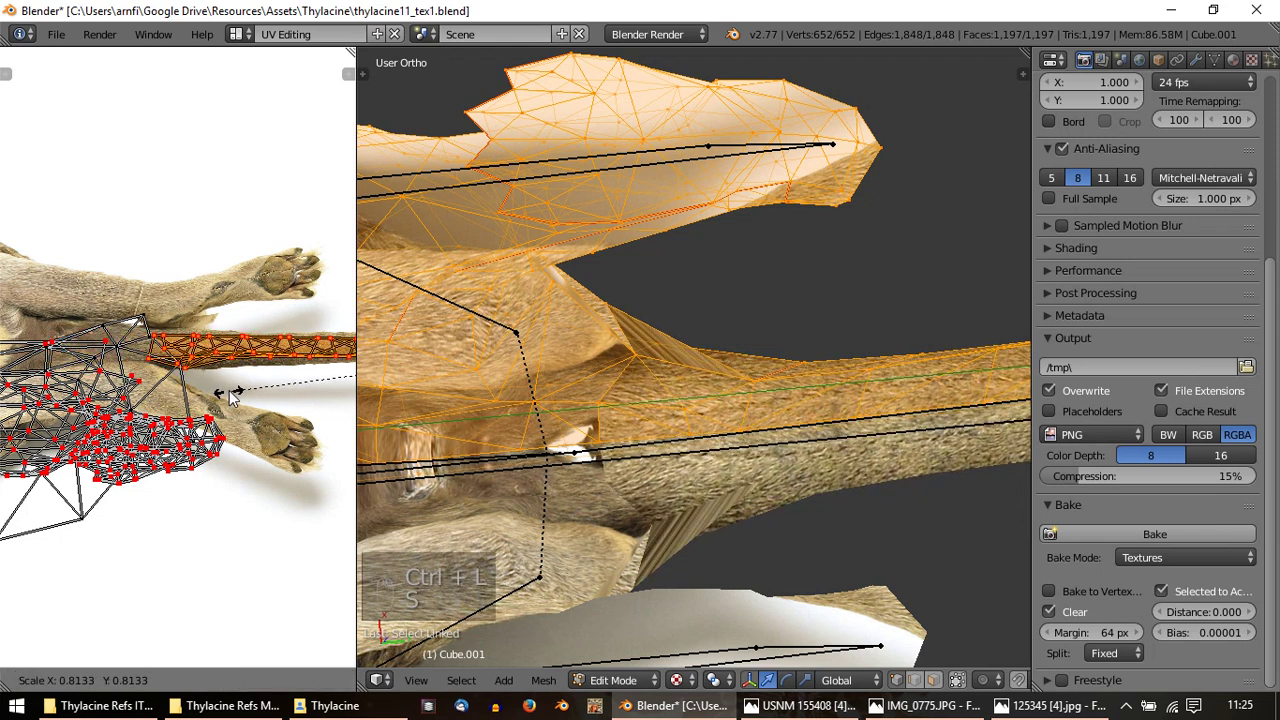
key(Tab)
key(Tab)
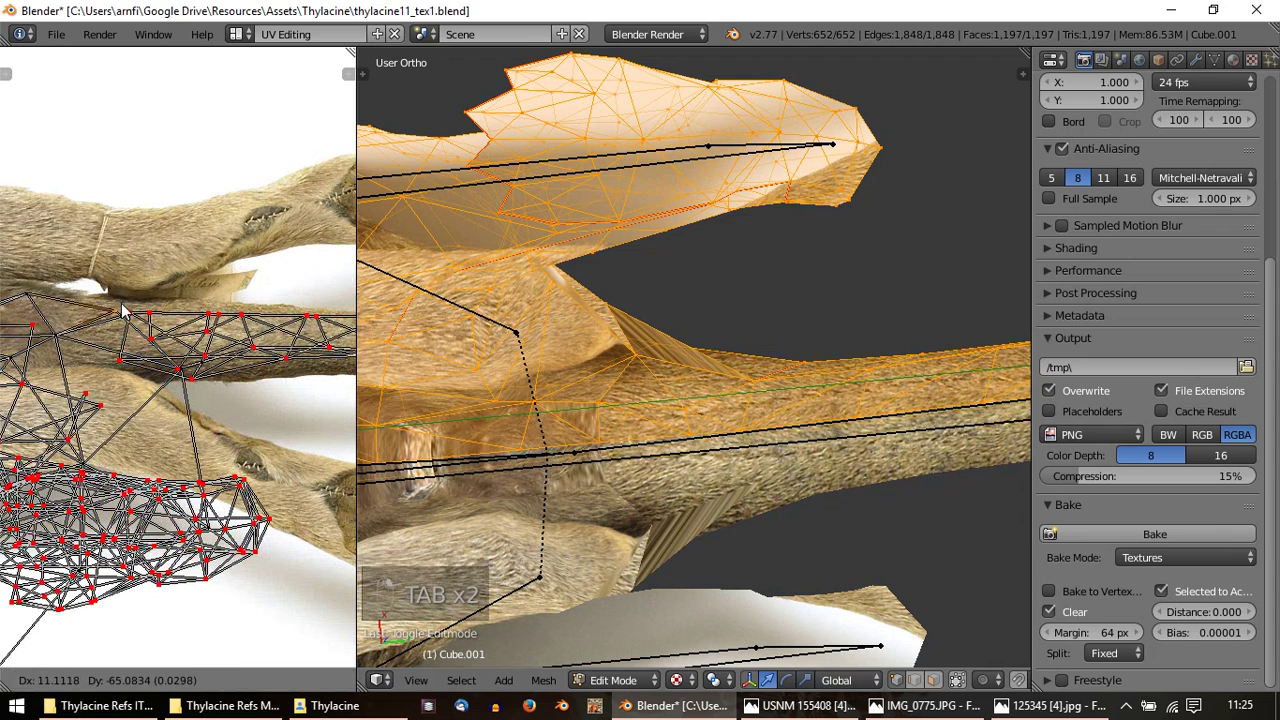
Preview the baked texture on the model, then undo the last adjustments at the hip and hind-leg junction
key(p)
key(u)
key(Tab)
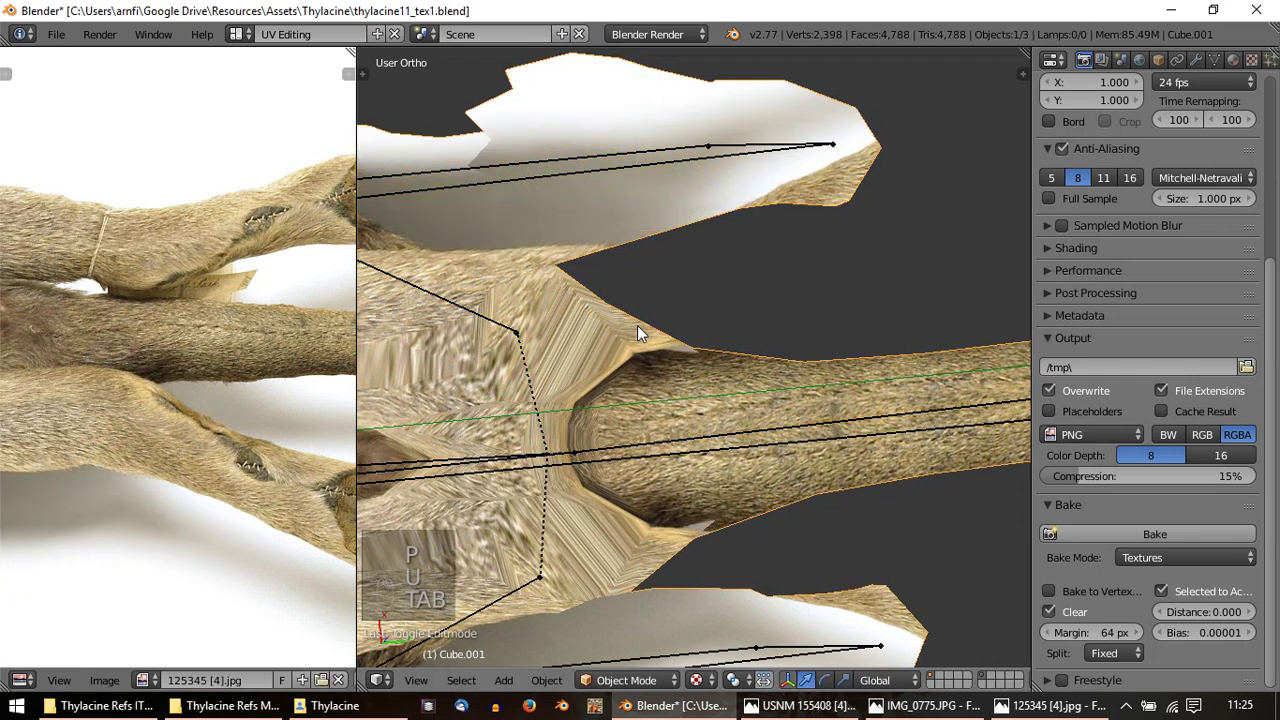
key(Tab)
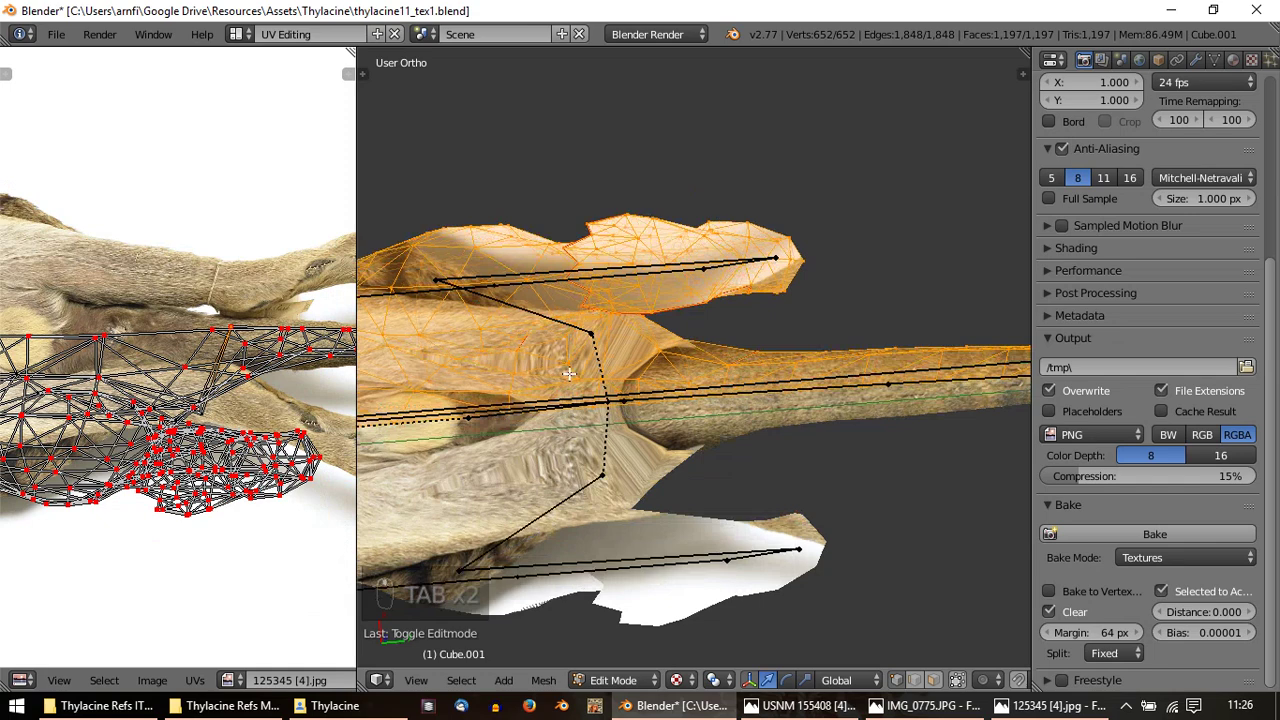
key(Tab)
key(Tab)
key(ctrl+z)
key(ctrl+z)
key(ctrl+z)
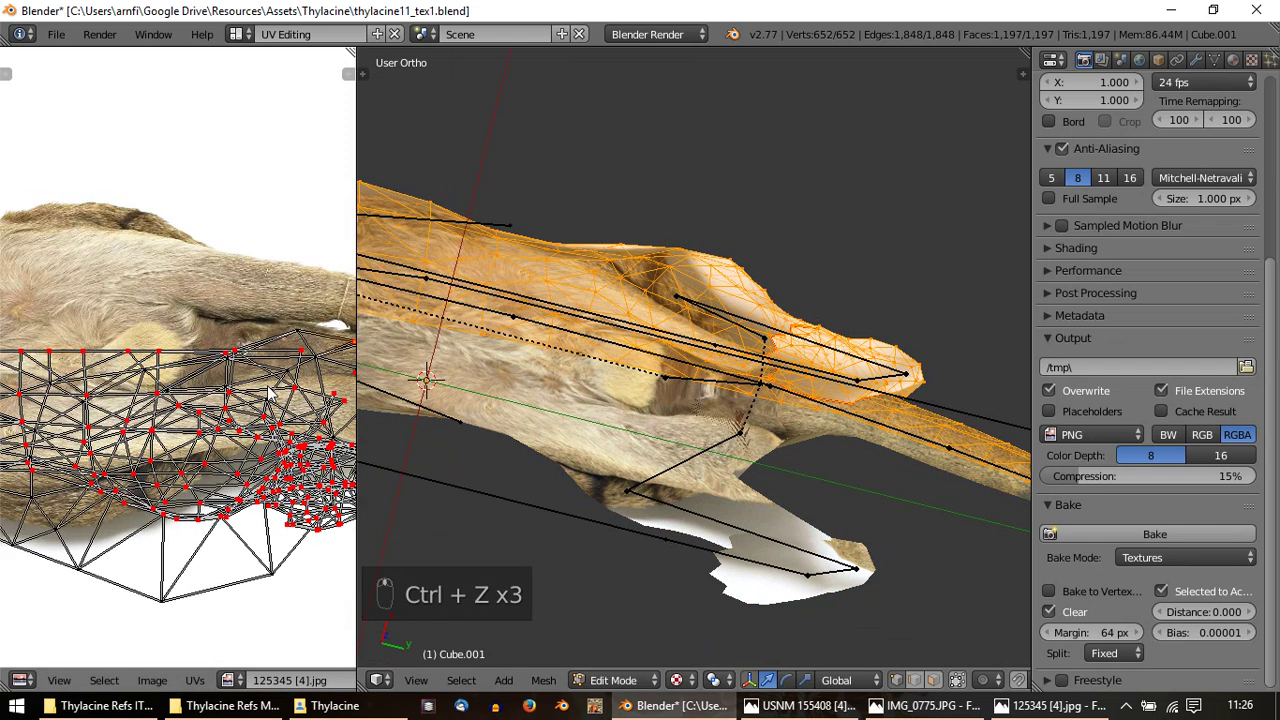
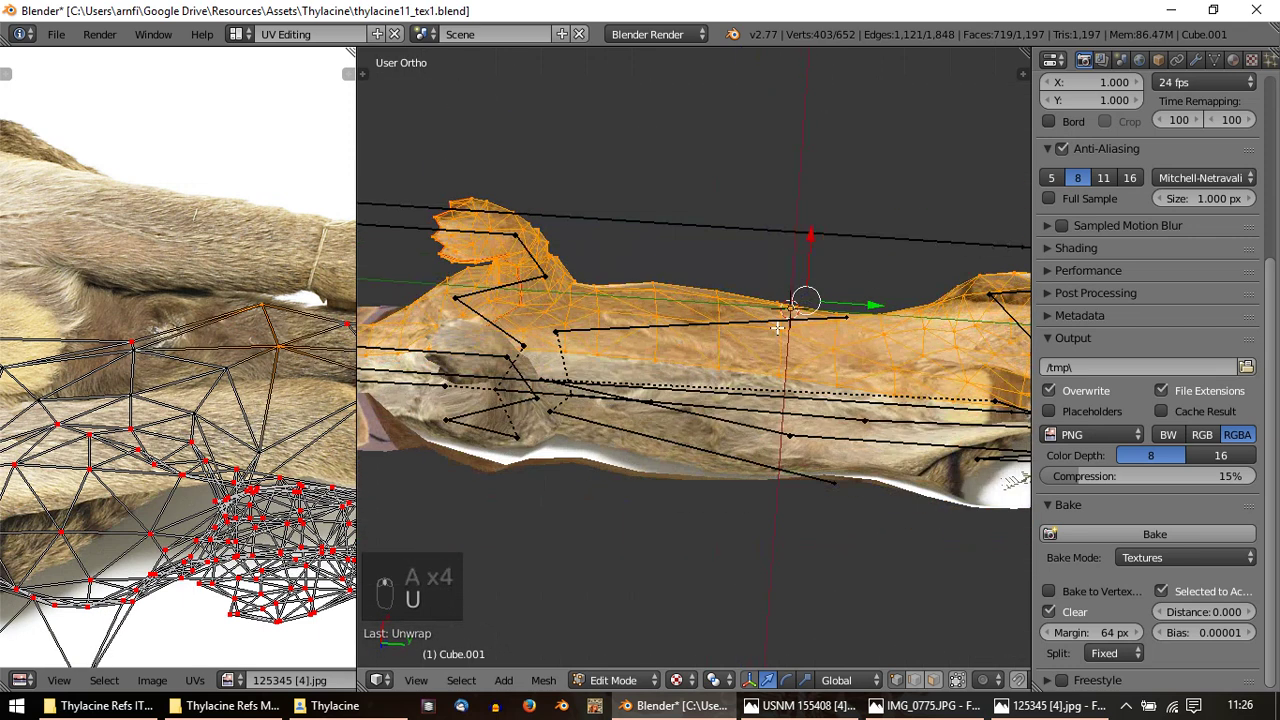
Preview the texture on the model, then shift the body island along the reference photo
key(Tab)
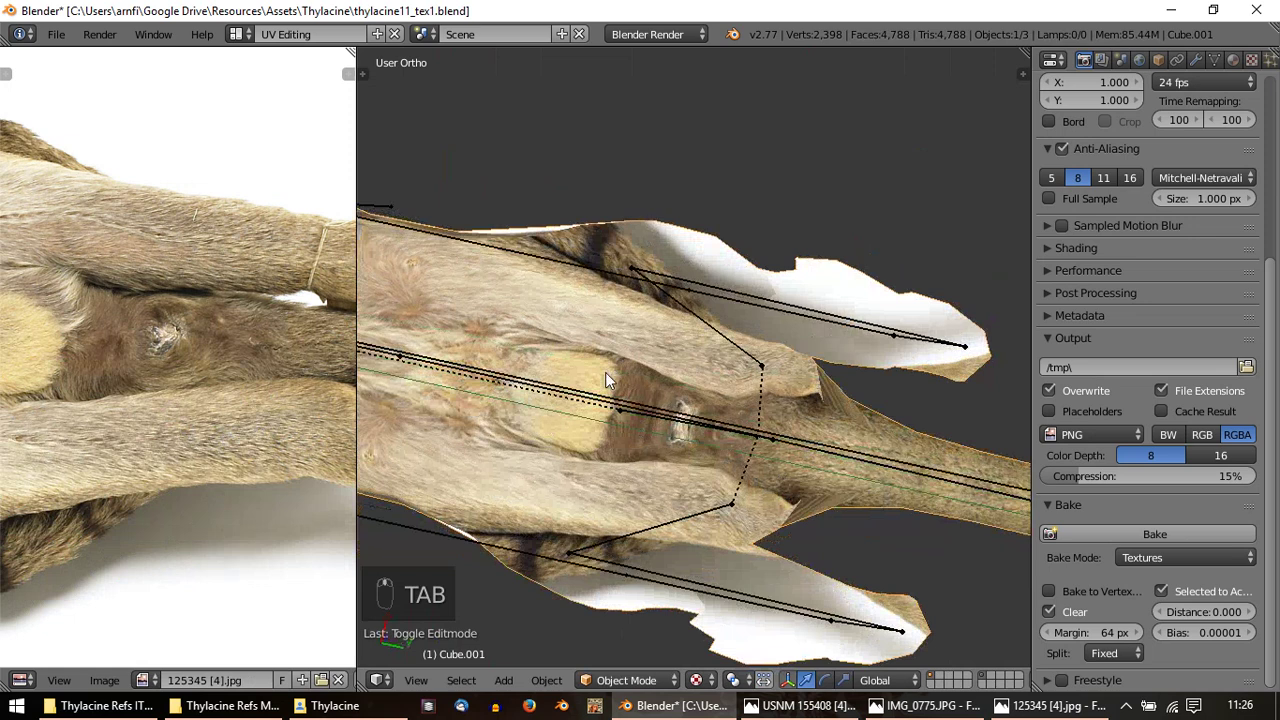
middle_click(646, 382)
key(Tab)
drag(125, 331, 279, 346)
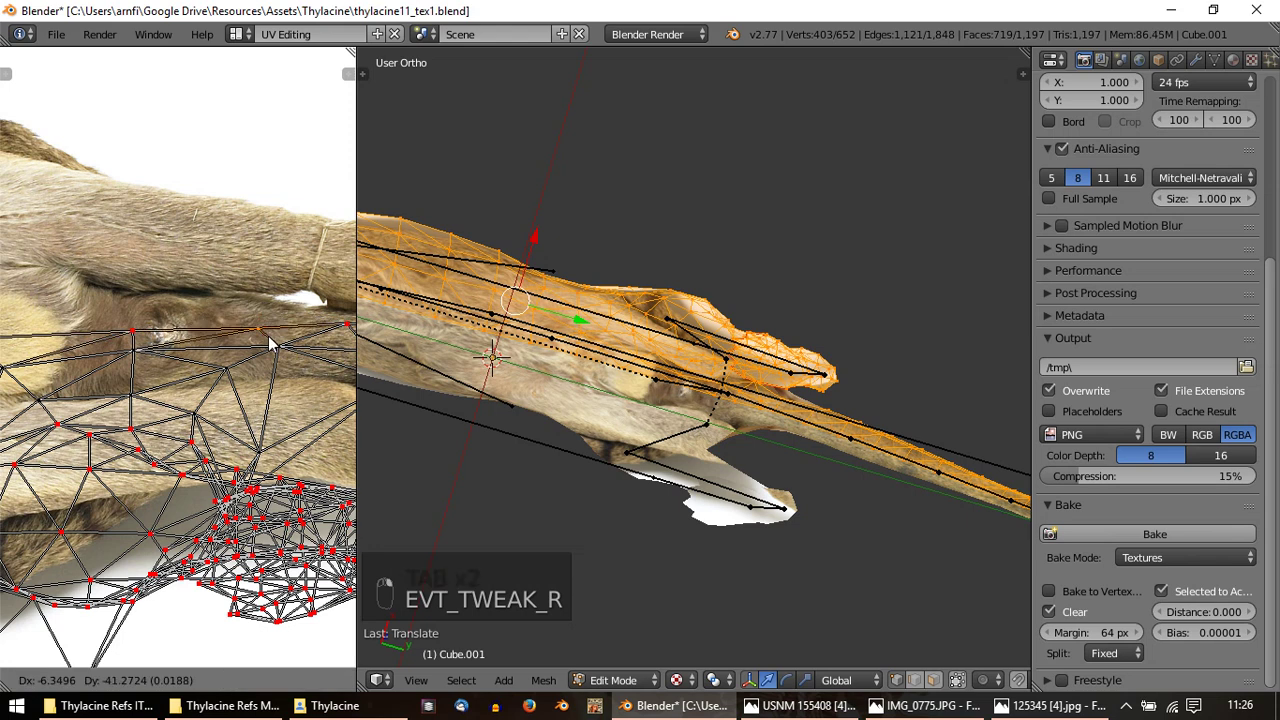
Select a leg and unwrap it, producing a fresh UV patch over the fur photo
key(p)
key(u)
middle_click(115, 357)
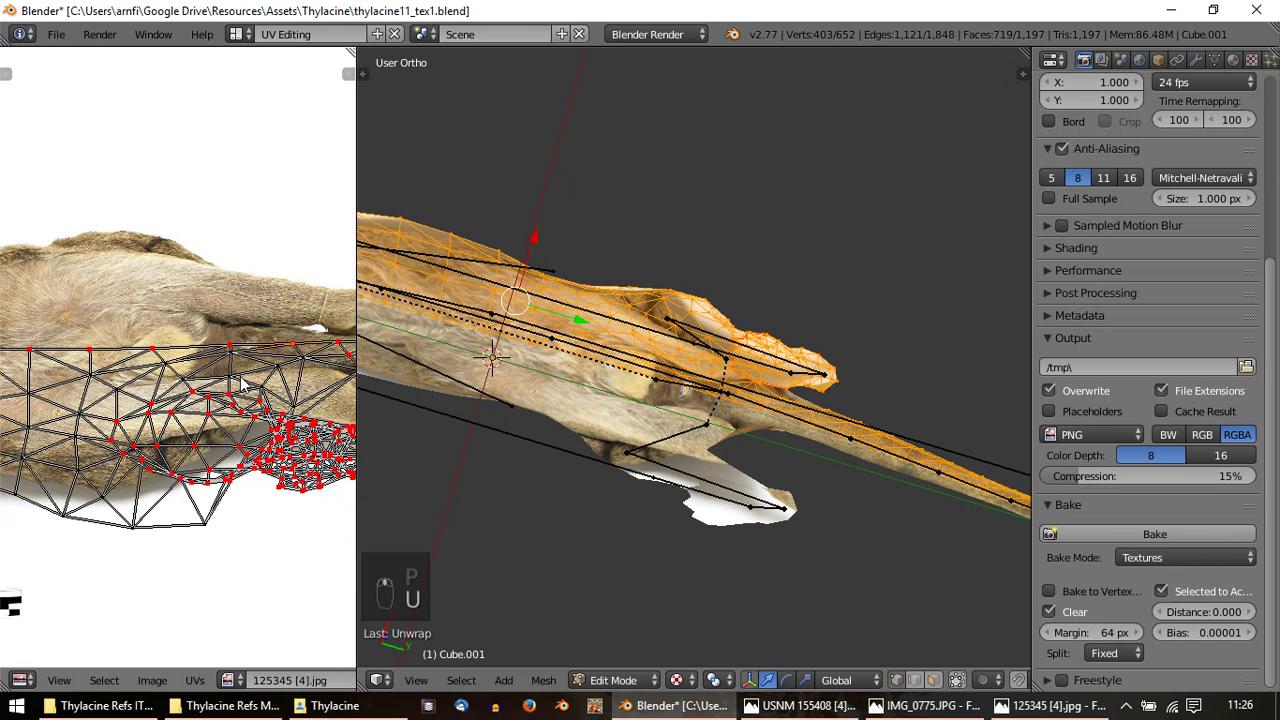
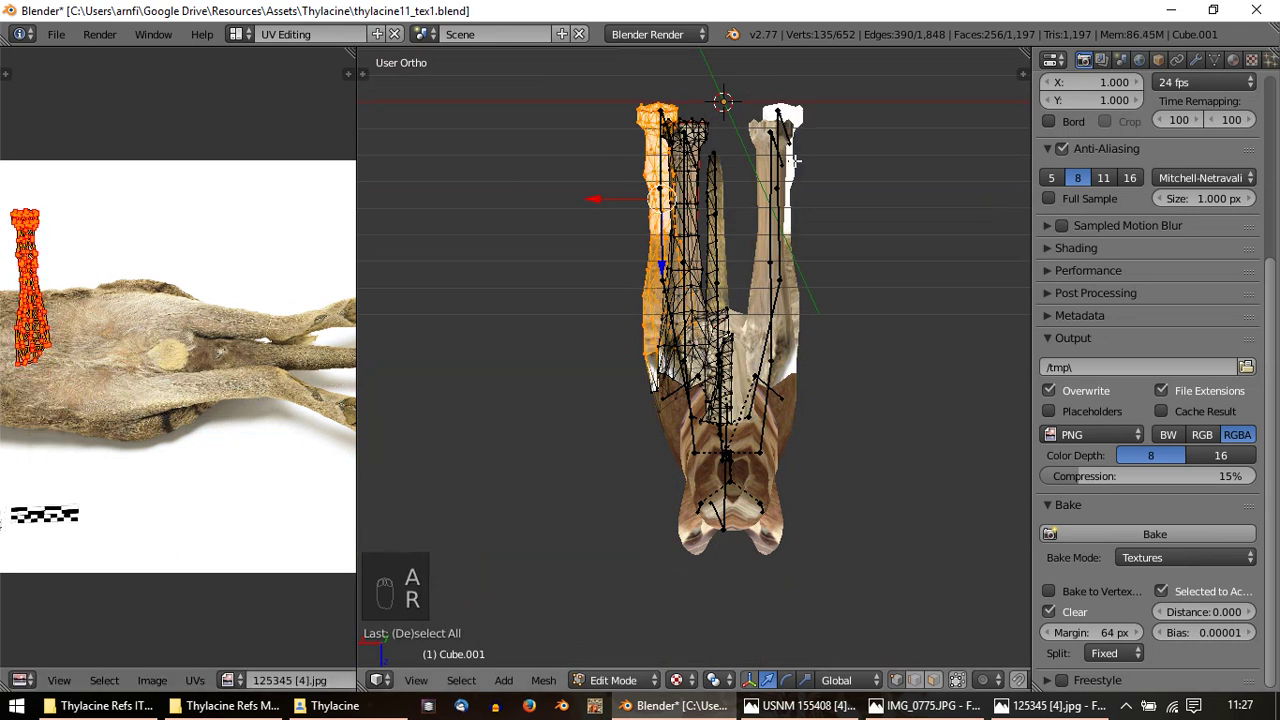
Rotate and shrink the re-unwrapped leg's UV island to roughly fit the photographed leg
key(u)
key(r)
drag(62, 347, 173, 425)
key(r)
key(g)
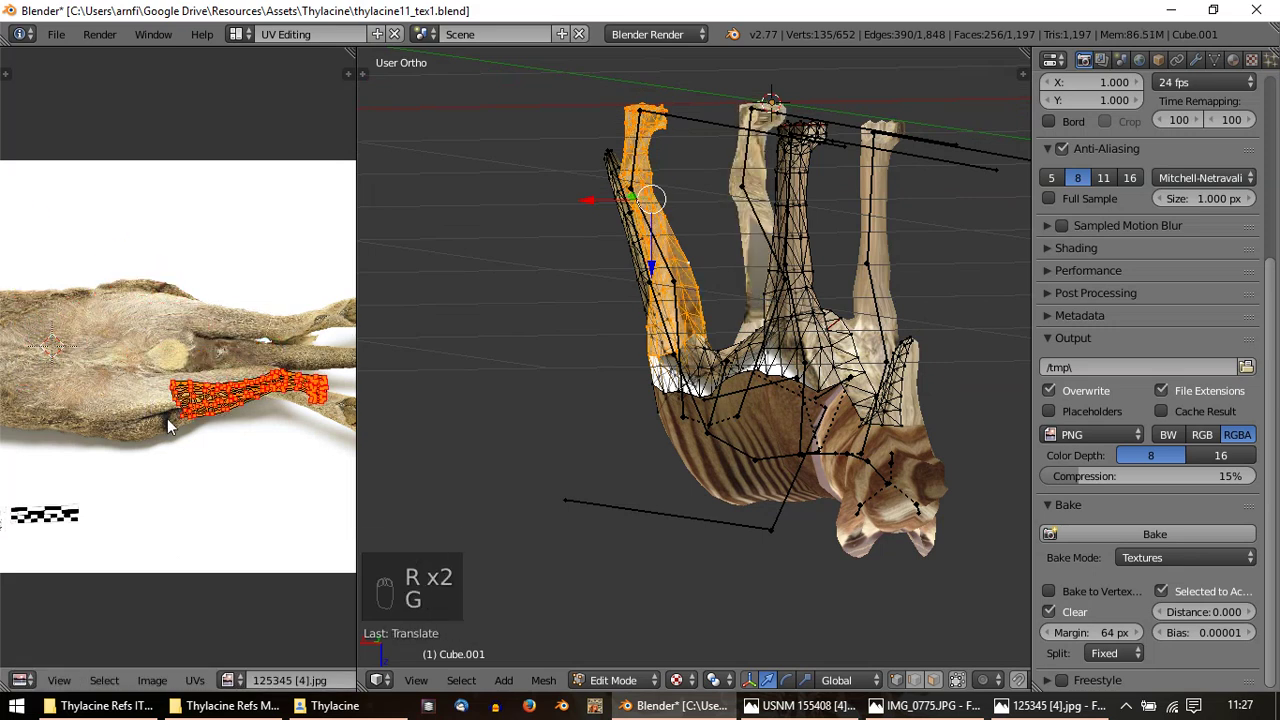
drag(303, 414, 171, 421)
key(r)
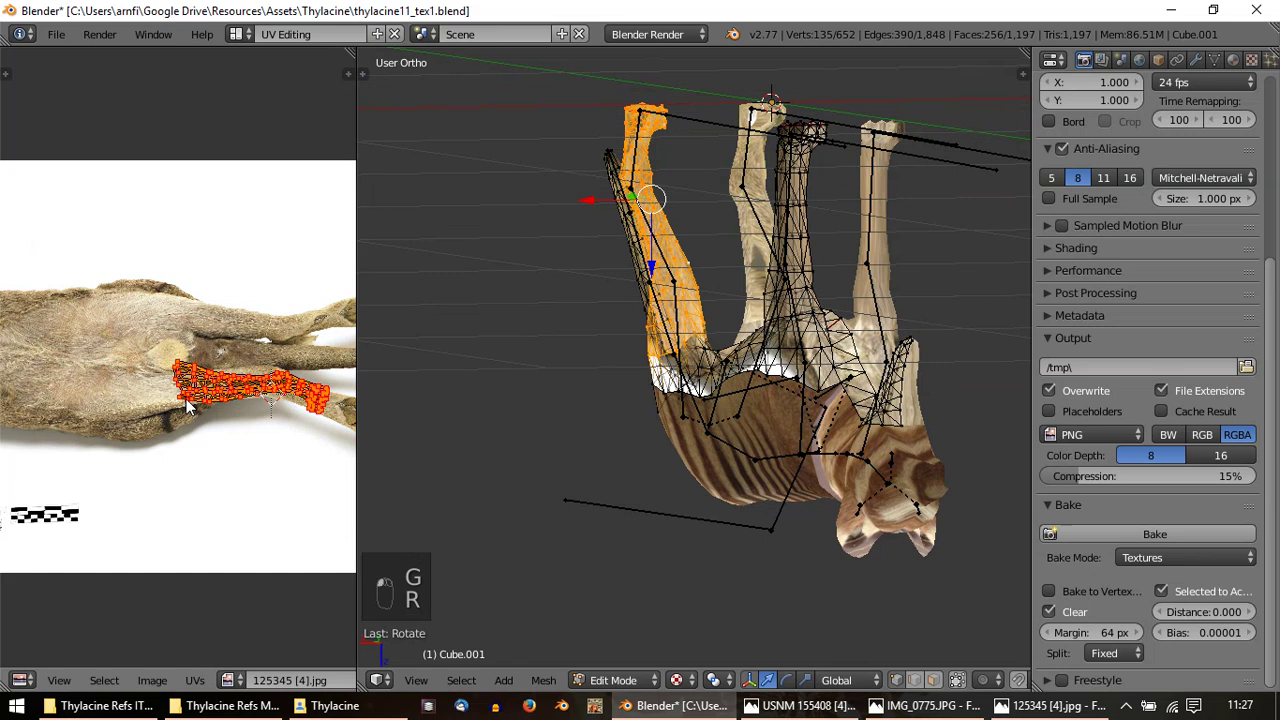
key(s)
key(g)
key(s)
key(s)
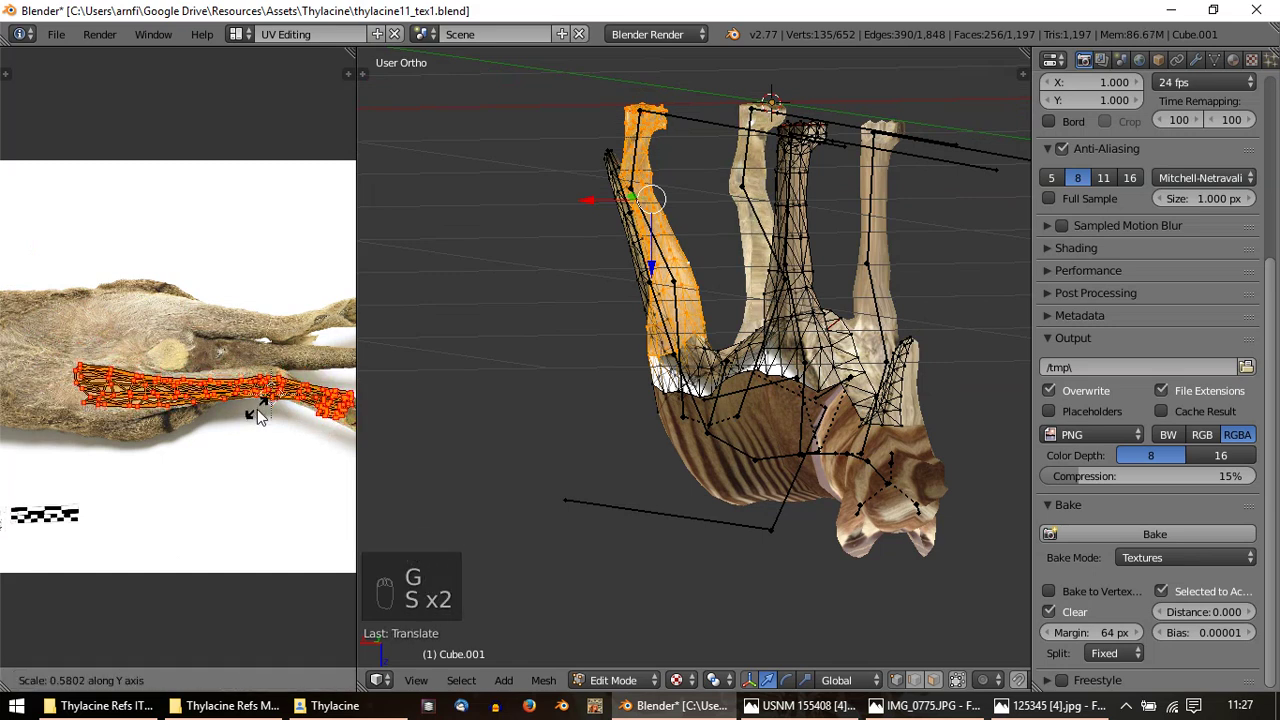
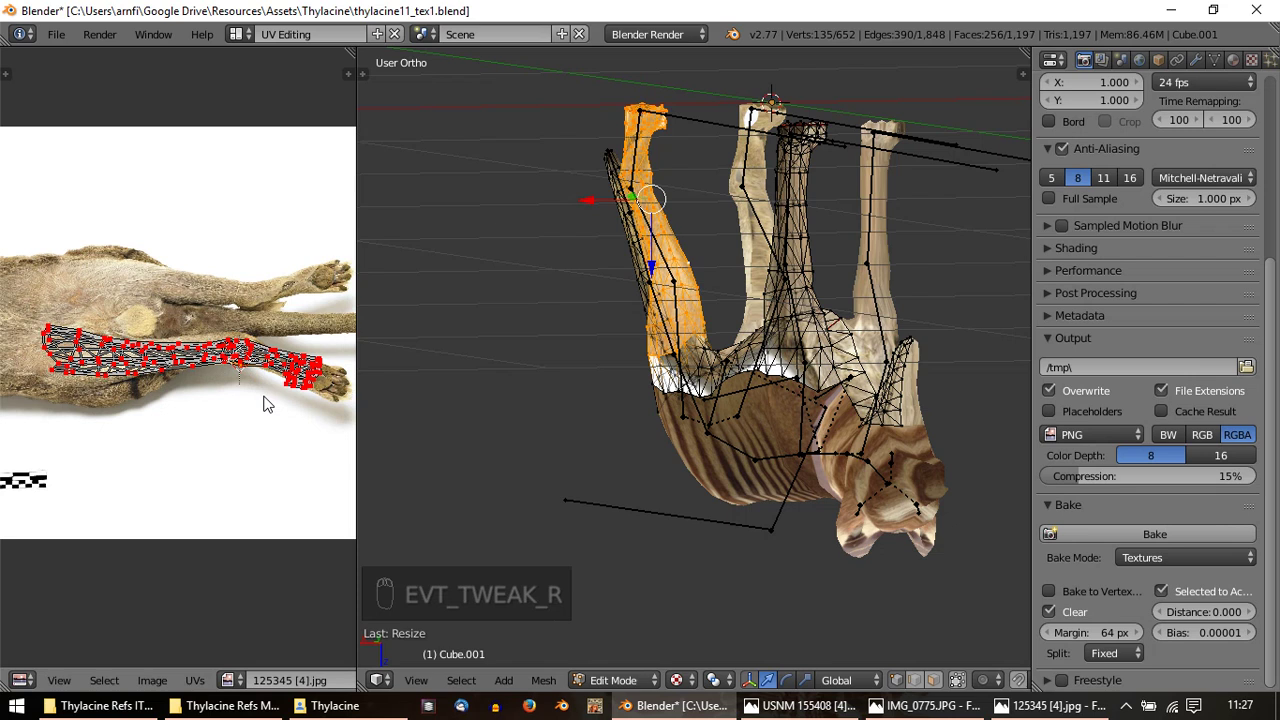
Slide the leg island along the outstretched leg in the photo and place it over the leg with the paw
key(o)
drag(270, 401, 267, 389)
key(g)
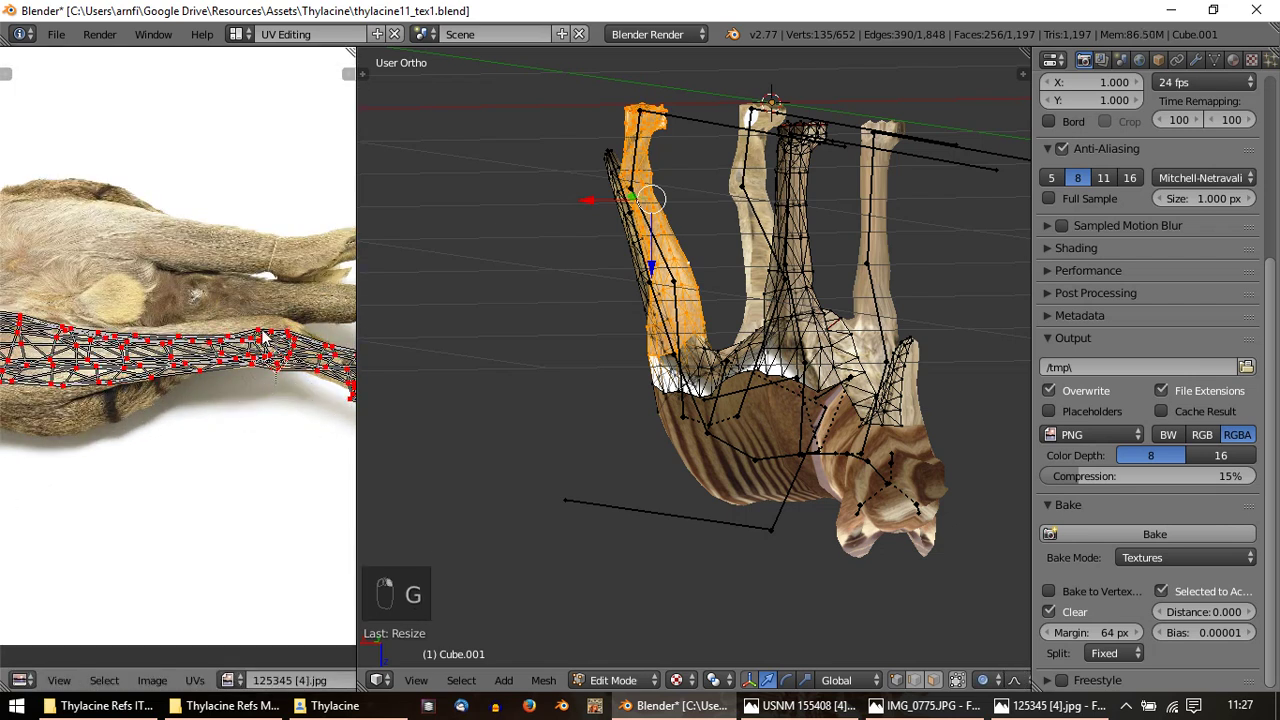
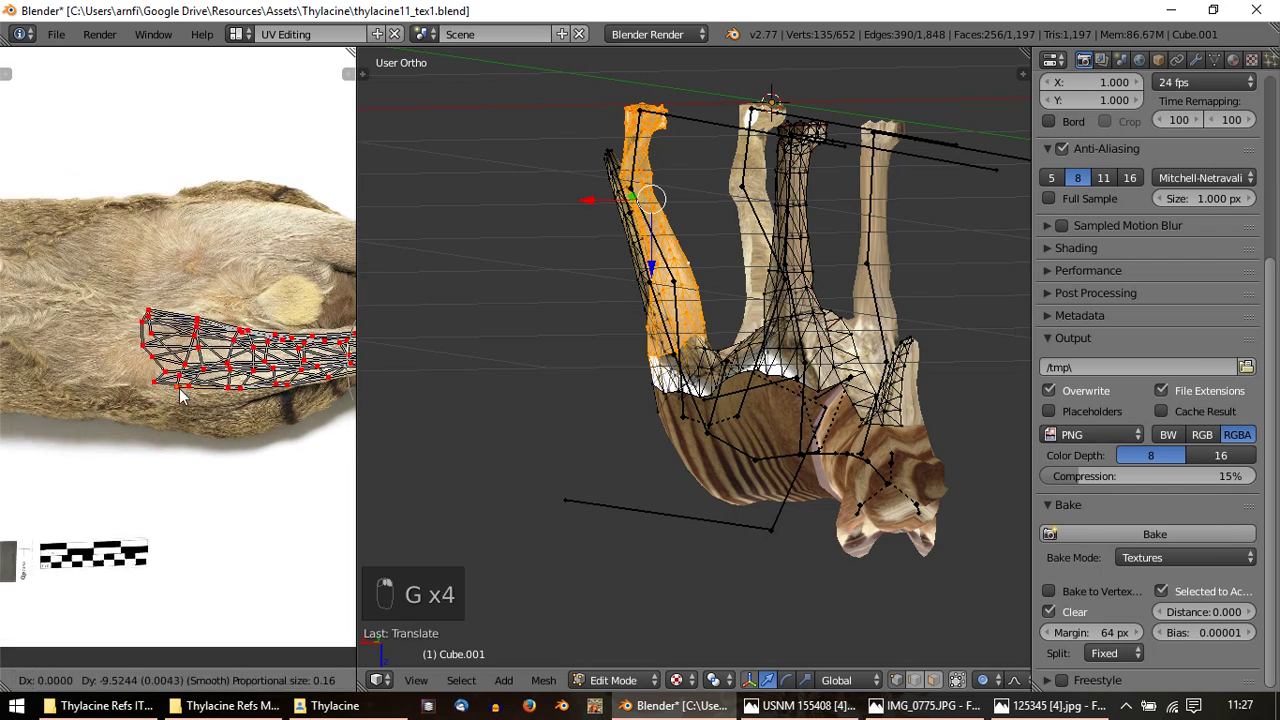
key(g)
drag(150, 324, 259, 416)
key(g)
drag(259, 416, 118, 365)
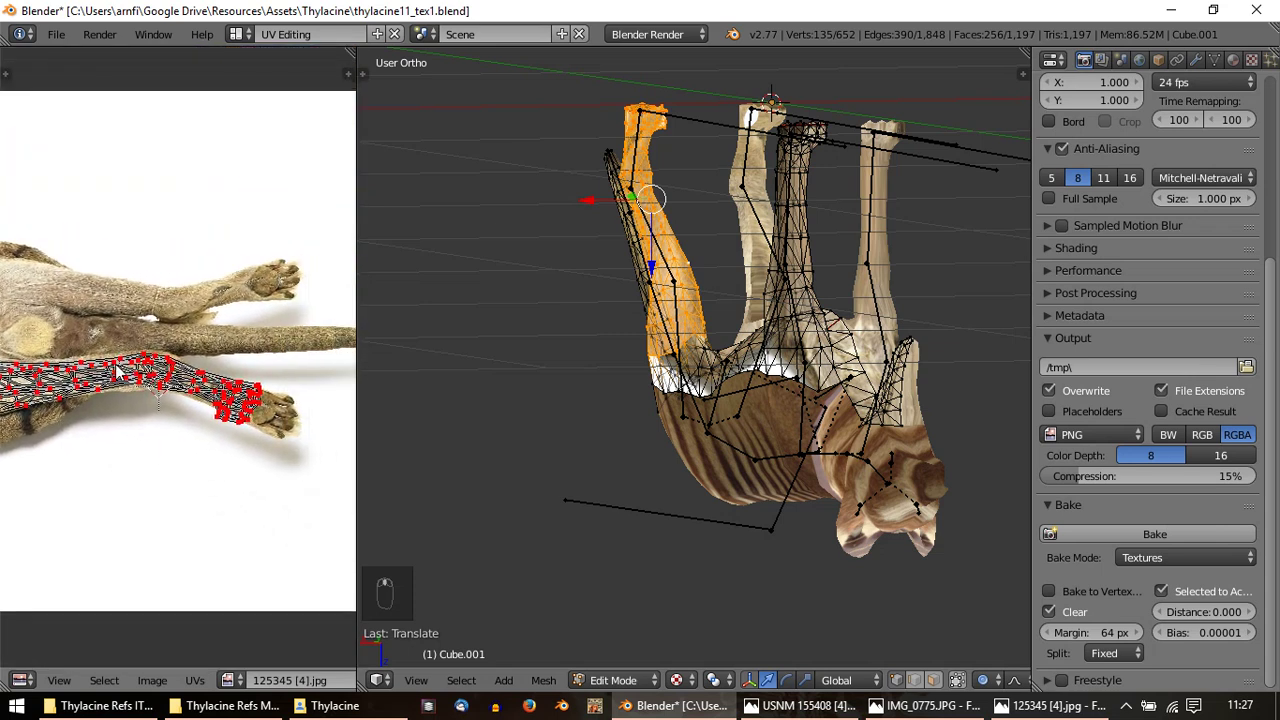
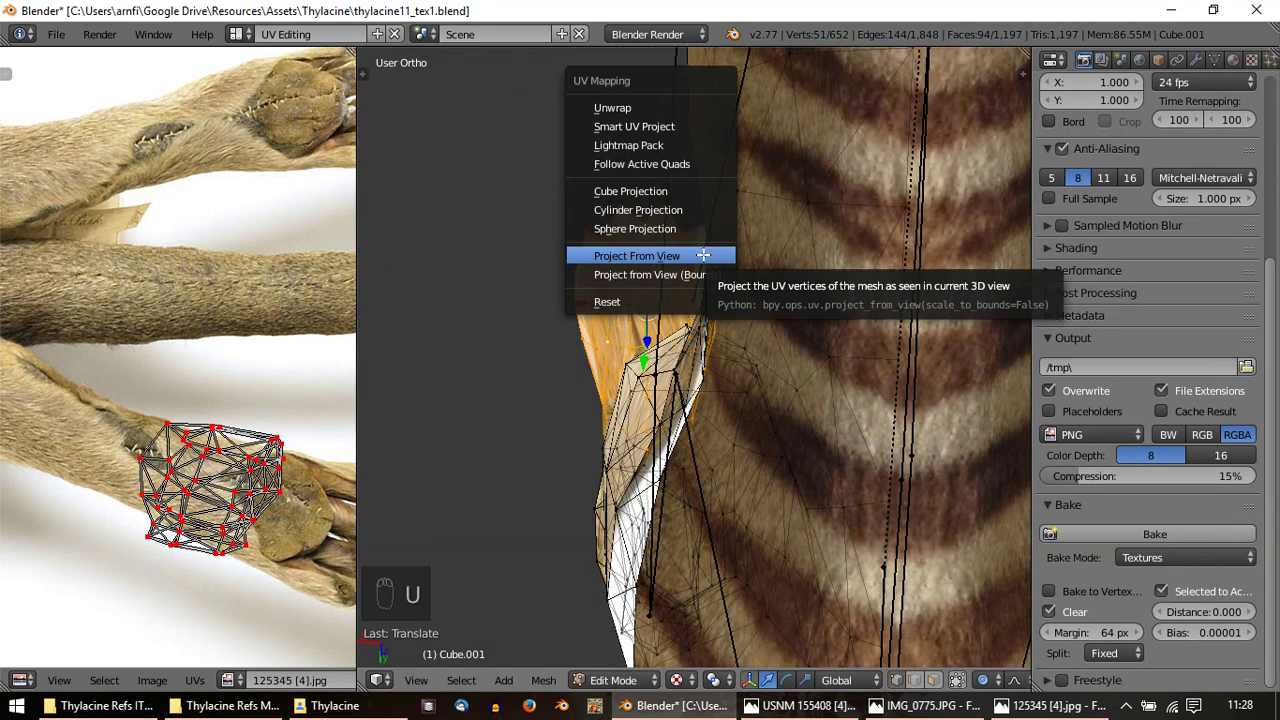
Project the paw's UVs from the current view, then rotate and shrink the paw island toward the photographed paw
drag(86, 380, 165, 391)
key(a)
key(a)
key(a)
key(g)
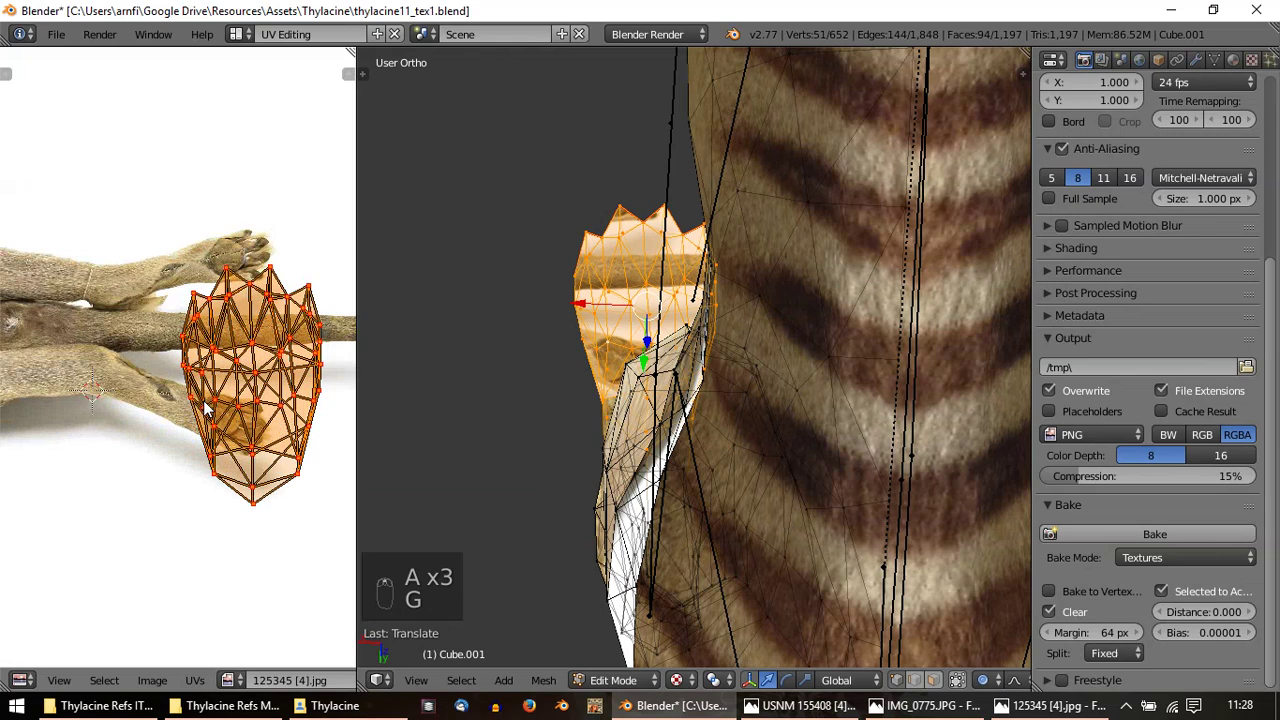
key(r)
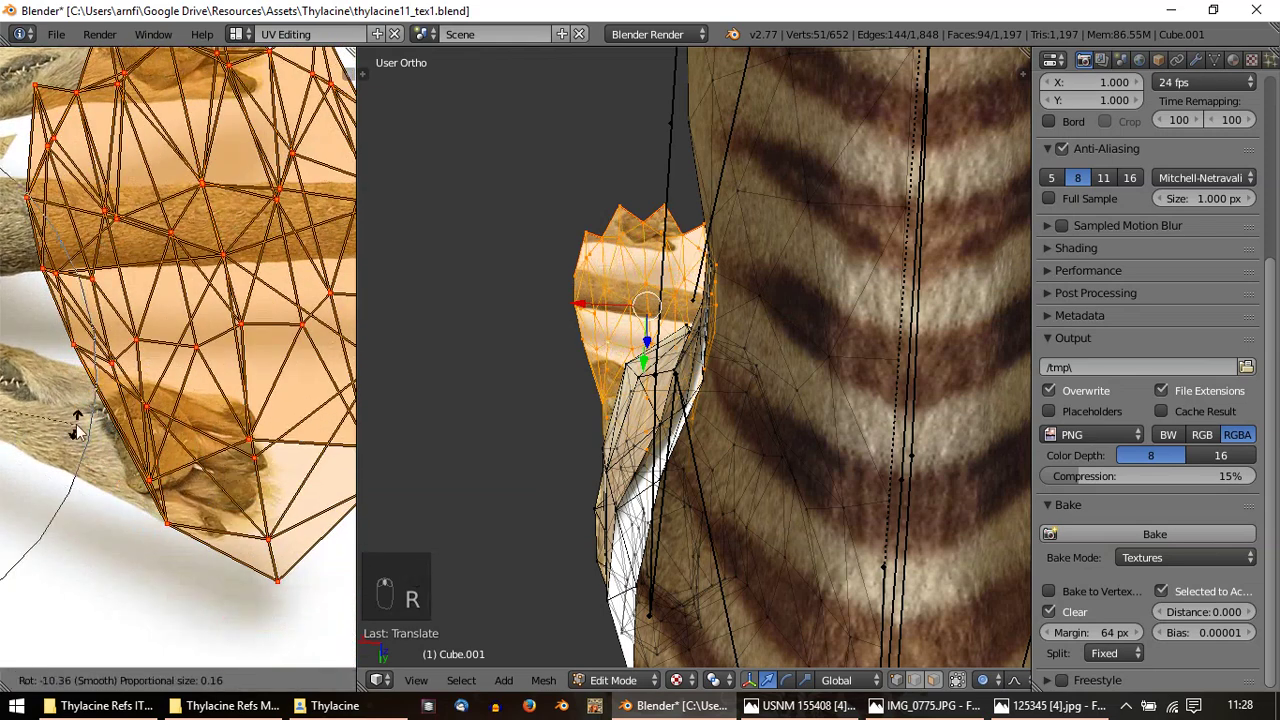
drag(217, 436, 75, 406)
key(r)
key(s)
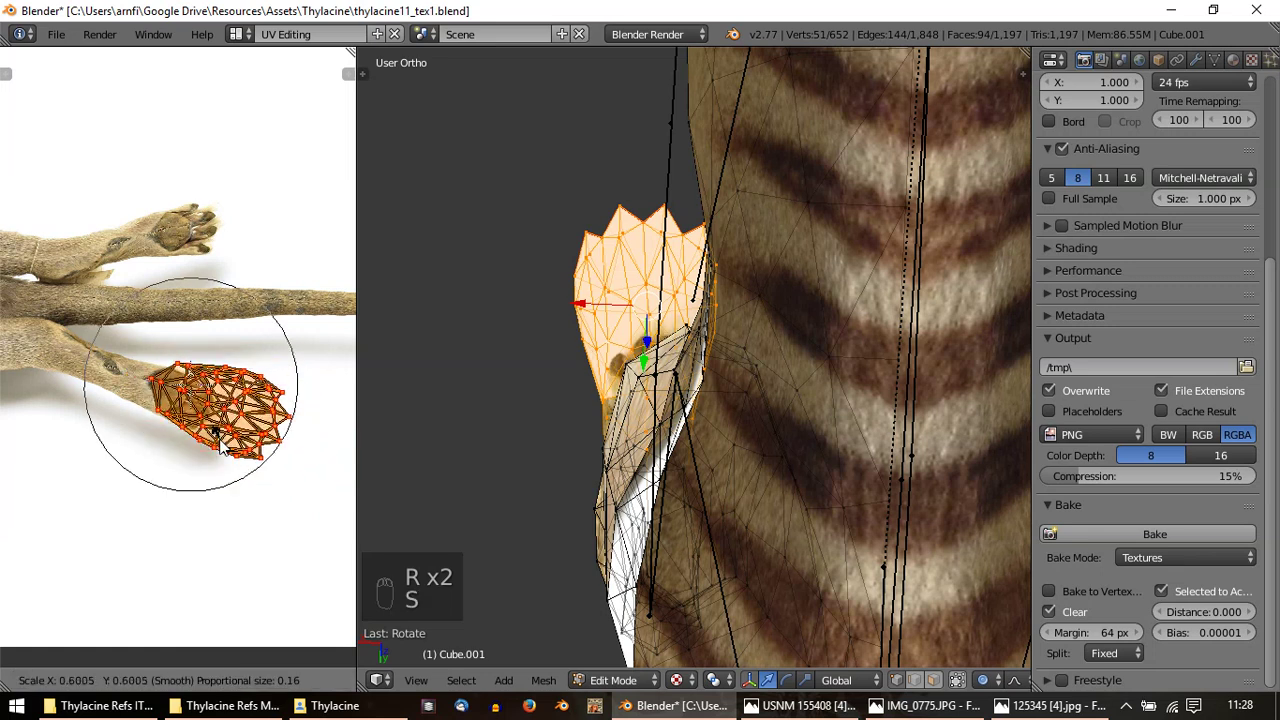
drag(268, 478, 244, 477)
Alternately move and resize the paw island until it sits over the paw and toes in the photo
key(g)
key(s)
key(g)
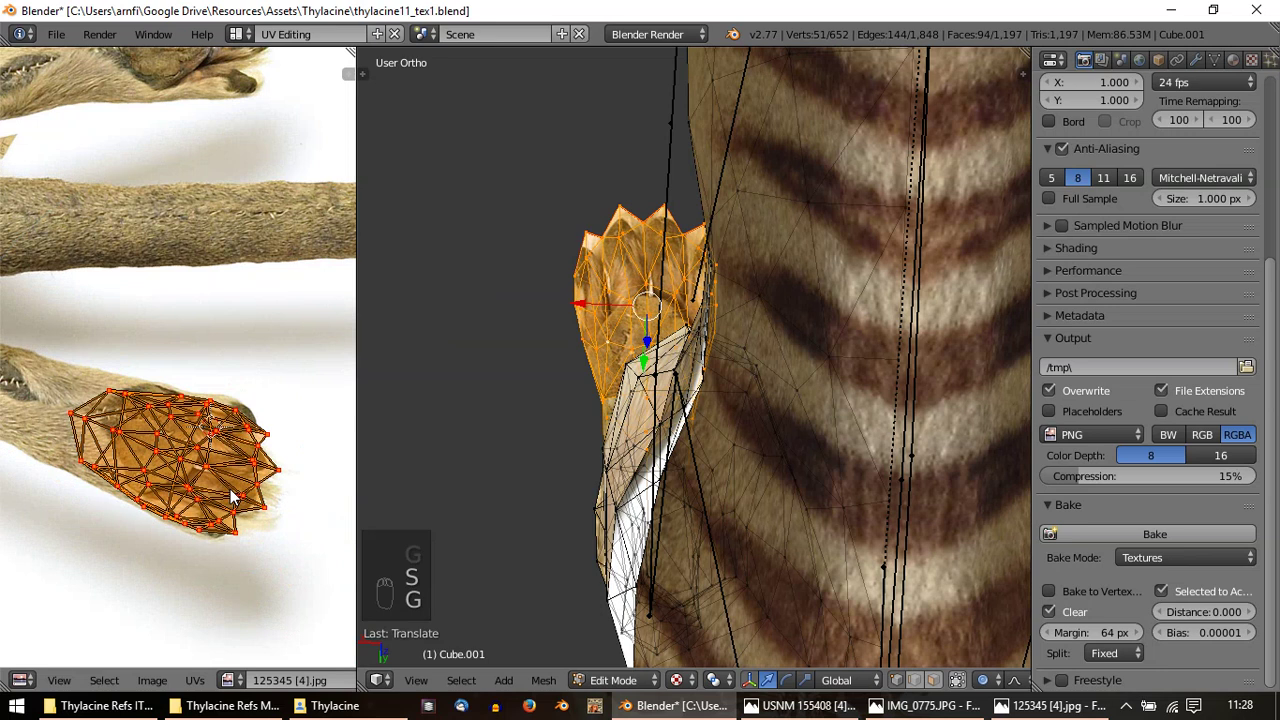
key(s)
key(g)
key(s)
key(g)
key(s)
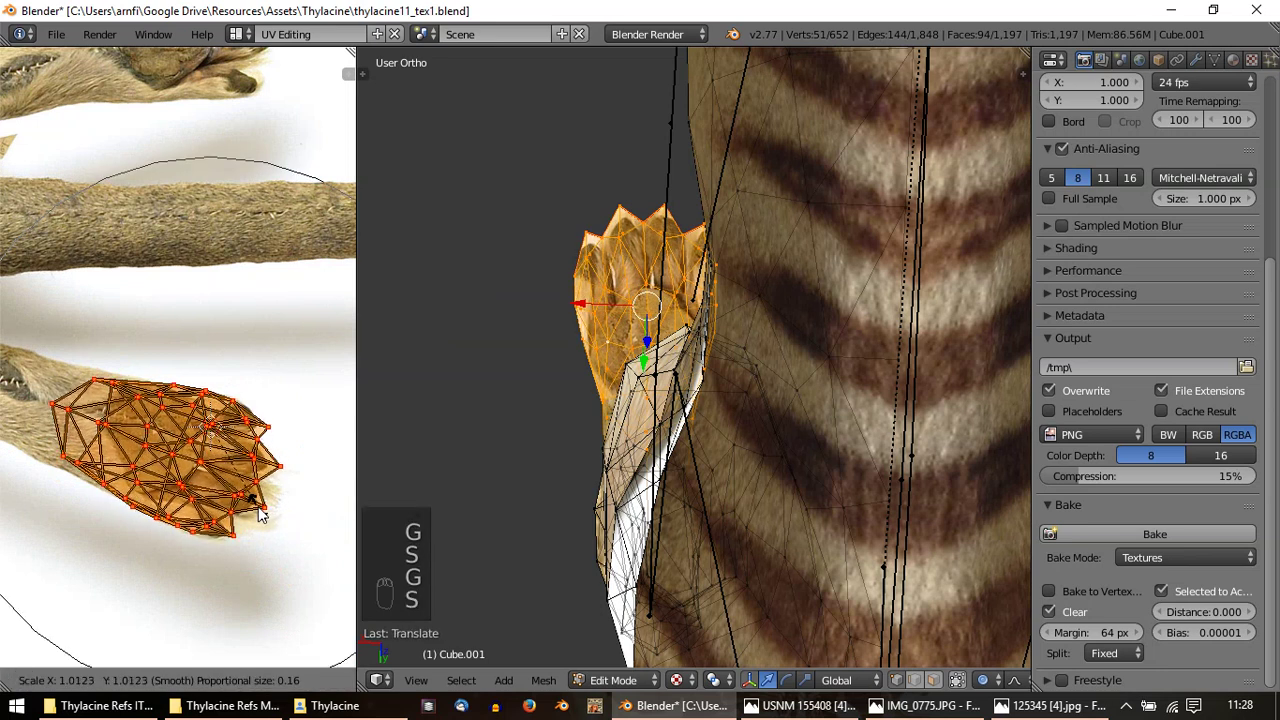
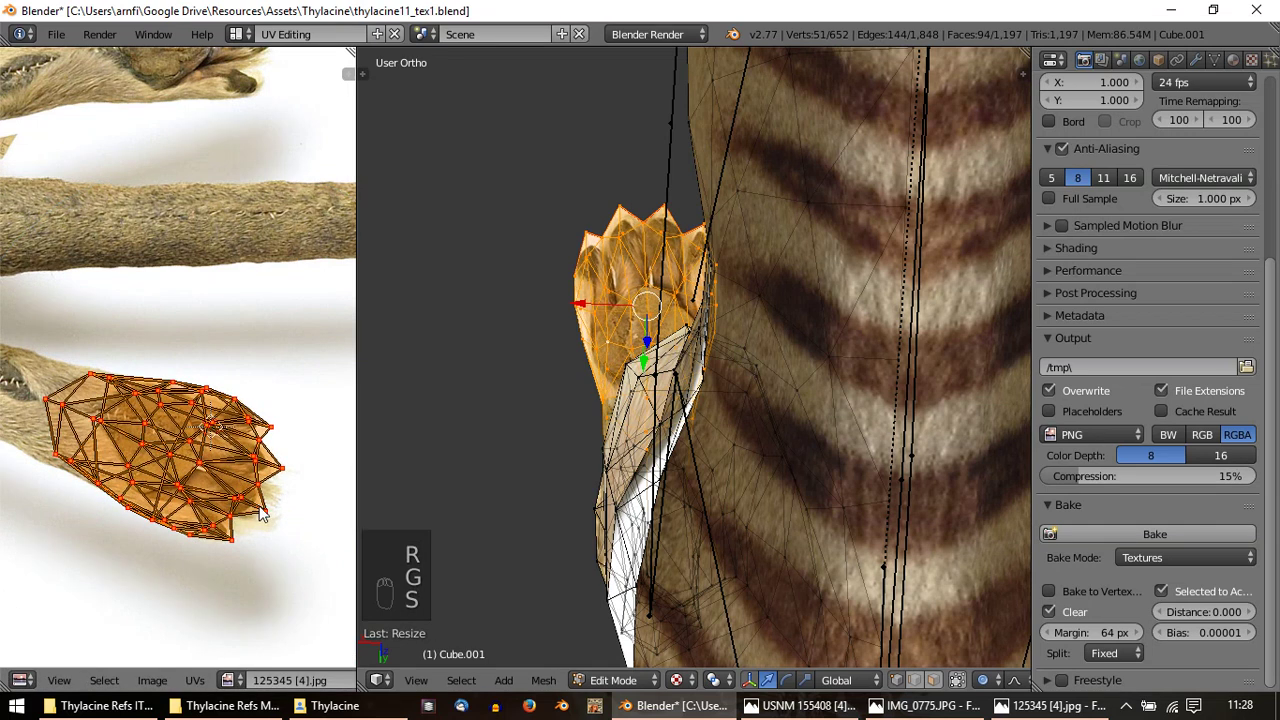
key(s)
key(s)
Preview the textured foot up close on the model and return to mesh editing
key(Tab)
drag(585, 434, 609, 129)
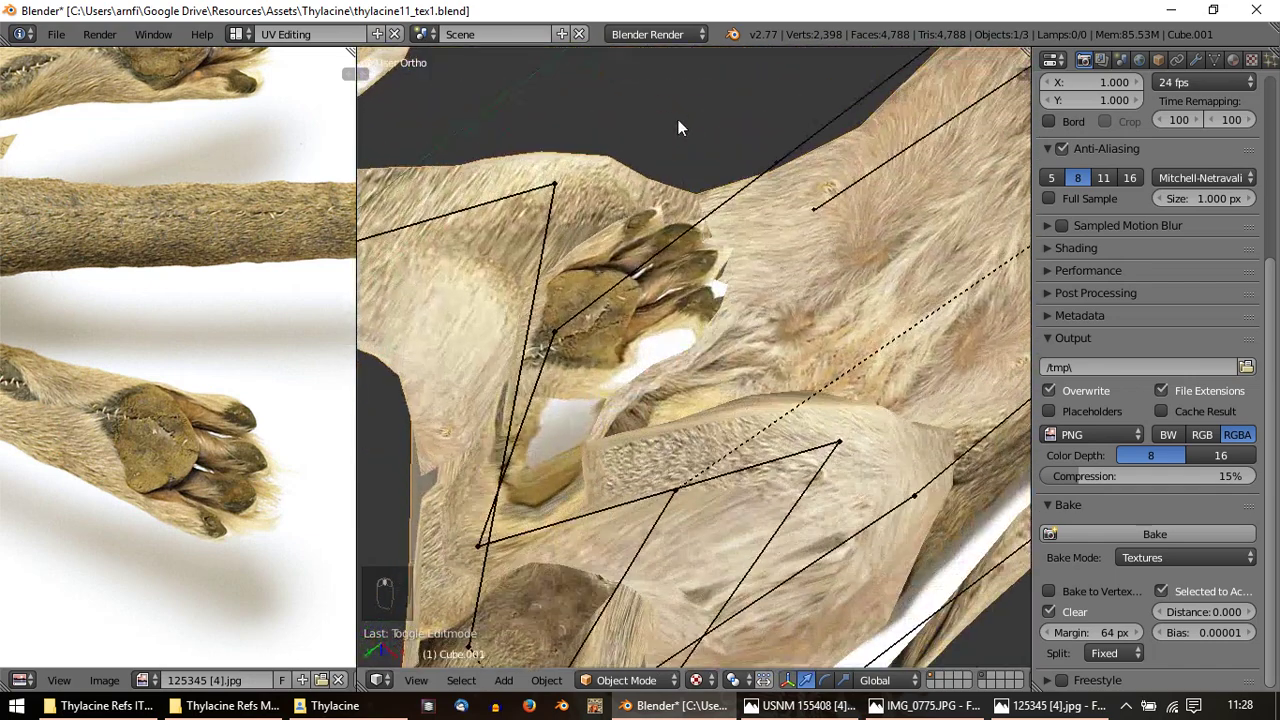
key(Tab)
Expand the selection to the next leg's faces, showing its UV strip over the leg photo
key(a)
key(a)
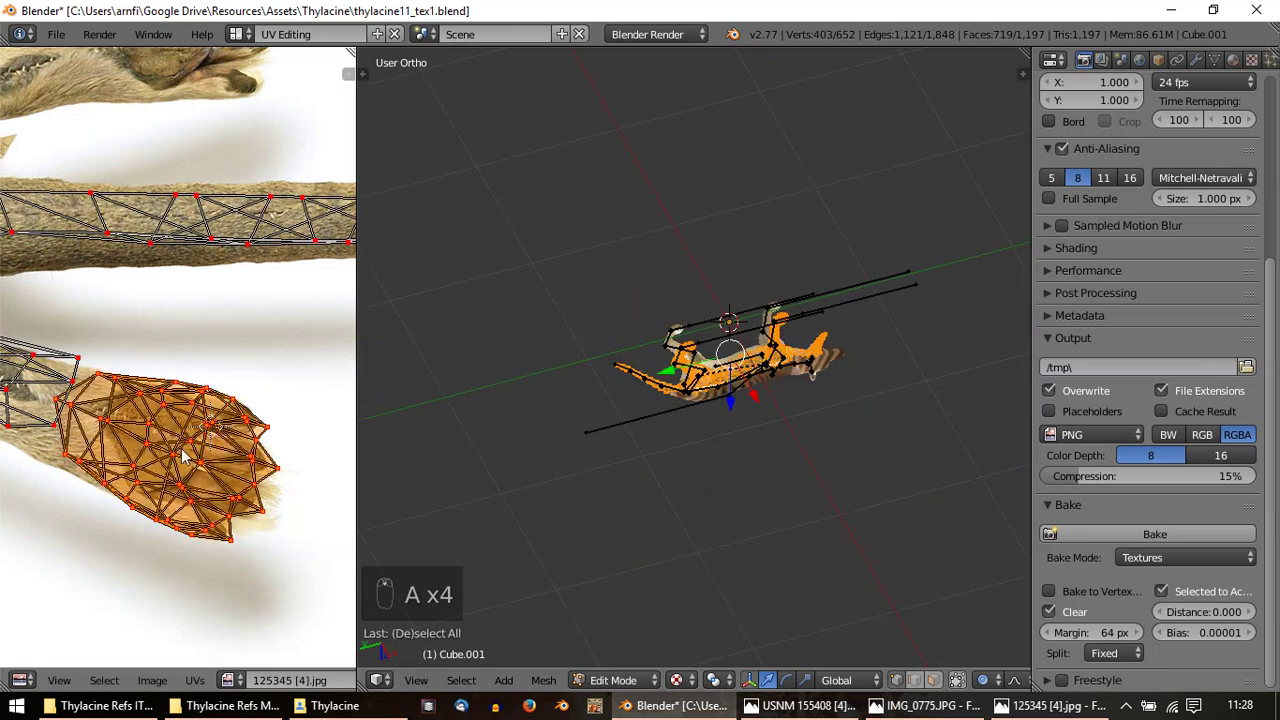
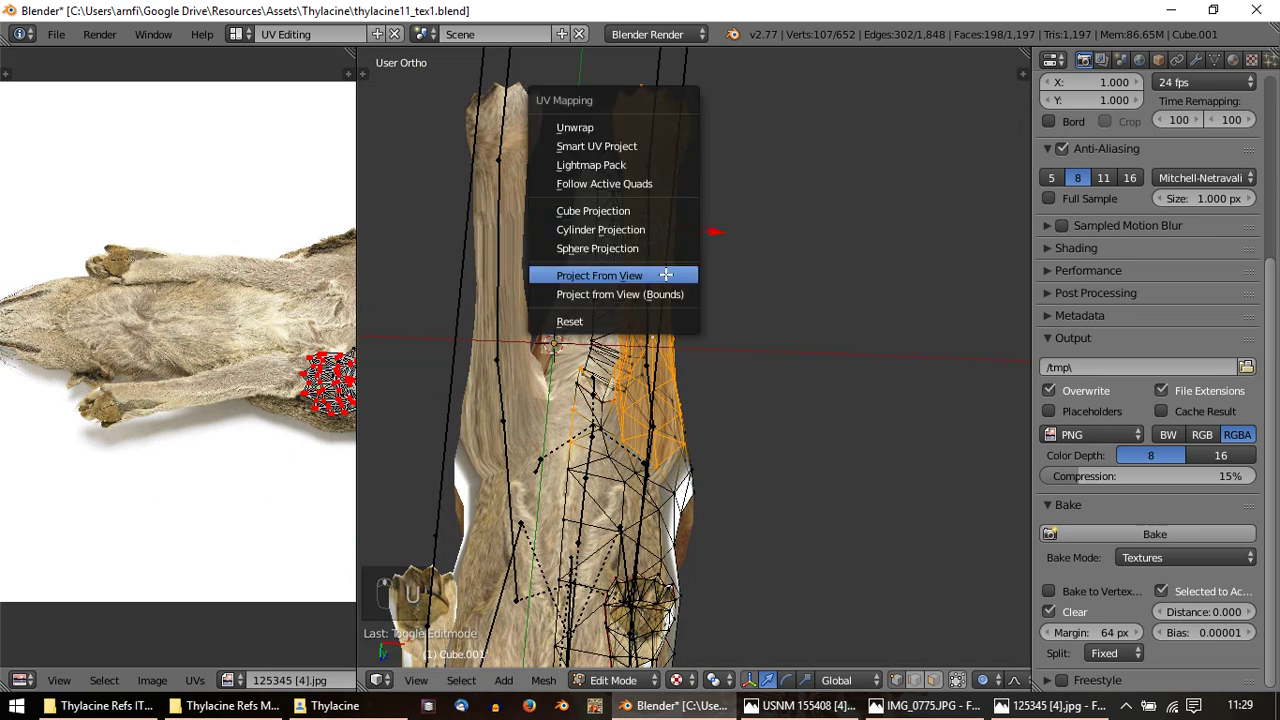
Project the leg's UVs from view, then turn and stretch the island to lie along the photographed leg
key(a)
key(a)
key(a)
key(r)
key(g)
key(r)
key(r)
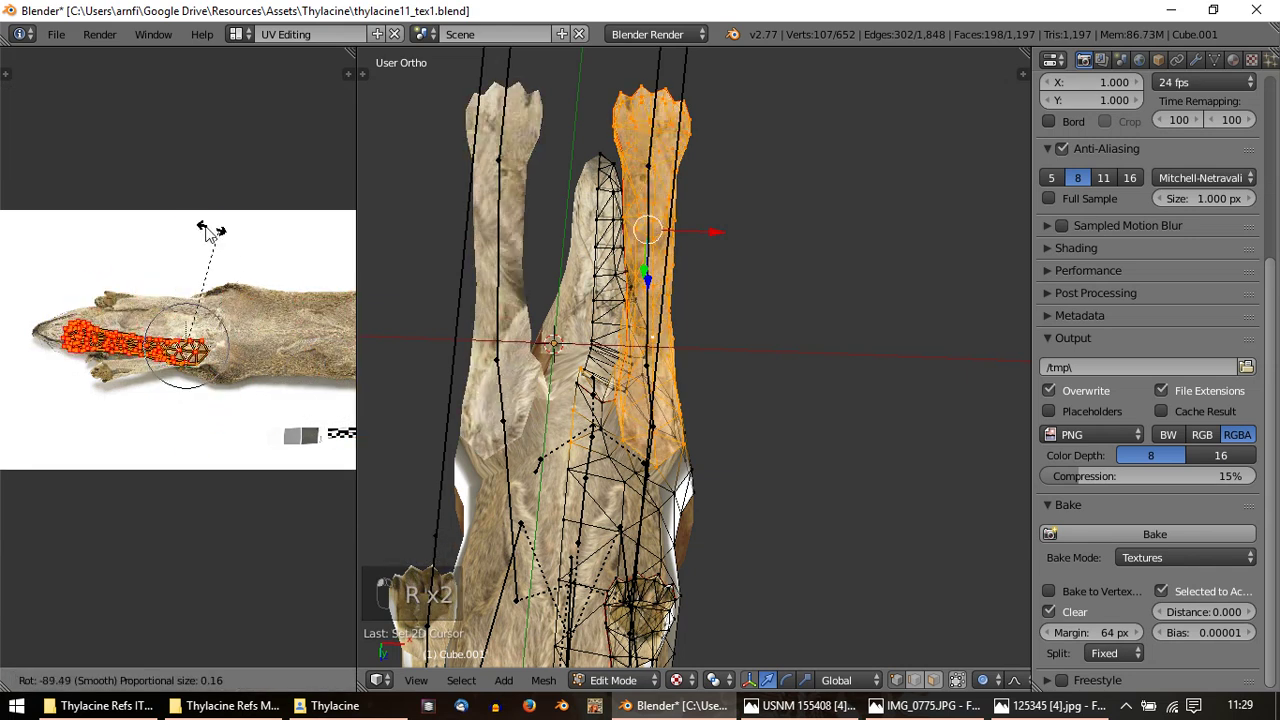
key(g)
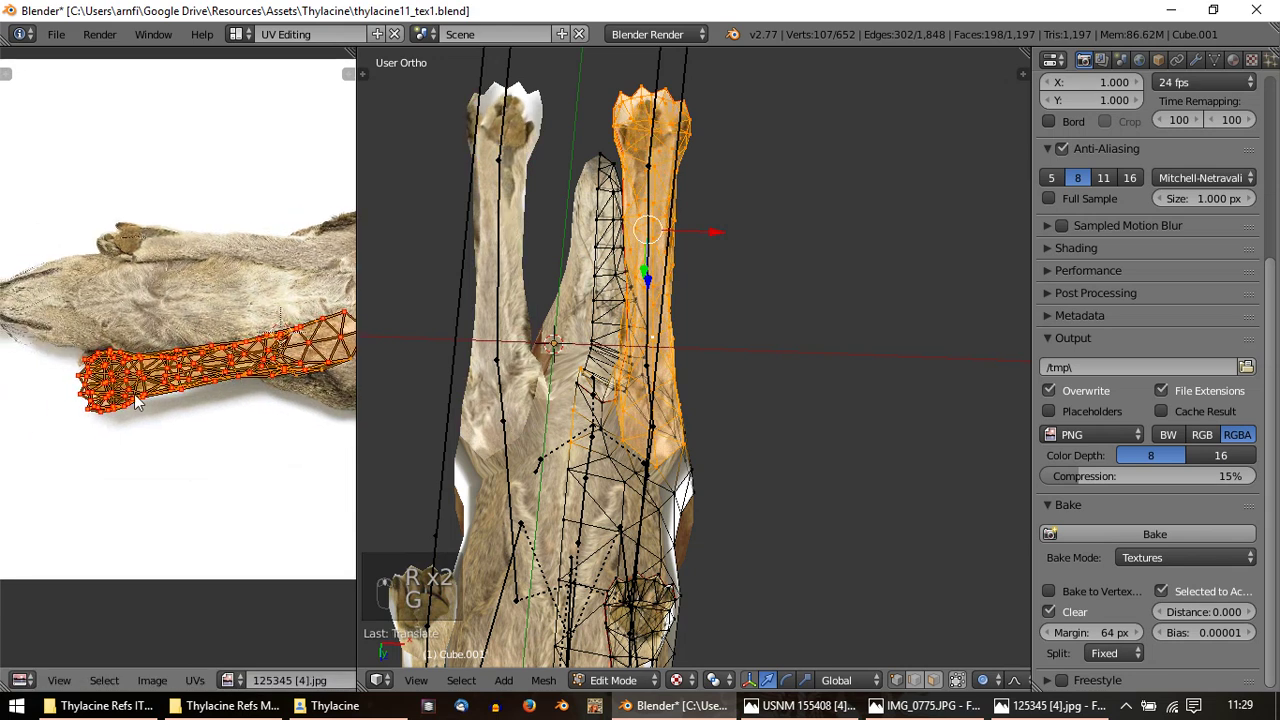
Refine the island's size and position and move individual vertices onto the leg's outline
key(s)
key(g)
key(s)
key(g)
key(ctrl+z)
key(s)
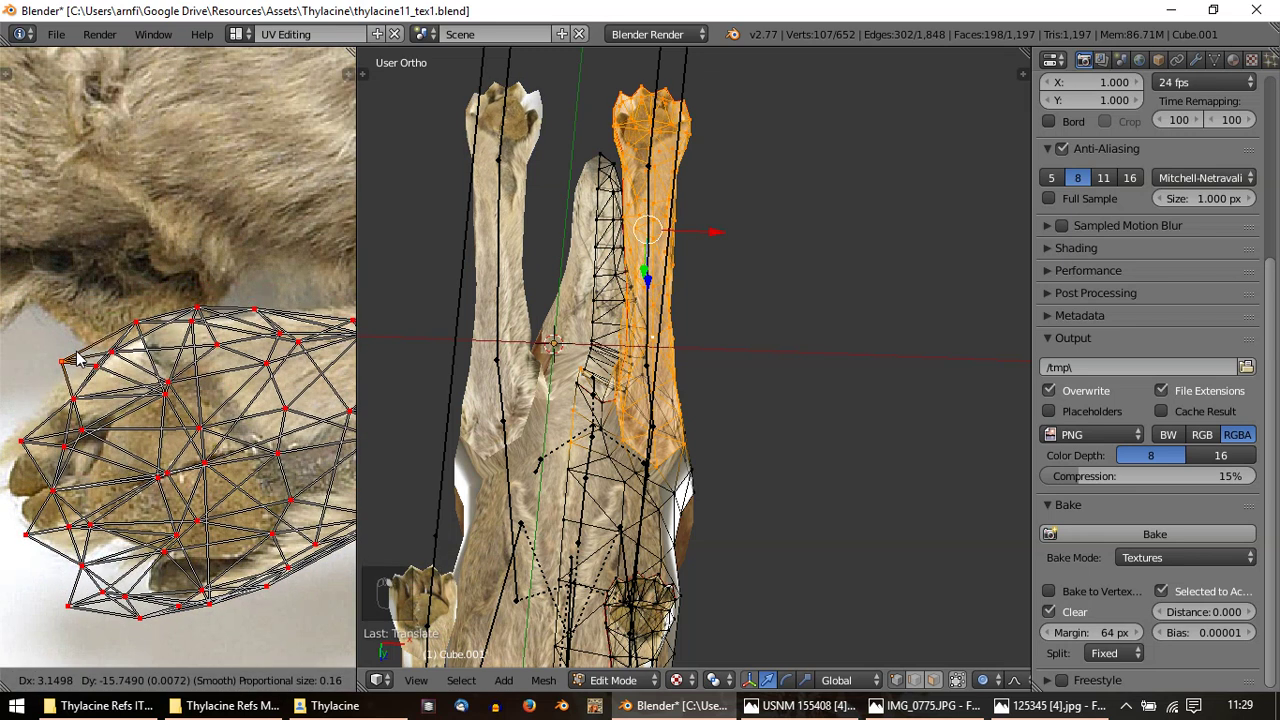
right_click(136, 608)
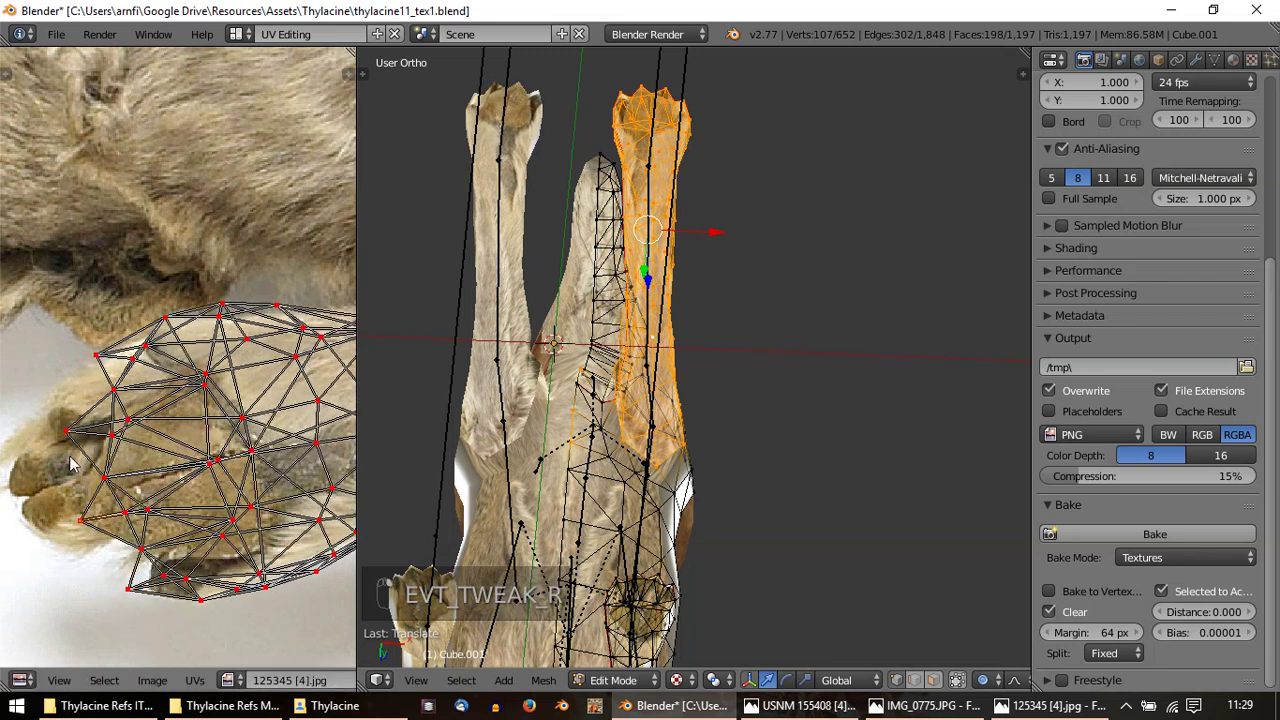
key(g)
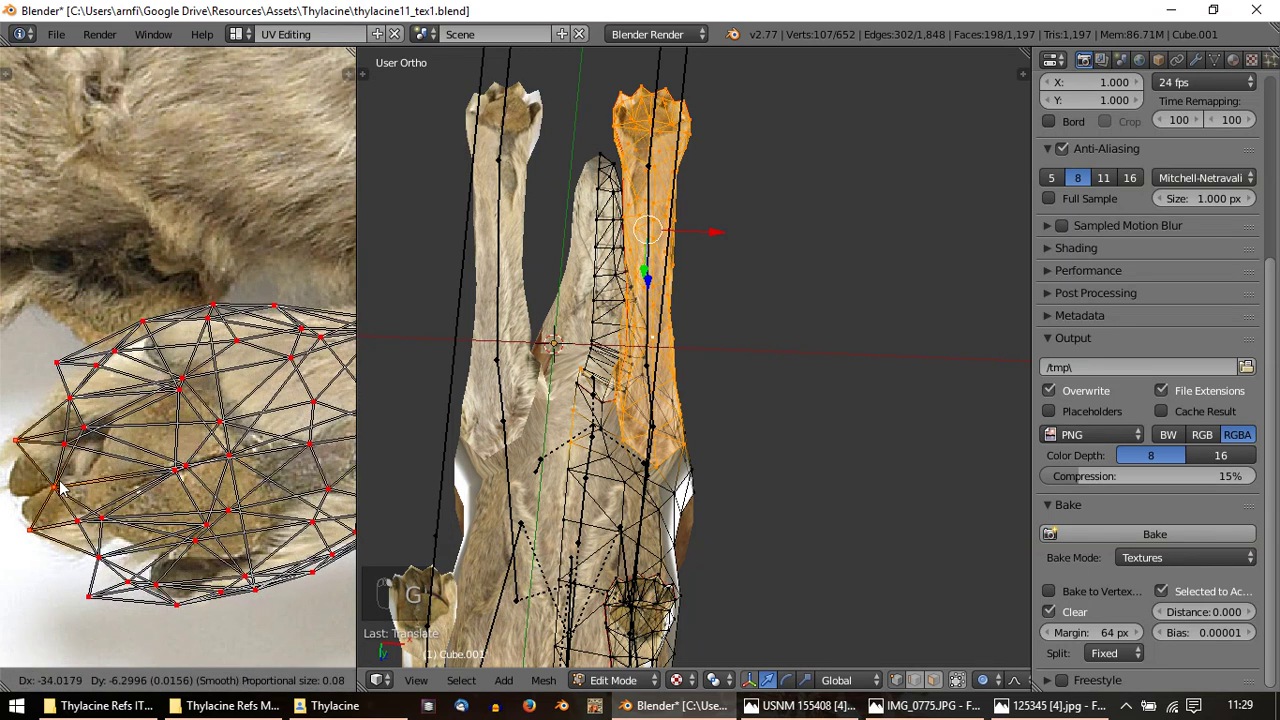
Toggle between preview and editing to check the fit, then leave Edit Mode and orbit to inspect both textured legs and paws
key(Tab)
key(Tab)
key(g)
key(Tab)
key(Tab)
key(a)
key(a)
key(Tab)
middle_click(607, 291)
key(Tab)
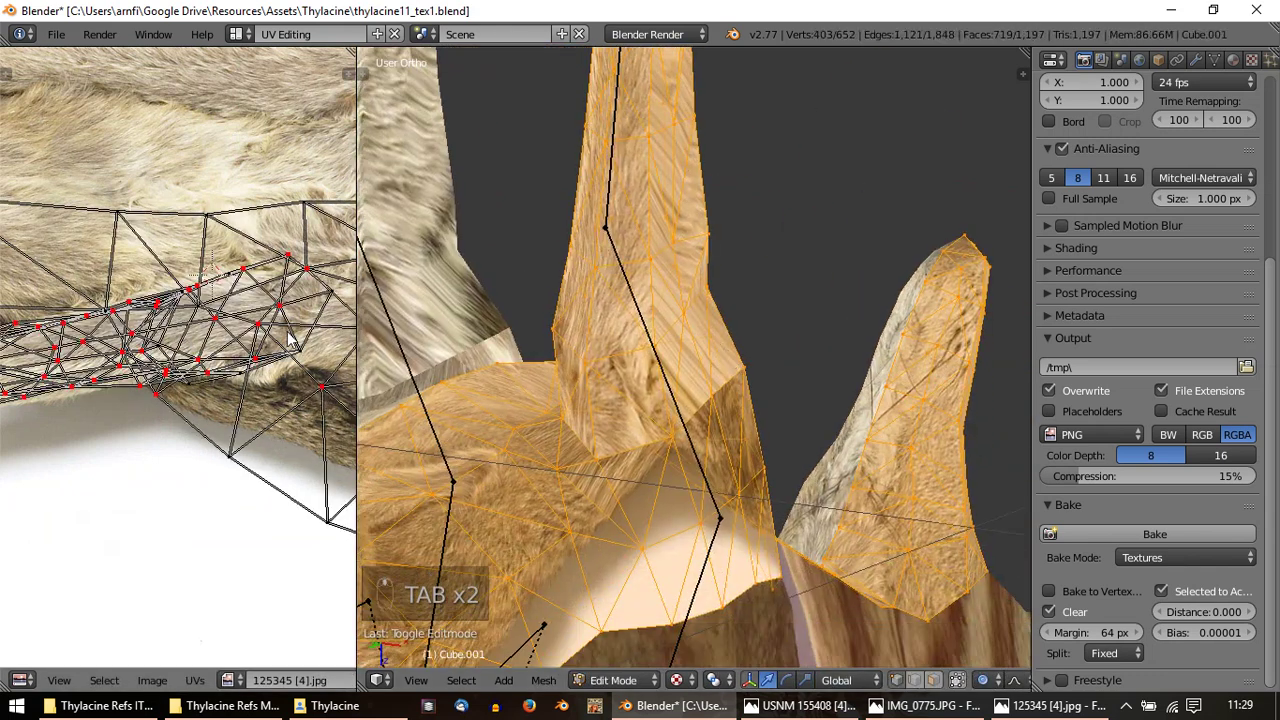
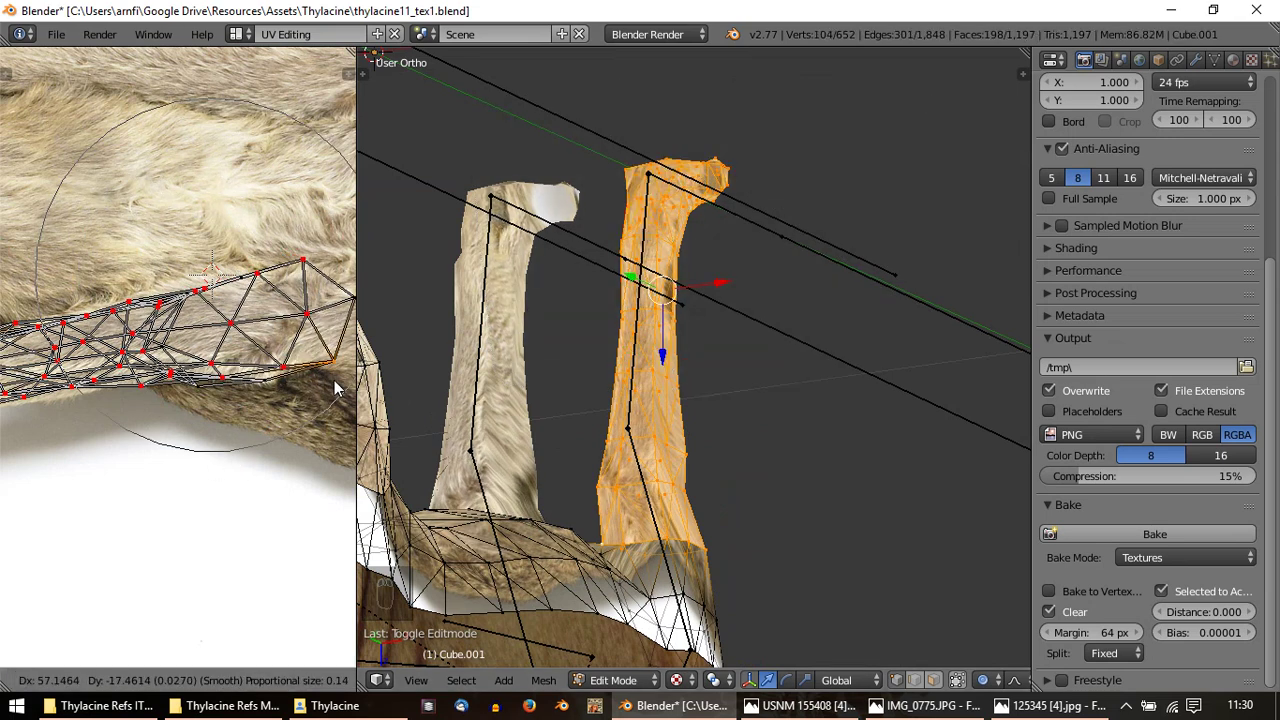
key(Tab)
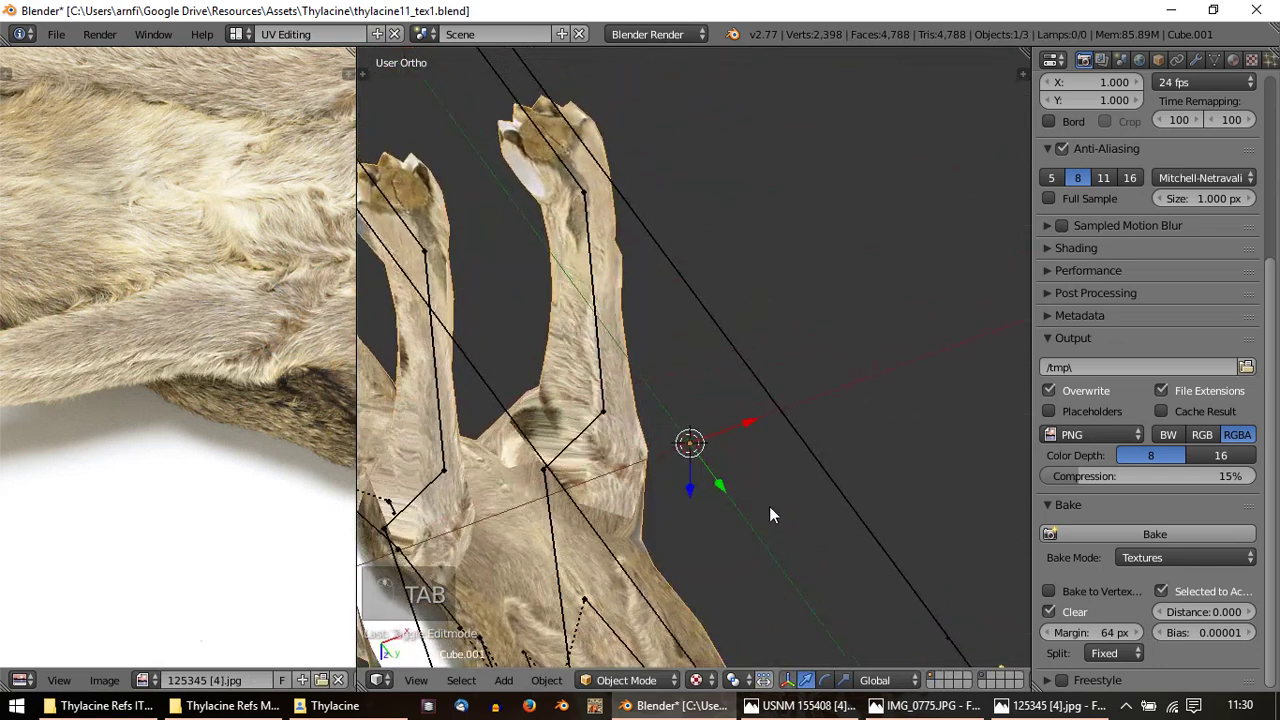
middle_click(470, 426)
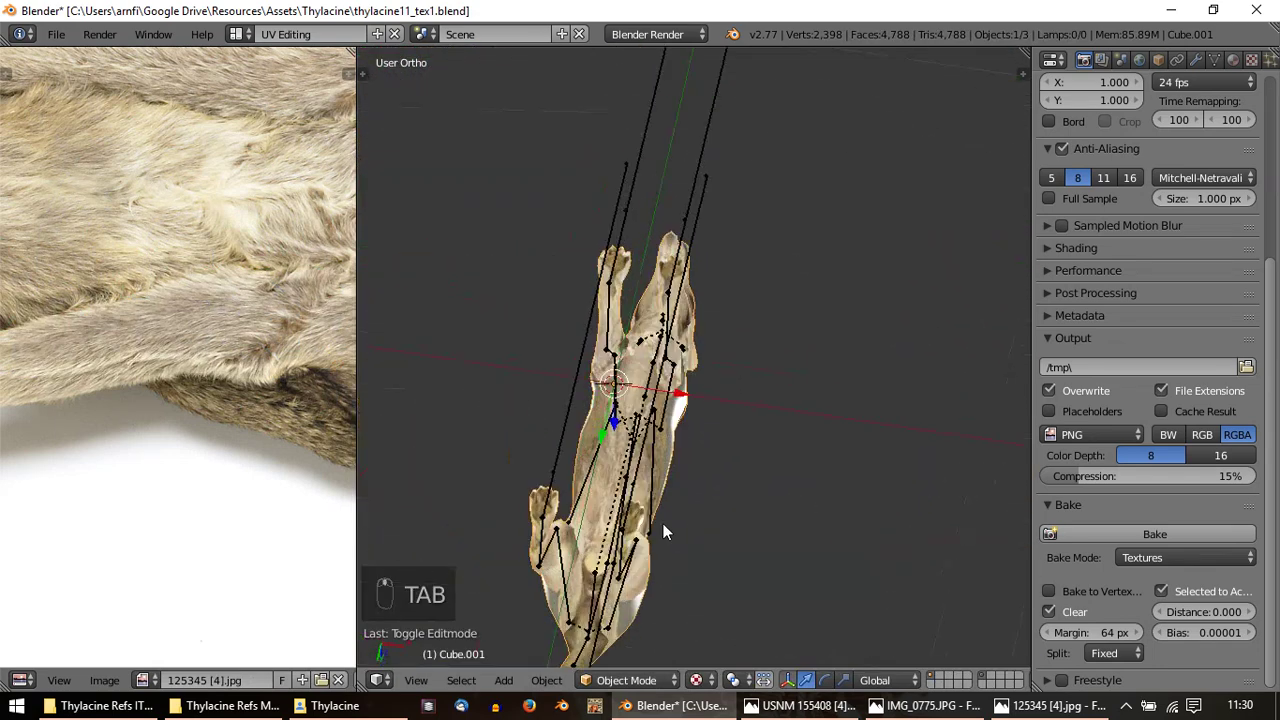